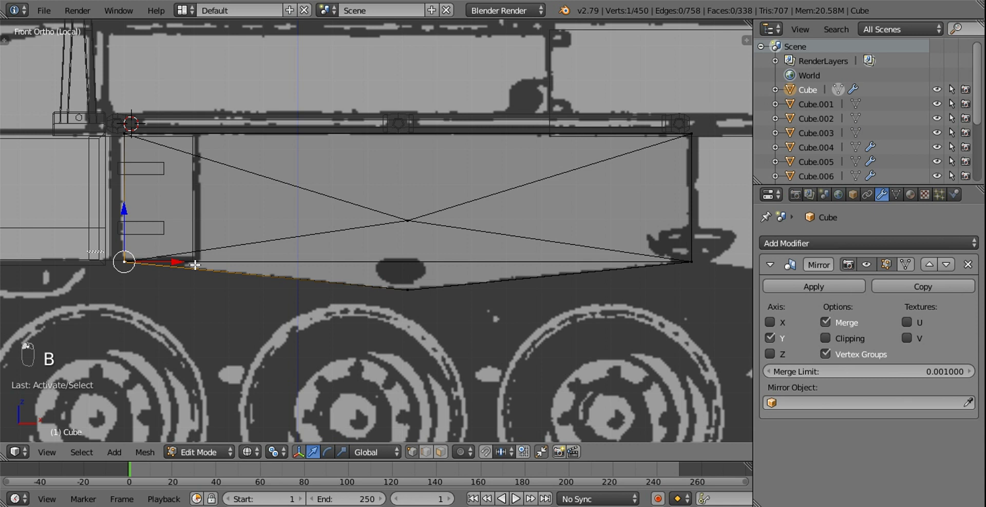
Knife-cut a vertical edge from the panel's centre vertex down to its bottom edge.
left_click(400, 269)
left_click_drag(434, 250, 441, 230)
left_click_drag(431, 186, 407, 190)
key("z")
left_click_drag(475, 285, 445, 283)
key("k")
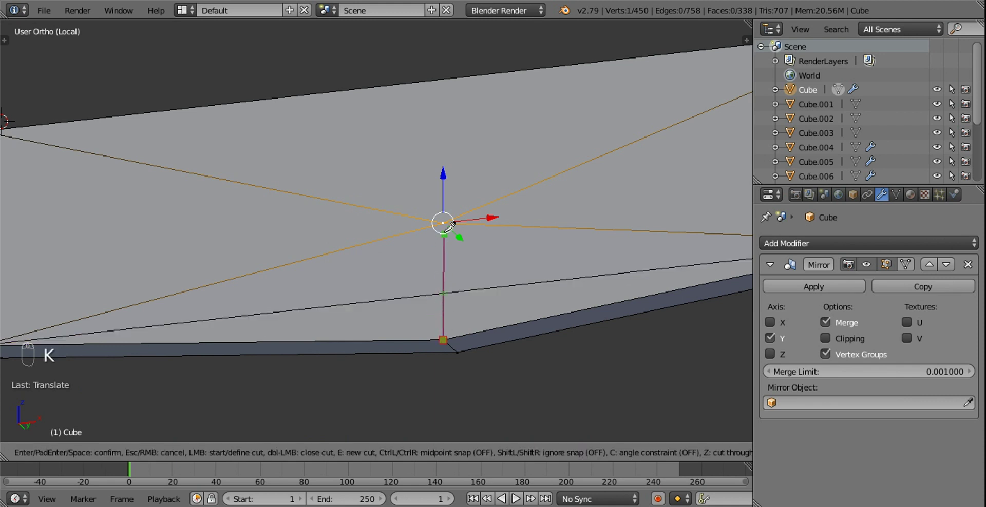
middle_click(444, 202)
left_click_drag(447, 248, 436, 35)
key("w")
Check the new cut from the top view against the reference, then return to front view.
key("k")
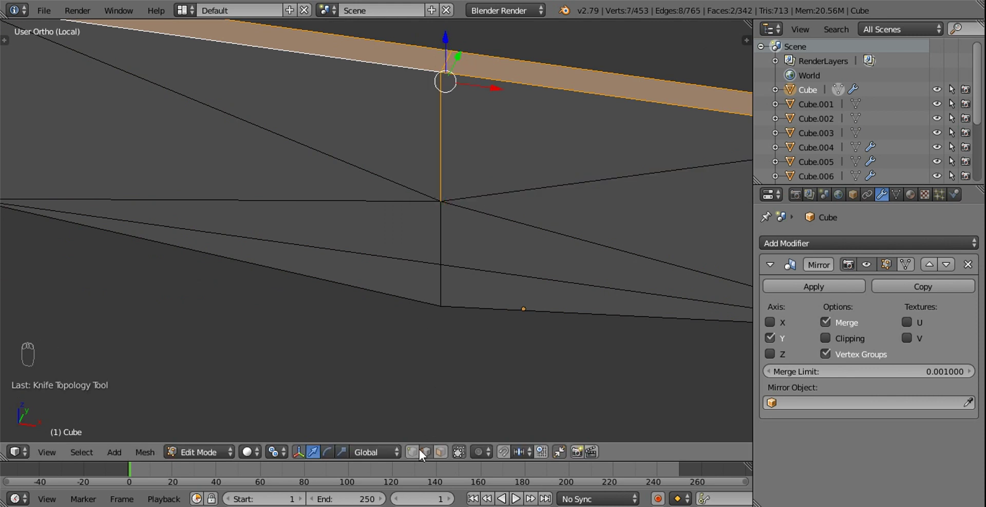
left_click_drag(412, 454, 437, 201)
key("KP_7")
middle_click(435, 128)
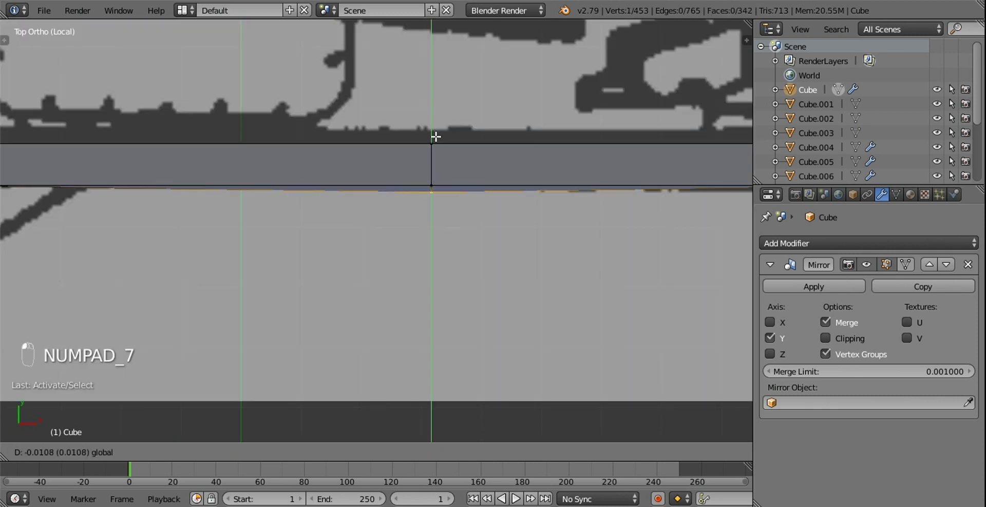
middle_click(508, 204)
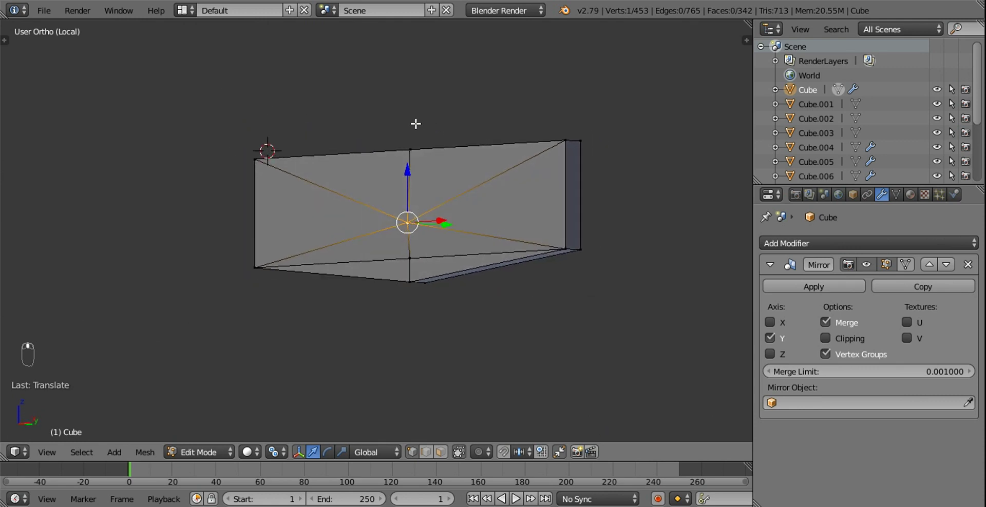
left_click_drag(413, 253, 448, 262)
key("KP_1")
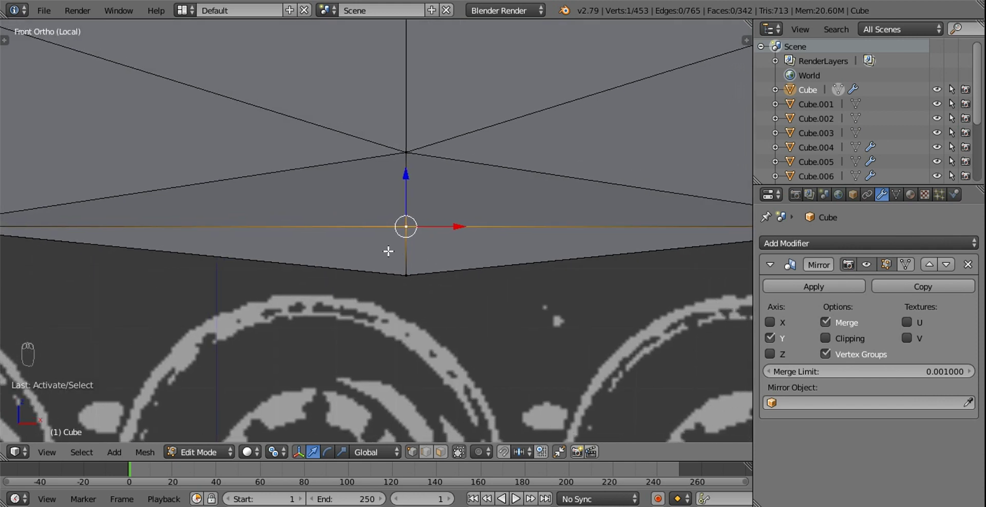
Duplicate the small face left of the centre line and mirror the copy across it (scale X -1).
key("z")
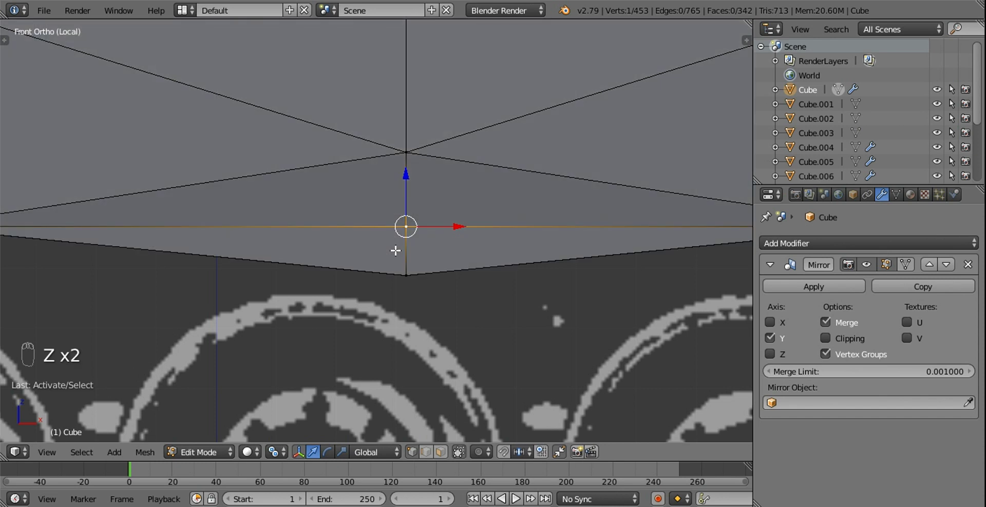
key("k")
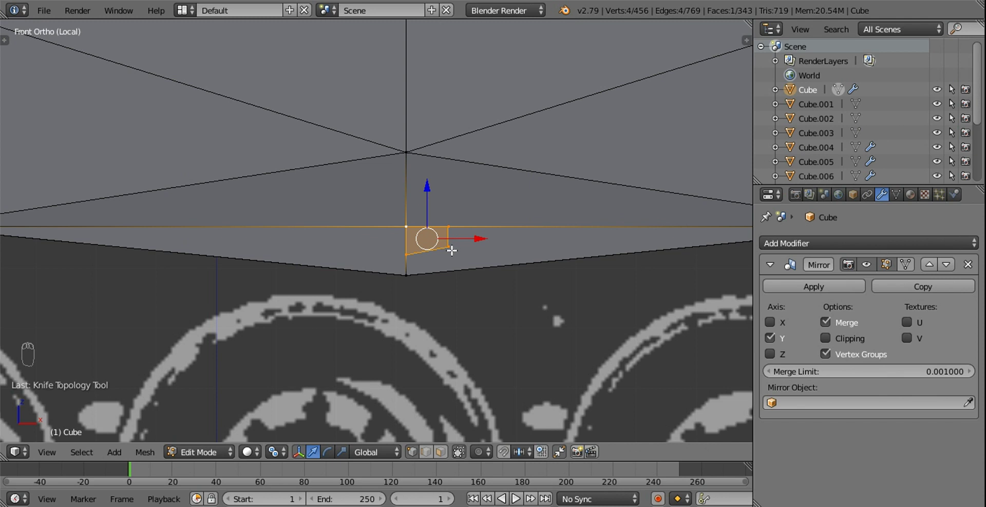
key("shift+d")
left_click_drag(464, 236, 462, 256)
key("r")
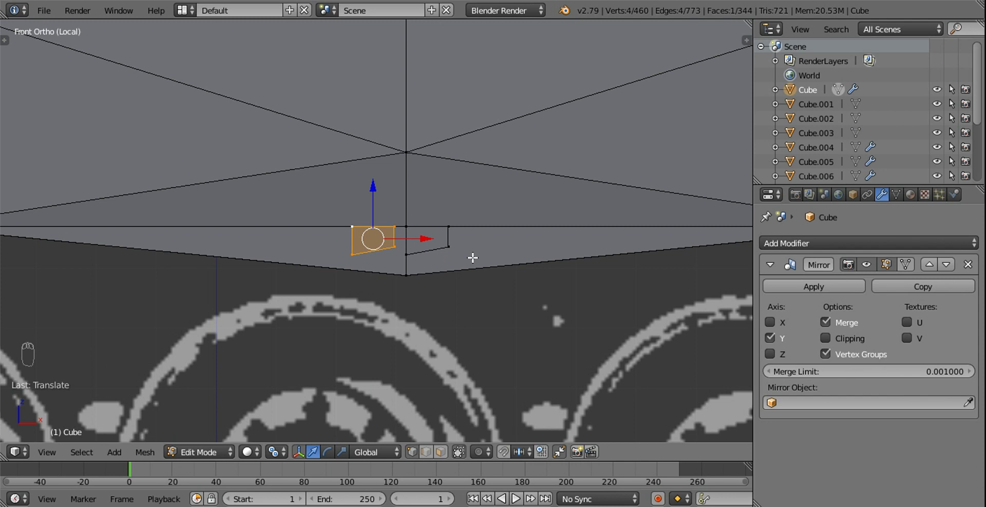
key("s")
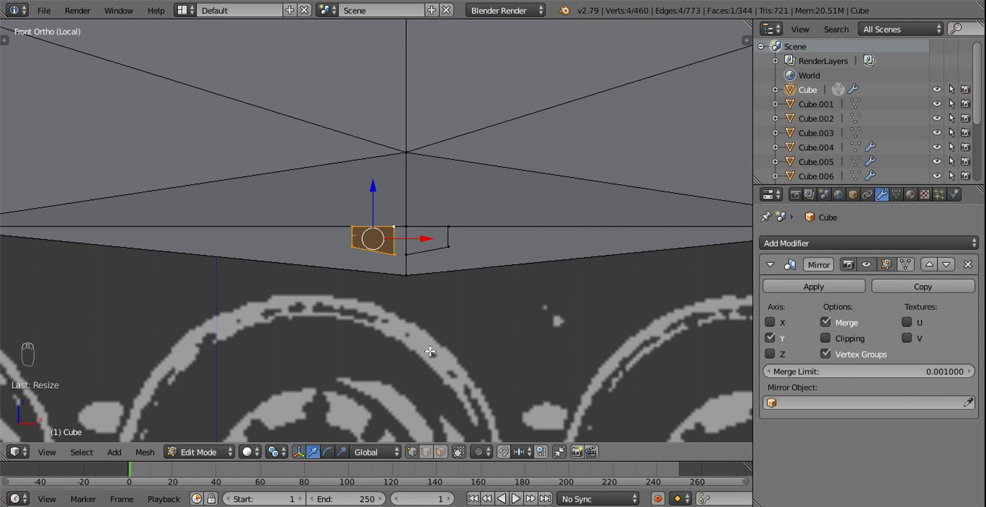
key("t")
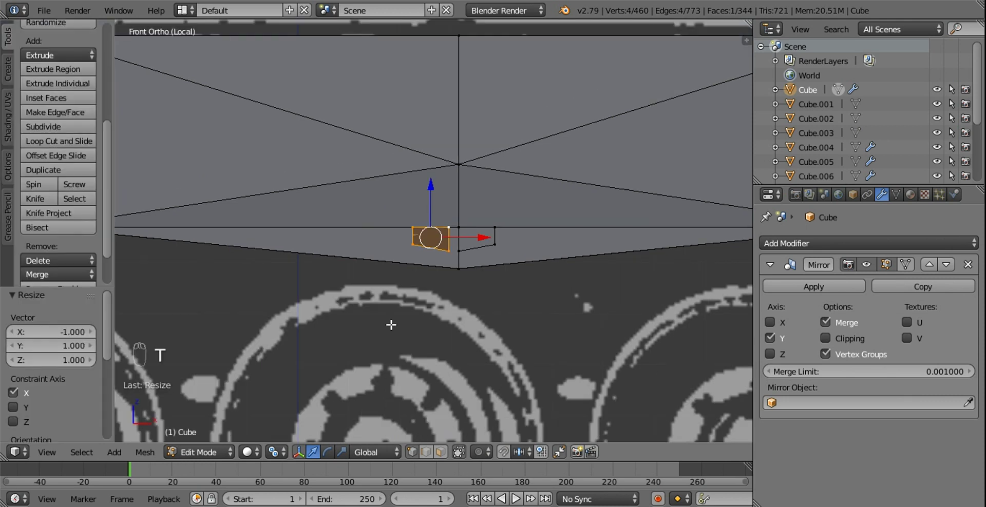
key("s")
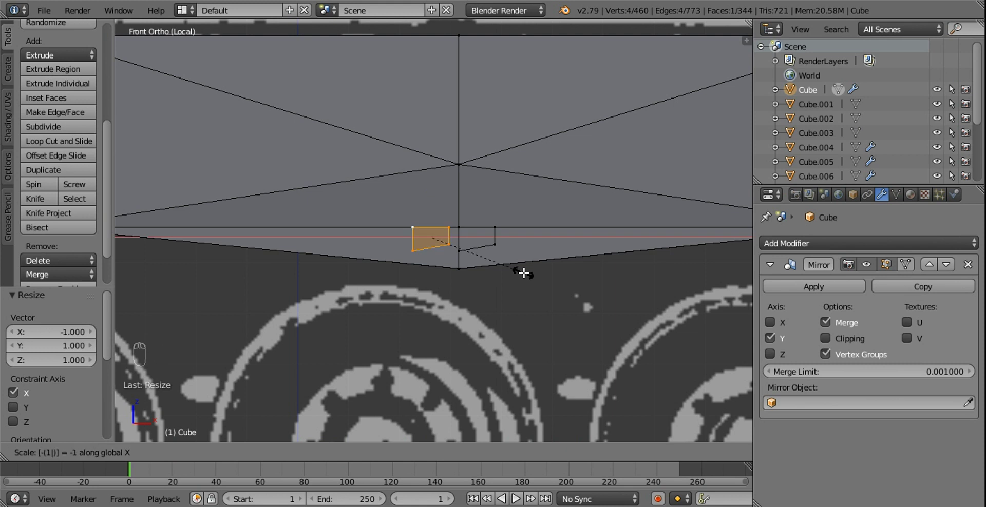
key("s")
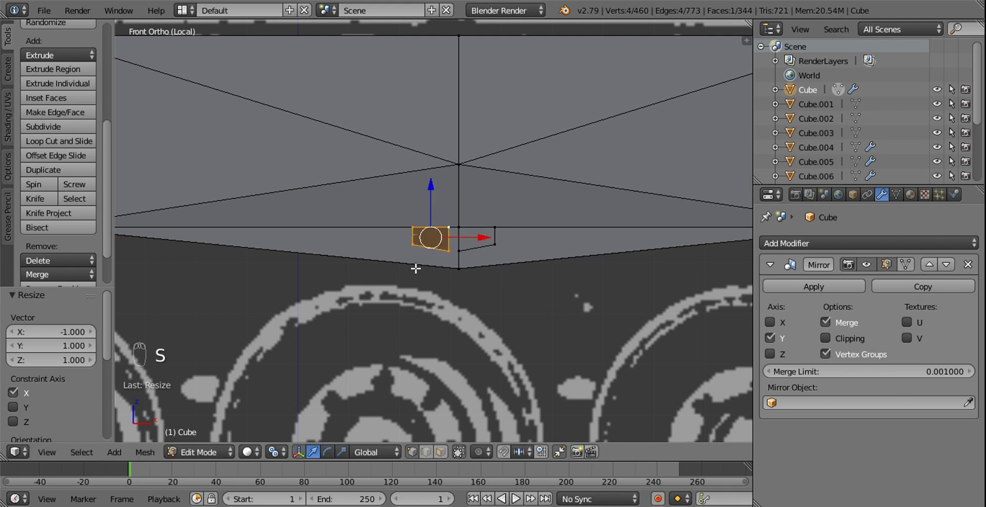
Enable vertex snapping and start positioning the face copy against the centre seam.
key("ctrl+n")
left_click(23, 320)
left_click(501, 289)
middle_click(507, 456)
left_click_drag(513, 456, 458, 260)
key("g")
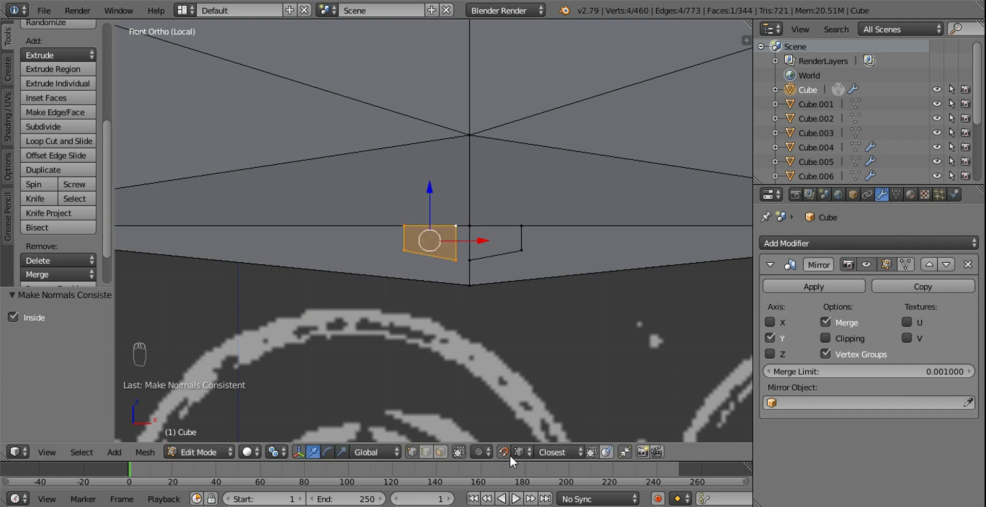
Snap the bracket outline's corners into place just below the panel's centre.
left_click_drag(522, 453, 500, 346)
left_click_drag(479, 236, 464, 235)
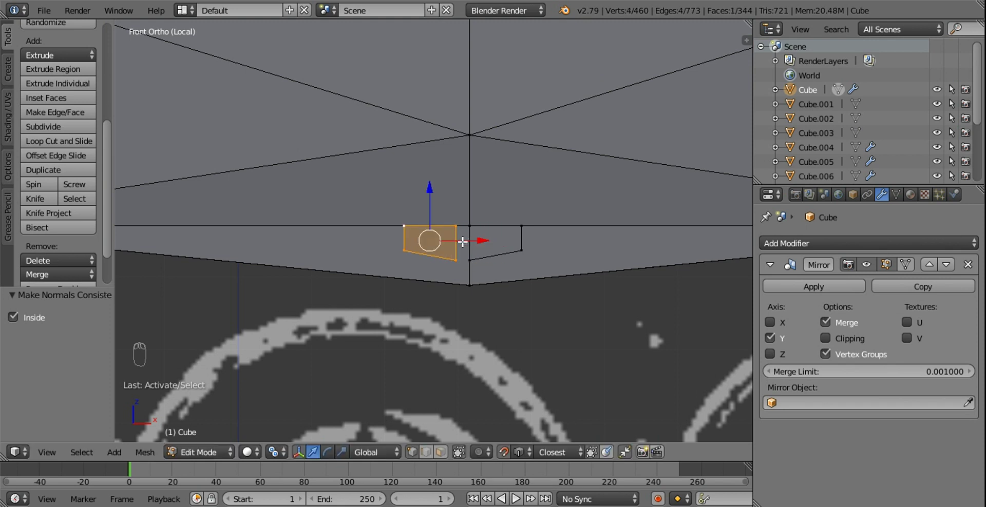
left_click_drag(491, 302, 482, 202)
left_click_drag(475, 274, 507, 210)
key("g")
left_click(509, 211)
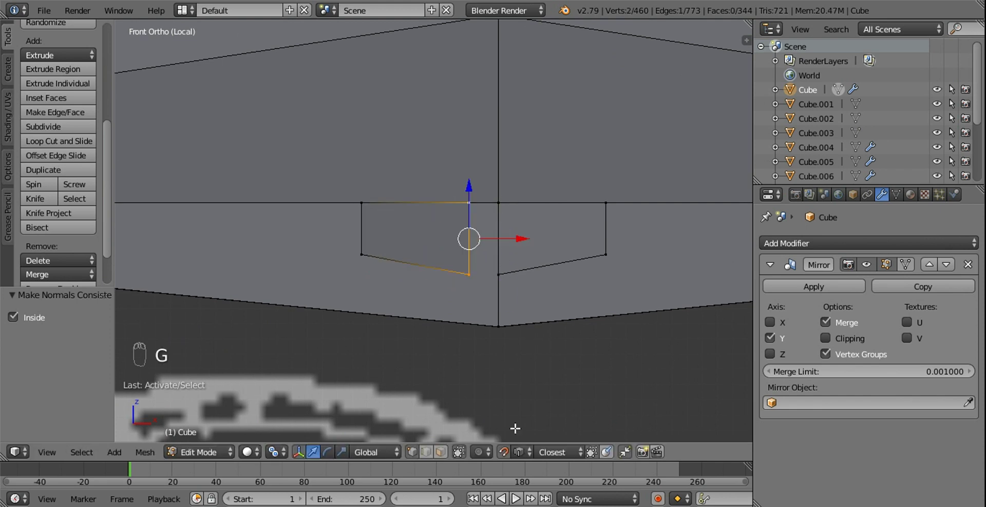
Snap the remaining outline corner onto the centre line so the plate closes up.
left_click_drag(509, 455, 501, 279)
key("g")
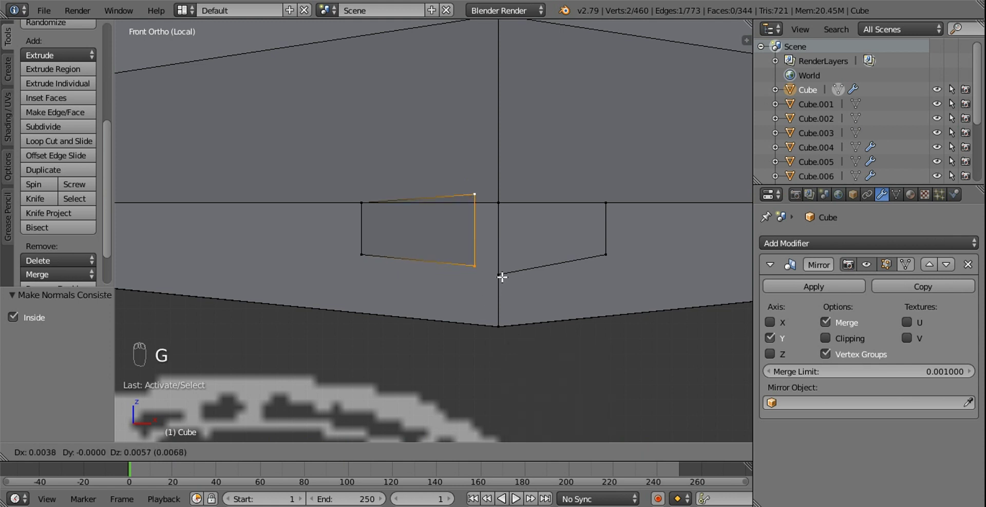
left_click_drag(509, 413, 508, 207)
key("g")
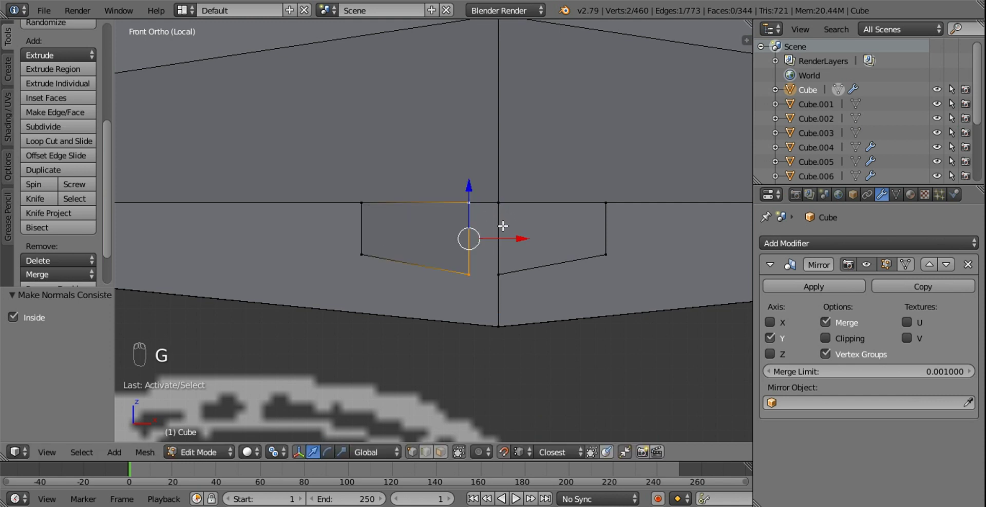
left_click_drag(276, 462, 459, 272)
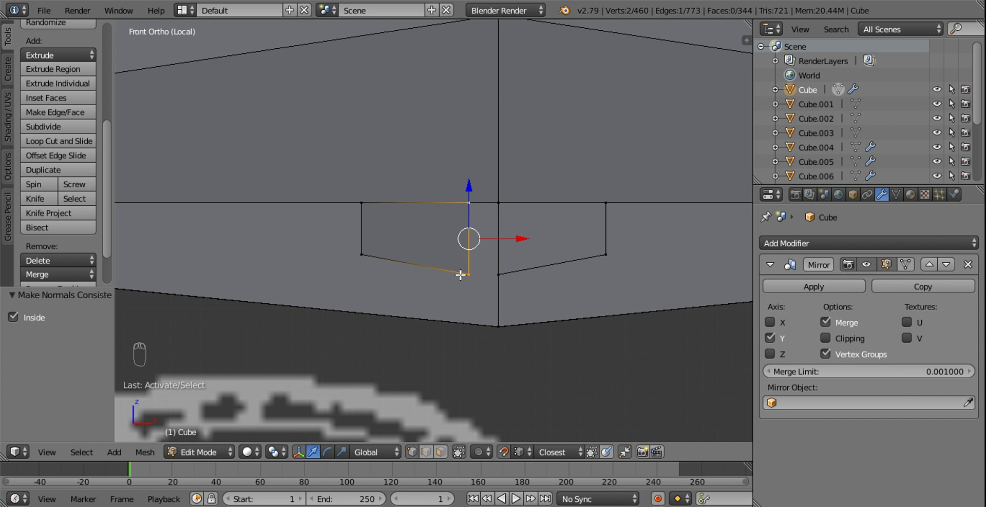
Merge the doubled corners and delete the leftover extra faces around the plate notch.
key("l")
left_click_drag(486, 256, 503, 311)
middle_click(504, 311)
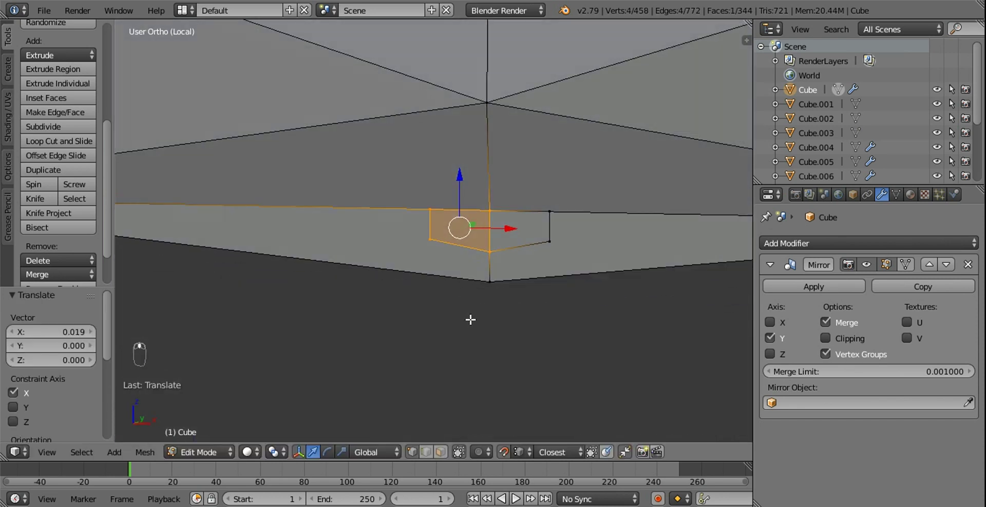
left_click_drag(446, 455, 433, 289)
key("x")
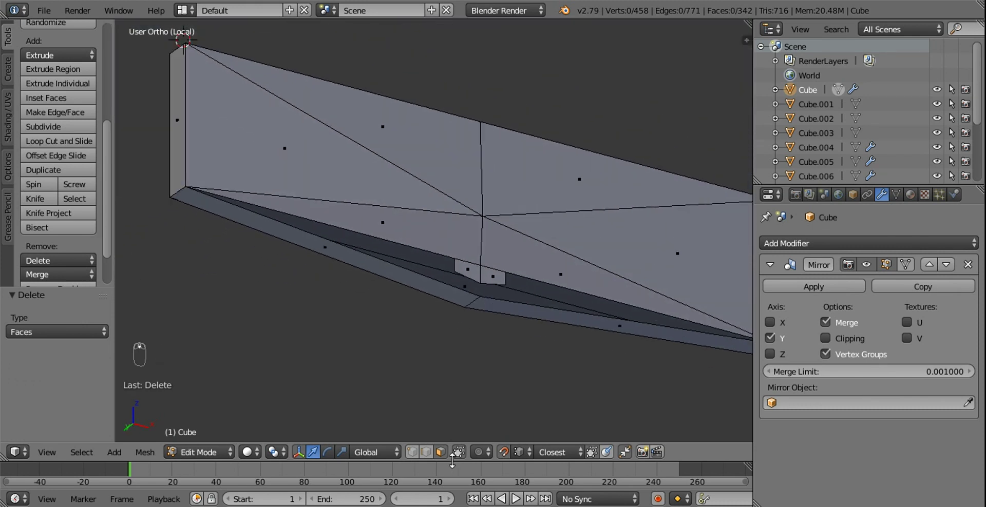
Knife-cut new edges from the panel's centre vertex to each corner of the bracket plate.
left_click_drag(416, 455, 489, 259)
left_click_drag(489, 265, 509, 241)
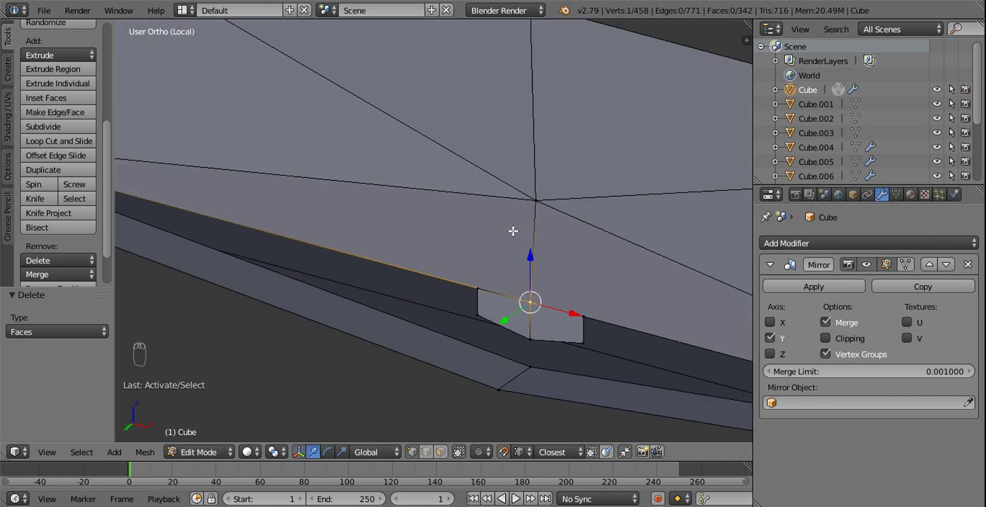
key("k")
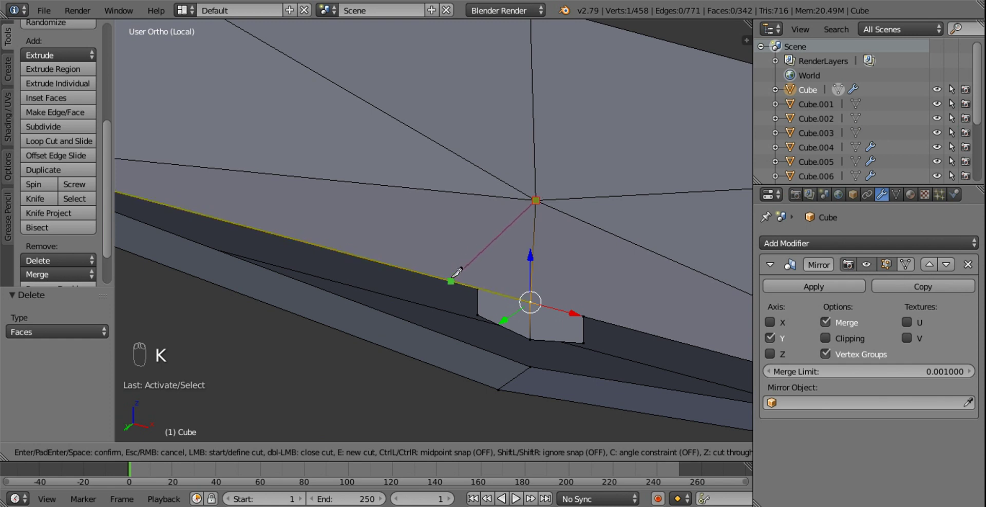
left_click_drag(450, 272, 542, 281)
key("g")
left_click(515, 279)
key("k")
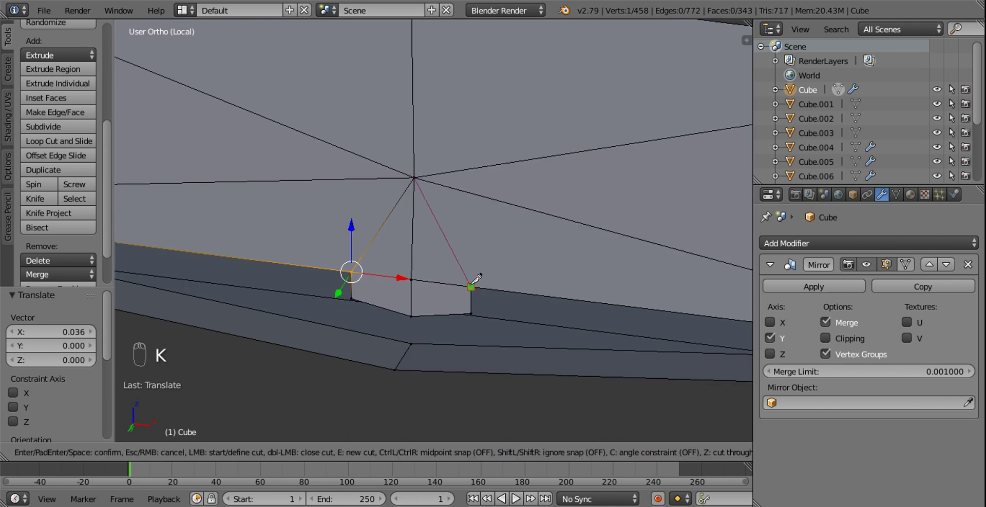
left_click(495, 268)
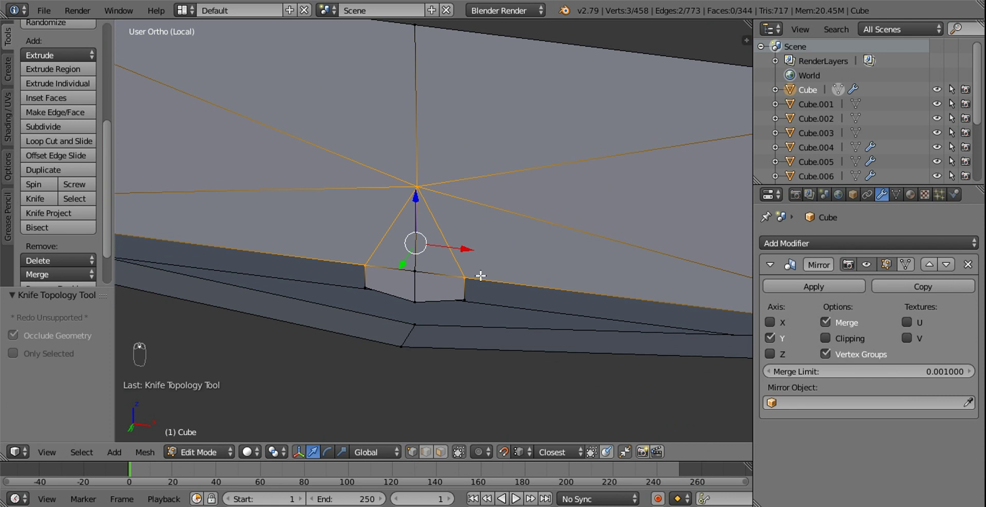
Fill the lower strip between the plate and the panel's outer corners with new faces (F).
left_click_drag(426, 311, 452, 254)
key("f")
key("f")
middle_click(450, 258)
left_click_drag(457, 251, 354, 252)
key("f")
key("f")
left_click_drag(343, 257, 314, 239)
key("f")
key("f")
key("KP_1")
left_click_drag(452, 273, 416, 205)
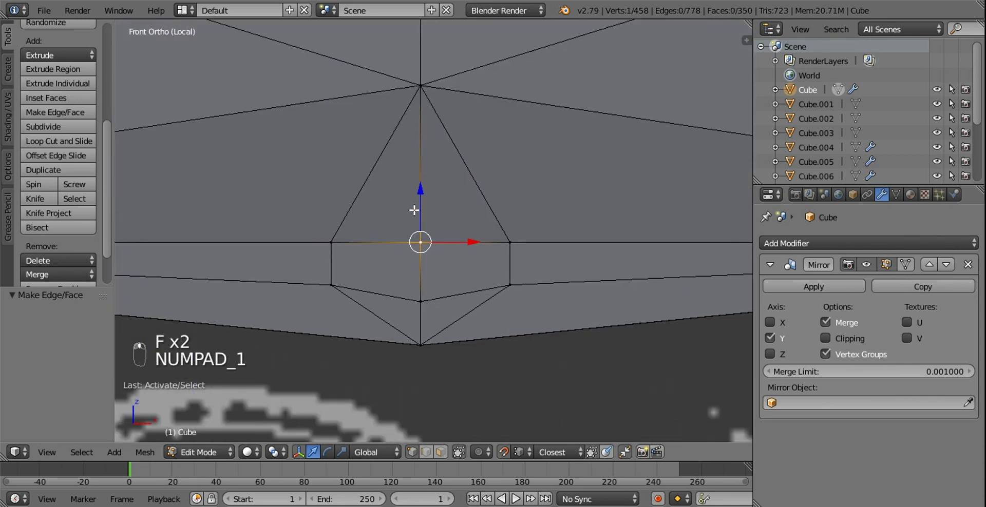
Raise the bracket's lower edge loop along Z toward the plate.
left_click_drag(423, 190, 423, 189)
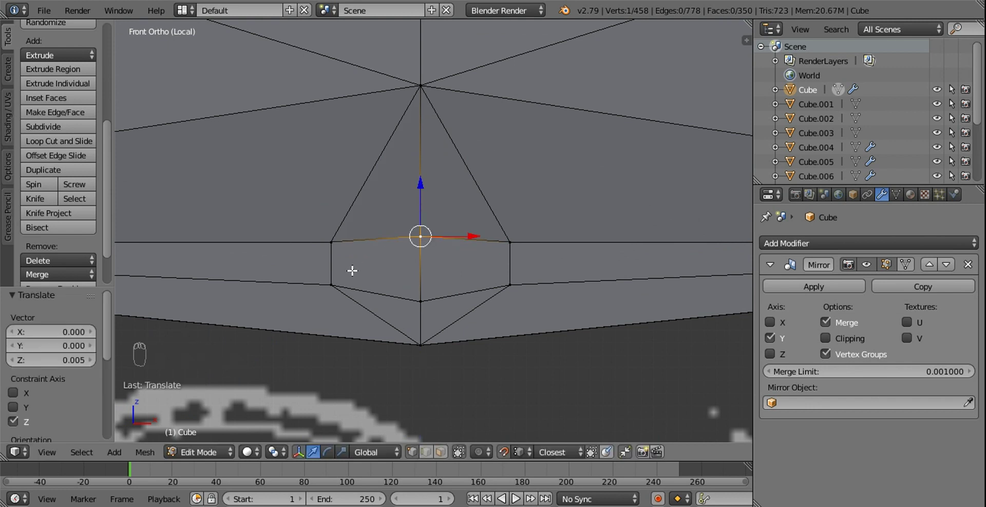
left_click_drag(337, 276, 534, 436)
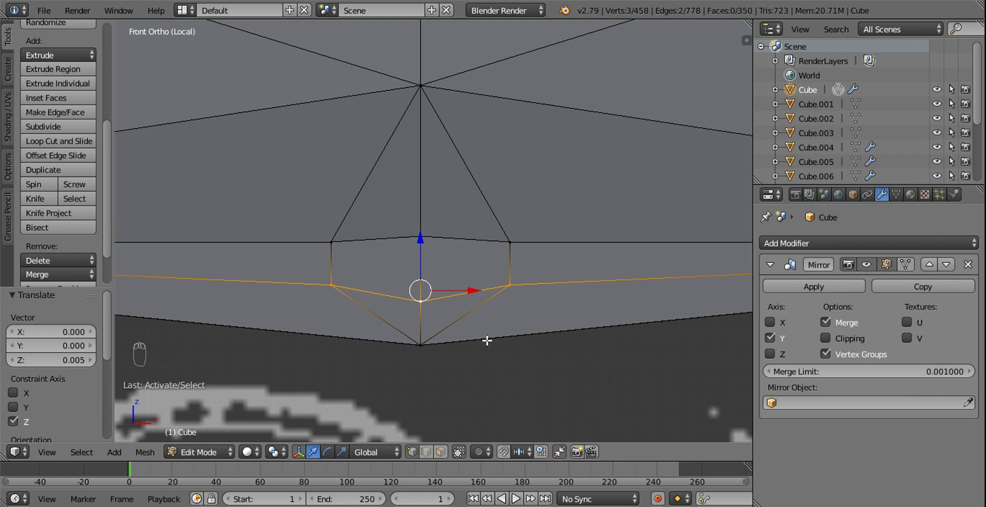
key("z")
left_click_drag(426, 248, 431, 256)
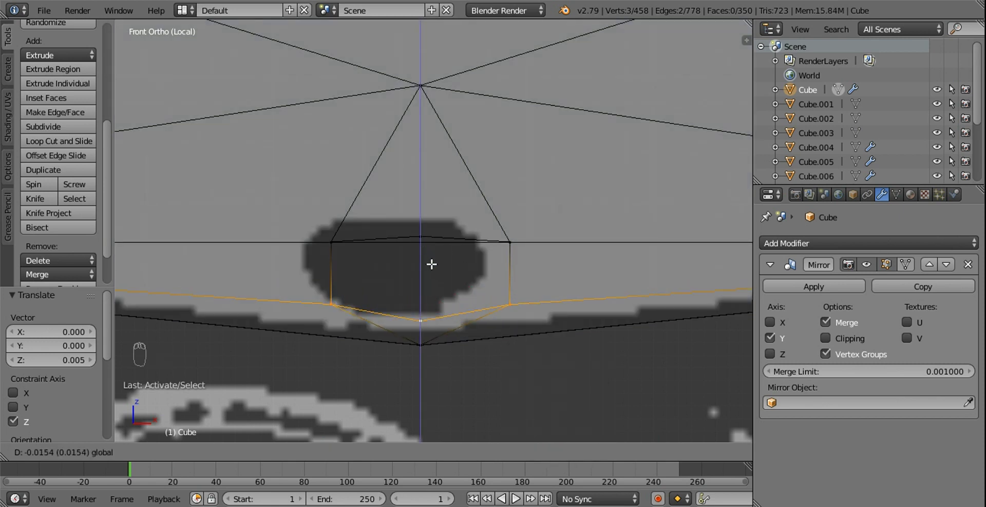
key("z")
key("s")
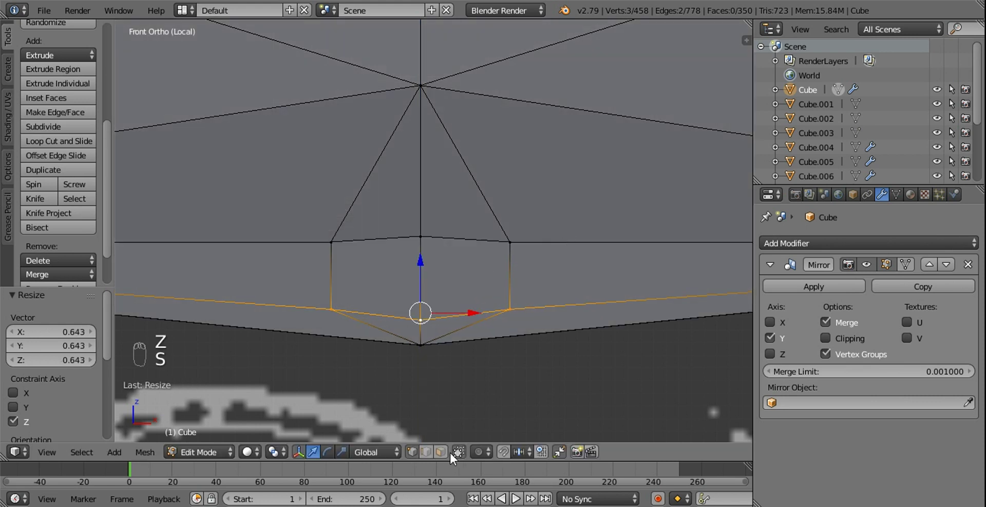
left_click_drag(446, 457, 446, 320)
Extrude the plate face slightly inward to form a shallow recessed box below the centre point.
left_click_drag(493, 285, 459, 317)
key("e")
left_click_drag(458, 317, 478, 298)
left_click(478, 302)
key("a")
left_click(500, 222)
left_click_drag(428, 453, 379, 265)
left_click_drag(379, 265, 475, 316)
key("w")
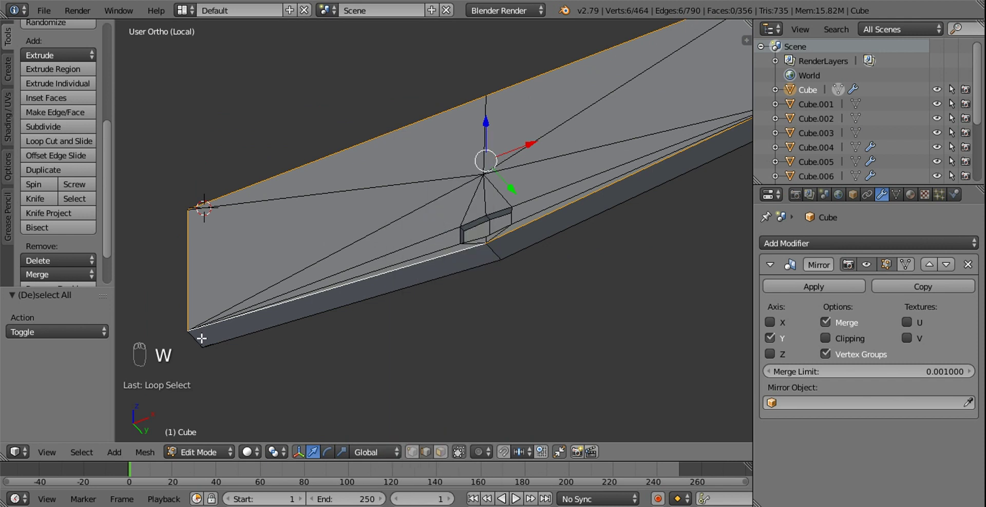
Apply the bracket plate's rotation in Object Mode and return to editing its mesh.
middle_click(265, 280)
left_click_drag(588, 180, 365, 238)
left_click_drag(372, 235, 526, 287)
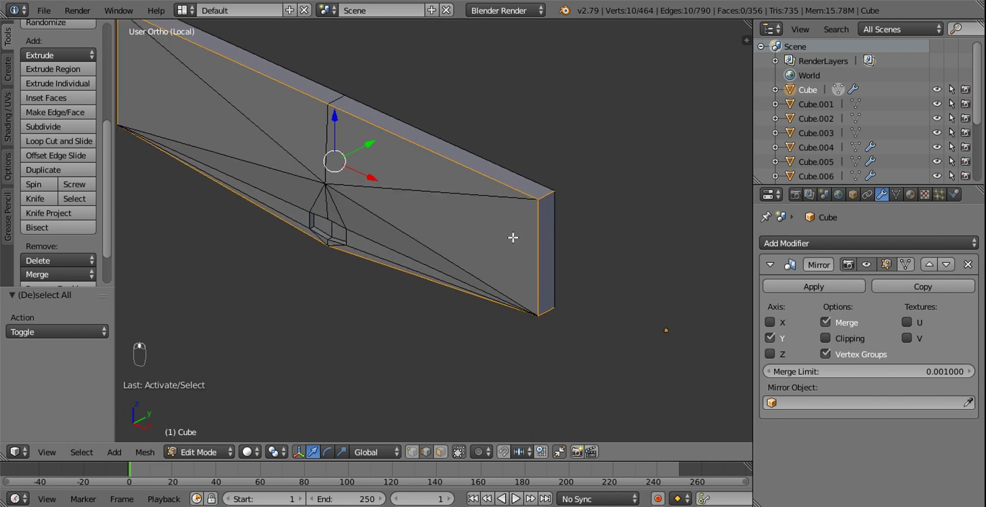
key("w")
left_click_drag(478, 344, 484, 342)
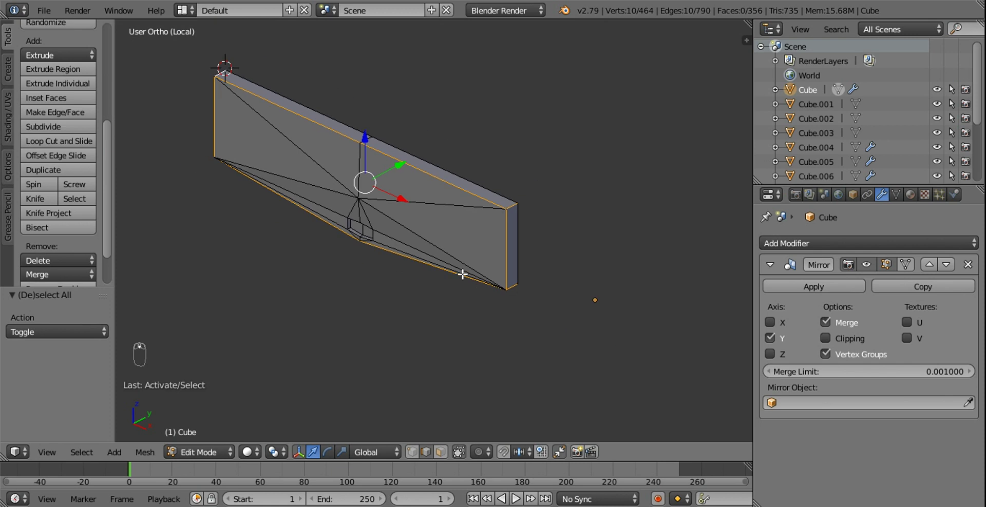
key("Tab")
key("ctrl+a")
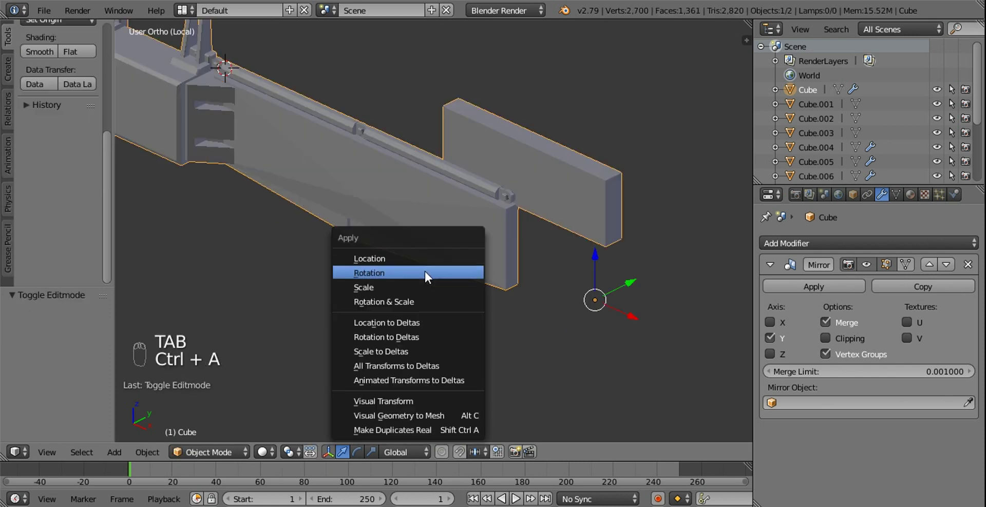
key("Tab")
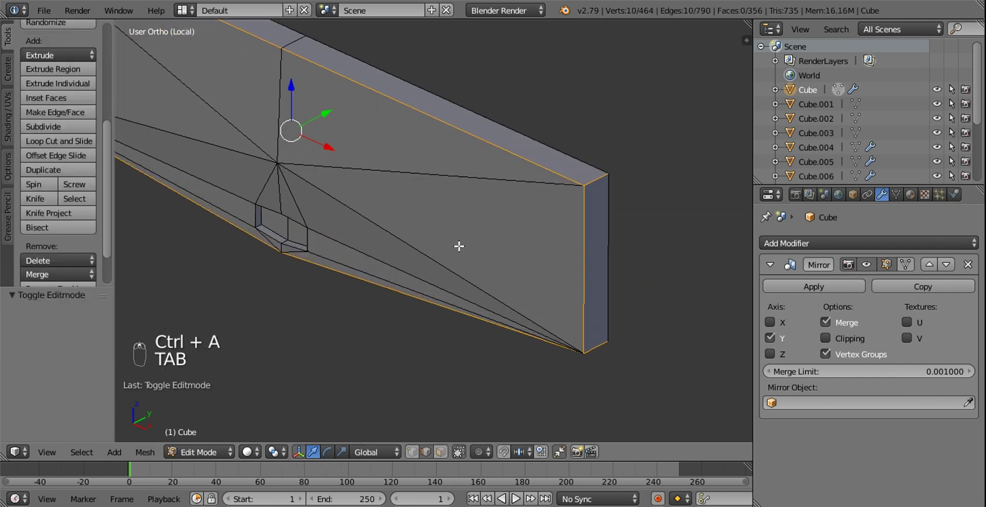
Bevel the plate's outer rim edges with a narrow single-segment chamfer.
key("w")
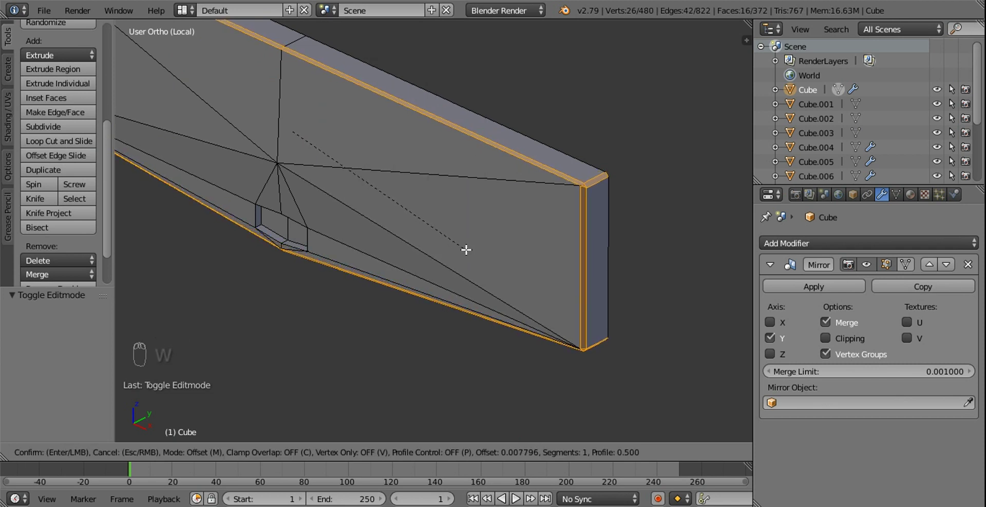
left_click_drag(590, 186, 585, 208)
key("KP_Decimal")
left_click_drag(445, 52, 507, 260)
left_click(507, 260)
middle_click(511, 236)
left_click(516, 218)
left_click_drag(564, 243, 593, 400)
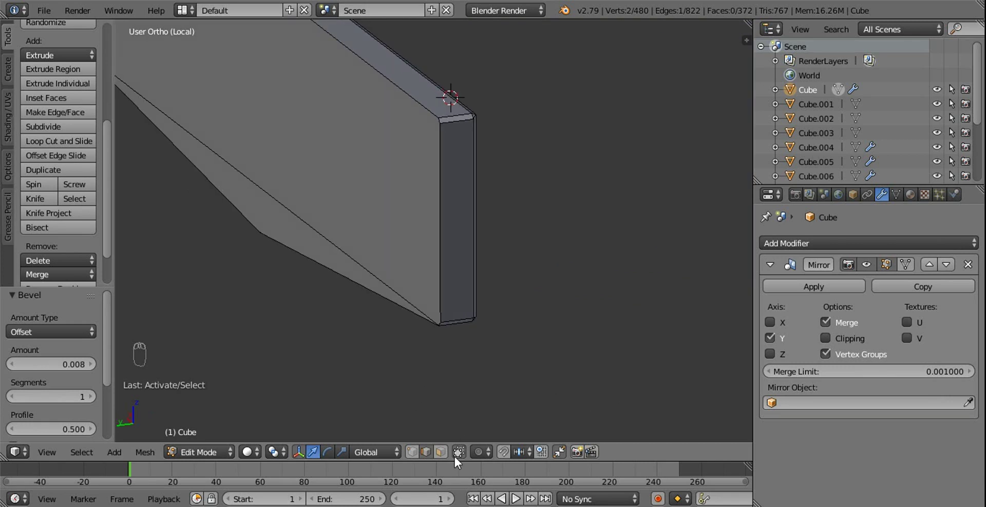
Select all the front faces of the bracket plate.
left_click_drag(447, 458, 390, 242)
left_click_drag(389, 242, 320, 333)
key("z")
key("z")
key("z")
left_click_drag(320, 334, 422, 181)
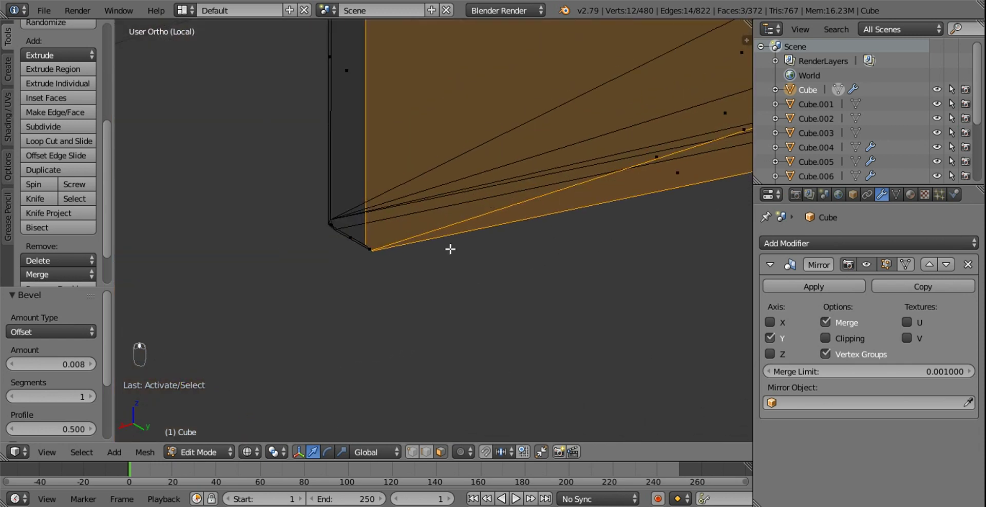
left_click_drag(273, 272, 471, 211)
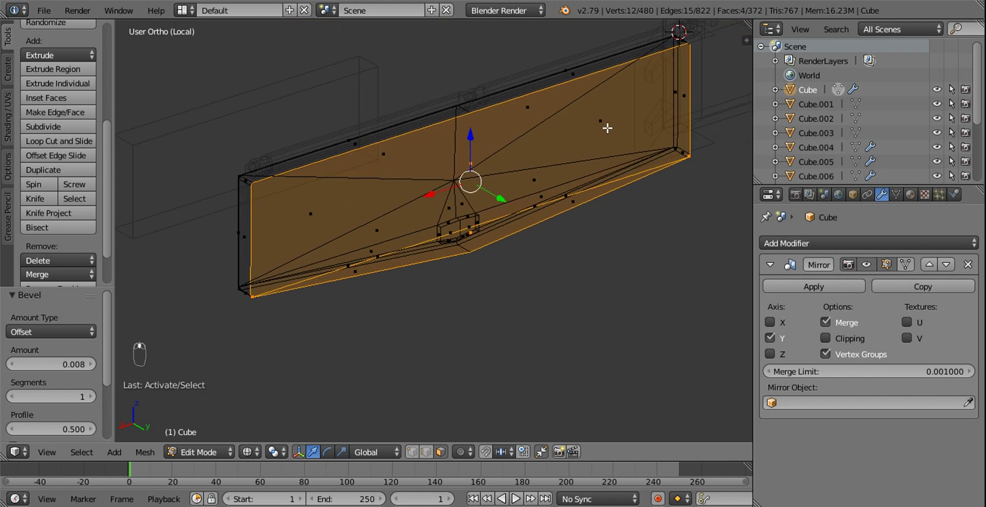
Inset the front faces for a thin rim, shrink the inner panel in Z and push it slightly back.
key("x")
key("z")
left_click_drag(418, 334, 697, 70)
key("e")
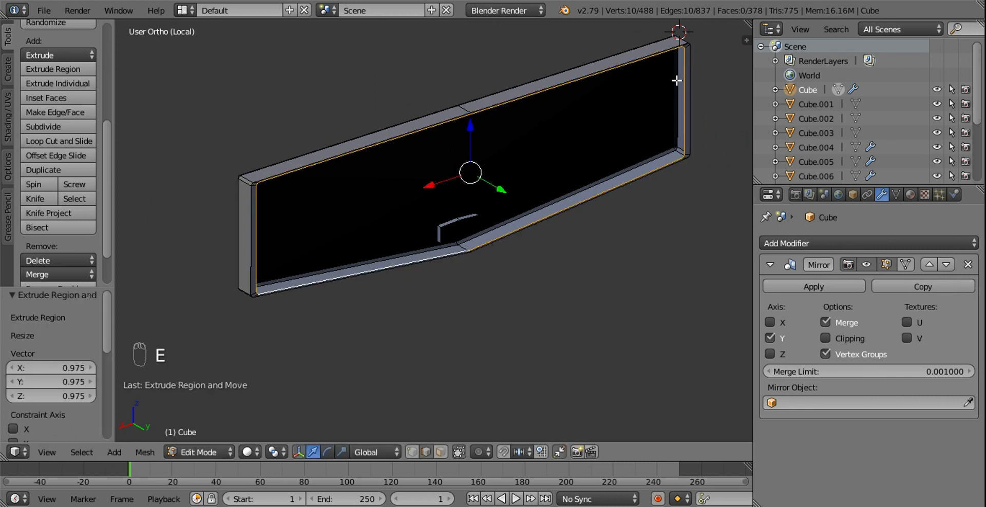
key("s")
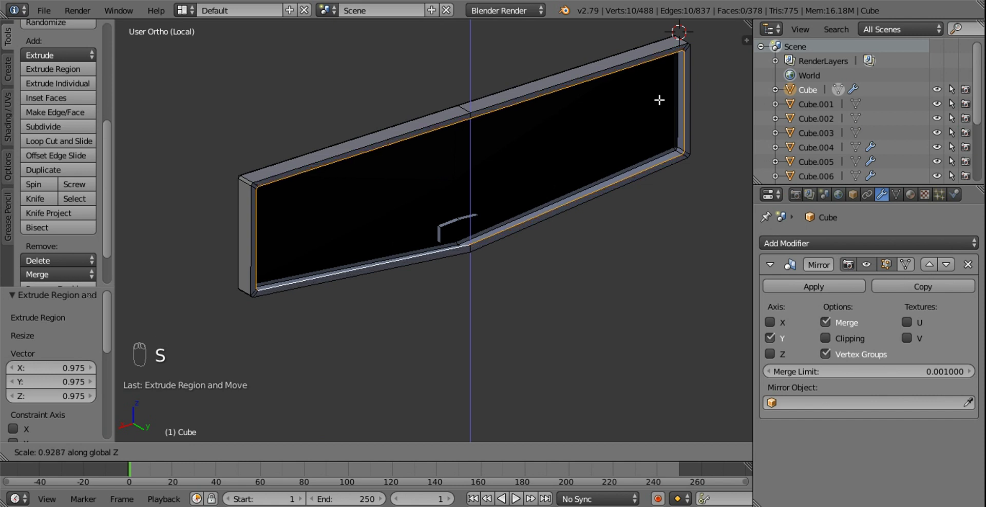
left_click_drag(580, 178, 540, 225)
Unhide the remaining geometry and frame the bracket plate and hinge rail from above.
middle_click(559, 235)
middle_click(546, 220)
left_click(539, 224)
key("KP_7")
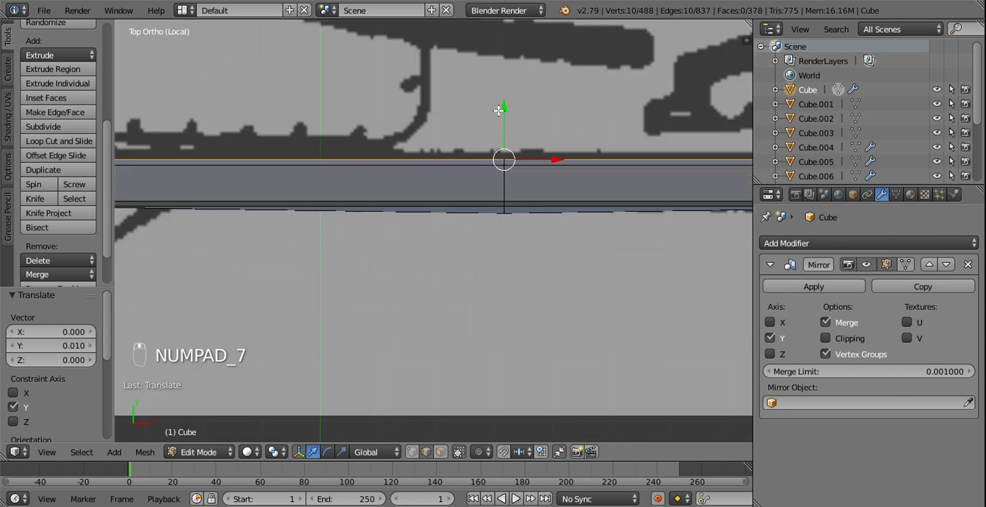
left_click(505, 104)
left_click(519, 202)
left_click_drag(527, 161, 500, 120)
left_click_drag(505, 126, 493, 112)
key("alt+h")
left_click_drag(495, 123, 529, 155)
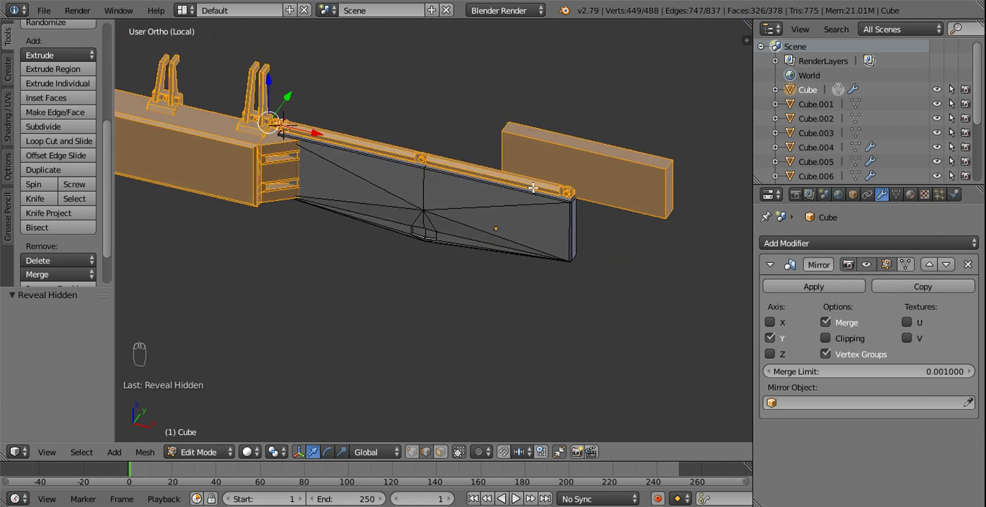
left_click_drag(534, 179, 416, 459)
middle_click(421, 463)
left_click_drag(420, 425, 421, 199)
Select the linked plate and hinge rail geometry piece by piece with L.
key("l")
key("l")
key("l")
key("l")
key("l")
key("l")
key("l")
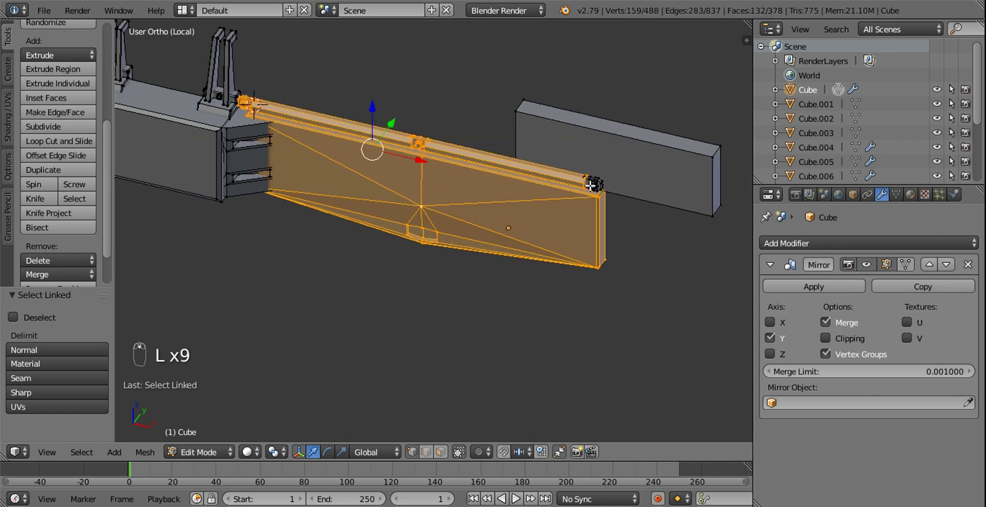
key("l")
key("l")
key("l")
key("l")
Duplicate the plate and rail in Front view and move the copy along X beside the original.
key("KP_1")
middle_click(375, 184)
key("shift+d")
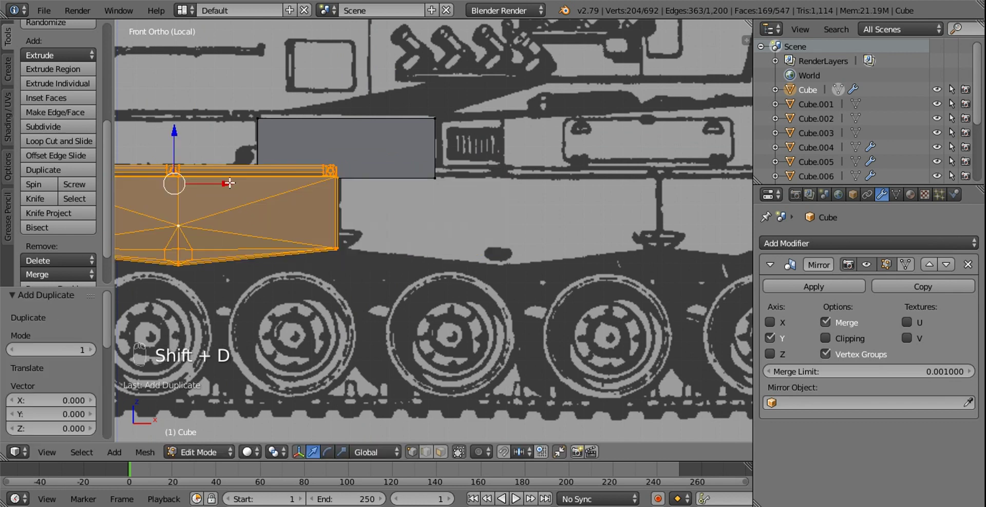
left_click(230, 179)
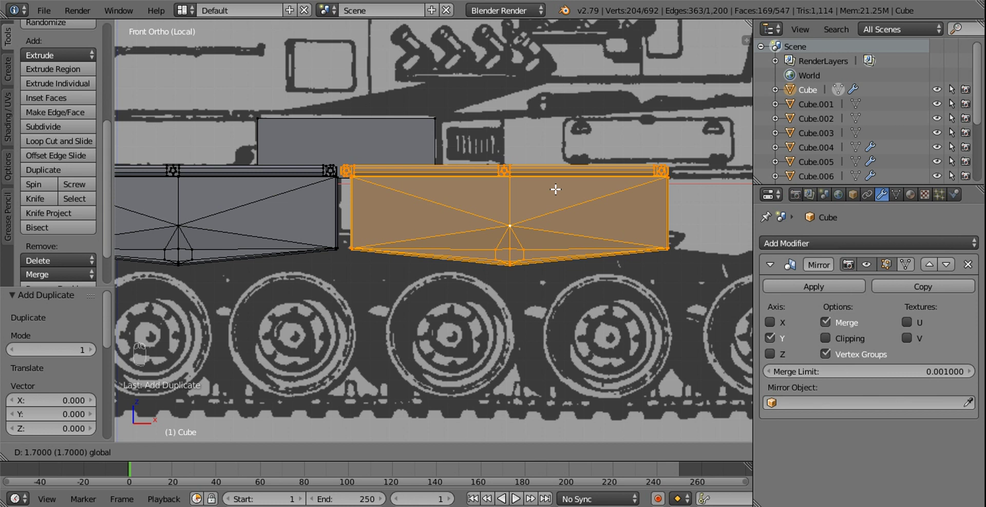
middle_click(410, 182)
left_click_drag(448, 172, 334, 180)
Box-select the first hinge knuckle at the plate joint in wireframe and slide it along the rail.
left_click_drag(311, 167, 304, 161)
key("z")
key("b")
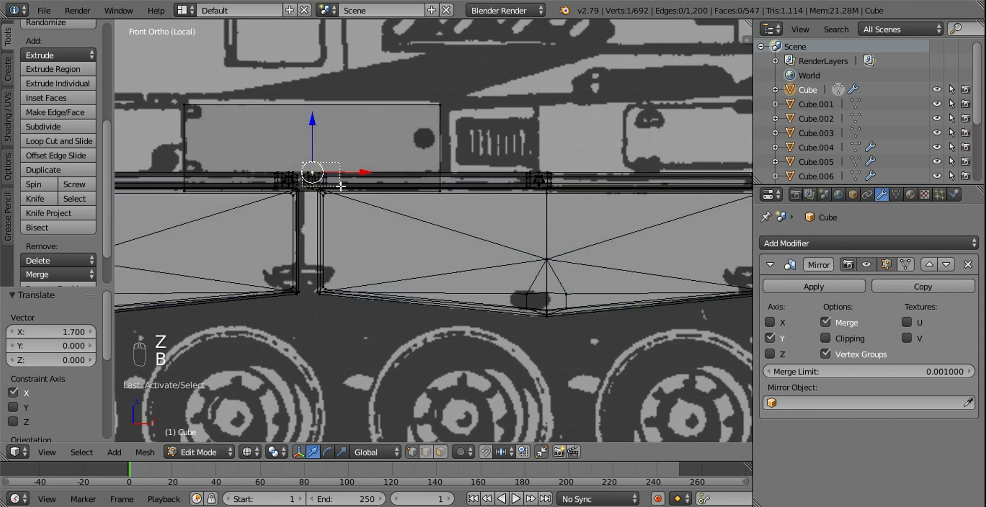
left_click(432, 187)
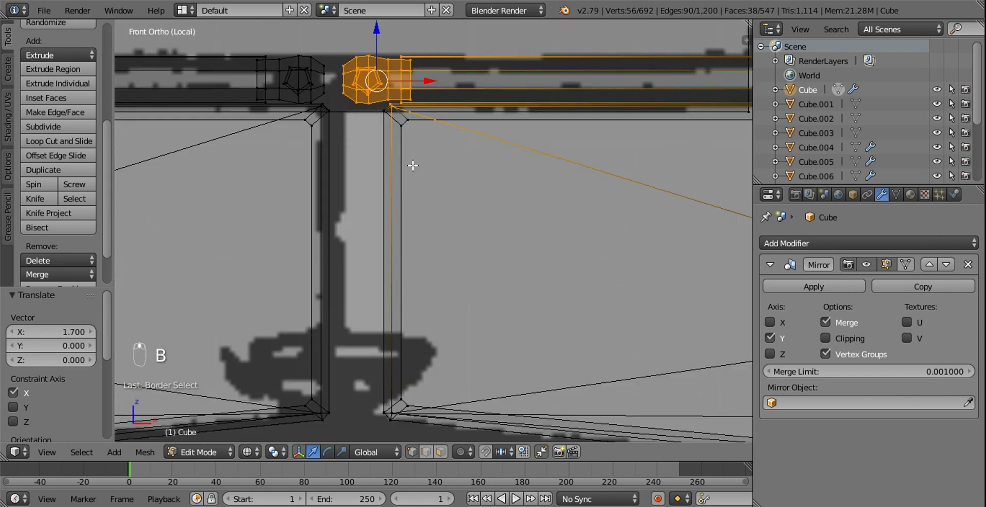
key("b")
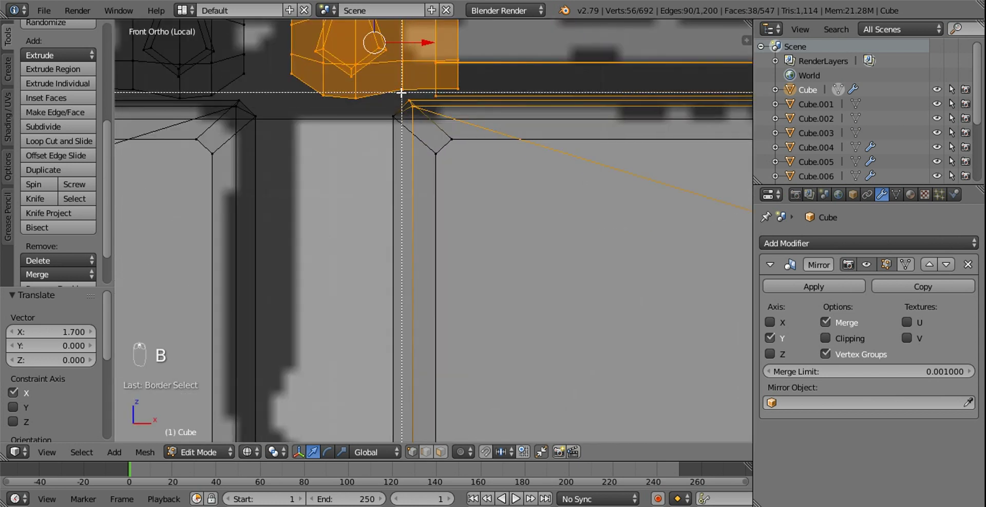
left_click_drag(430, 109, 500, 151)
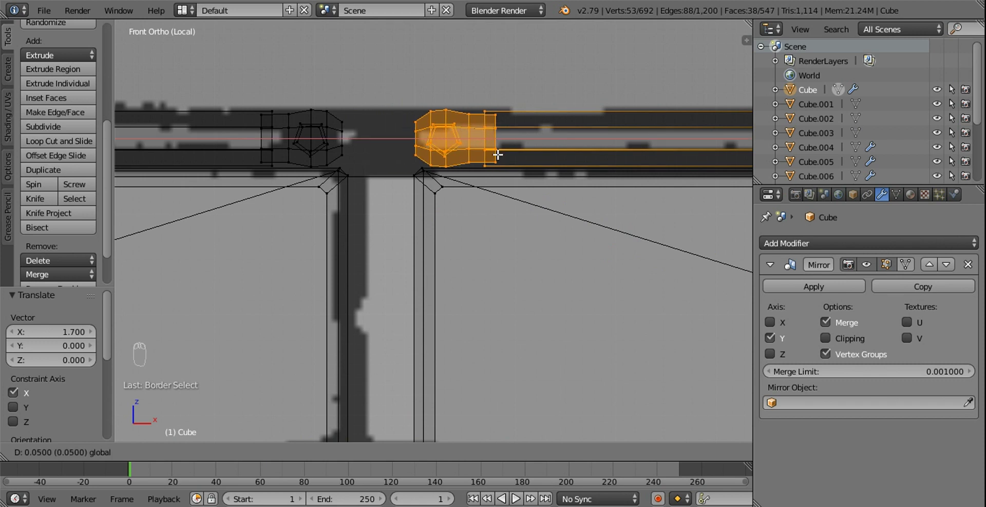
middle_click(523, 162)
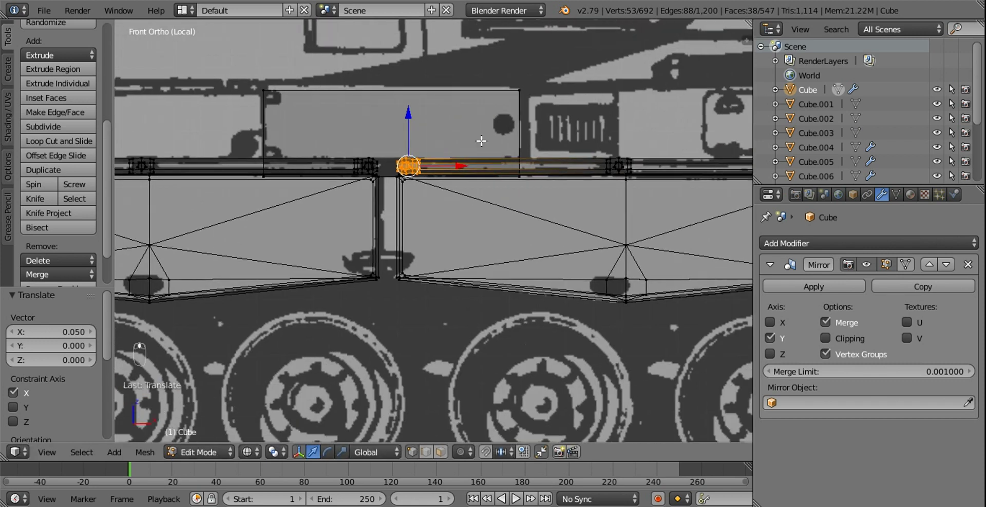
left_click(418, 131)
middle_click(412, 131)
left_click(393, 134)
left_click(376, 137)
middle_click(365, 140)
Box-select the second hinge knuckle at the joint and slide it into line along the rail.
key("b")
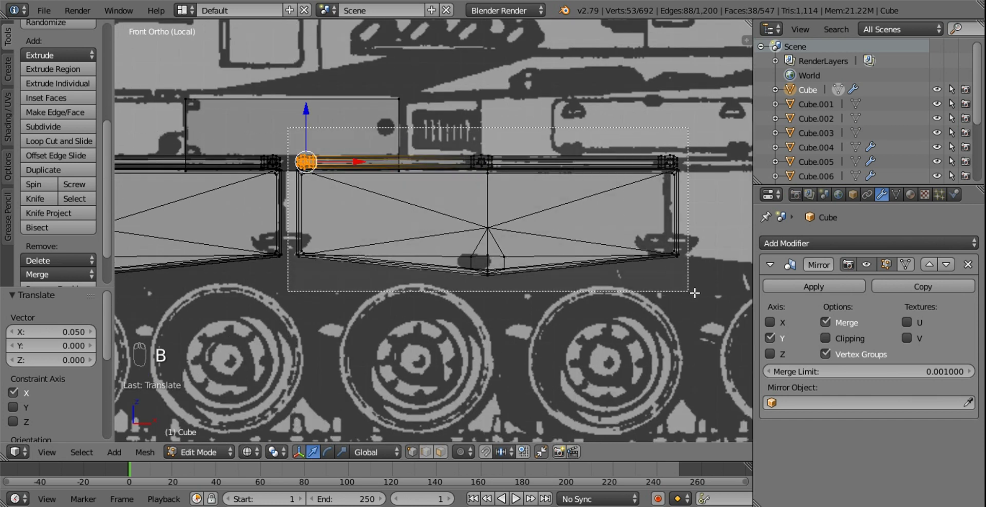
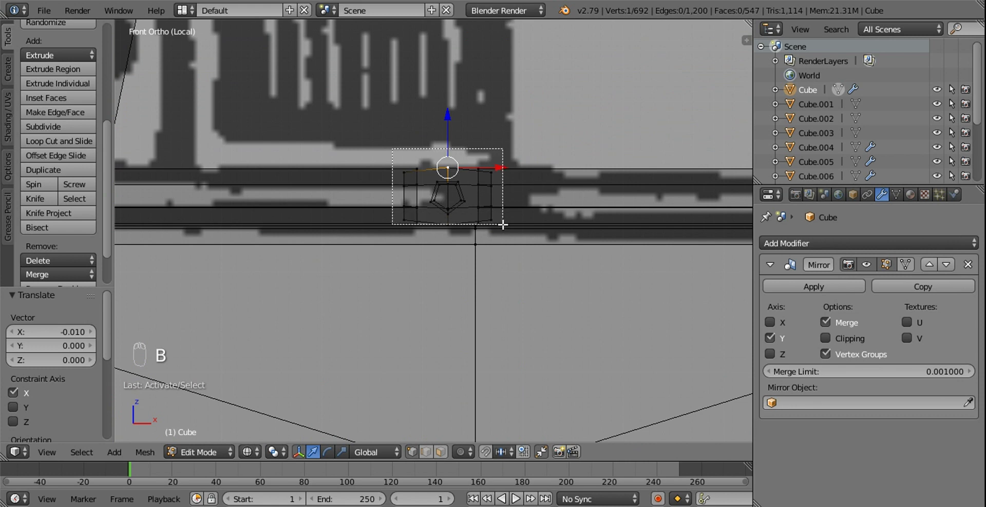
key("b")
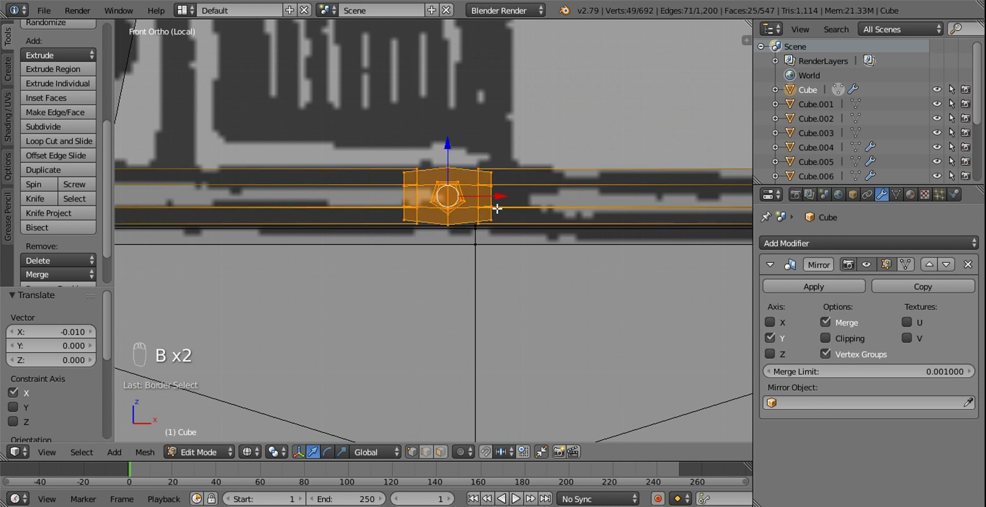
left_click_drag(498, 194, 521, 203)
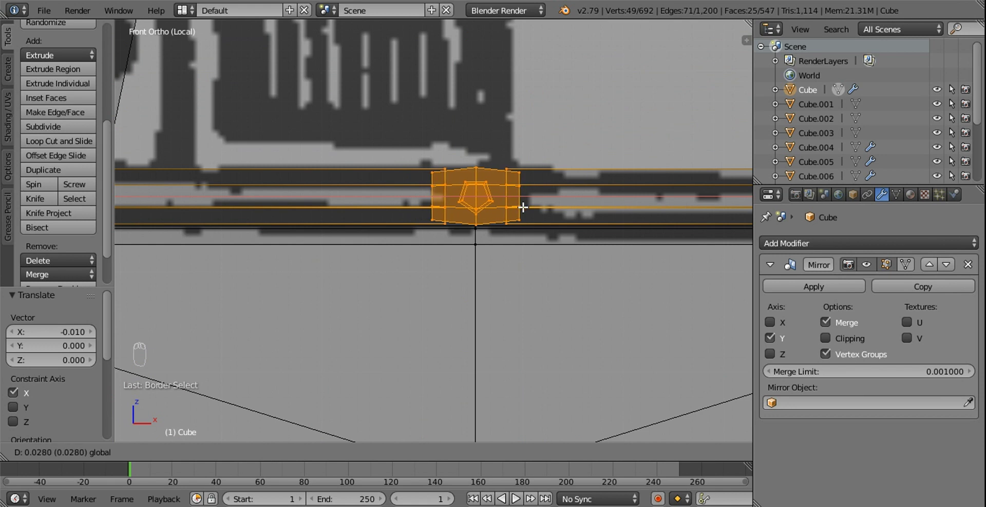
key("z")
left_click_drag(432, 206, 413, 236)
middle_click(531, 238)
left_click_drag(452, 138, 396, 122)
Box-select the last knuckle, line it up with the joint and return to solid Front view.
key("z")
key("b")
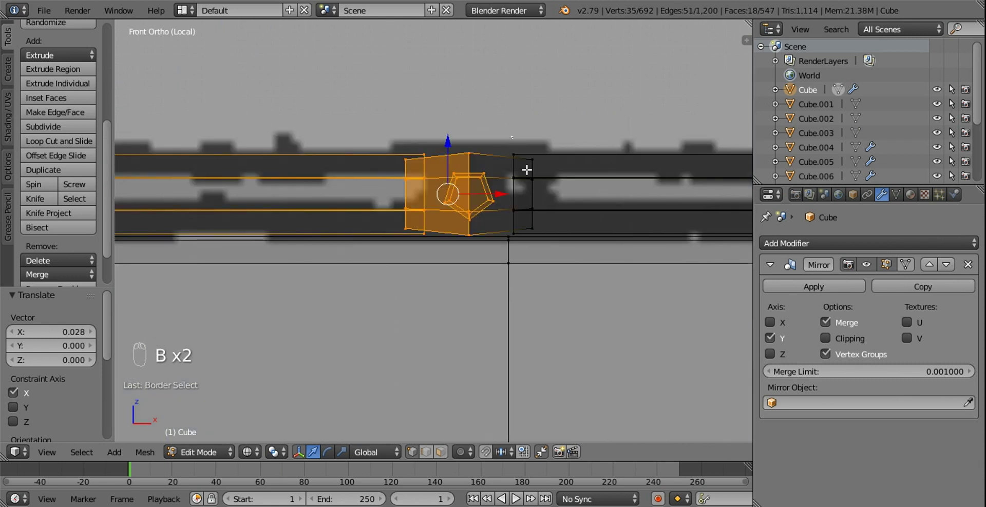
key("b")
left_click_drag(537, 201, 566, 217)
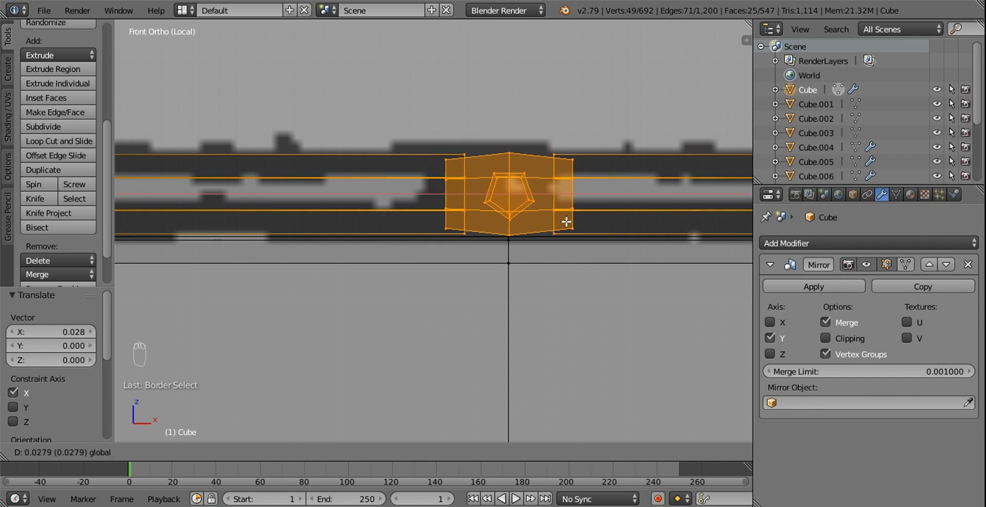
left_click_drag(571, 216, 543, 227)
key("z")
key("a")
middle_click(517, 225)
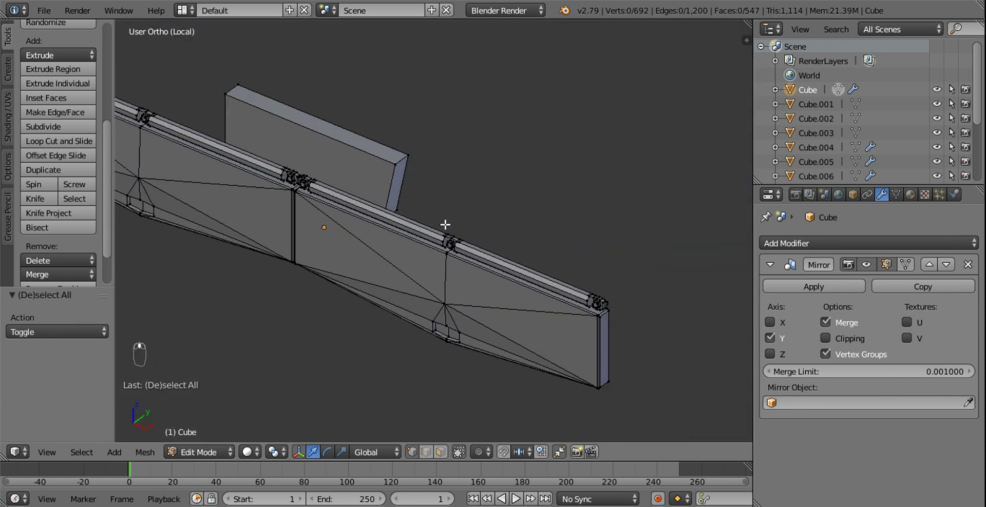
key("KP_1")
Select the hinge rail section and its knuckles as linked geometry with L.
middle_click(276, 166)
left_click(407, 181)
left_click(366, 192)
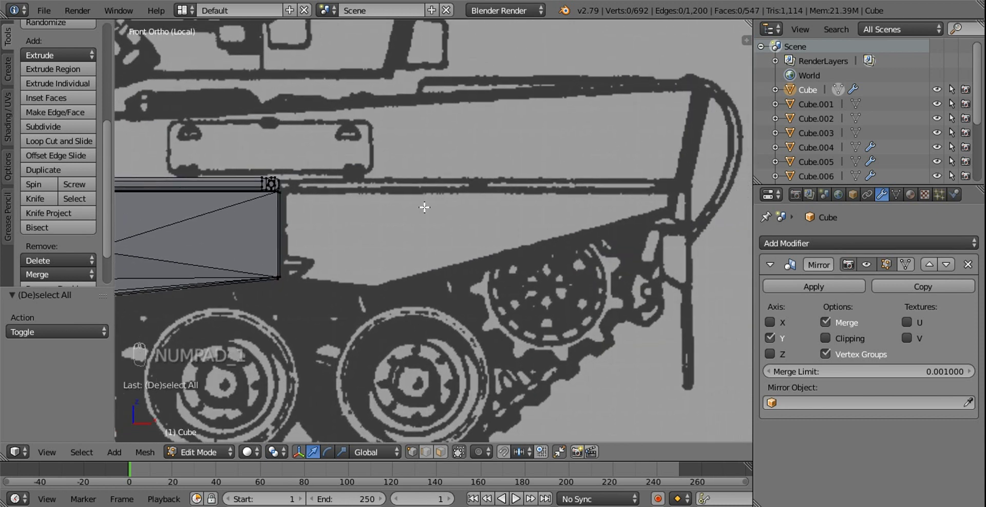
key("t")
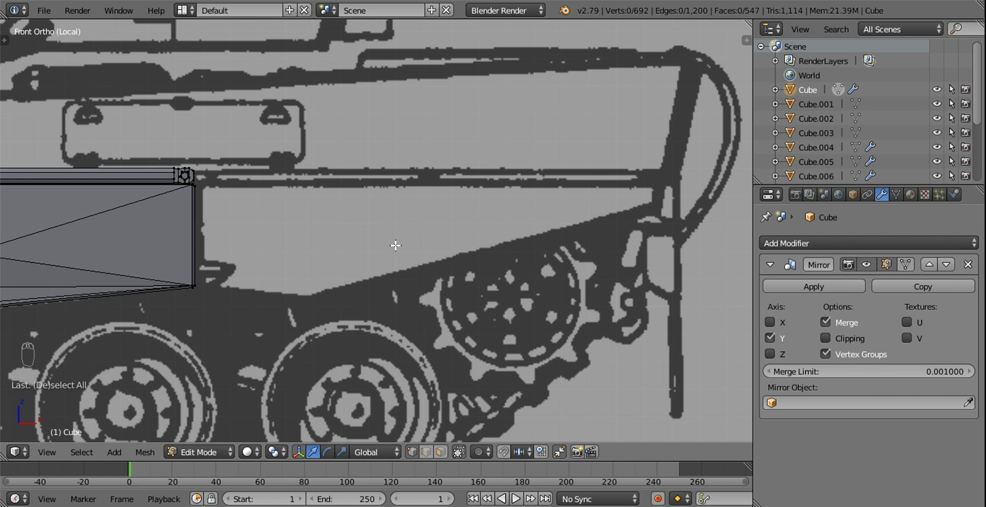
left_click_drag(370, 249, 375, 311)
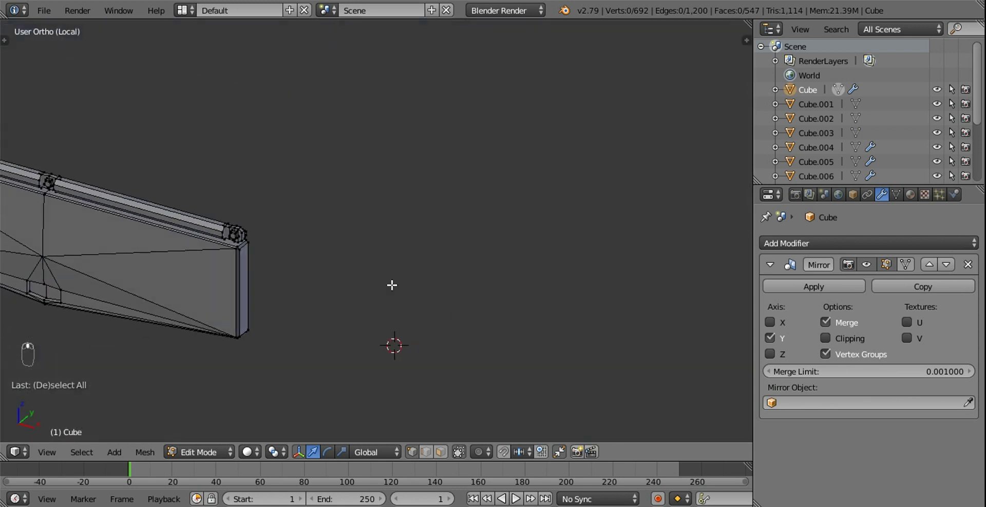
left_click(398, 226)
key("l")
key("l")
key("l")
key("l")
key("l")
key("l")
key("l")
left_click_drag(173, 156, 237, 160)
key("l")
key("l")
key("l")
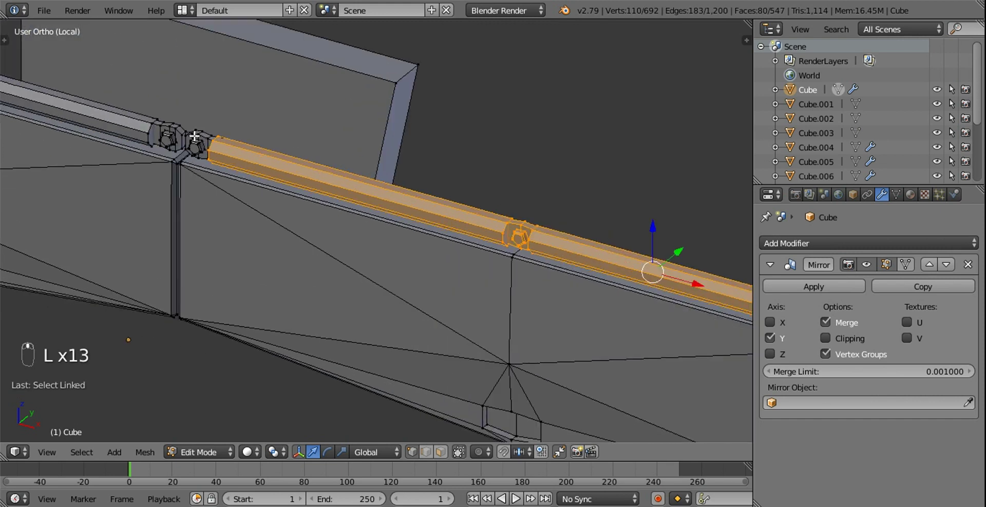
left_click_drag(374, 207, 322, 178)
key("l")
key("l")
key("l")
key("l")
Duplicate the selected rail section in Front view and move the copy toward the hull front.
middle_click(464, 192)
key("KP_1")
left_click(548, 223)
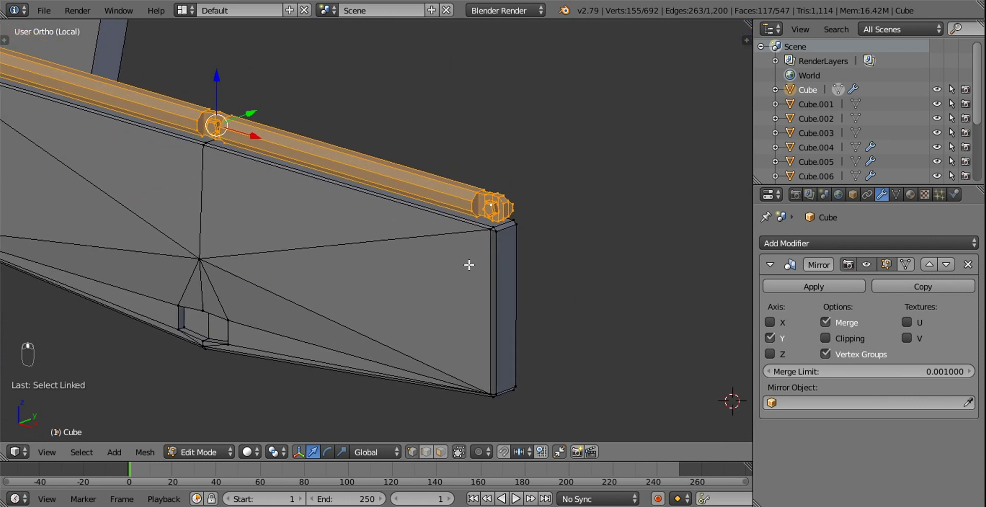
left_click_drag(453, 265, 452, 260)
key("KP_1")
key("shift+d")
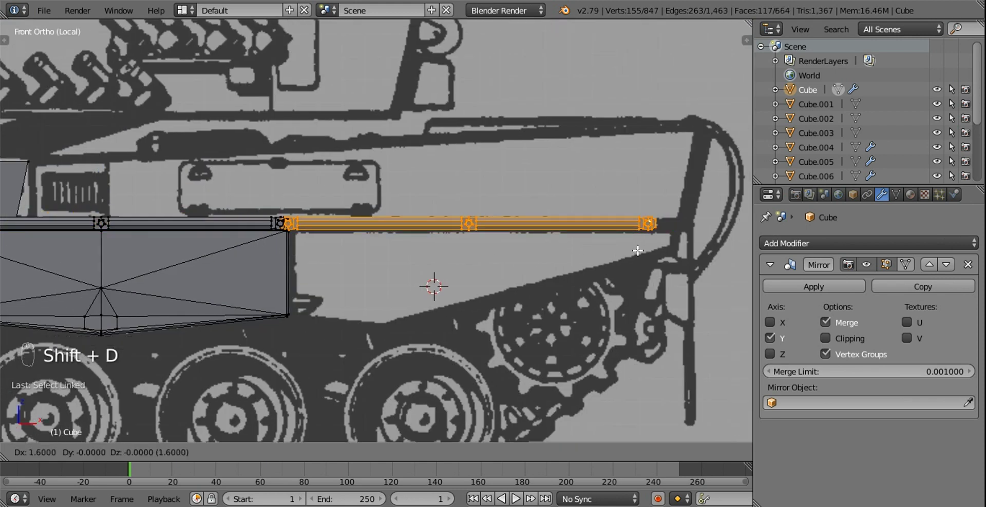
left_click_drag(591, 269, 669, 198)
left_click_drag(670, 198, 656, 206)
Orbit along the hull to check the new rail section sits at the panel joints.
middle_click(551, 229)
left_click_drag(522, 137, 423, 198)
middle_click(423, 198)
left_click_drag(423, 197, 81, 209)
left_click_drag(79, 209, 116, 263)
left_click_drag(116, 263, 352, 254)
left_click(326, 246)
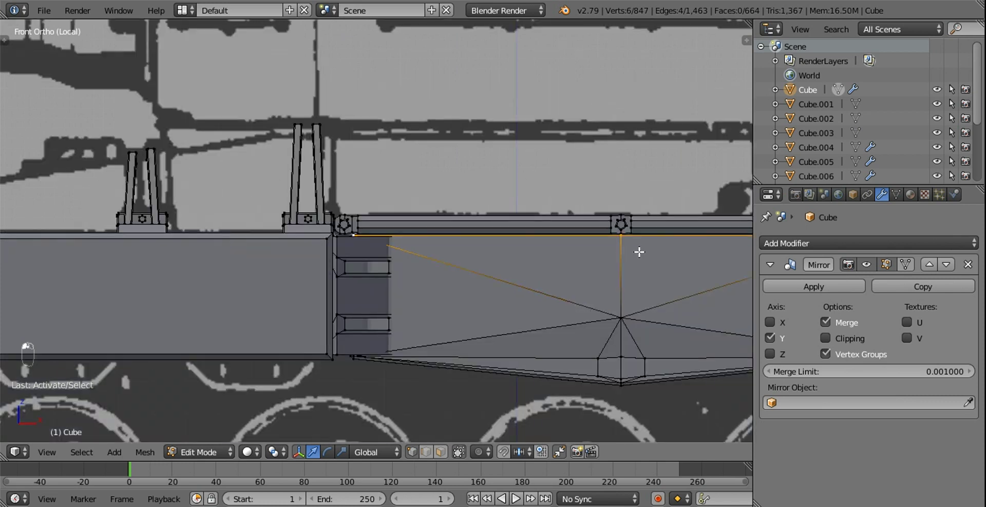
Frame the end strip of the side panel near the hinge pins and select it in face mode.
left_click(484, 251)
middle_click(533, 261)
left_click(436, 249)
left_click_drag(436, 249, 591, 149)
left_click_drag(591, 149, 591, 153)
middle_click(637, 181)
left_click_drag(387, 193, 501, 276)
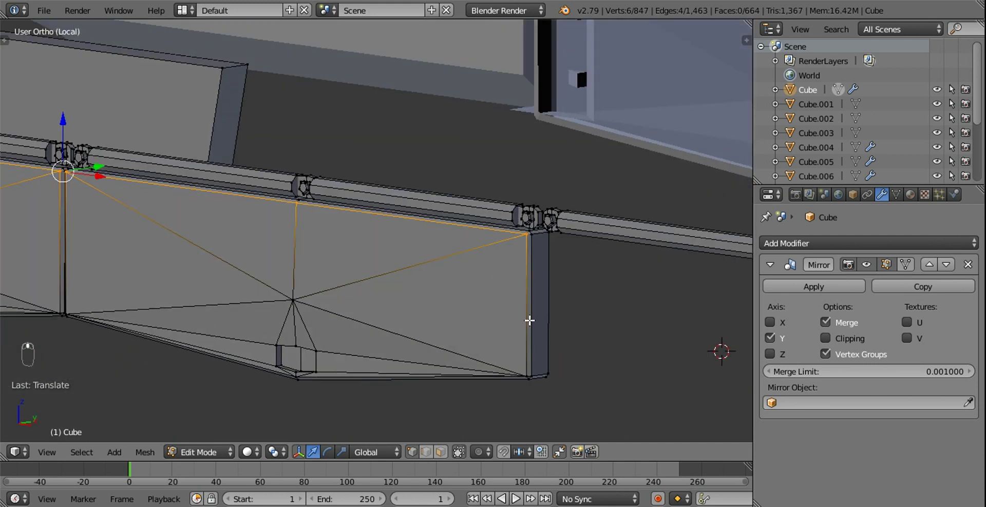
left_click_drag(445, 453, 594, 266)
left_click_drag(498, 257, 614, 245)
key("ctrl+KP_Add")
middle_click(598, 250)
key("KP_Decimal")
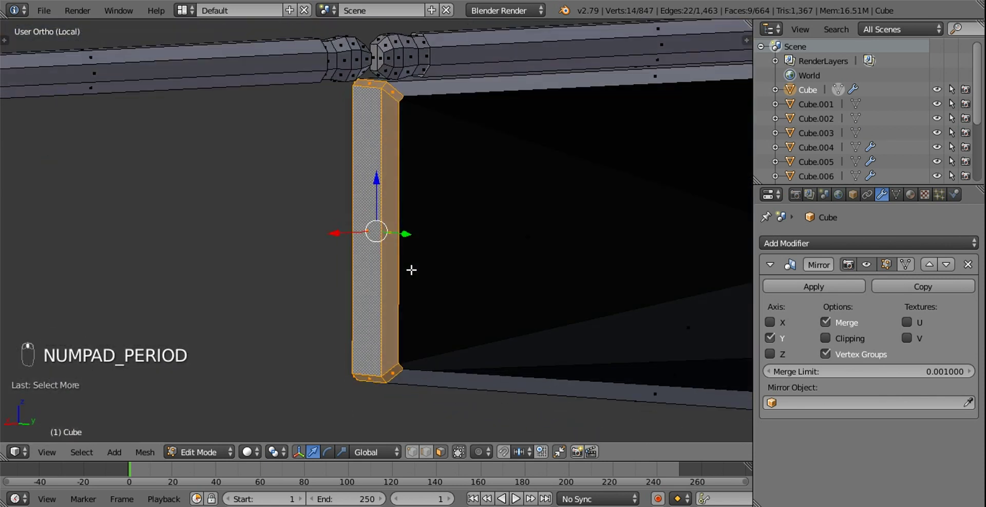
left_click_drag(400, 365, 445, 241)
Flatten the end strip along X in Front view and box-select around the hinge pin in wireframe.
key("KP_1")
key("shift+d")
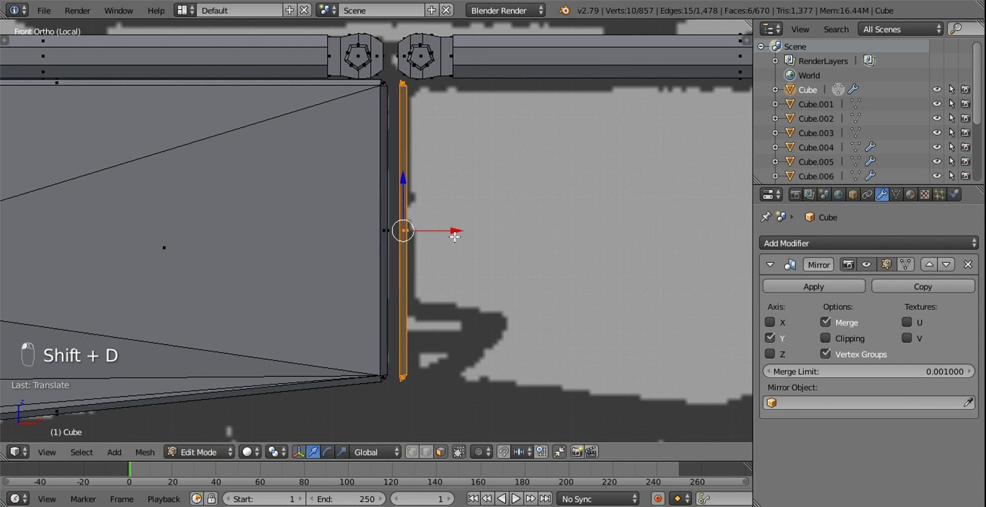
key("s")
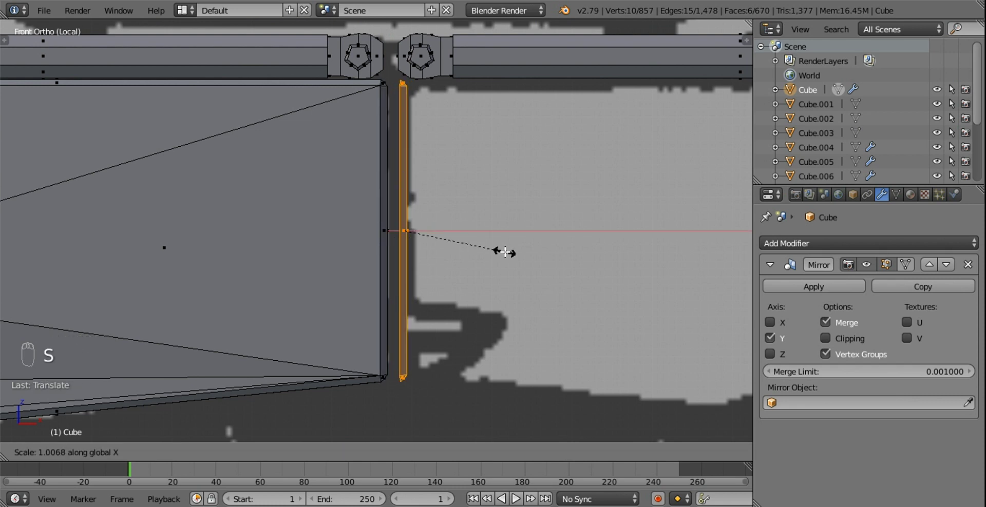
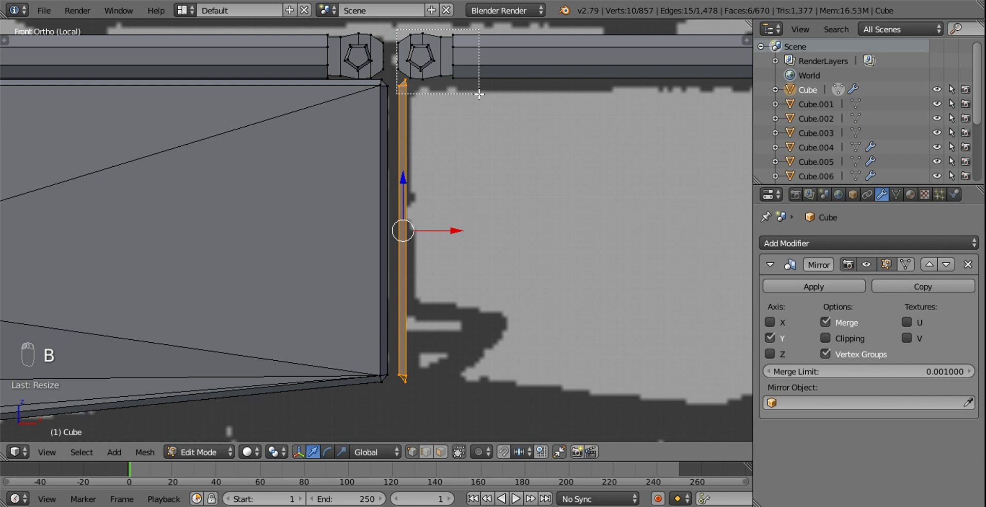
key("z")
key("b")
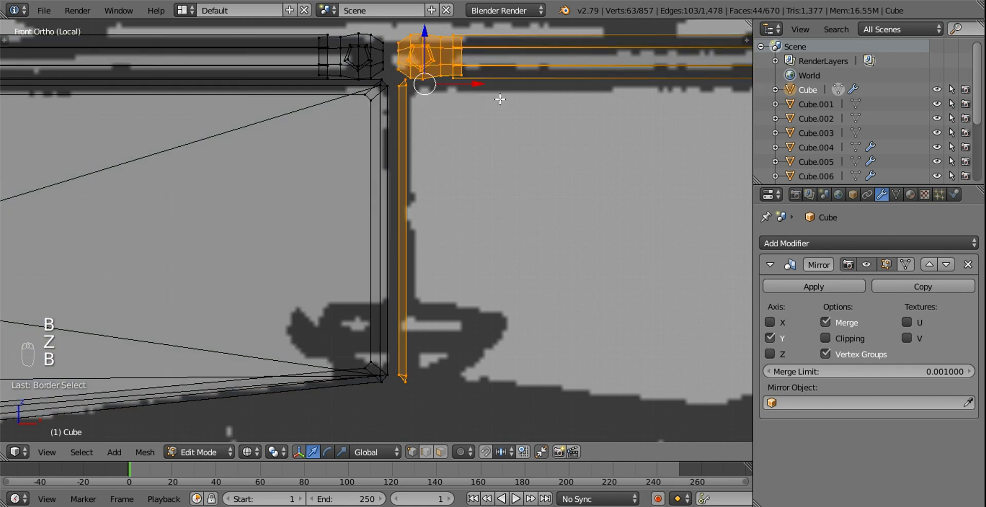
left_click_drag(476, 82, 475, 79)
key("z")
Orbit back to the strip and return to solid Front view ready for the new plate.
left_click_drag(523, 187, 426, 452)
left_click_drag(426, 453, 382, 215)
middle_click(383, 215)
key("KP_1")
middle_click(341, 217)
Extrude a new flat plate out sideways from the end strip along the hull.
key("e")
left_click_drag(355, 228, 543, 256)
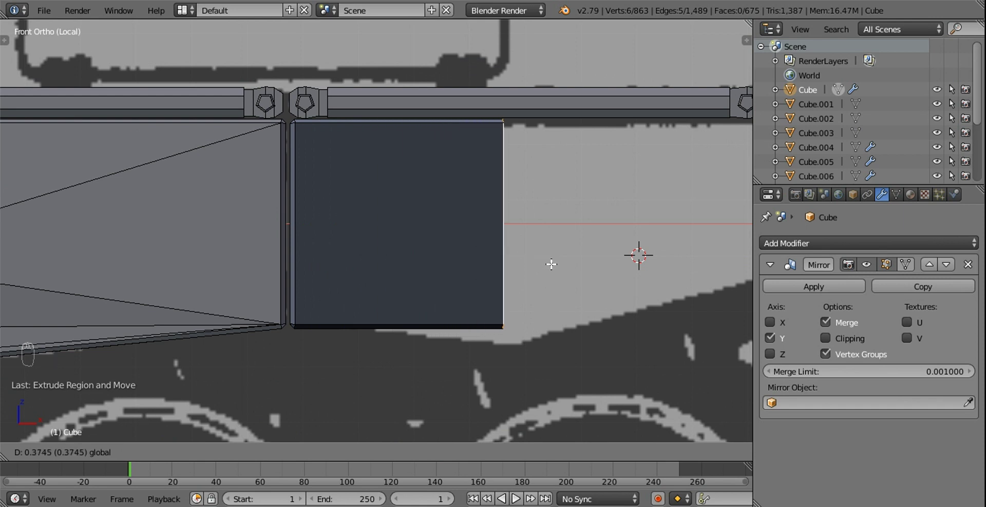
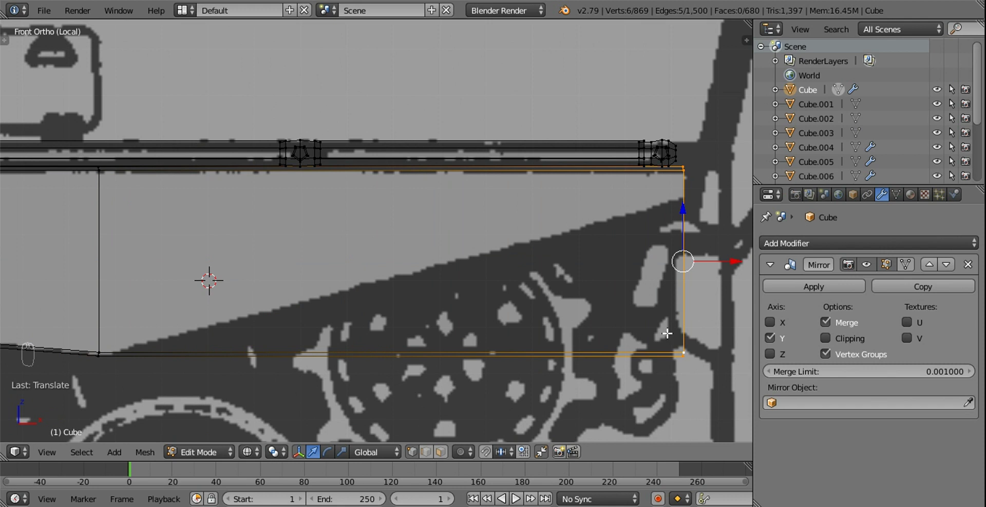
left_click_drag(674, 336, 686, 301)
Box-select the plate's lower edge vertices and move them to slant the bottom edge.
key("b")
left_click_drag(688, 297, 681, 143)
left_click_drag(340, 233, 362, 151)
left_click_drag(363, 151, 282, 221)
key("b")
key("g")
left_click(682, 241)
key("z")
Select the whole hull mesh with A.
key("a")
key("a")
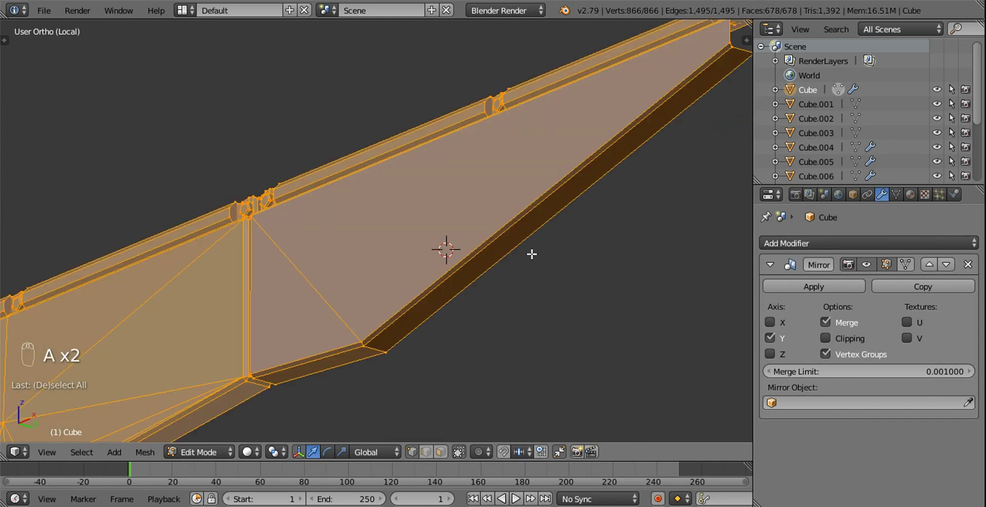
Fill the open far end of the side plate with a face and extrude it out to close the plate.
key("ctrl+n")
middle_click(319, 307)
middle_click(401, 278)
left_click_drag(397, 282, 431, 429)
key("f")
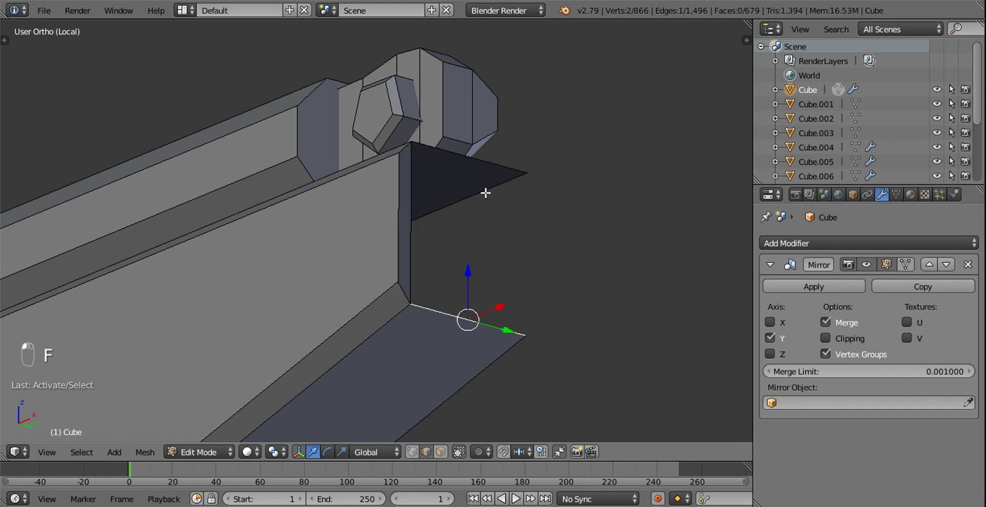
key("f")
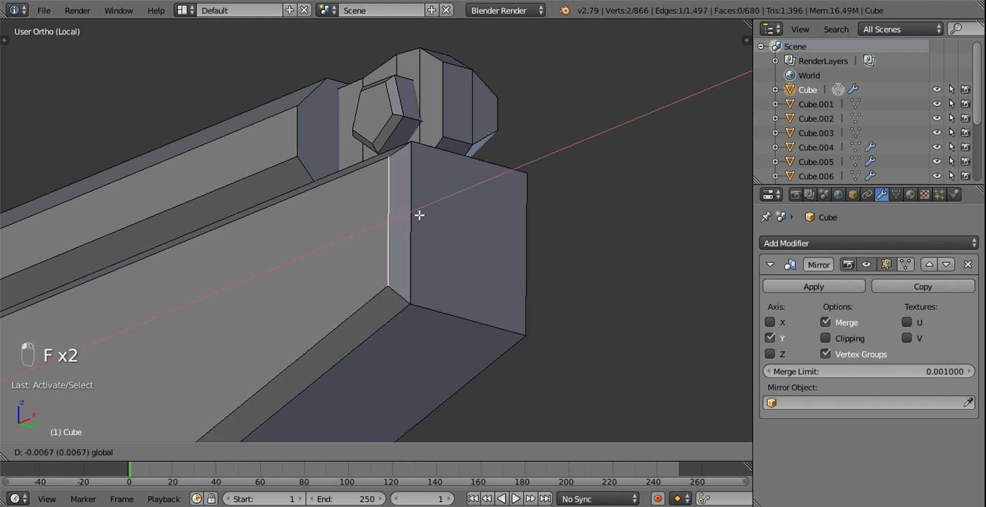
left_click_drag(538, 272, 565, 281)
key("KP_Decimal")
middle_click(564, 282)
middle_click(485, 212)
Bevel the corner edges of the plate's closed end.
left_click(429, 236)
left_click(419, 234)
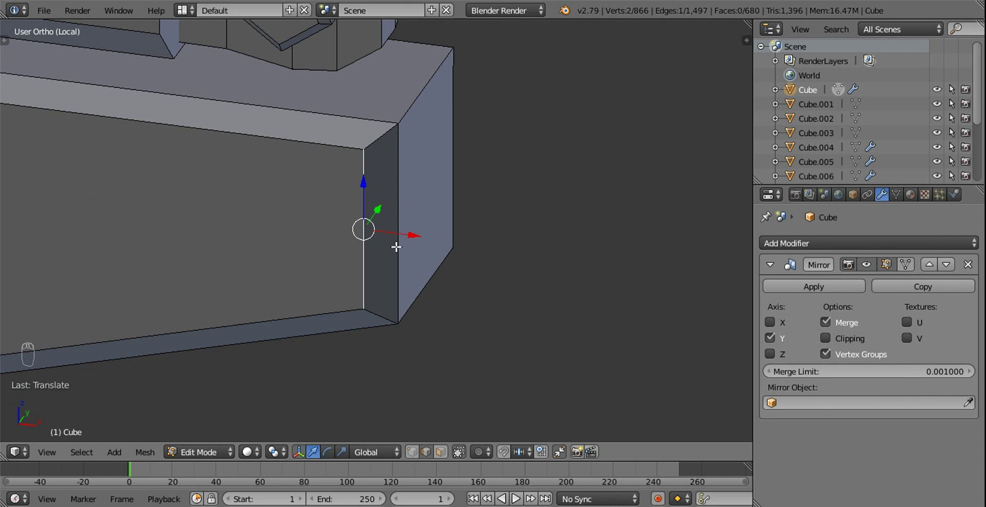
left_click_drag(408, 114, 301, 191)
key("a")
middle_click(306, 179)
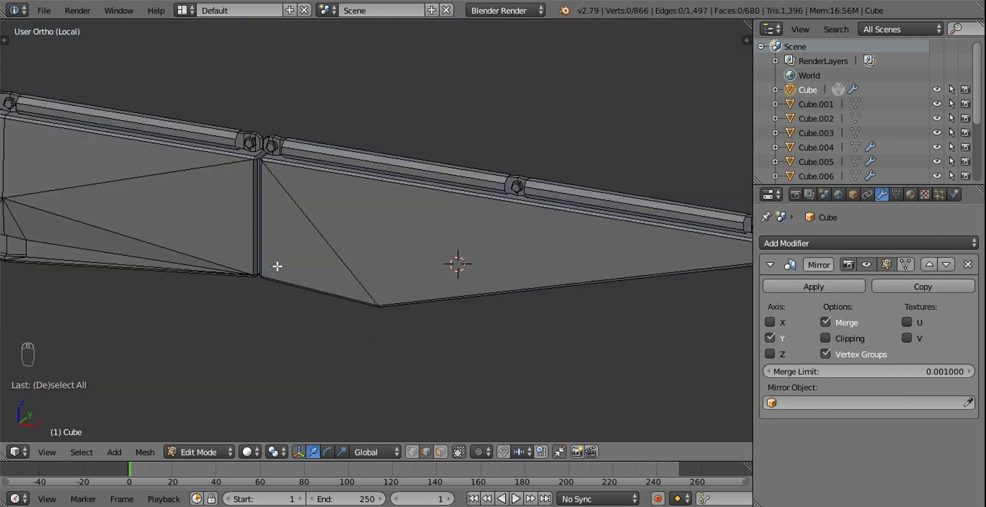
left_click_drag(461, 227, 575, 229)
left_click_drag(575, 229, 600, 344)
key("w")
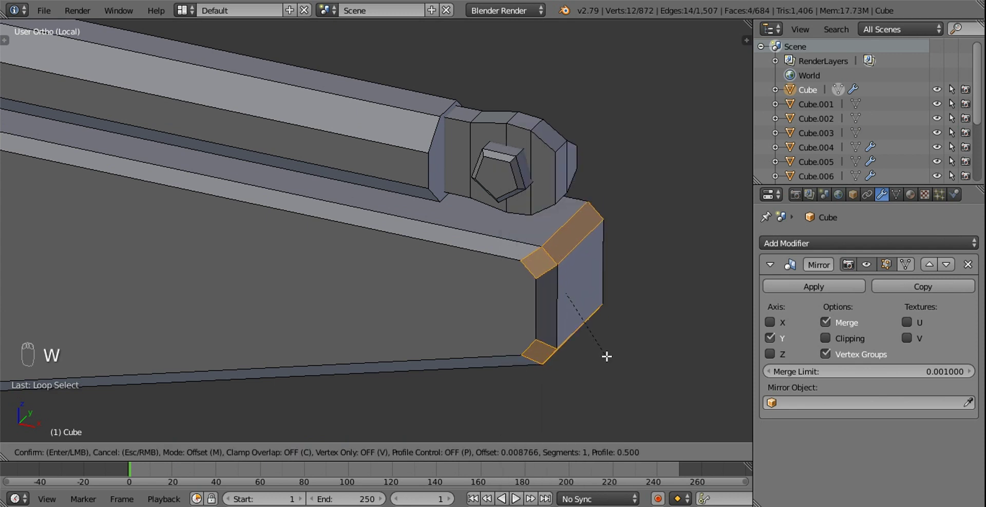
middle_click(549, 304)
key("a")
middle_click(496, 336)
left_click(519, 337)
Knife-cut a line down the plate near the bevel.
key("k")
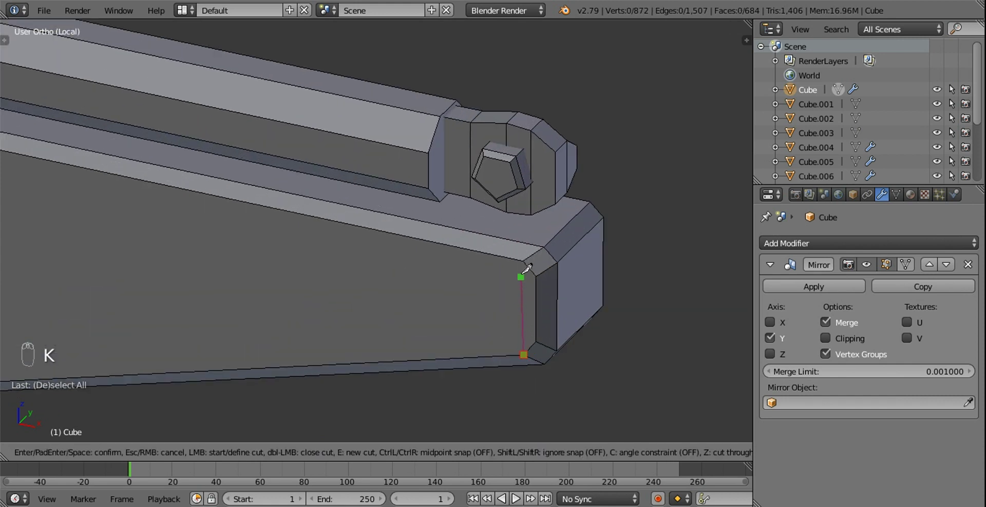
left_click_drag(510, 251, 411, 236)
key("a")
middle_click(373, 235)
left_click_drag(400, 265, 473, 316)
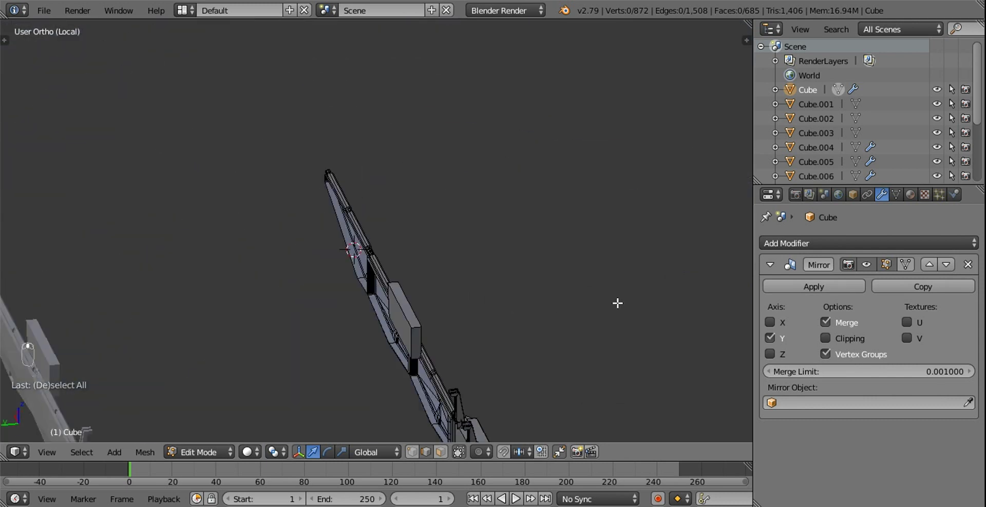
left_click_drag(646, 295, 498, 256)
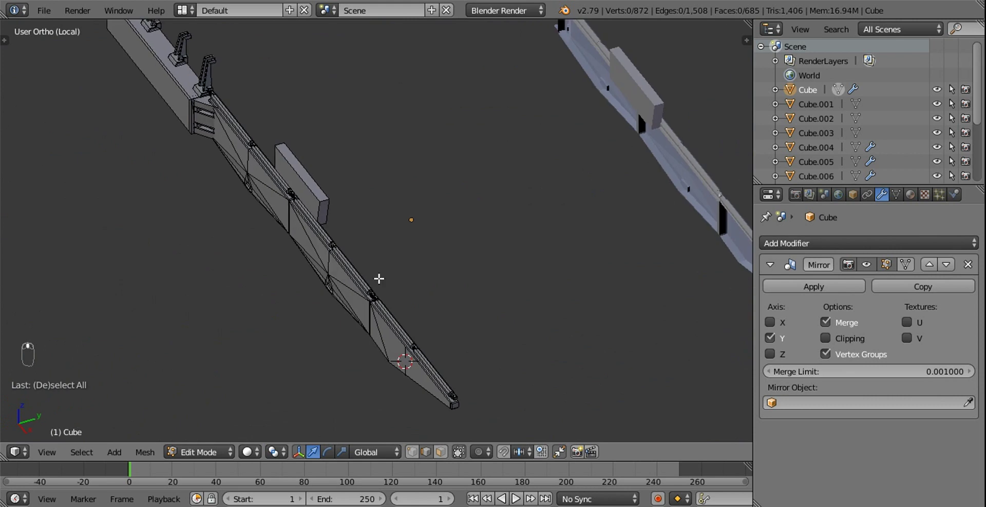
Move the block so the plate meets the hinge rail, then return the hull to Object Mode.
key("z")
left_click_drag(388, 245, 401, 247)
key("z")
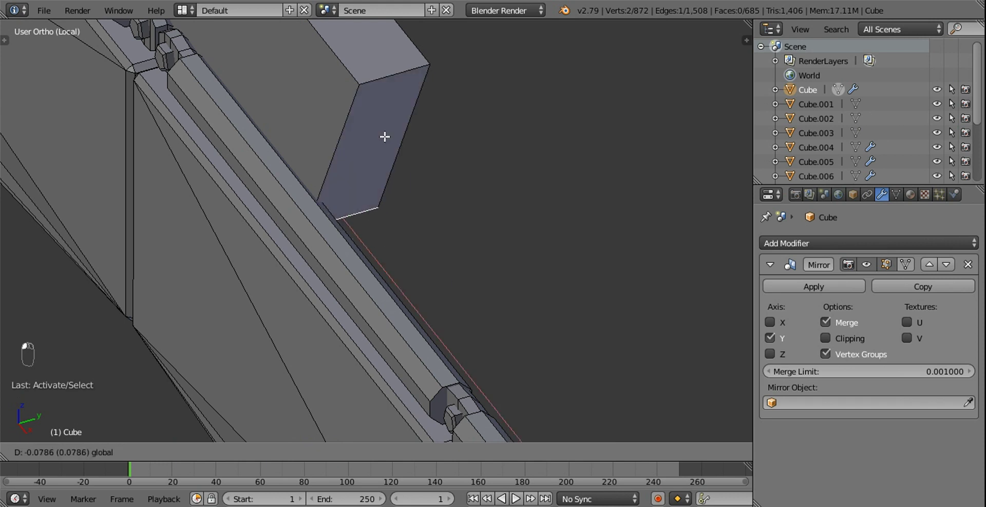
left_click(409, 143)
key("a")
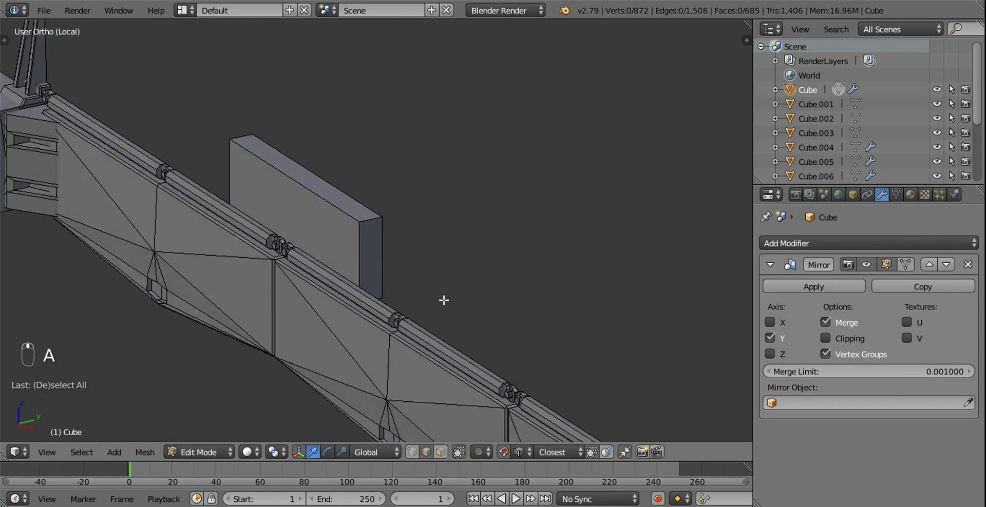
left_click_drag(462, 285, 396, 292)
key("Tab")
key("a")
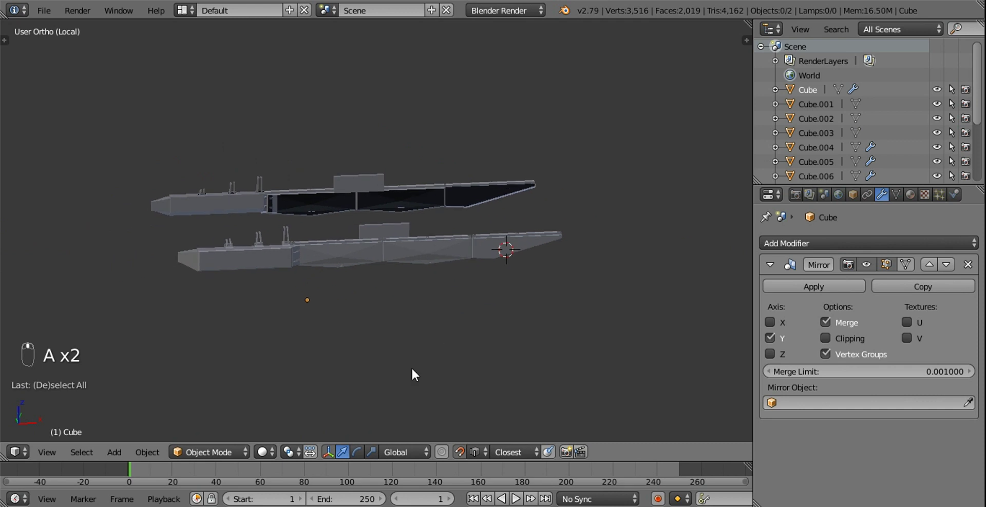
Leave local view to show the whole tank and look at it from the front.
key("KP_Divide")
key("a")
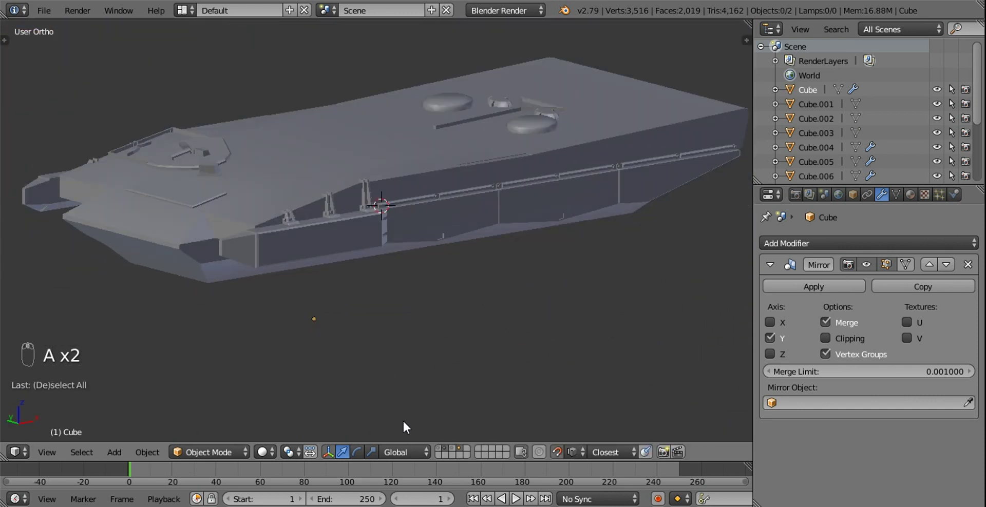
left_click_drag(453, 450, 482, 321)
left_click_drag(482, 322, 133, 275)
left_click_drag(502, 290, 305, 291)
left_click_drag(455, 304, 474, 266)
key("KP_1")
Save the tank blend file.
middle_click(478, 272)
left_click_drag(487, 293, 56, 8)
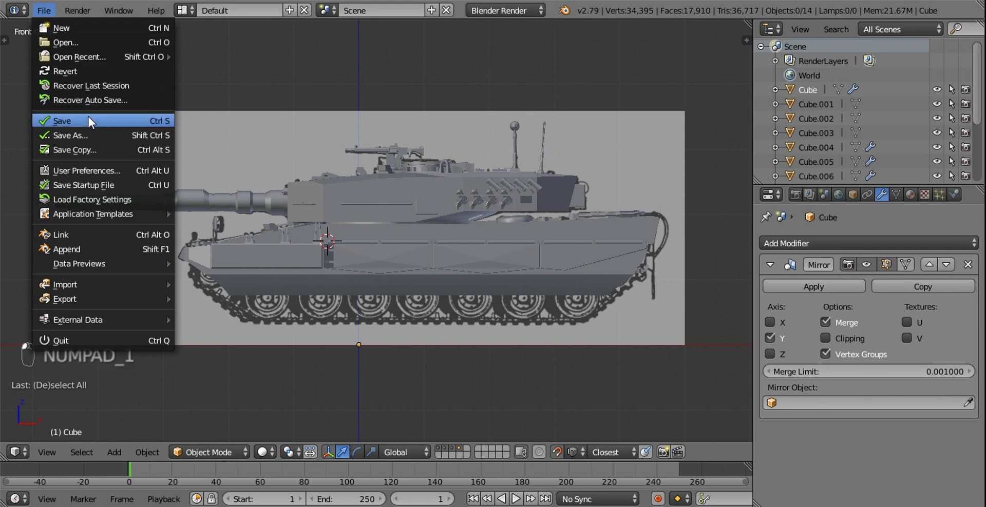
left_click(91, 121)
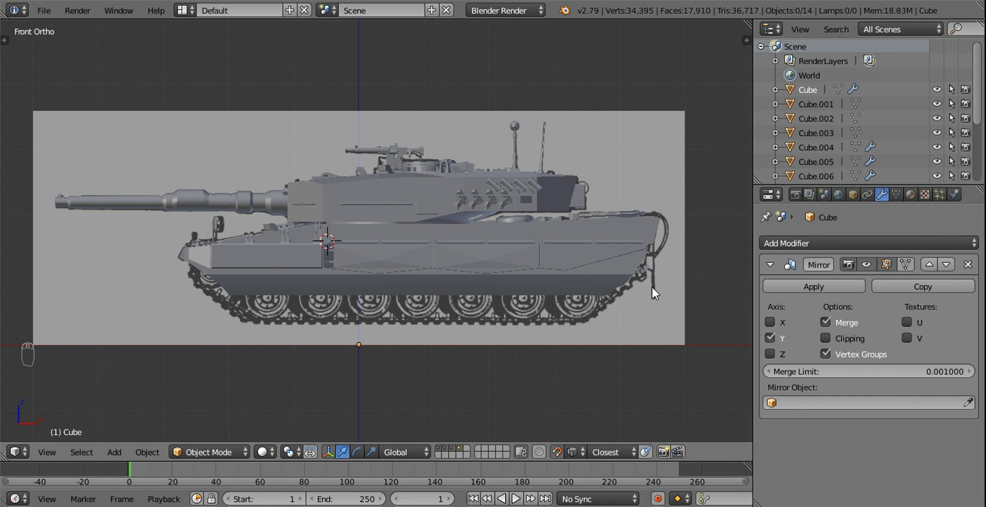
left_click_drag(655, 292, 646, 305)
Snap the 3D cursor to the hull and add a new cylinder there, shown in wireframe.
key("shift+s")
key("shift+a")
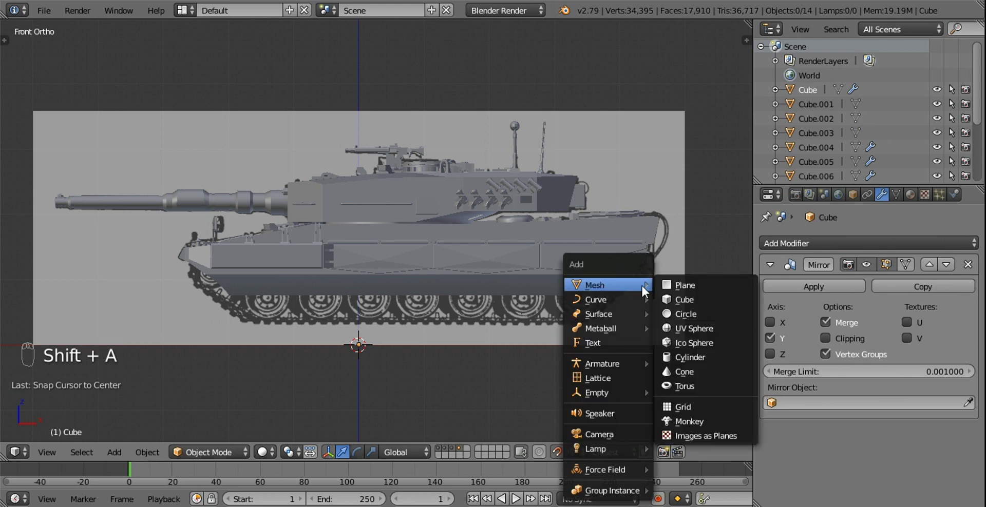
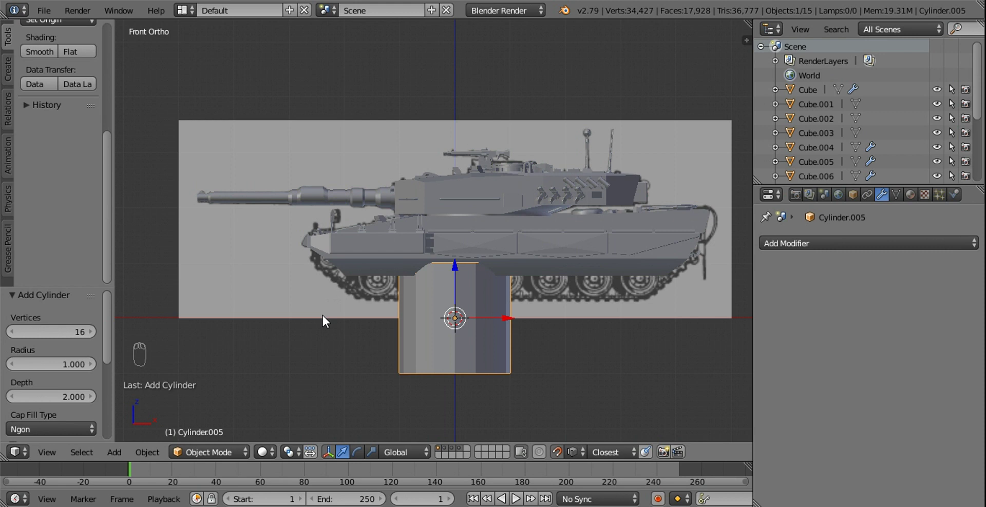
key("s")
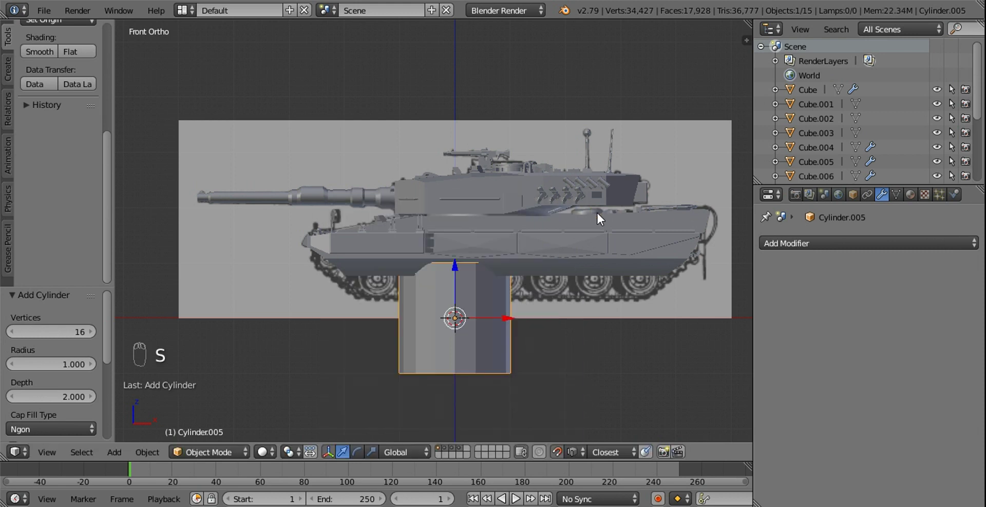
left_click_drag(562, 453, 566, 311)
middle_click(565, 311)
key("z")
left_click(565, 311)
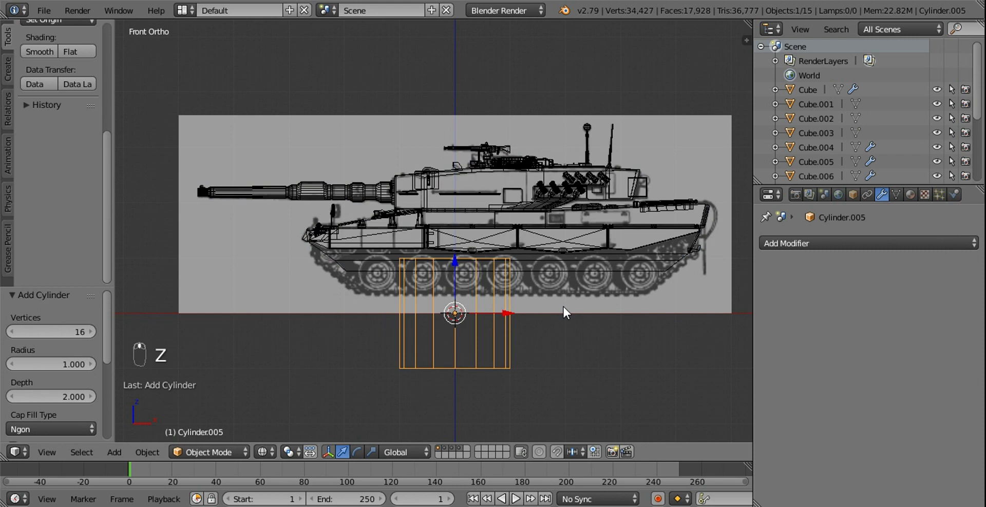
key("z")
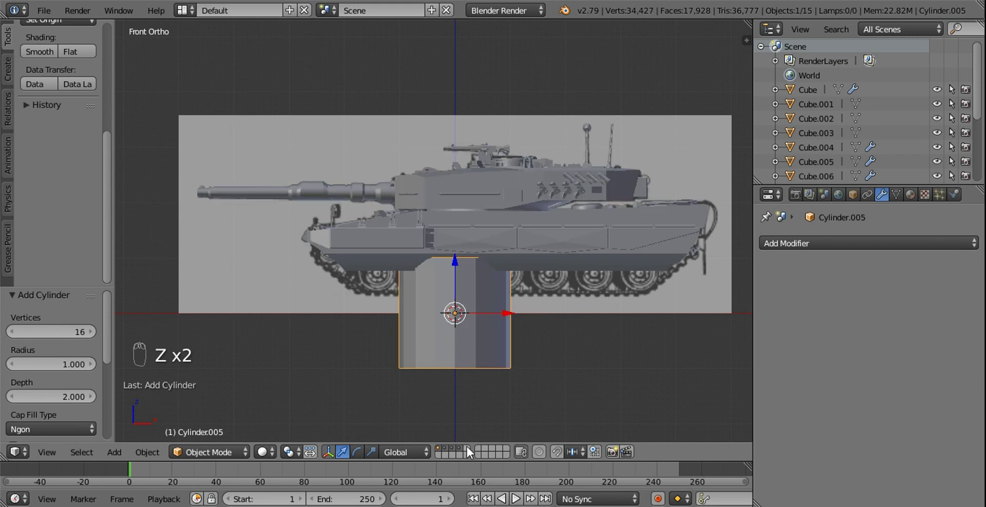
Move the cylinder to an empty layer, isolate it and rotate it 90 degrees around X.
key("m")
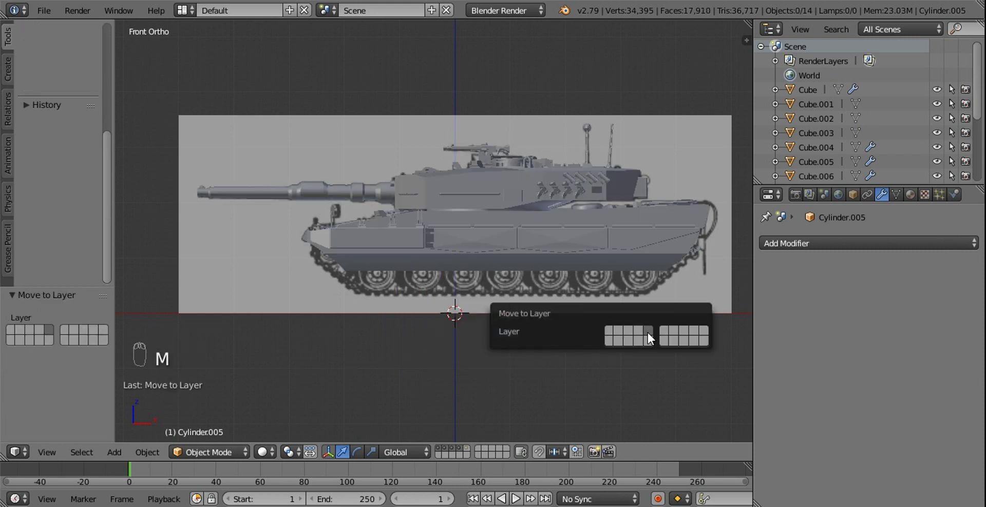
left_click(471, 450)
left_click_drag(480, 331, 535, 299)
key("KP_7")
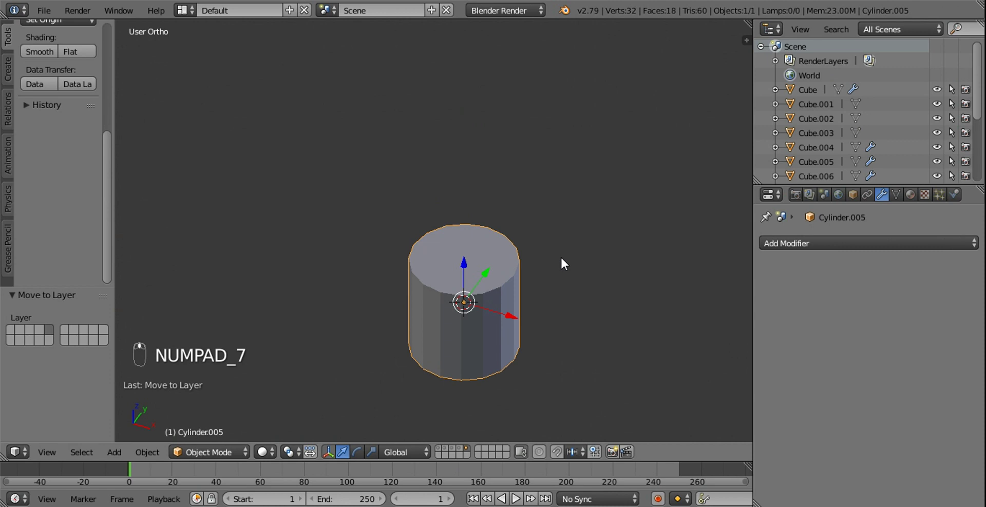
key("r")
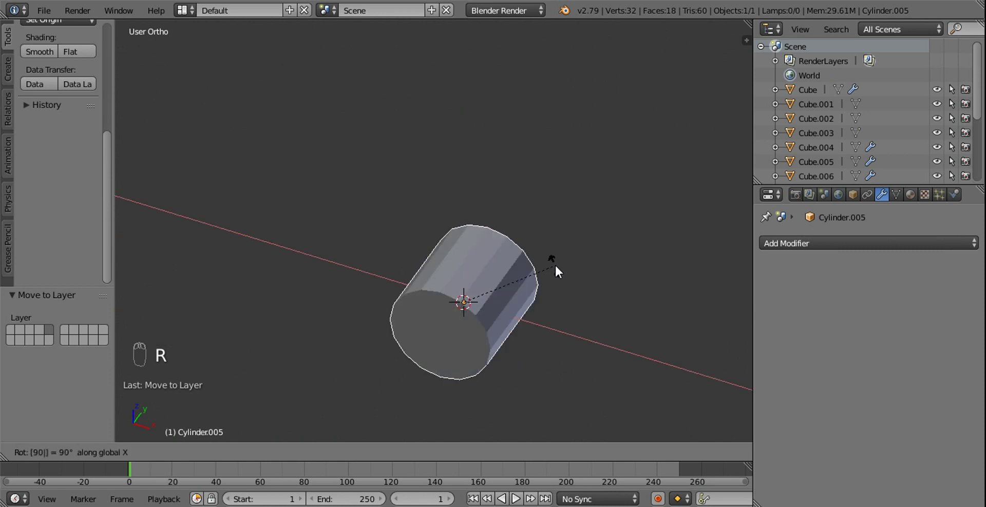
key("KP_1")
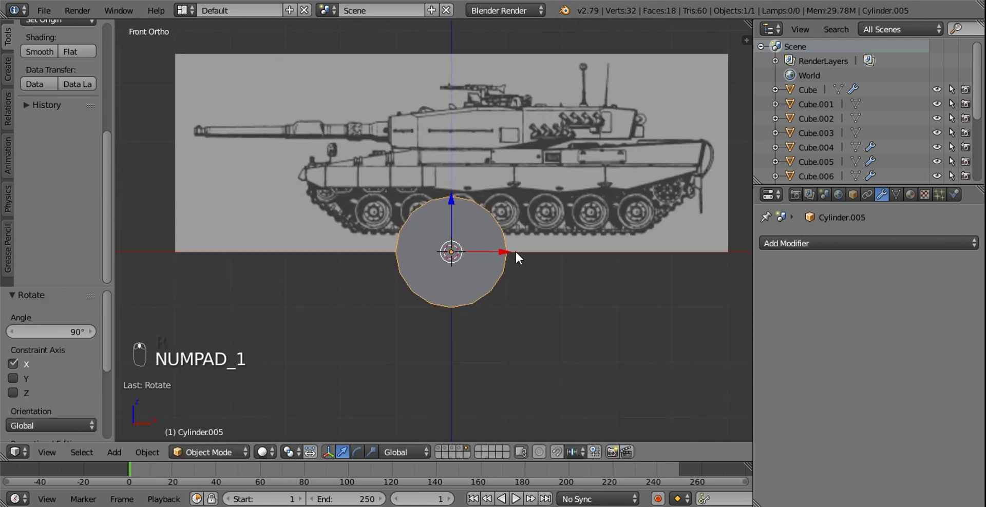
Move the cylinder onto the front road wheel of the reference and shrink it to the wheel's size.
key("g")
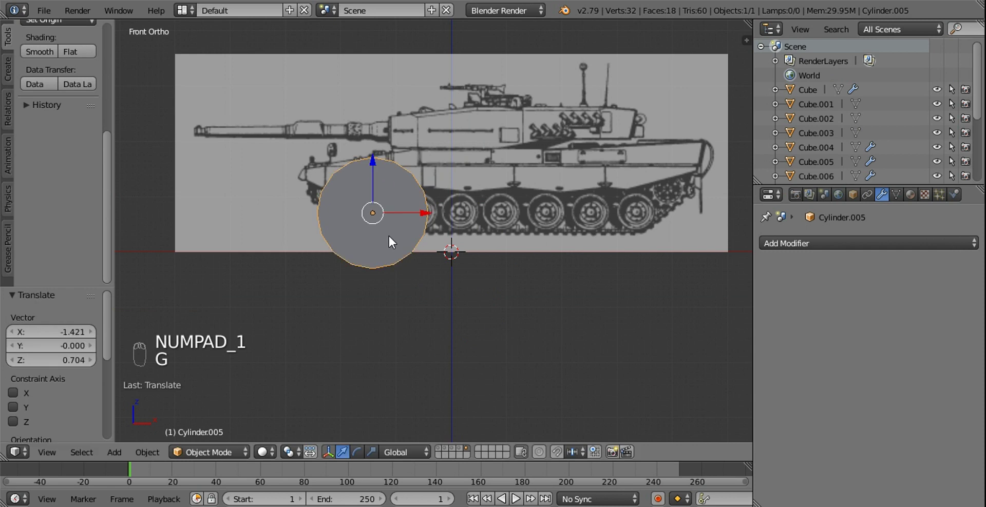
key("z")
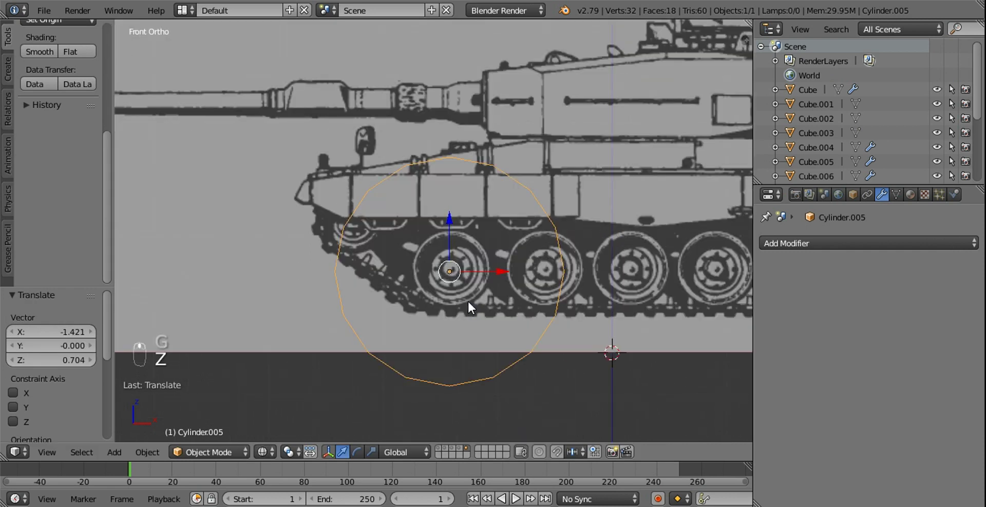
key("g")
left_click_drag(472, 300, 474, 300)
key("s")
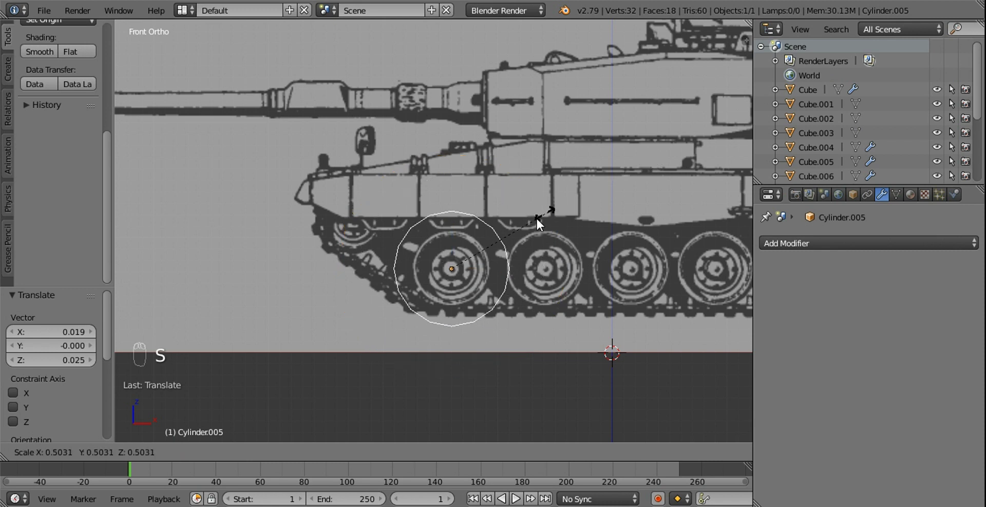
left_click_drag(485, 270, 567, 227)
Scale the cylinder mesh in Edit Mode to match the road wheel outline, then leave editing.
key("Tab")
key("s")
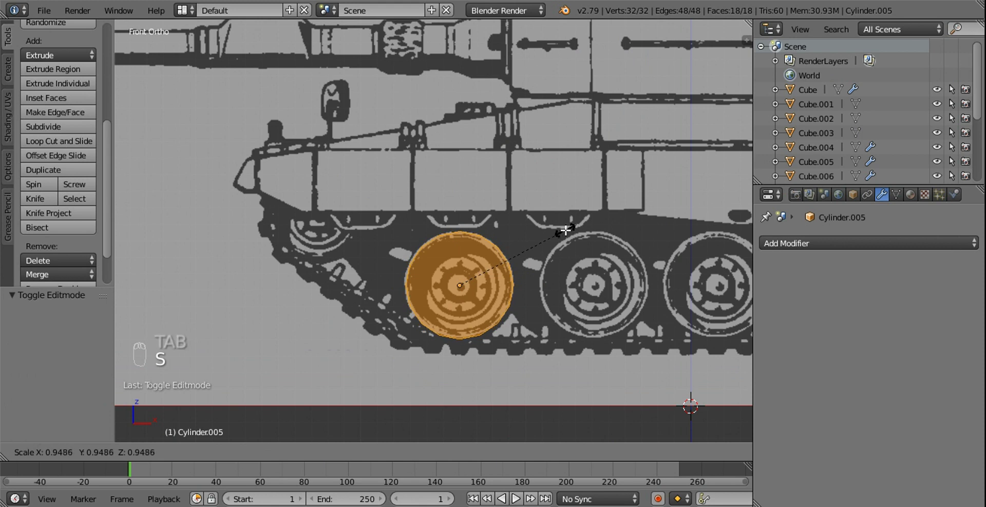
left_click_drag(540, 249, 543, 267)
key("Tab")
middle_click(543, 267)
key("z")
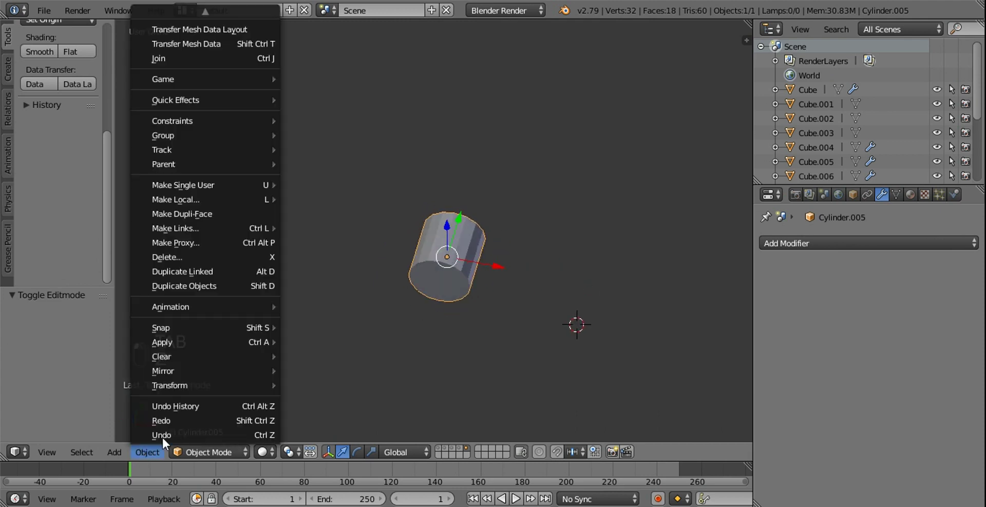
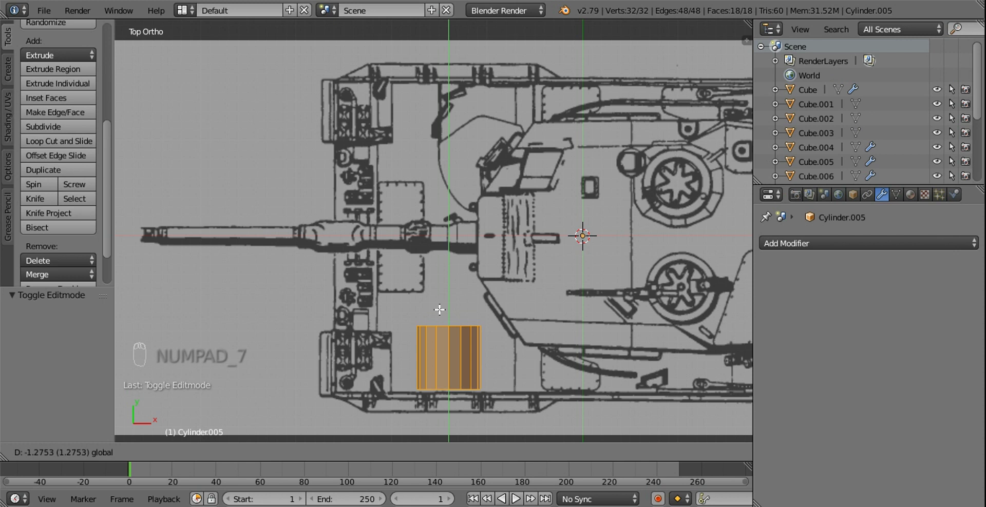
Position the cylinder on the top-view wheel and add a Mirror modifier across Y.
middle_click(486, 267)
left_click_drag(508, 279, 548, 239)
key("s")
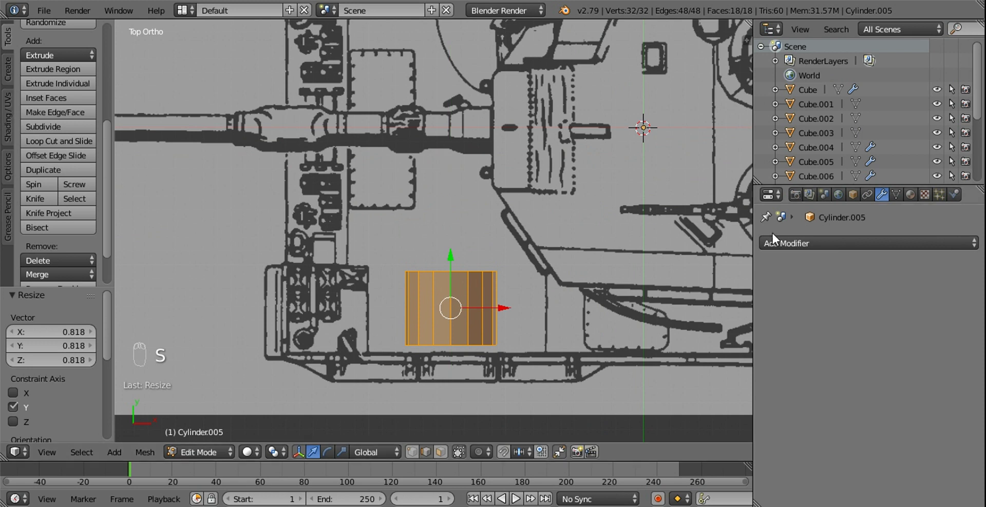
left_click_drag(777, 238, 690, 347)
left_click_drag(573, 217, 779, 340)
left_click_drag(780, 341, 774, 356)
left_click_drag(774, 356, 597, 291)
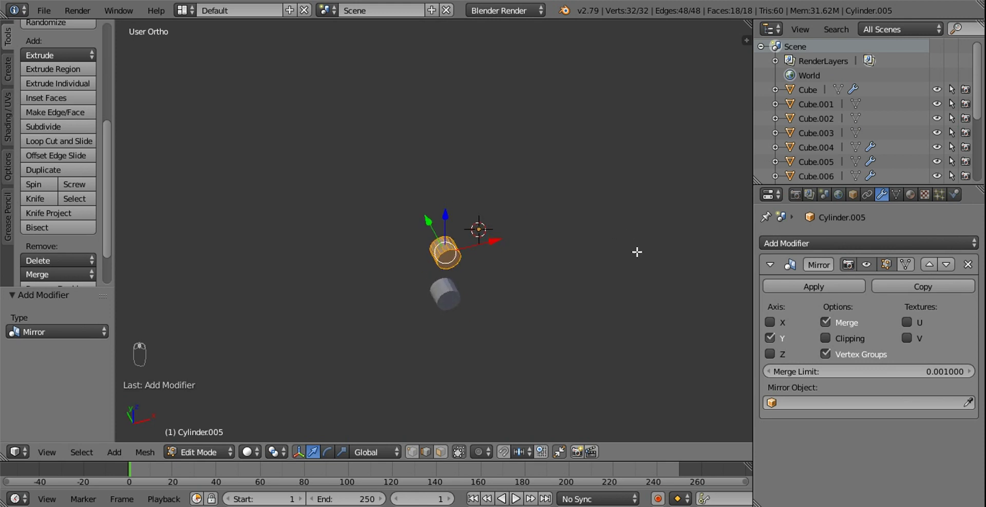
left_click_drag(776, 343, 461, 280)
Apply the cylinder's rotation and scale.
key("Tab")
key("ctrl+a")
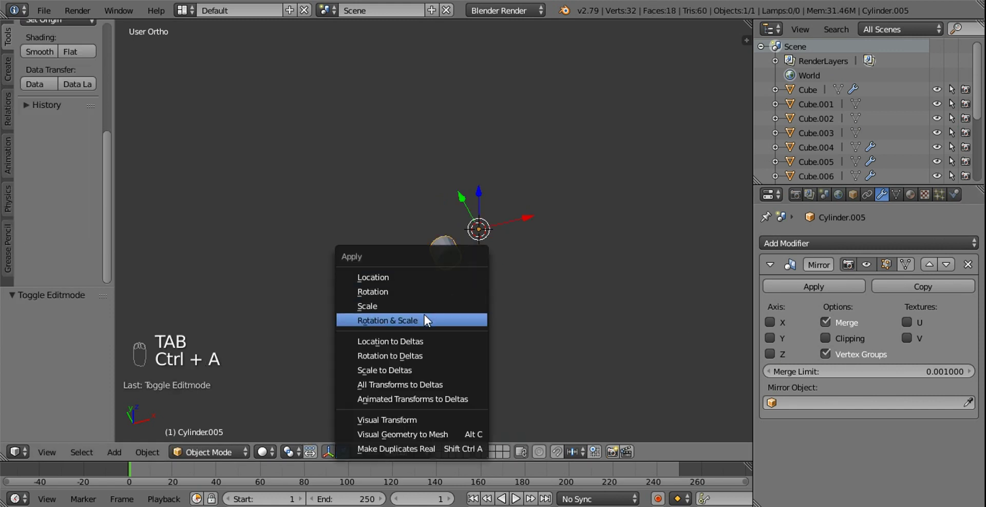
key("Tab")
left_click(769, 345)
middle_click(558, 269)
From the top view, scale the wheel thinner along Y to match the reference thickness.
key("KP_7")
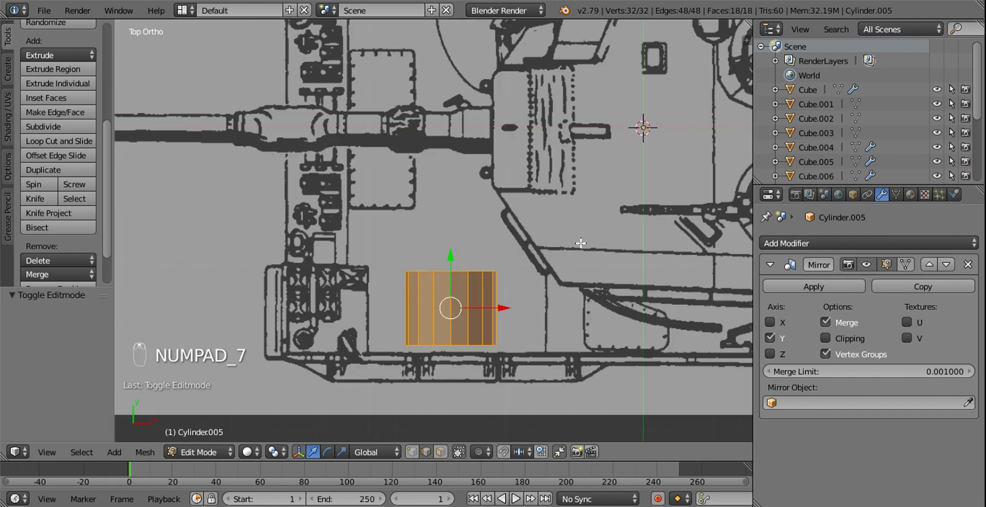
key("s")
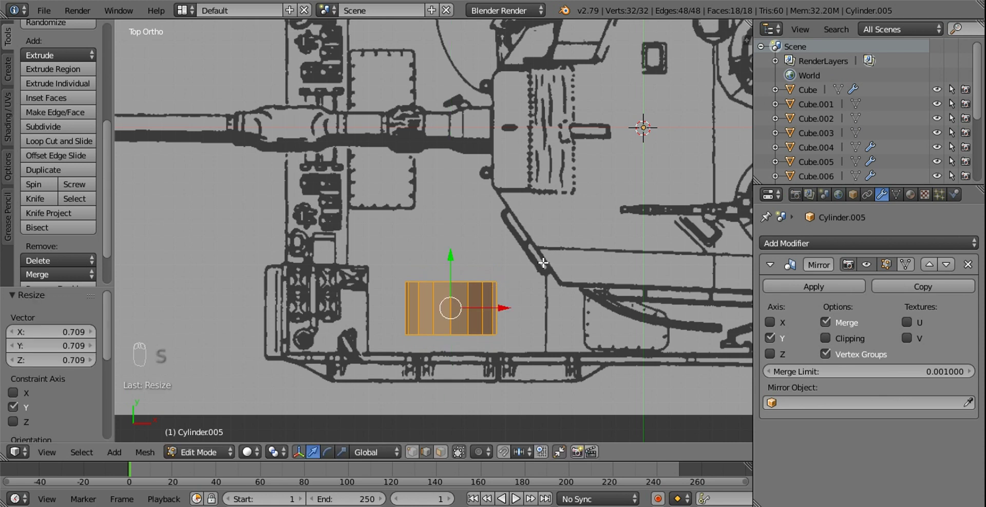
left_click(543, 259)
middle_click(538, 246)
left_click(531, 270)
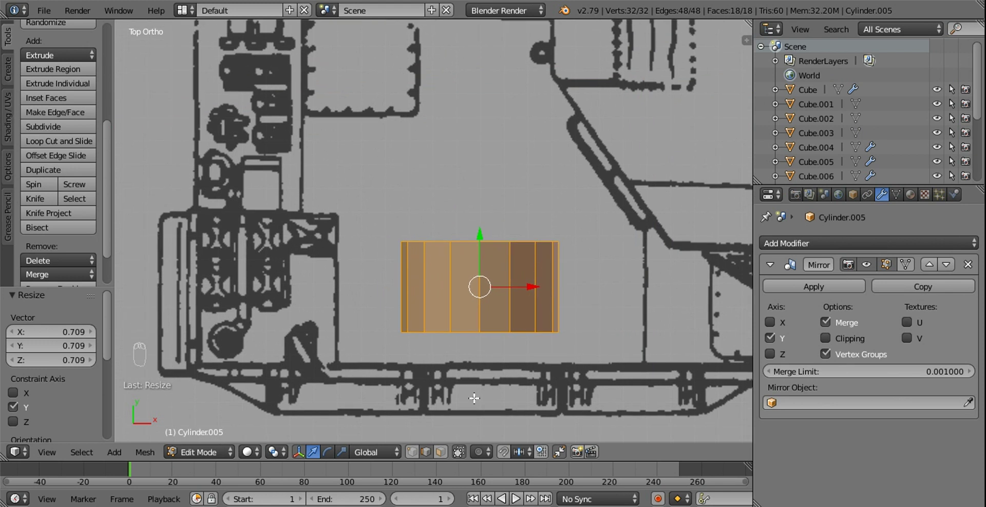
Add two loop cuts around the wheel and bring them close together at its middle.
left_click(449, 429)
key("z")
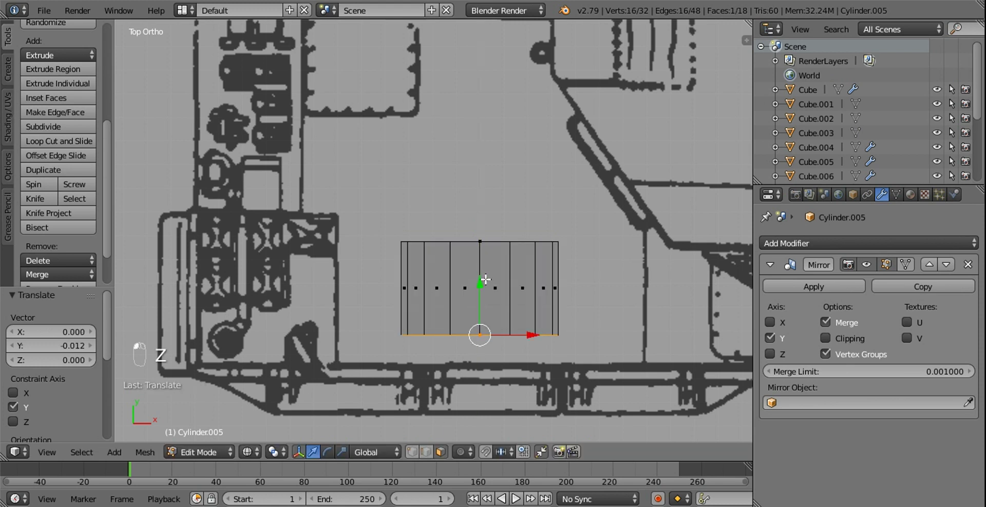
key("ctrl+r")
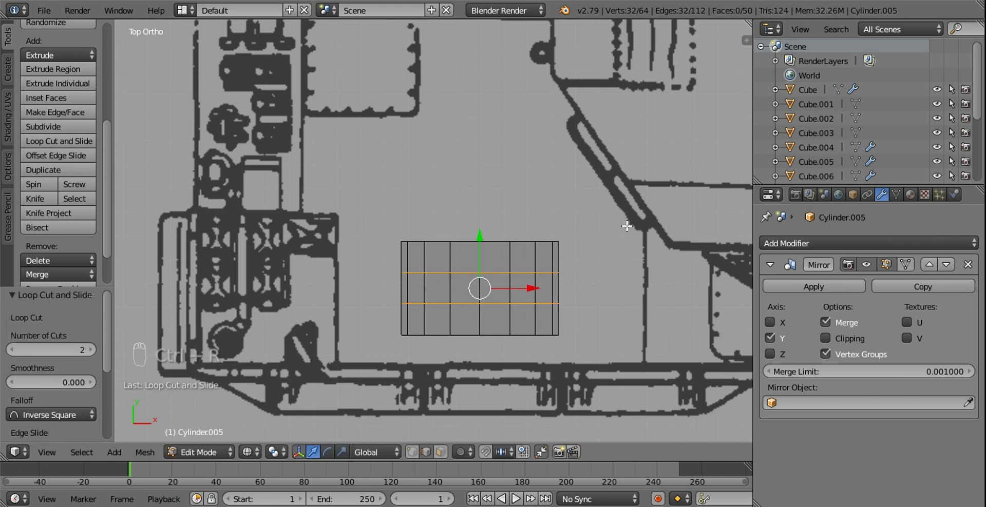
key("s")
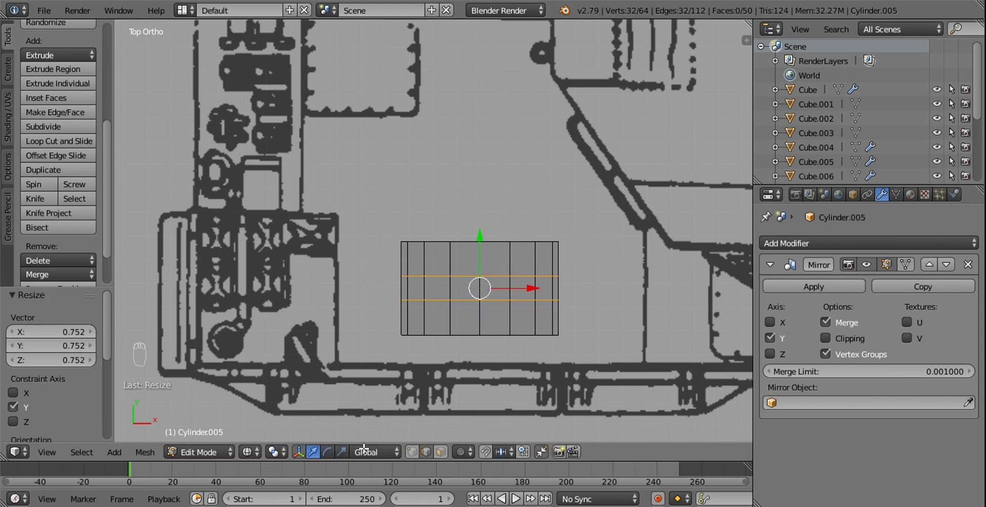
left_click_drag(459, 427, 611, 294)
key("b")
Extrude the face ring between the loops and scale it inward, keeping its Y width, to form a groove.
left_click(596, 292)
key("e")
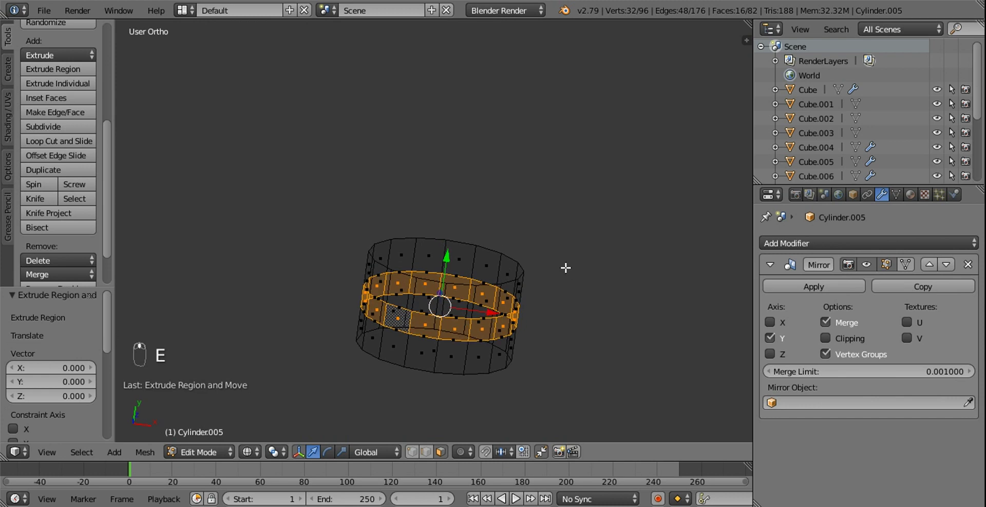
key("z")
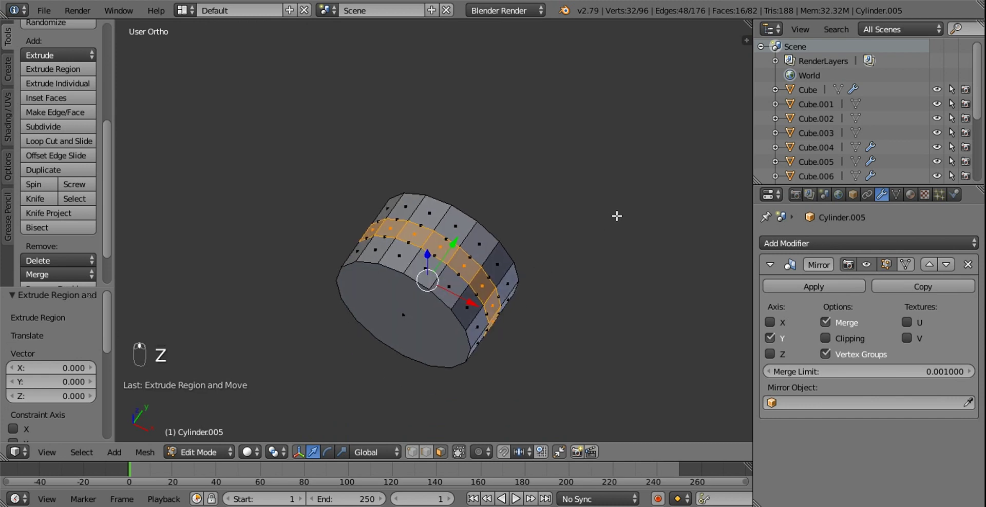
key("s")
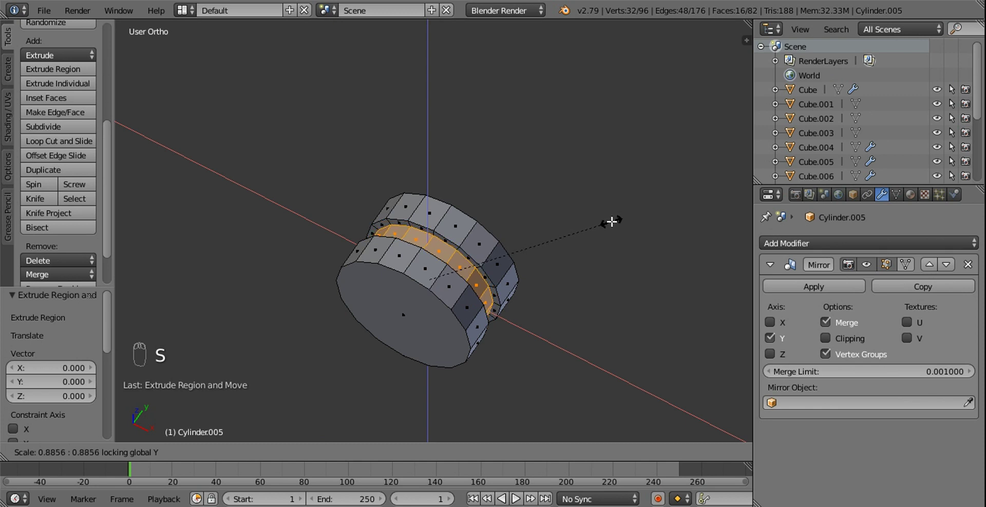
key("KP_7")
key("z")
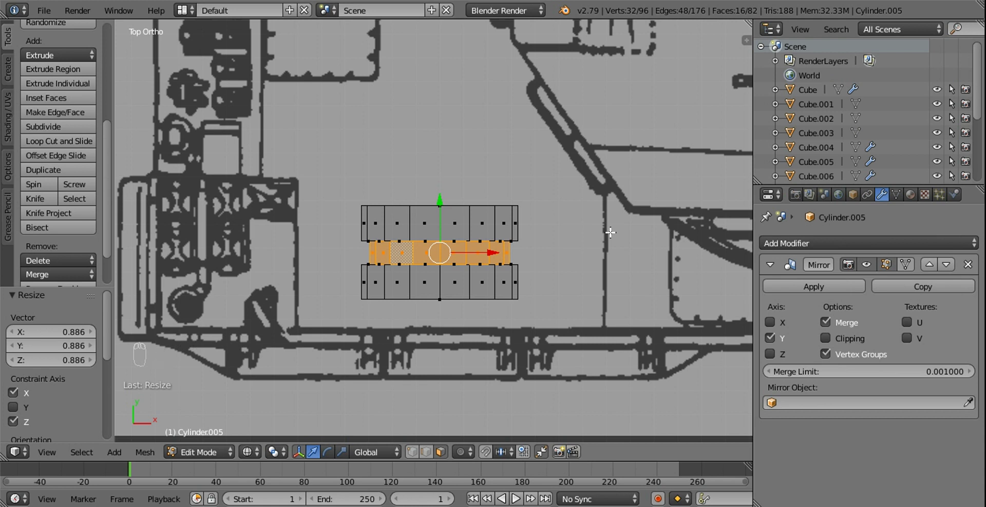
Adjust the groove band against the top-view reference.
key("s")
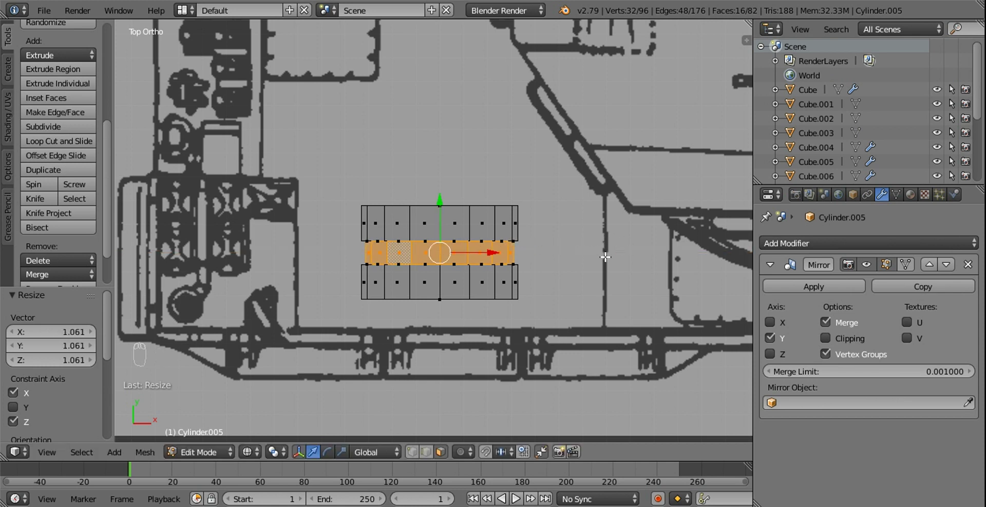
left_click_drag(555, 262, 450, 200)
key("z")
key("KP_7")
middle_click(460, 240)
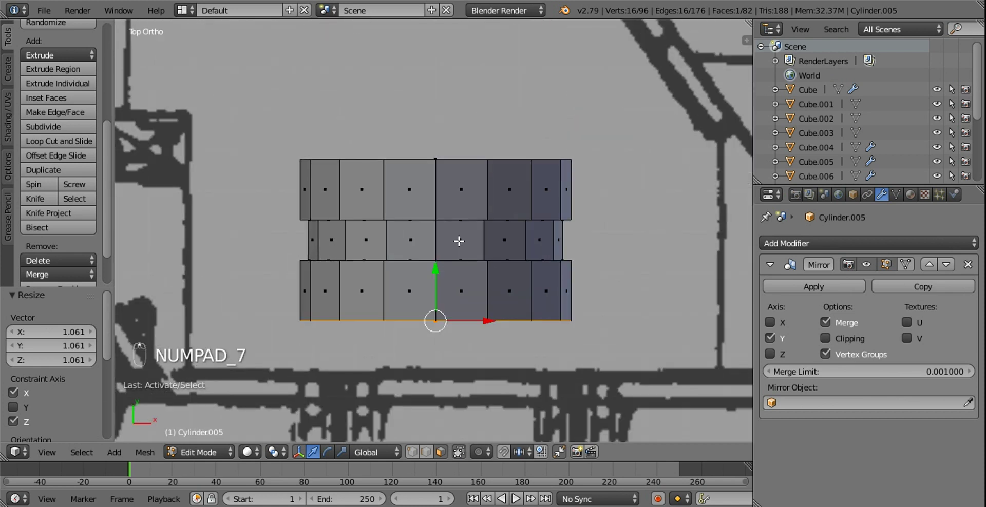
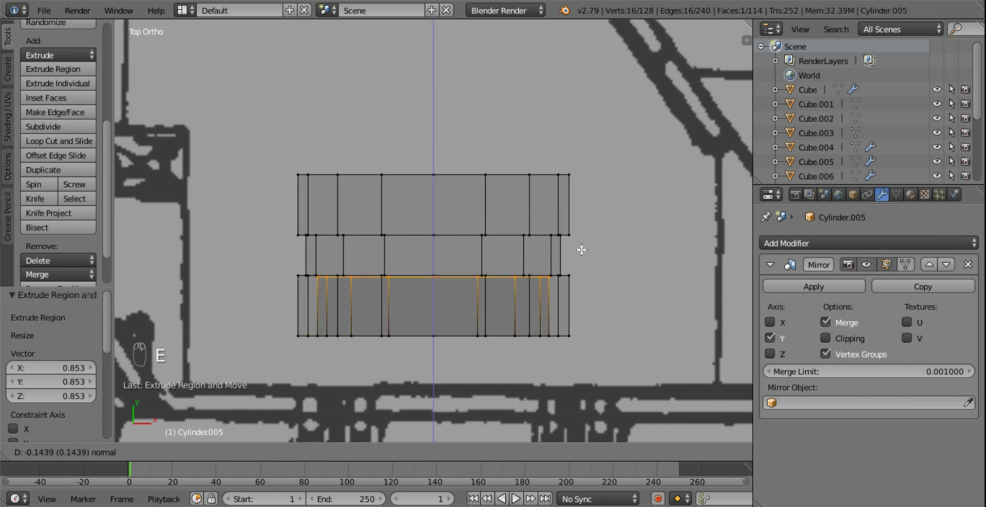
Taper the wheel's outer side and scale a new loop cut to round it off.
key("s")
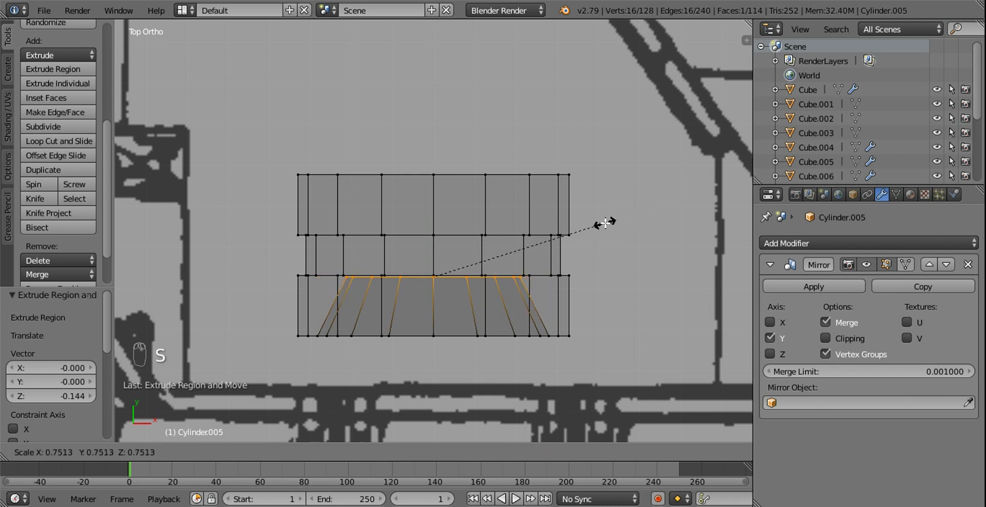
key("ctrl+r")
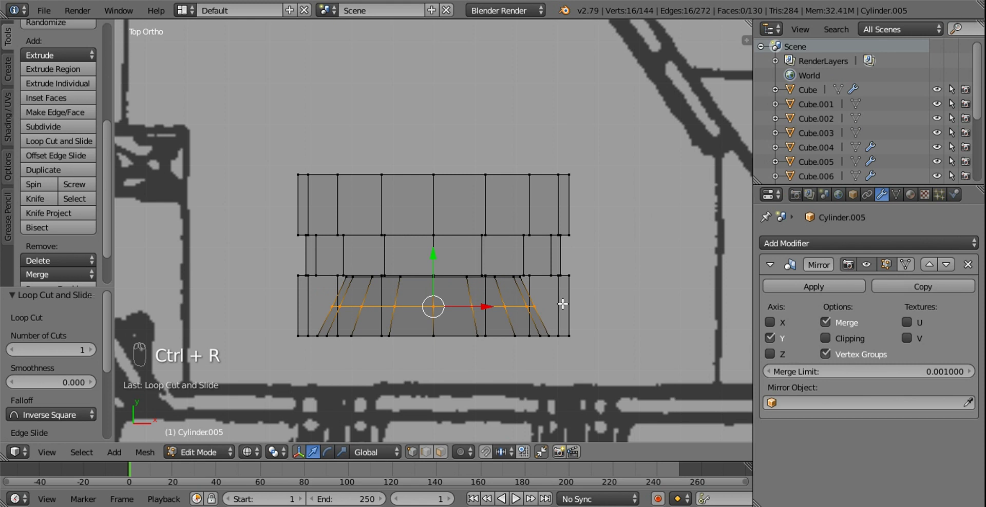
key("s")
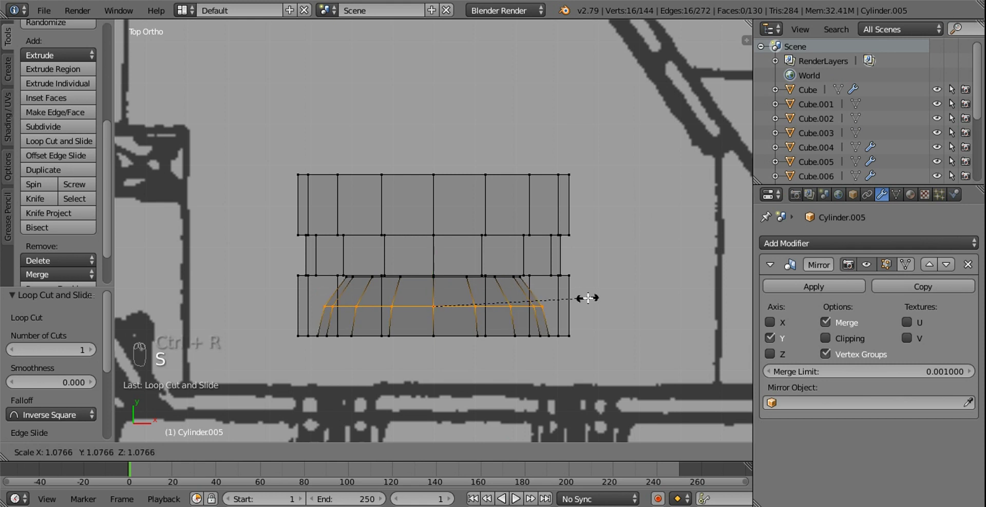
key("z")
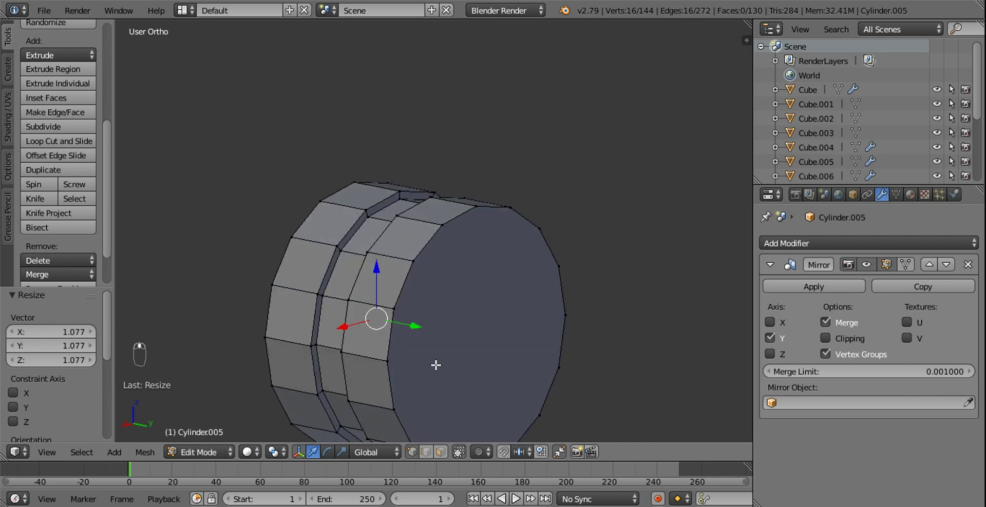
left_click_drag(442, 456, 521, 304)
left_click_drag(470, 305, 523, 300)
Inset a small circle in the wheel's end face and extrude it outward as a hub.
key("shift+d")
key("s")
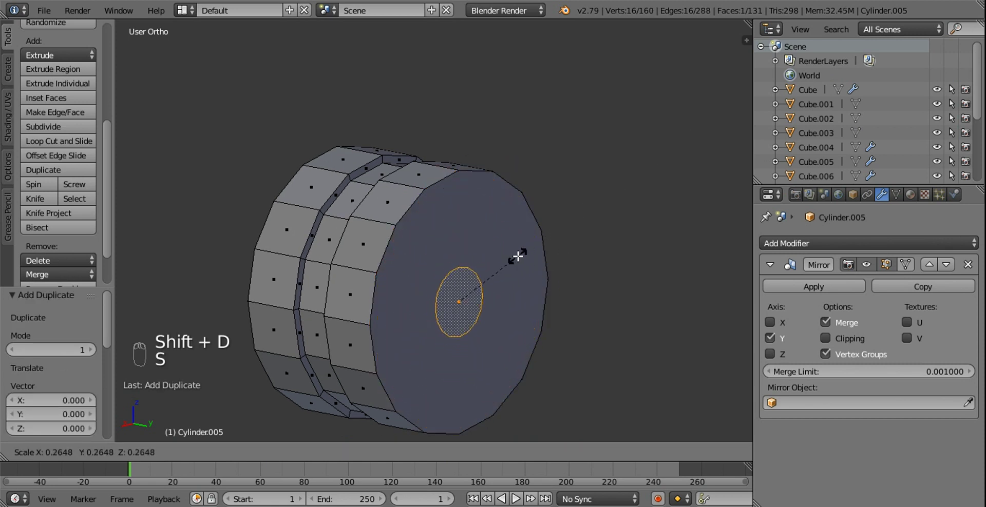
key("KP_7")
key("z")
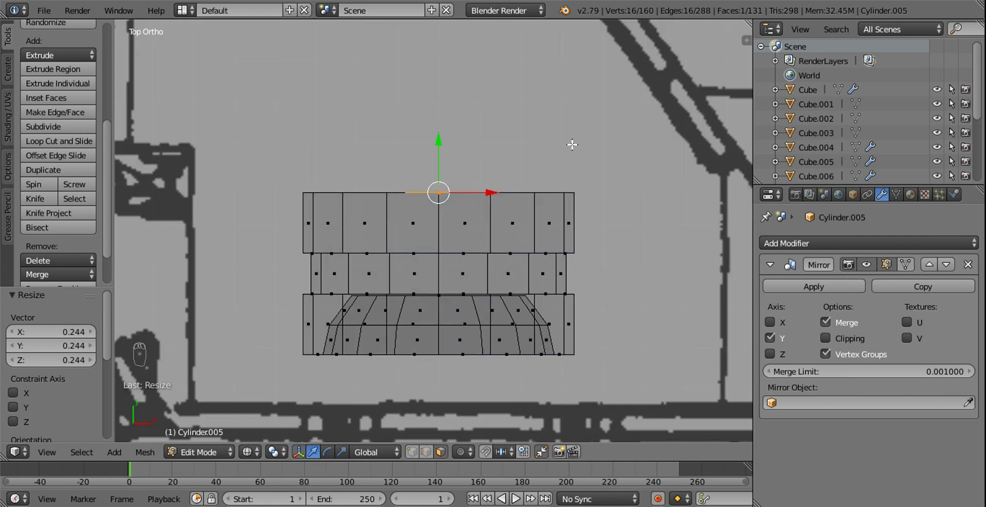
key("s")
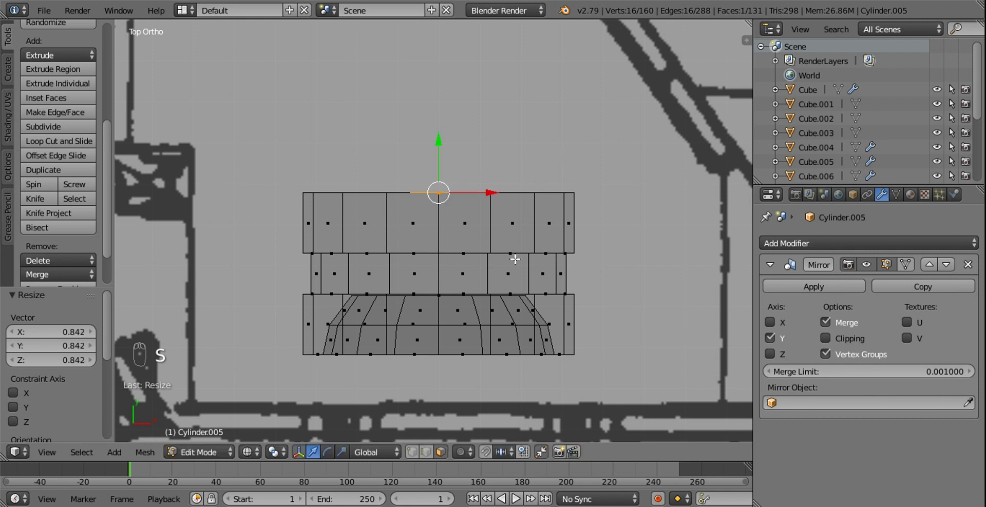
Extrude the hub outward and lengthen it along Y to finish its stepped body.
key("e")
left_click_drag(456, 176, 441, 131)
key("l")
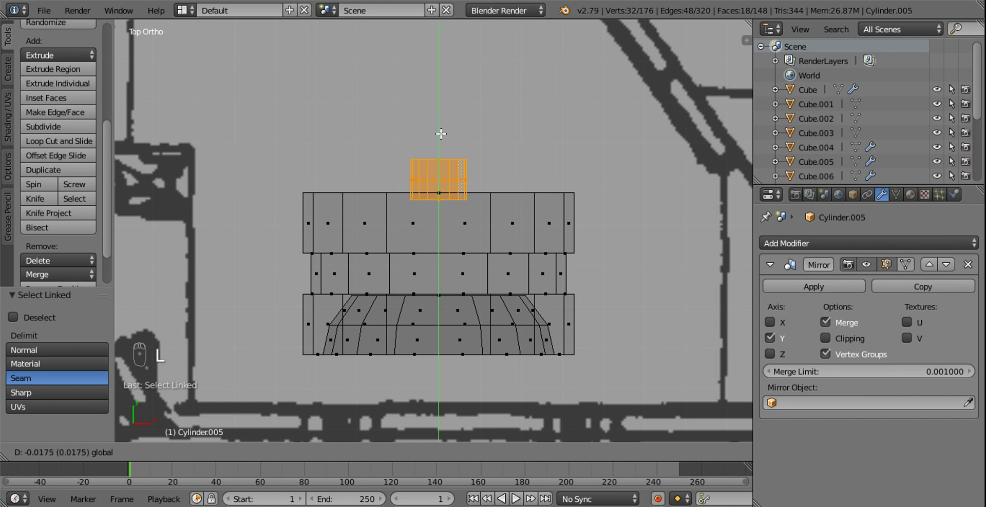
key("s")
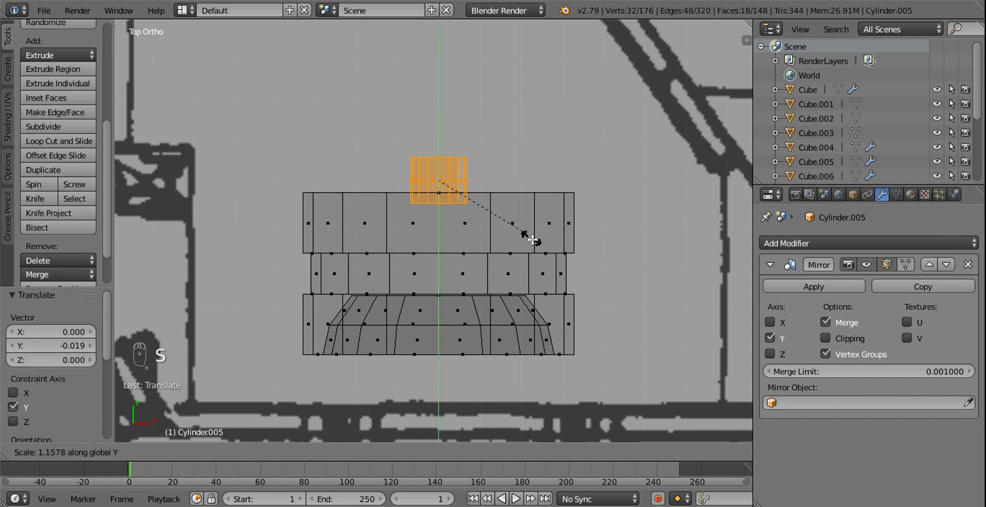
left_click_drag(439, 200, 456, 163)
key("x")
left_click_drag(449, 173, 520, 146)
key("l")
key("s")
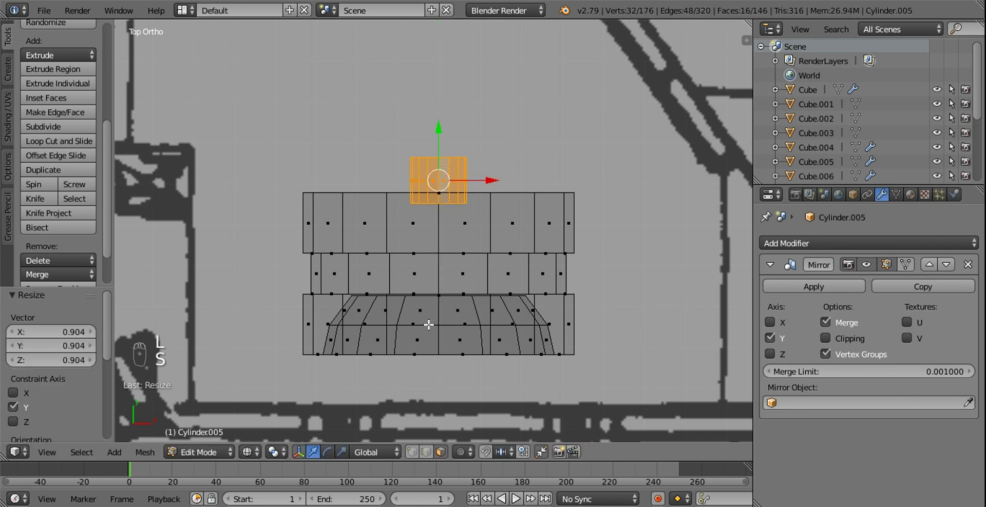
left_click_drag(435, 290, 459, 292)
middle_click(448, 279)
Select the pipe's end ring and extrude a slightly wider first nozzle ring from it.
left_click_drag(459, 292, 461, 292)
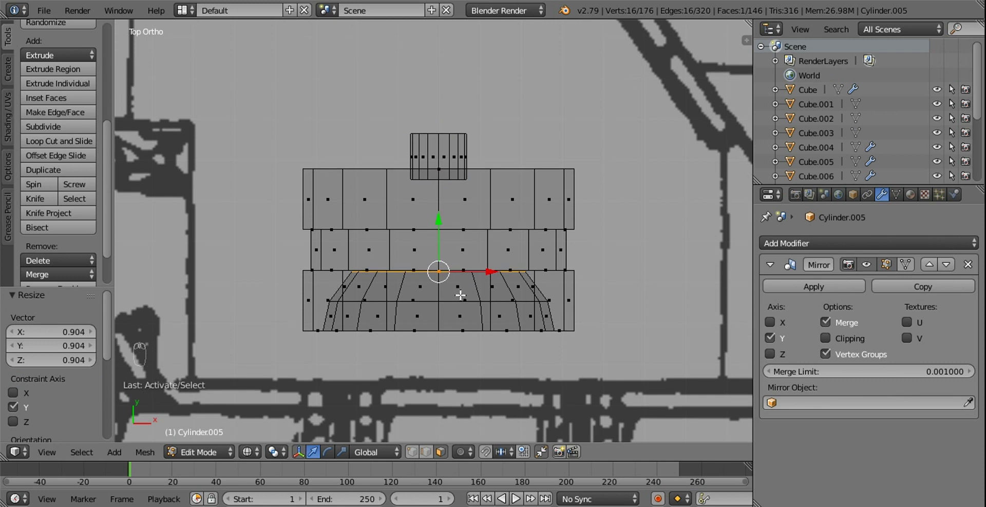
left_click_drag(457, 280, 277, 239)
middle_click(456, 256)
key("e")
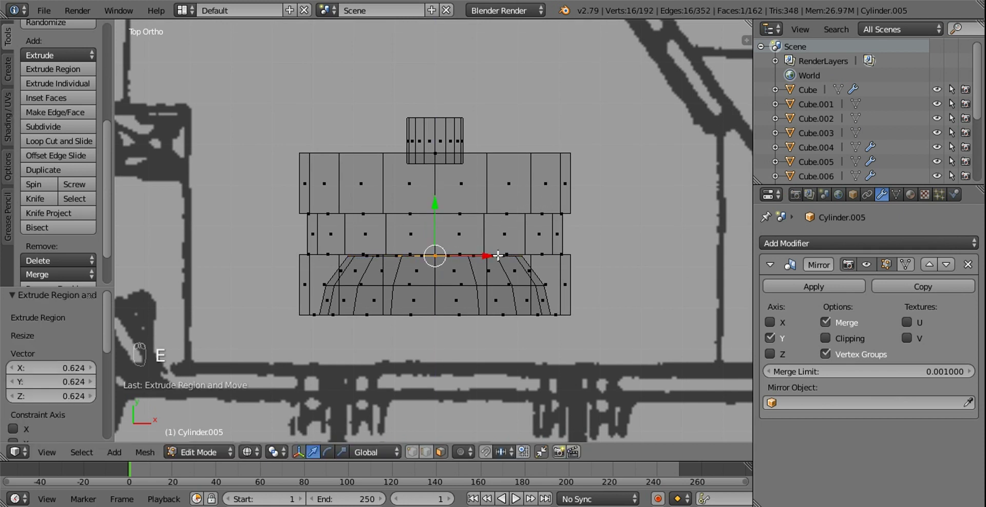
left_click_drag(418, 459, 475, 332)
middle_click(475, 336)
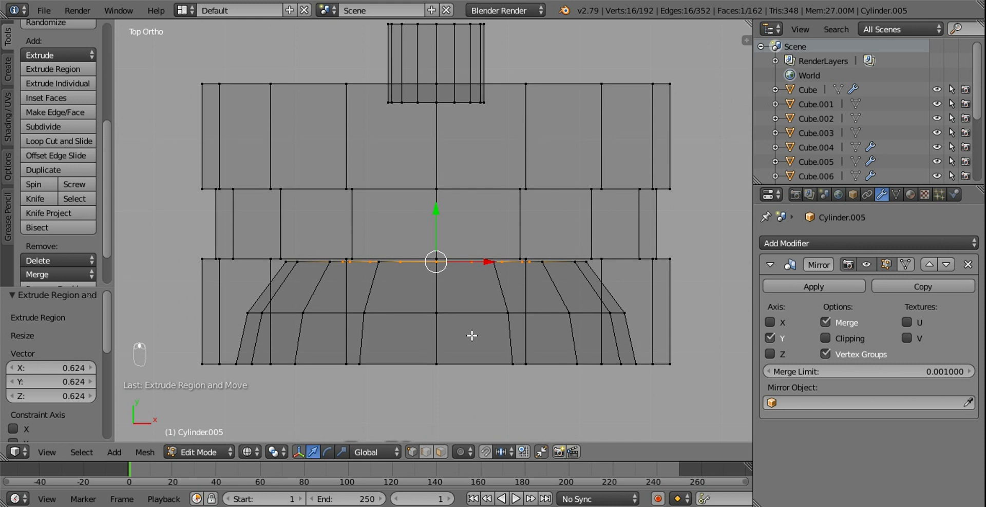
key("s")
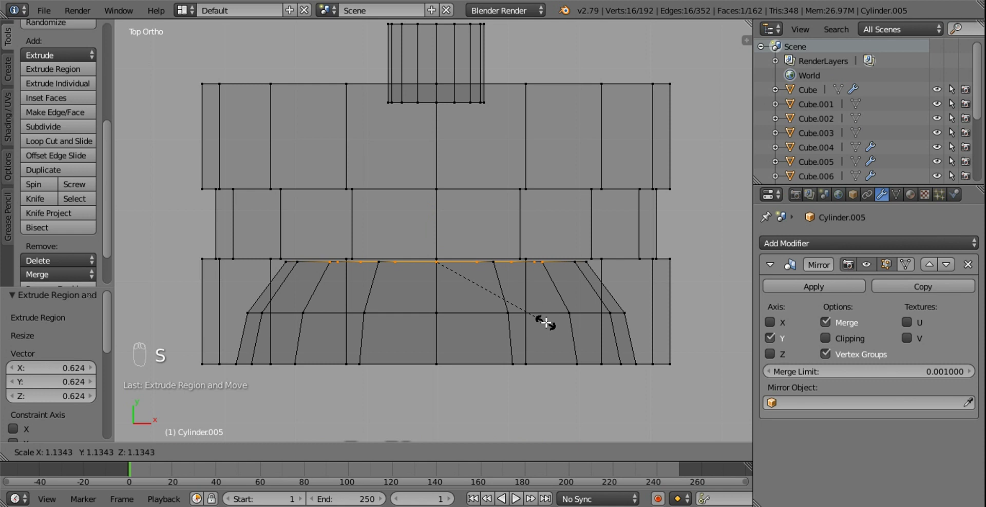
left_click_drag(527, 312, 480, 219)
key("z")
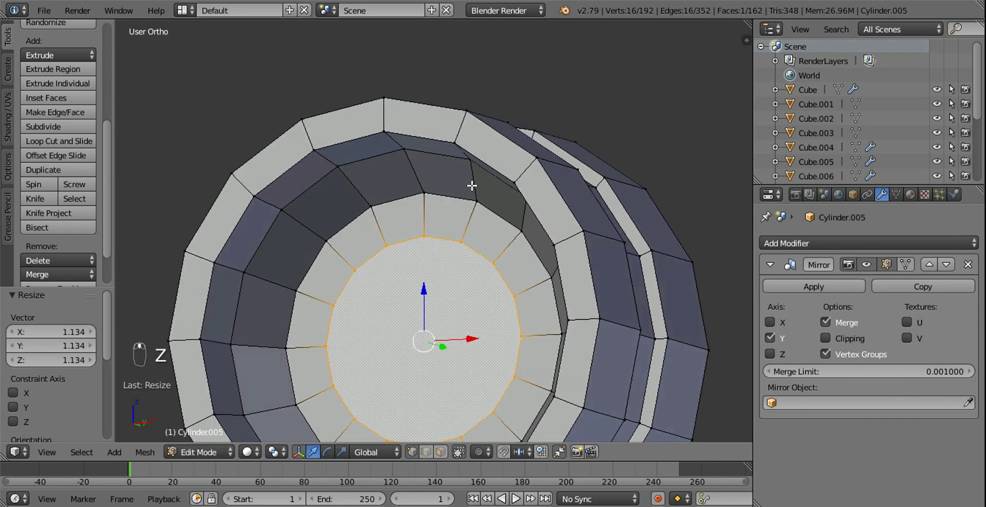
middle_click(481, 257)
key("KP_7")
key("z")
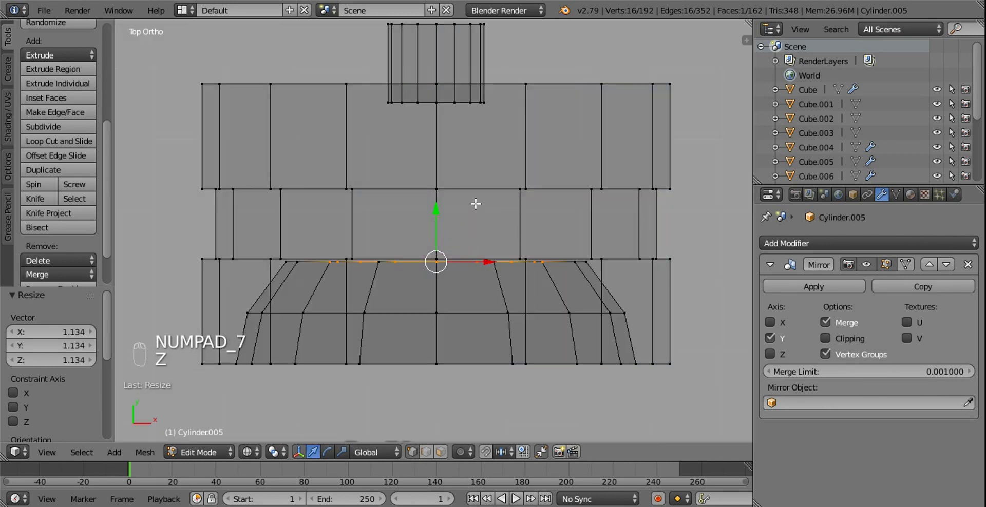
Extrude and scale further rings to build the nozzle's stepped body narrowing inward.
key("e")
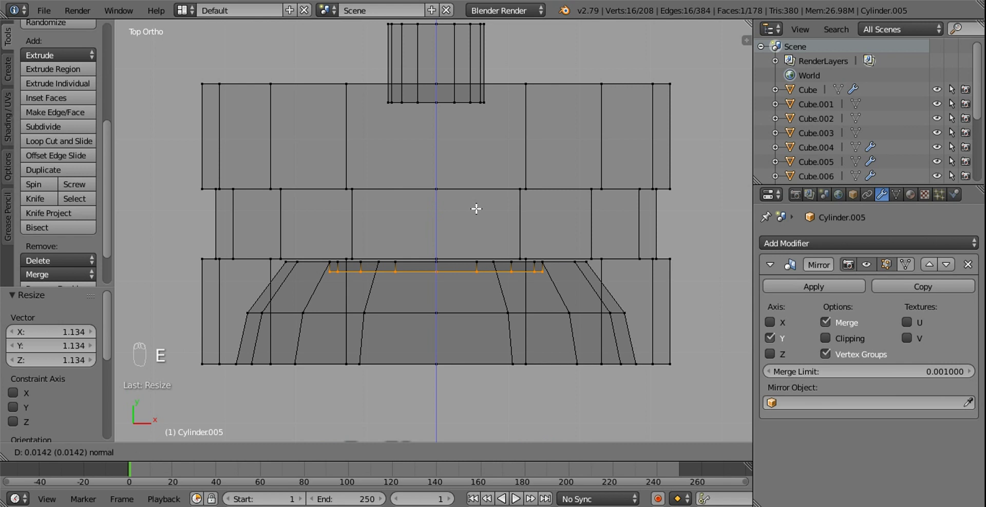
left_click_drag(486, 204, 559, 168)
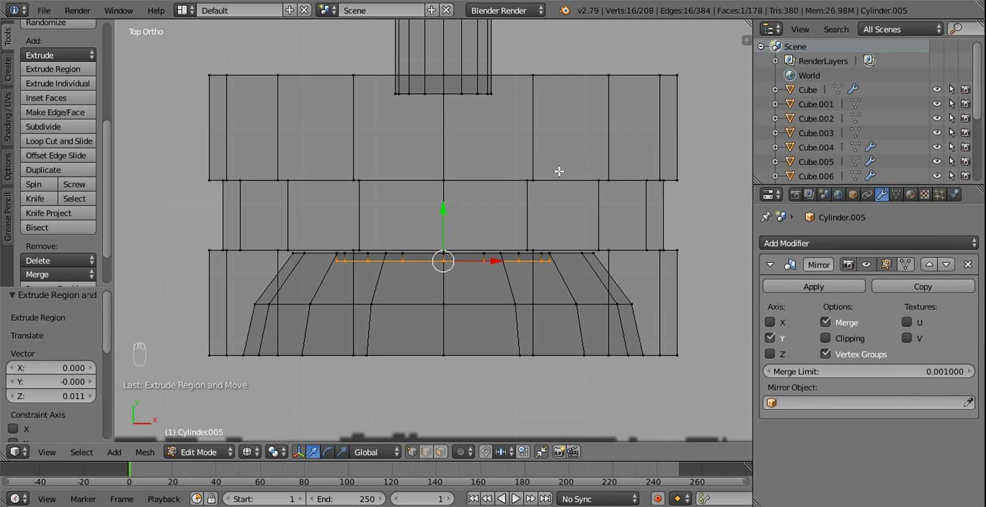
key("e")
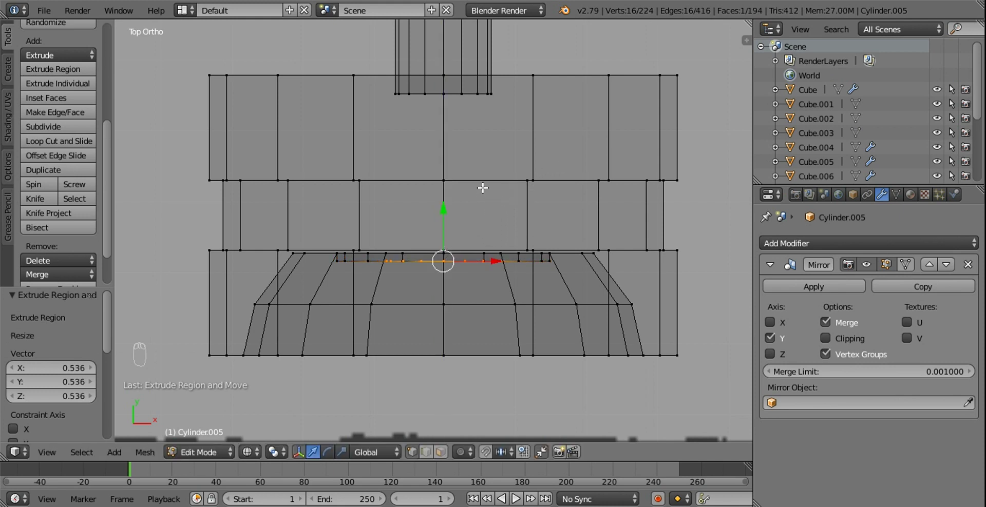
key("s")
key("e")
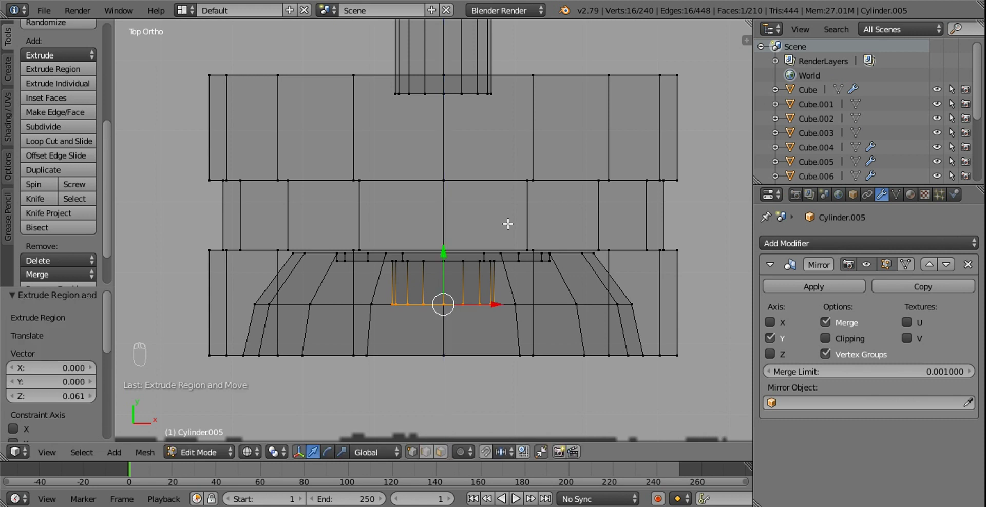
left_click_drag(447, 244, 507, 269)
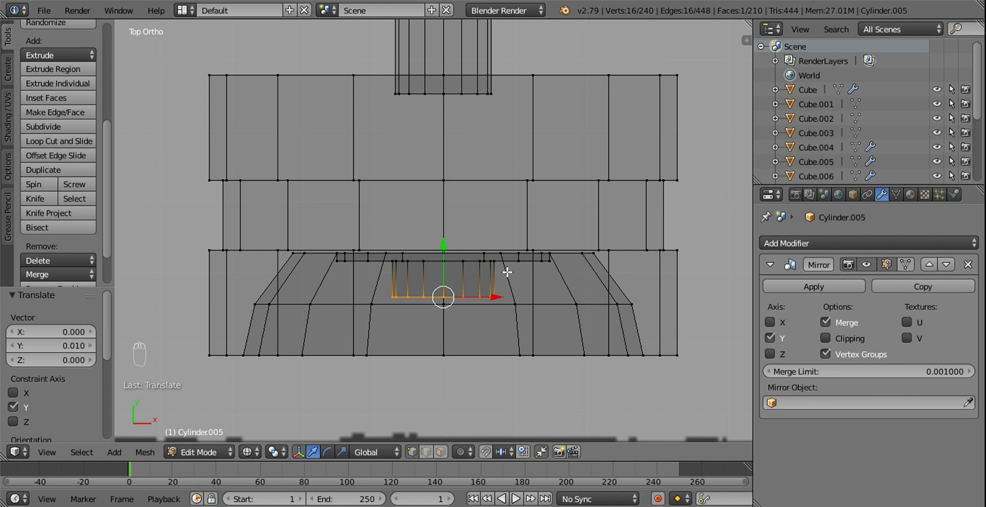
key("e")
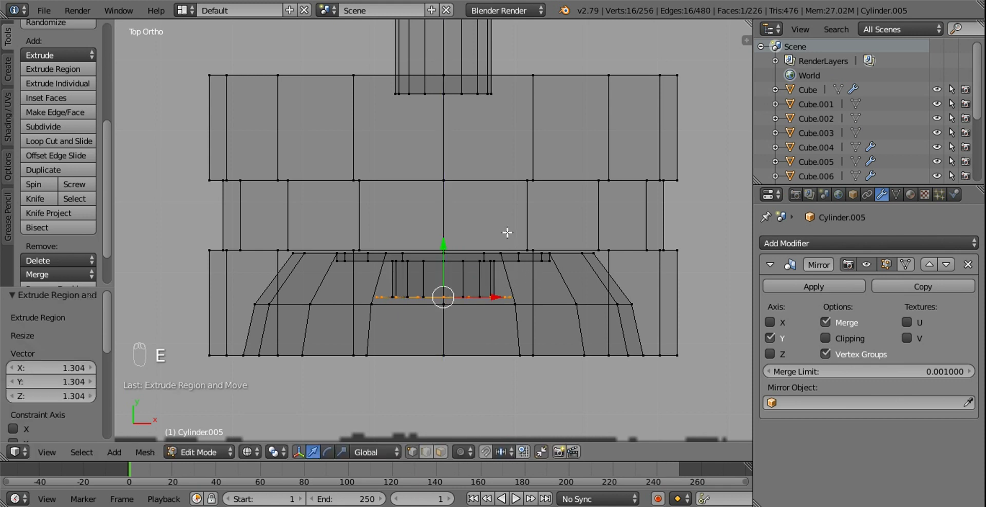
key("e")
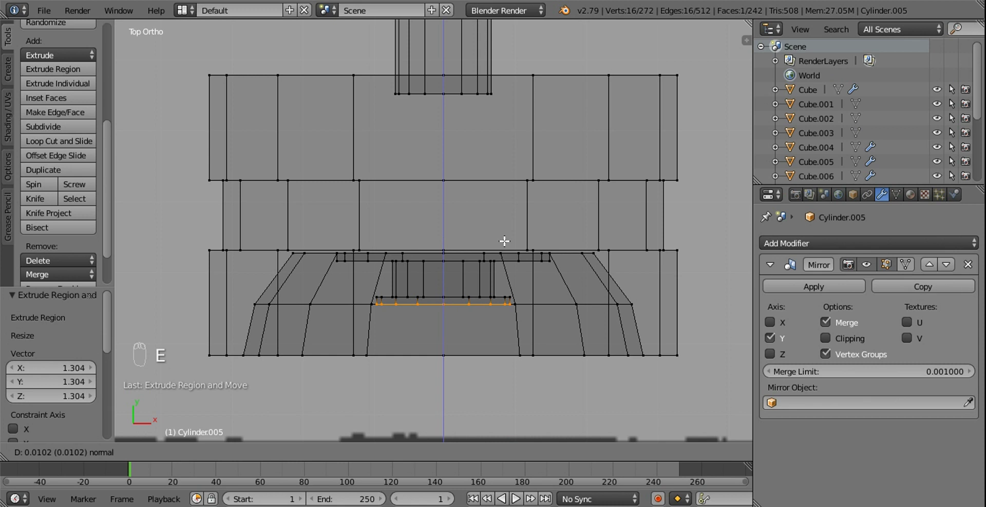
left_click(494, 247)
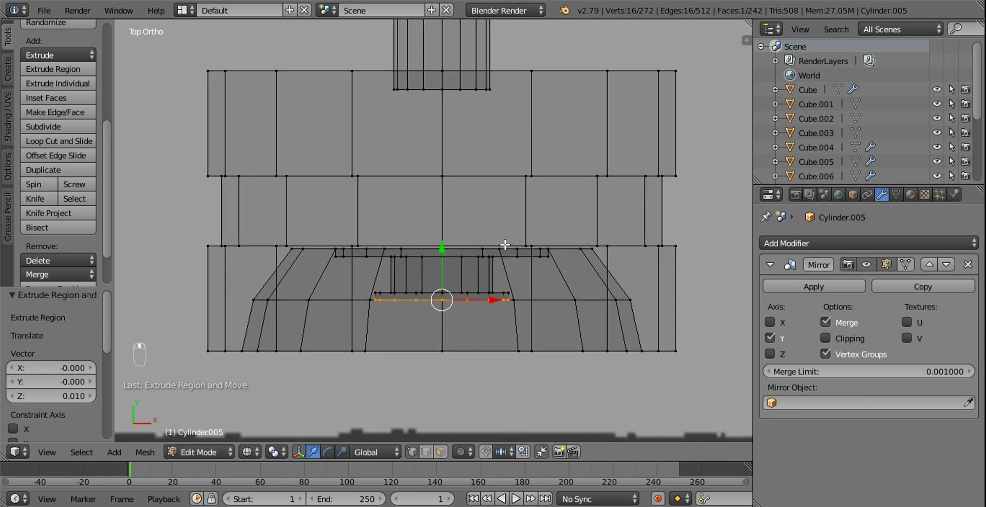
key("e")
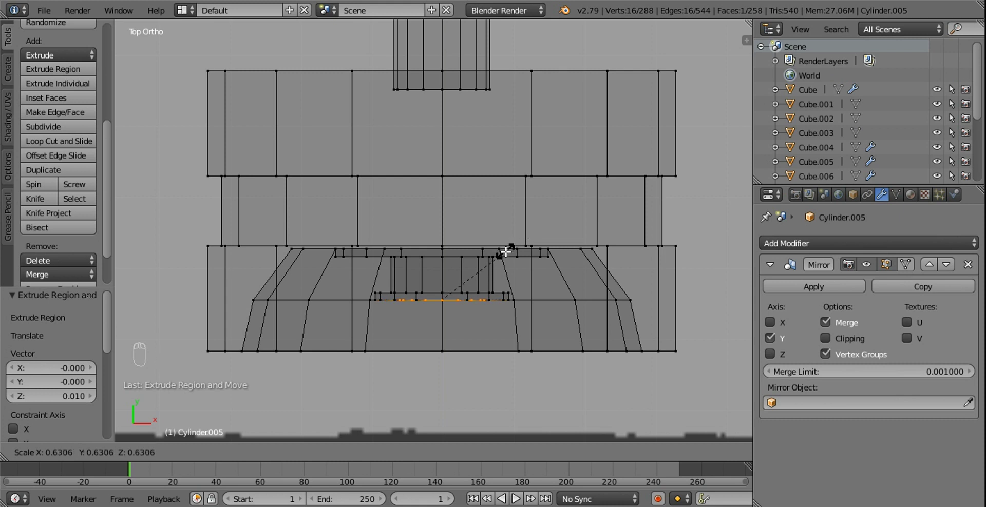
key("e")
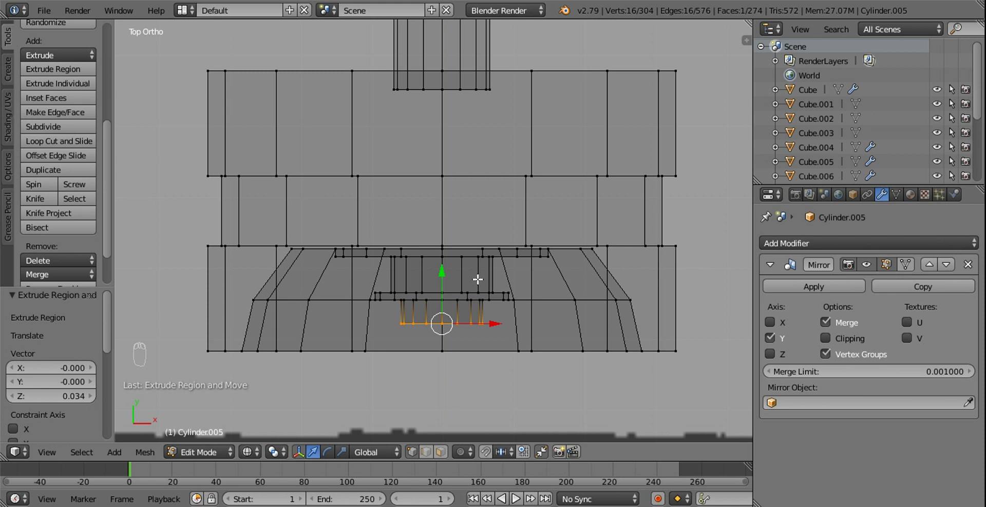
Extrude the tip rings downward and taper them to a small central face.
key("ctrl+KP_Add")
key("s")
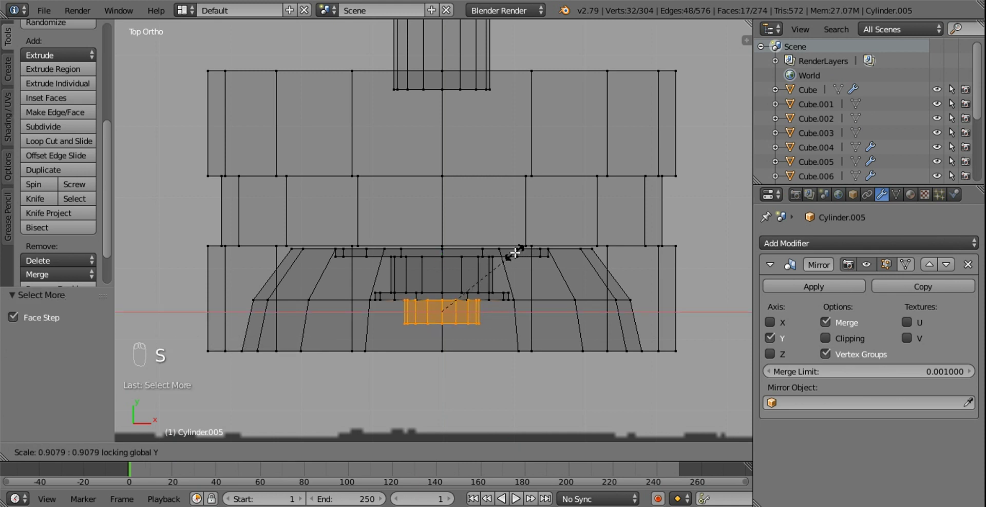
left_click_drag(479, 322, 525, 331)
key("b")
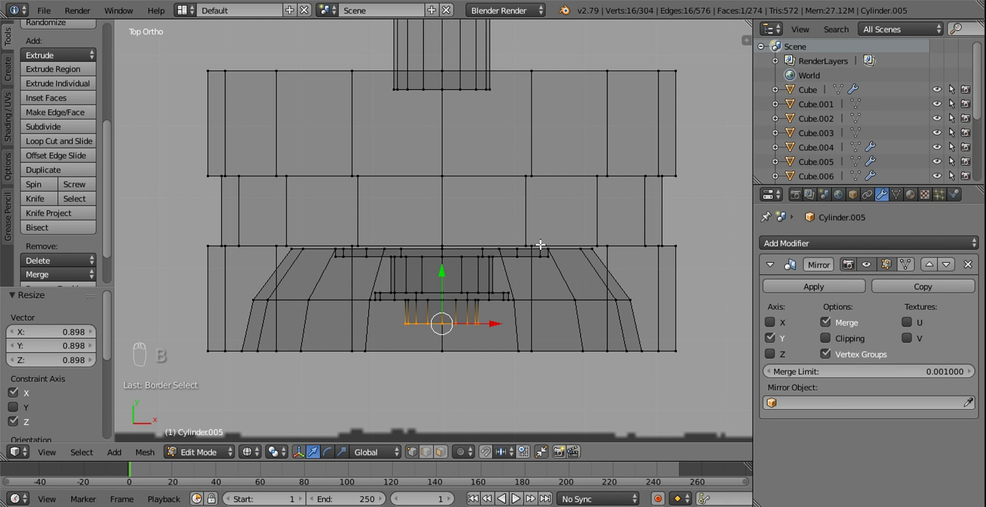
key("e")
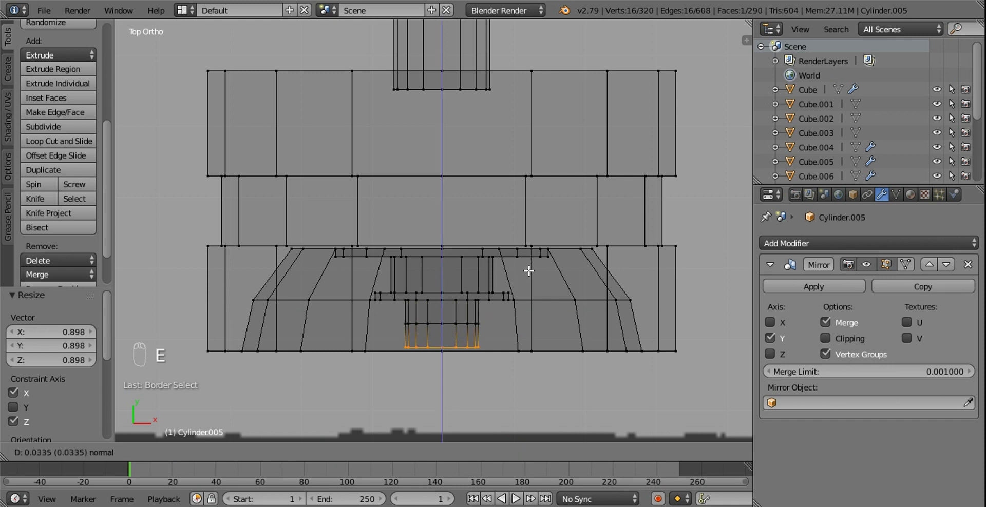
key("s")
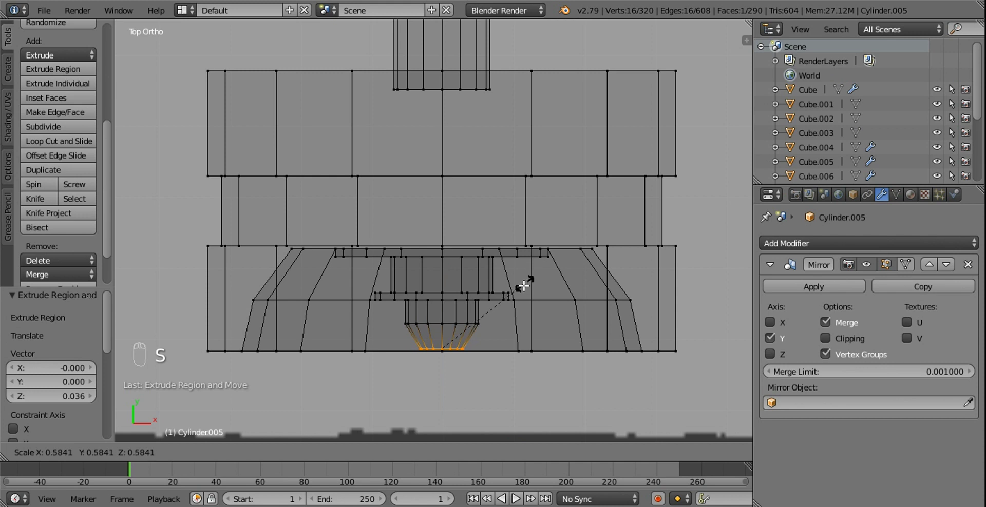
left_click_drag(524, 287, 561, 285)
key("e")
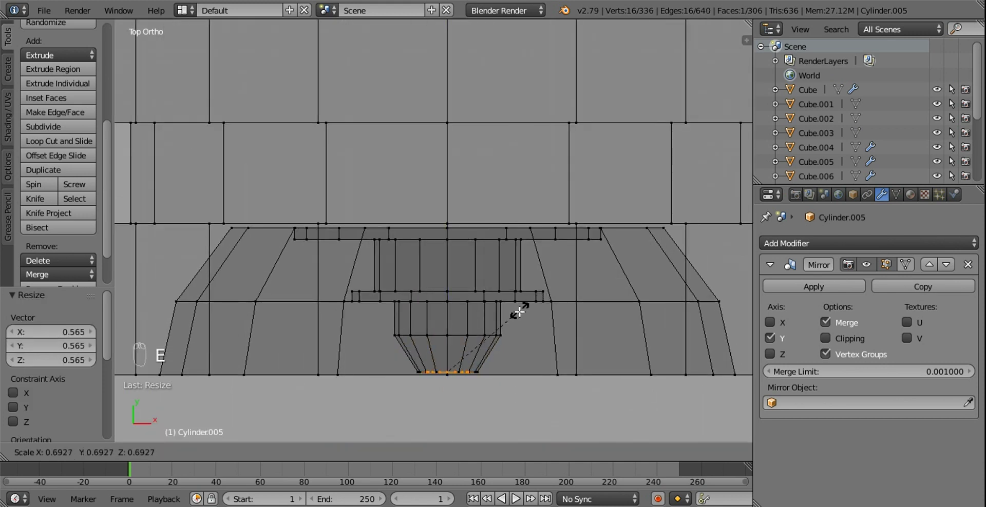
key("e")
left_click_drag(520, 278, 504, 192)
Snap the 3D cursor to the nozzle face and add a 5-vertex cylinder there.
key("z")
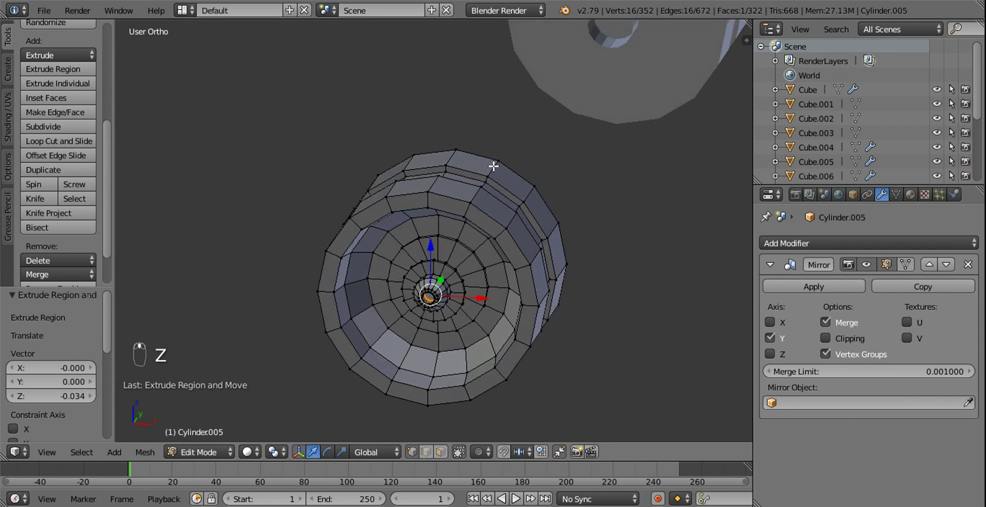
left_click_drag(430, 455, 437, 305)
left_click_drag(448, 325, 429, 285)
right_click(416, 270)
key("shift+s")
left_click_drag(416, 279, 398, 269)
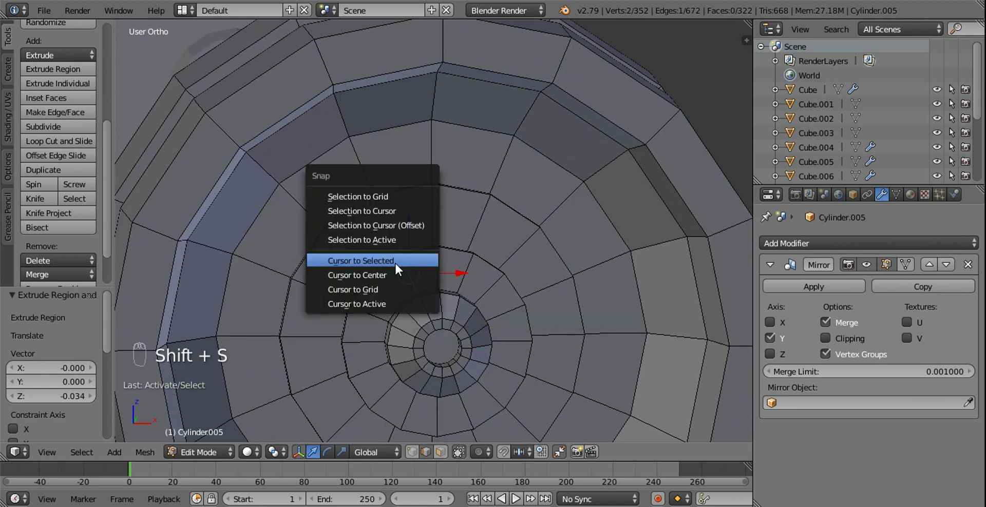
key("shift+a")
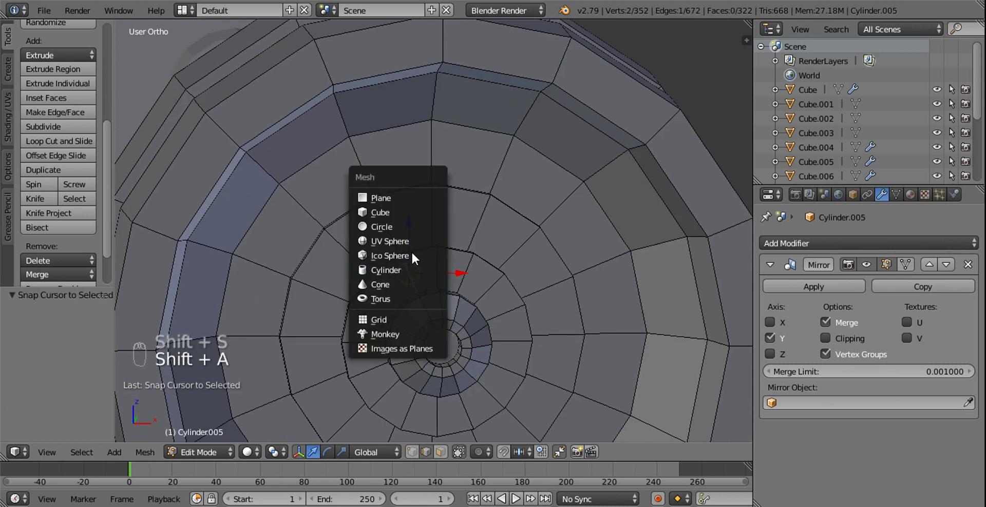
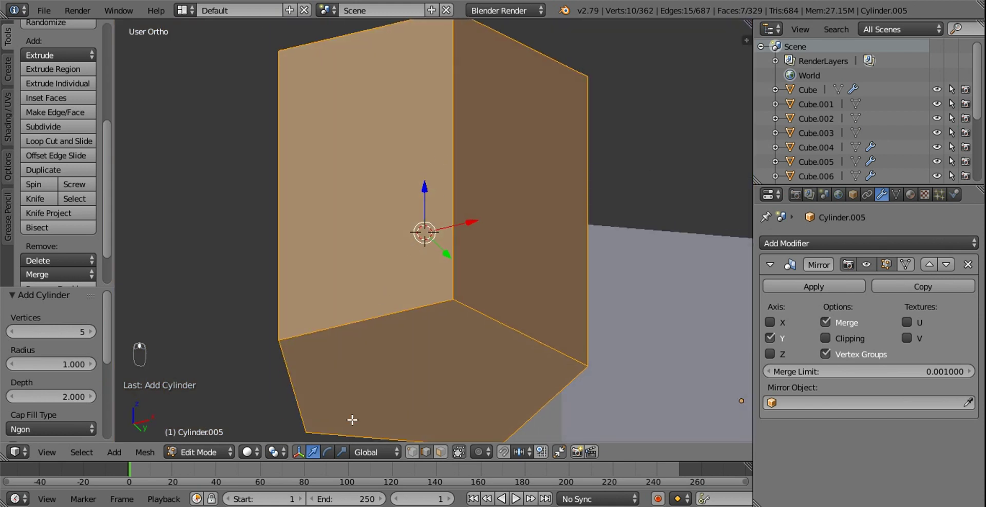
left_click_drag(446, 457, 414, 355)
key("x")
middle_click(414, 354)
Rotate the new cylinder 90 degrees about X and shrink it to a small pin.
left_click_drag(366, 204, 461, 215)
key("l")
middle_click(462, 216)
key("r")
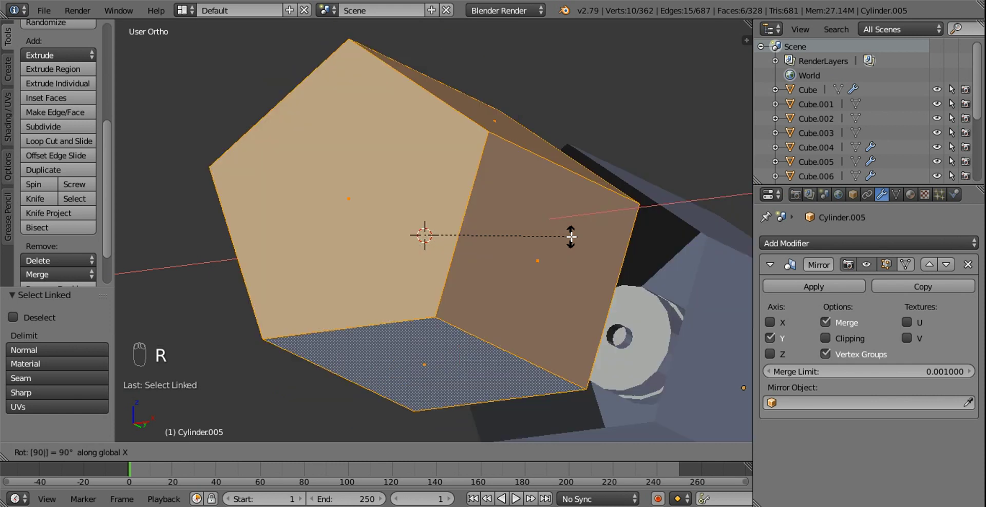
left_click(467, 215)
key("s")
left_click_drag(461, 251, 466, 249)
key("KP_1")
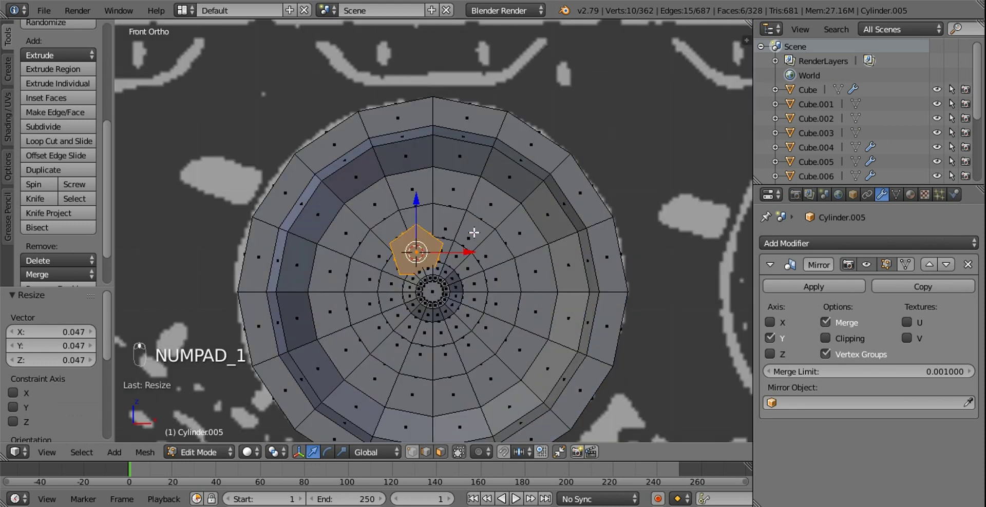
Flatten the five-sided pin along Y from the top view into a thin bolt head.
key("s")
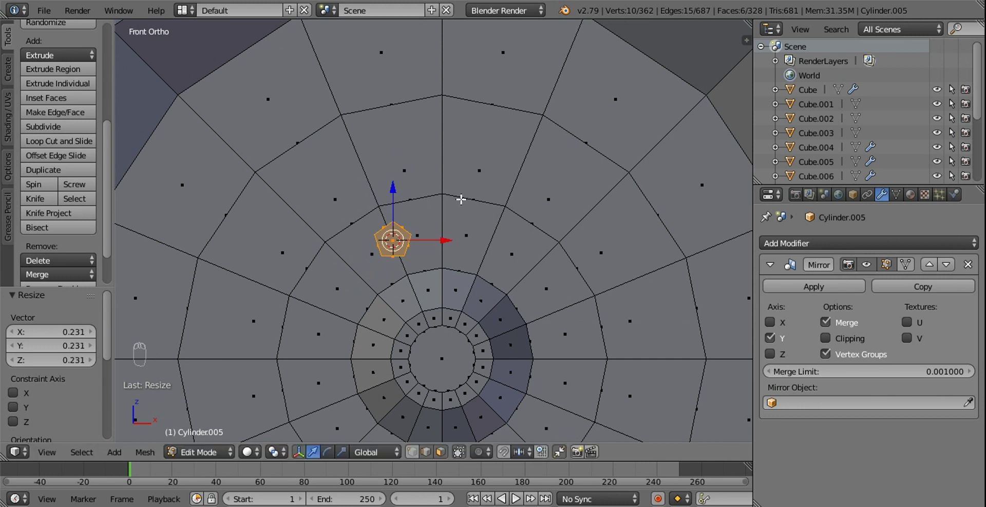
key("s")
key("KP_7")
key("z")
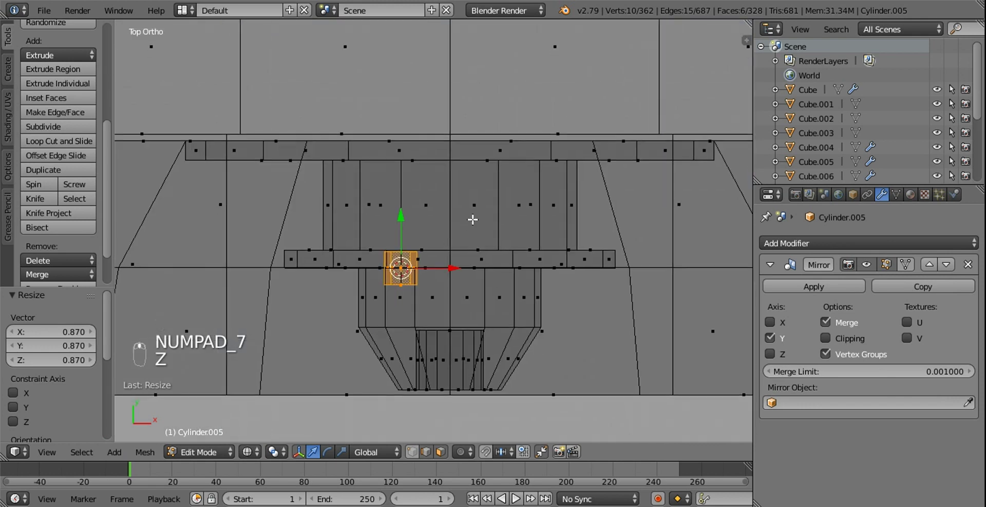
key("s")
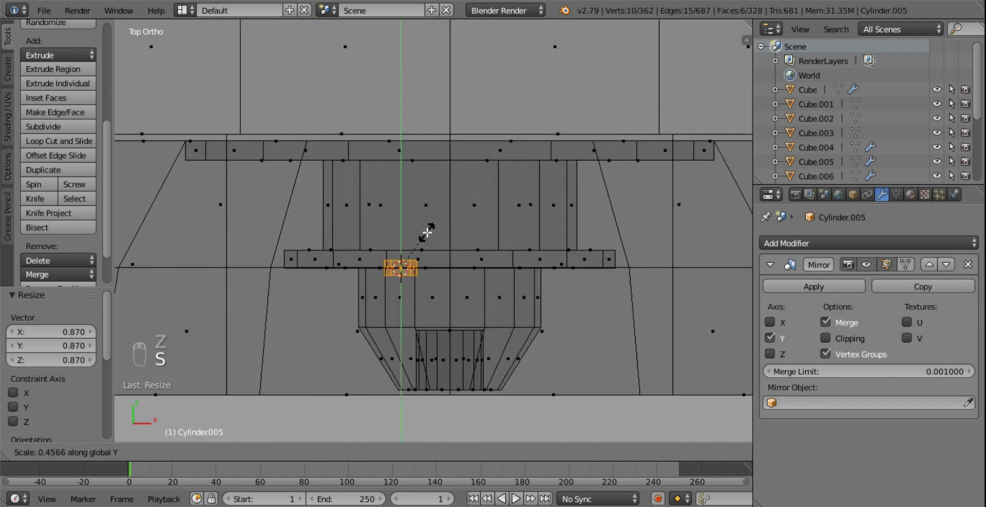
left_click_drag(462, 215, 388, 226)
left_click_drag(387, 226, 476, 257)
middle_click(461, 220)
key("z")
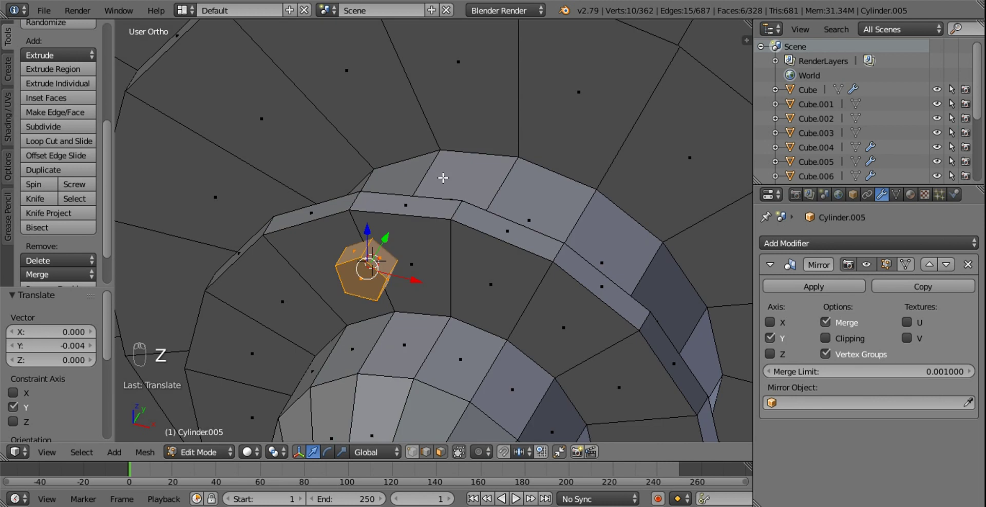
Set the pivot to the 3D cursor at the wheel centre and pick the pentagon face above the hub in front view.
left_click_drag(443, 138, 375, 134)
left_click_drag(375, 134, 383, 218)
left_click_drag(395, 222, 407, 251)
left_click_drag(407, 252, 403, 339)
left_click(403, 339)
left_click_drag(423, 302, 520, 293)
middle_click(475, 294)
left_click_drag(446, 327, 450, 339)
key("shift+s")
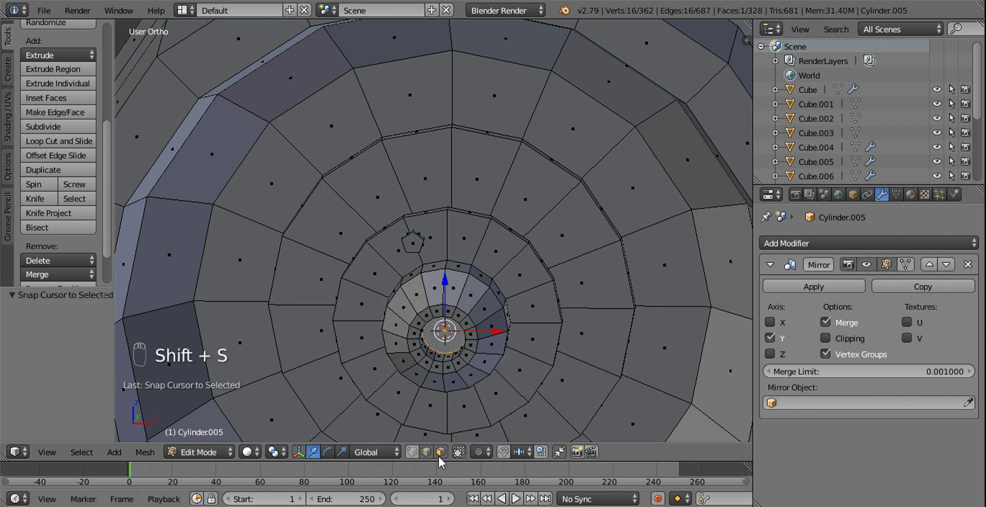
left_click_drag(428, 272, 415, 227)
key("l")
key("KP_1")
left_click(285, 447)
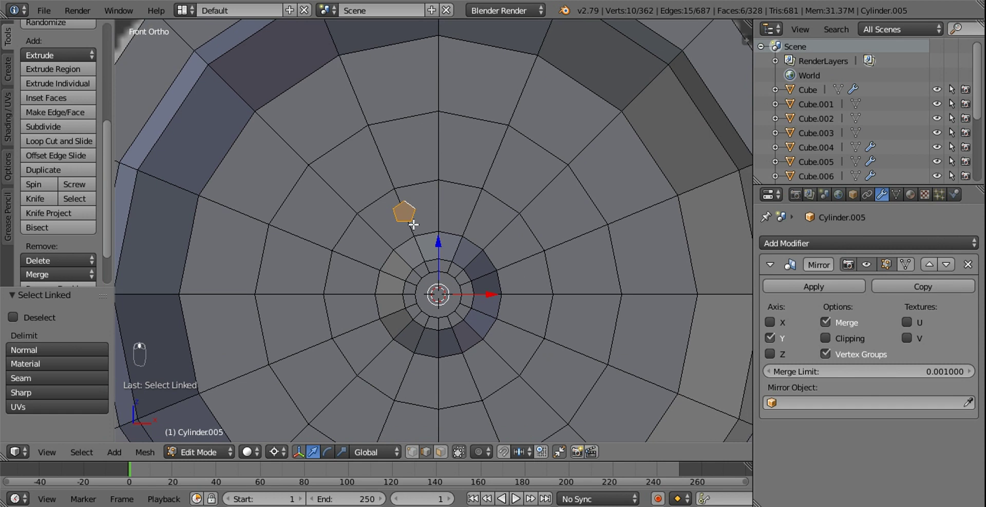
Duplicate and rotate the pentagon around the hub to make four bolt heads.
key("shift+d")
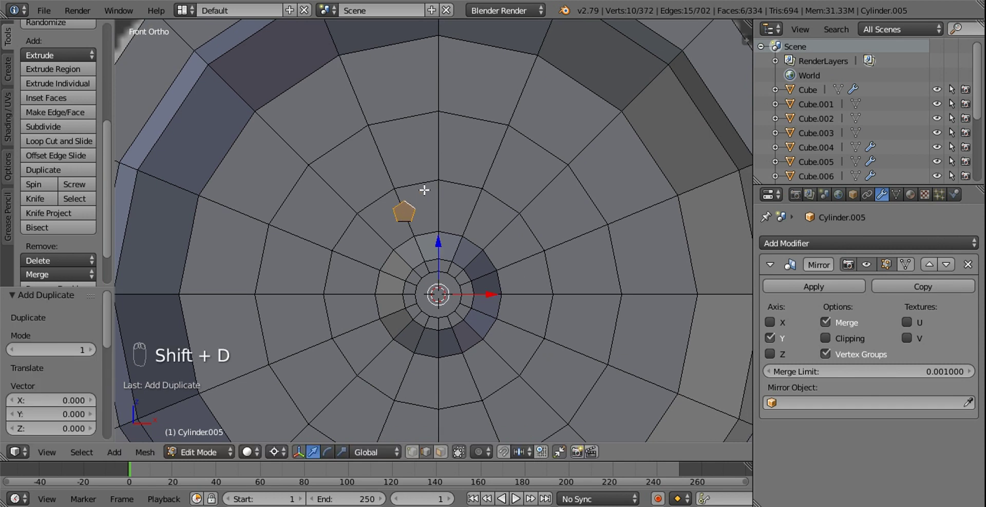
key("r")
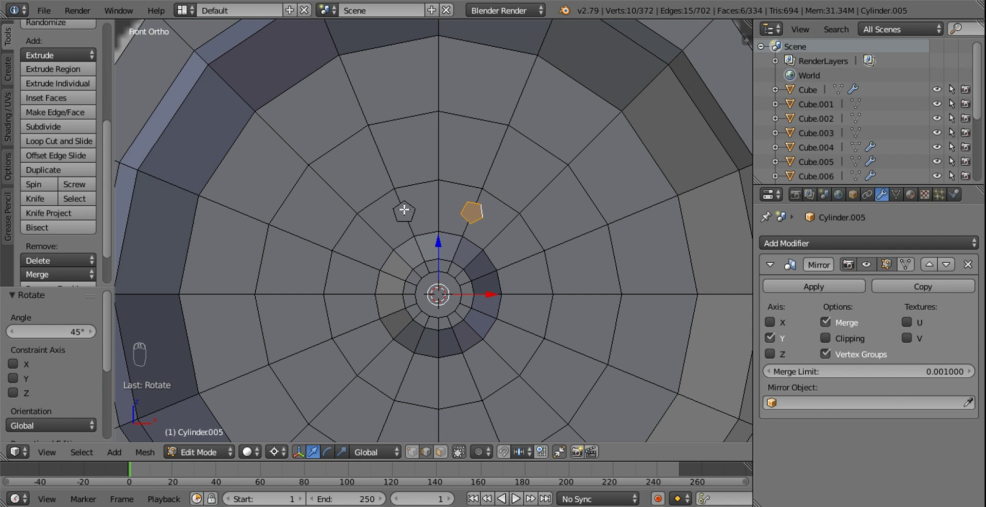
key("l")
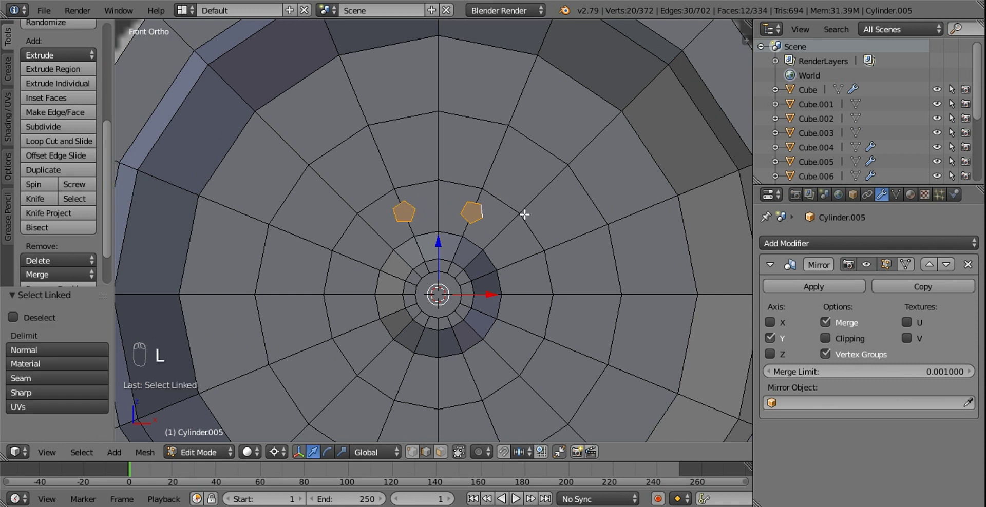
key("s")
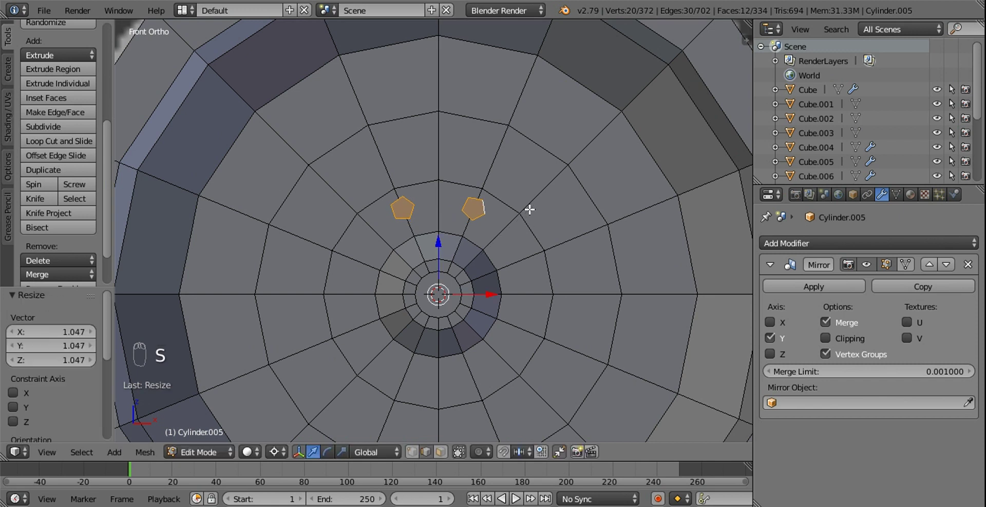
left_click_drag(513, 210, 500, 183)
key("shift+d")
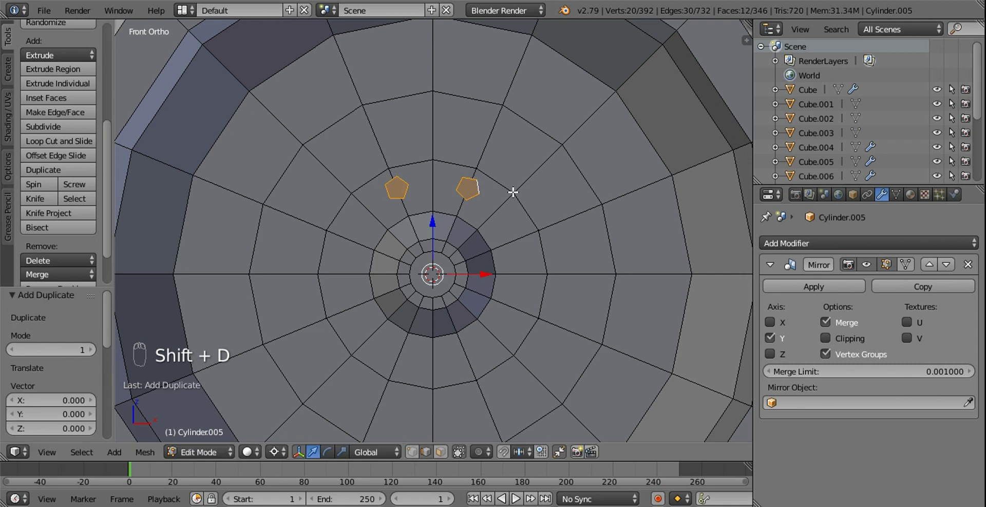
key("r")
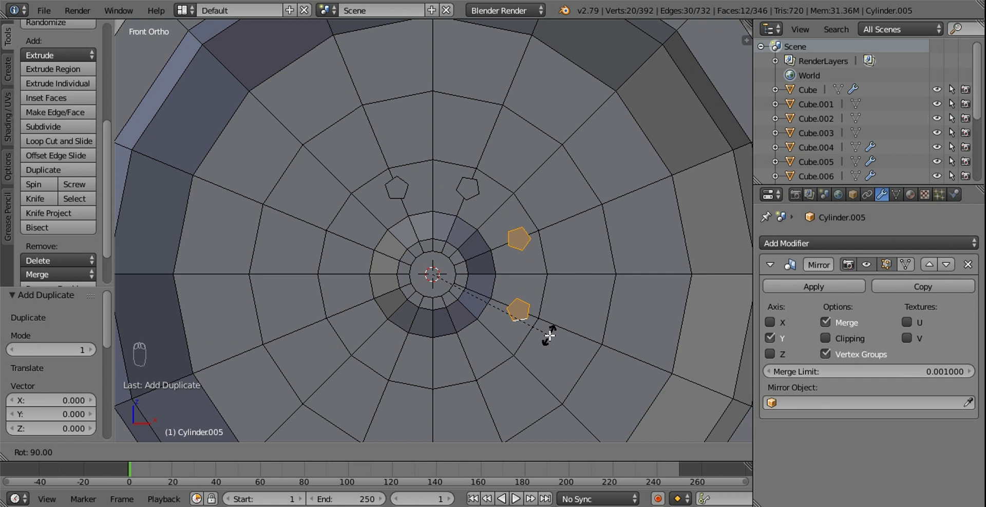
left_click_drag(546, 318, 432, 177)
key("l")
key("l")
key("t")
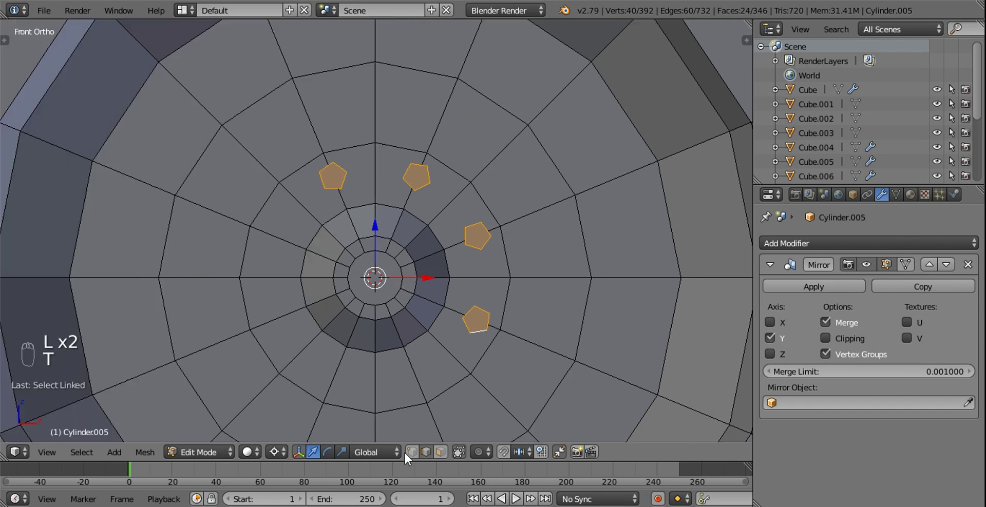
Duplicate the four bolts and rotate the copies to complete a ring of eight.
left_click_drag(478, 311, 538, 190)
key("shift+d")
key("r")
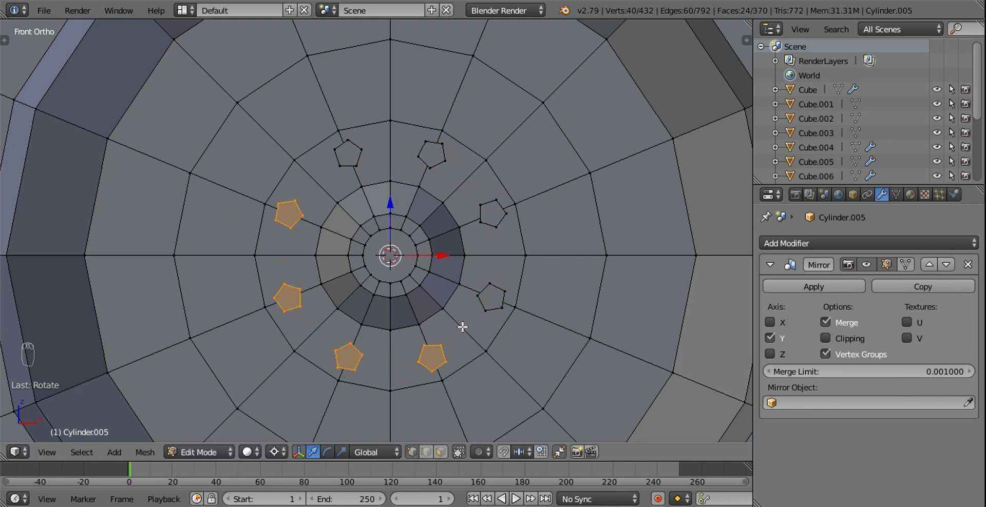
left_click_drag(468, 323, 479, 258)
key("l")
key("l")
key("l")
key("l")
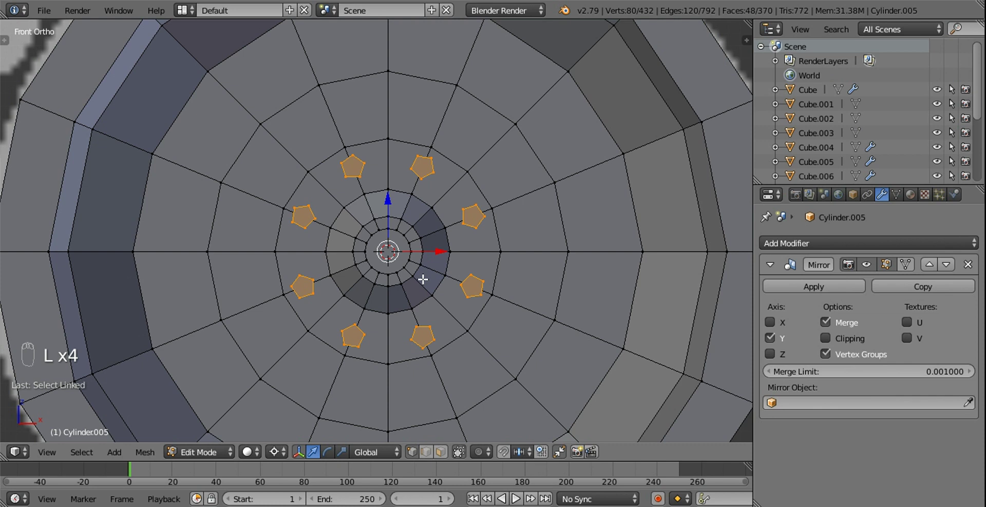
Duplicate the ring of eight and scale it outward into a wider outer bolt ring.
key("shift+d")
key("s")
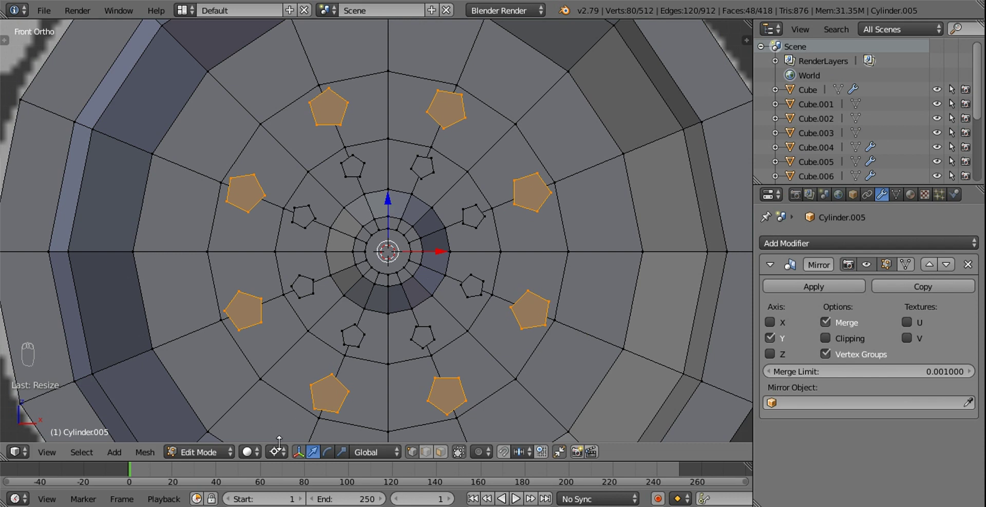
left_click_drag(280, 454, 536, 185)
key("s")
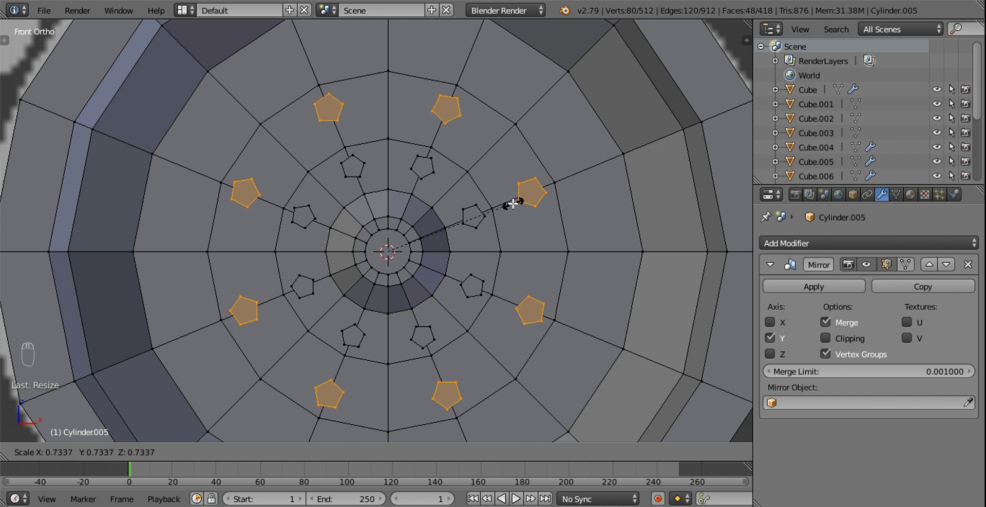
left_click_drag(482, 212, 445, 248)
key("KP_7")
key("z")
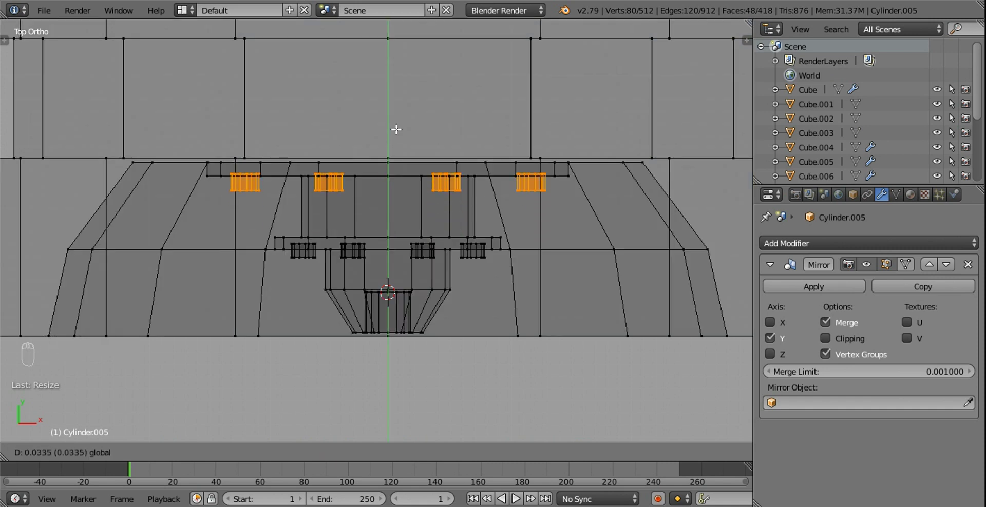
Orbit around the wheel to inspect the bolt rings and return to front view.
middle_click(492, 318)
key("z")
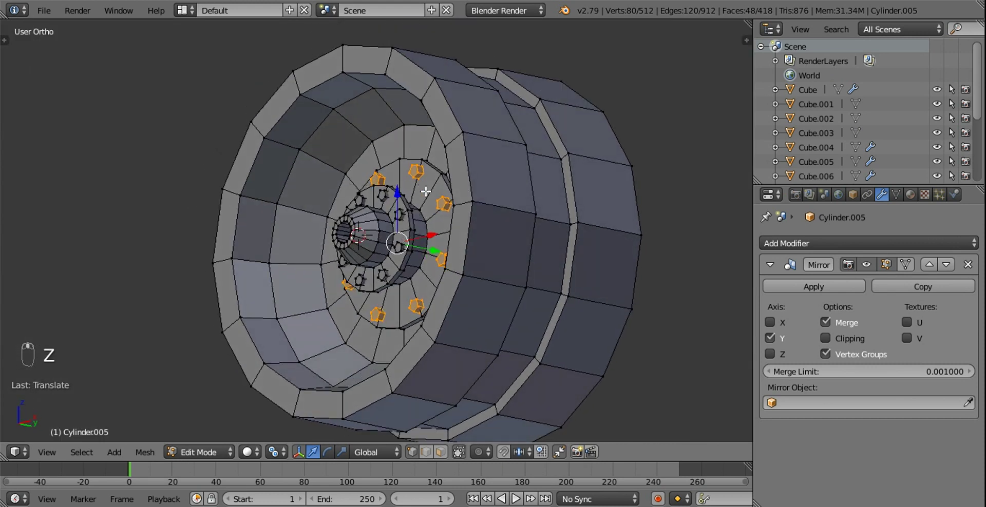
middle_click(430, 238)
left_click_drag(438, 213, 439, 216)
left_click_drag(438, 216, 517, 205)
left_click_drag(518, 205, 462, 282)
left_click_drag(468, 270, 530, 235)
middle_click(481, 268)
key("KP_1")
key("z")
key("z")
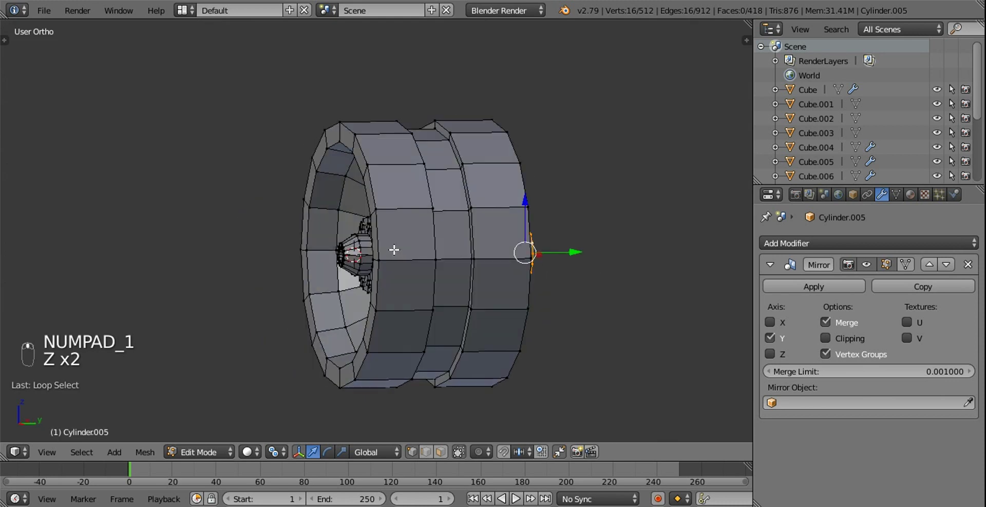
Add a sixteen-vertex circle beyond the hub and give it a quarter turn in right view.
key("KP_3")
key("shift+d")
left_click(502, 251)
key("r")
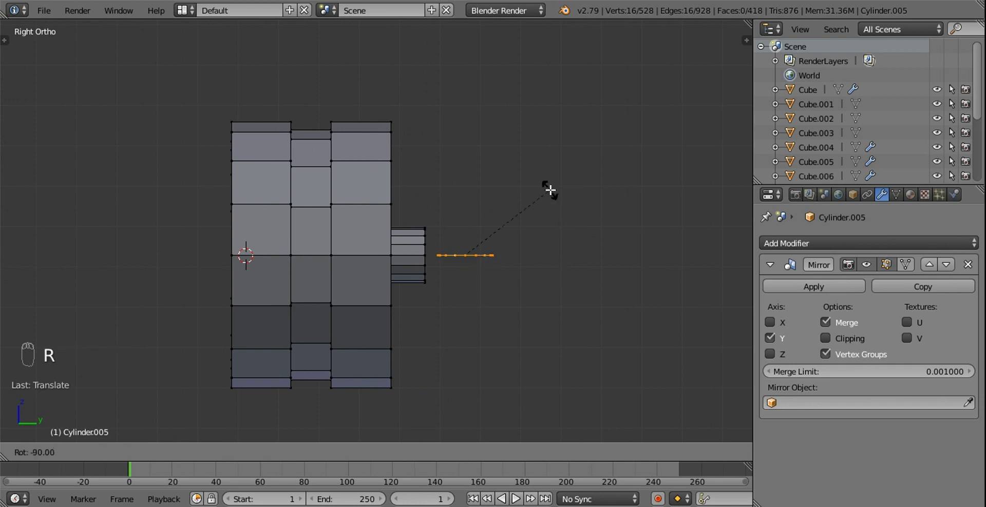
left_click_drag(409, 243, 487, 258)
key("KP_1")
key("z")
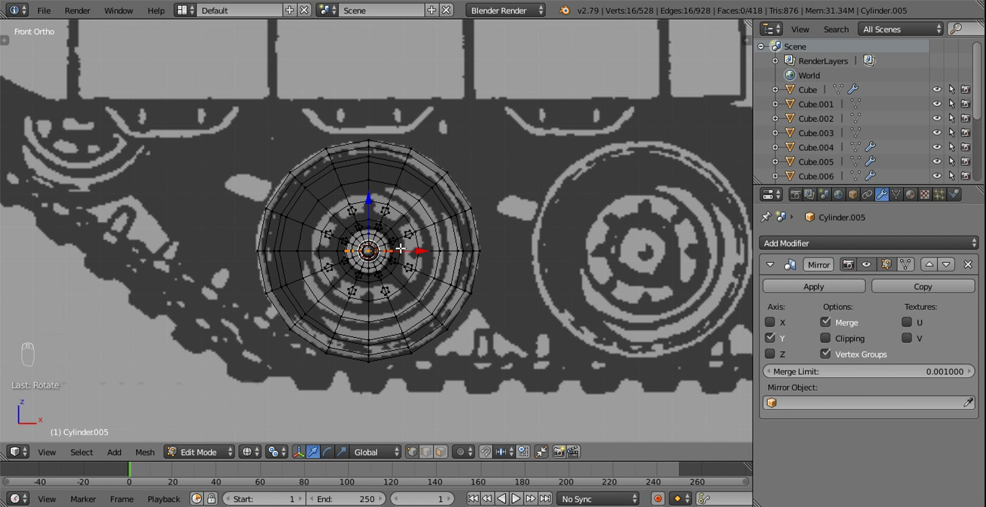
Extrude the circle into a tube and move it up above the wheel.
key("e")
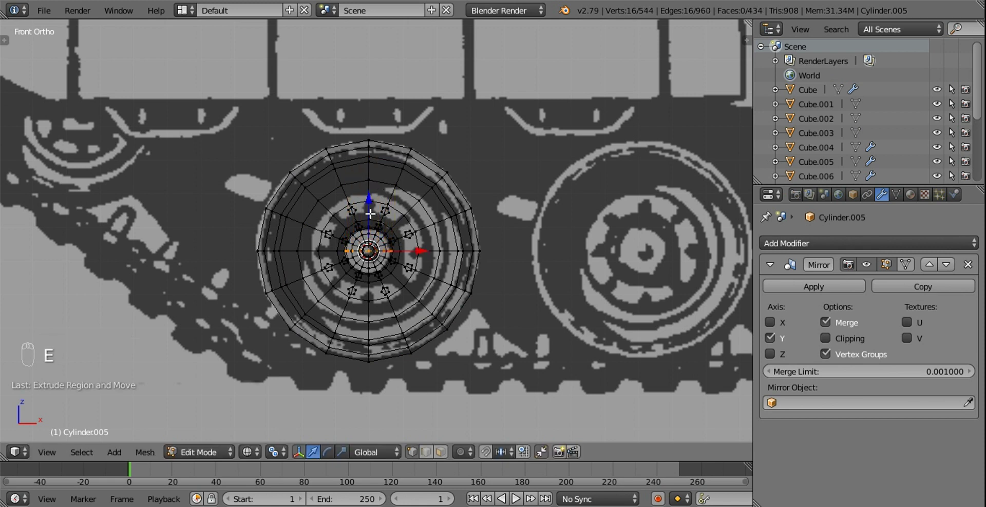
left_click_drag(376, 185, 382, 64)
left_click_drag(427, 103, 410, 125)
key("z")
key("l")
left_click_drag(380, 155, 576, 135)
key("s")
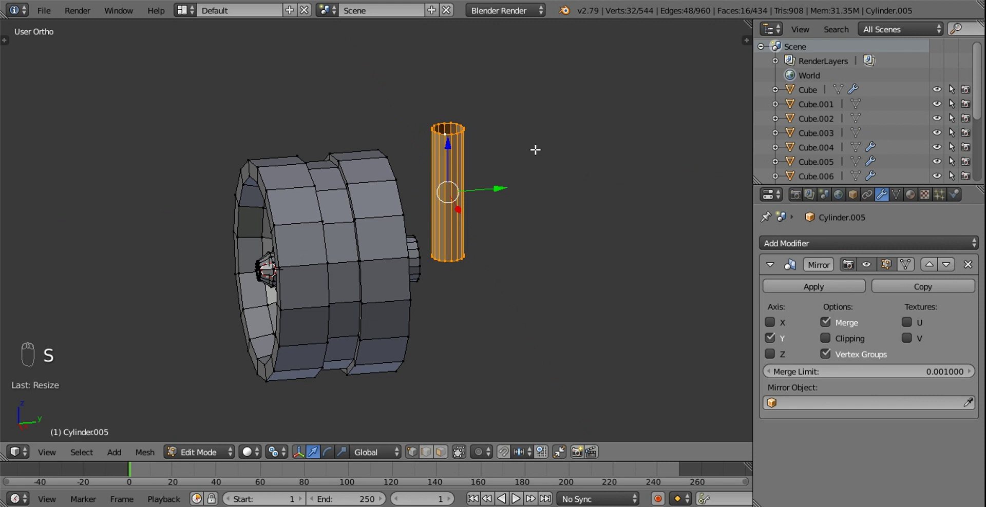
Scale the tube slightly thinner from the front view.
key("KP_1")
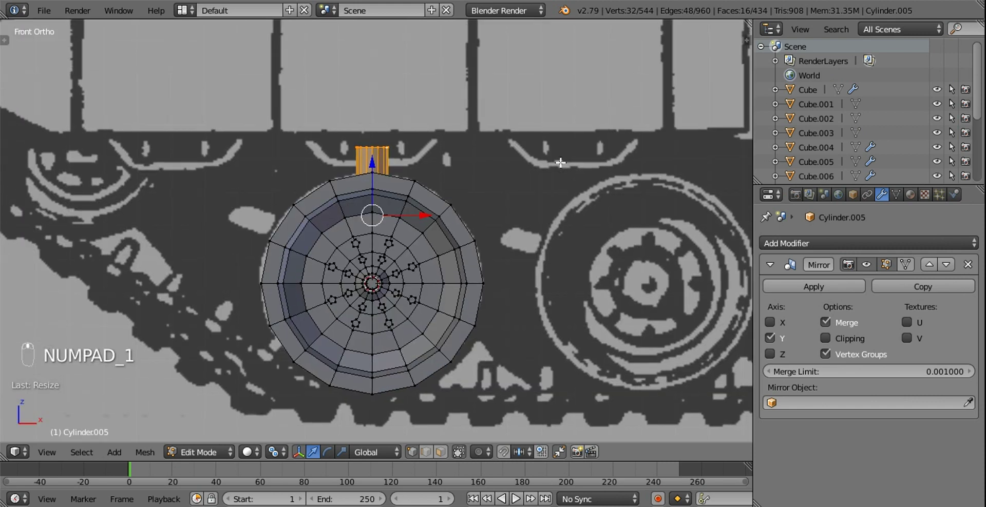
key("s")
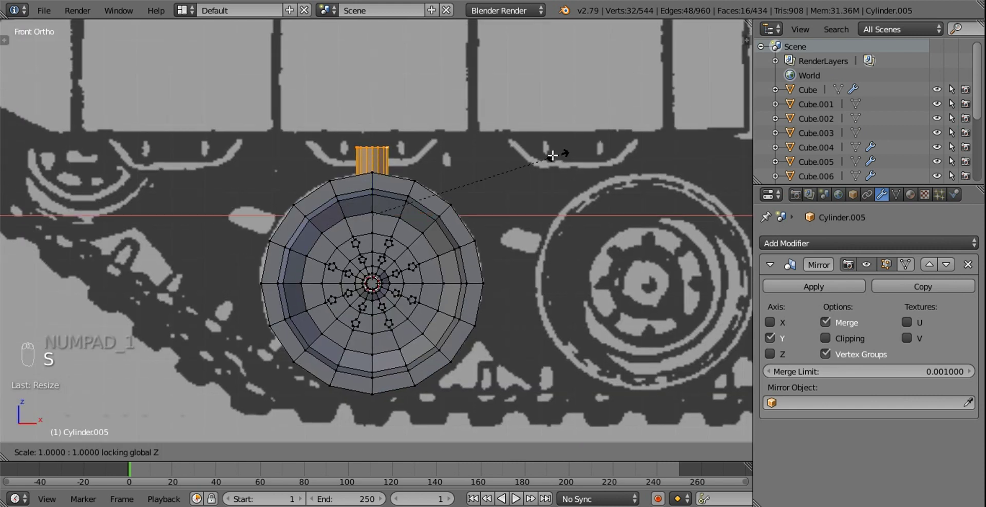
left_click_drag(509, 167, 595, 144)
key("s")
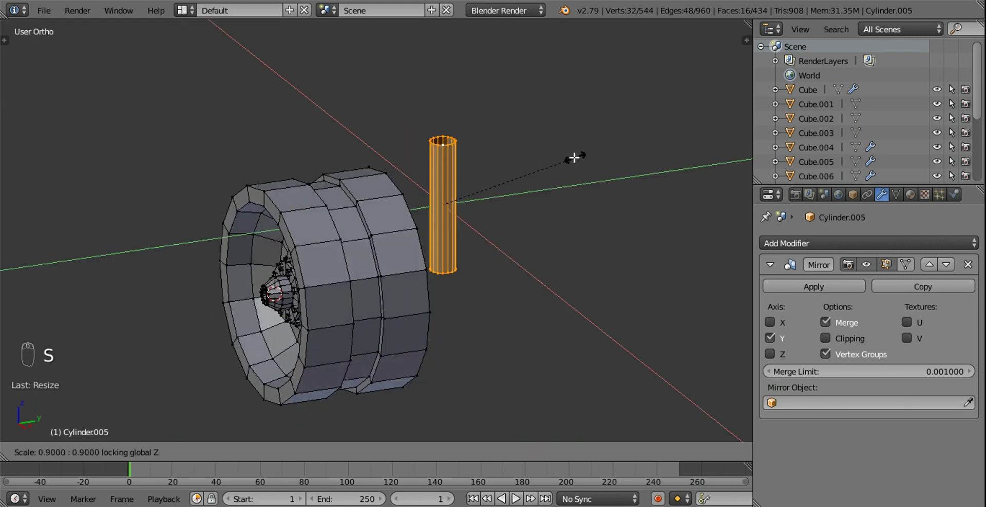
key("KP_1")
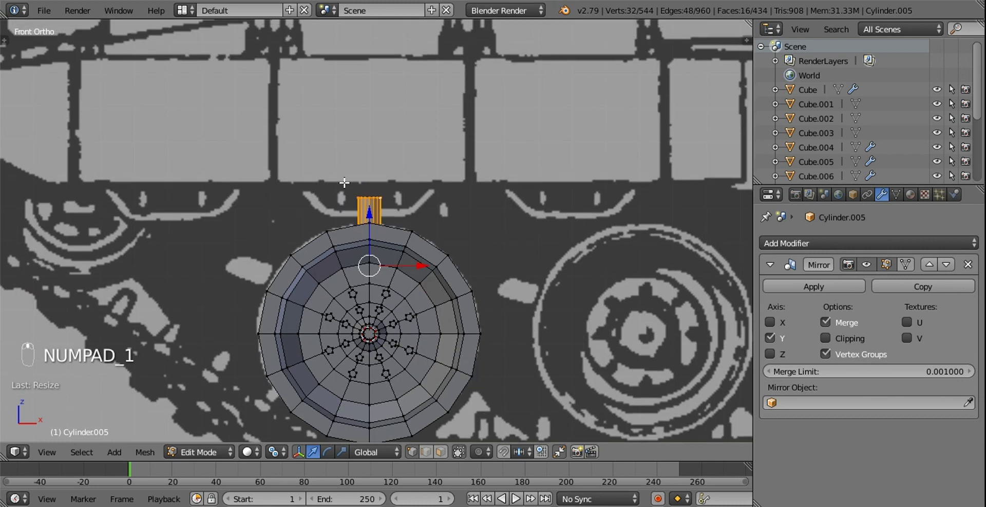
Extrude the top of the rod upward into a taller thin shaft.
left_click_drag(356, 188, 343, 181)
key("z")
key("b")
key("z")
middle_click(411, 202)
key("f")
key("e")
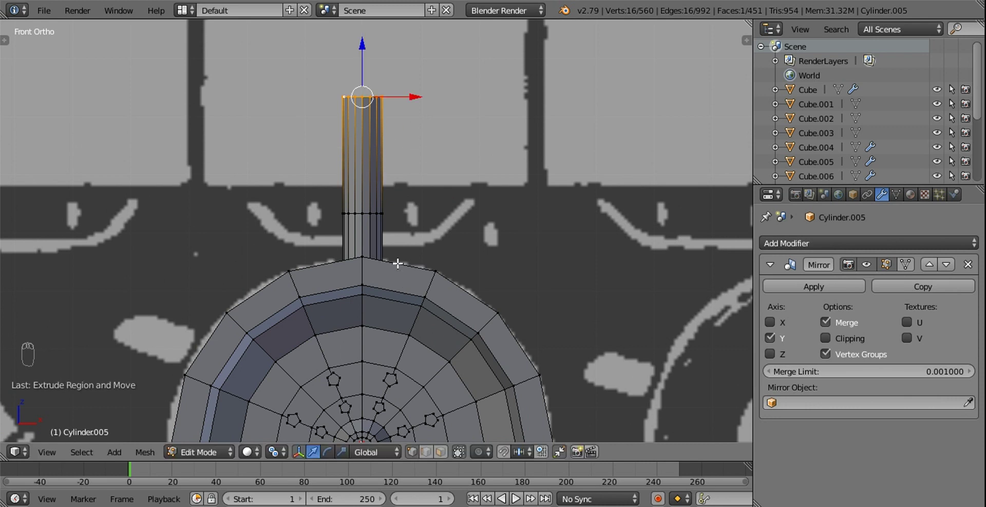
key("ctrl+KP_Add")
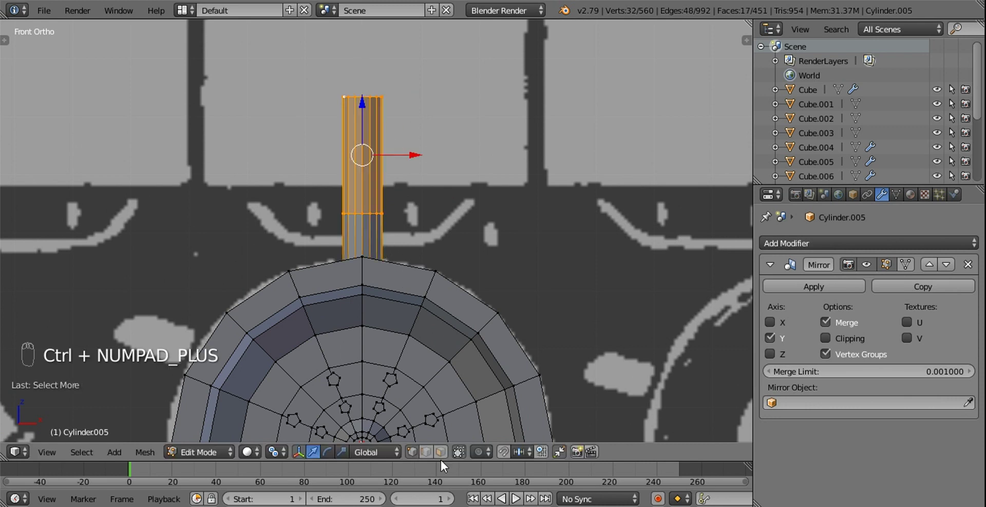
left_click(441, 459)
left_click_drag(401, 255, 447, 30)
left_click_drag(402, 50, 470, 188)
left_click_drag(484, 115, 470, 188)
key("KP_1")
Widen the rod's upper section by 1.7 into a capped cylindrical head and inspect it.
key("e")
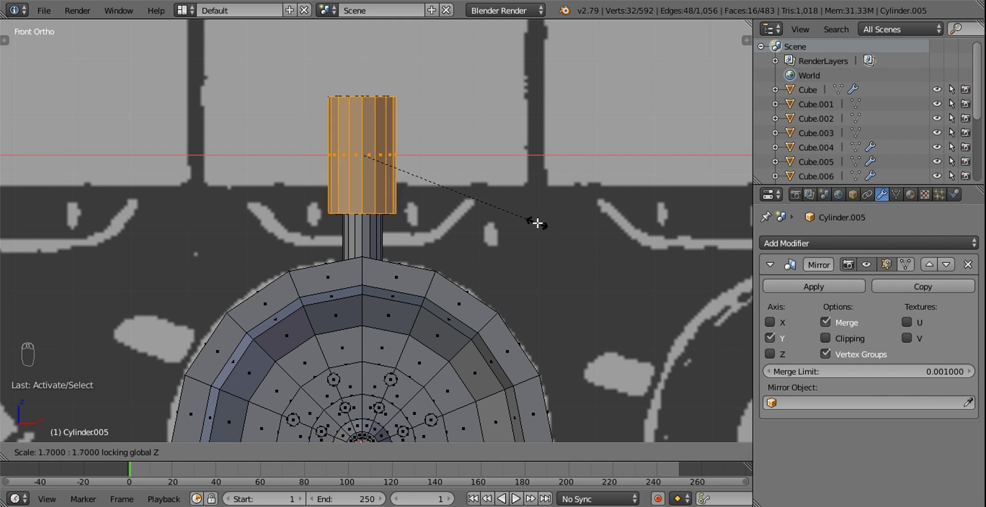
left_click_drag(436, 187, 423, 189)
key("t")
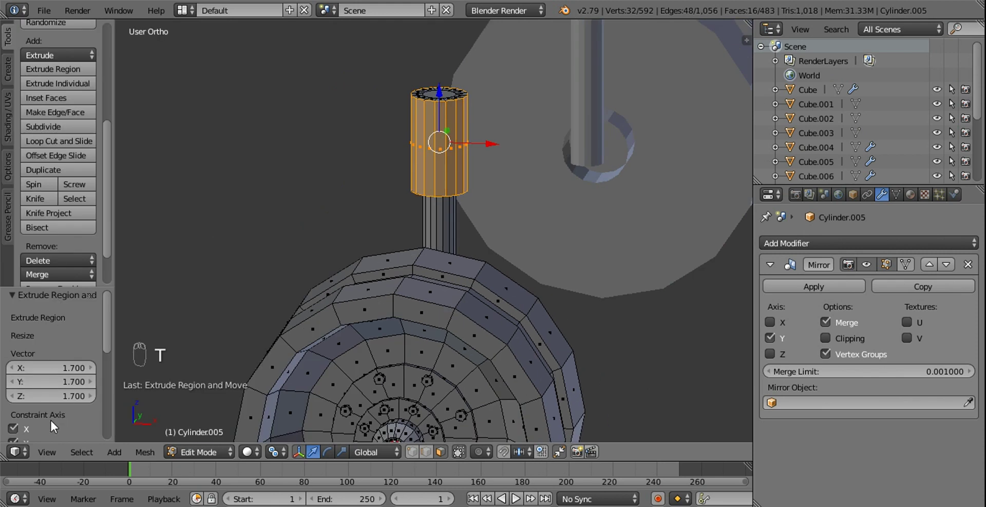
left_click_drag(52, 397, 22, 315)
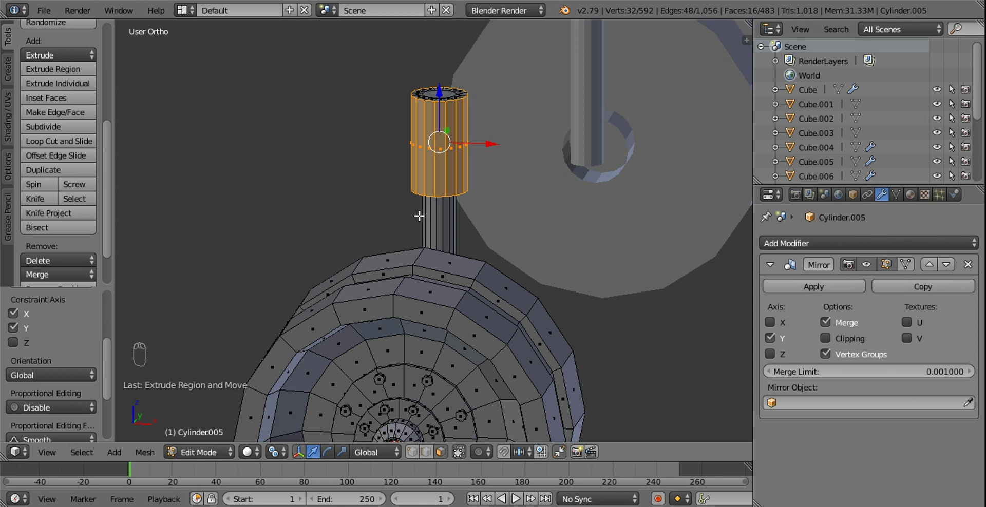
left_click_drag(469, 72, 514, 182)
key("x")
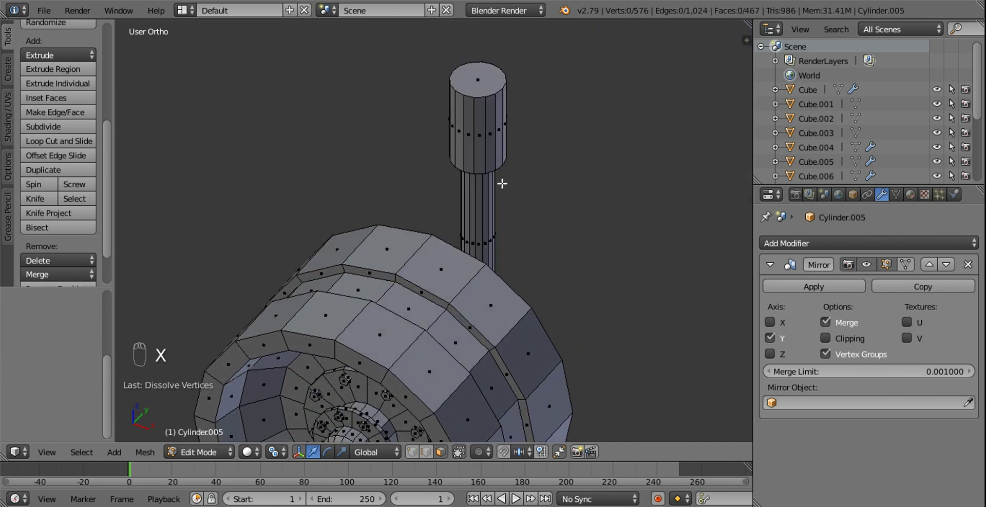
left_click(515, 165)
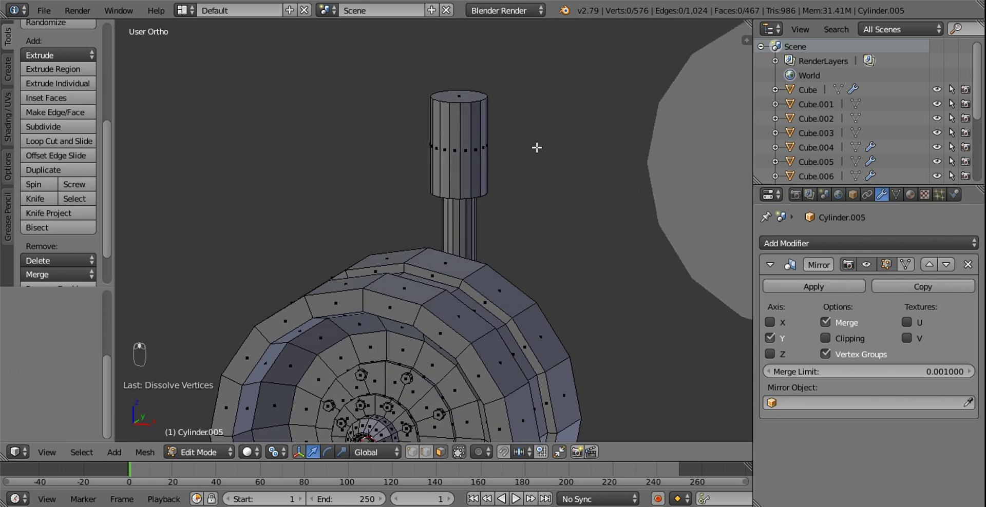
key("KP_1")
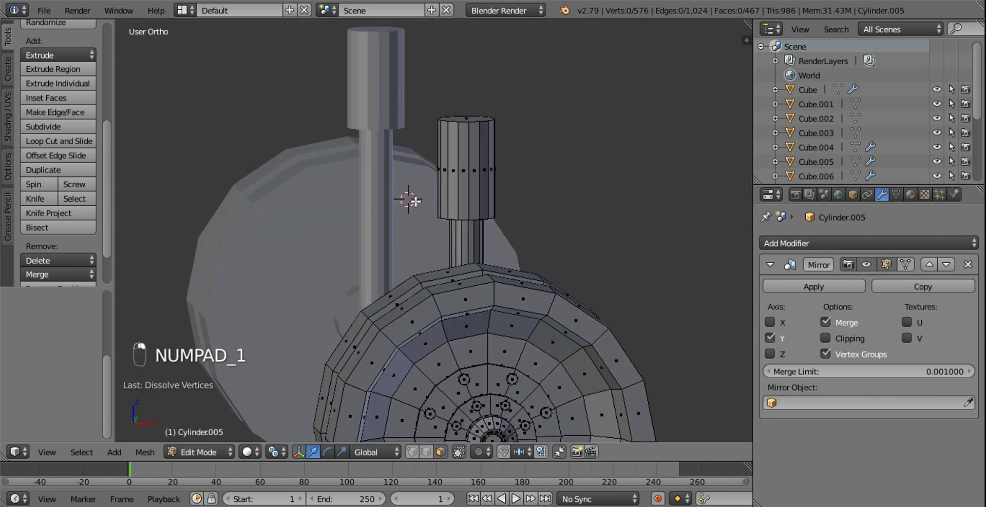
key("KP_1")
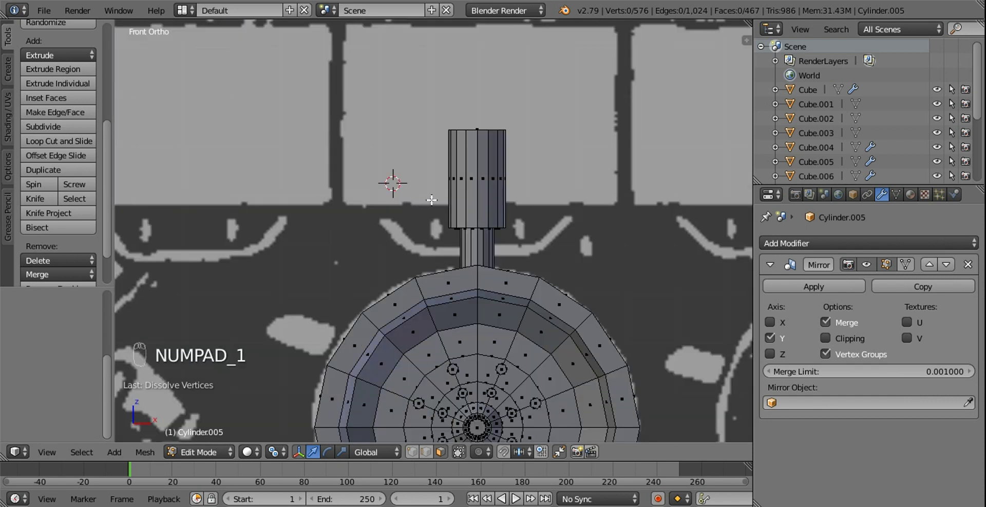
Add a cube beside the nozzle and squeeze its width into a thin slab.
key("shift+a")
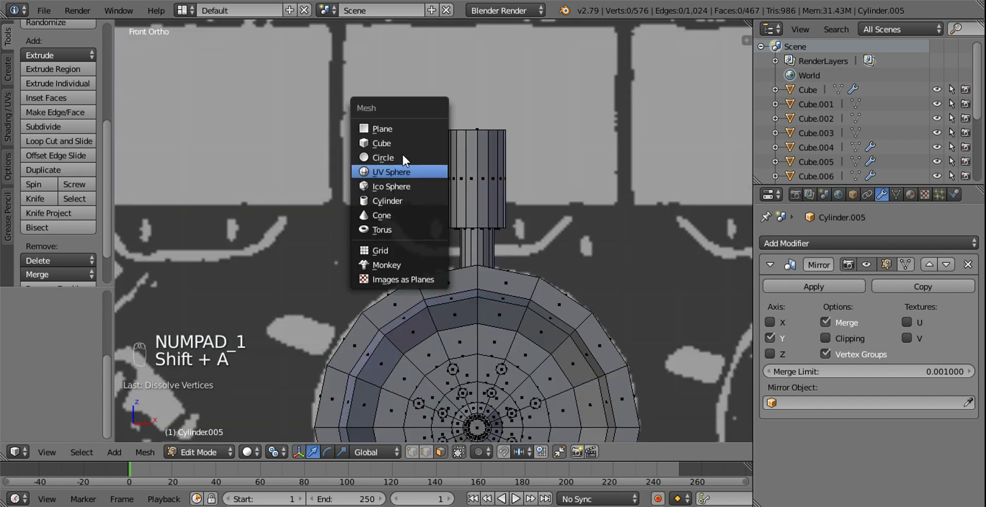
key("s")
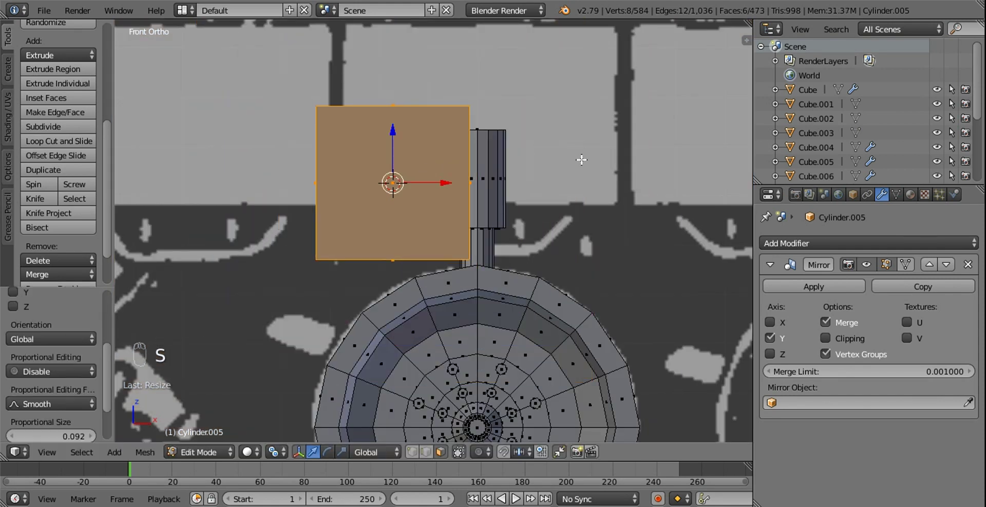
key("t")
key("s")
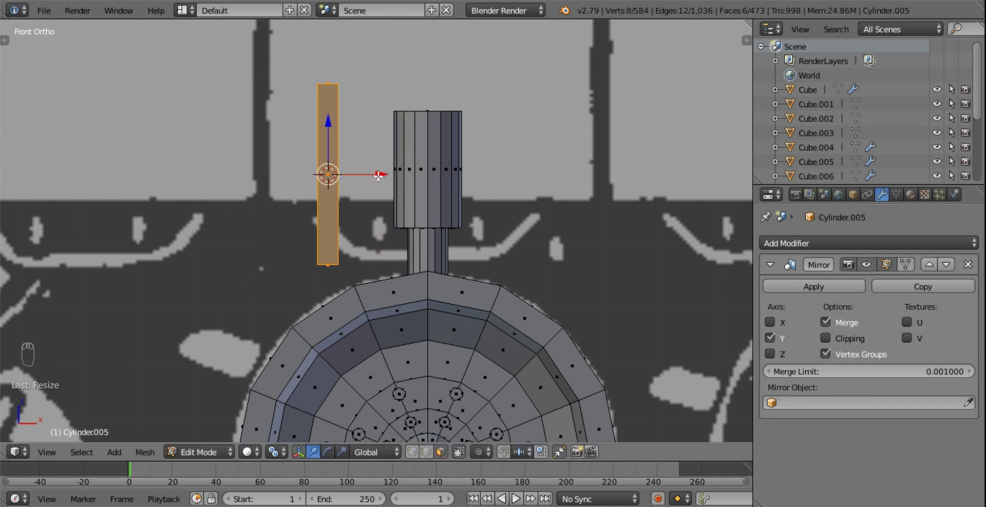
left_click_drag(395, 173, 406, 173)
Stretch the slab taller into an upright plate and select the whole slab.
key("s")
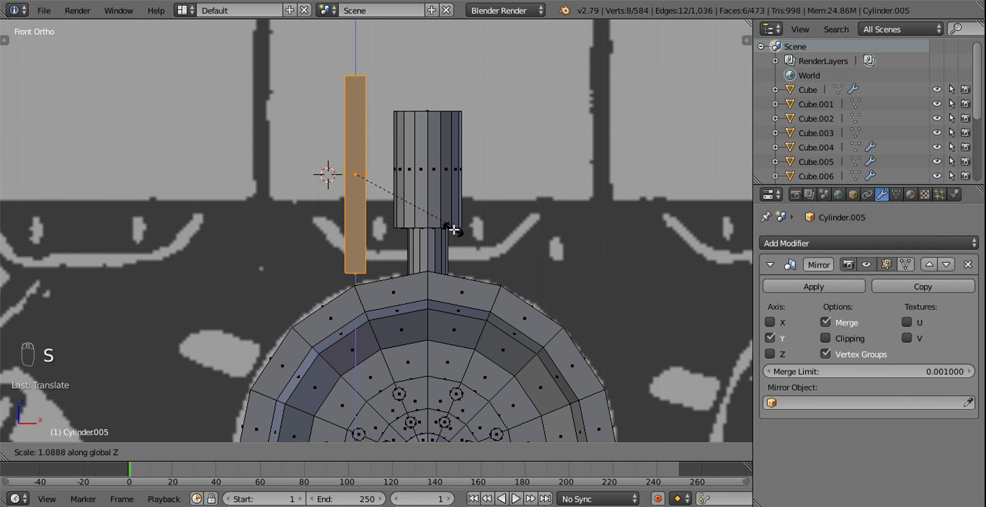
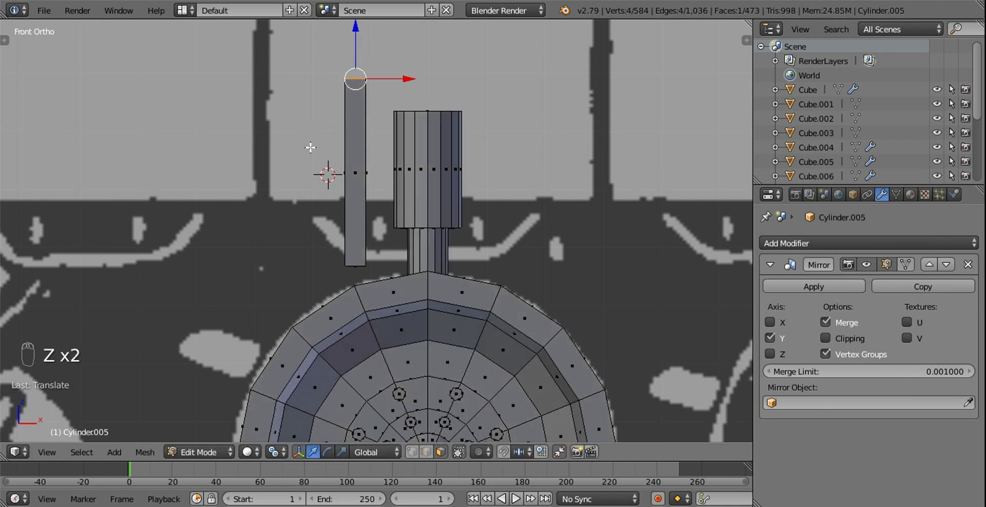
left_click_drag(532, 222, 632, 247)
key("l")
key("s")
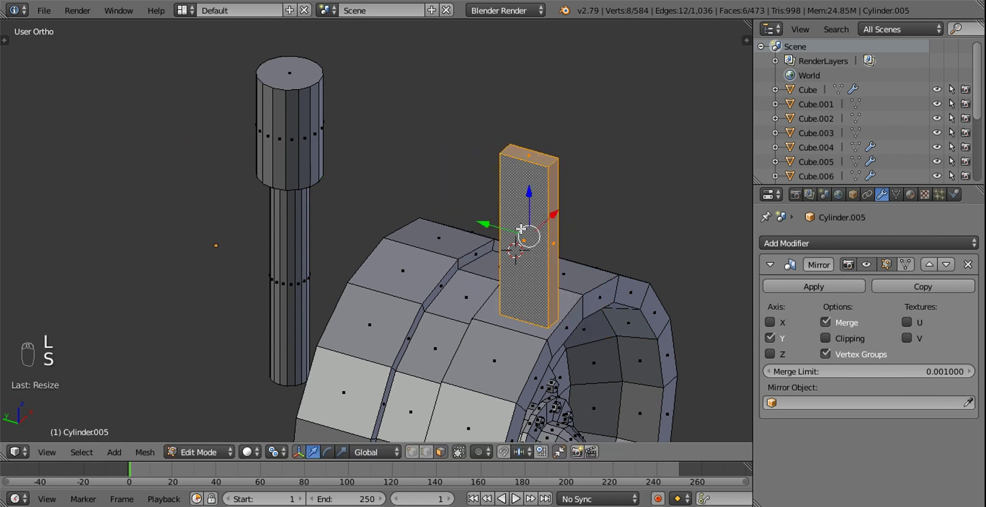
From top view in wireframe, move the slab along Y farther from the hull.
left_click_drag(451, 209, 243, 143)
left_click_drag(506, 193, 461, 208)
key("KP_7")
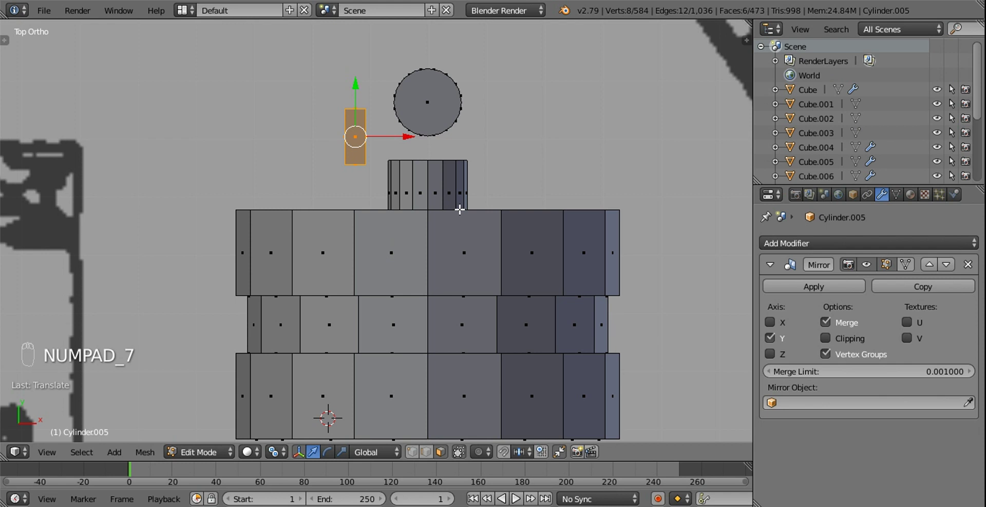
right_click(427, 103)
key("l")
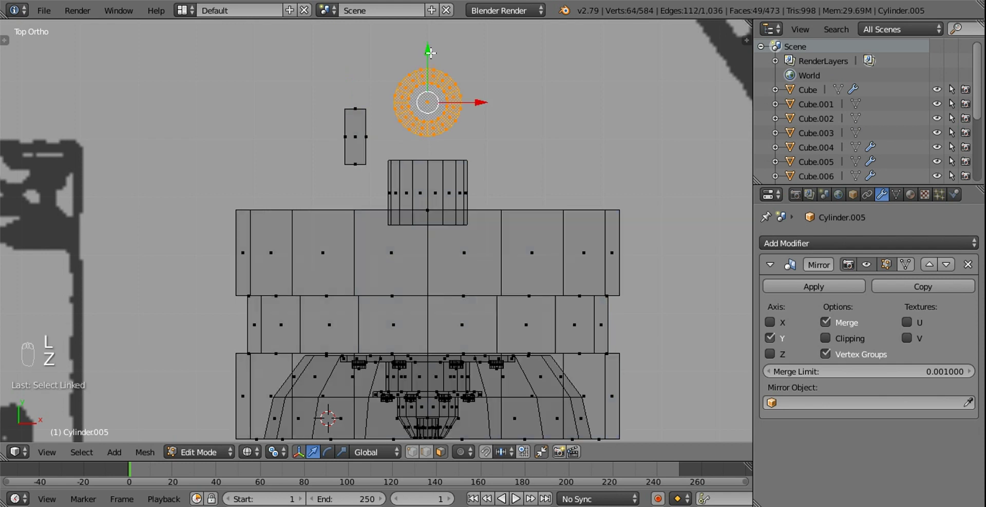
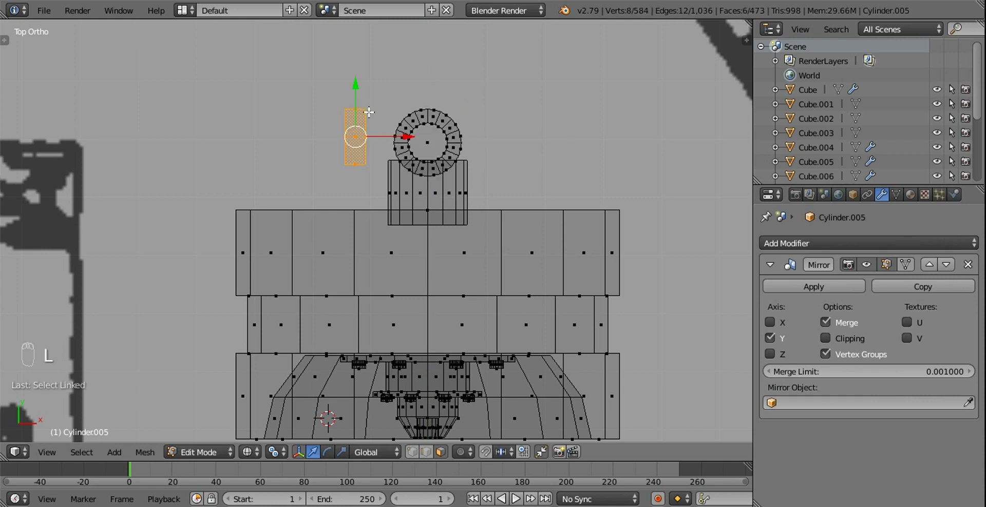
left_click_drag(361, 69, 372, 44)
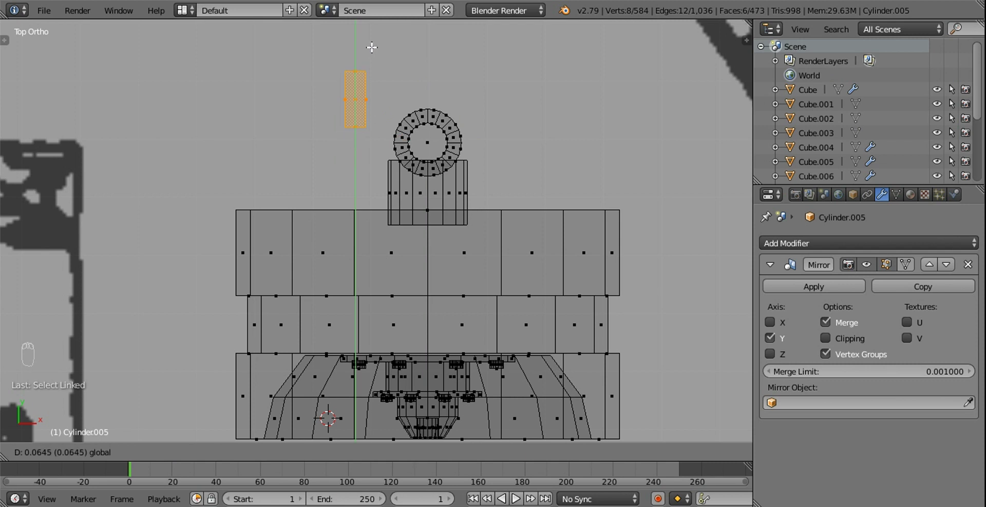
middle_click(363, 137)
key("z")
Inset the slab's top face and begin narrowing it along Y.
left_click_drag(295, 136, 273, 263)
left_click_drag(273, 262, 286, 325)
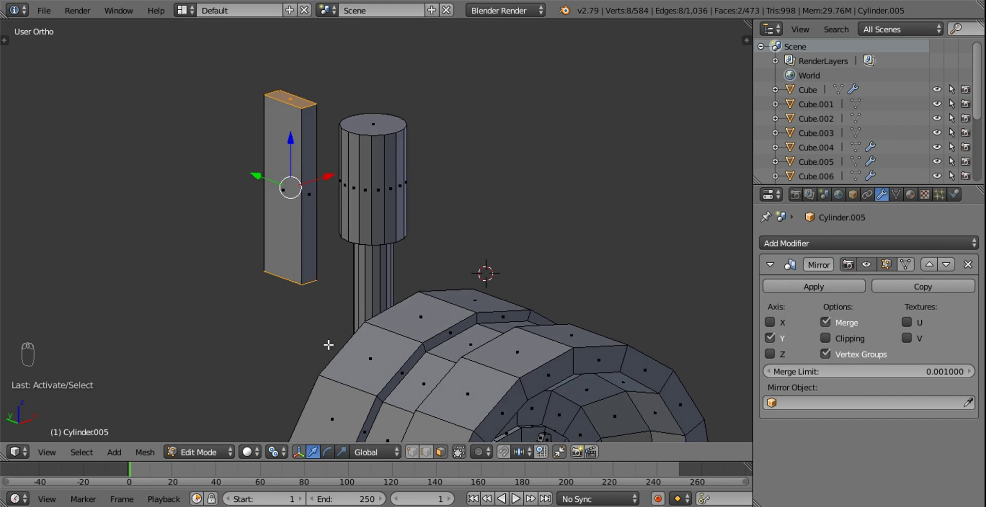
key("i")
left_click_drag(374, 228, 491, 300)
key("s")
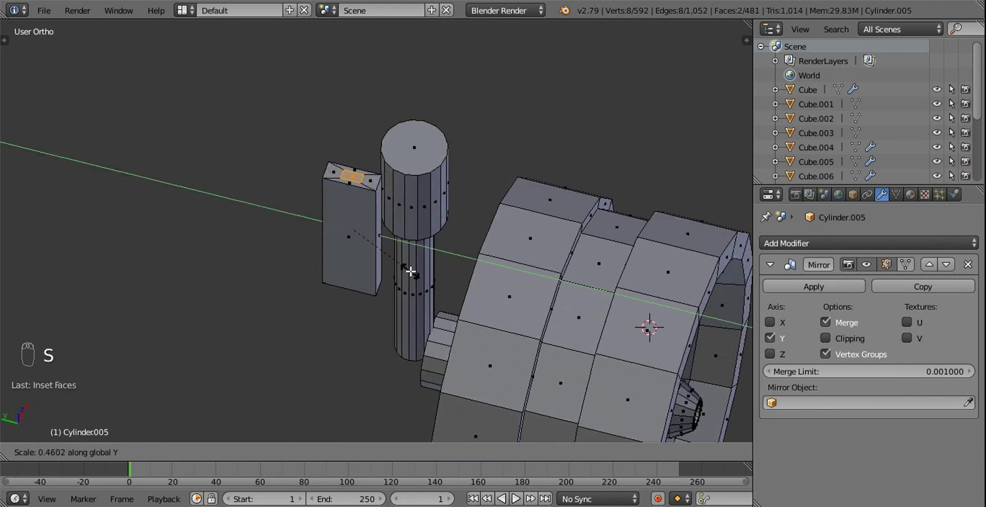
Narrow the slab's top face to taper its upper end.
left_click_drag(307, 211, 358, 199)
left_click_drag(358, 197, 383, 223)
middle_click(382, 224)
left_click(395, 147)
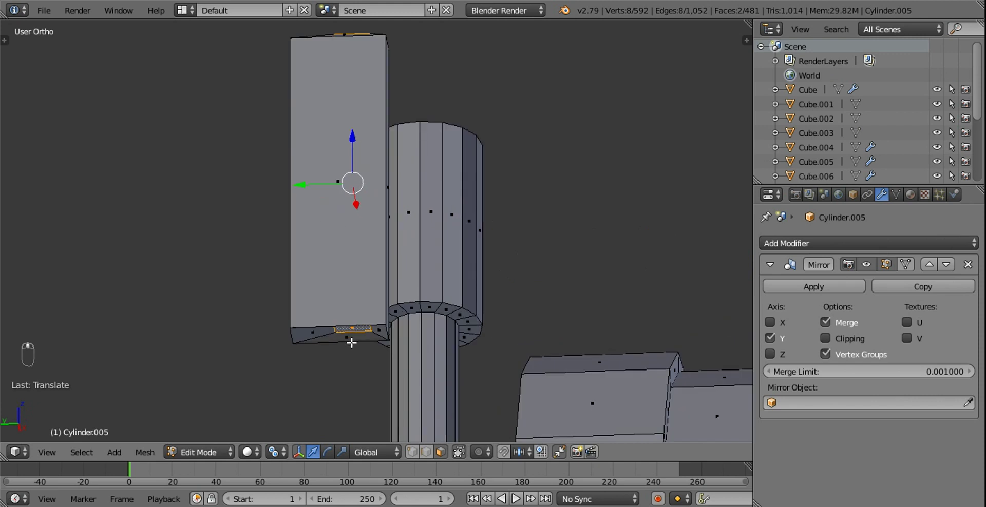
Stretch the slab's bottom face along Y to slope its lower end.
left_click_drag(357, 325, 366, 290)
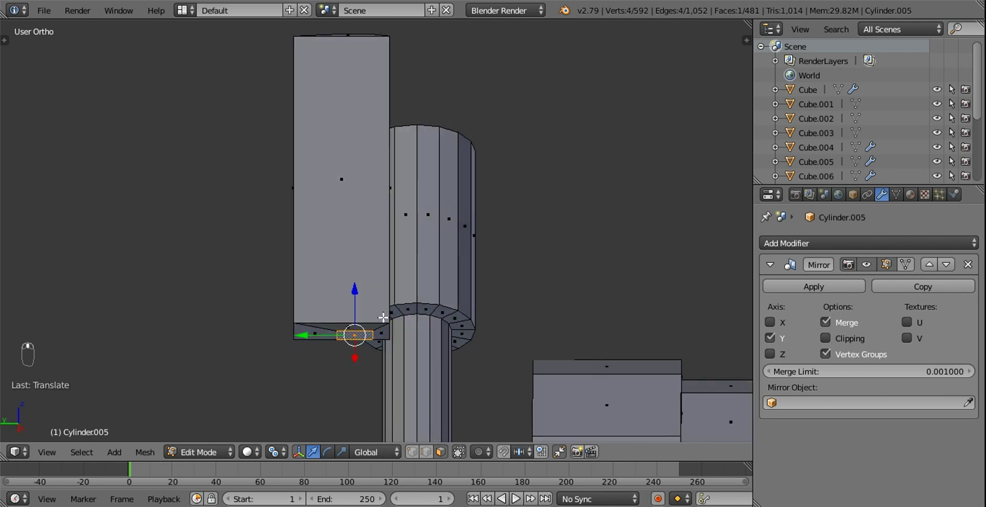
left_click_drag(298, 261, 416, 270)
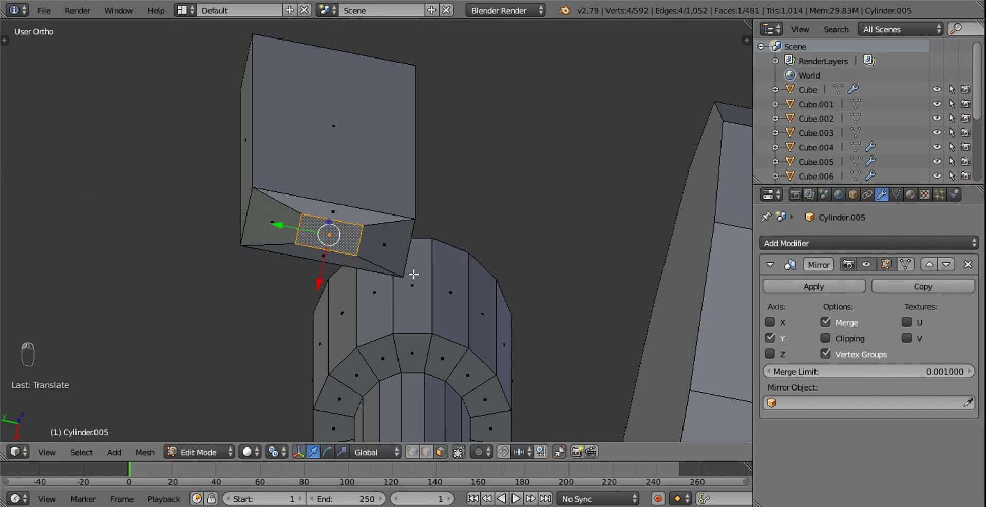
key("s")
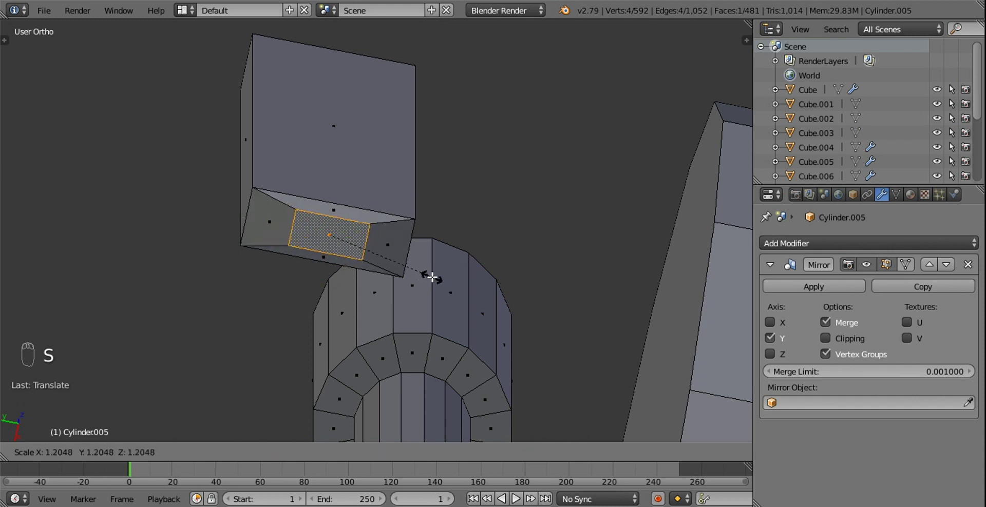
key("s")
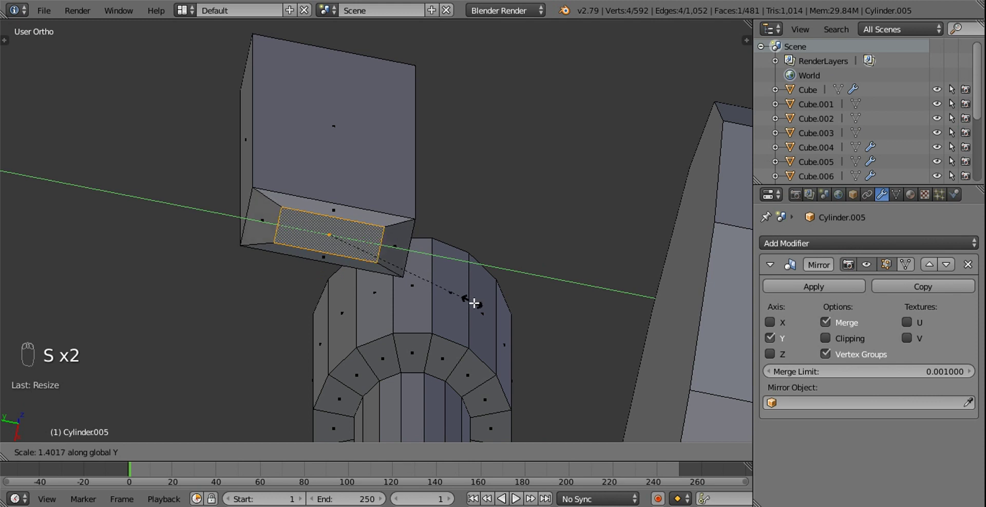
left_click_drag(423, 243, 339, 372)
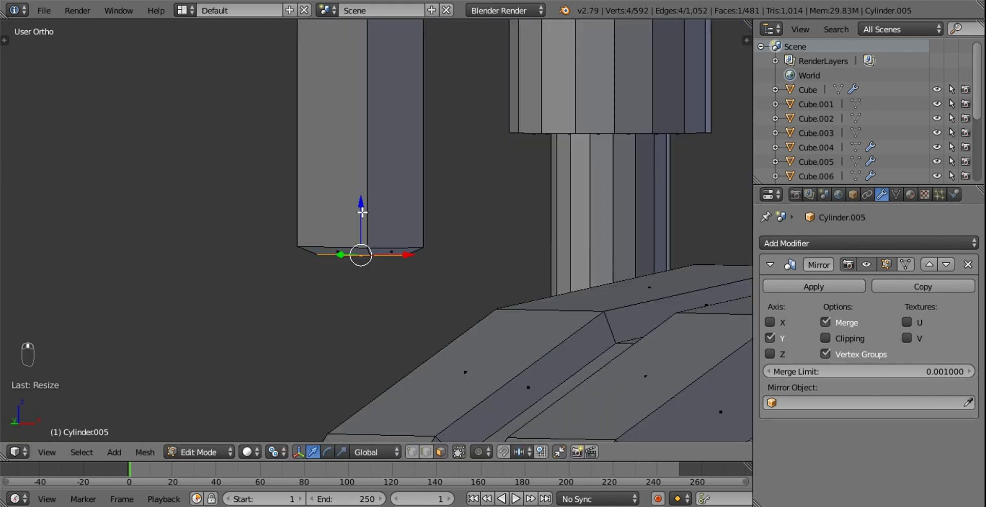
Widen the slab's top face along X to finish the bevelled top end.
left_click_drag(361, 202, 425, 170)
left_click_drag(426, 169, 378, 104)
left_click_drag(378, 104, 320, 136)
middle_click(320, 137)
left_click_drag(327, 144, 473, 245)
key("s")
key("s")
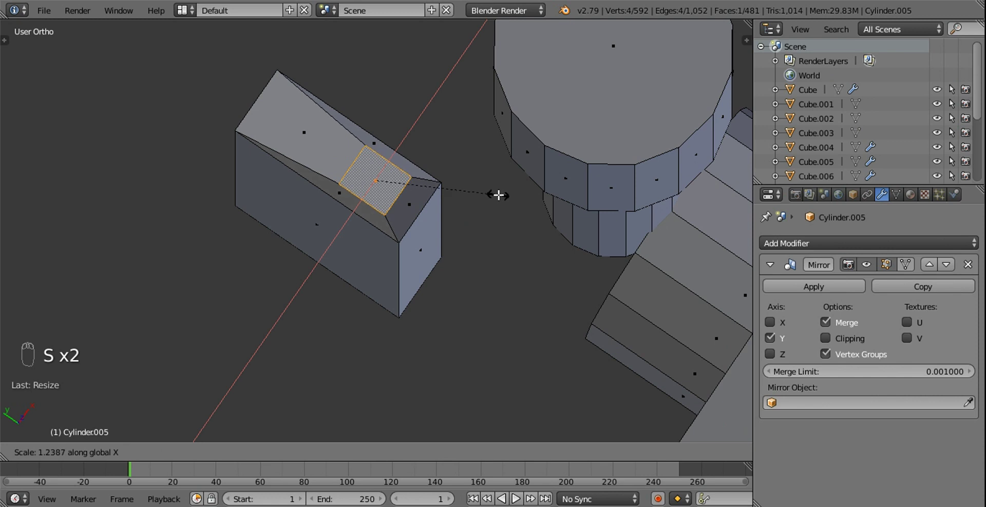
left_click_drag(457, 181, 463, 113)
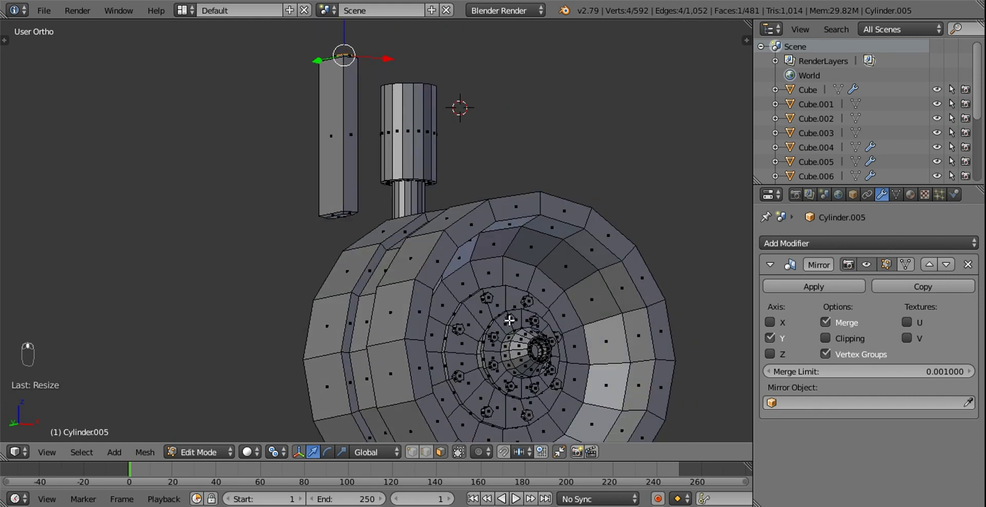
Bevel the slab's top and bottom end edges to round them off.
left_click_drag(515, 313, 497, 275)
key("l")
middle_click(497, 275)
key("KP_1")
key("shift+d")
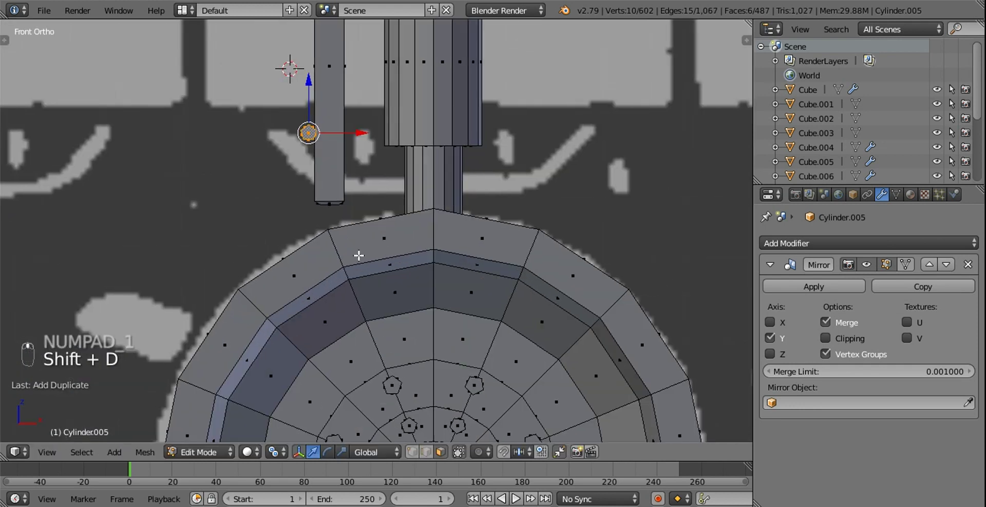
key("g")
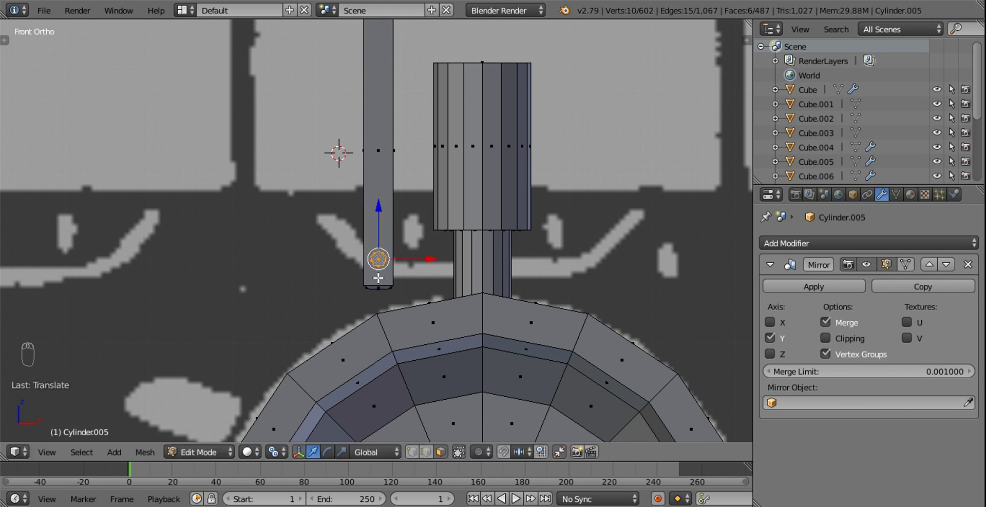
left_click_drag(398, 306, 407, 296)
key("shift+d")
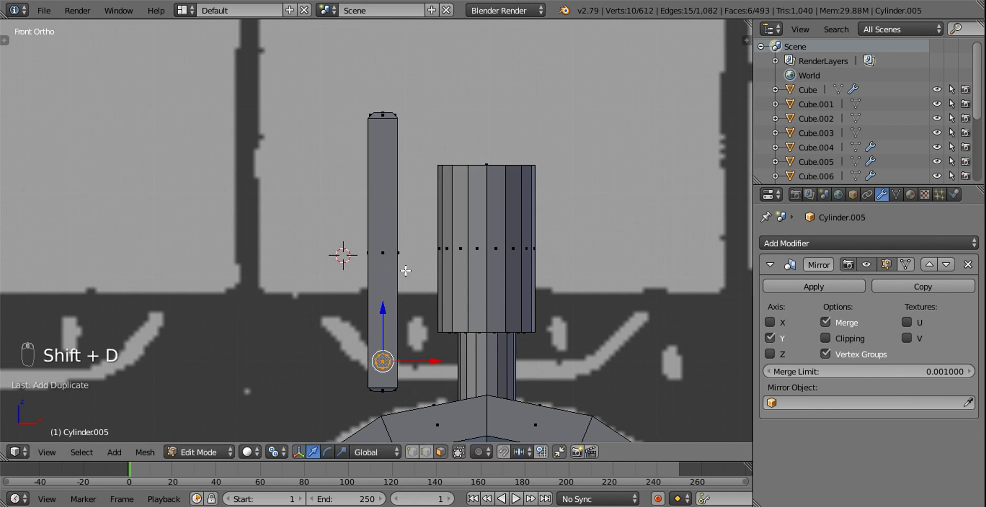
Select the hinge-pin vertices at the rod's lower end and snap the 3D cursor to them.
left_click_drag(389, 307, 412, 89)
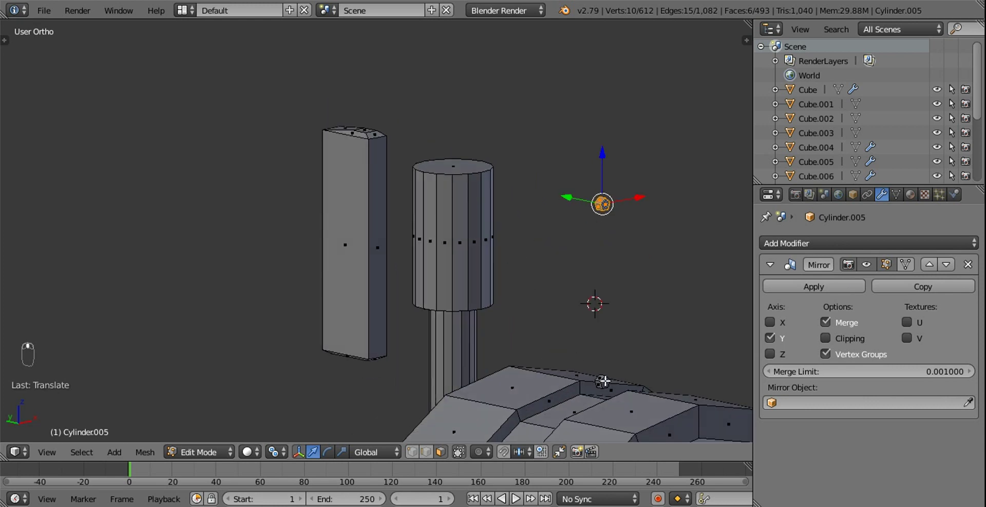
key("l")
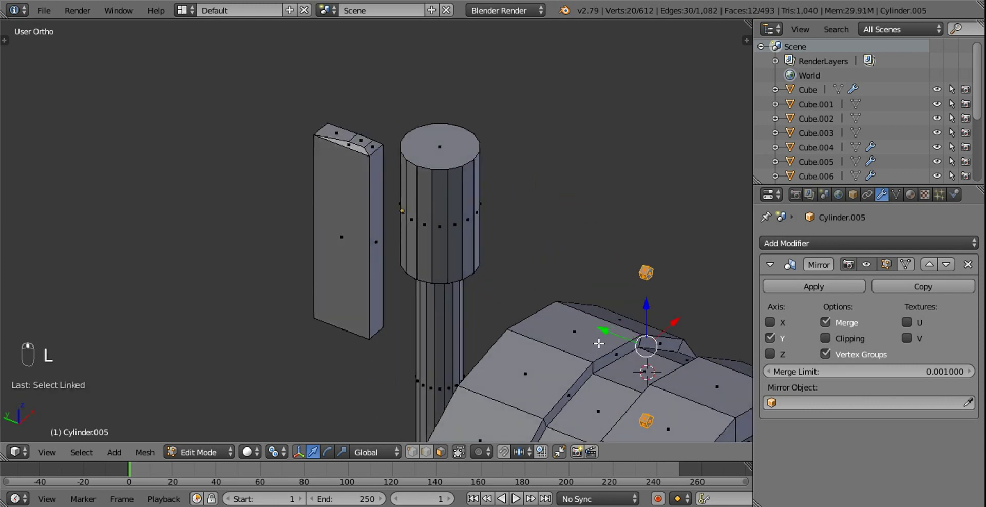
left_click_drag(577, 311, 359, 179)
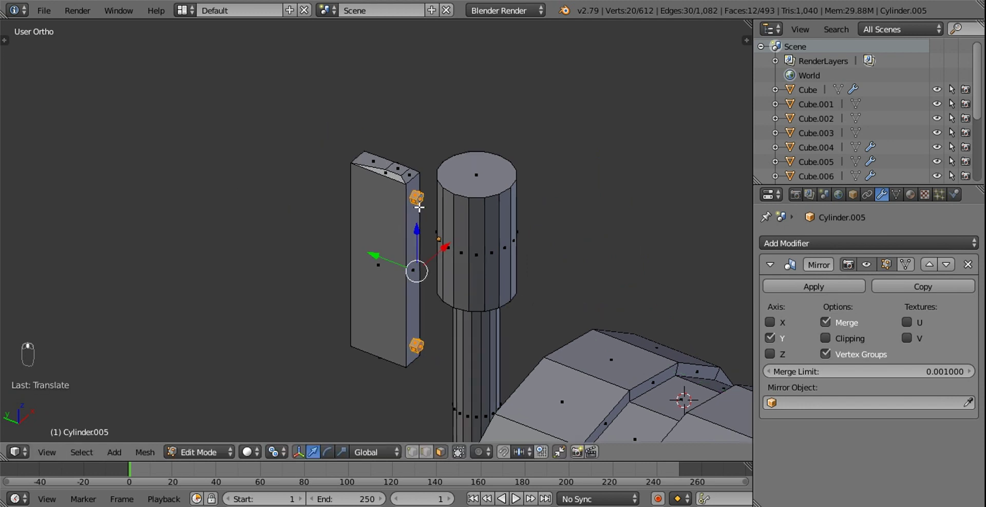
left_click_drag(445, 300, 442, 291)
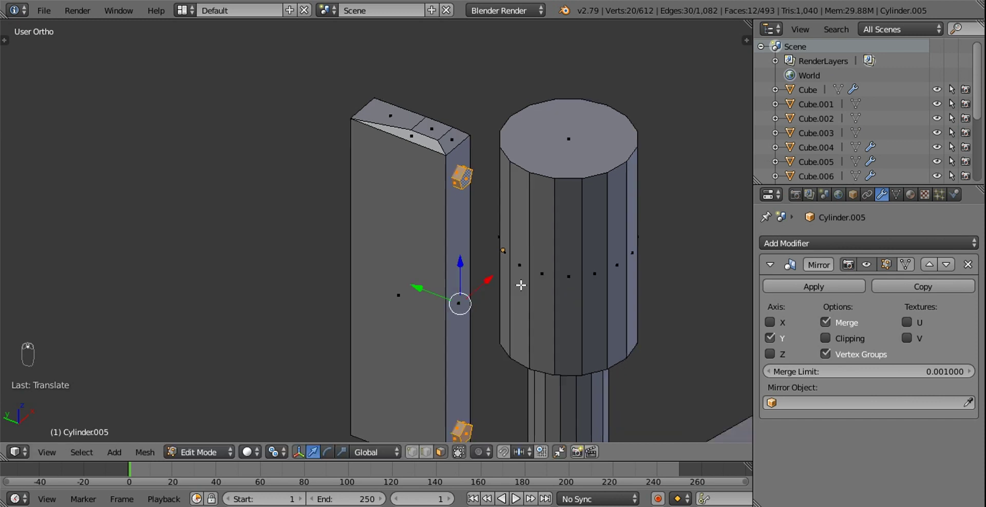
left_click_drag(495, 283, 383, 291)
left_click(427, 452)
middle_click(439, 280)
left_click(375, 281)
left_click_drag(375, 280, 382, 242)
key("shift+s")
Add a cube mesh at the 3D cursor on the hub and view it from the front.
key("shift+a")
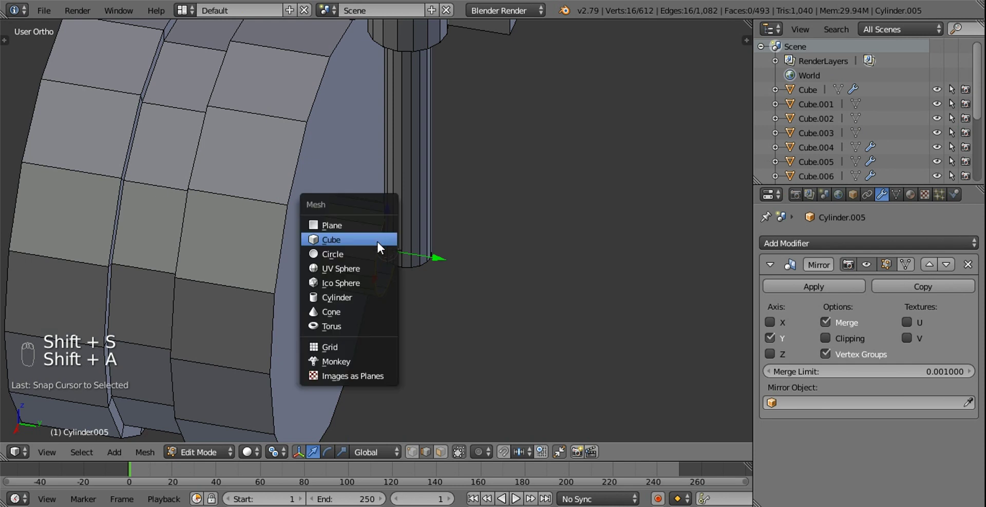
key("s")
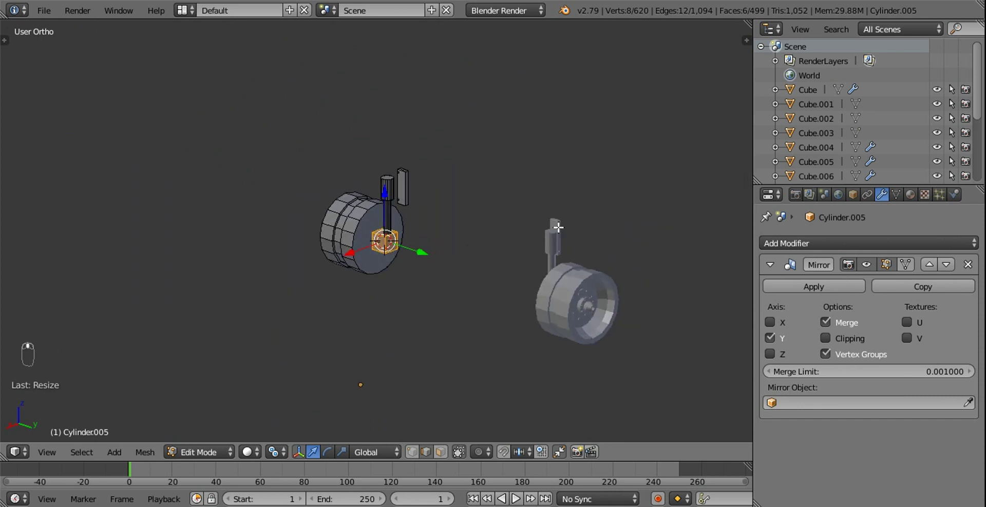
left_click_drag(453, 289, 480, 204)
key("s")
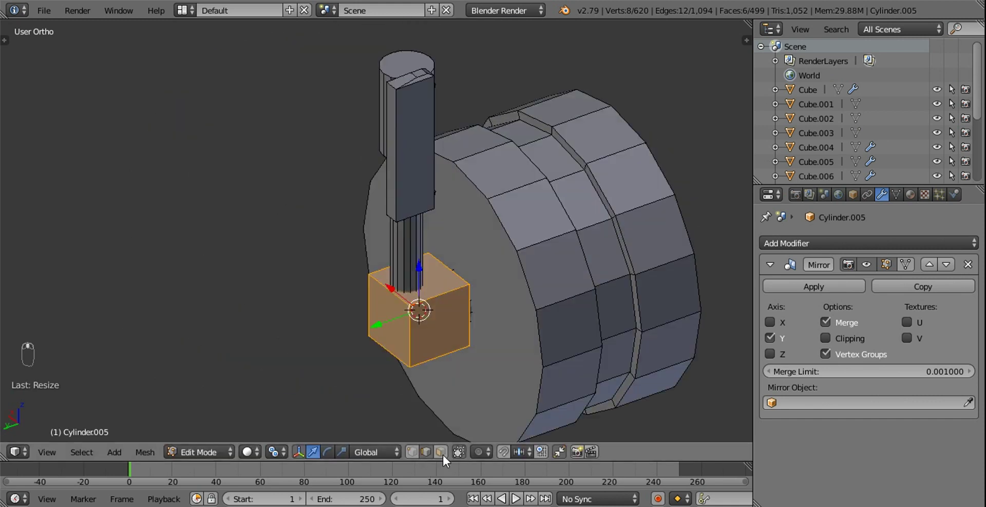
left_click(447, 455)
left_click_drag(448, 303, 475, 288)
key("KP_1")
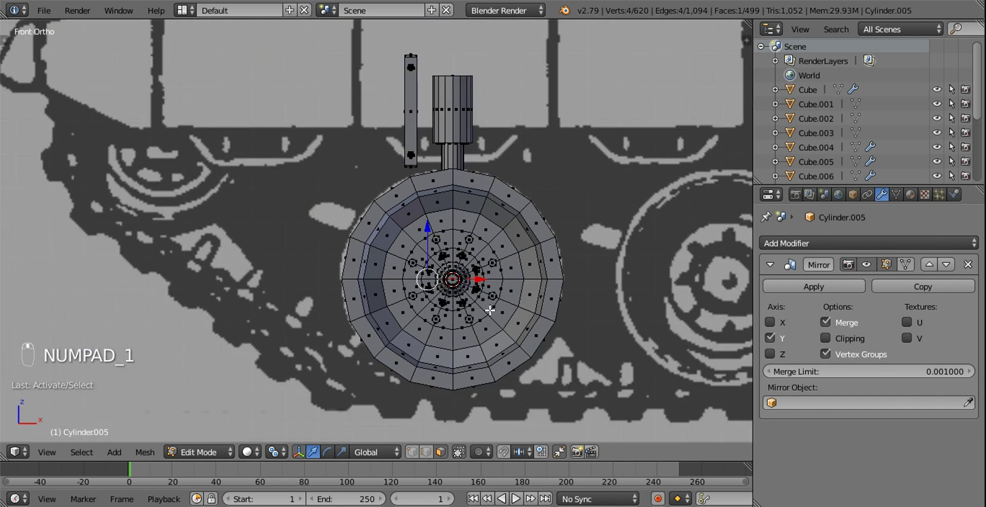
key("z")
Extrude a bracket arm out from the hub and tilt it about 10 degrees.
left_click_drag(461, 272, 350, 280)
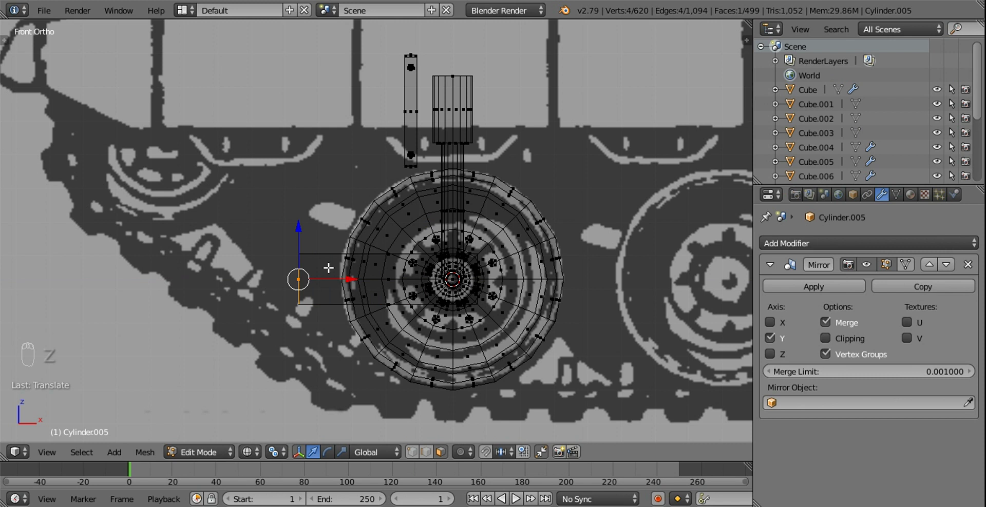
left_click_drag(305, 228, 391, 276)
left_click_drag(391, 276, 440, 224)
key("l")
key("r")
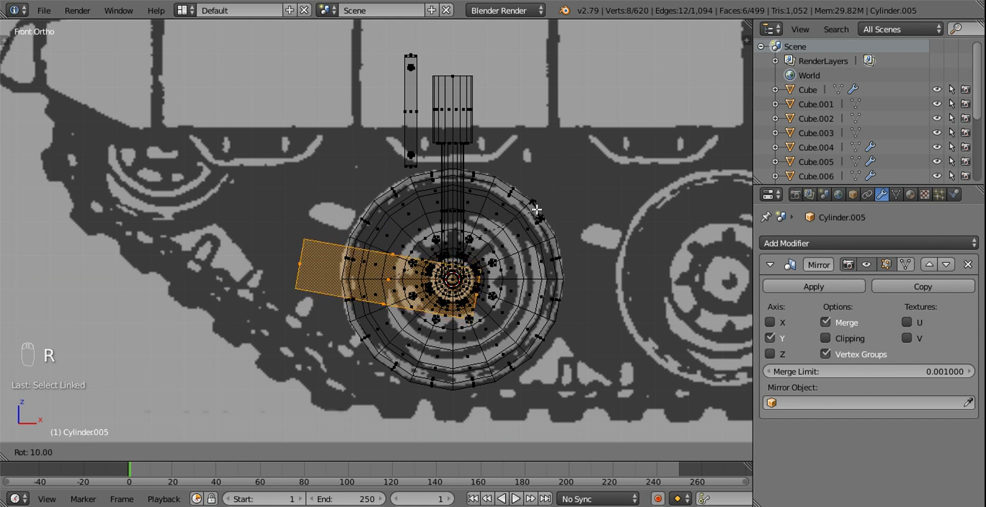
left_click_drag(395, 216, 400, 211)
key("z")
left_click_drag(418, 239, 723, 260)
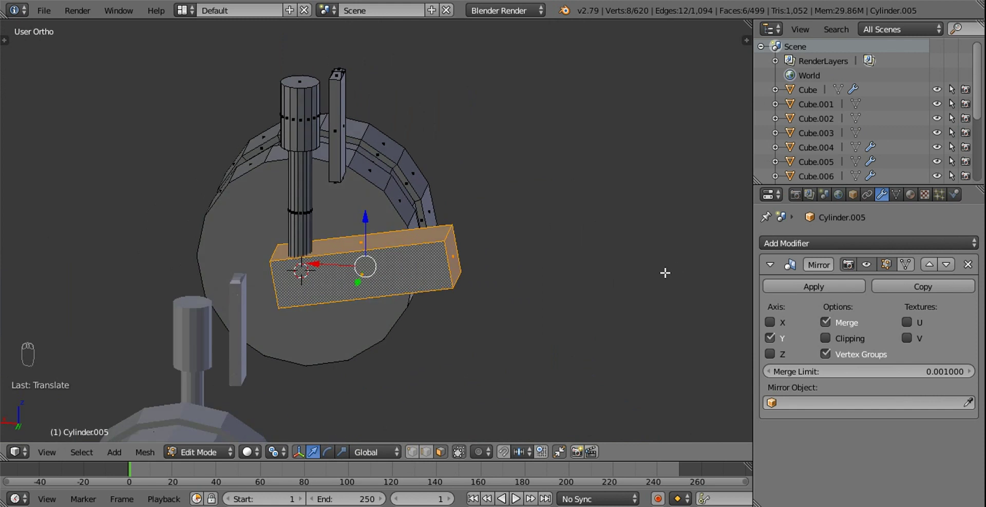
From top view, move the hub face along the Y axis.
key("KP_7")
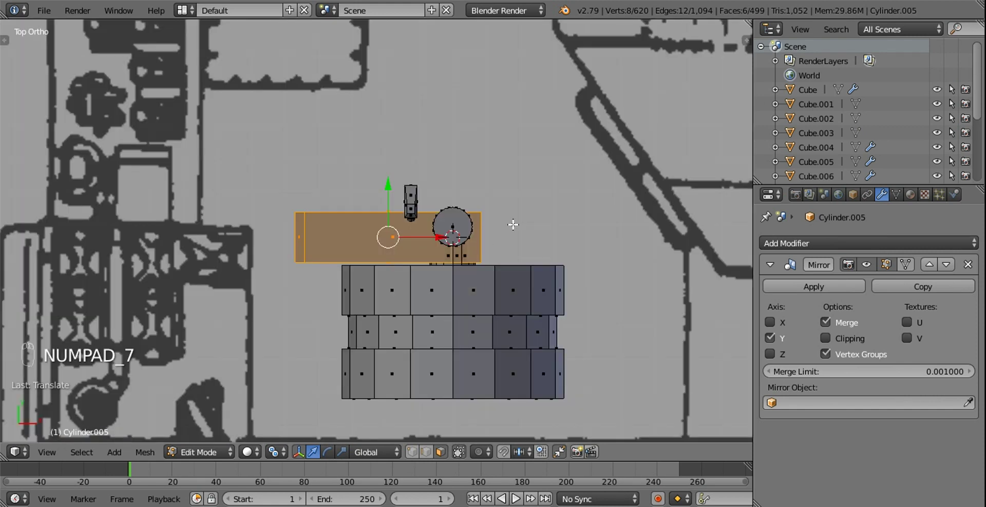
key("s")
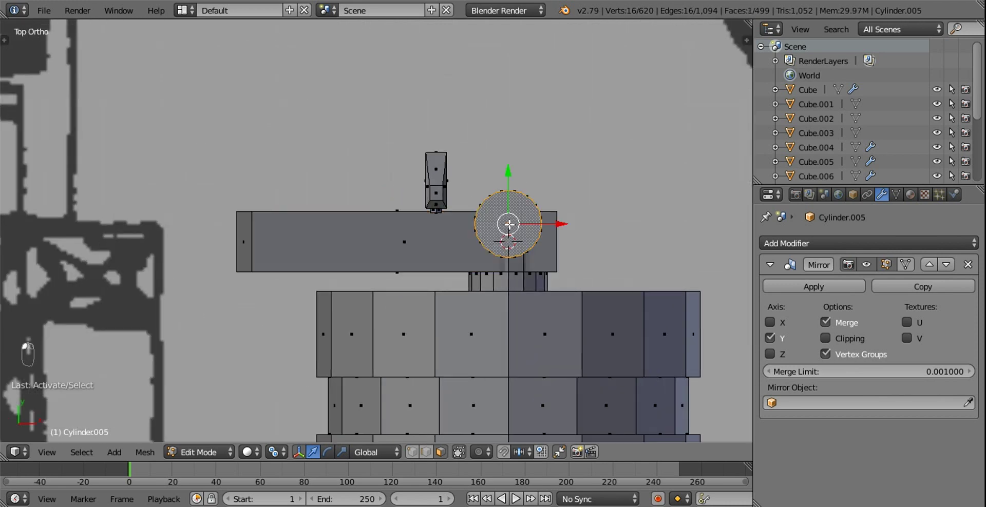
key("l")
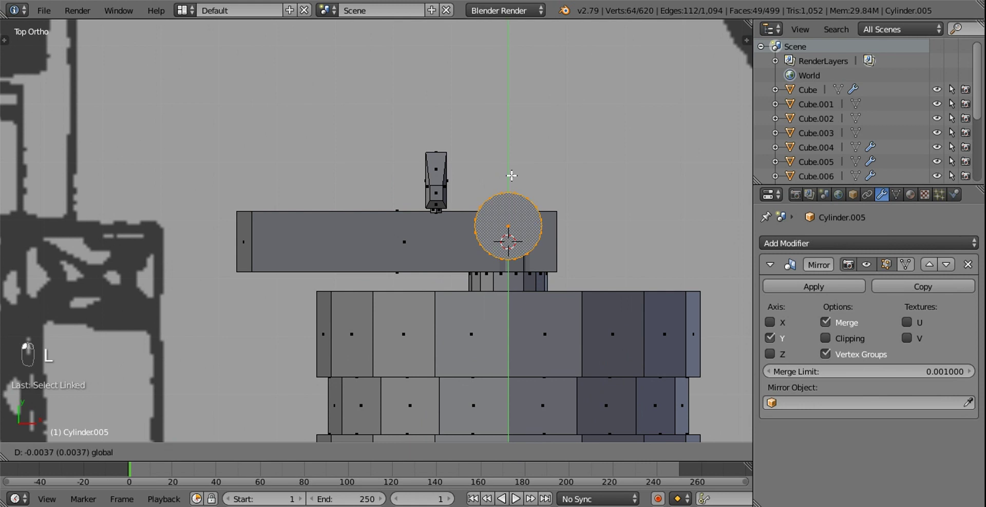
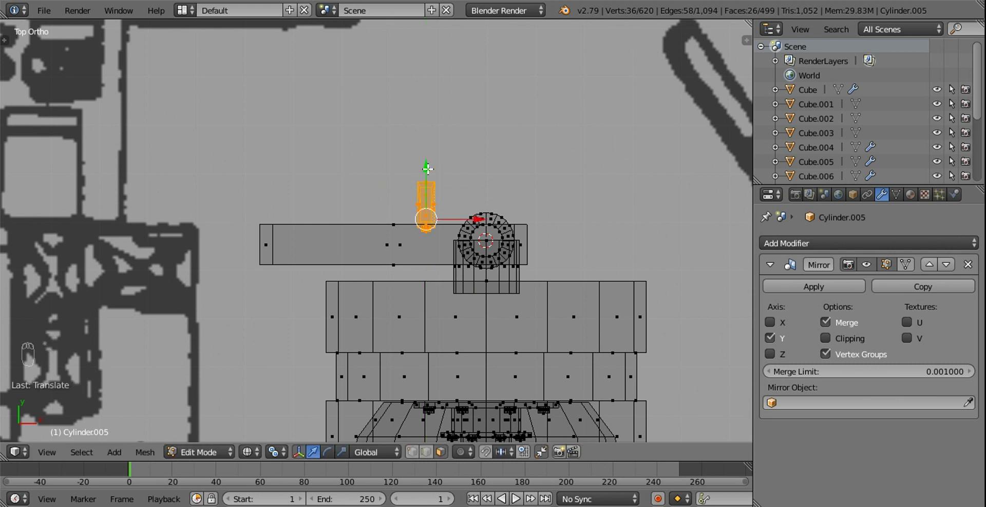
Select the arm's end vertices and push its outer end farther out beyond the drum.
left_click(363, 236)
middle_click(350, 251)
left_click(450, 257)
middle_click(450, 257)
left_click_drag(365, 254, 407, 259)
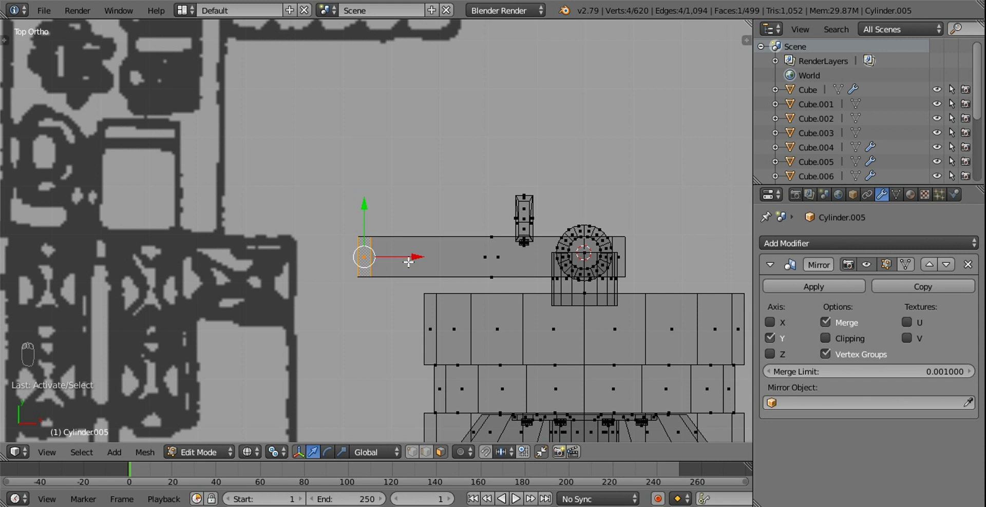
left_click_drag(375, 451, 321, 251)
left_click_drag(309, 254, 280, 254)
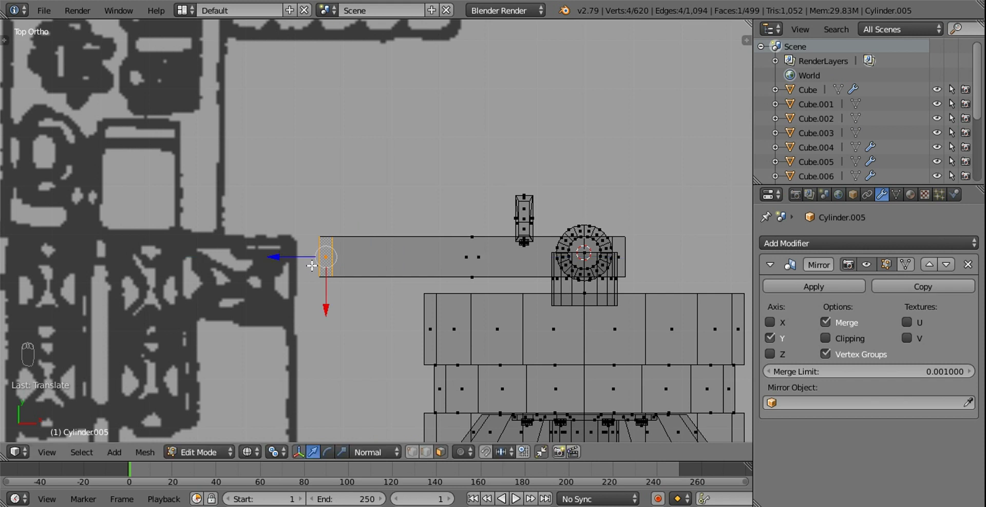
Extrude the arm's end face outward and scale it down into a tapered tip.
key("e")
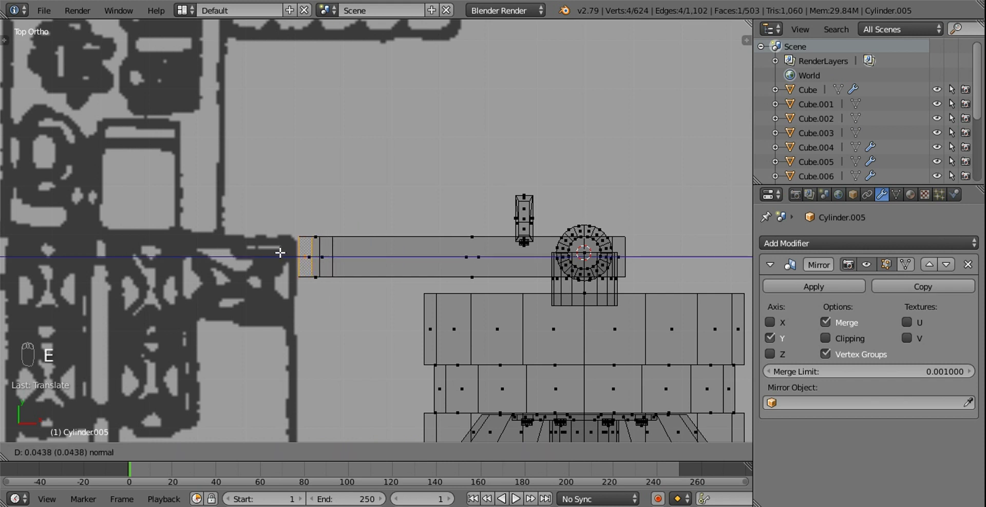
key("s")
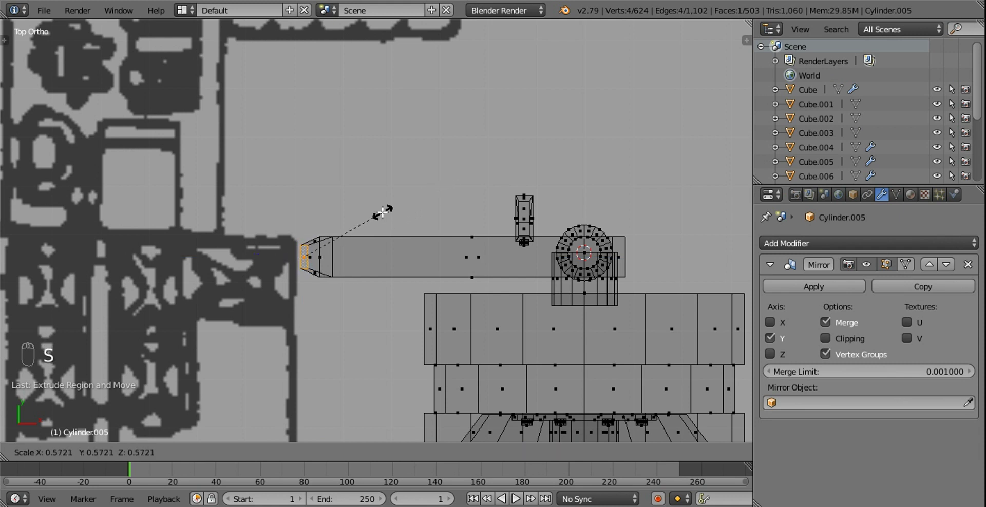
key("w")
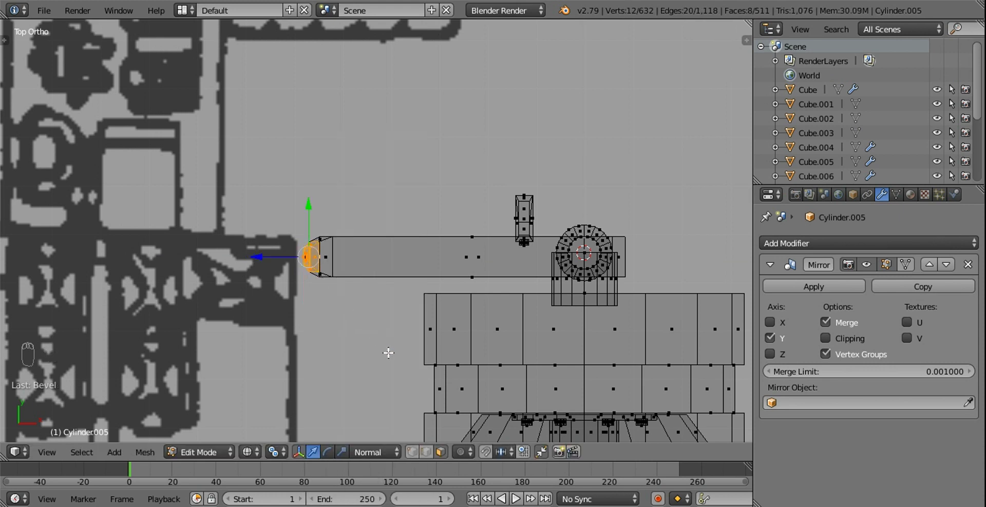
key("z")
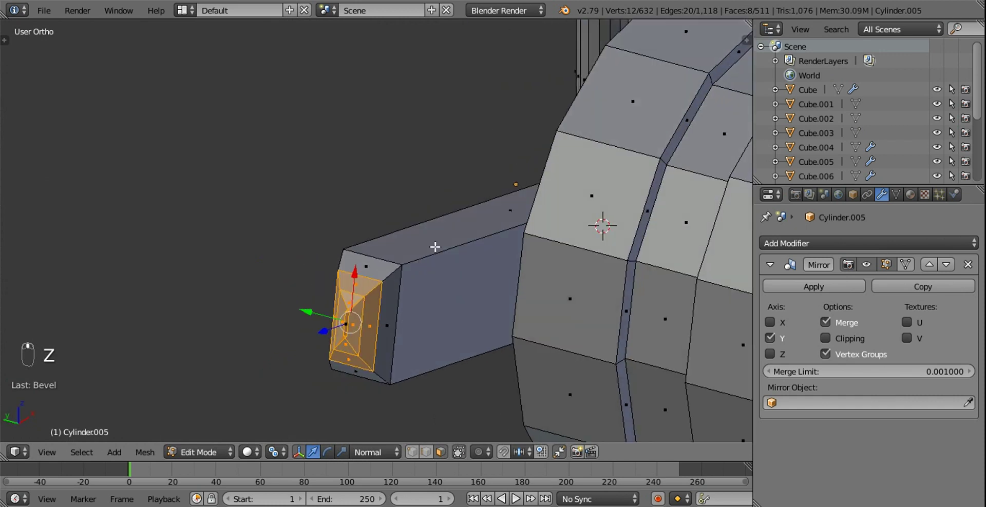
key("z")
left_click(473, 260)
key("x")
middle_click(504, 247)
key("z")
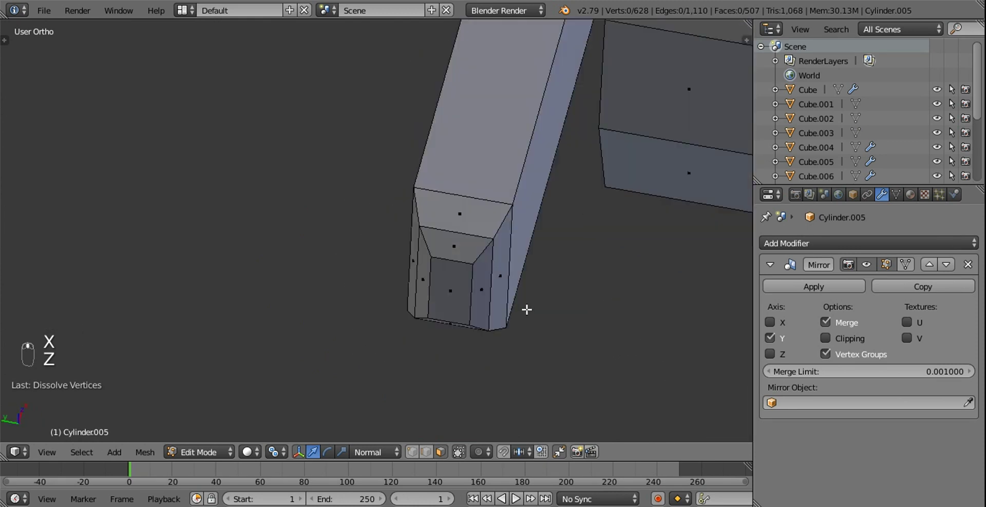
middle_click(471, 259)
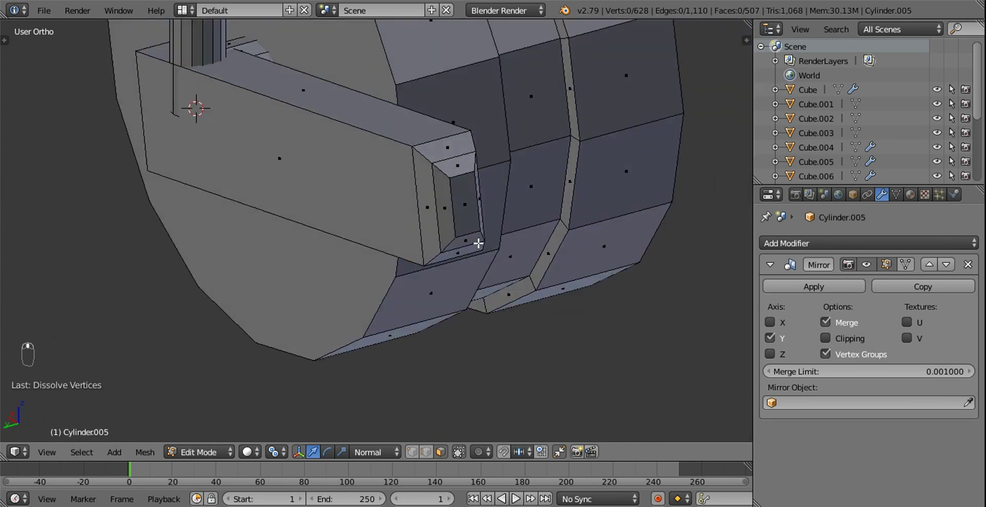
middle_click(418, 436)
Bevel the edges around the arm's tip to chamfer its corners.
left_click_drag(430, 450, 488, 261)
left_click_drag(441, 170, 484, 261)
key("w")
middle_click(487, 261)
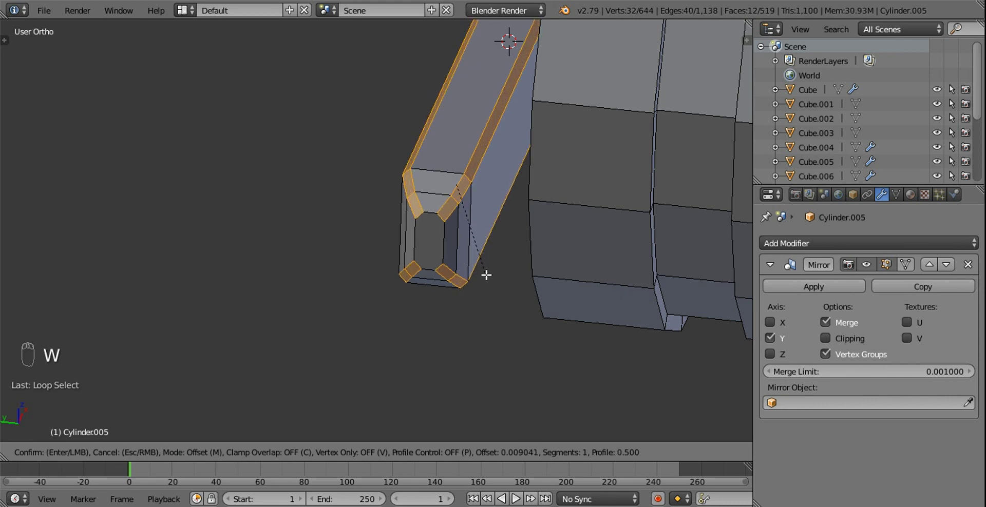
left_click_drag(420, 250, 363, 255)
key("a")
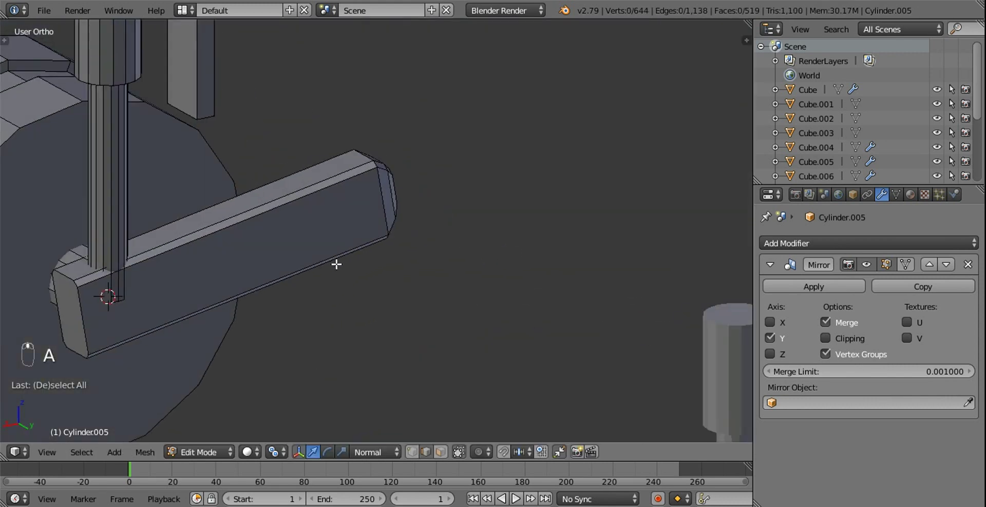
Select the whole bracket arm and check it in front view.
middle_click(452, 197)
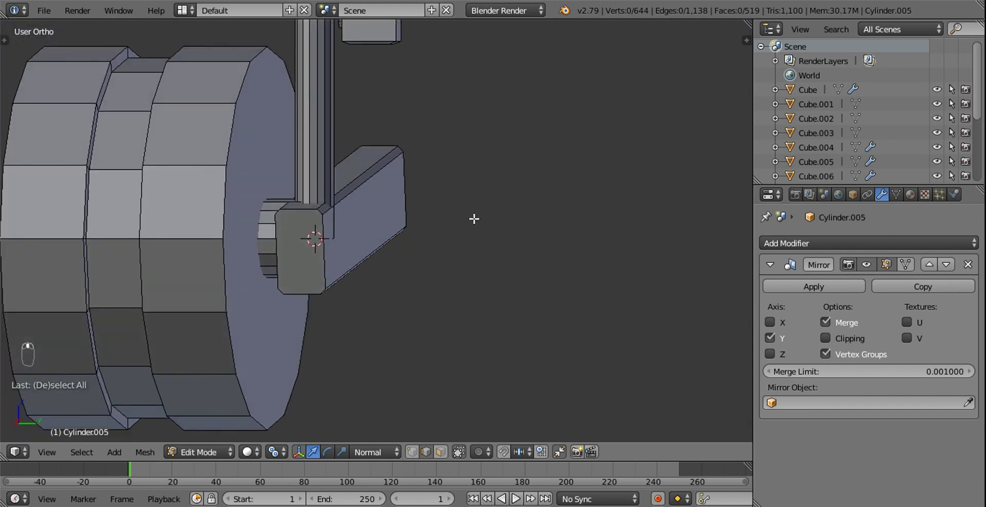
left_click(280, 256)
key("l")
key("s")
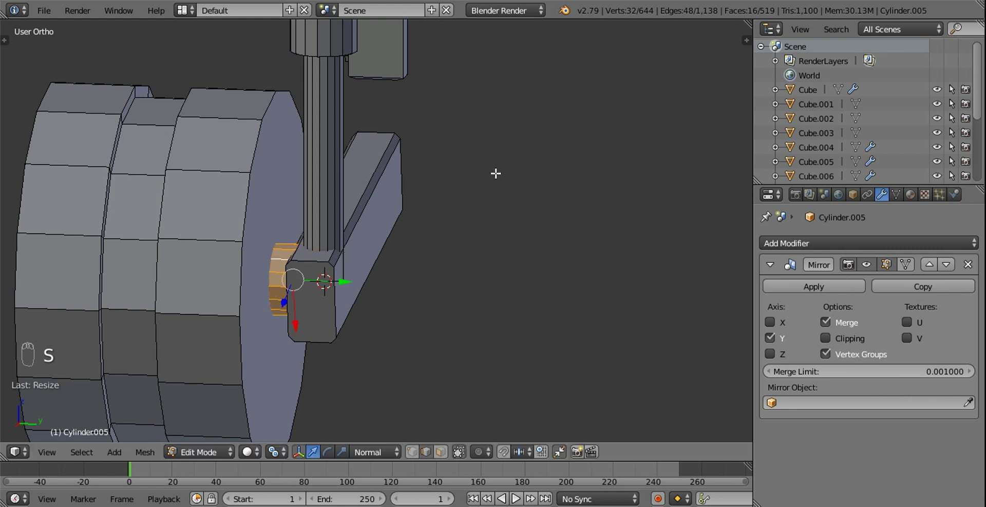
middle_click(431, 199)
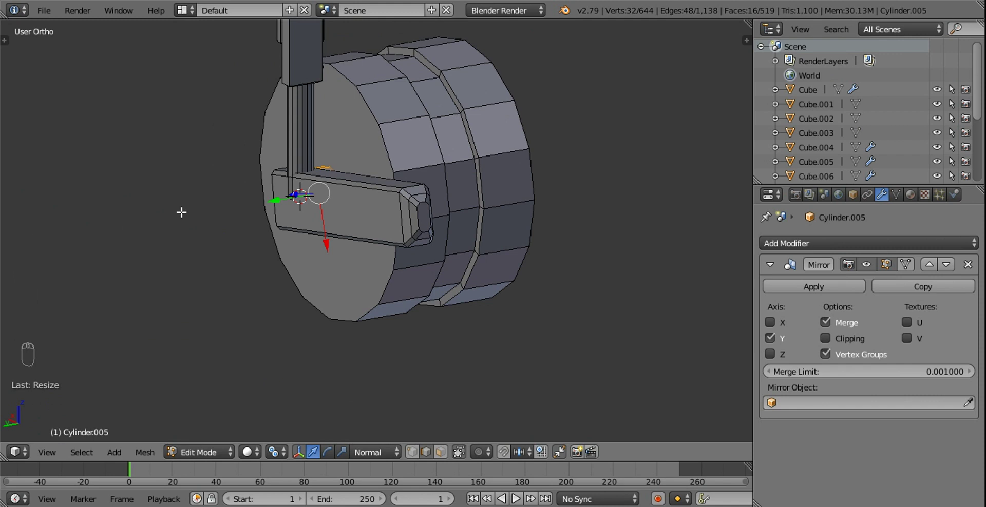
key("KP_1")
key("z")
left_click(320, 232)
Rotate the whole bracket arm slightly around the hub to its final angle.
key("l")
left_click(320, 232)
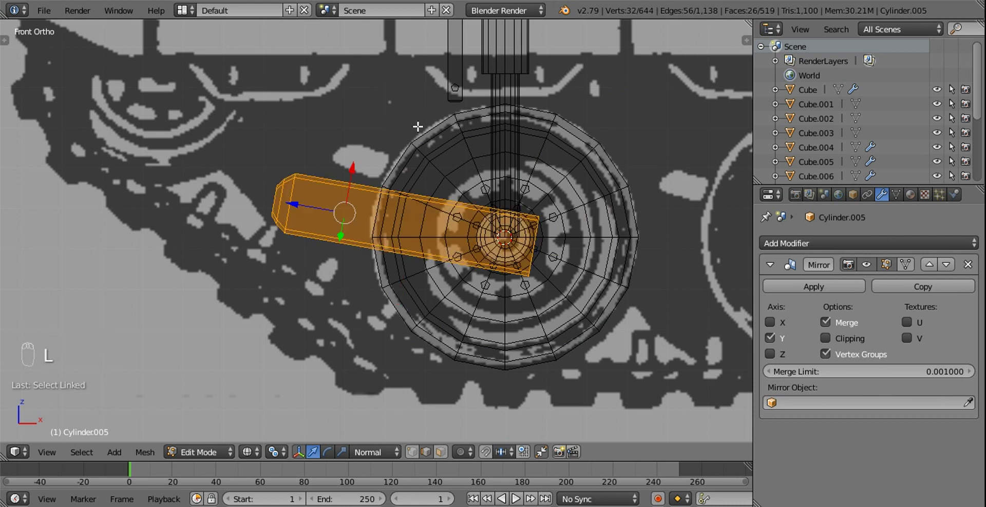
key("r")
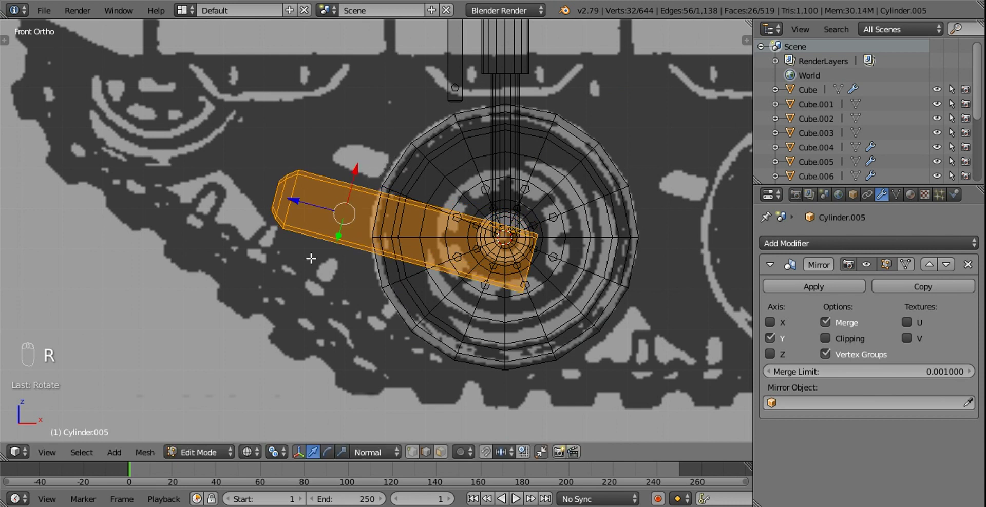
left_click_drag(363, 456, 348, 159)
left_click_drag(350, 154, 356, 138)
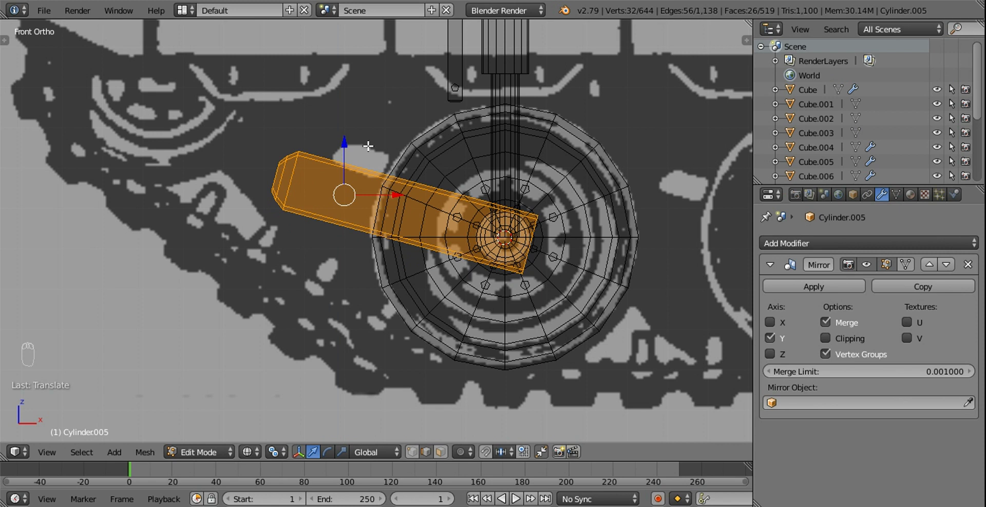
left_click_drag(382, 144, 424, 118)
Slide the arm sideways along X and verify it from top, angled and front views.
key("r")
left_click(424, 118)
left_click_drag(327, 146, 333, 131)
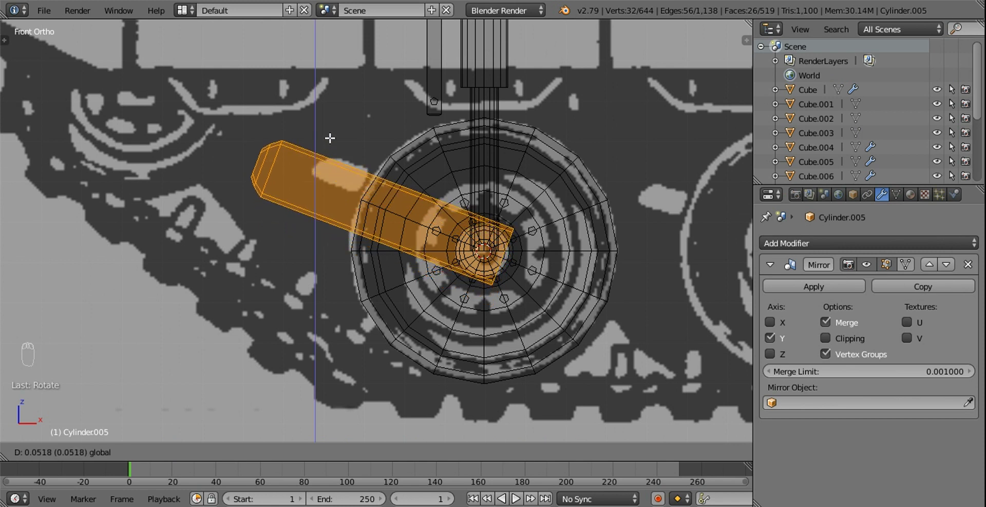
key("z")
left_click_drag(306, 161, 507, 231)
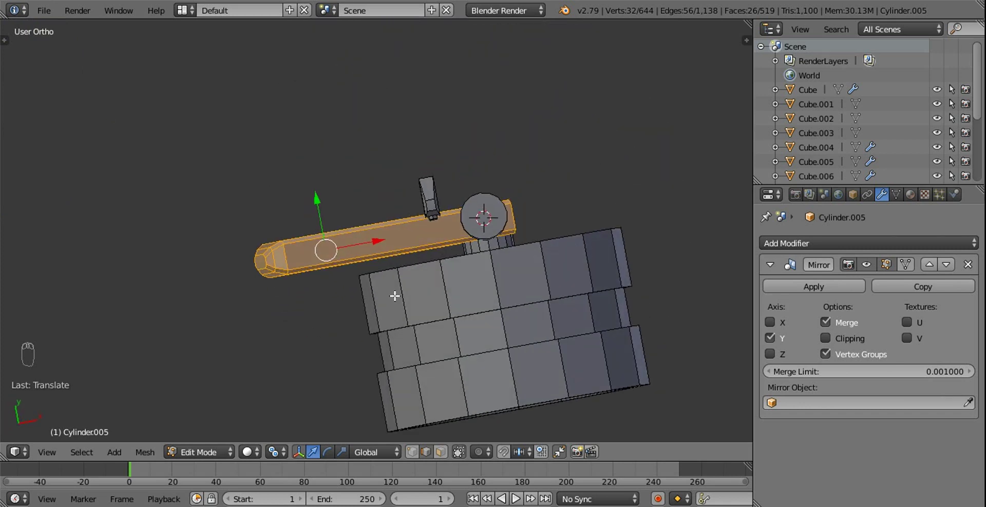
key("KP_7")
key("s")
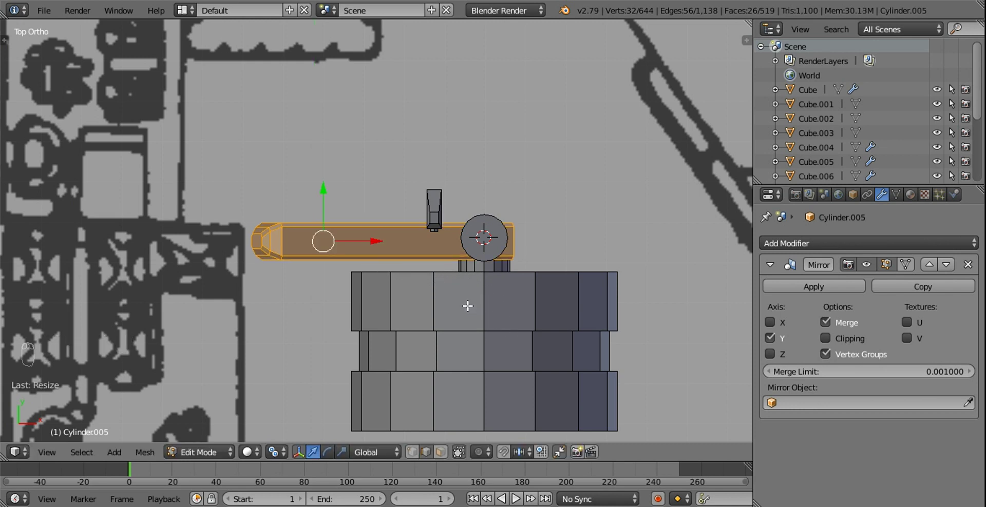
middle_click(445, 282)
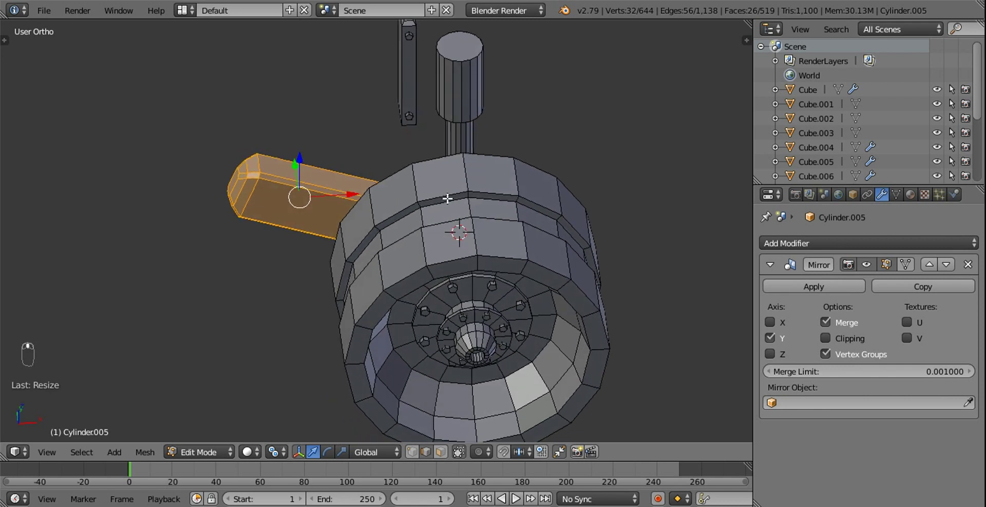
key("KP_1")
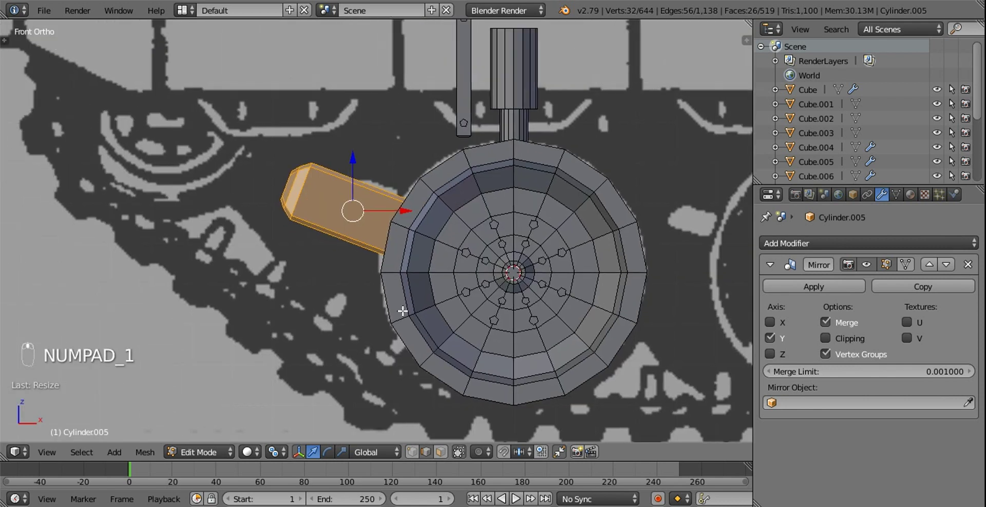
Set the transform orientation, then extrude and shrink the arm's tip face.
left_click_drag(354, 250, 378, 452)
key("z")
key("z")
left_click(381, 436)
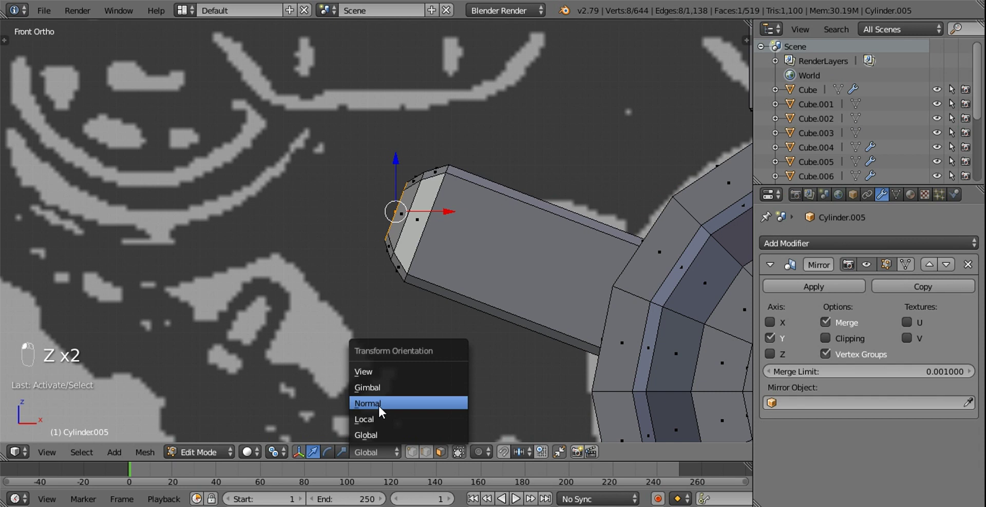
left_click_drag(364, 197, 354, 194)
key("e")
key("s")
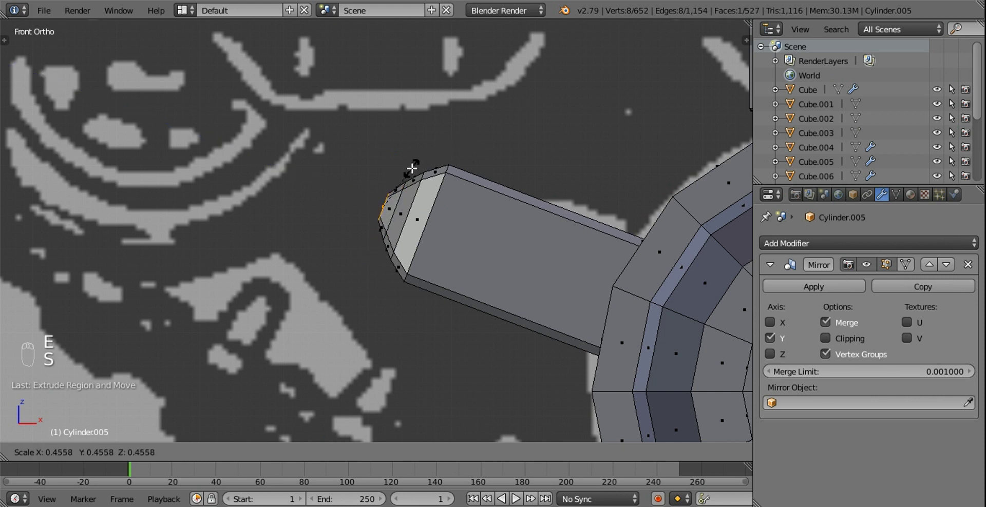
left_click_drag(347, 191, 415, 261)
key("a")
Rescale the tip face in several passes to round off the arm end.
left_click_drag(427, 456, 352, 200)
left_click_drag(352, 201, 407, 200)
key("s")
left_click(407, 201)
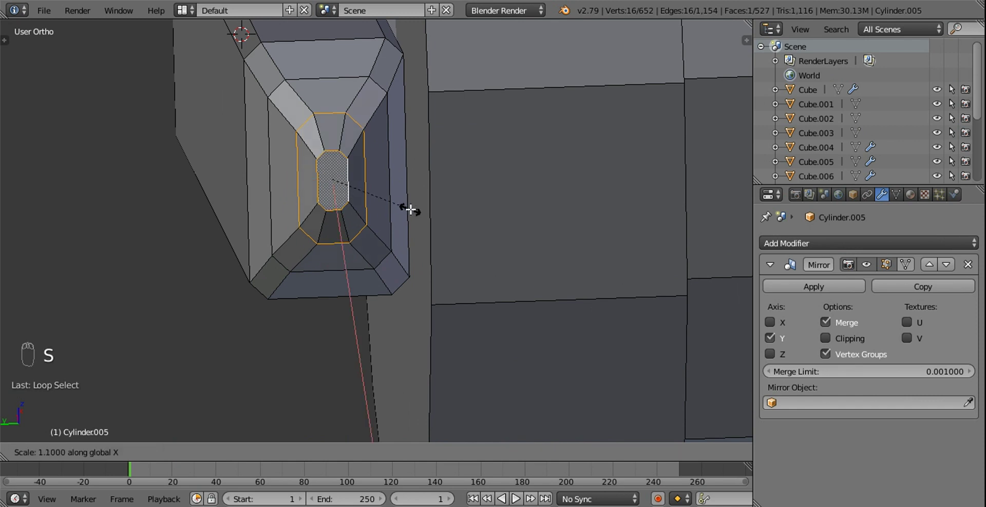
key("s")
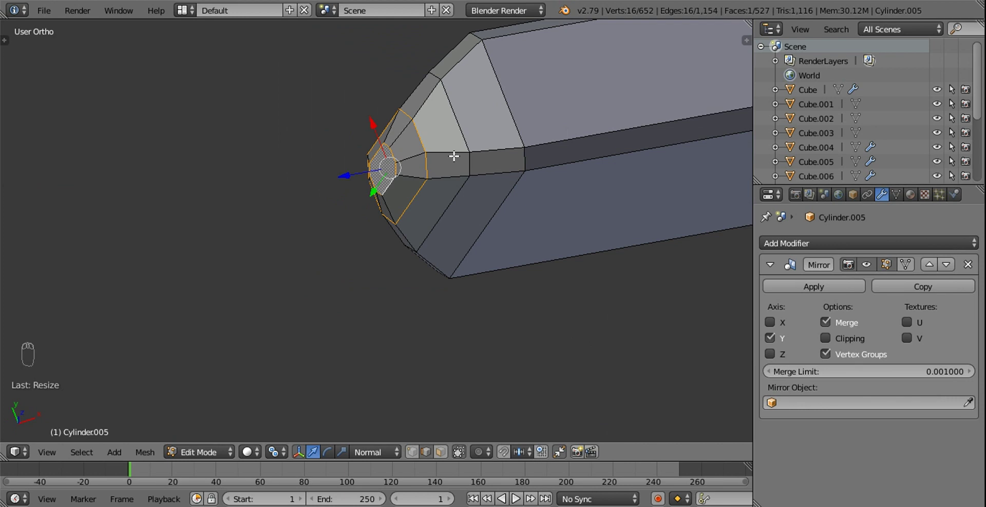
left_click_drag(423, 139, 475, 234)
key("s")
left_click_drag(393, 238, 475, 252)
left_click_drag(475, 252, 346, 223)
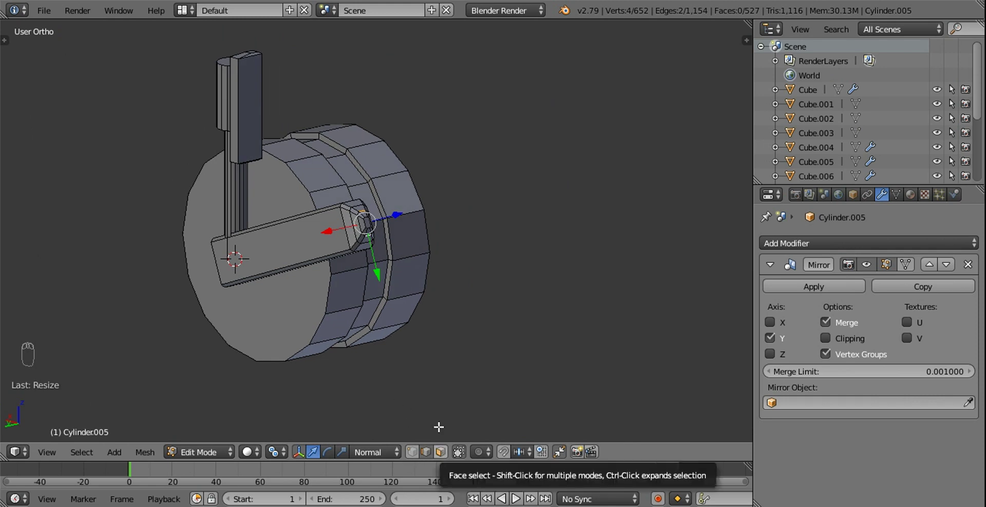
From front view, add a new cylinder at the arm's rounded end for the hinge pin.
middle_click(443, 279)
left_click_drag(339, 222, 253, 175)
middle_click(320, 166)
left_click_drag(383, 149, 433, 187)
key("l")
middle_click(335, 178)
key("KP_1")
key("shift+d")
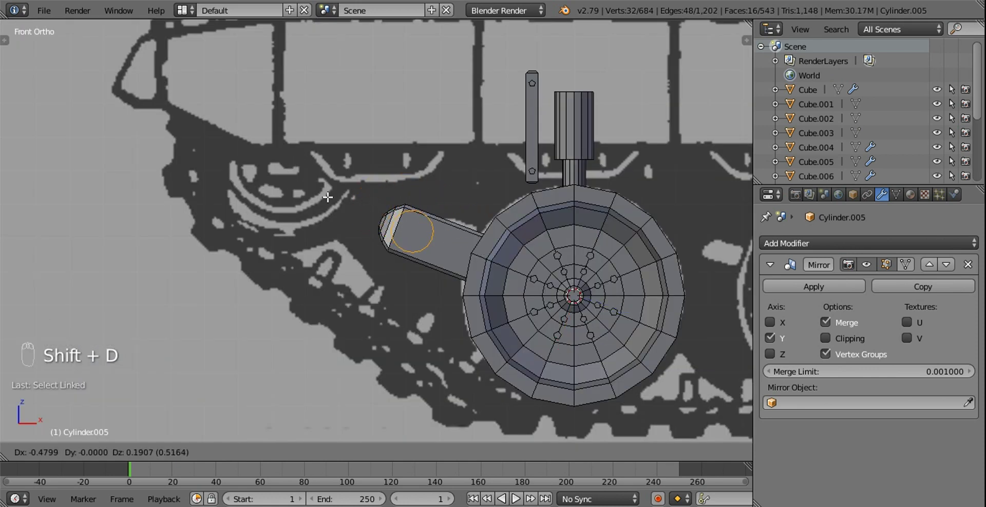
Scale and centre the cylinder on the arm end, then extrude it through as a pin.
left_click_drag(395, 198, 459, 159)
key("s")
left_click_drag(449, 222, 437, 226)
key("g")
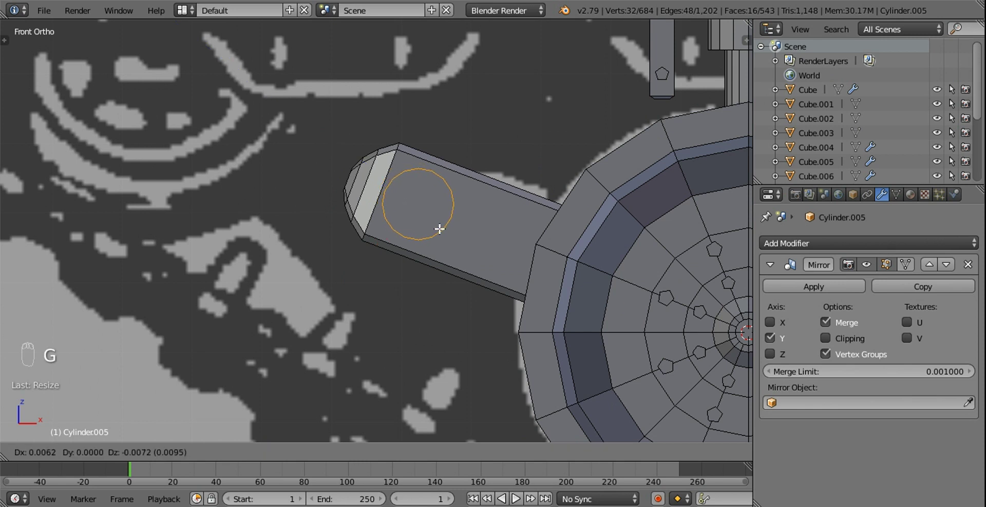
left_click_drag(341, 196, 525, 257)
left_click_drag(388, 460, 224, 218)
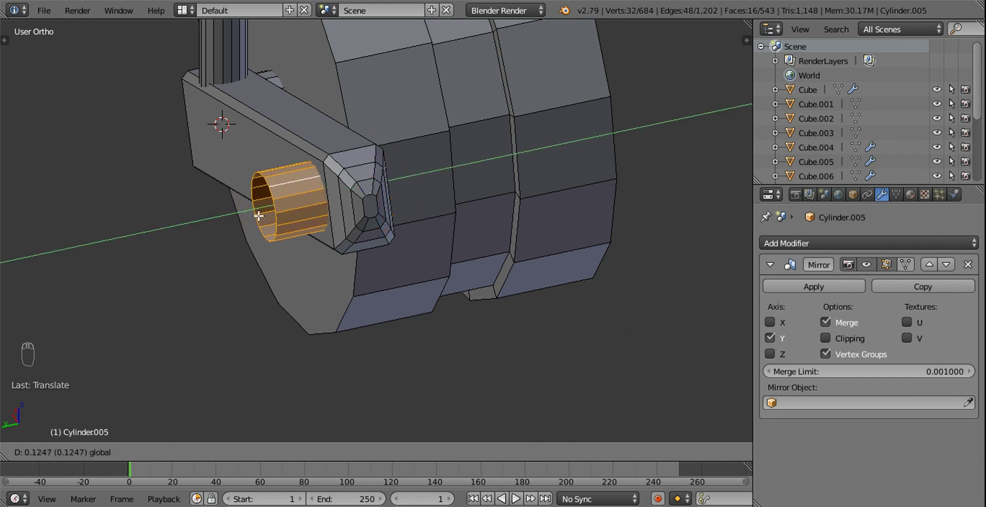
Adjust the pin's reach along the hinge axis and hide it to clear the view.
left_click_drag(287, 220, 394, 161)
left_click_drag(419, 173, 448, 179)
left_click_drag(425, 174, 729, 170)
left_click_drag(693, 164, 377, 201)
left_click_drag(377, 201, 375, 202)
key("l")
middle_click(375, 202)
key("h")
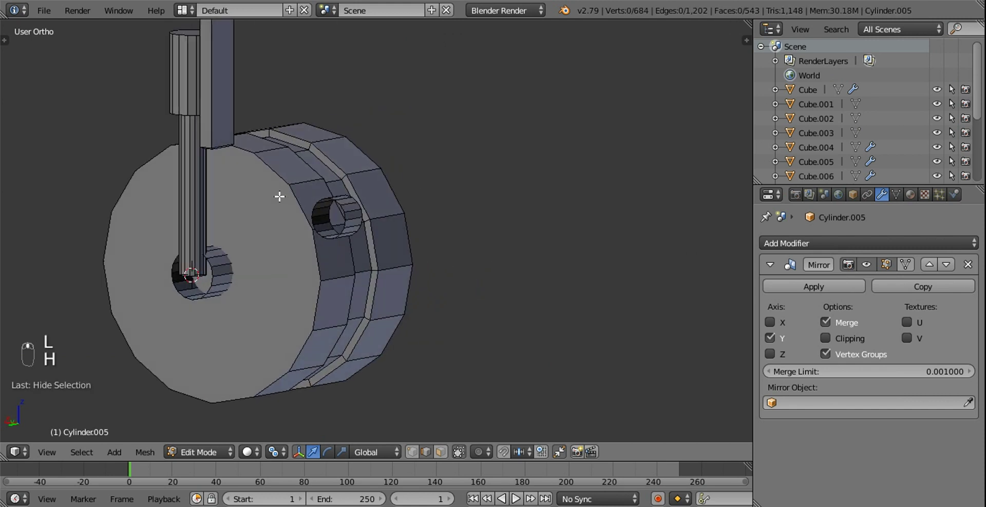
Select the pipe and its upright post together as linked parts.
left_click(268, 130)
key("l")
key("l")
left_click_drag(298, 137, 329, 33)
key("l")
key("l")
left_click_drag(277, 460, 427, 299)
middle_click(400, 284)
Tilt the pipe and post about their pivot in front view and unhide the pin.
key("KP_1")
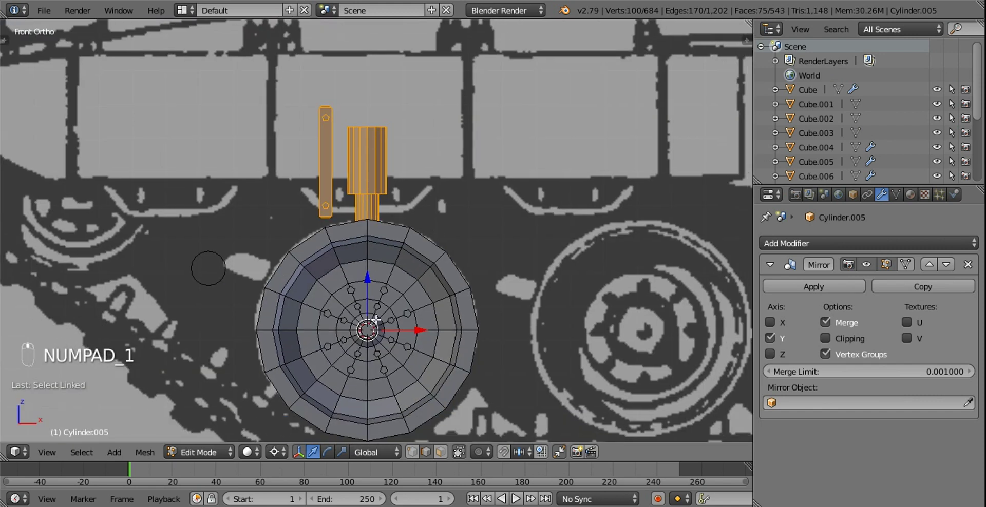
key("r")
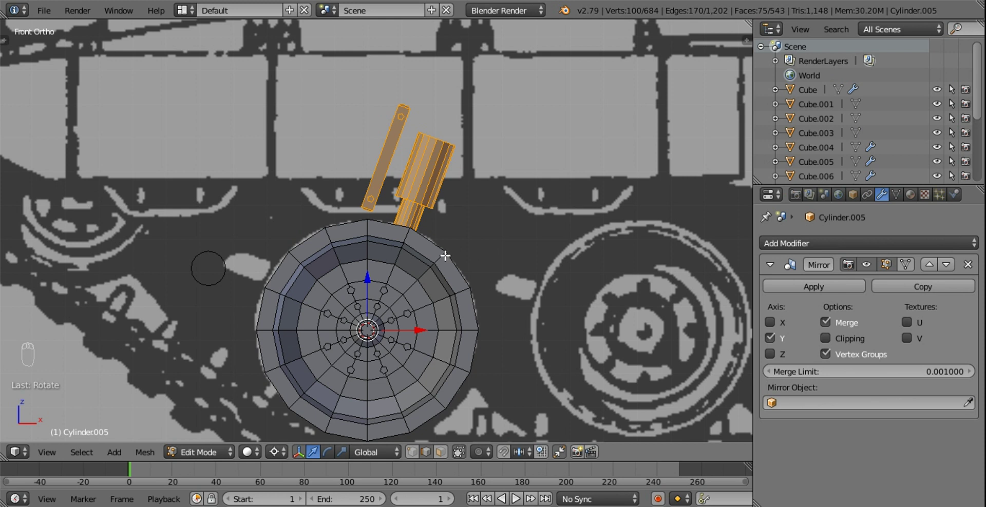
left_click_drag(309, 287, 521, 339)
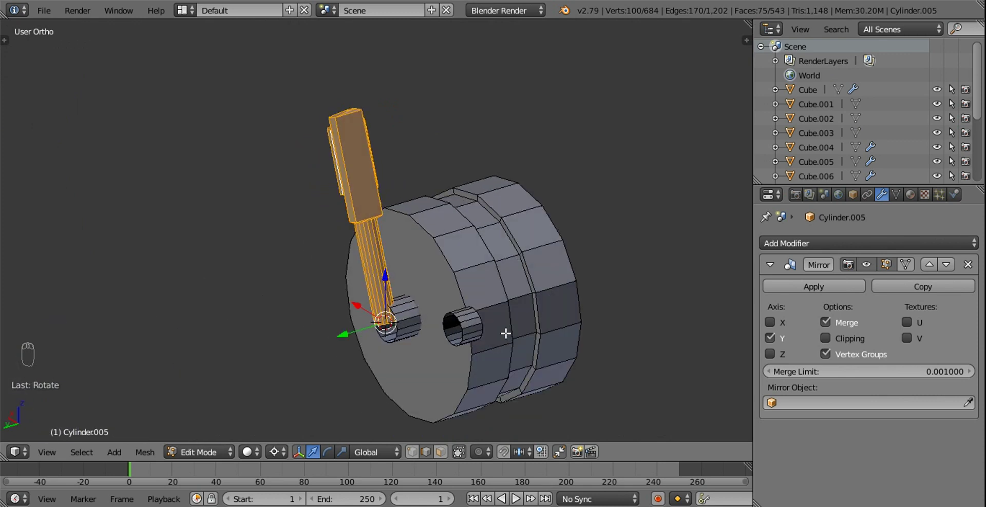
key("alt+h")
left_click_drag(526, 320, 504, 337)
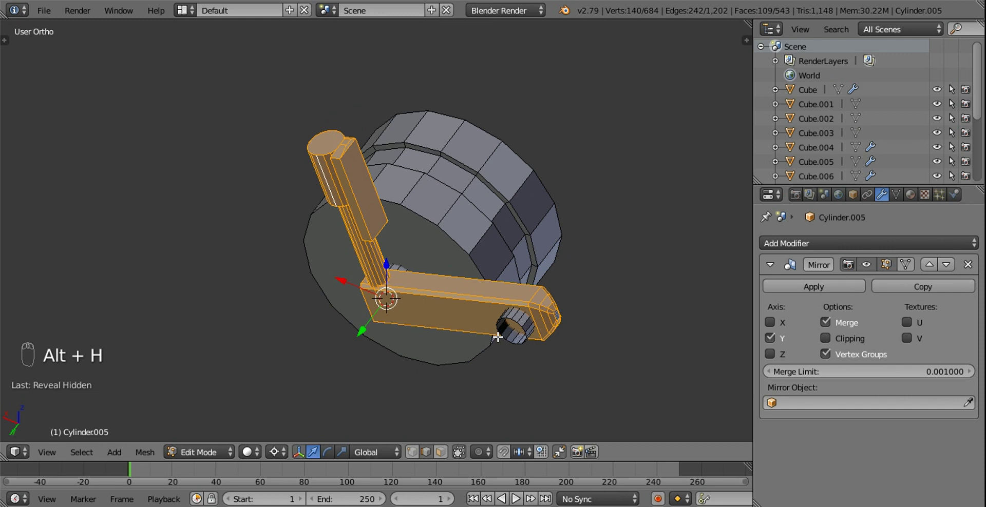
left_click_drag(505, 333, 484, 249)
Scale the bracket arm along Y until it reaches the hinge pin, checked from above.
key("l")
key("s")
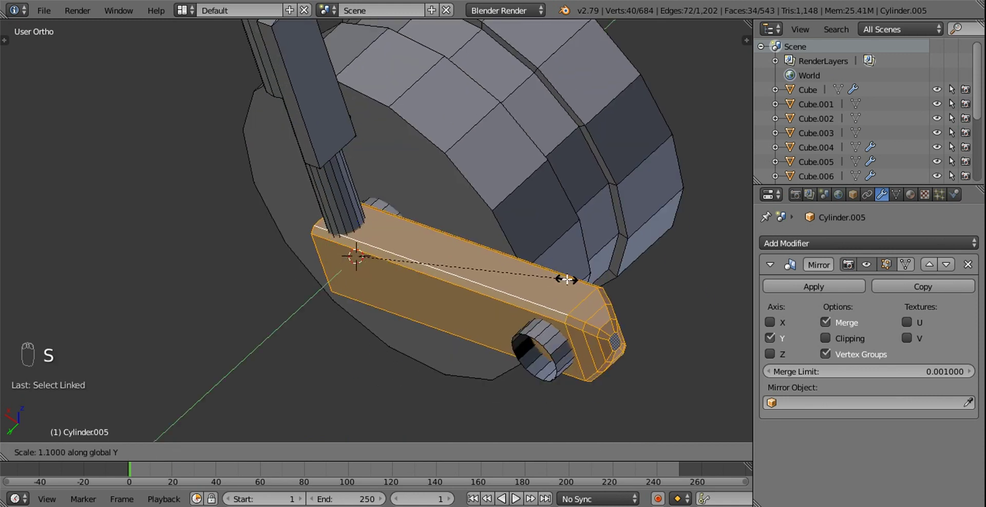
left_click_drag(533, 266, 422, 304)
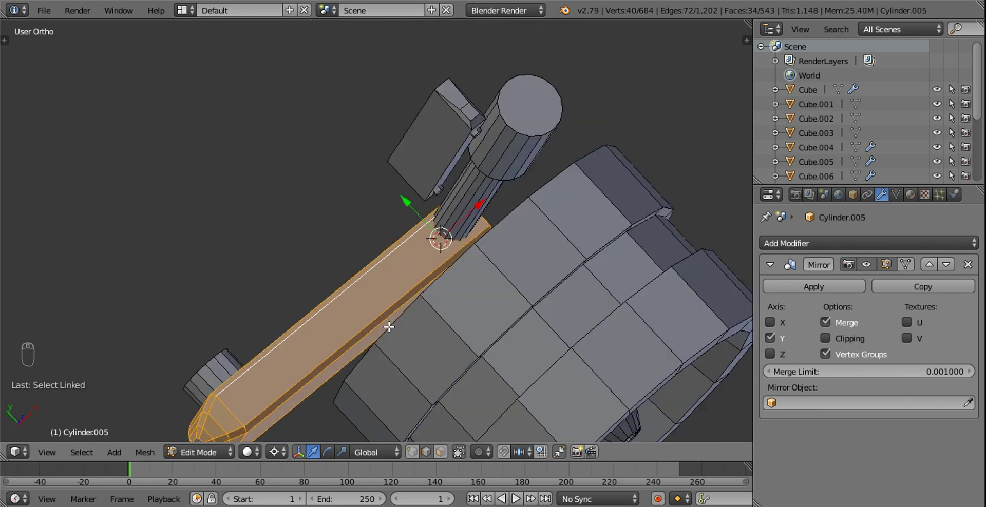
key("KP_7")
left_click_drag(432, 214, 363, 243)
middle_click(386, 236)
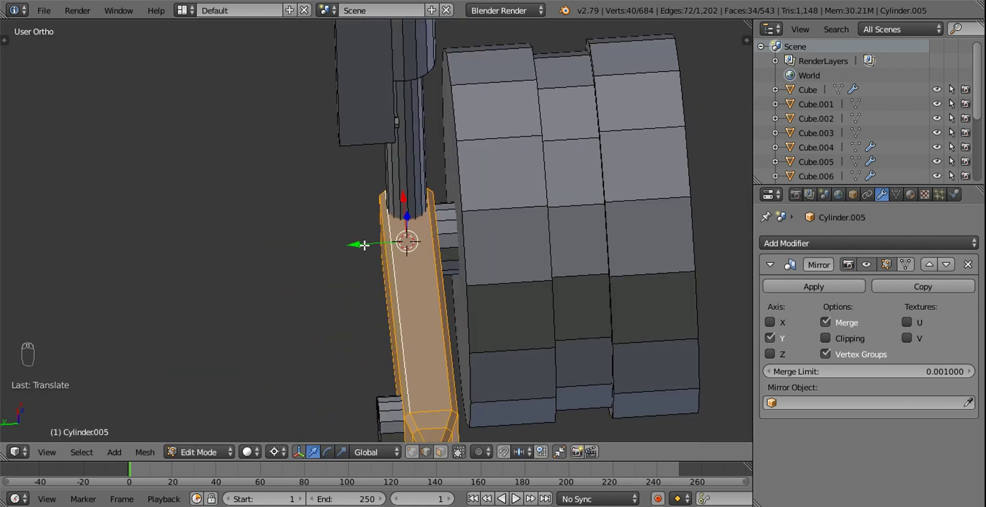
left_click_drag(366, 241, 363, 240)
key("s")
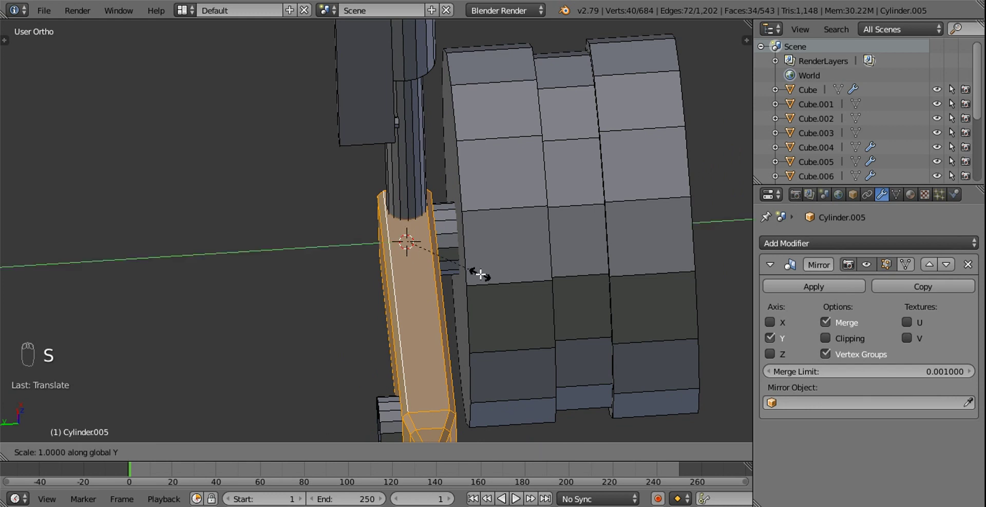
left_click_drag(457, 260, 333, 340)
left_click_drag(416, 310, 333, 340)
In right view, add a new vertex ring at the pipe end, enlarge and fill it.
key("KP_7")
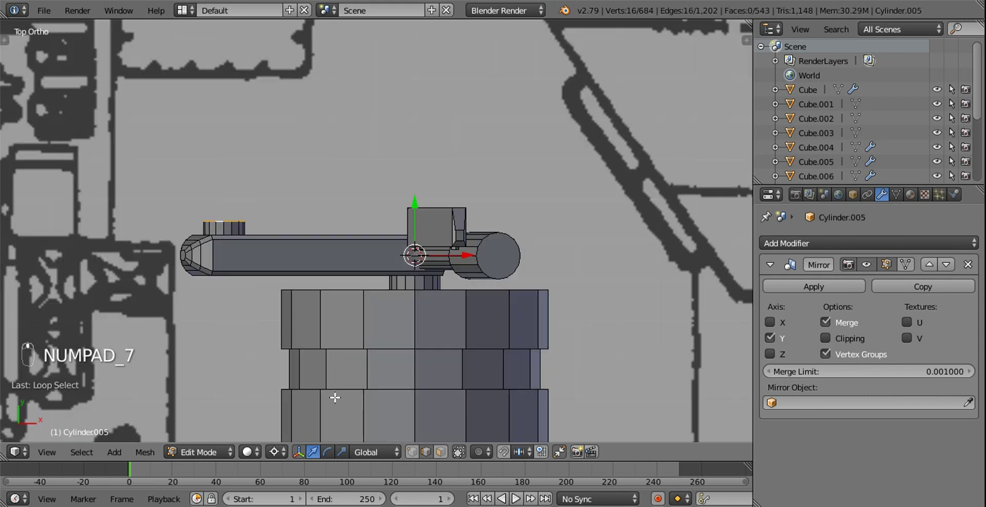
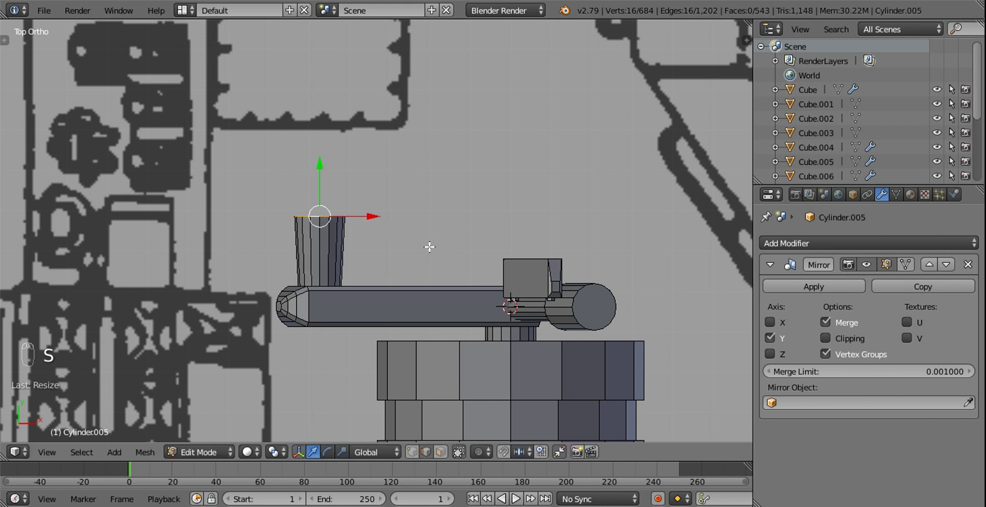
key("KP_1")
key("KP_3")
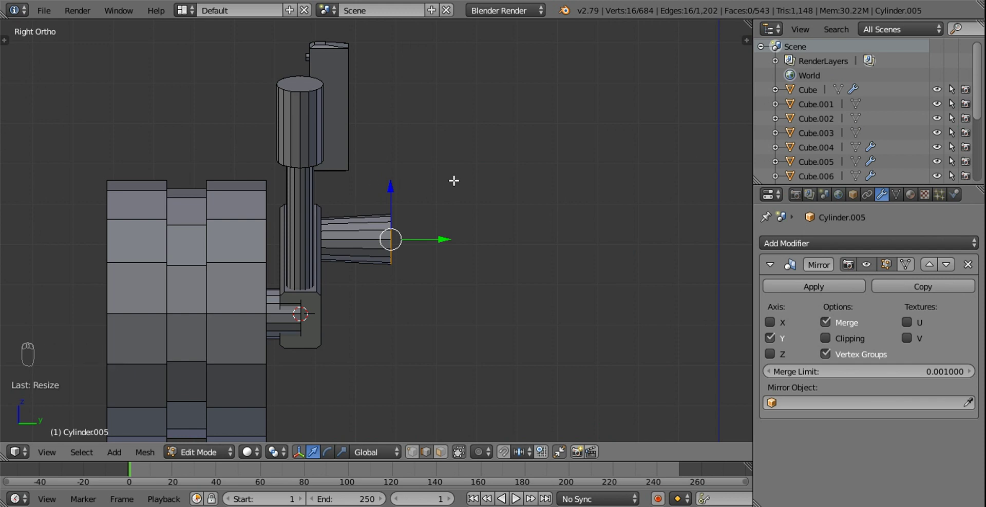
left_click_drag(391, 184, 397, 161)
middle_click(432, 184)
key("shift+d")
key("r")
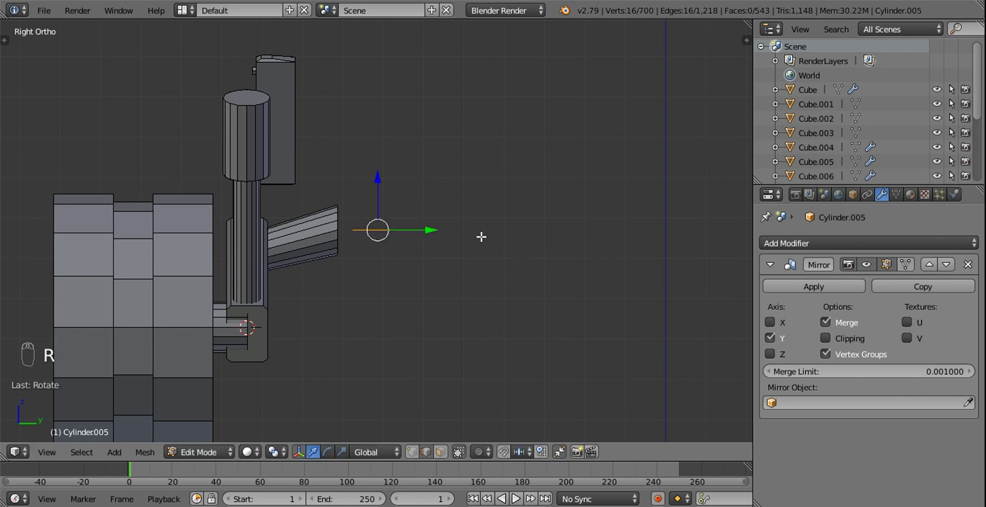
left_click_drag(484, 233, 436, 227)
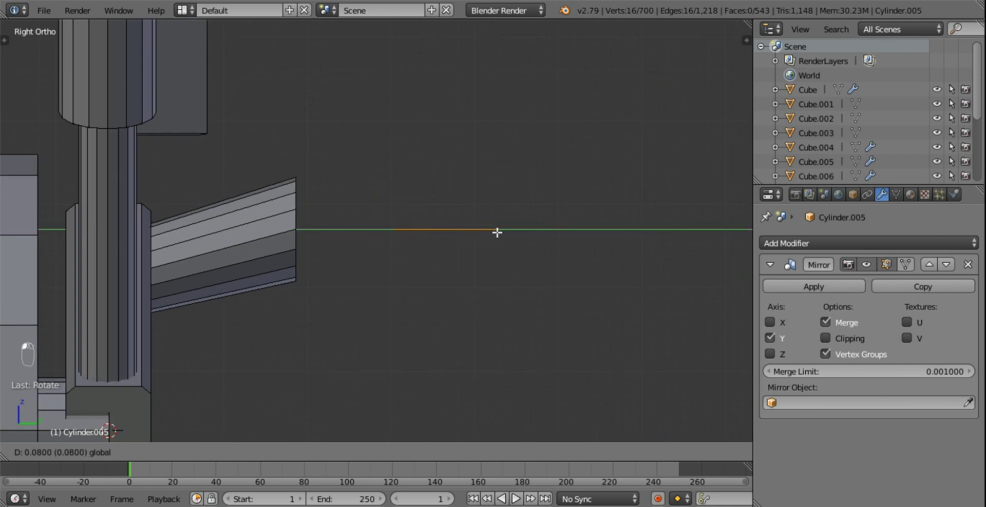
key("s")
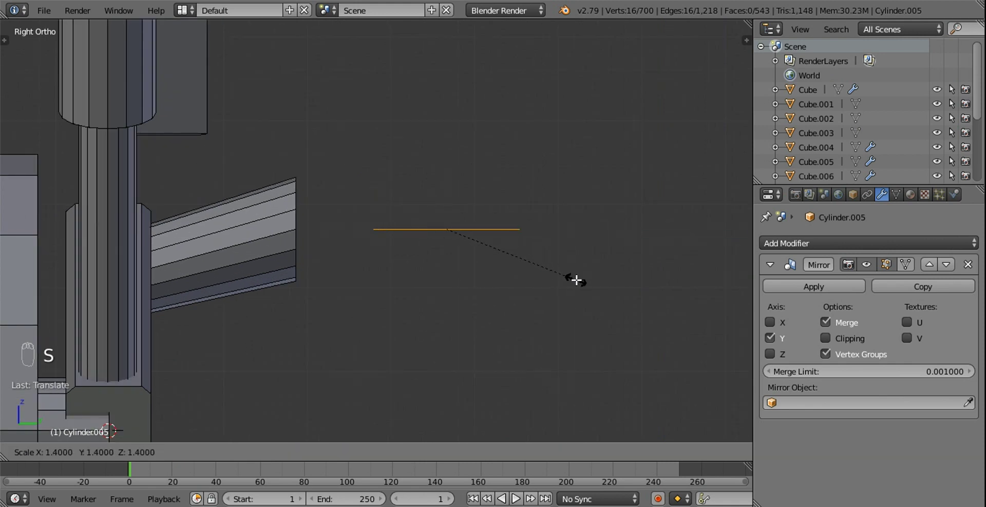
key("f")
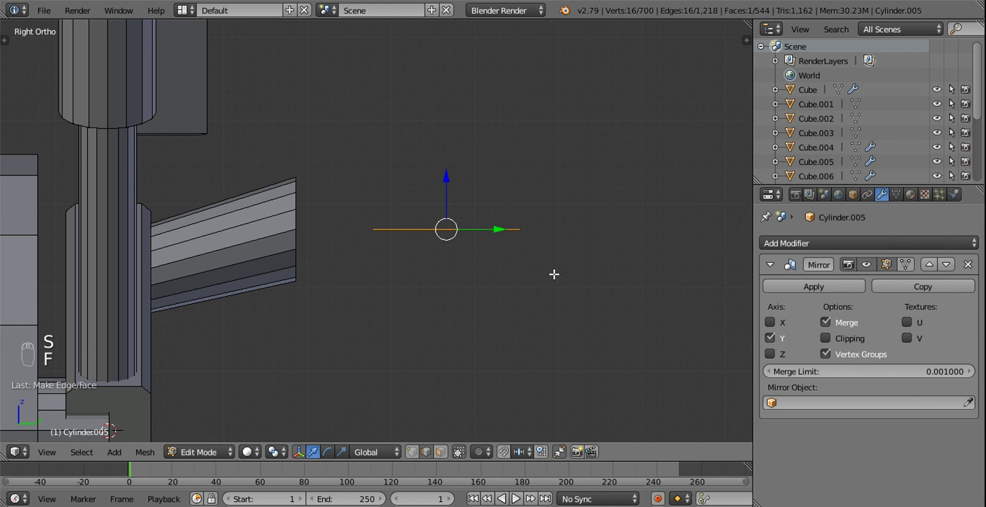
Extrude and widen successive rings to build the stepped, flaring nozzle with a wide top band.
key("e")
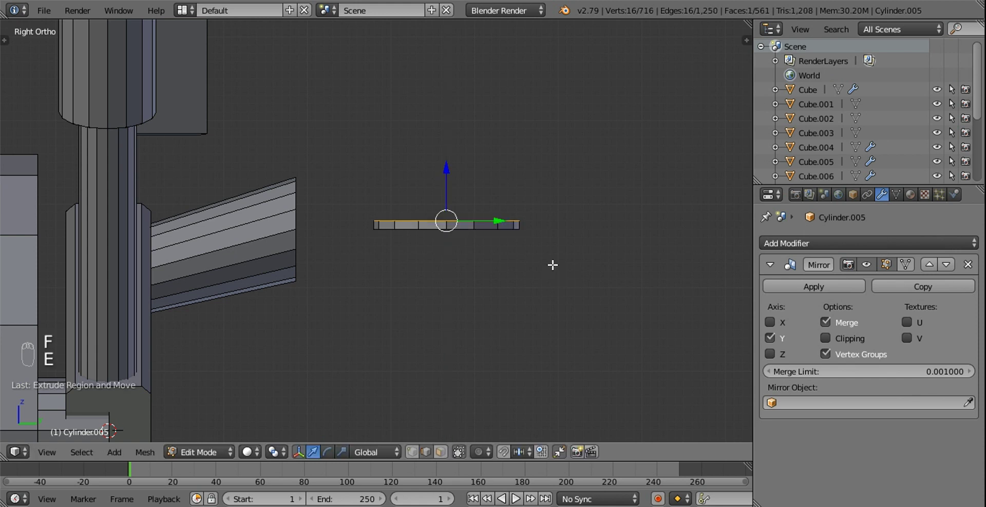
key("e")
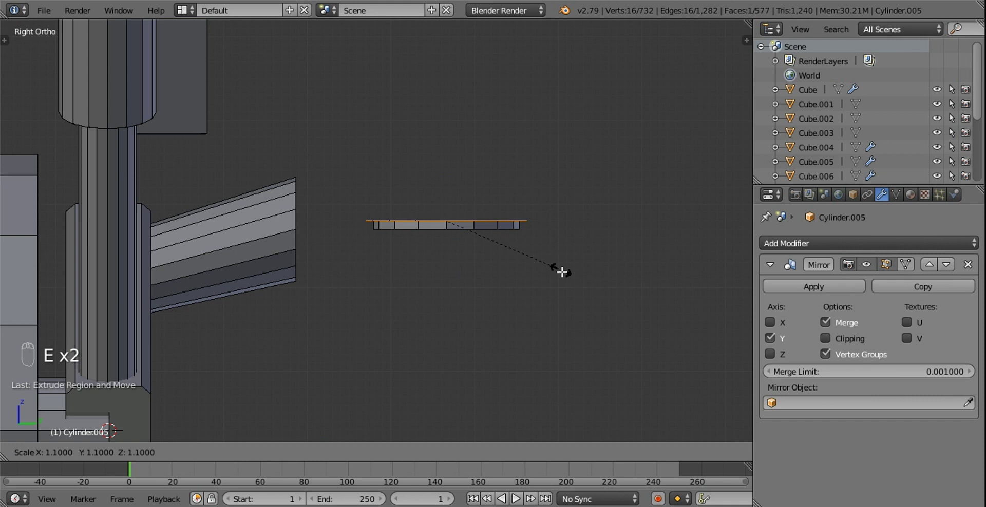
key("e")
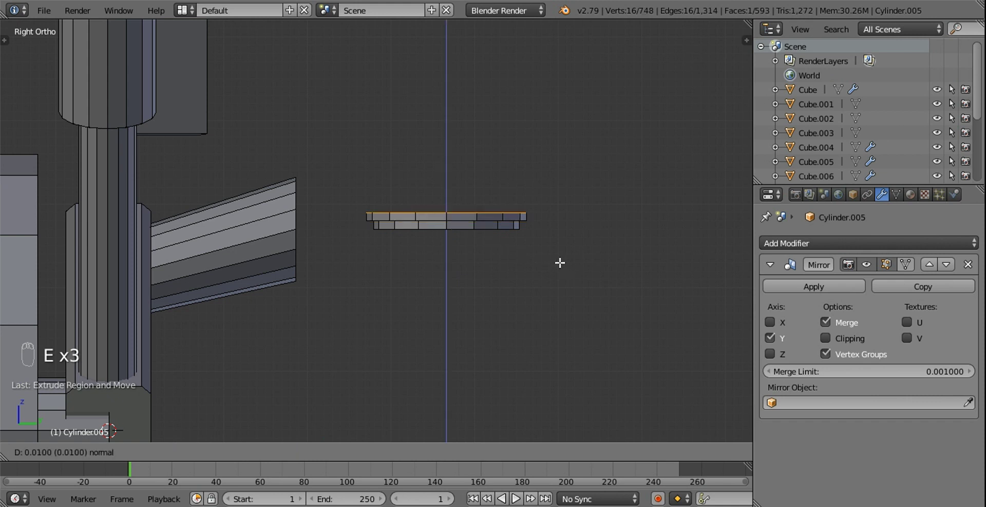
key("e")
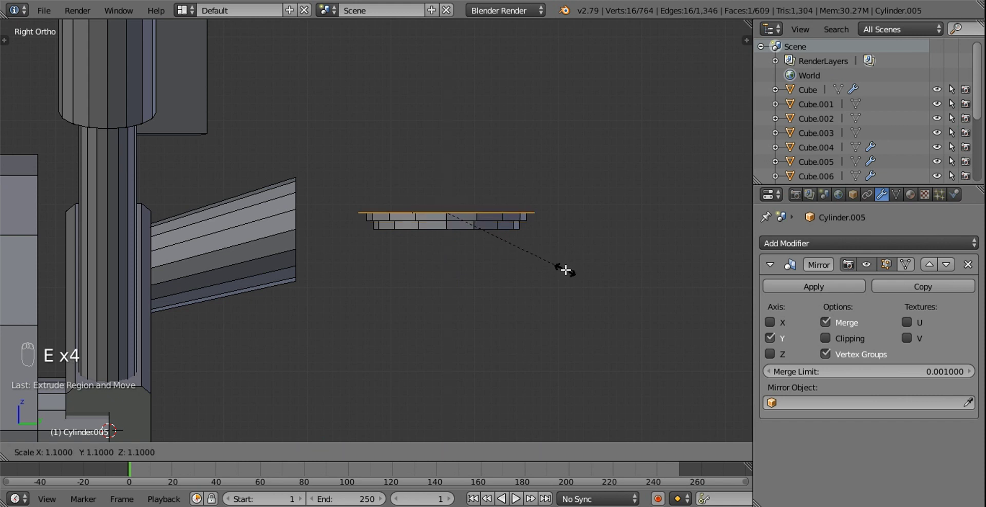
key("e")
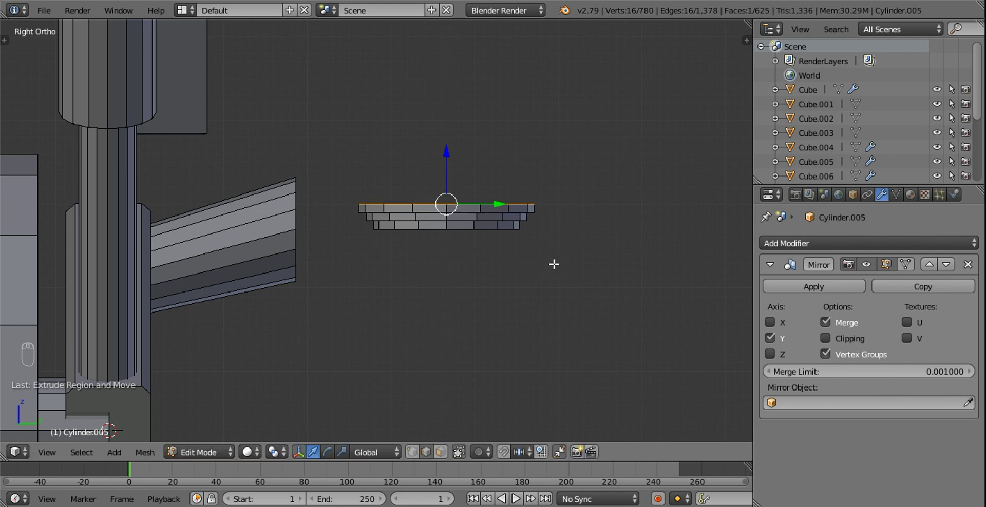
key("e")
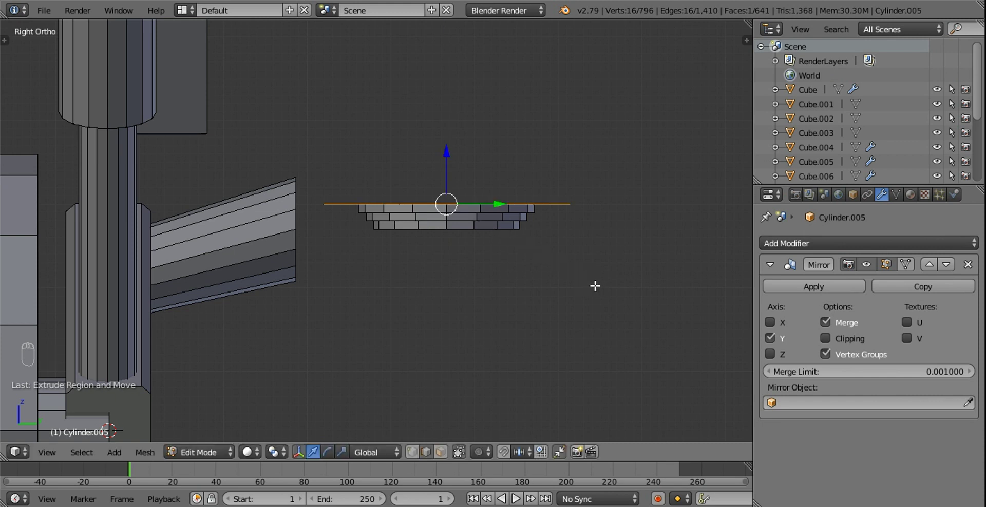
key("e")
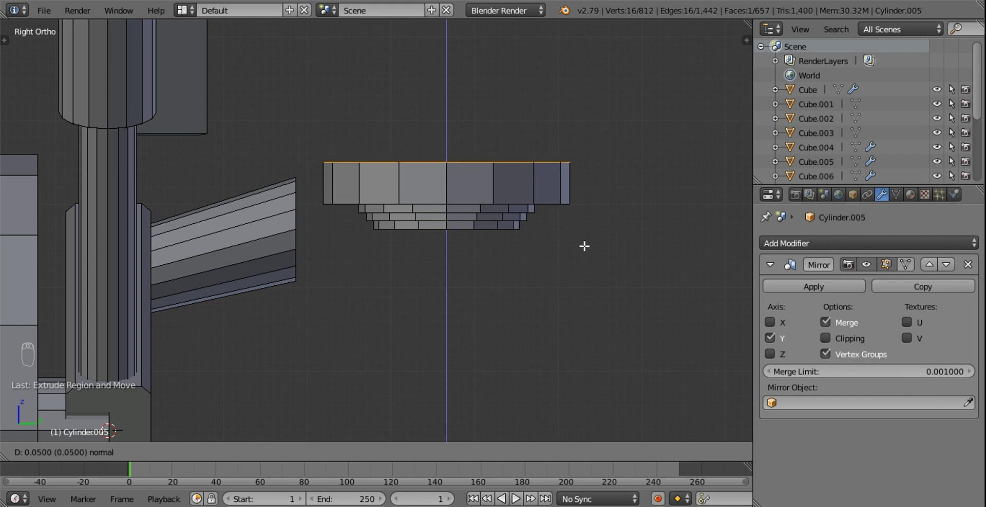
middle_click(585, 239)
left_click_drag(546, 199, 473, 314)
From top view, box-select the outer ring and squash its top and bottom vertices inward.
key("KP_7")
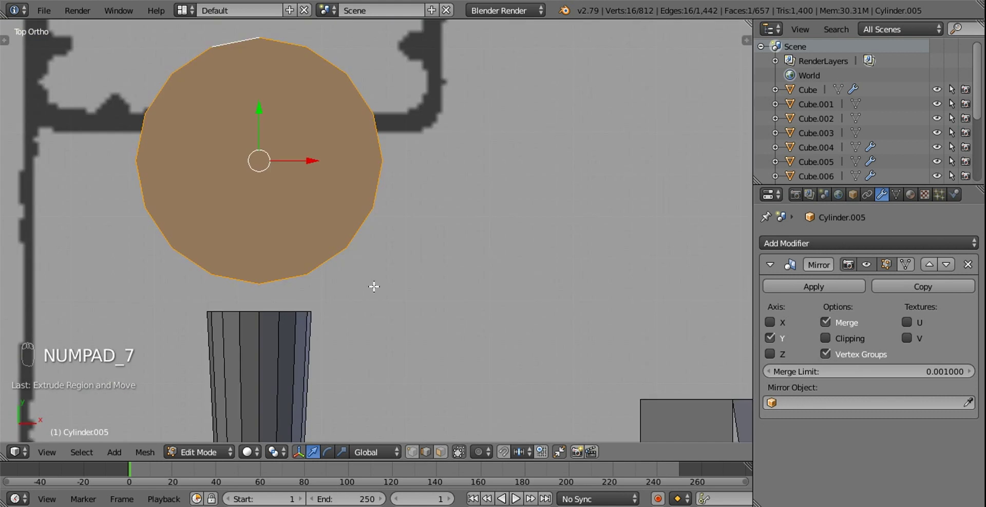
key("z")
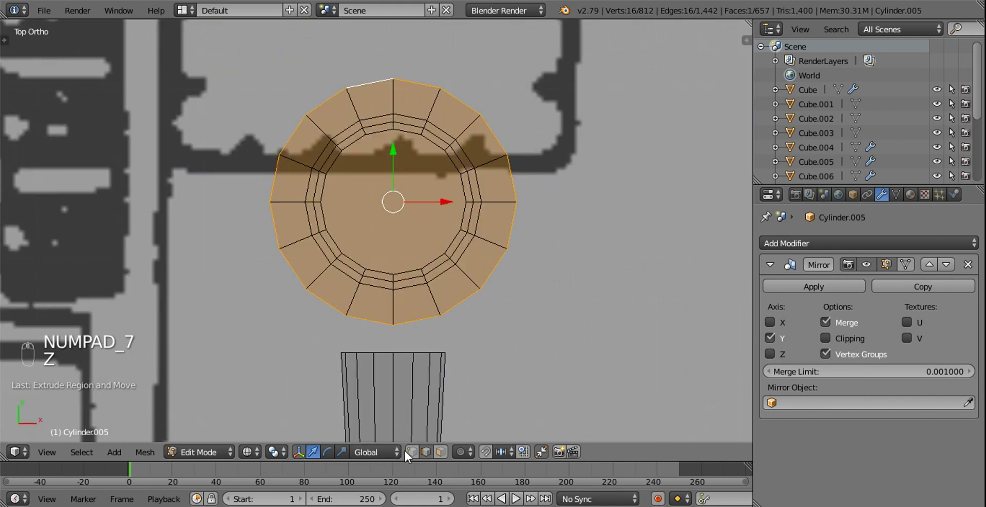
key("b")
left_click_drag(258, 128, 514, 146)
key("b")
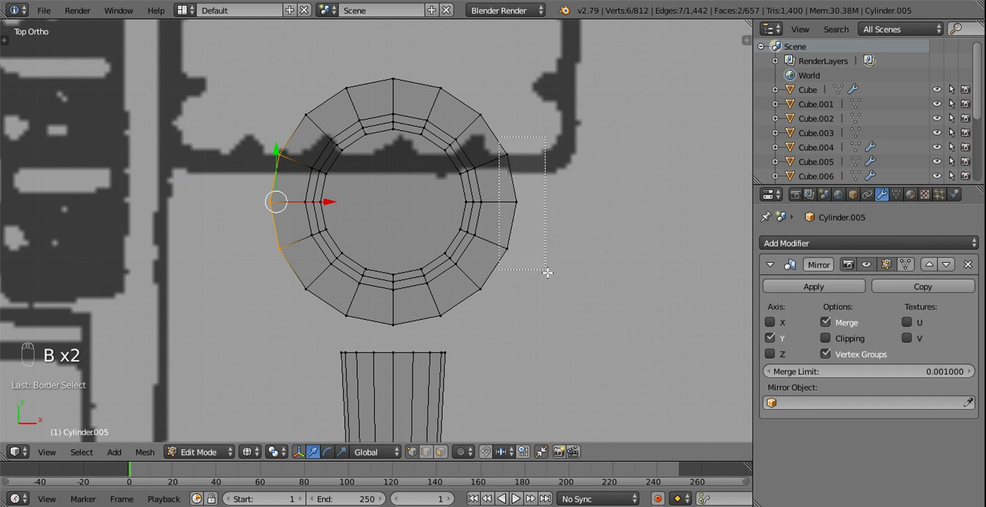
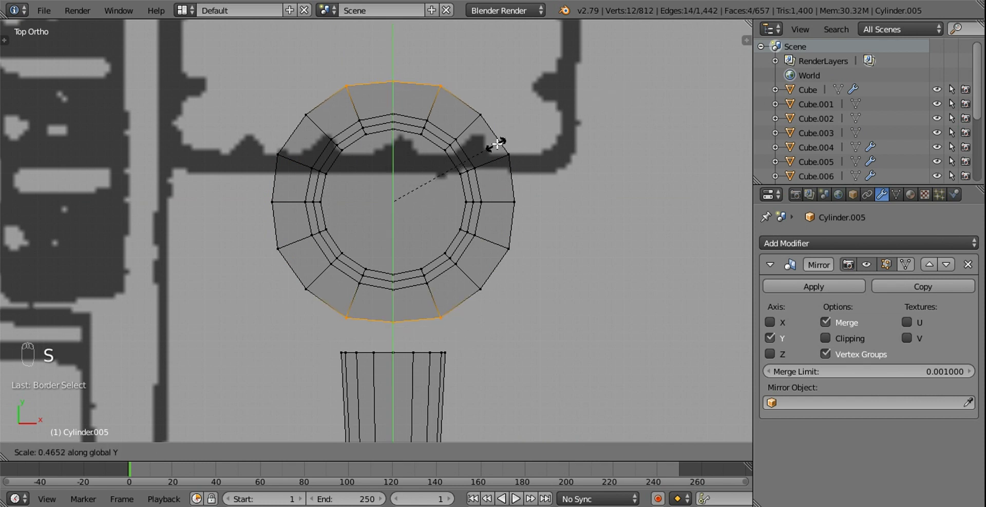
left_click_drag(270, 144, 284, 99)
Box-select the remaining side vertices and scale them along X to 0.6 for a squarish outline.
key("b")
key("b")
key("b")
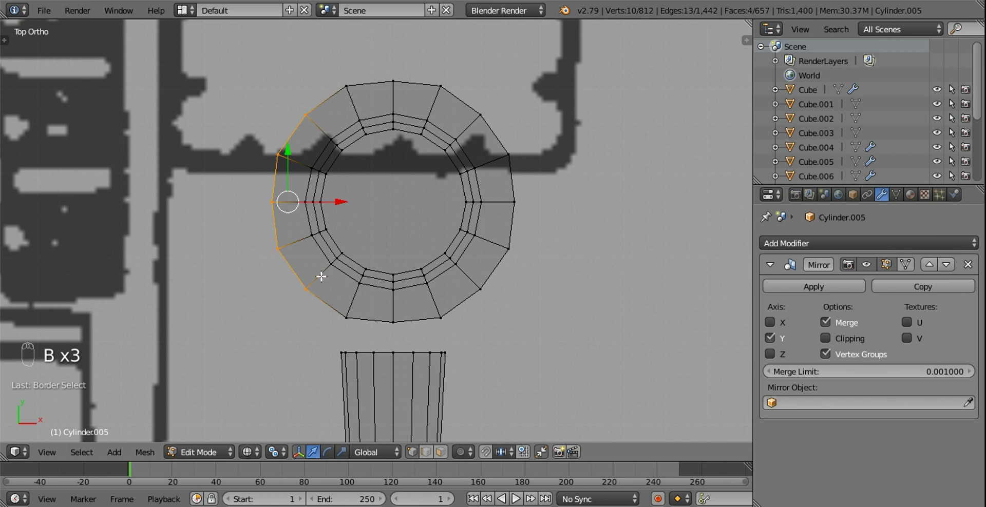
key("b")
key("b")
key("b")
key("s")
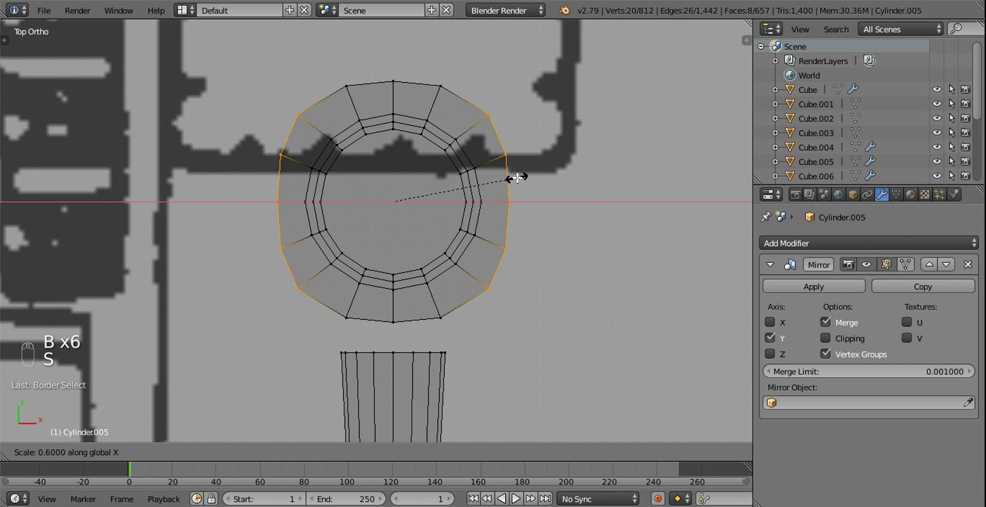
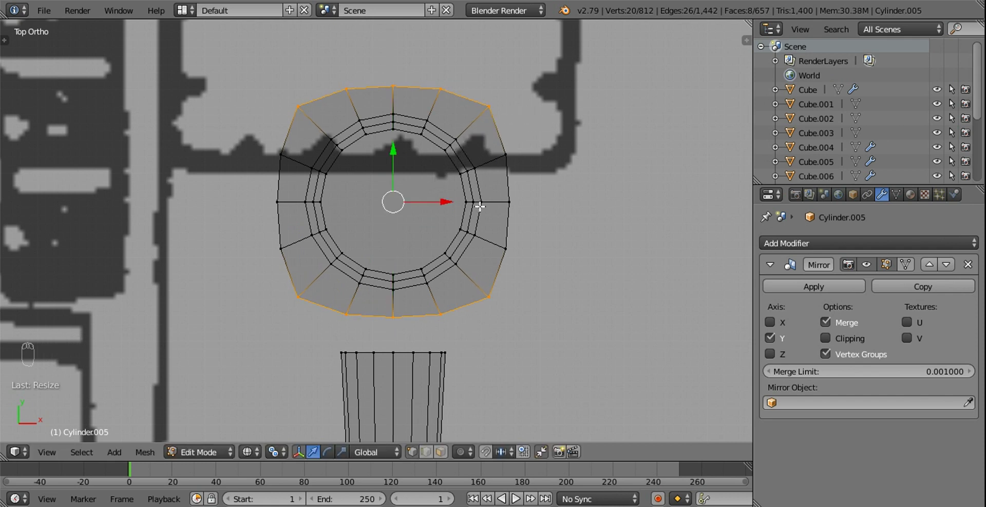
View the flange from underneath and select the edge ring around its outer rim.
key("z")
left_click_drag(433, 456, 551, 149)
left_click_drag(551, 149, 318, 54)
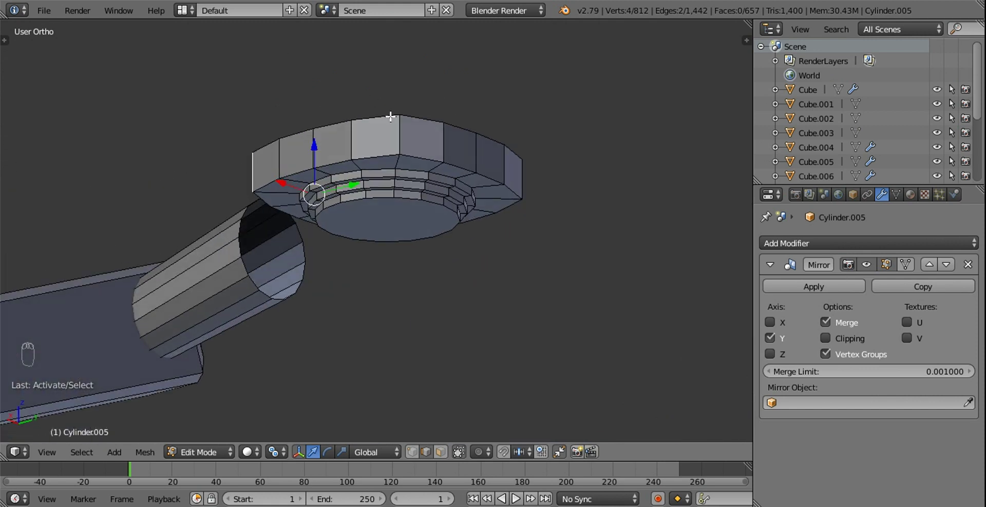
left_click(399, 133)
left_click_drag(494, 159, 432, 169)
key("w")
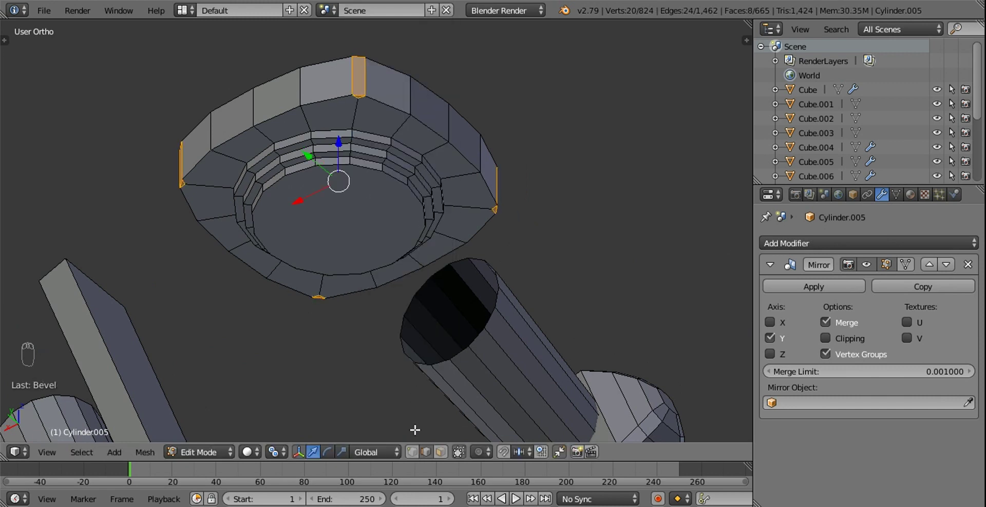
left_click_drag(402, 396, 232, 166)
Subdivide the rim ring and nudge stray vertices back into place around the flange.
key("g")
middle_click(232, 167)
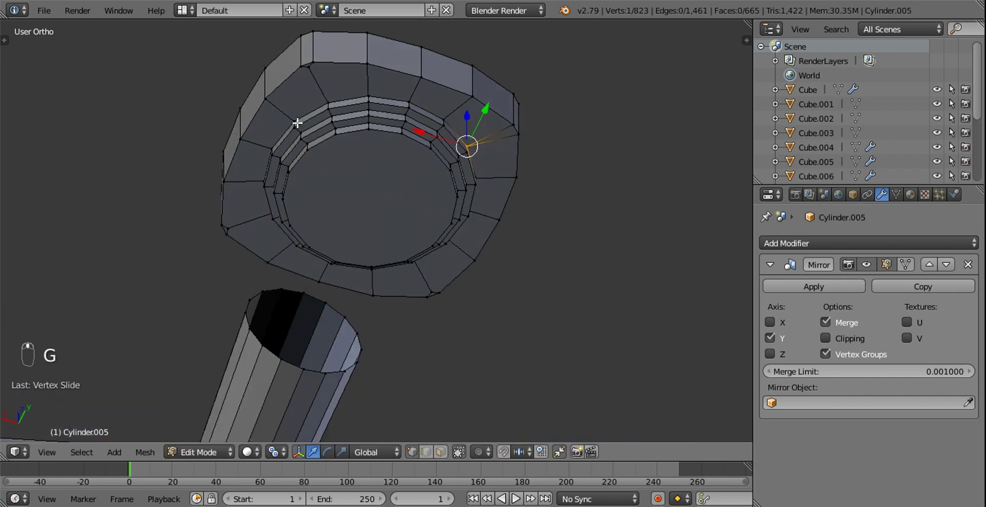
left_click_drag(307, 73, 325, 98)
key("g")
middle_click(325, 98)
right_click(322, 93)
key("g")
left_click(362, 157)
right_click(245, 180)
right_click(329, 129)
key("g")
Check the flange from the side and select the whole flange in Right Ortho view.
left_click_drag(360, 186, 374, 234)
left_click_drag(352, 186, 443, 454)
key("a")
middle_click(443, 455)
left_click_drag(443, 455, 368, 125)
key("x")
left_click_drag(442, 163, 339, 170)
key("l")
key("KP_1")
key("KP_3")
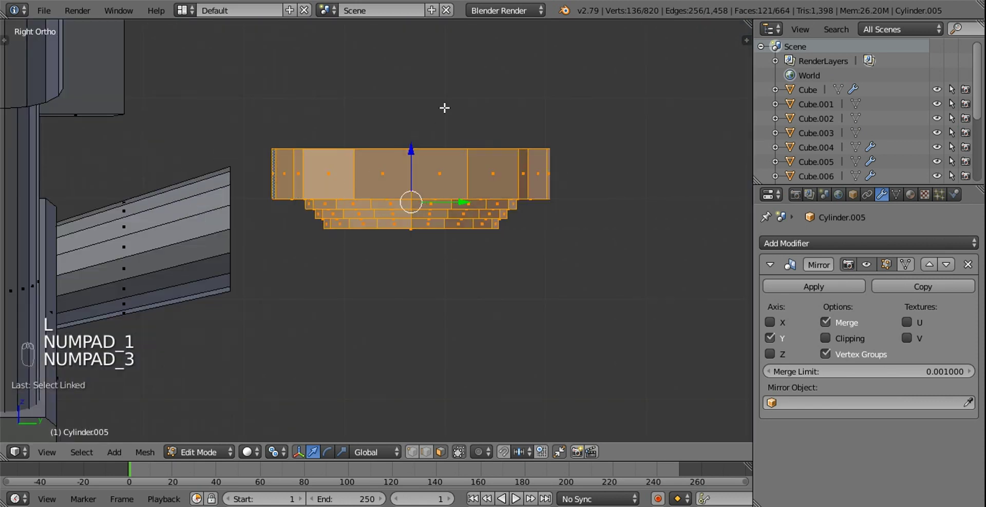
Trial-tilt and move the flange toward the pipe, then undo both changes.
key("r")
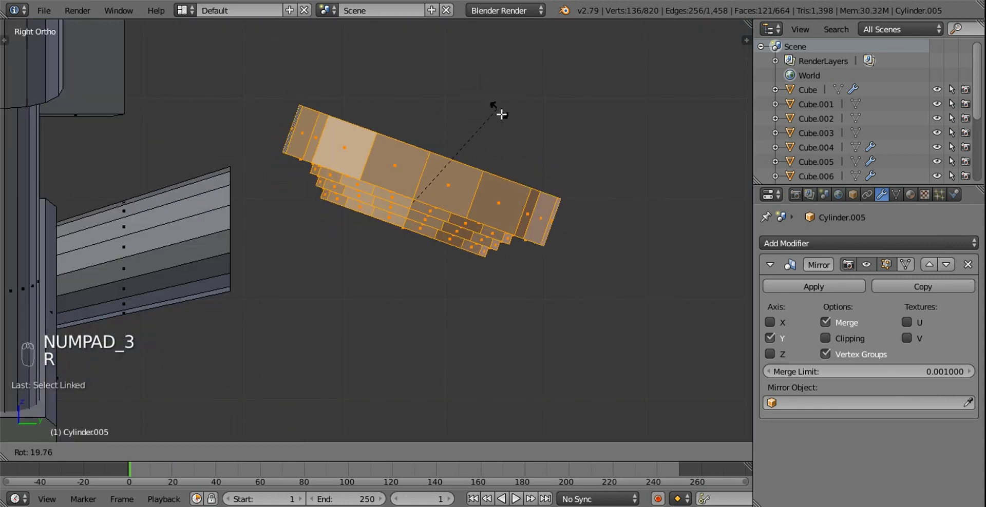
key("g")
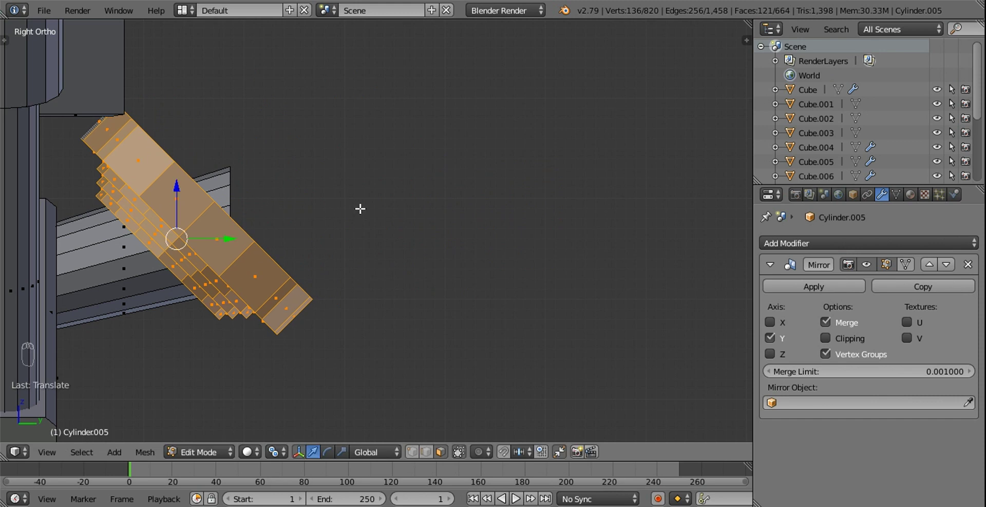
middle_click(343, 191)
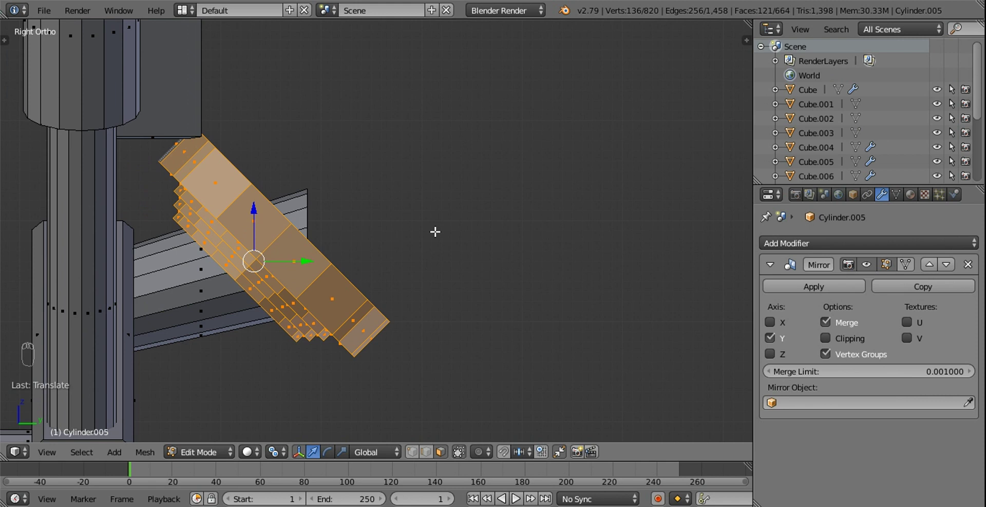
key("ctrl+z")
key("ctrl+z")
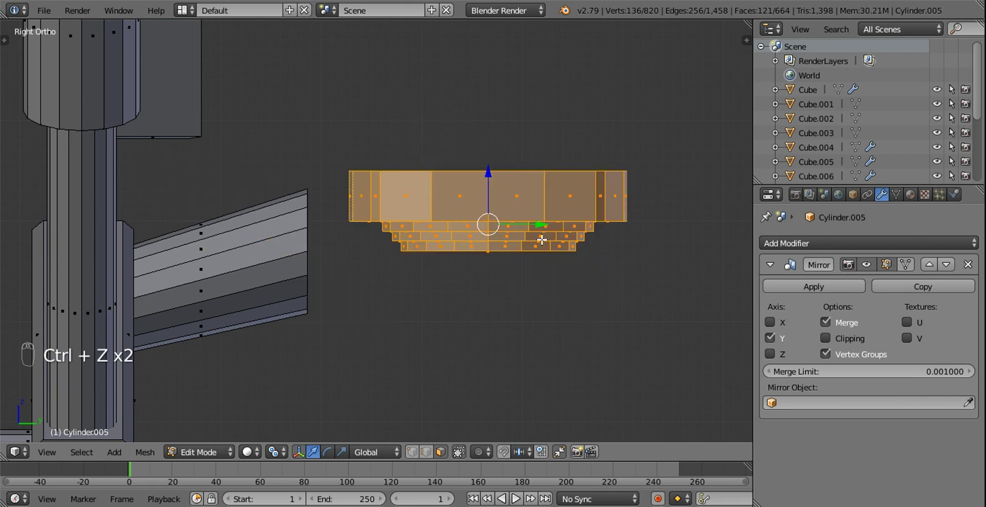
Flatten the flange's stepped underside by scaling it to 0.6 in Z, then reselect the whole flange.
key("z")
key("b")
key("s")
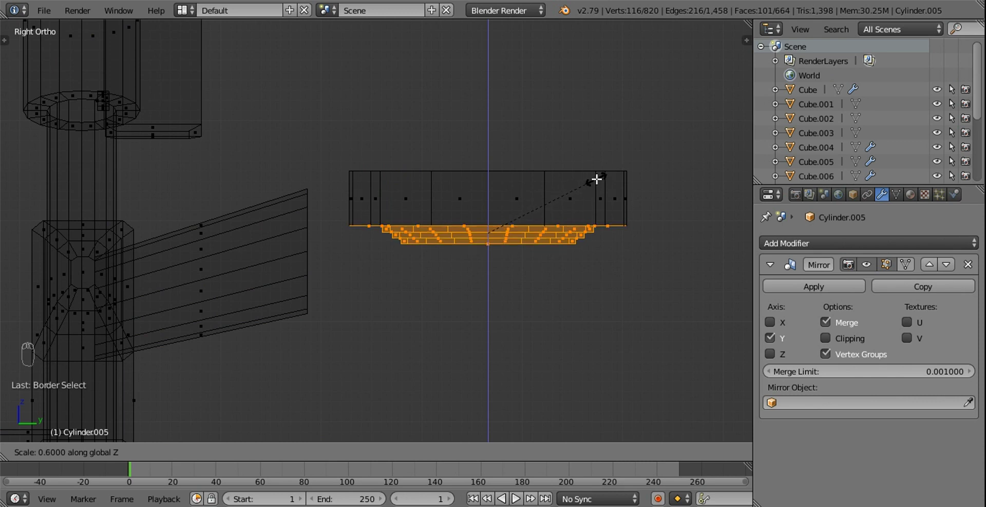
left_click(582, 193)
key(";")
key("l")
middle_click(548, 188)
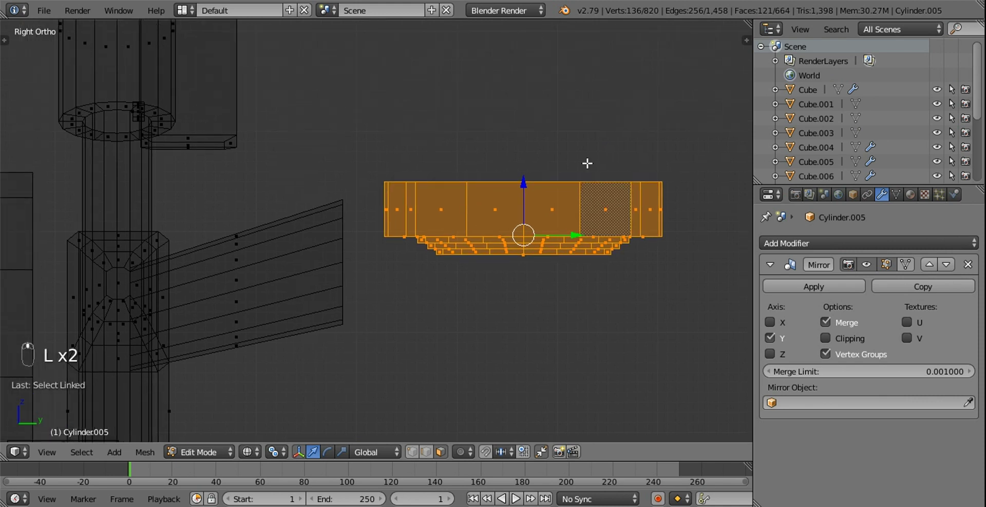
Tilt the flange 40 degrees and move it onto the end of the angled pipe as a collar.
key("r")
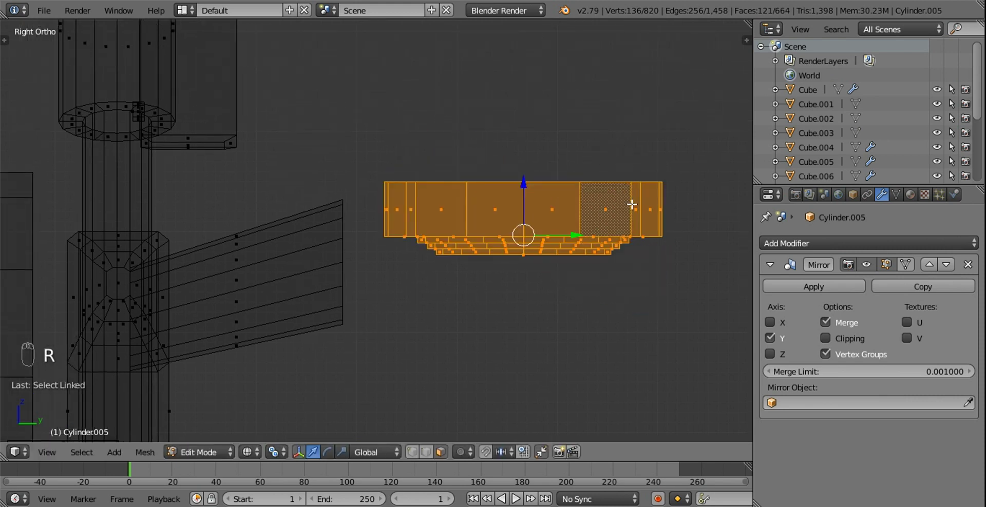
key("r")
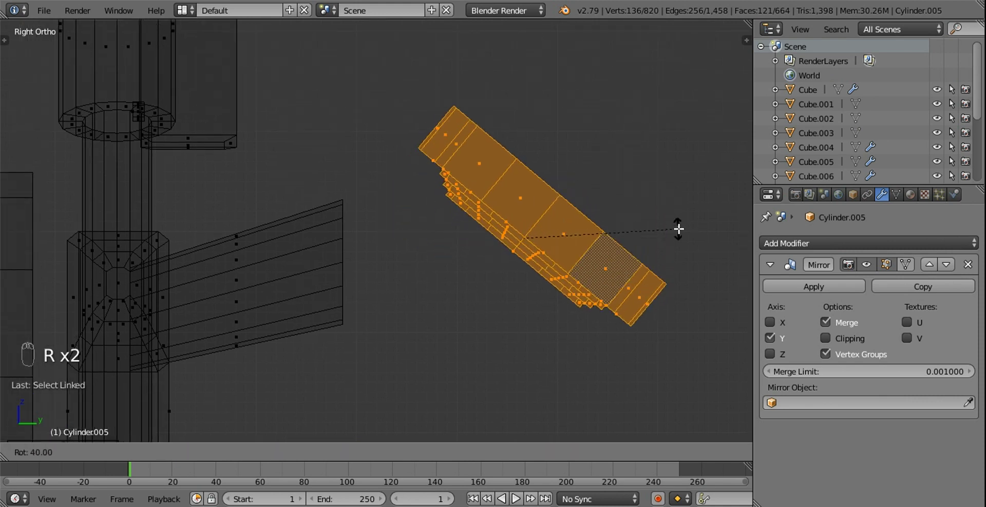
key("g")
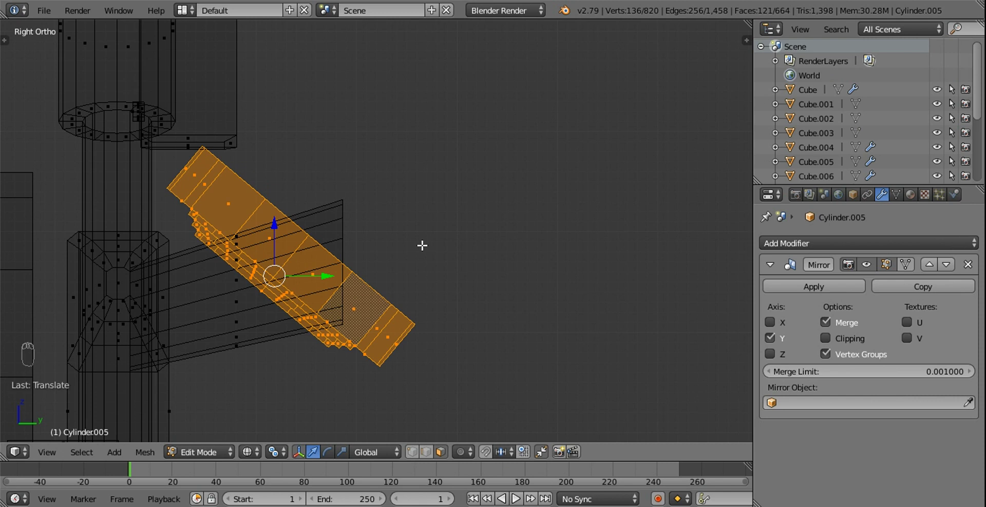
key("s")
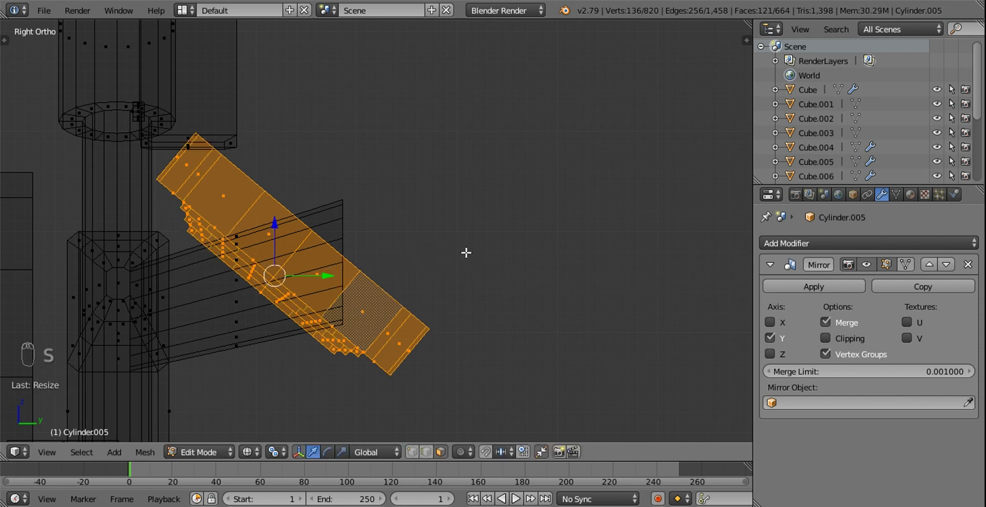
key("z")
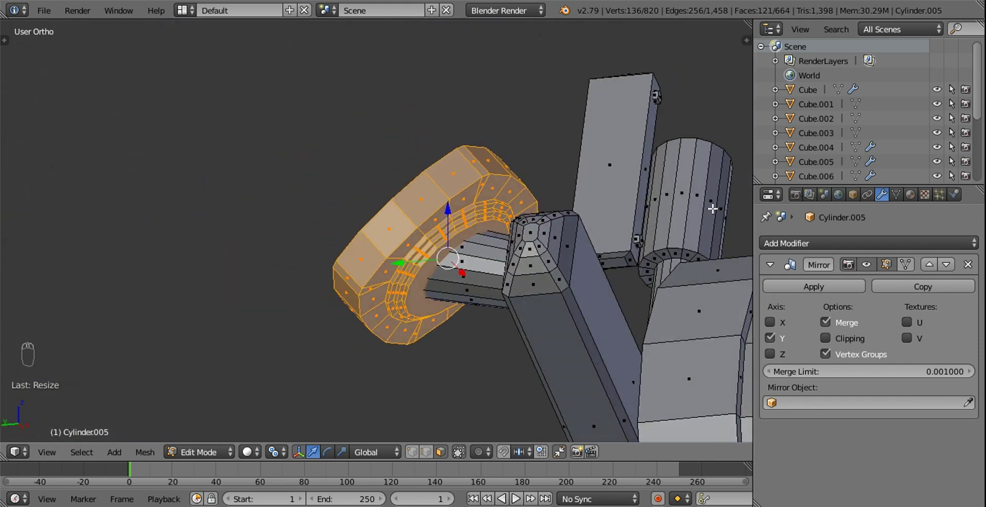
Select the end block of the rectangular arm and bring its end into view.
key("a")
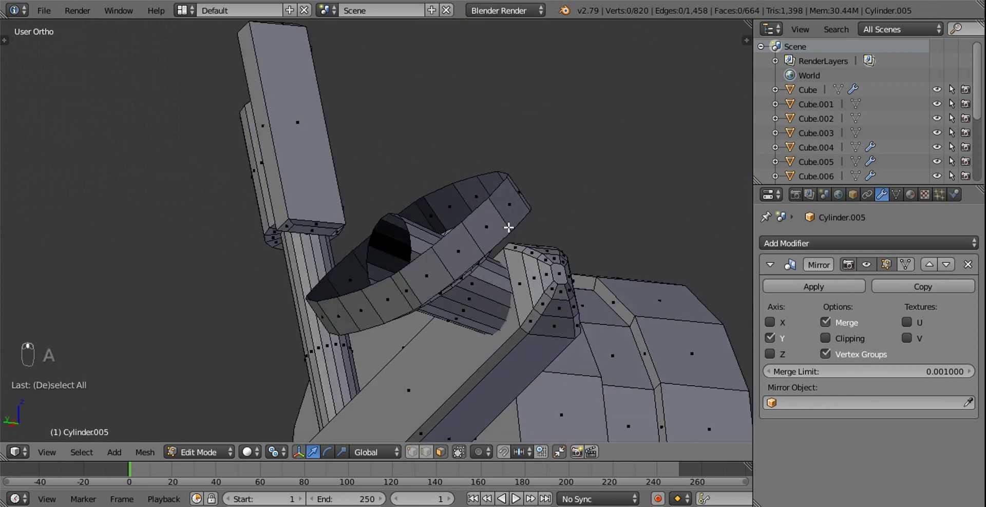
left_click(551, 284)
key("ctrl+KP_Add")
key("ctrl+KP_Add")
key("ctrl+KP_Add")
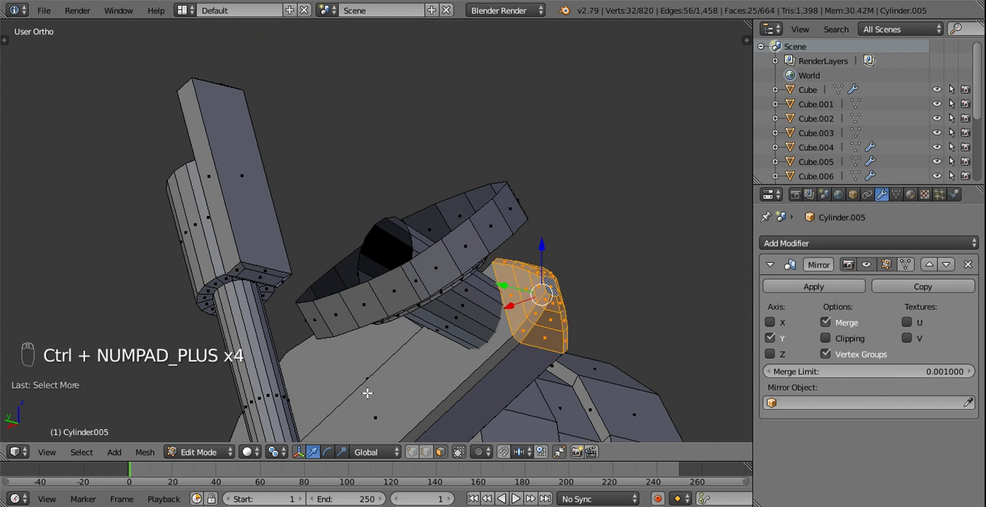
left_click_drag(375, 451, 573, 266)
left_click_drag(561, 263, 430, 451)
left_click_drag(430, 451, 505, 349)
key("x")
left_click_drag(517, 243, 535, 220)
Adjust the arm end block and place the 3D cursor at the arm's end.
key("g")
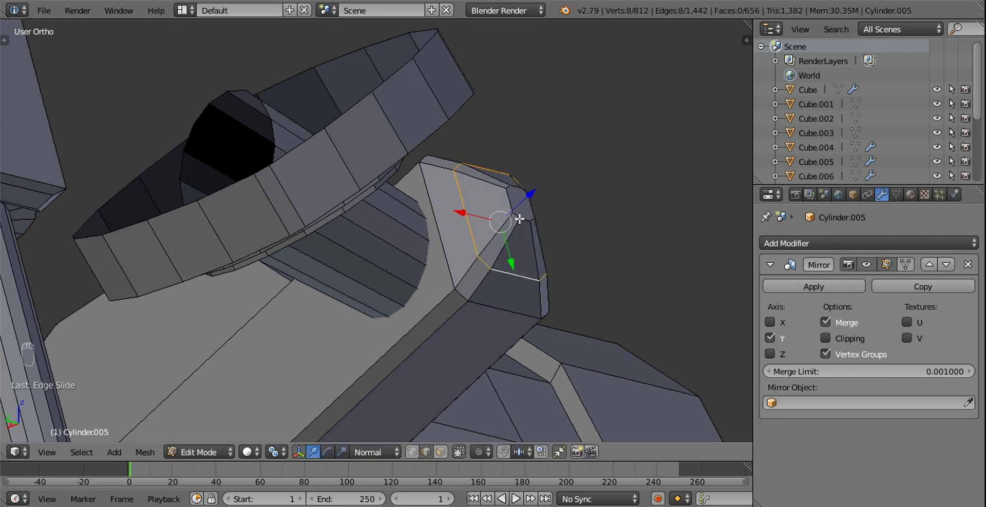
left_click_drag(524, 217, 530, 215)
key("g")
left_click_drag(547, 180, 591, 223)
key("s")
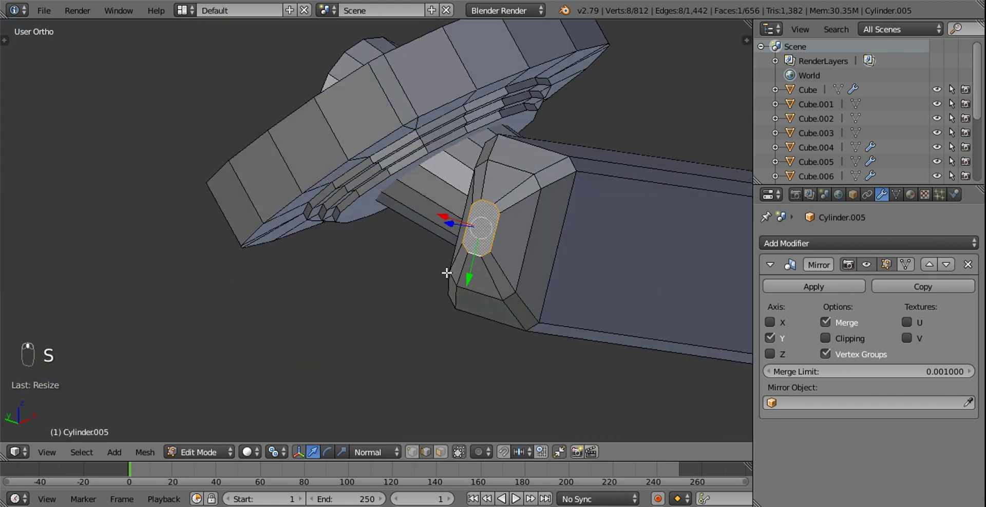
key("s")
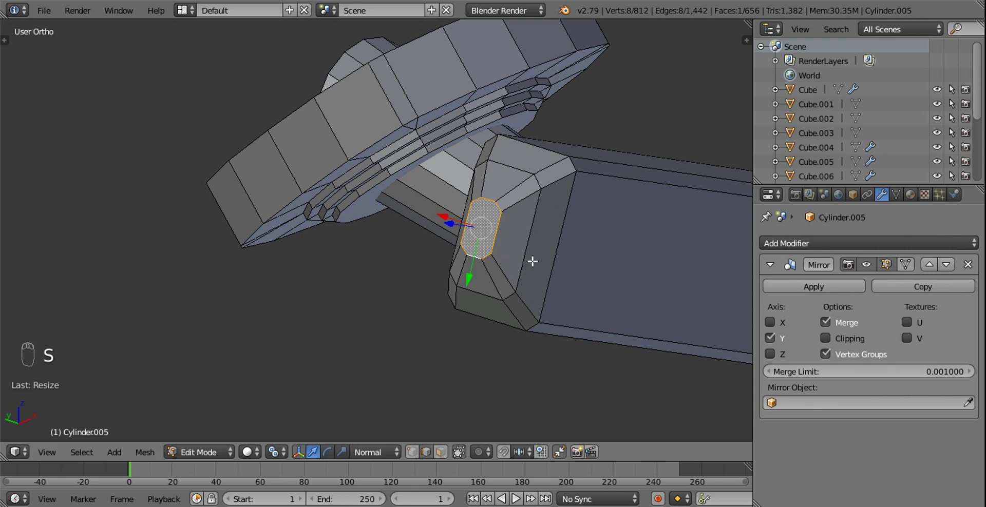
left_click(565, 235)
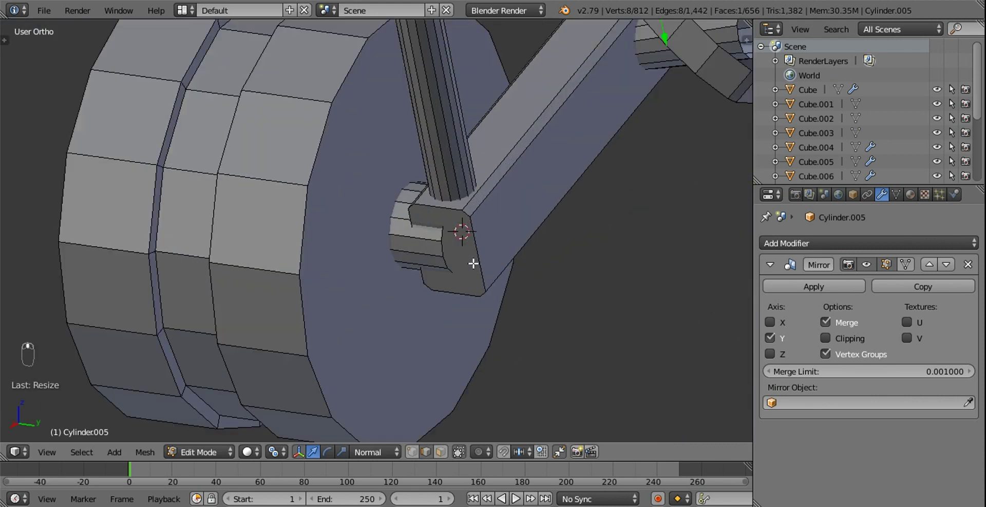
Extrude the arm's end side face slightly outward and inset it to form a bordered pad.
left_click_drag(476, 250, 416, 242)
left_click_drag(415, 242, 415, 236)
left_click(416, 235)
key("e")
key("s")
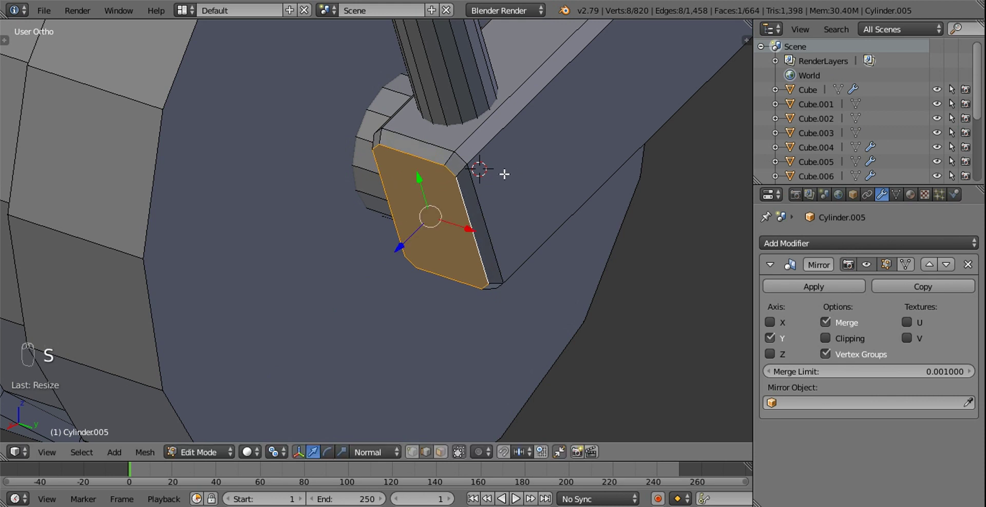
key("e")
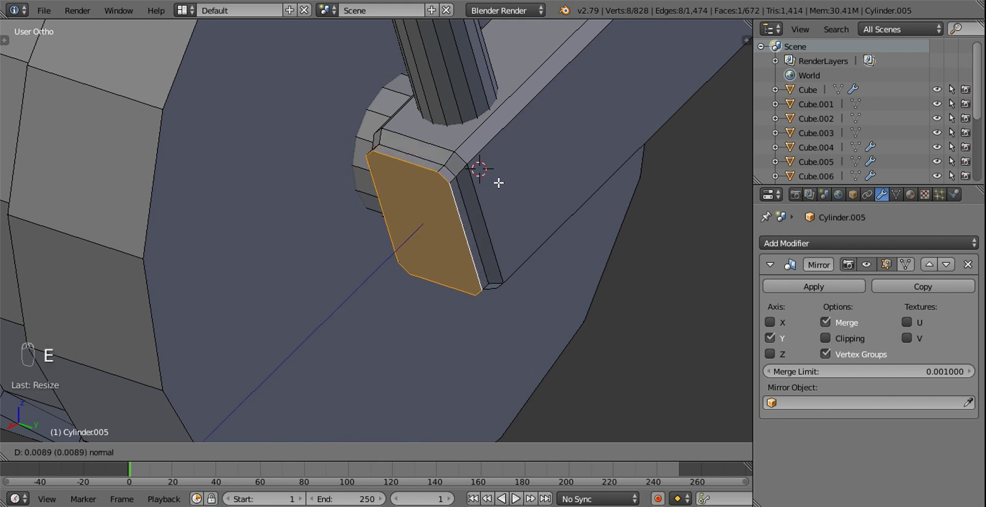
key("s")
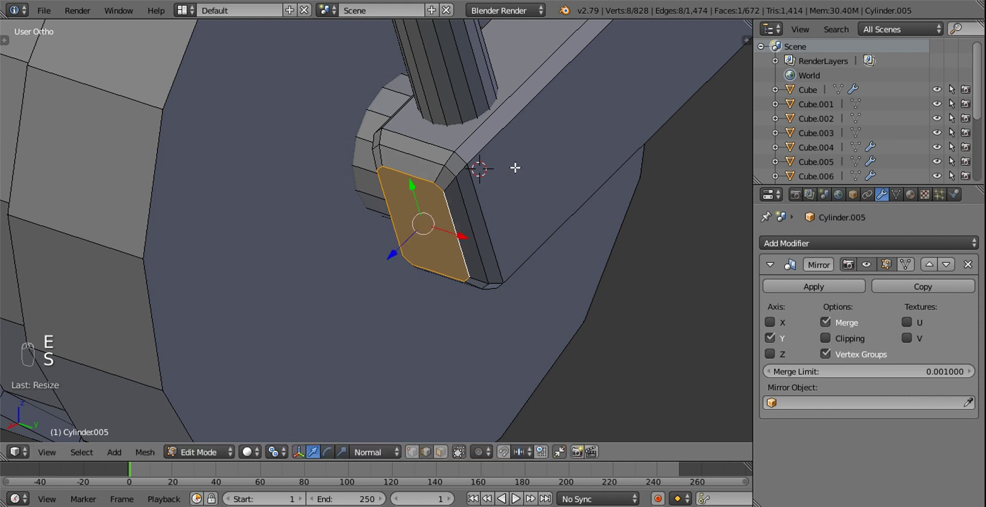
middle_click(499, 177)
Push the small pad faces outward along their normal and check the assembly from the front.
key("a")
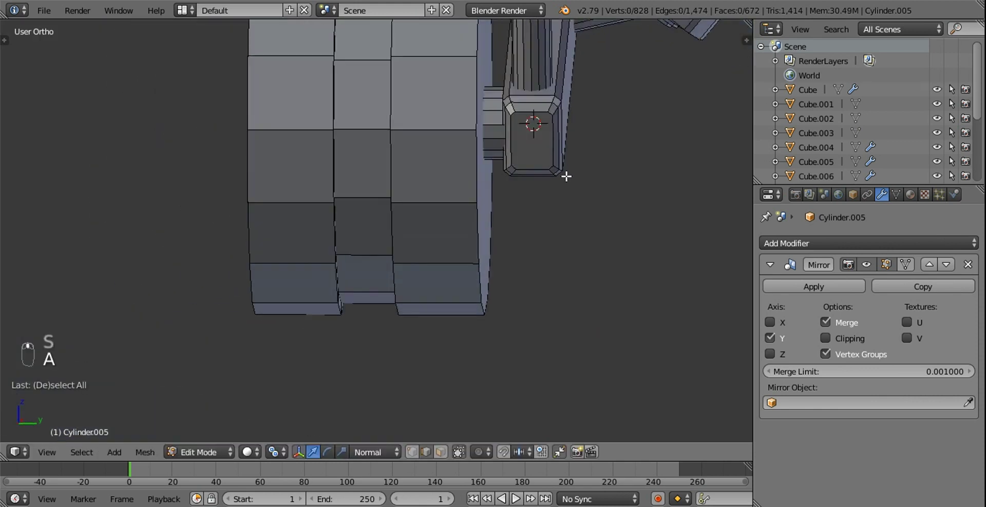
left_click_drag(446, 453, 511, 226)
key("ctrl+KP_Add")
key("ctrl+KP_Add")
left_click_drag(496, 197, 515, 259)
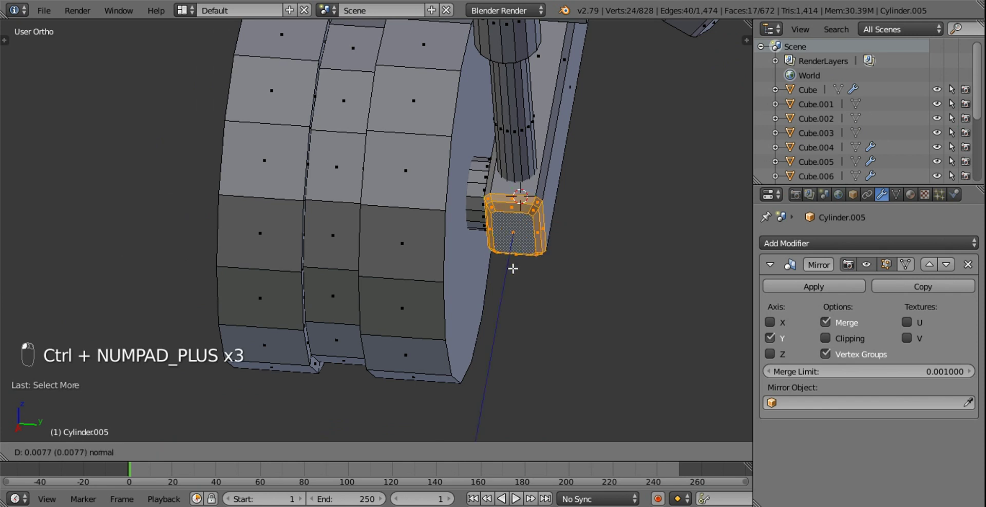
left_click(518, 198)
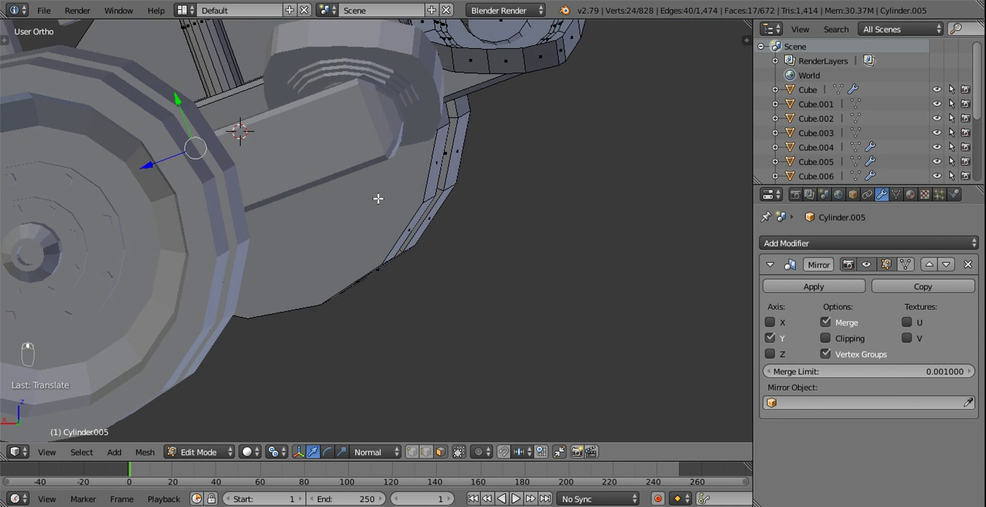
middle_click(464, 172)
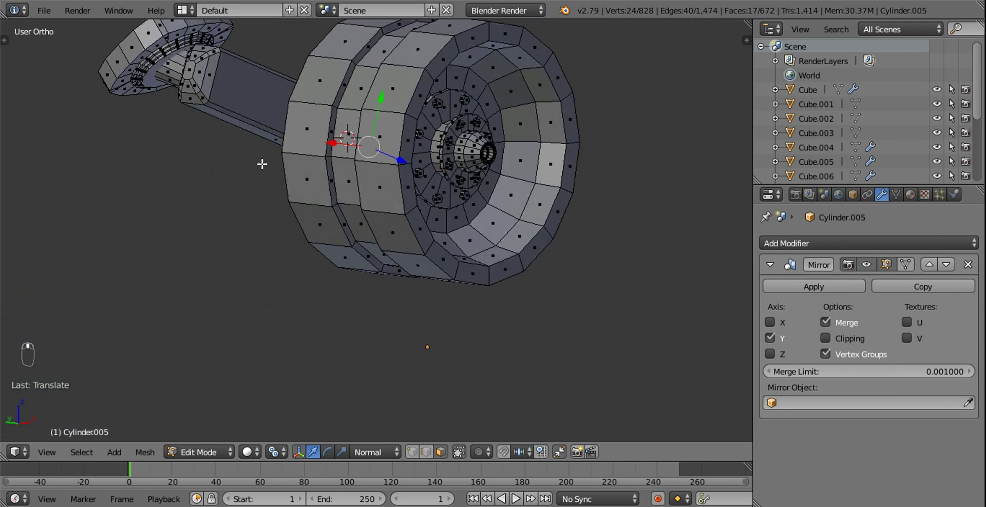
key("KP_1")
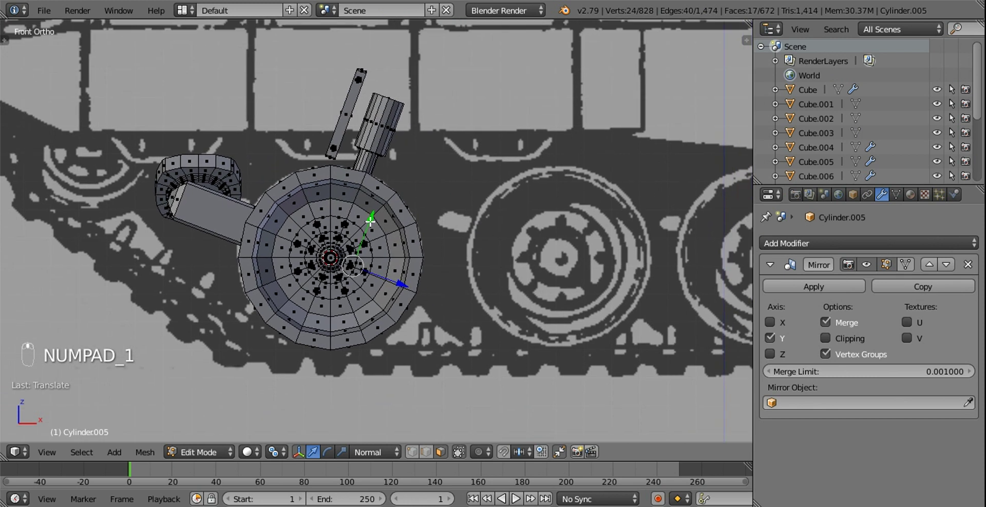
In Object Mode, raise the Array count to 7 wheel copies and widen their spacing.
key("Tab")
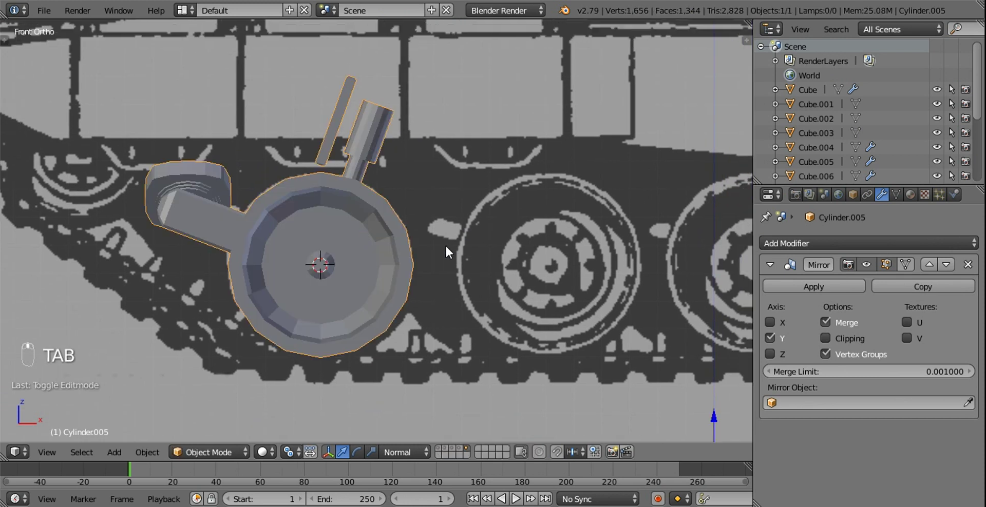
left_click_drag(792, 244, 618, 281)
middle_click(618, 281)
left_click_drag(595, 266, 873, 391)
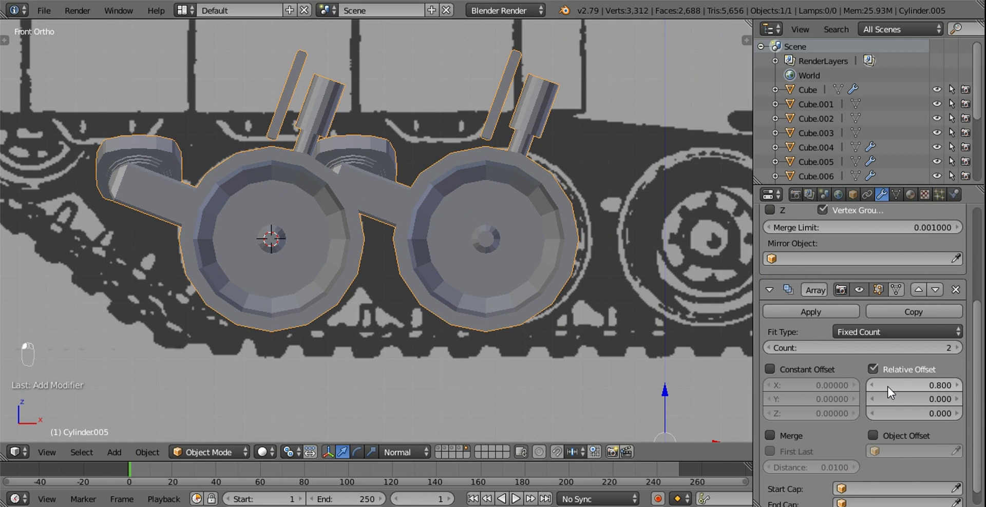
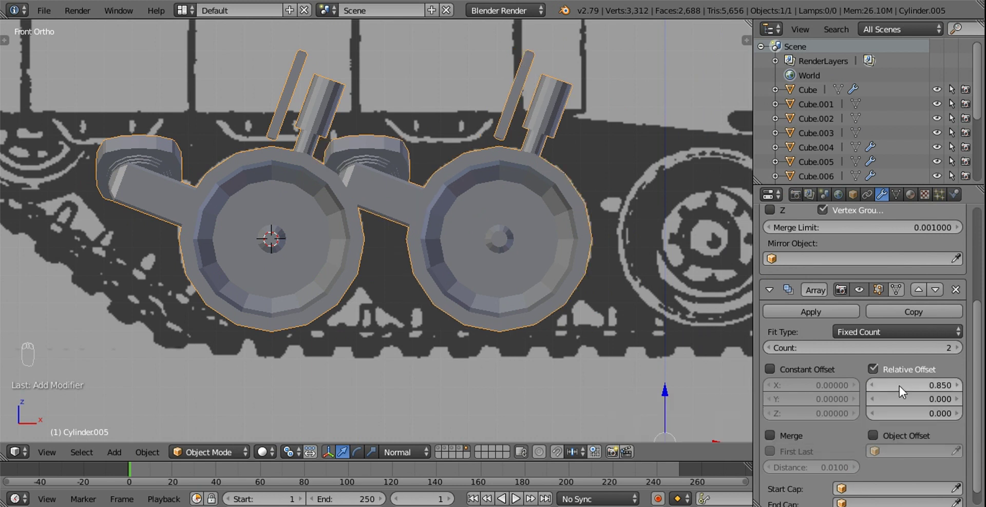
left_click_drag(959, 354, 445, 302)
left_click_drag(446, 303, 962, 353)
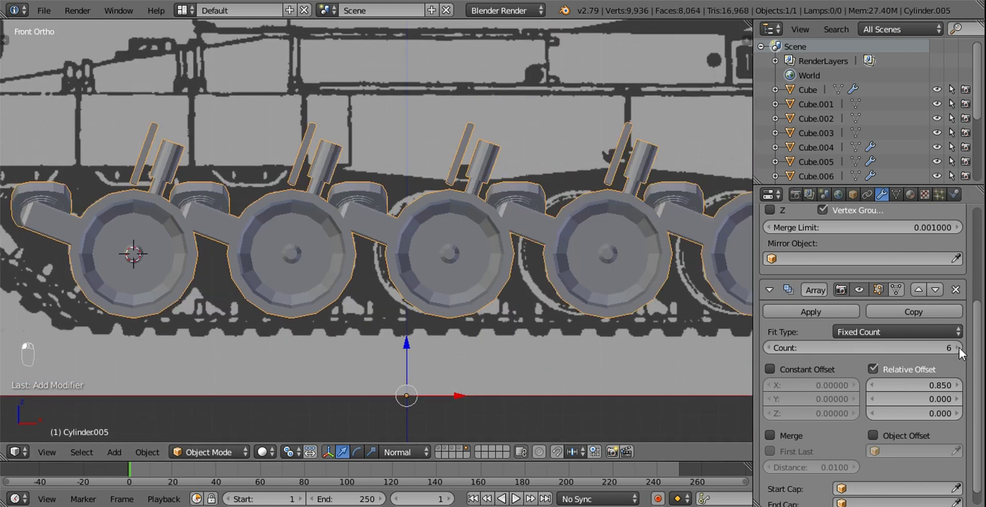
left_click(591, 328)
Fine-tune the Relative Offset X to about 0.825 so the wheels match the reference in front view.
middle_click(971, 357)
left_click_drag(962, 352, 497, 351)
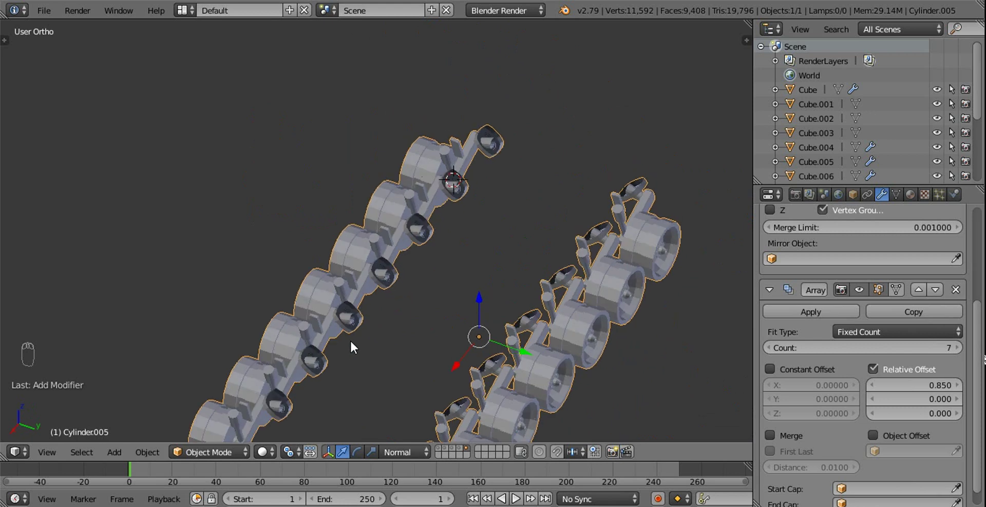
key("KP_1")
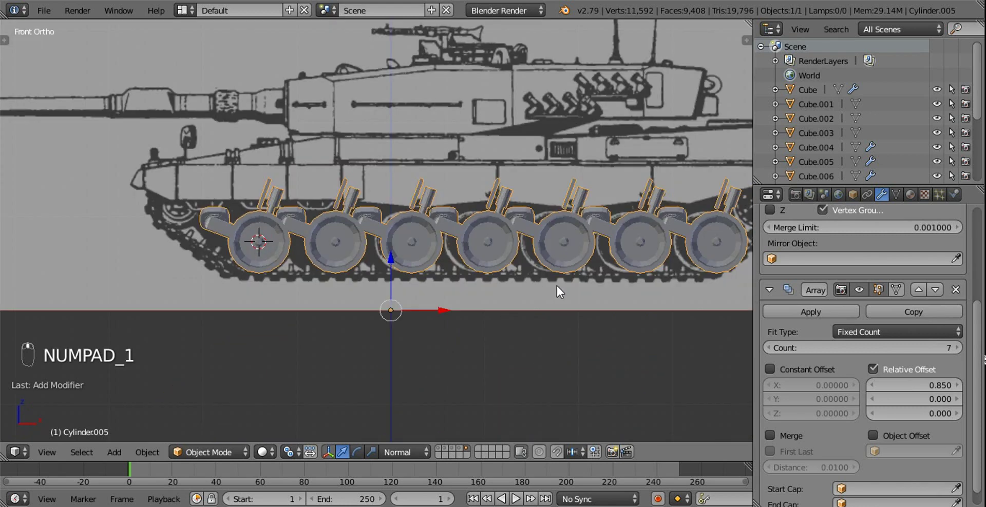
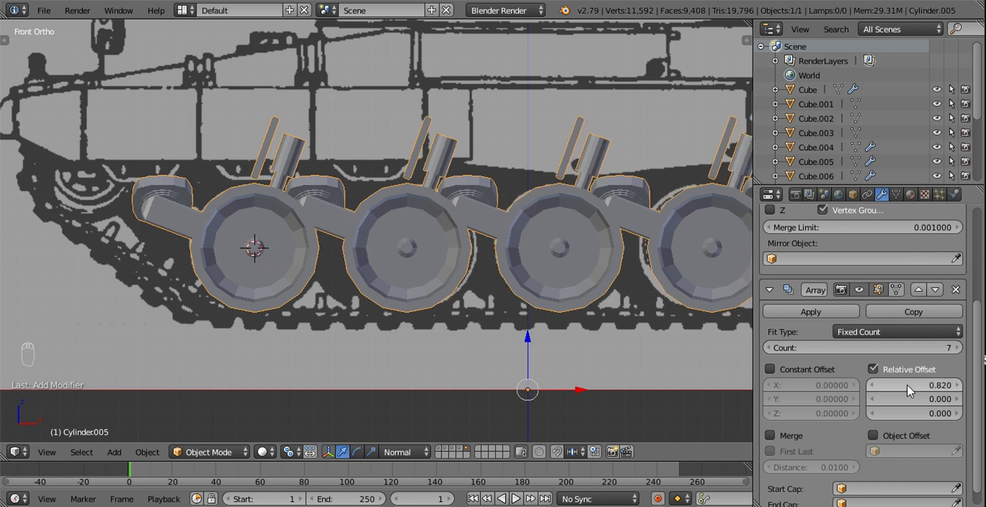
left_click_drag(647, 278, 504, 256)
key("z")
left_click_drag(586, 282, 932, 392)
left_click_drag(931, 392, 927, 390)
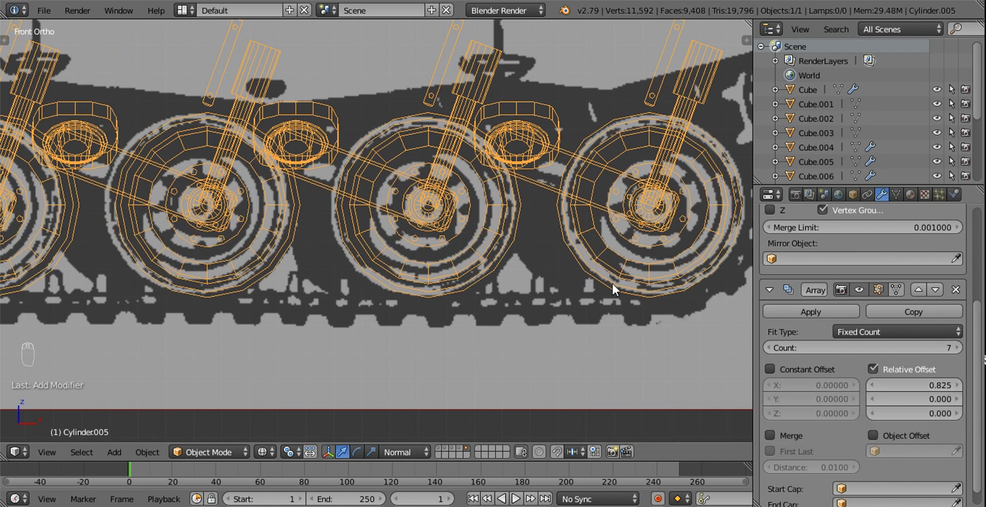
left_click_drag(471, 266, 435, 238)
key("z")
Orbit around the hull to inspect the row of seven wheel units along both sides.
middle_click(436, 232)
middle_click(391, 247)
left_click_drag(392, 247, 177, 227)
middle_click(88, 199)
middle_click(9, 224)
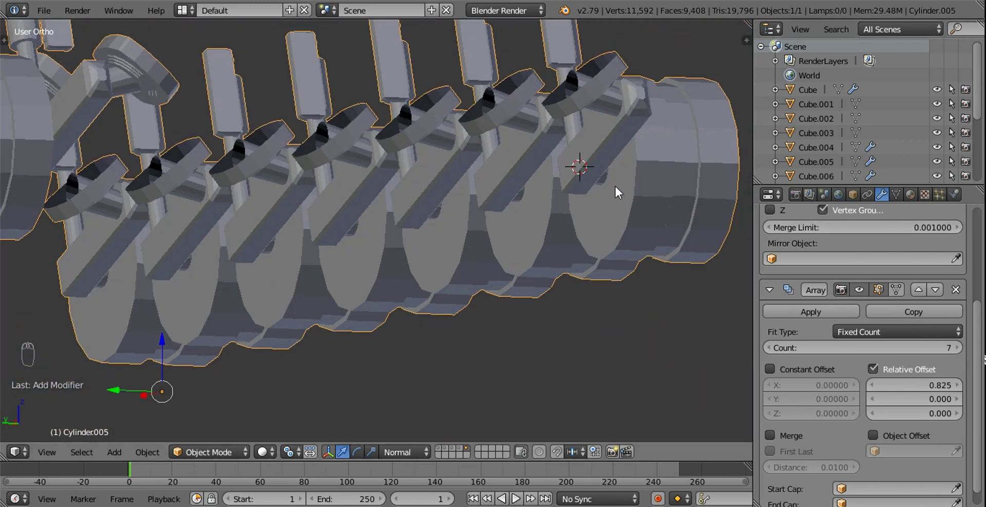
left_click_drag(504, 212, 448, 450)
left_click_drag(448, 450, 524, 262)
left_click_drag(482, 301, 532, 257)
middle_click(536, 255)
left_click_drag(492, 232, 524, 318)
key("a")
left_click_drag(527, 299, 459, 453)
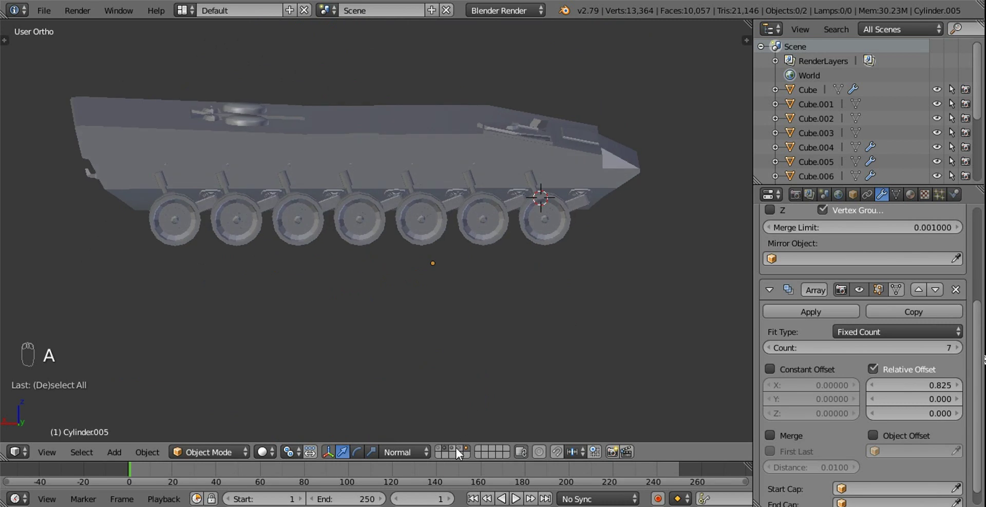
Review the full tank, then show only the row of suspension wheel units isolated from the hull.
left_click_drag(458, 451, 296, 314)
left_click_drag(506, 315, 265, 322)
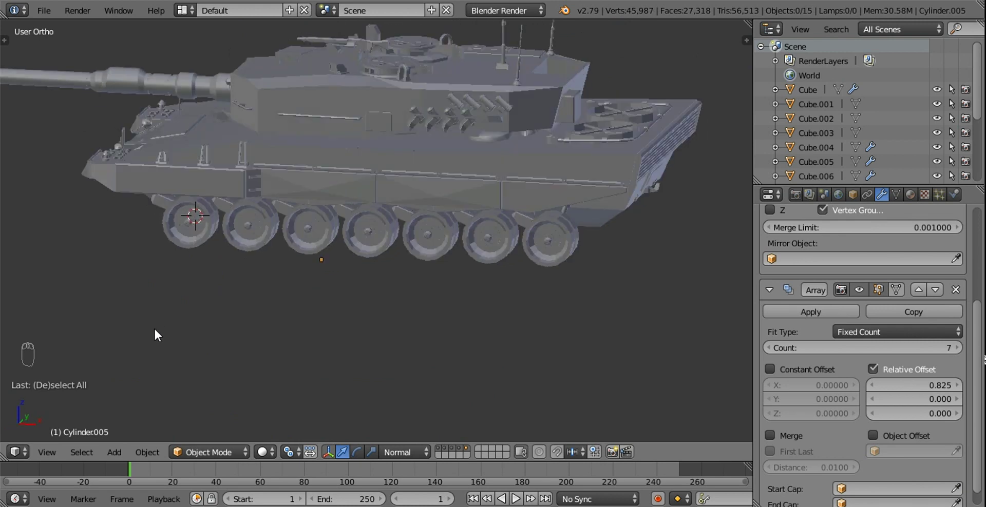
left_click_drag(403, 275, 446, 272)
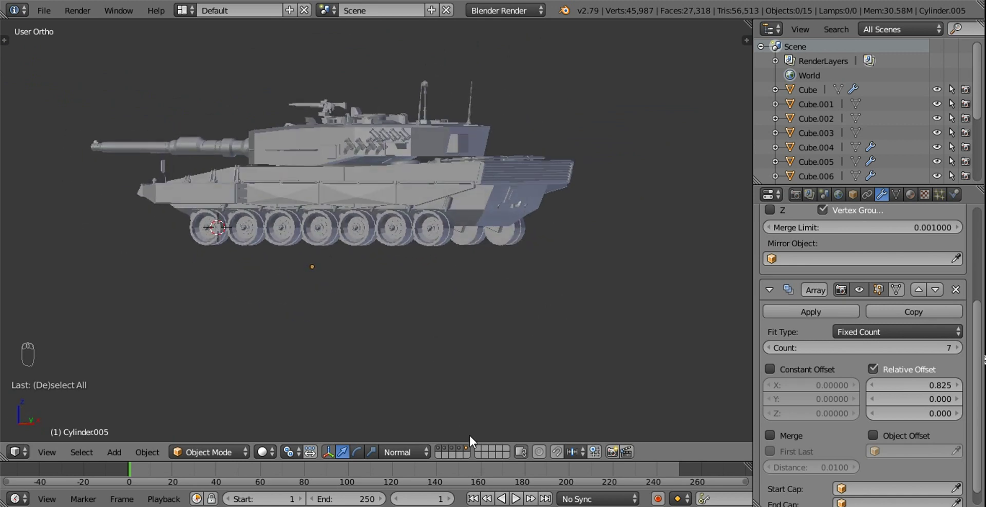
left_click_drag(468, 451, 442, 321)
left_click_drag(471, 307, 455, 276)
key("KP_1")
left_click_drag(450, 273, 416, 290)
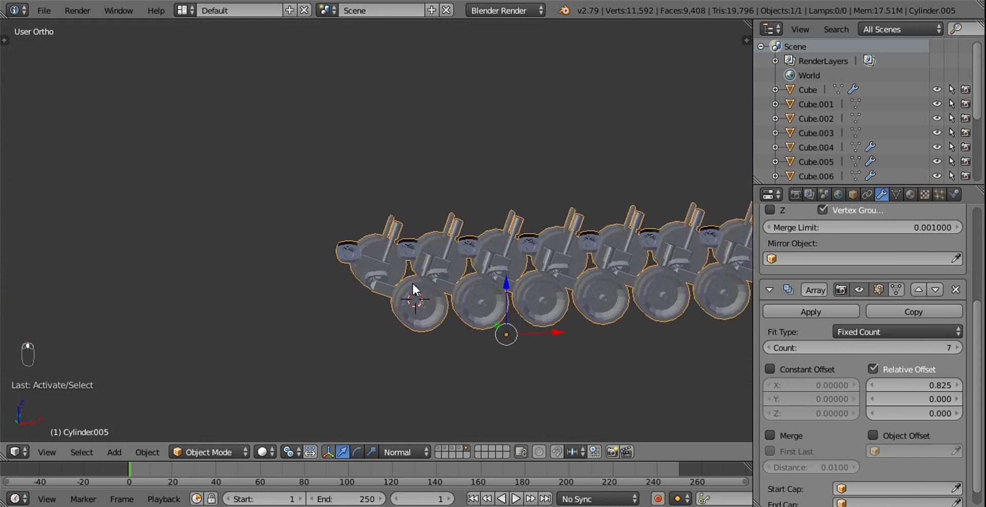
In Edit Mode, select the first unit's wheel geometry with linked and box selection.
key("Tab")
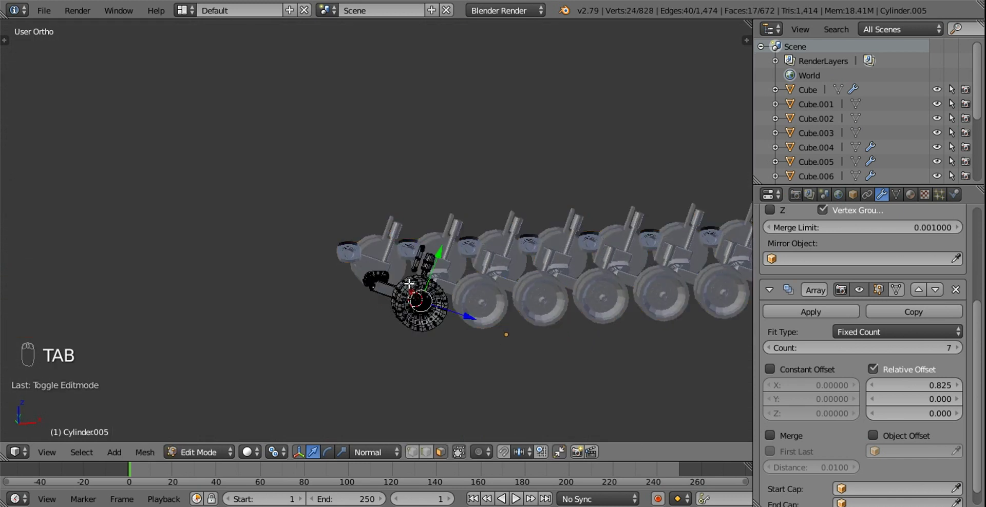
left_click_drag(409, 282, 401, 283)
key("ctrl+z")
left_click(410, 454)
key("KP_1")
left_click(407, 257)
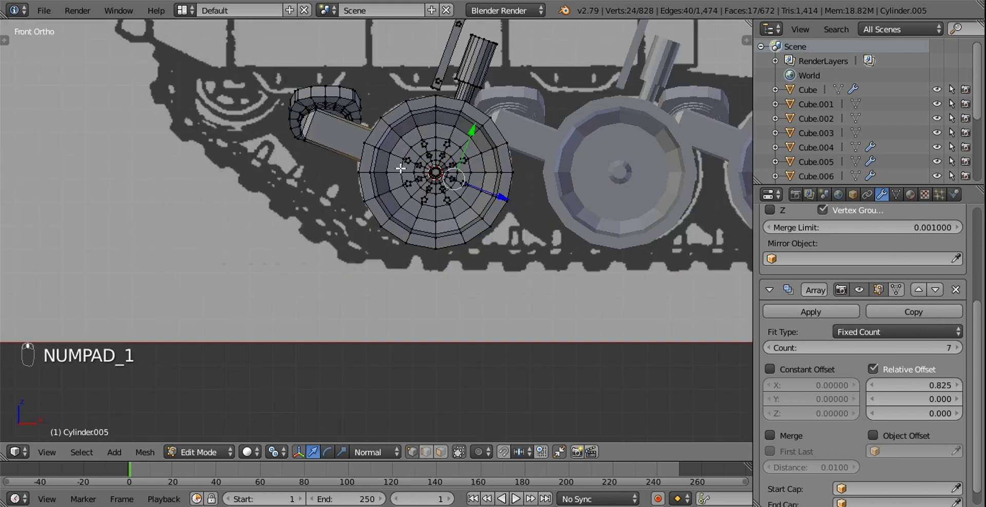
key("l")
key("KP_3")
key("z")
key("b")
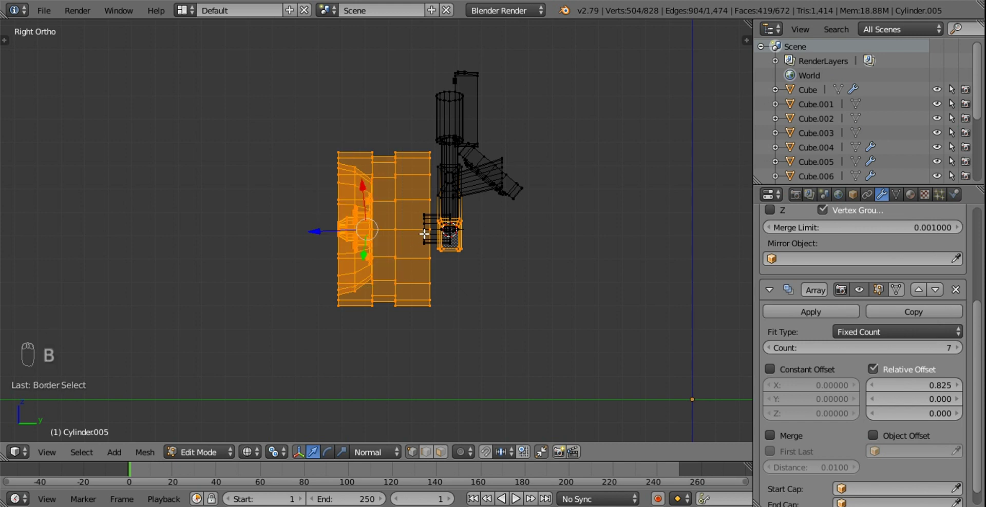
Verify the wheel selection, separate it into its own object via P > Selection, and return to Object Mode.
key("l")
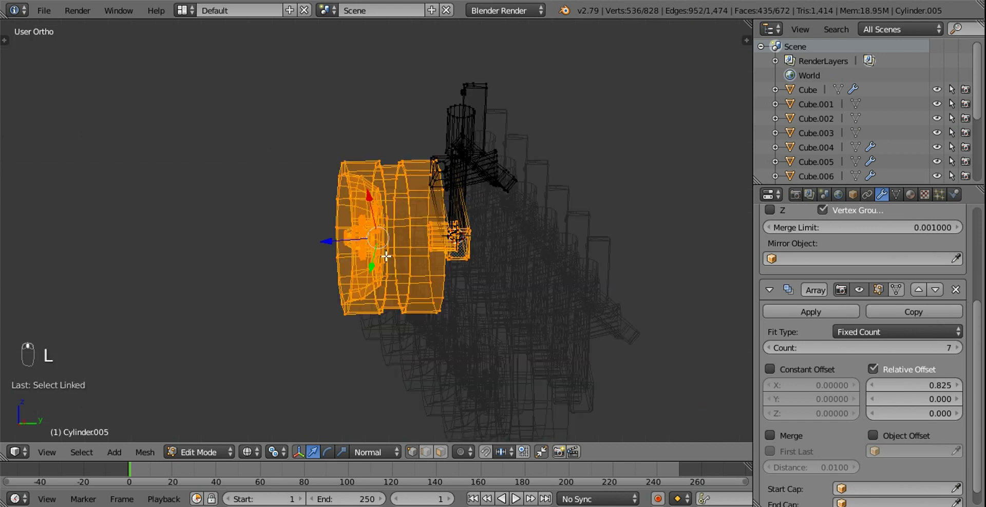
key("z")
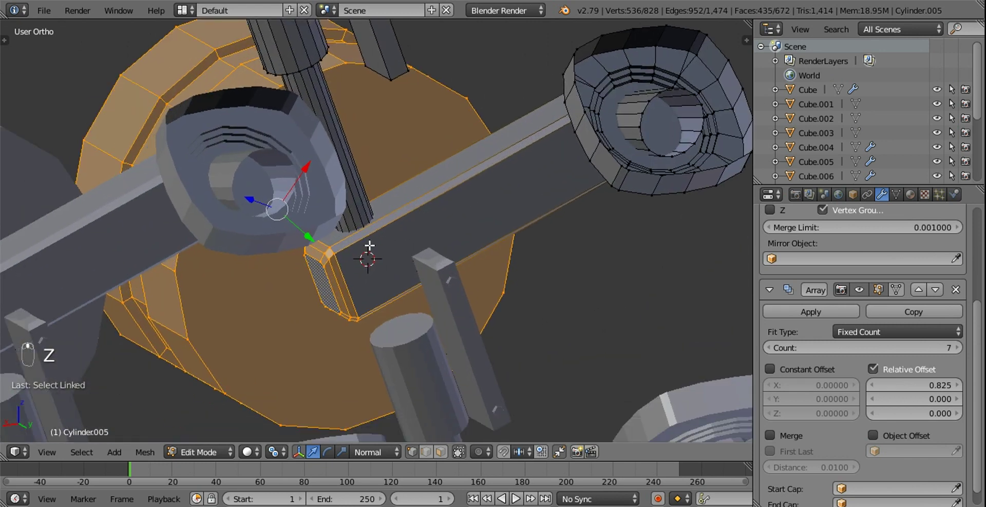
key("shift+l")
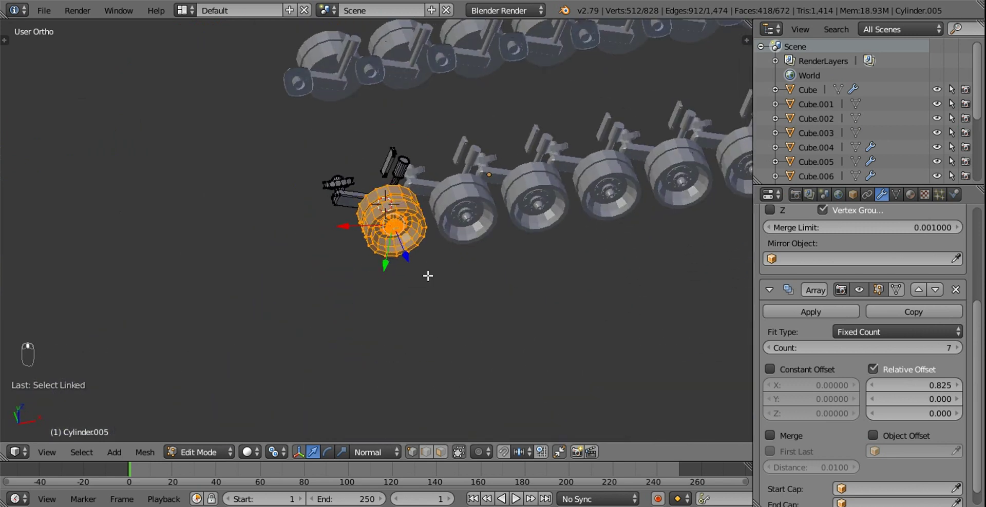
key("shift+d")
key("p")
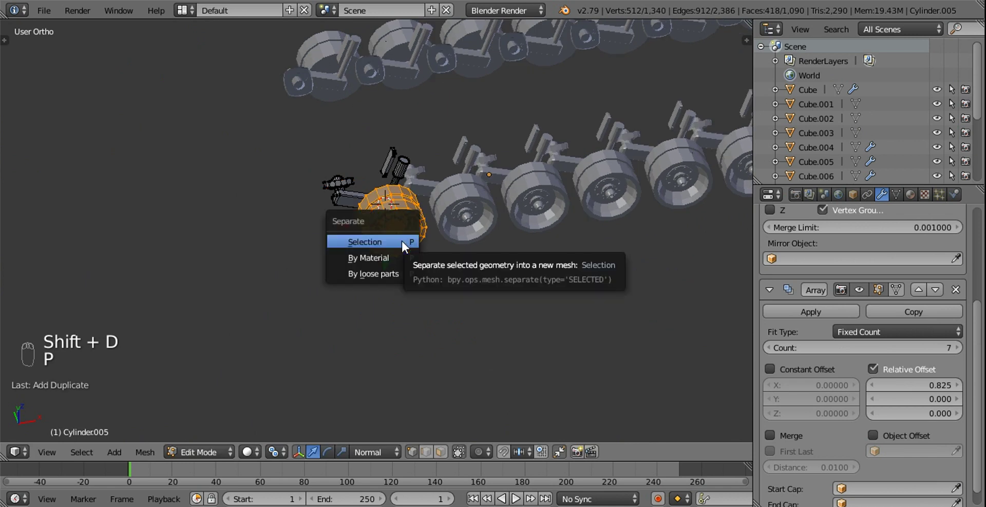
key("Tab")
left_click(395, 216)
key("g")
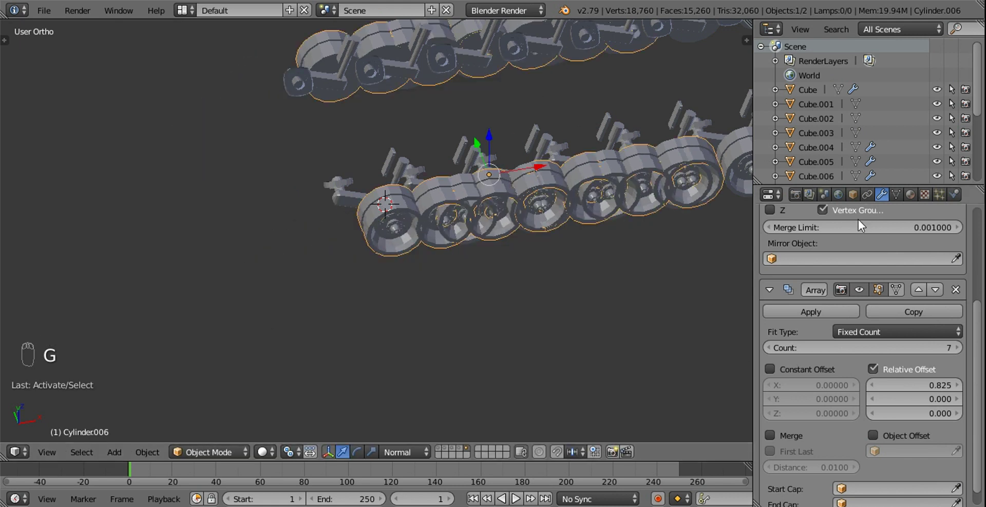
Select the separated wheel's geometry and move it forward to the front idler position.
left_click_drag(878, 241, 754, 255)
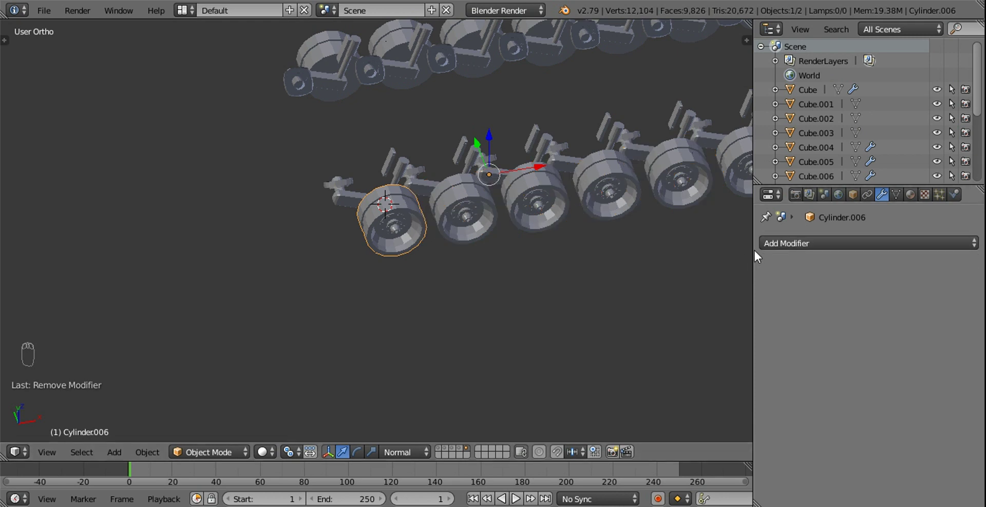
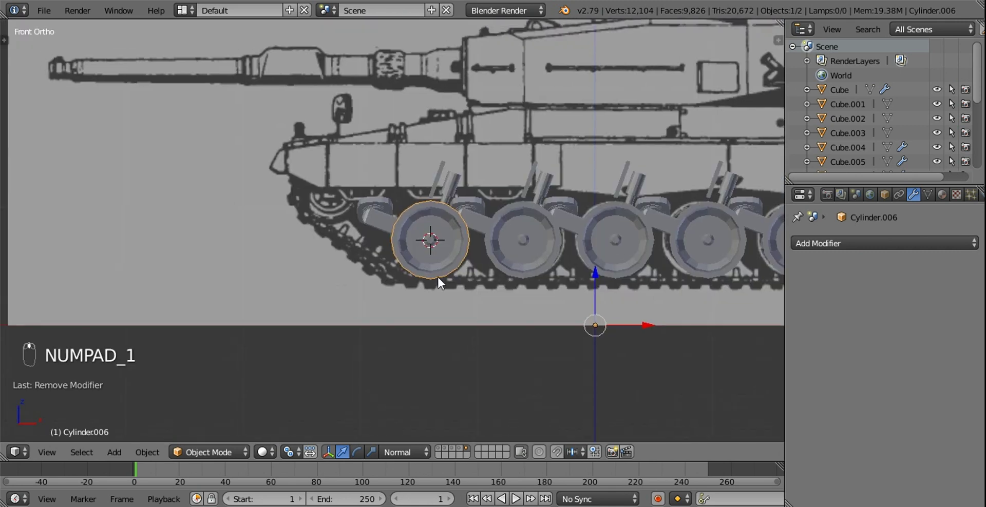
key("Tab")
key("a")
key("g")
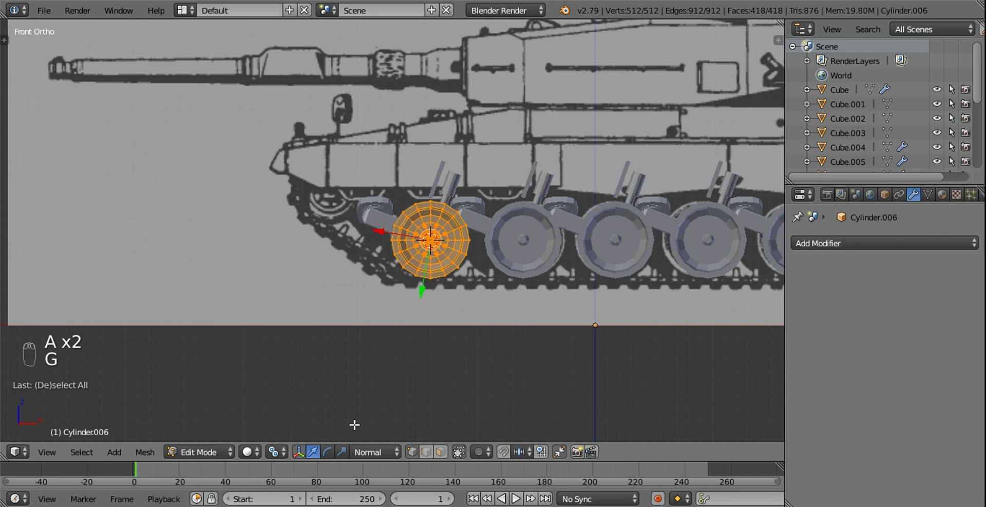
left_click_drag(374, 450, 347, 269)
key("g")
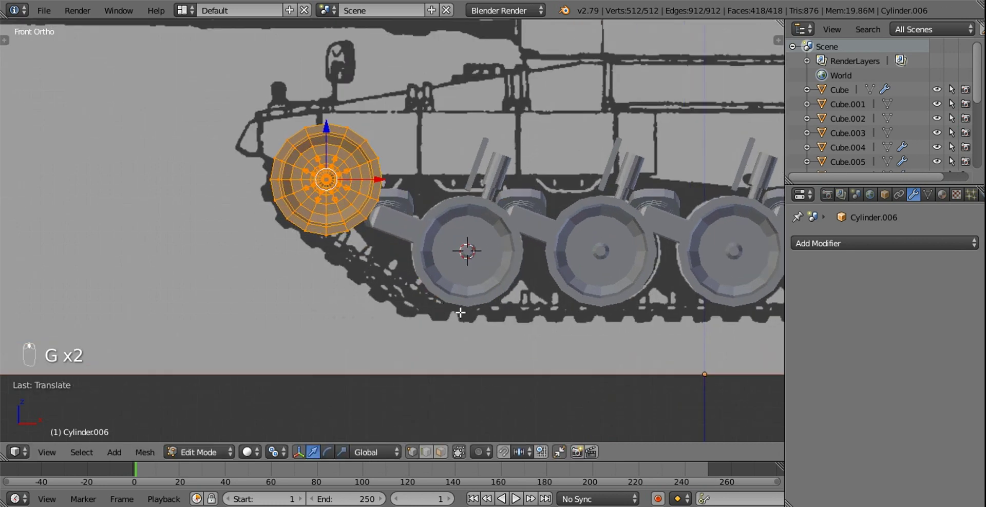
key("z")
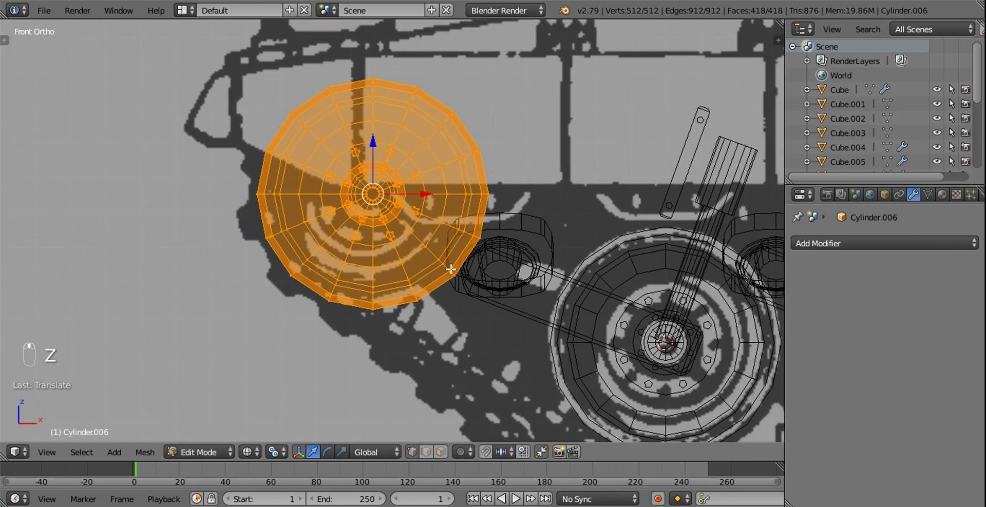
key("KP_7")
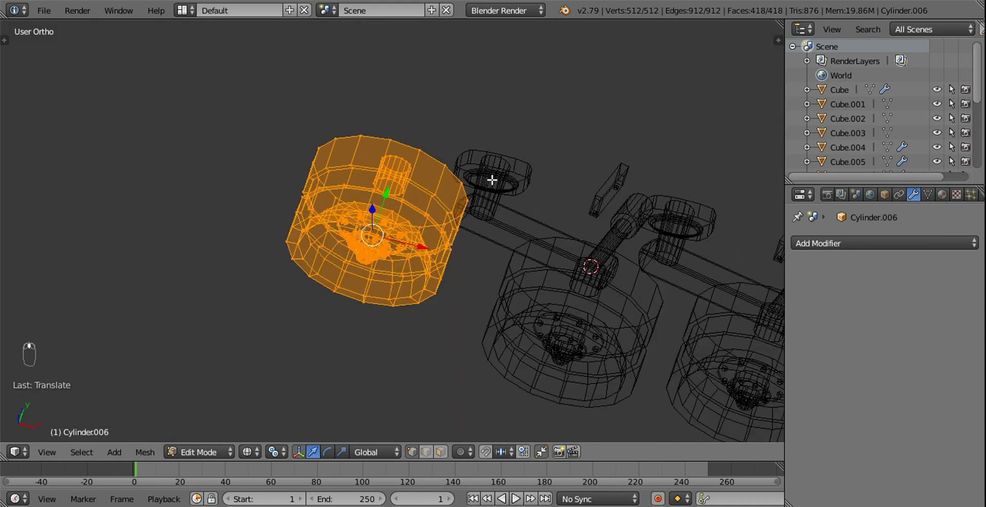
key("z")
Scale the wheel slightly narrower along Y, checking in top and front views.
key("s")
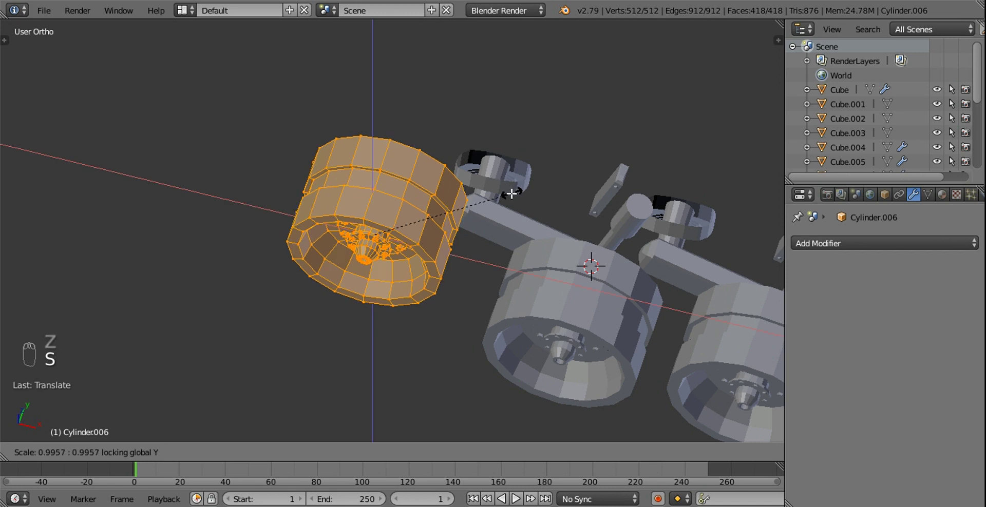
key("KP_7")
key("s")
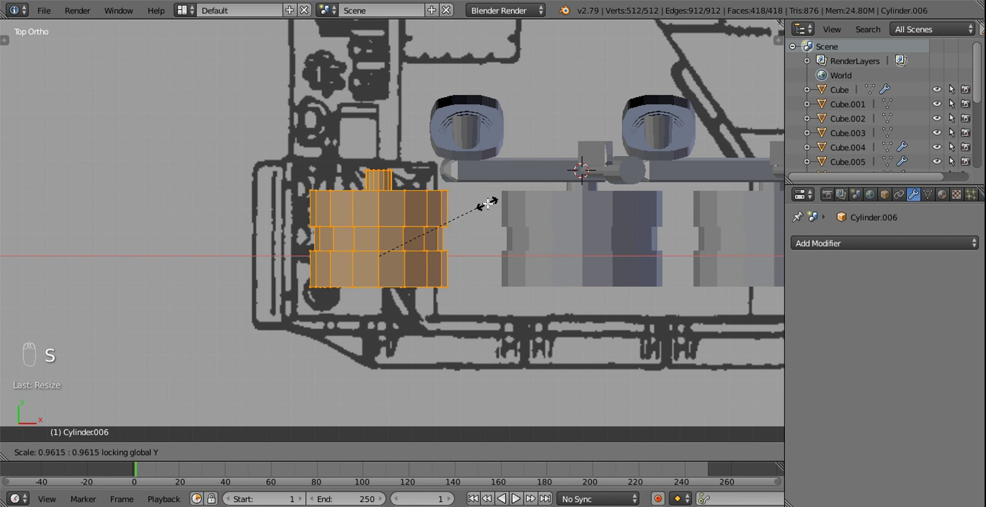
left_click(430, 253)
key("KP_1")
key("z")
left_click_drag(427, 236, 426, 235)
key("z")
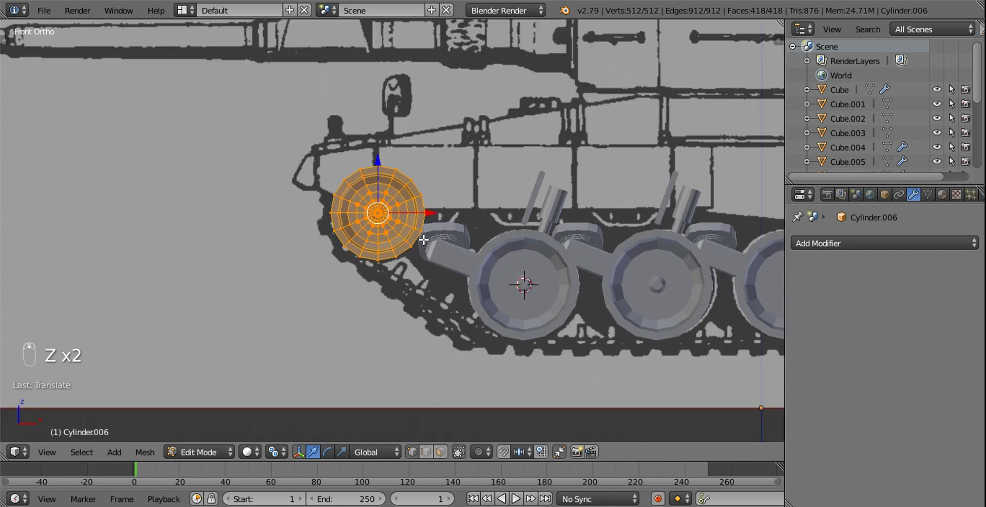
key("a")
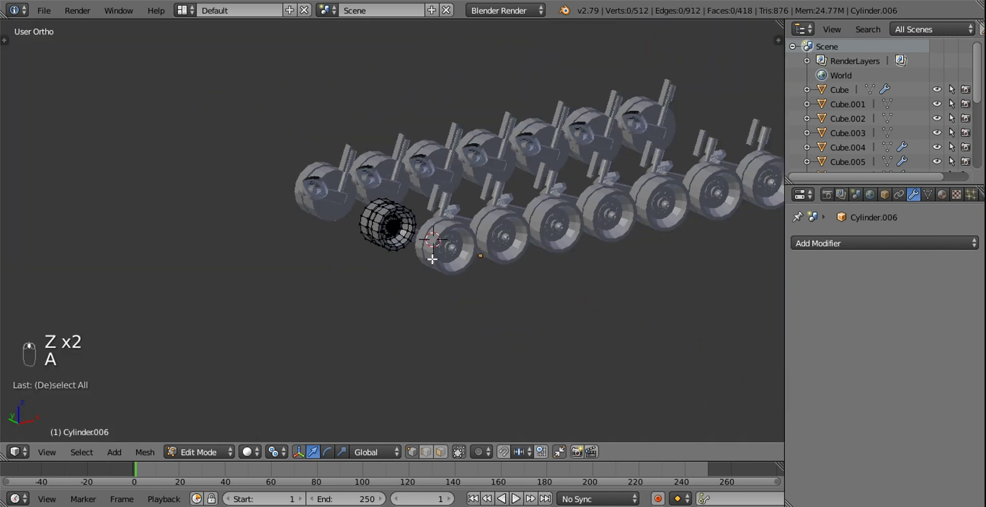
key("KP_1")
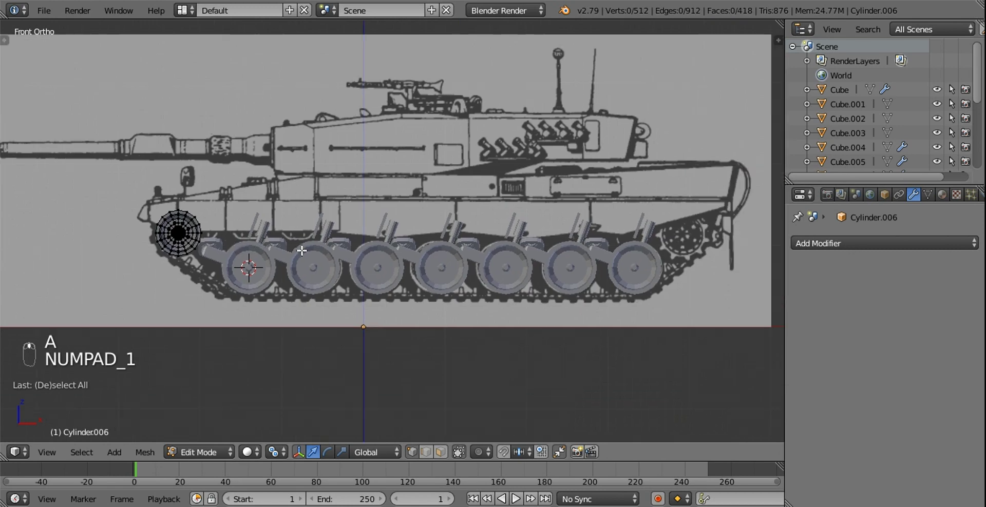
key("a")
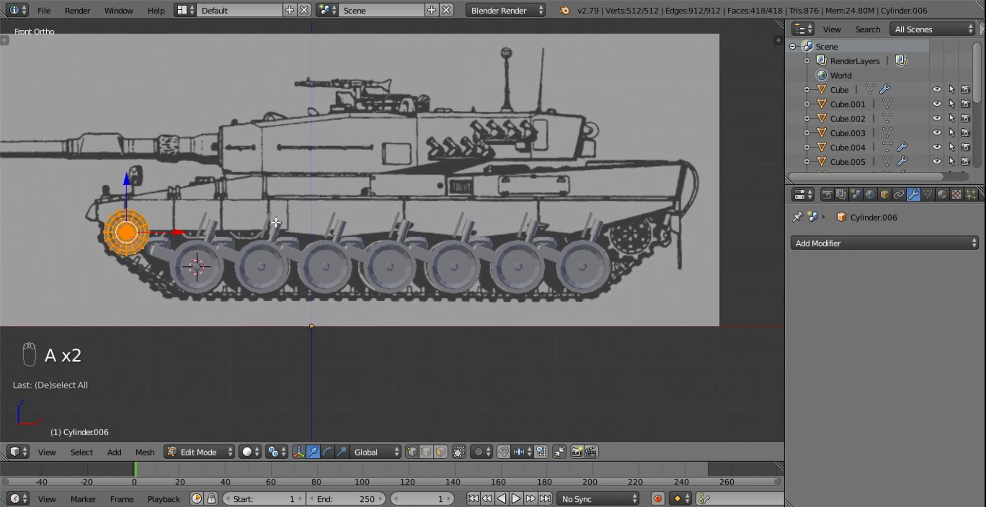
Select the front wheel and grow the selection to its whole mesh, framing it in view.
left_click(448, 456)
left_click_drag(427, 269, 385, 338)
left_click(427, 455)
left_click_drag(427, 304, 335, 173)
left_click_drag(336, 173, 399, 388)
left_click(399, 388)
left_click_drag(447, 443, 444, 282)
key("ctrl+KP_Add")
key("ctrl+KP_Add")
key("ctrl+KP_Add")
key("ctrl+KP_Add")
key("ctrl+KP_Add")
left_click_drag(449, 238, 435, 239)
key("KP_Decimal")
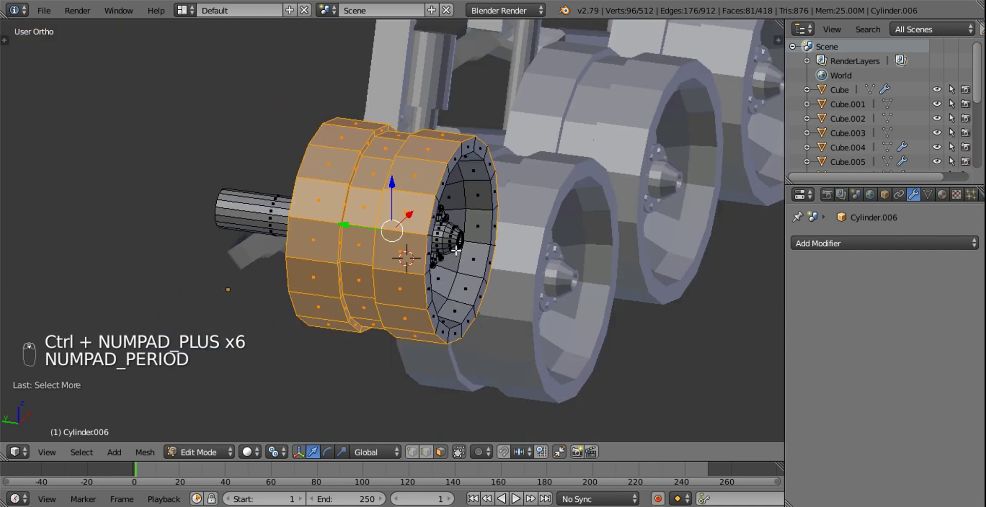
Duplicate the front wheel in side view and place the copy at the rear of the track.
key("KP_1")
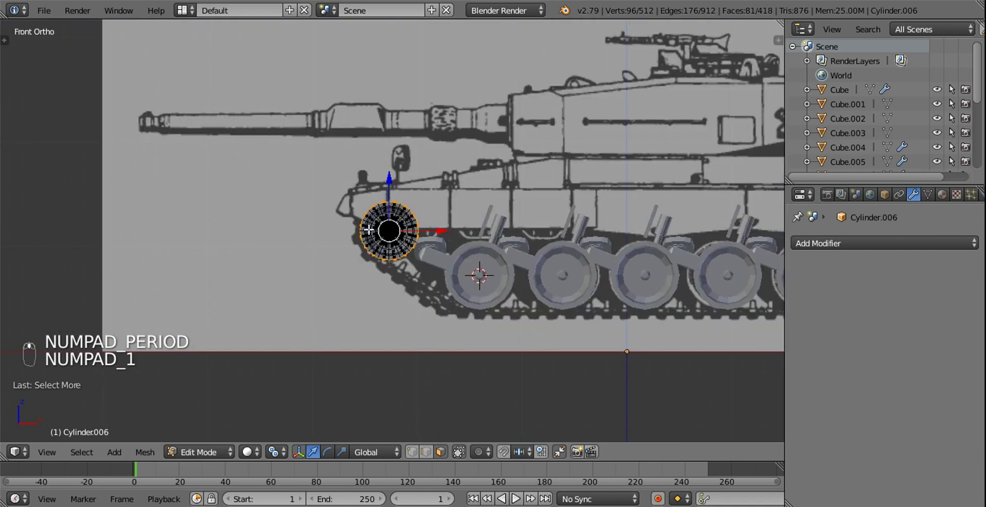
key("shift+d")
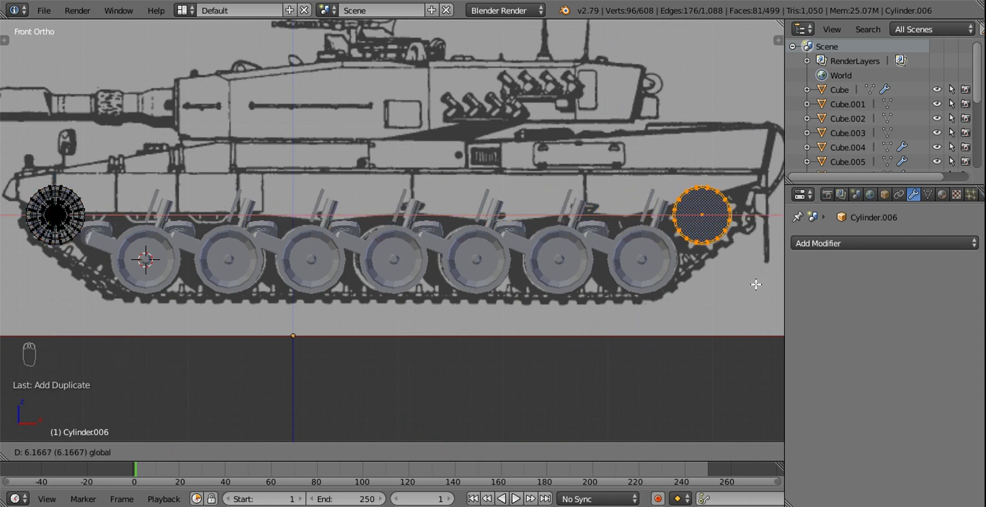
left_click_drag(562, 224, 444, 276)
key("z")
middle_click(436, 247)
left_click_drag(441, 167, 442, 177)
middle_click(441, 177)
key("z")
Cap the wheel's open end with a new face and deselect everything.
left_click_drag(423, 375, 418, 219)
key("f")
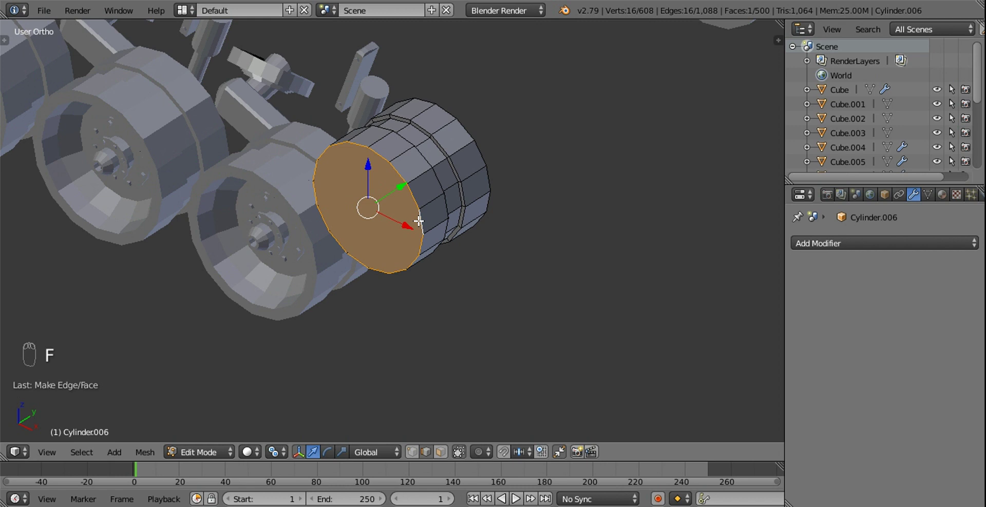
key("a")
left_click(425, 208)
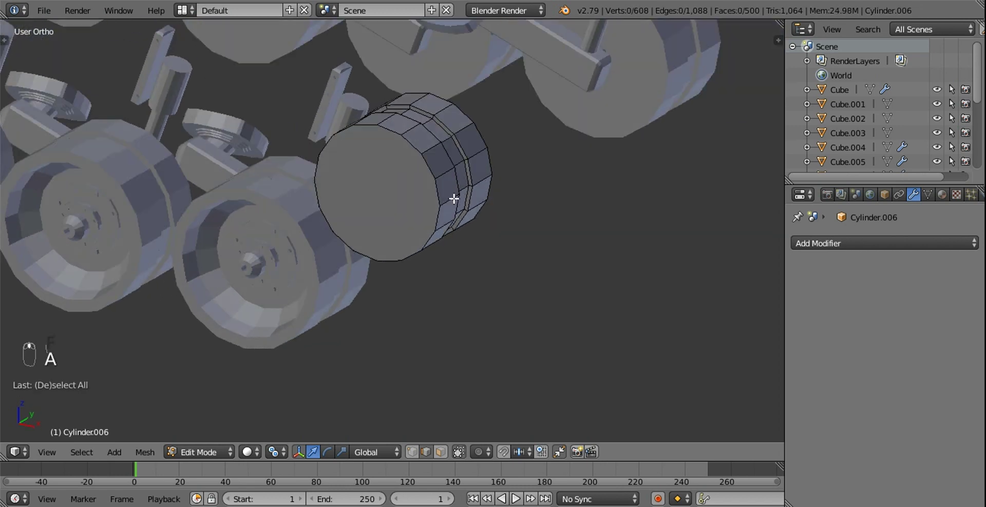
middle_click(471, 194)
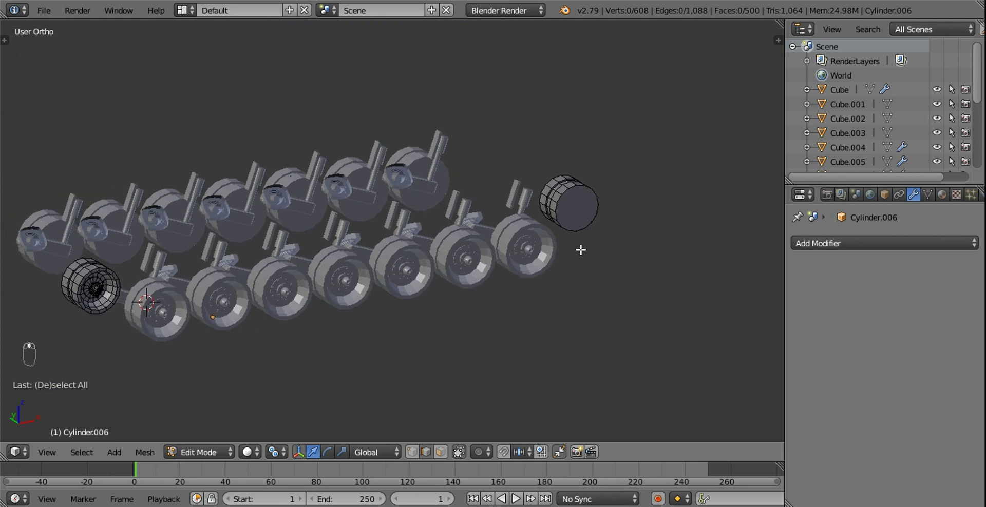
left_click(533, 260)
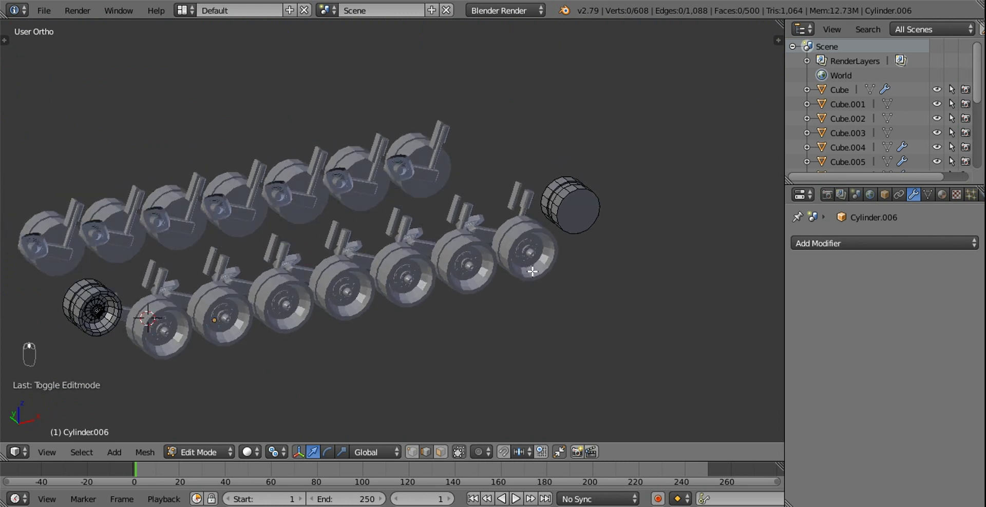
Add a Mirror modifier on Y to the wheels, leave Edit Mode and enter the hull deck's hatch ring.
left_click_drag(805, 246, 698, 388)
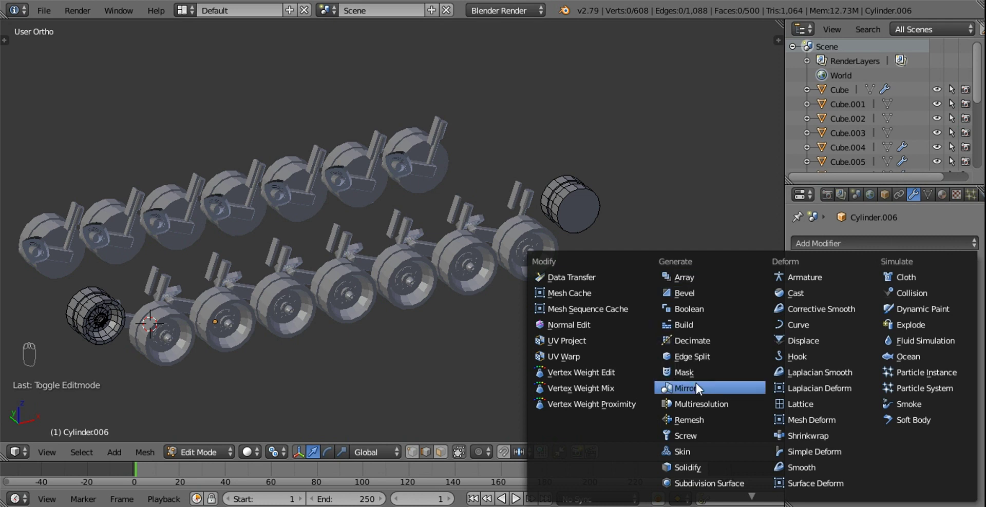
left_click_drag(806, 336, 595, 276)
left_click_drag(595, 275, 394, 380)
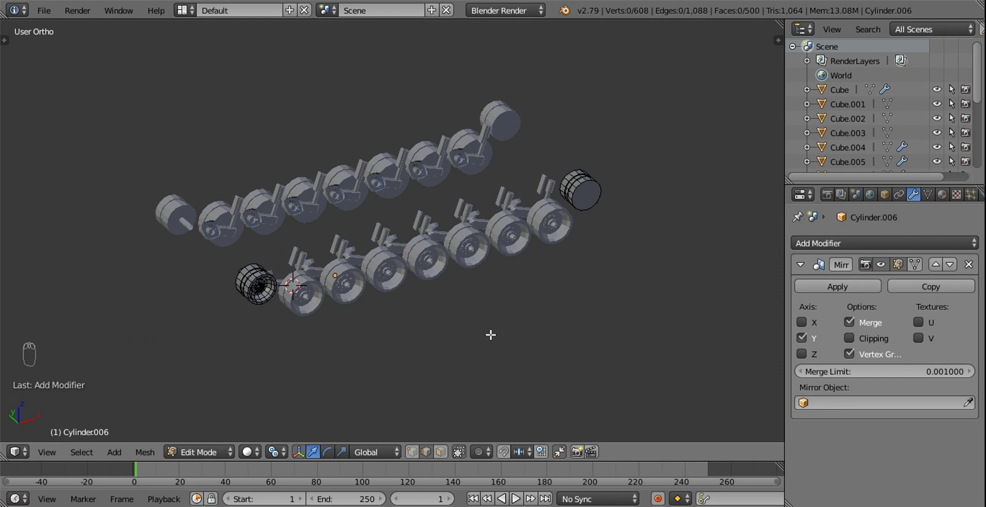
key("Tab")
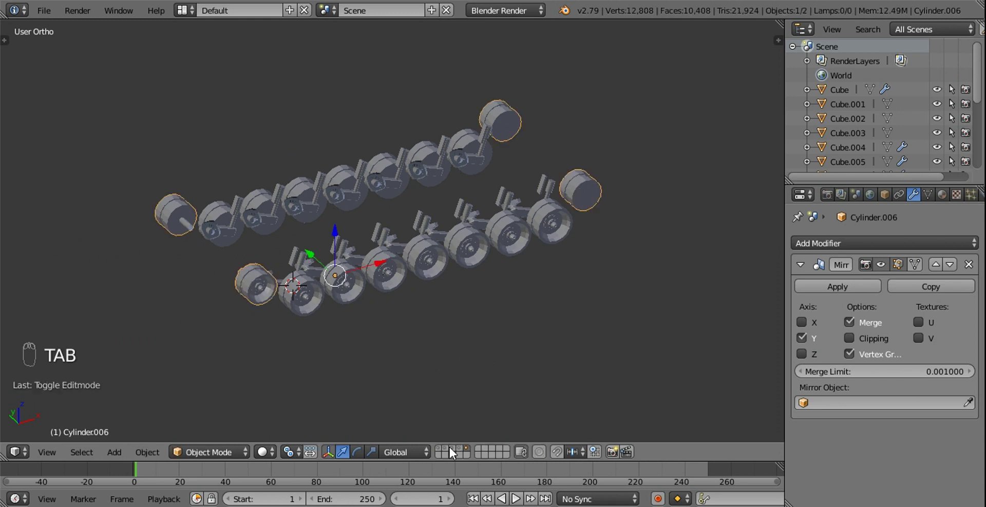
left_click(448, 452)
left_click_drag(454, 452, 543, 132)
key("Tab")
Duplicate the hatch ring beside the hull, turn it upright and shrink it to about half size.
left_click(519, 156)
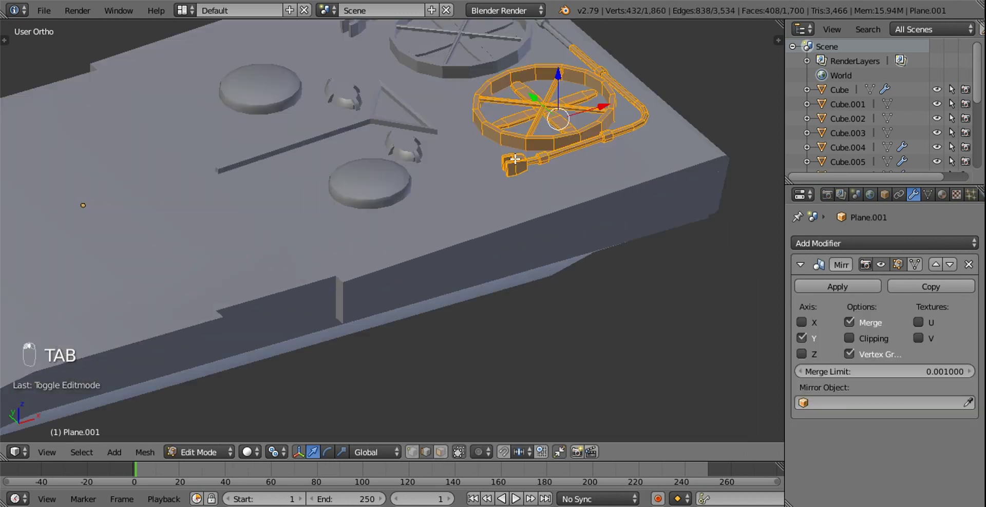
left_click_drag(521, 137, 521, 137)
key("l")
key("KP_1")
key("shift+d")
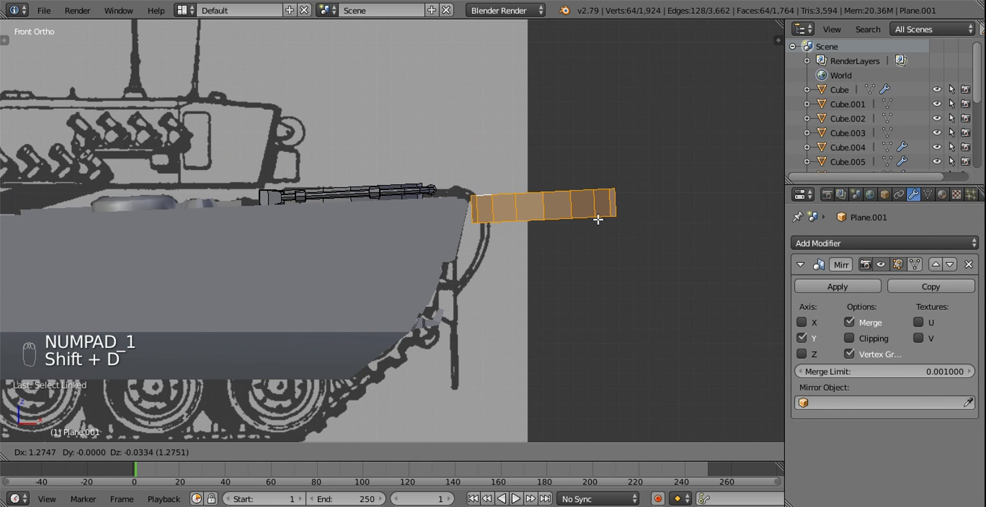
key("r")
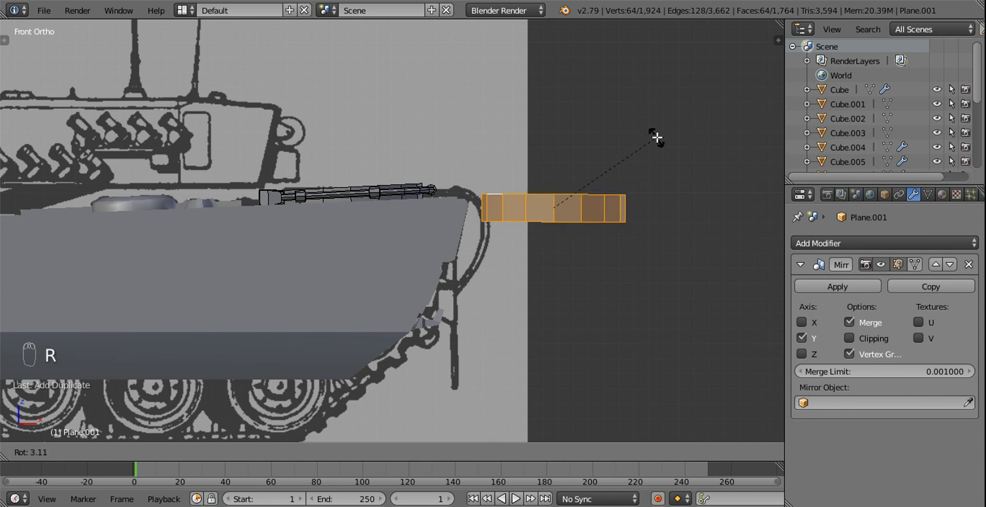
left_click_drag(564, 160, 673, 163)
key("r")
key("s")
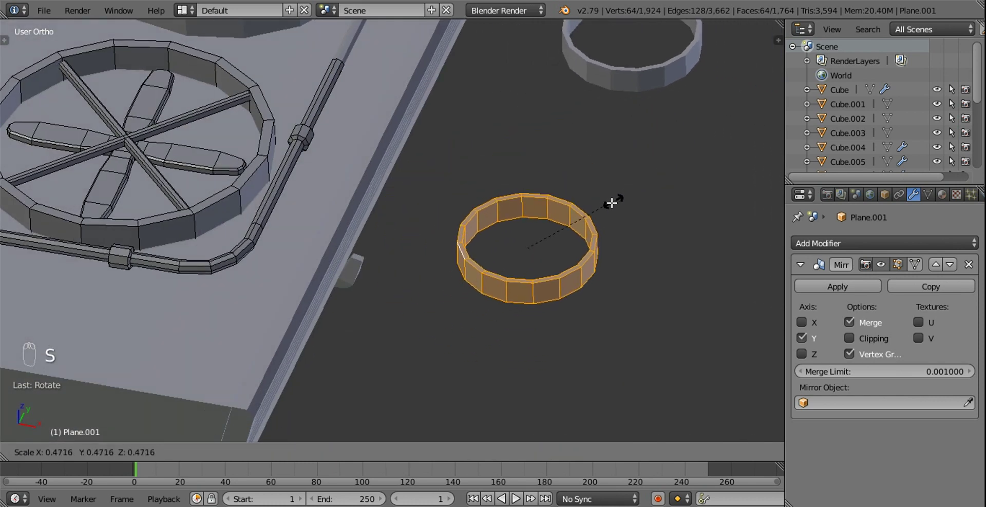
left_click(596, 215)
key("KP_1")
key("s")
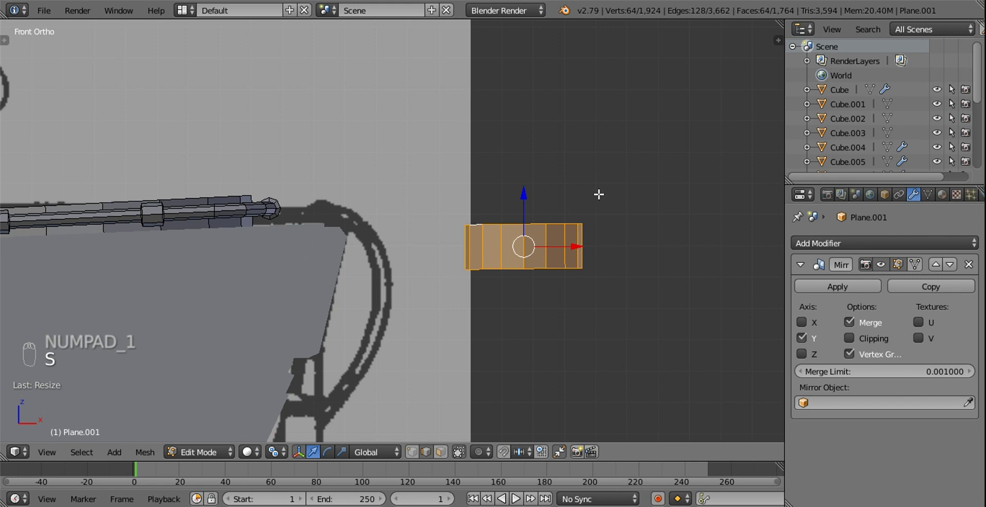
Duplicate the ring's inner loop and scale it toward the centre, filling it as a floor.
left_click_drag(446, 455, 620, 290)
key("z")
key("b")
key("x")
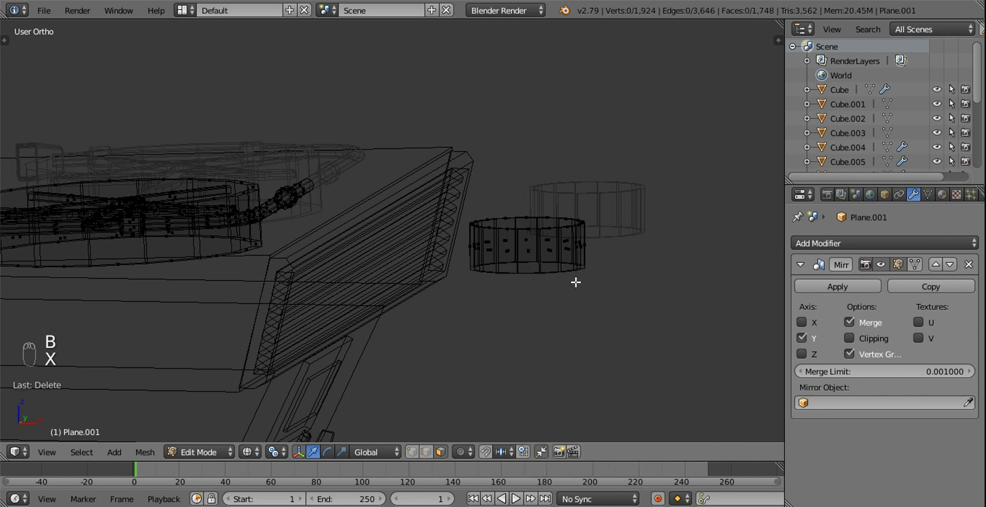
key("z")
middle_click(567, 248)
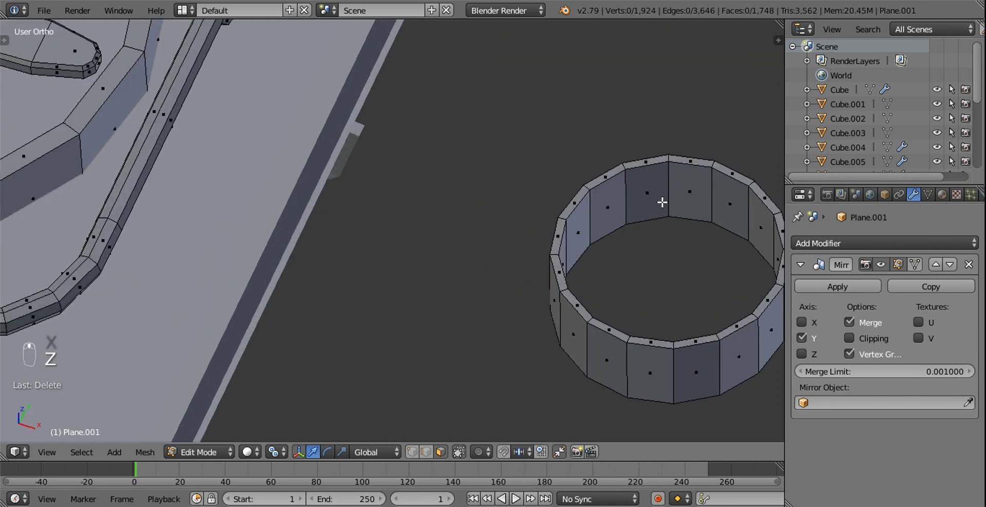
left_click_drag(680, 189, 672, 148)
key("s")
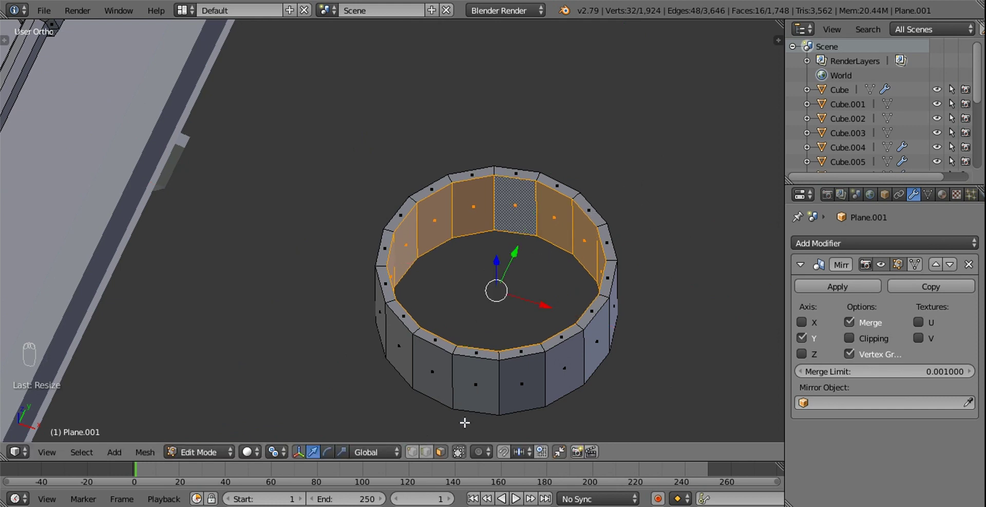
left_click_drag(433, 455, 504, 330)
key("shift+d")
key("s")
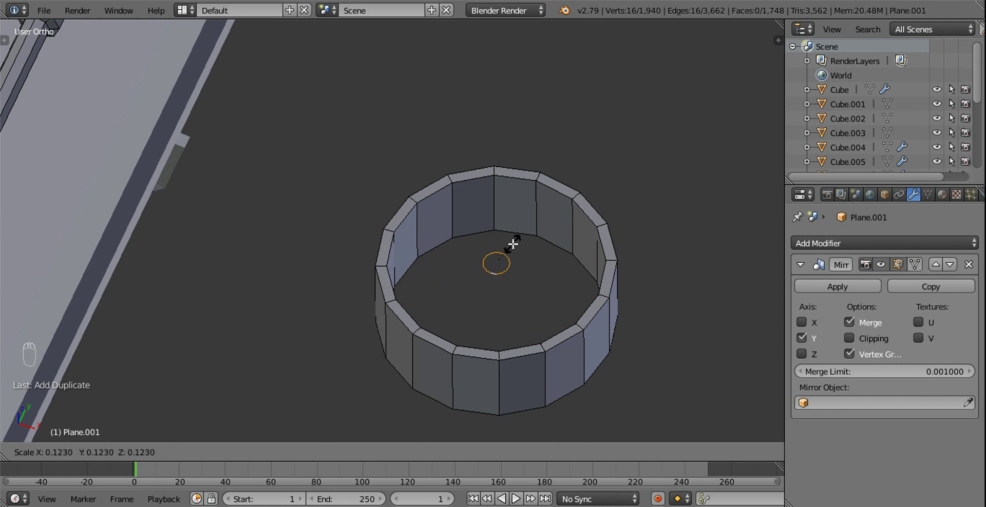
key("f")
left_click_drag(487, 207, 551, 196)
Extrude a small post up from the centre of the ring floor.
key("e")
key("KP_1")
key("z")
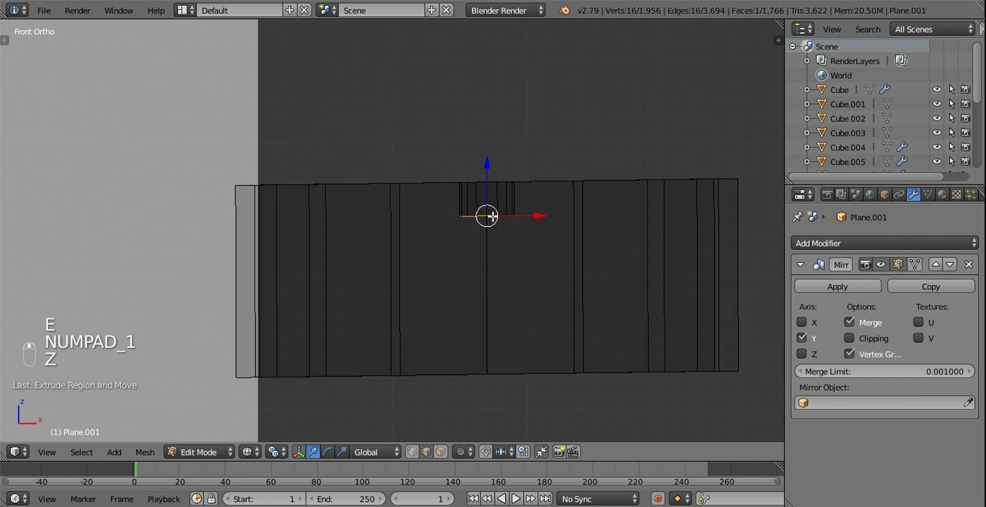
key("l")
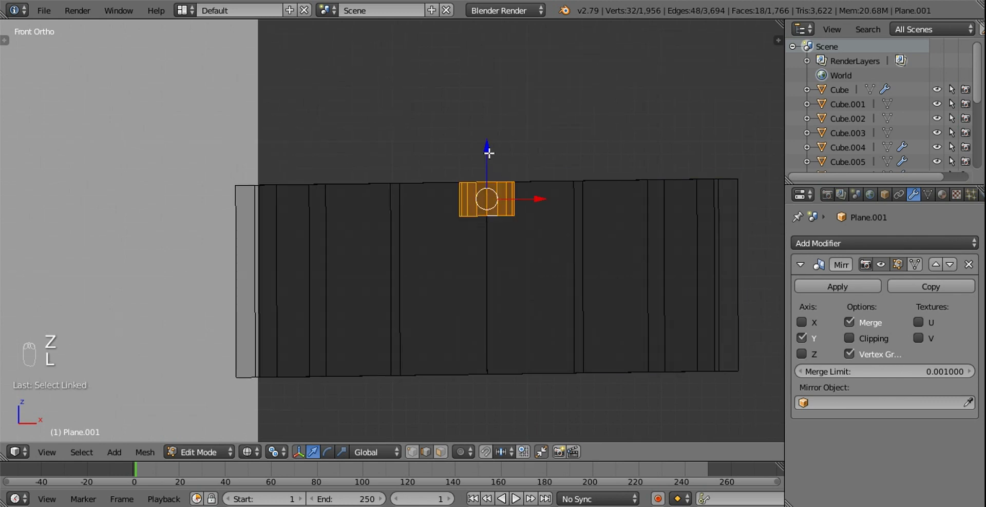
left_click_drag(486, 157, 487, 174)
middle_click(487, 174)
Bevel the post's top rim, undo it, and snap the 3D cursor to the scene centre.
key("z")
middle_click(431, 418)
left_click_drag(507, 219, 566, 258)
key("w")
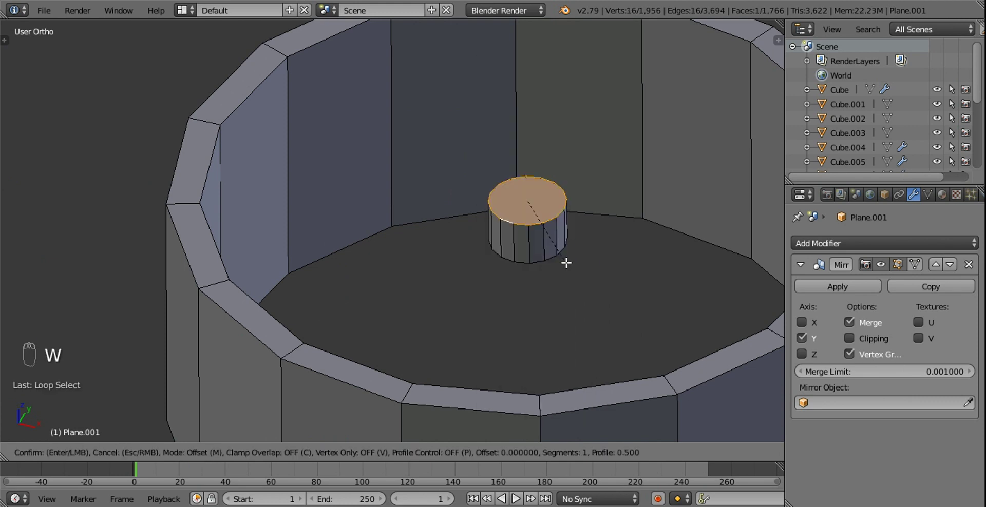
key("w")
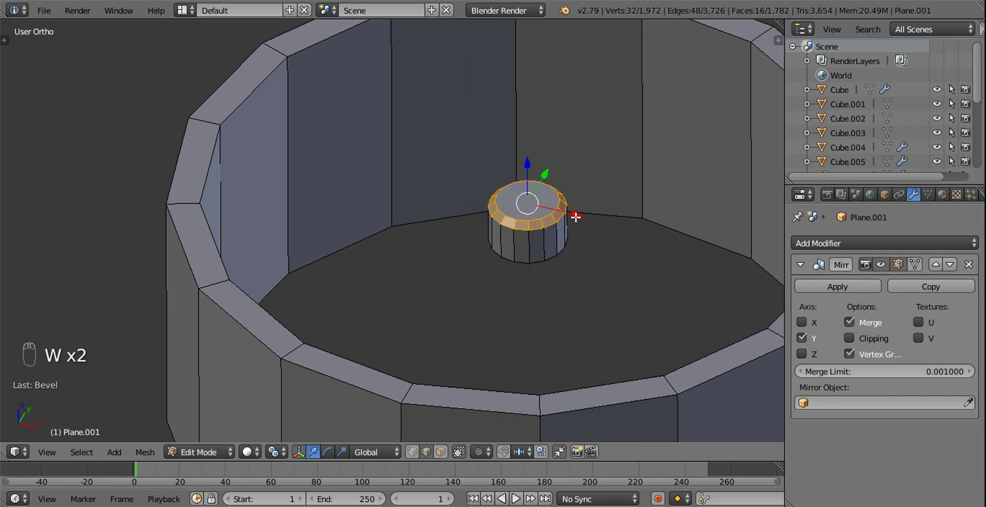
key("ctrl+z")
key("ctrl+e")
key("shift+s")
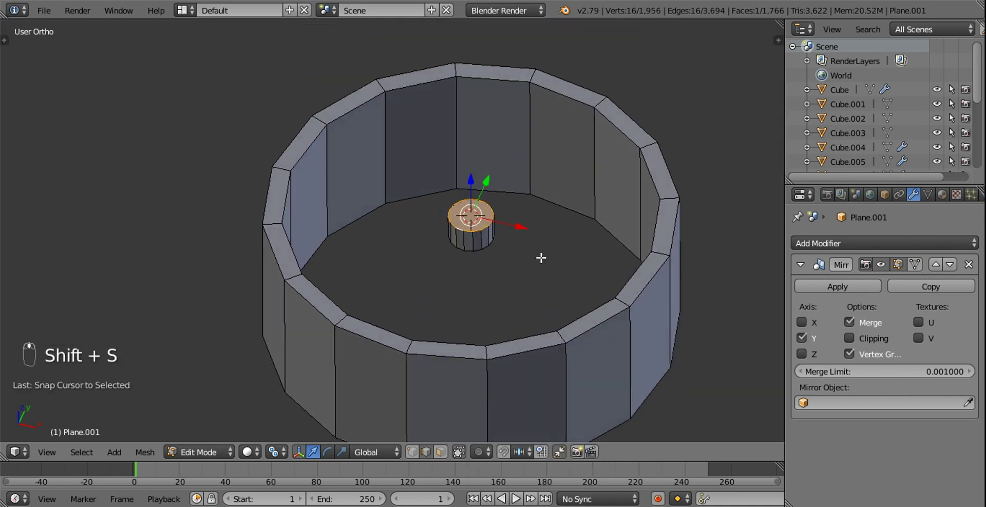
Add a cube at the hub and stretch it into a bar spanning the ring as a spoke.
key("shift+a")
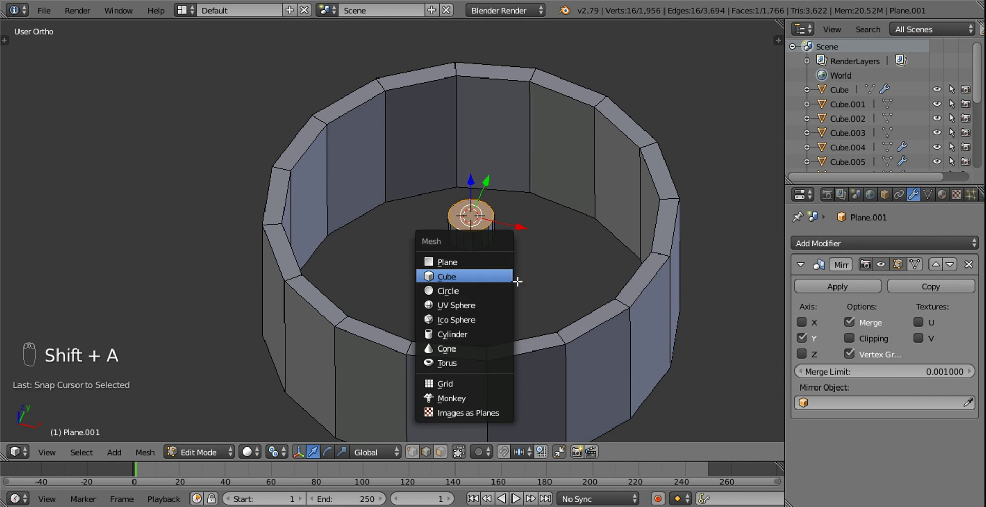
key("s")
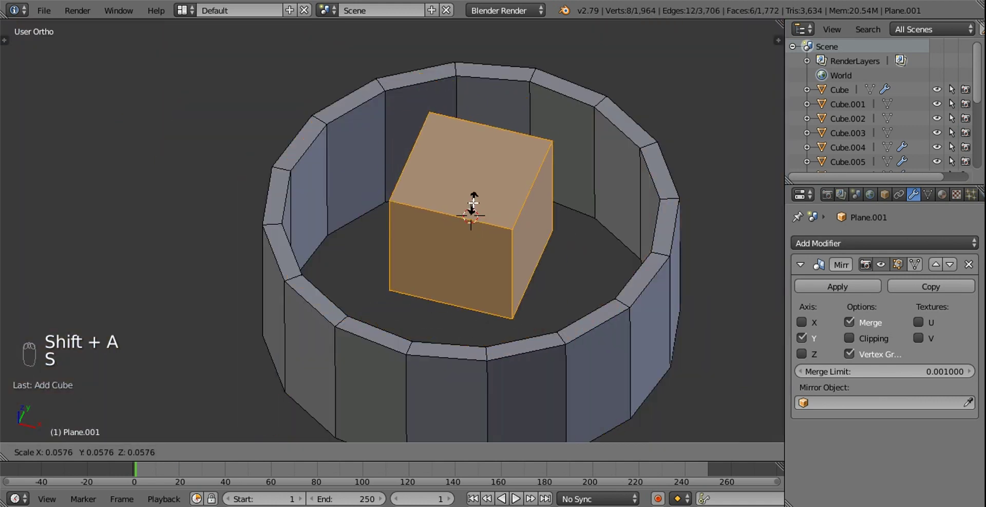
key("s")
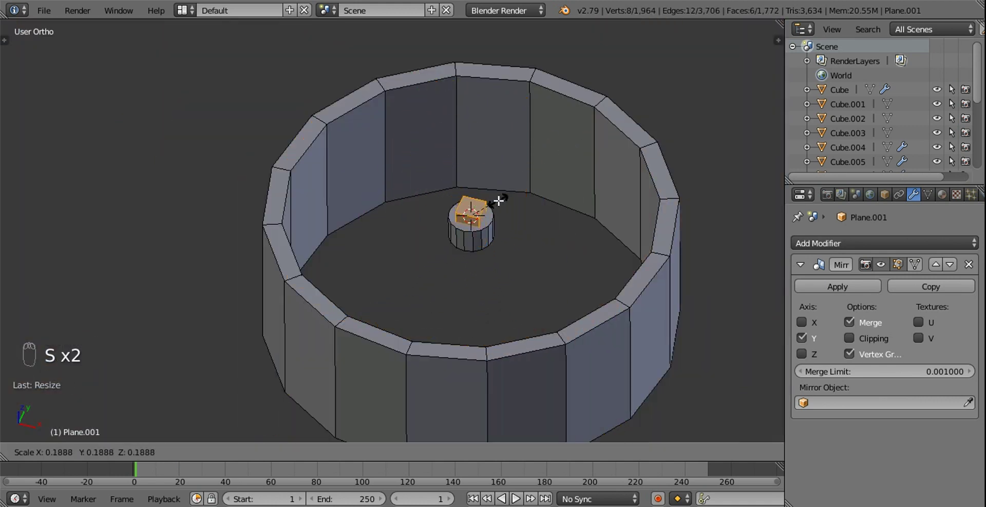
key("KP_7")
left_click_drag(557, 179, 576, 146)
key("s")
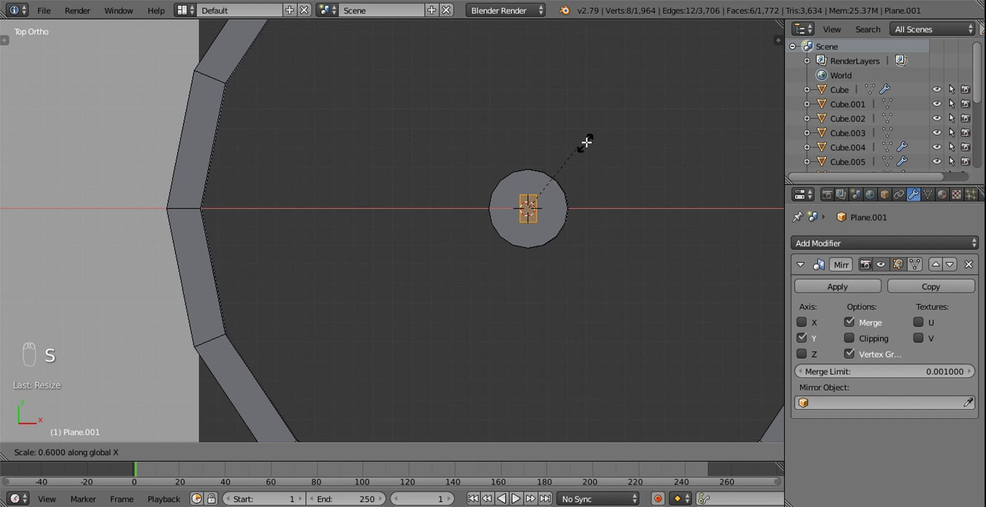
middle_click(571, 192)
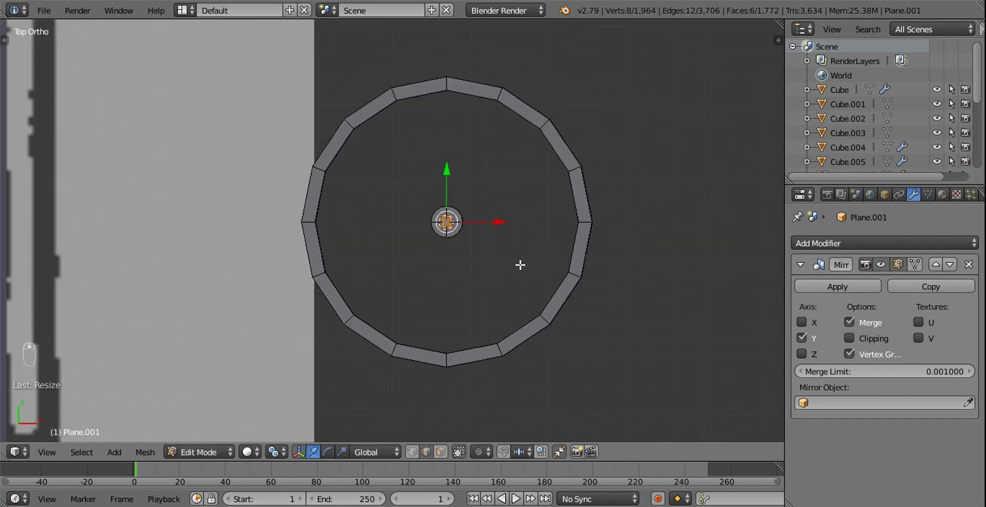
key("s")
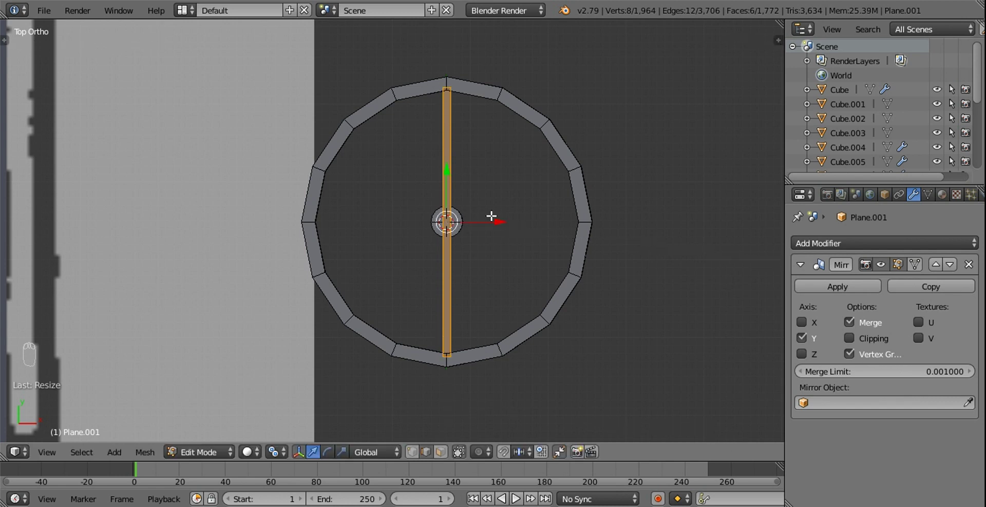
Scale the spoke thinner in height and width and fit its length to the rim.
key("KP_1")
key("z")
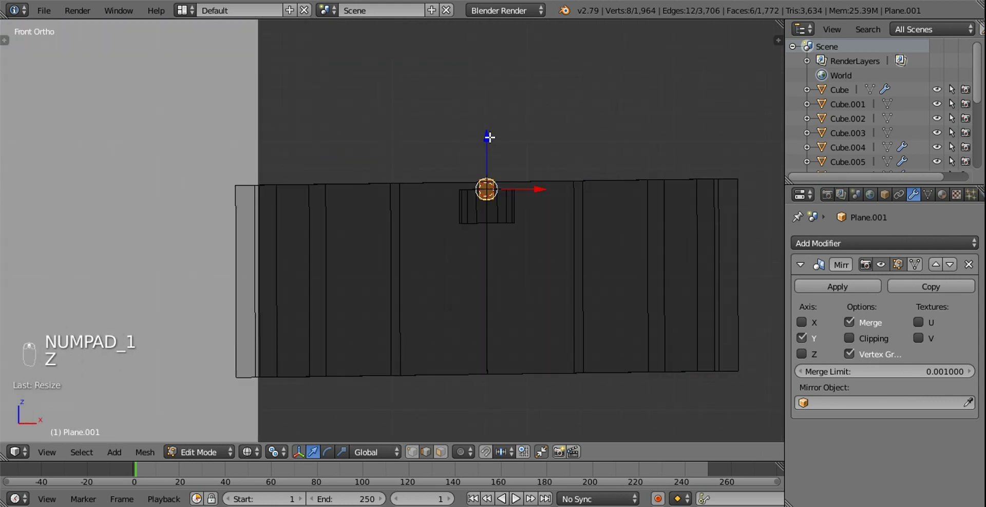
left_click_drag(496, 143, 549, 115)
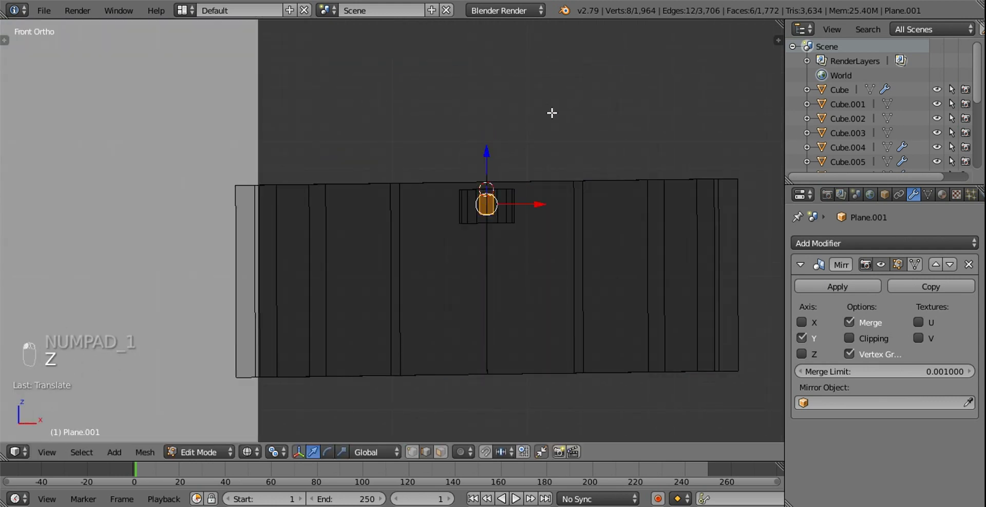
key("s")
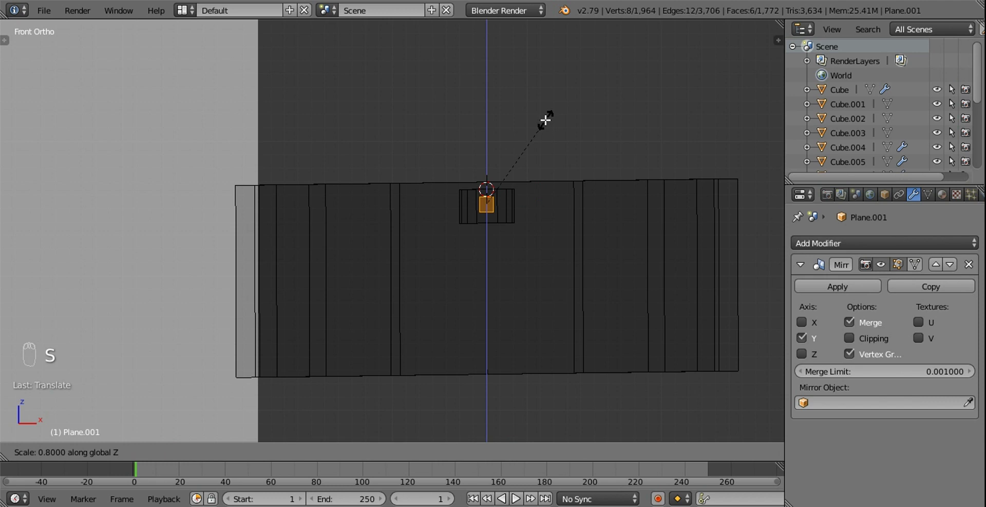
key("z")
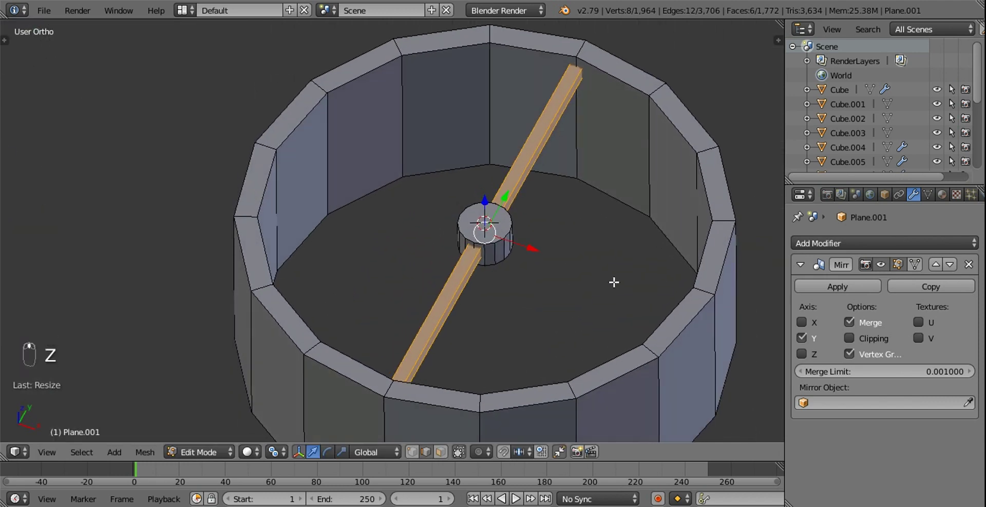
key("s")
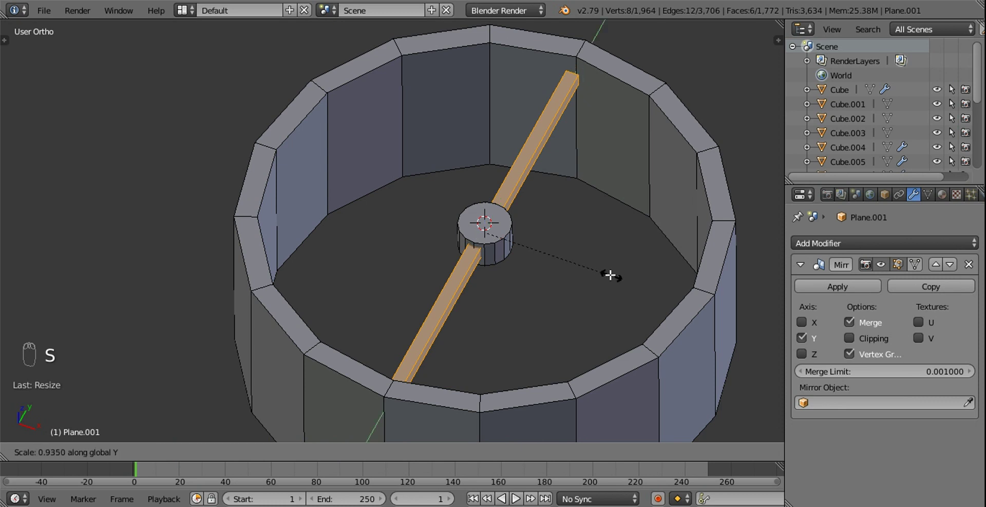
key("s")
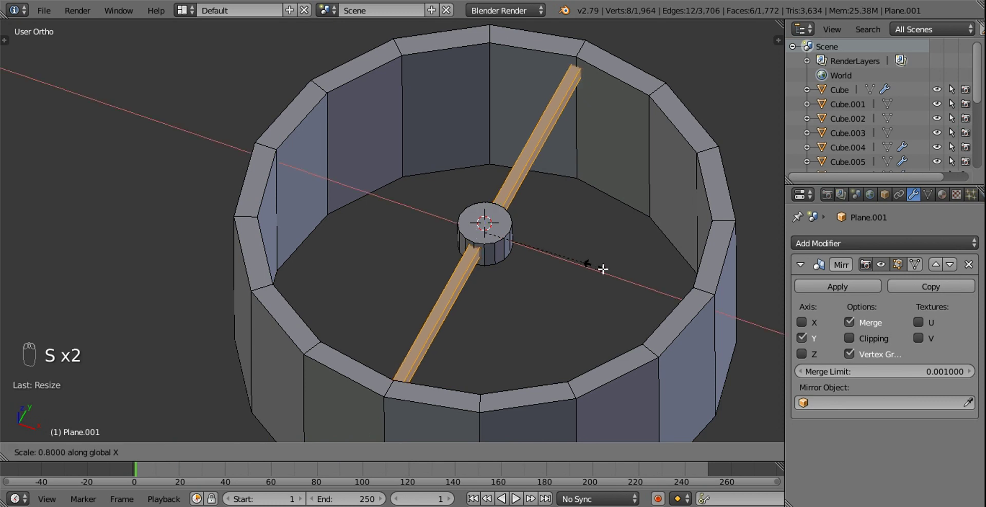
Duplicate and rotate the spoke around the hub in top view to form eight radiating spokes.
key("KP_7")
key("shift+d")
key("r")
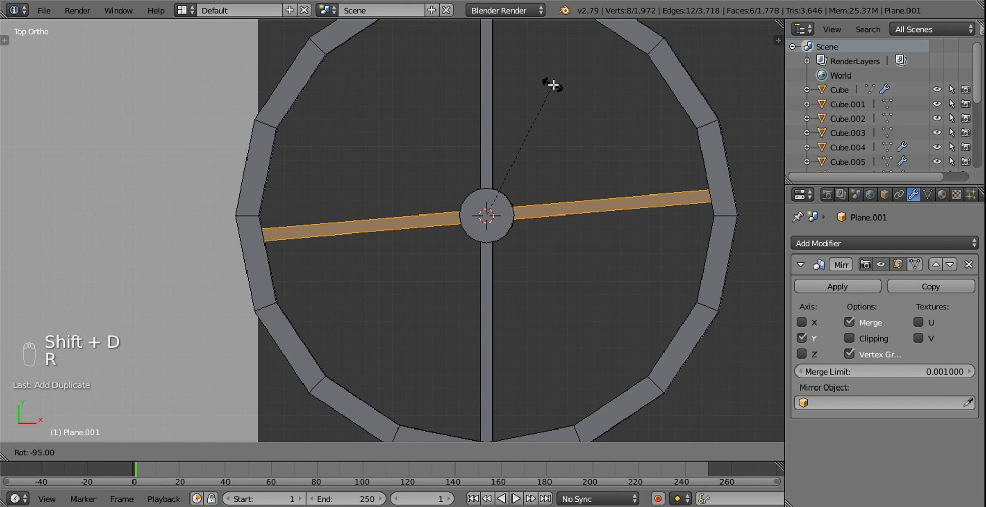
key("r")
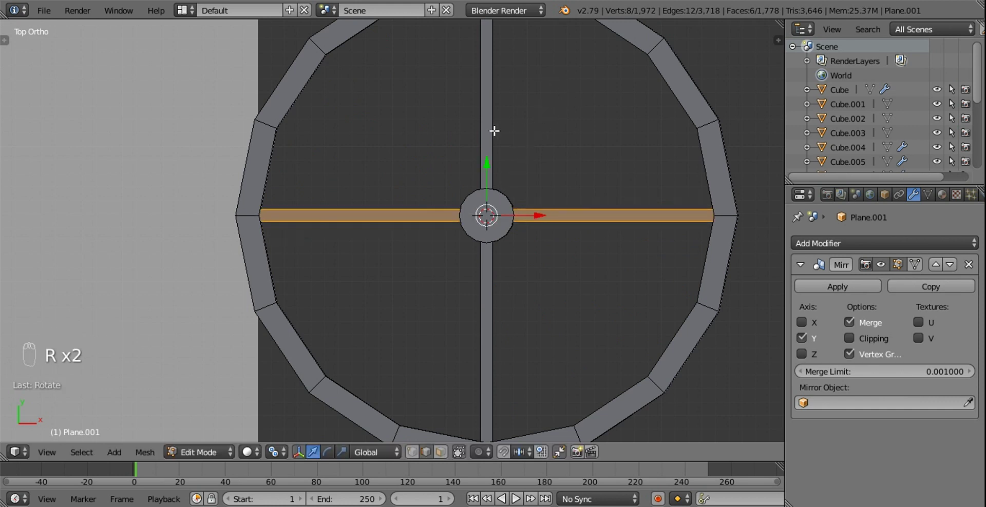
key("l")
key("shift+d")
key("r")
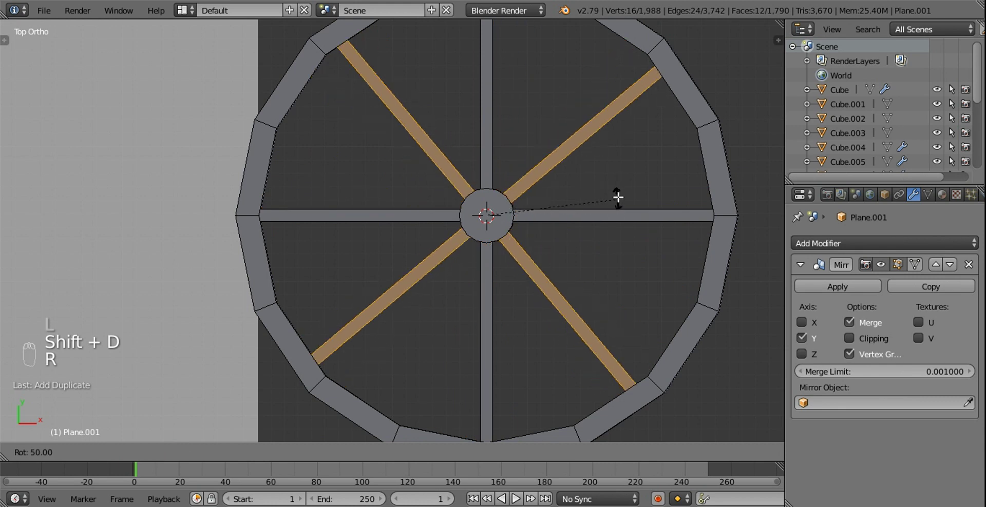
left_click_drag(563, 192, 429, 240)
Deselect all and add a new mesh circle at the 3D cursor on the wheel hub.
key("a")
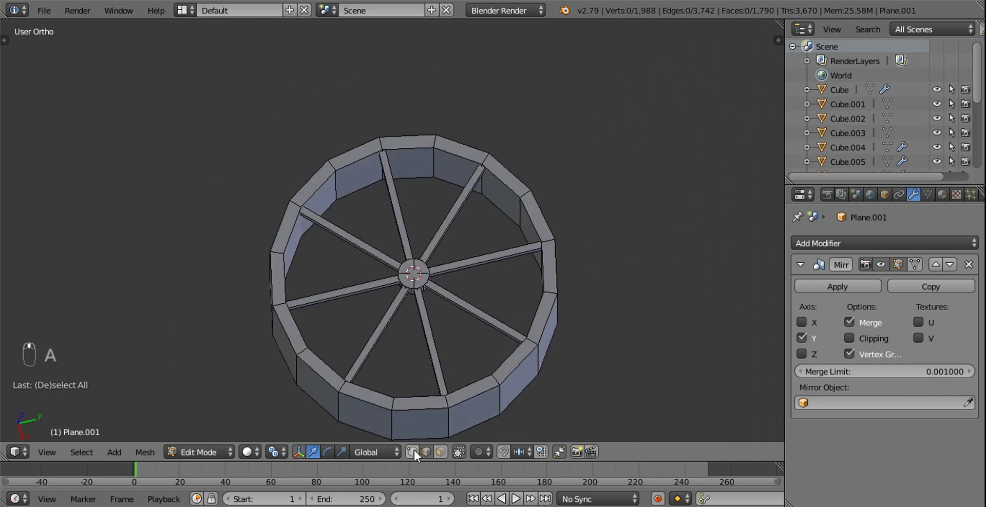
left_click_drag(417, 455, 418, 309)
left_click_drag(432, 281, 443, 268)
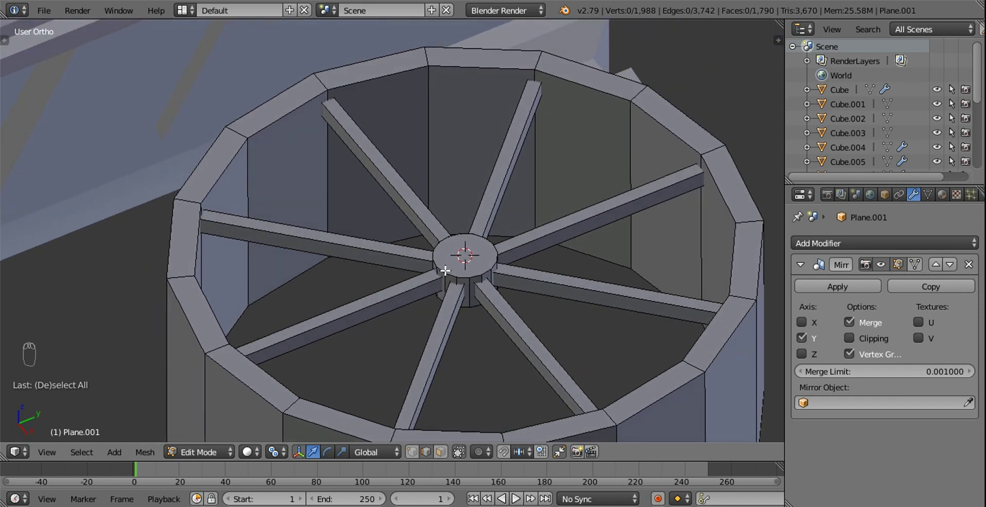
key("shift+a")
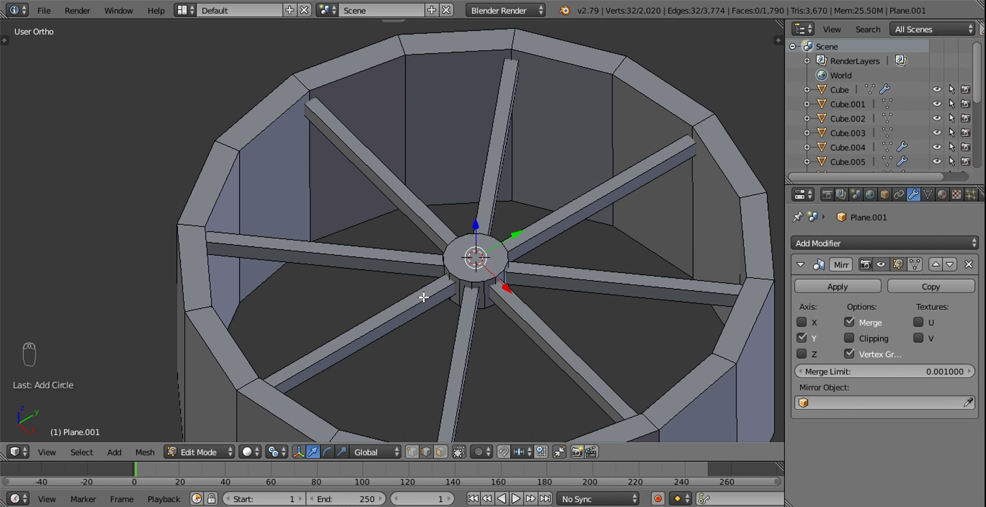
left_click_drag(452, 287, 472, 283)
Set the circle to 6 vertices, shrink it around the hub and rotate it 90° upright on X.
key("z")
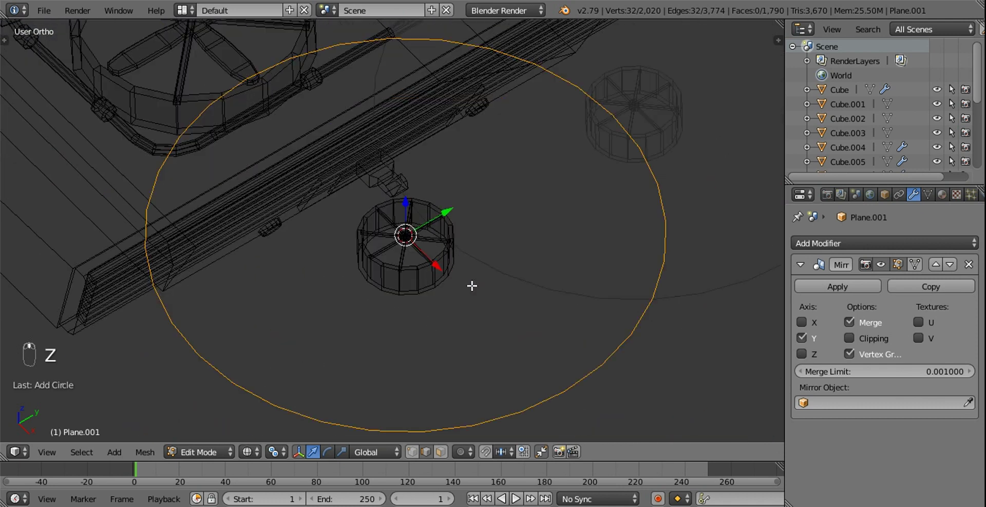
key("t")
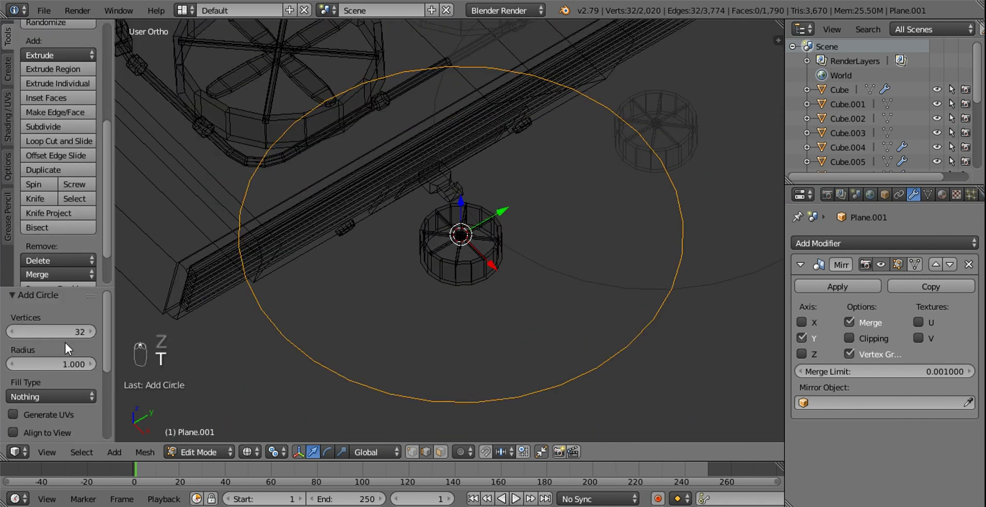
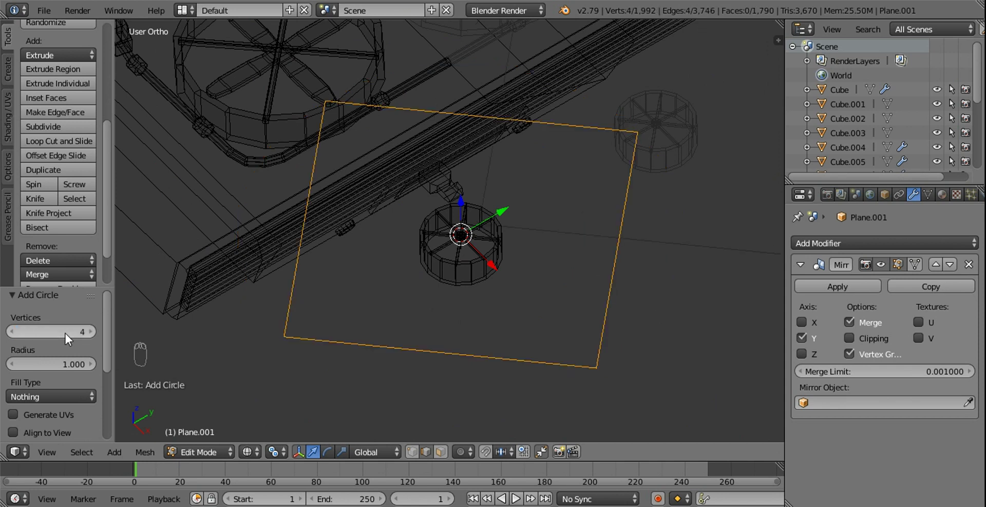
left_click_drag(92, 337, 644, 138)
key("s")
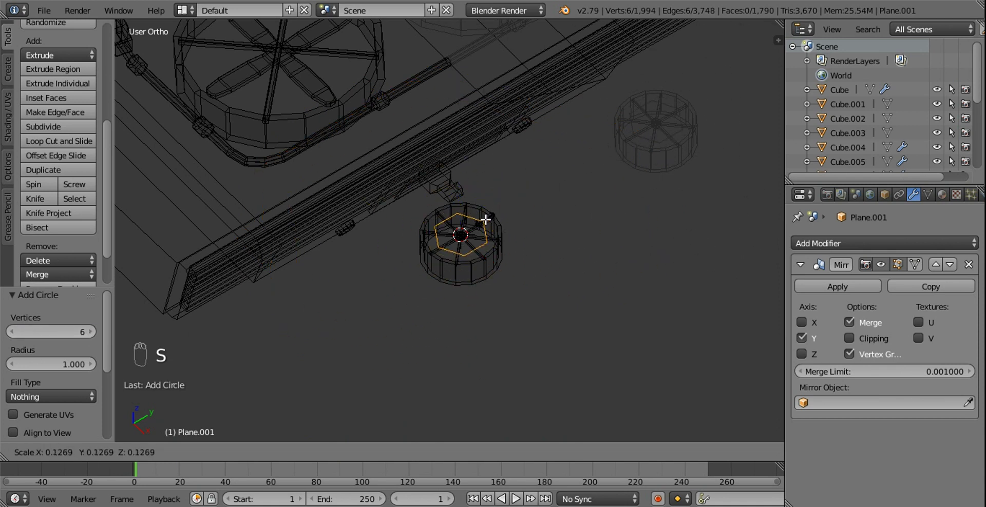
key("z")
left_click_drag(535, 283, 552, 209)
key("s")
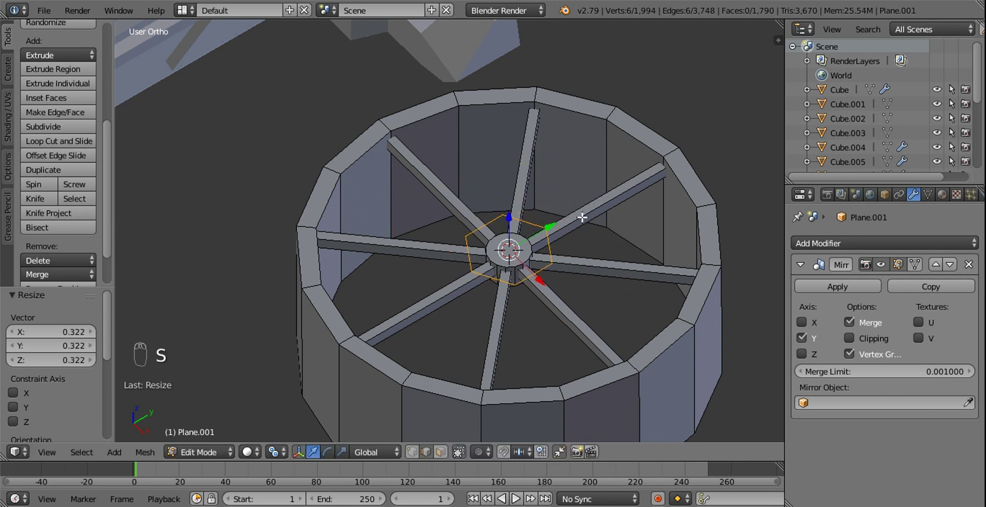
key("r")
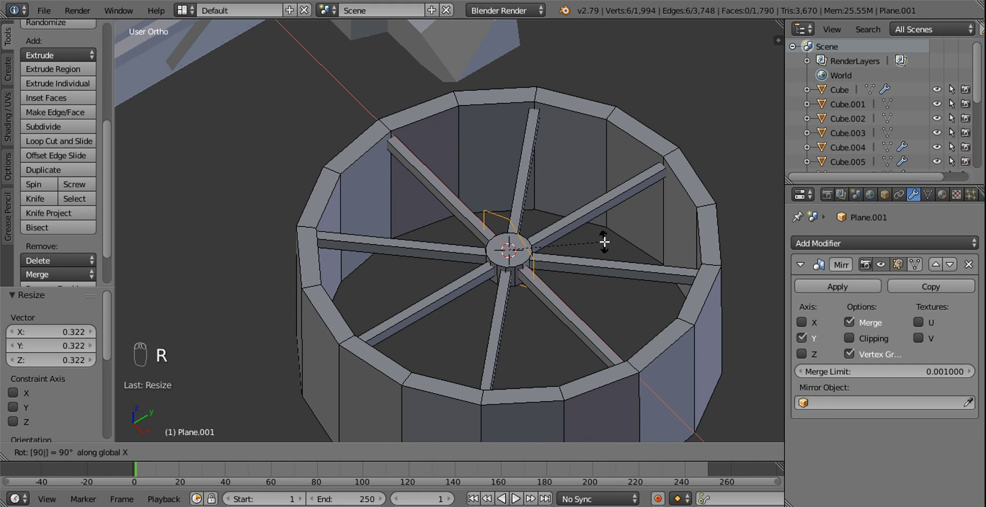
key("KP_7")
Shrink the hexagon further and move it out onto a spoke beside the hub, checking in front view.
left_click_drag(511, 240, 417, 454)
key("z")
left_click_drag(419, 451, 531, 186)
key("s")
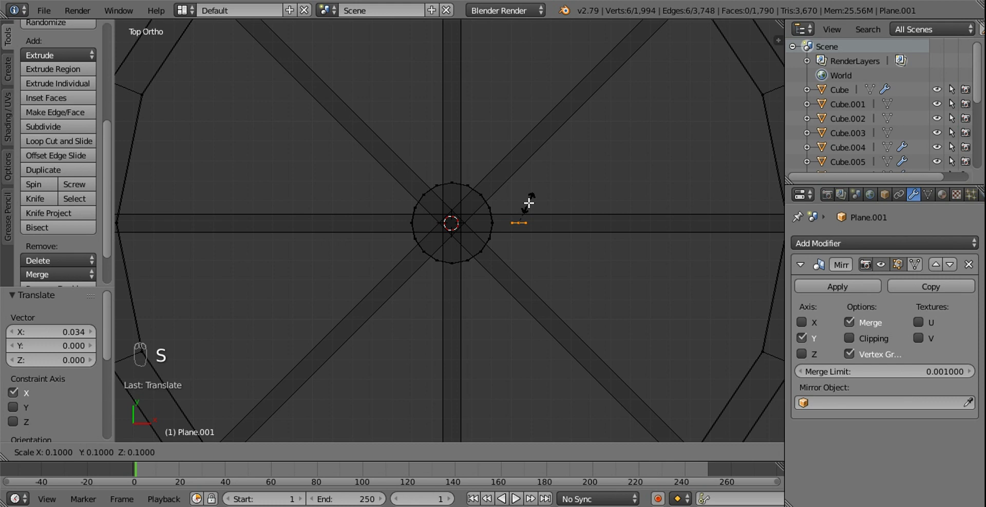
left_click_drag(568, 222, 570, 221)
left_click_drag(542, 198, 513, 186)
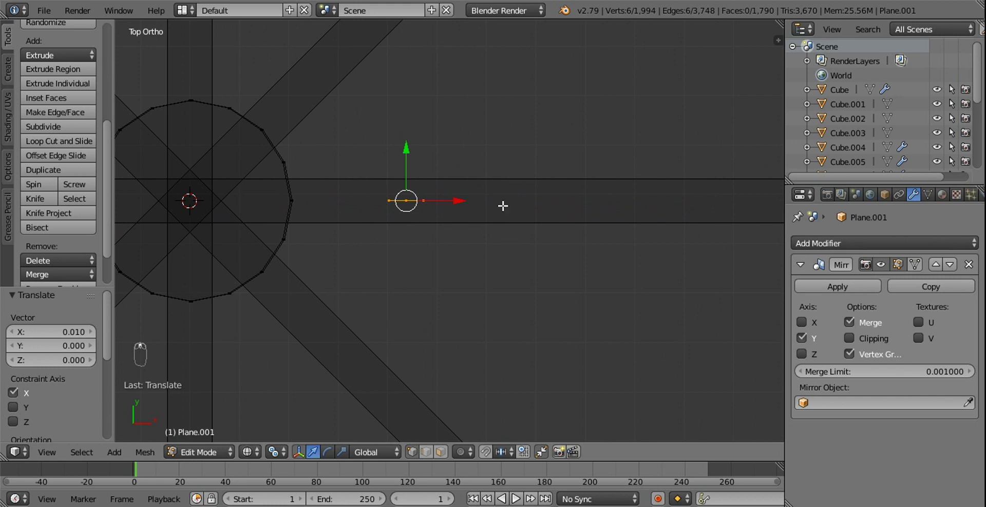
key("z")
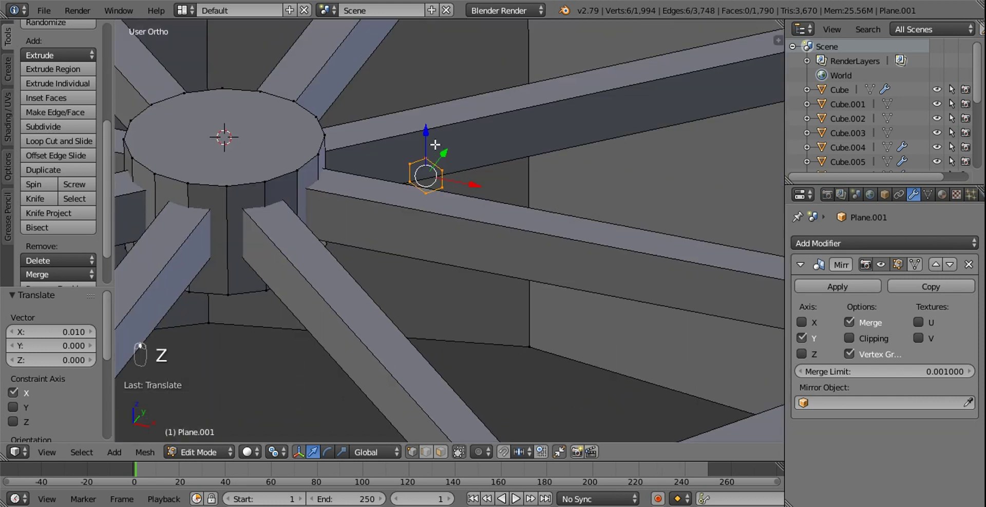
key("KP_1")
key("z")
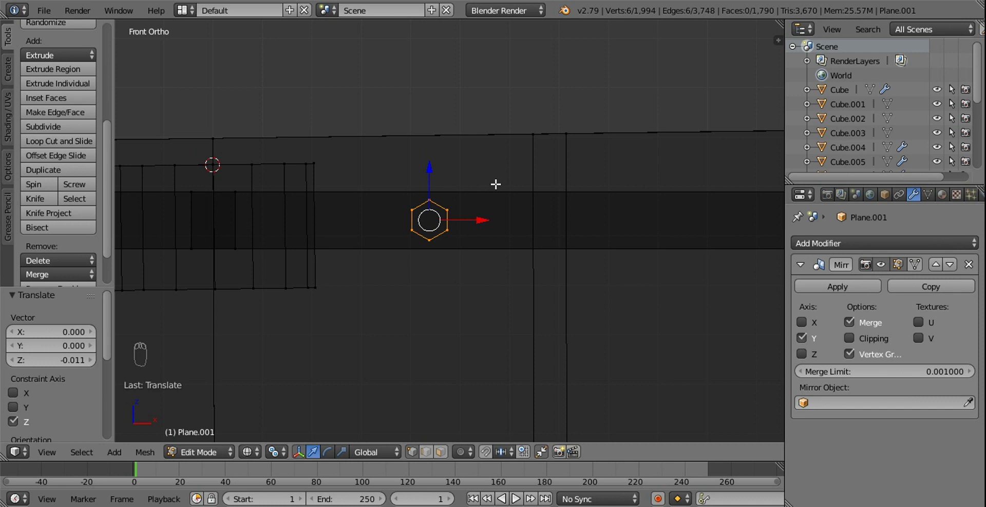
Enlarge the small hexagon ring slightly in two scaling passes.
key("s")
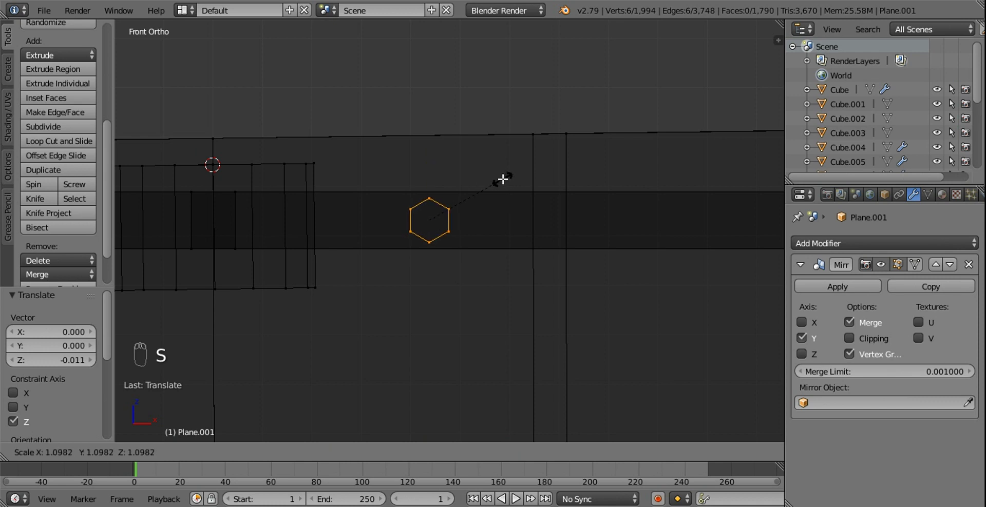
middle_click(484, 137)
key("z")
left_click(478, 172)
key("KP_1")
key("z")
key("r")
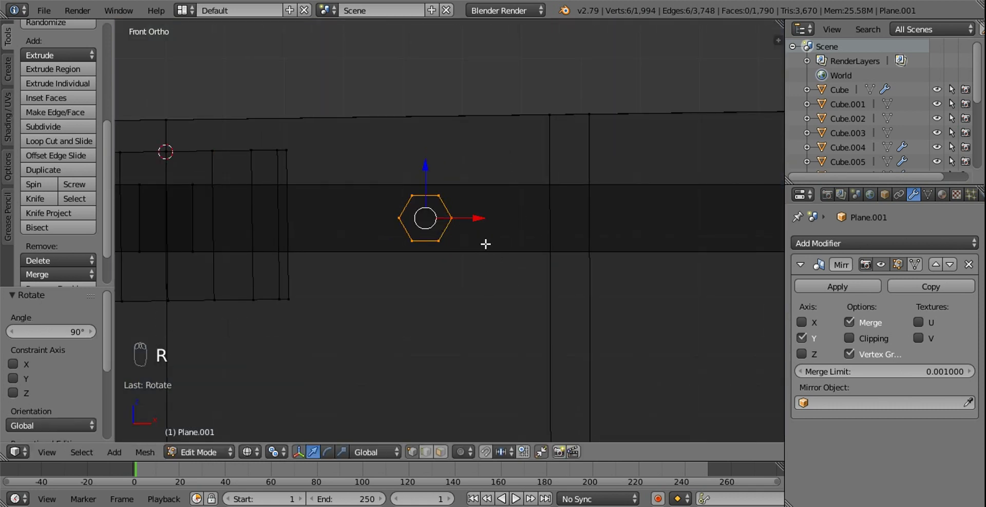
key("s")
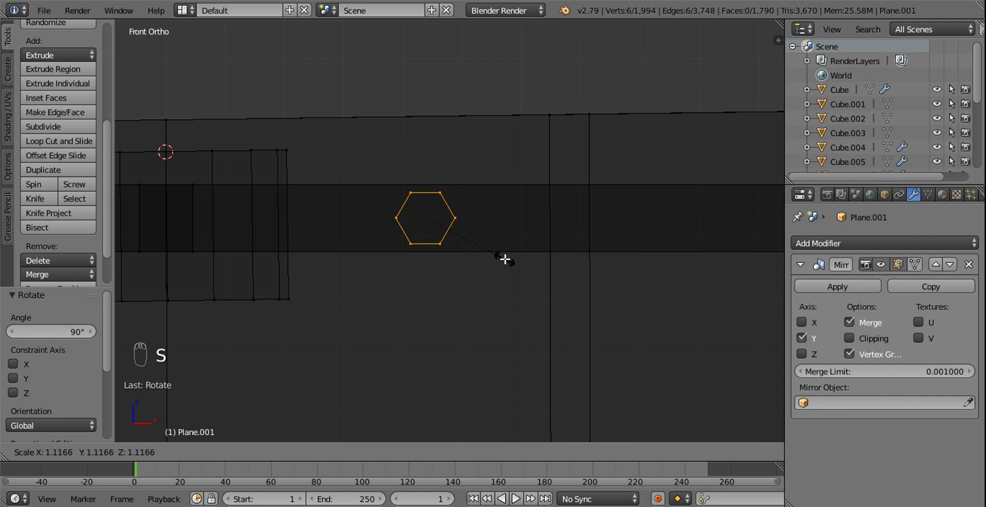
left_click(488, 173)
From top view, place three hexagon copies 0.03 apart on X along the spoke toward the rim.
key("KP_7")
key("shift+d")
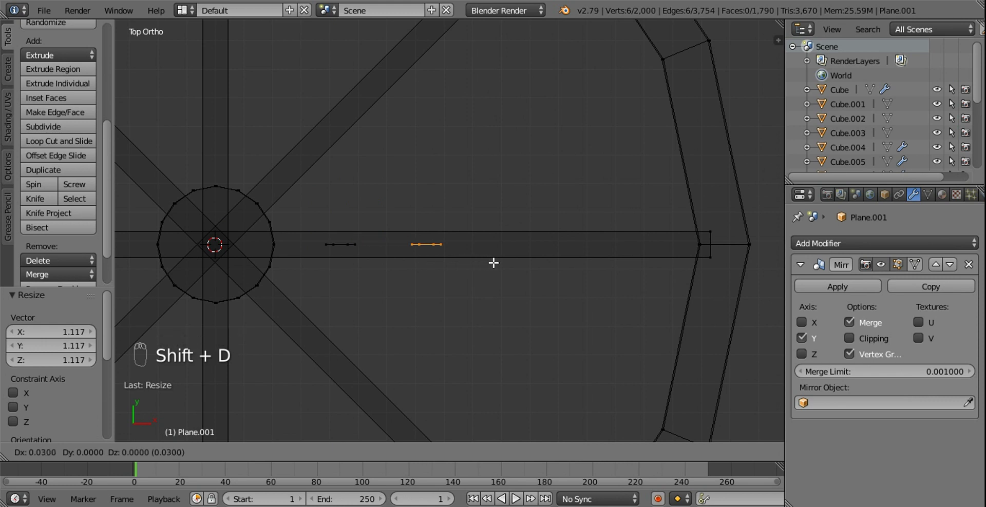
key("shift+d")
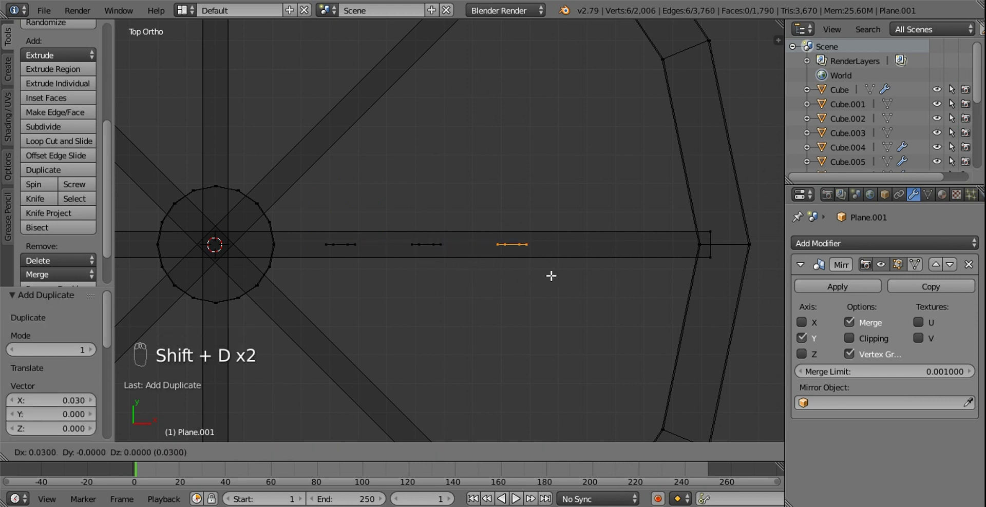
key("shift+d")
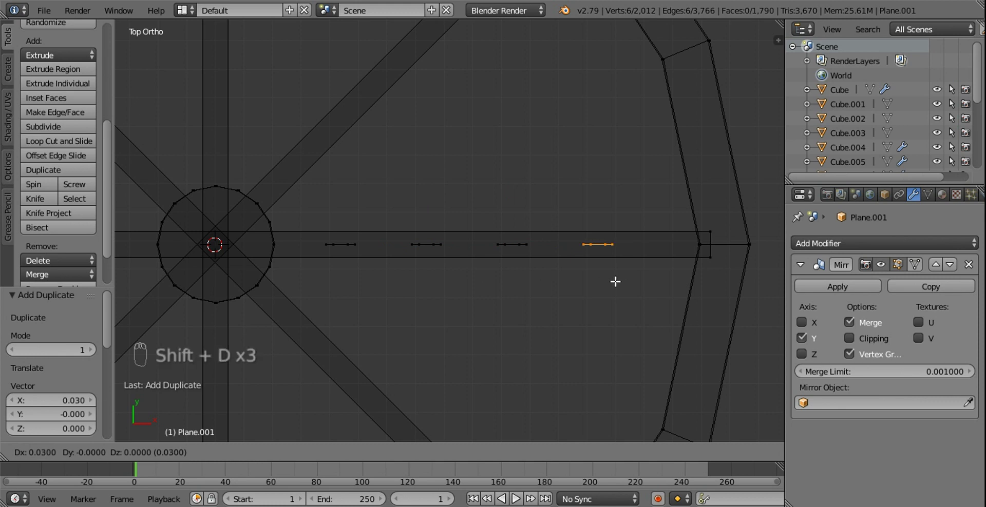
key("b")
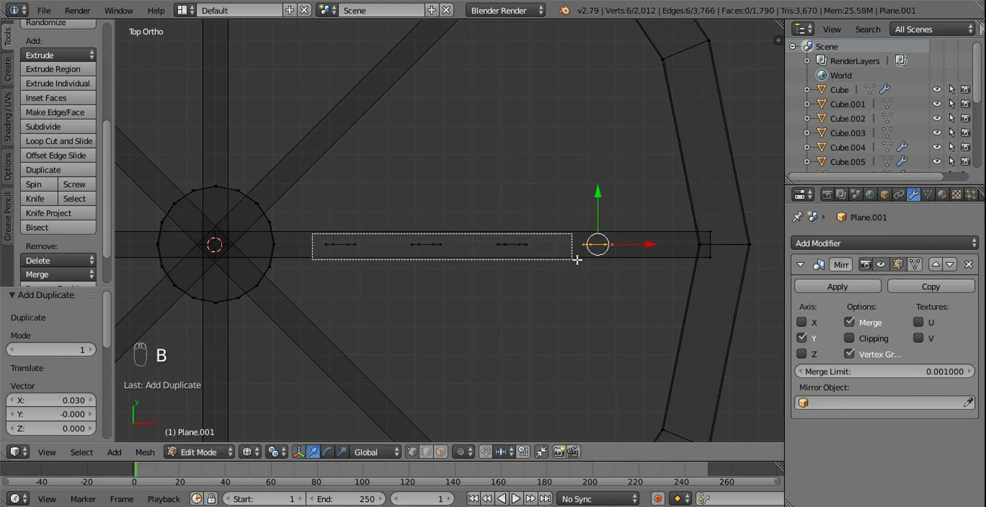
Select all four hexagons and extrude them into angled bars bending around the hub.
left_click(436, 330)
left_click_drag(287, 456, 529, 369)
middle_click(438, 362)
left_click(544, 373)
key("e")
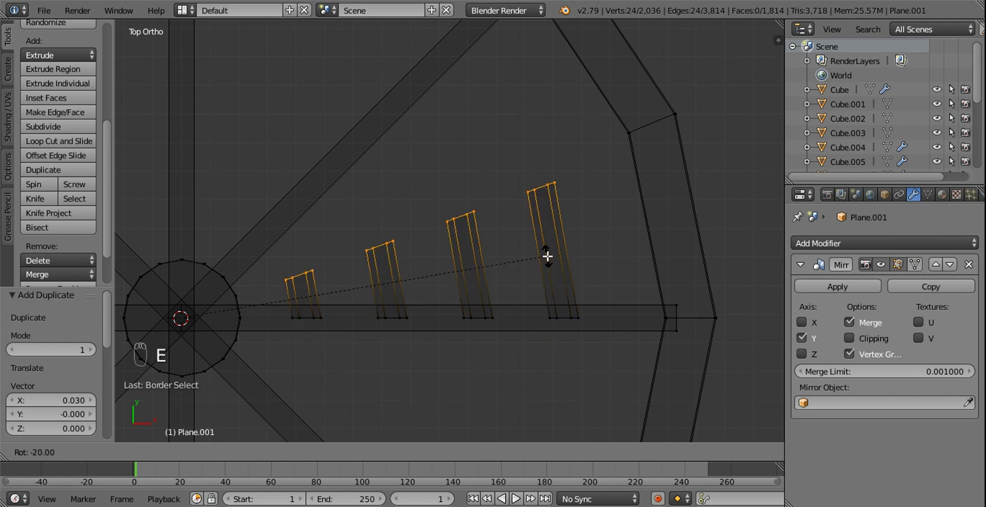
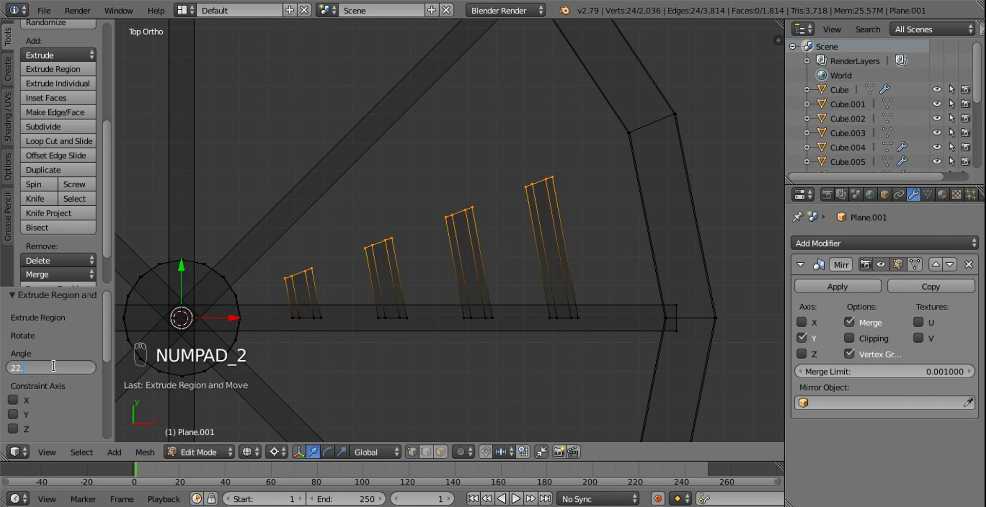
left_click_drag(394, 259, 445, 194)
key("e")
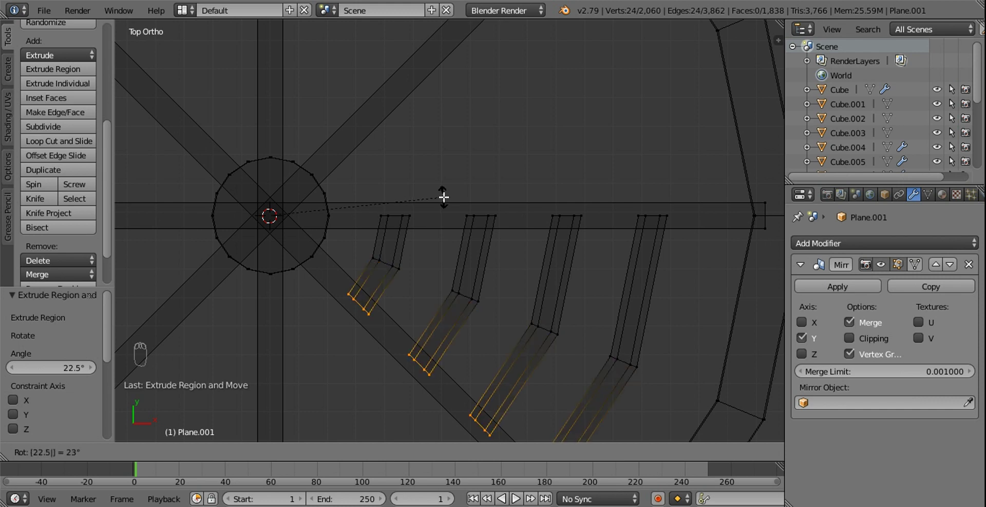
left_click_drag(402, 239, 473, 187)
key("e")
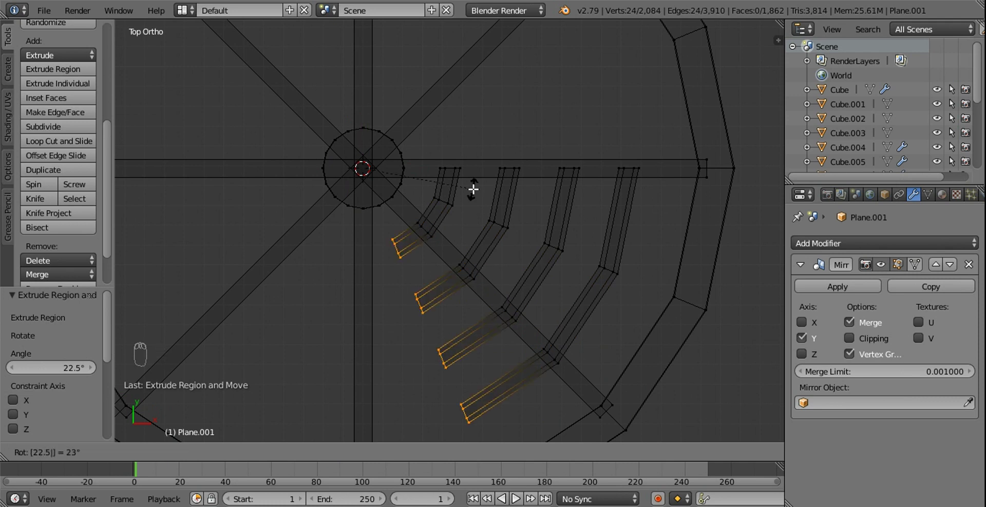
Extend and rotate the bars into concentric curved rails spanning the quadrant, viewed in wireframe.
middle_click(470, 222)
key("z")
left_click_drag(459, 184, 514, 185)
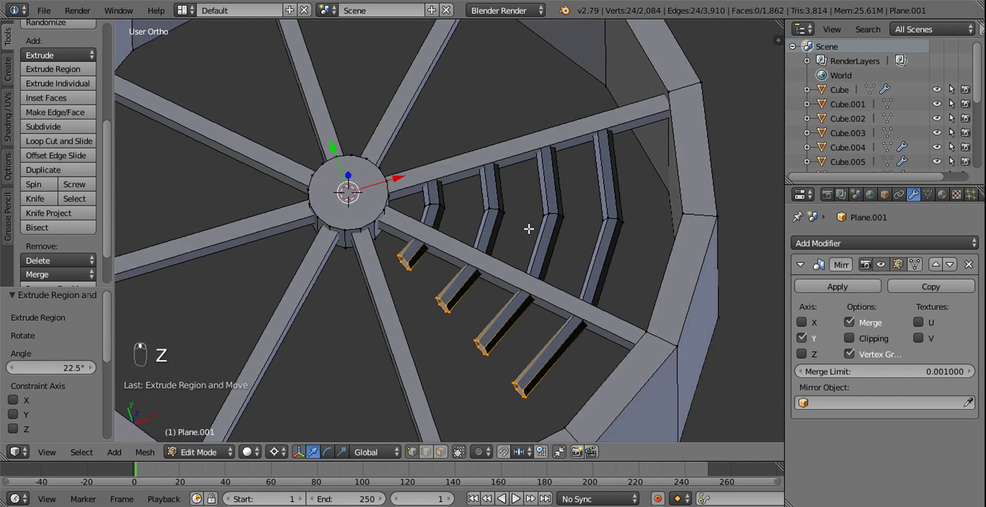
key("KP_7")
key("e")
key("r")
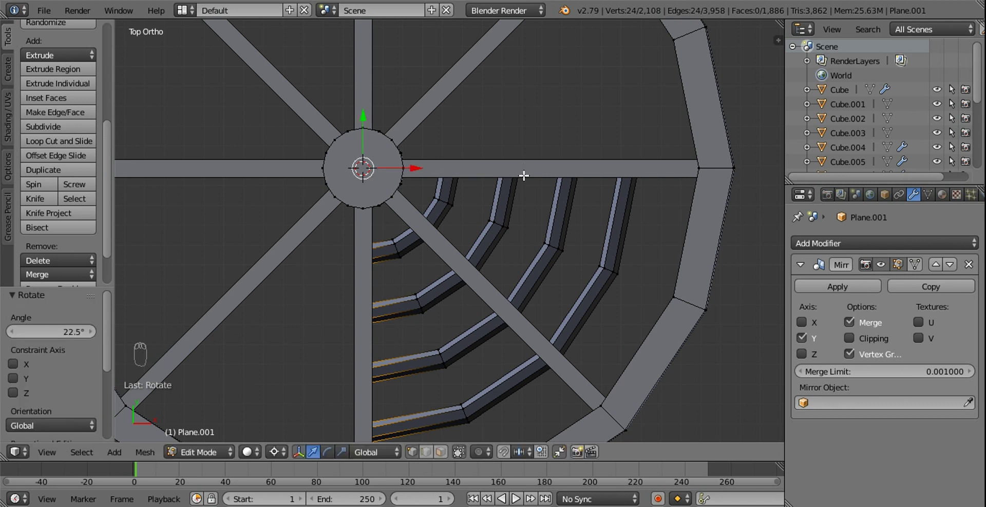
key("z")
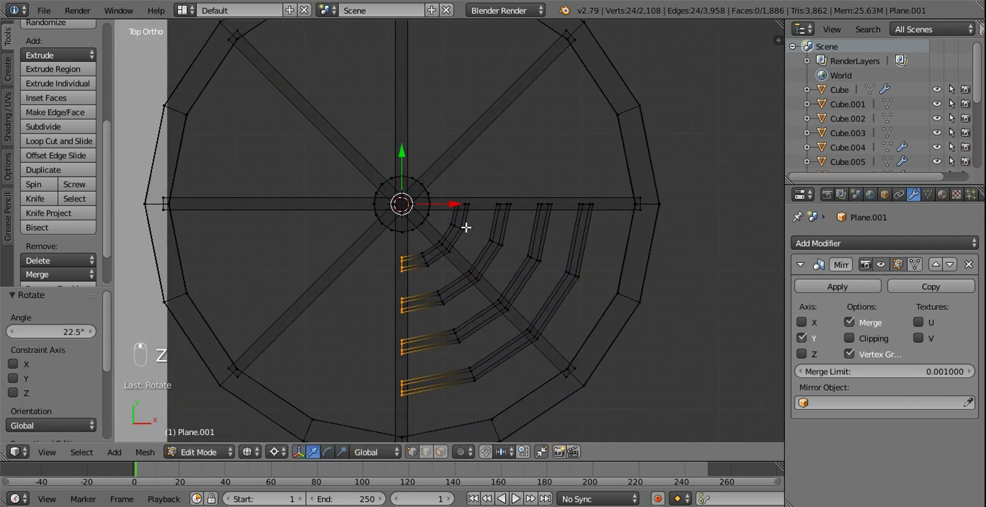
Duplicate the quarter of ring bars and rotate the copy -90° to make a half.
key("l")
key("l")
key("l")
key("l")
key("shift+d")
key("r")
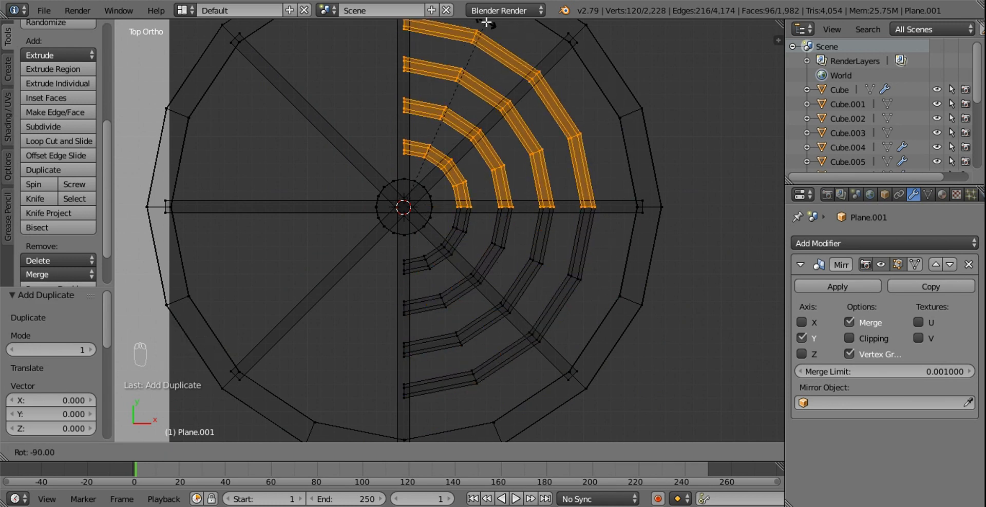
Duplicate the half and rotate it 180° to complete the concentric rings, then select all grille geometry.
key("l")
key("l")
key("l")
key("l")
key("shift+d")
key("r")
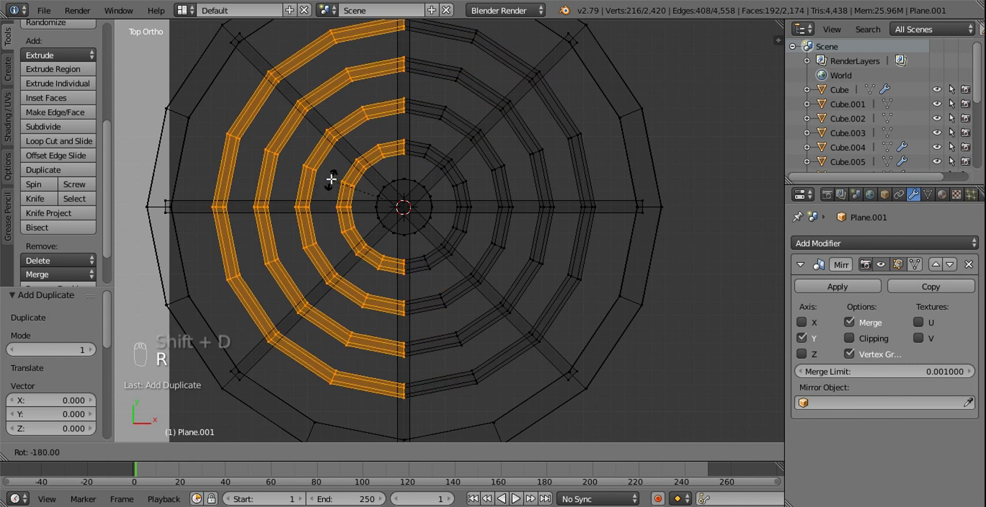
key("z")
key("a")
key("a")
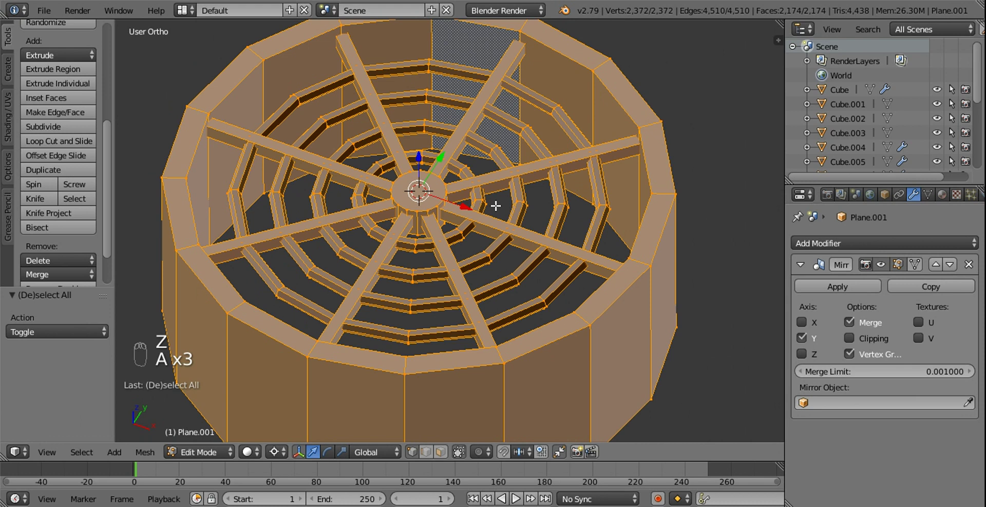
Inspect the grille, then scale its outer wall faces slightly inward.
key("ctrl+n")
left_click_drag(429, 458, 443, 228)
left_click_drag(443, 227, 445, 235)
key("Tab")
key("ctrl+a")
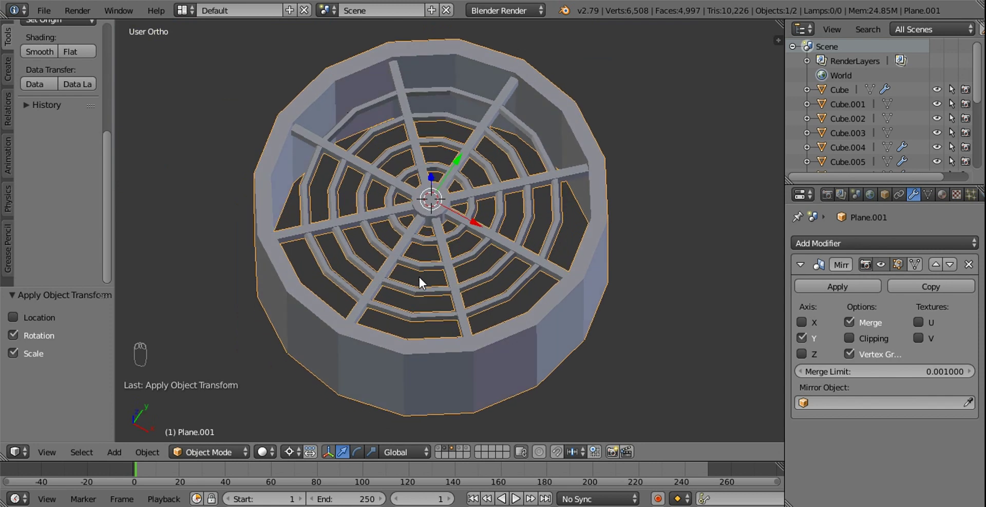
key("Tab")
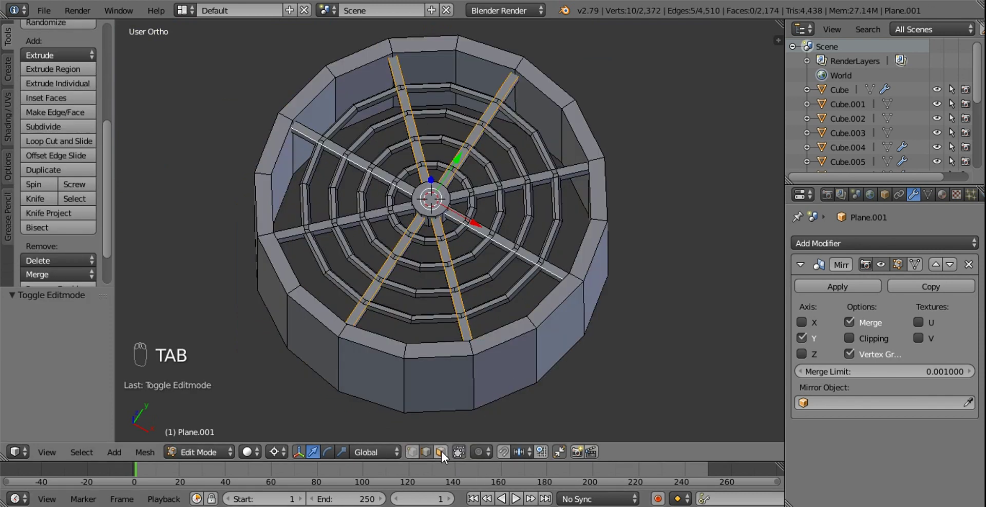
left_click_drag(603, 267, 627, 123)
key("s")
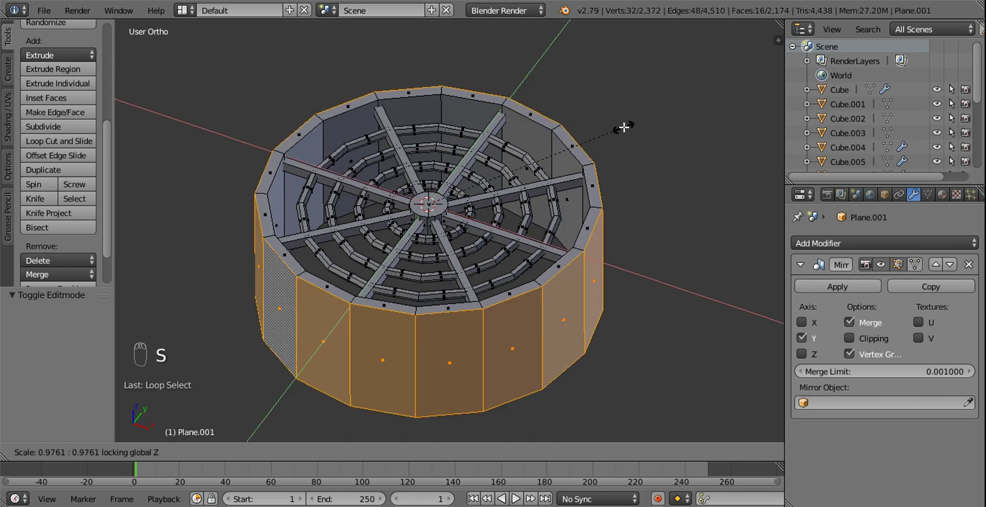
left_click(429, 442)
Bevel the selected spoke and central hub edges.
middle_click(401, 234)
left_click_drag(393, 236, 302, 151)
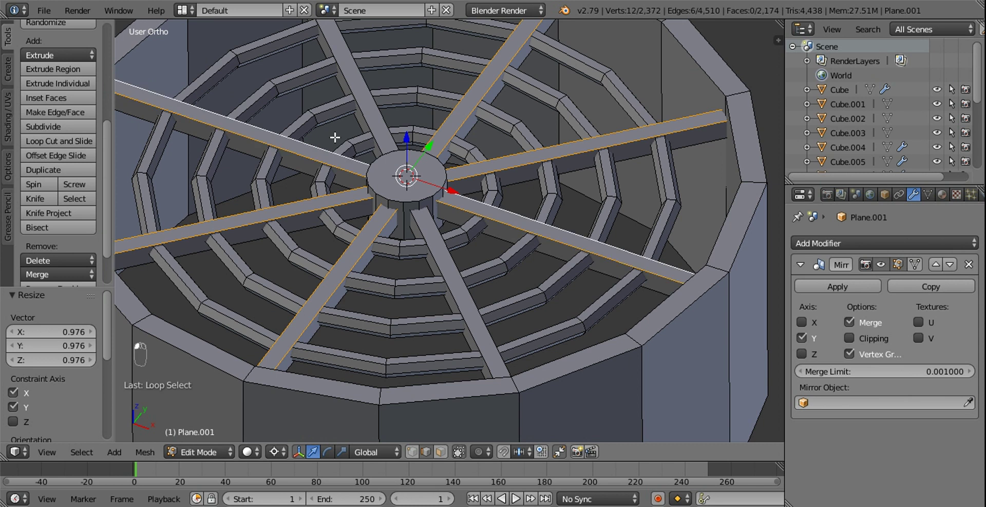
middle_click(429, 202)
left_click(429, 203)
middle_click(397, 185)
left_click(397, 186)
key("w")
left_click(475, 229)
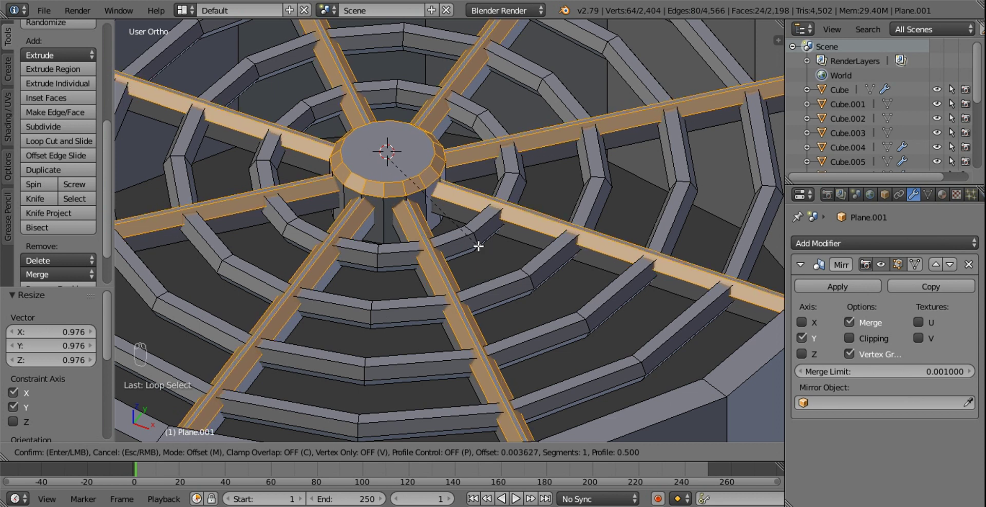
key("a")
Zoom out to the whole grille in its housing and return to Object Mode.
middle_click(461, 228)
left_click_drag(461, 243, 459, 231)
middle_click(459, 232)
key("Tab")
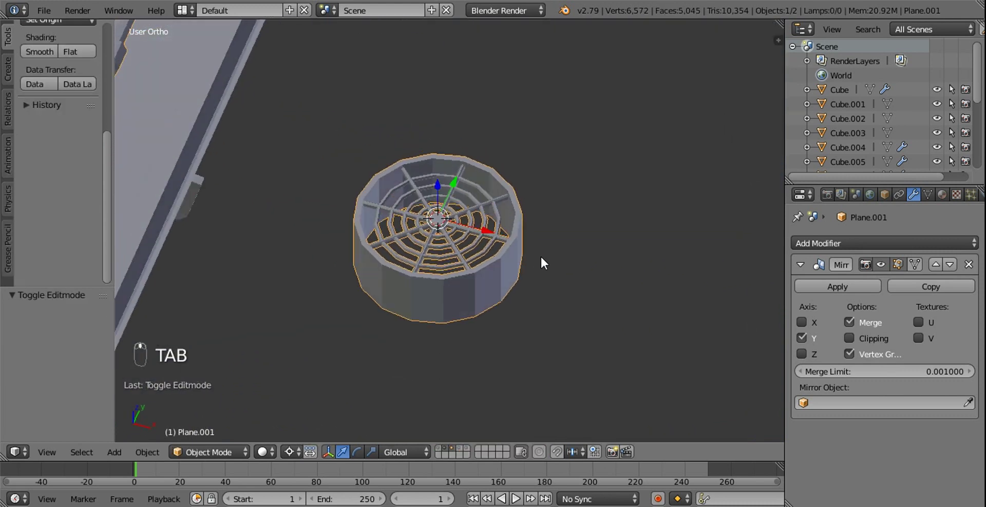
Set up a front ortho view and select all of the grille geometry.
middle_click(461, 265)
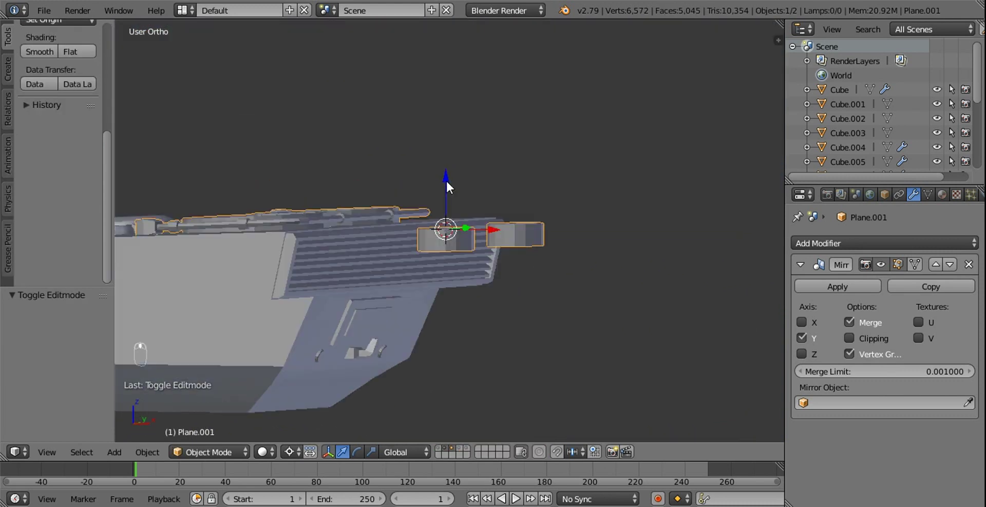
left_click_drag(427, 157, 496, 220)
key("KP_1")
key("Tab")
left_click_drag(416, 447, 559, 159)
key("z")
key("b")
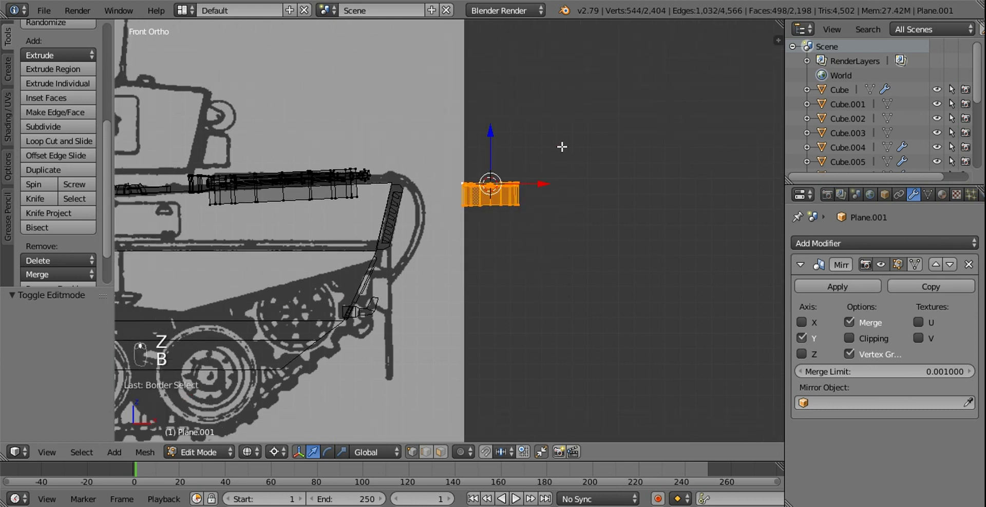
key("g")
Move the grille to the lower hull front and tilt it 125° to match the sloped plate.
key("r")
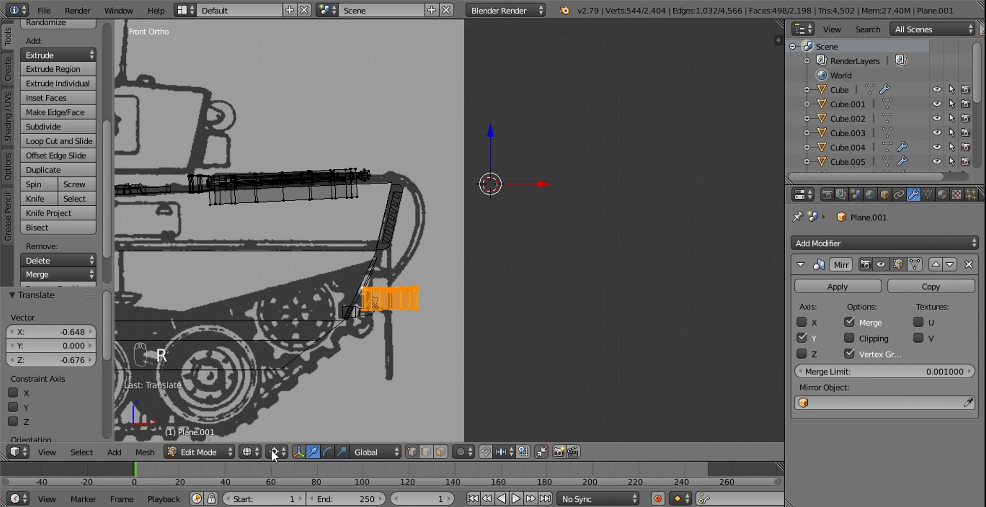
left_click_drag(275, 449, 316, 342)
key("t")
left_click_drag(475, 272, 397, 306)
key("r")
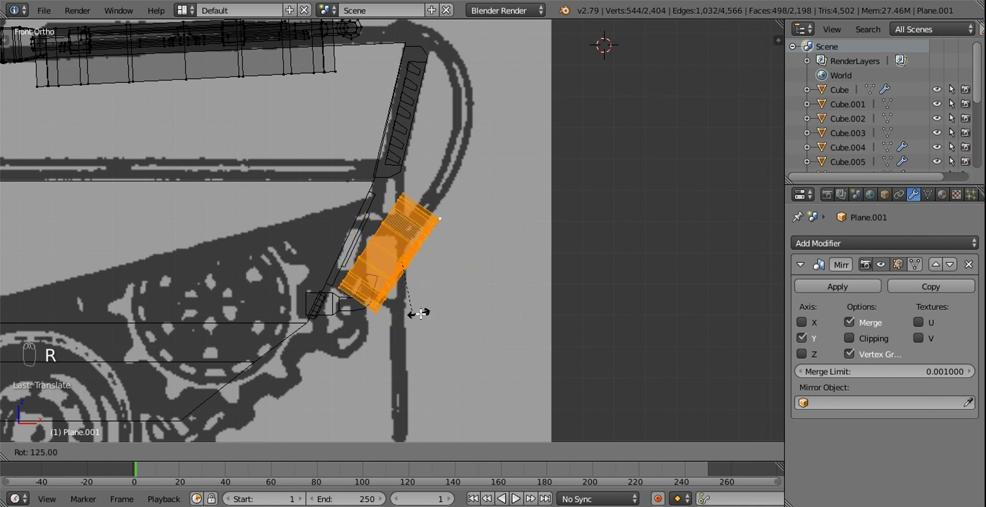
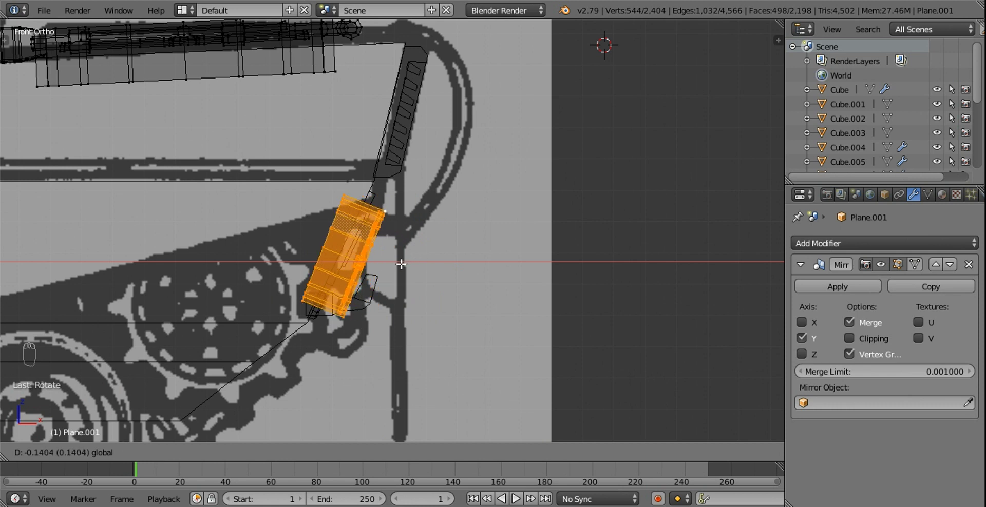
key("r")
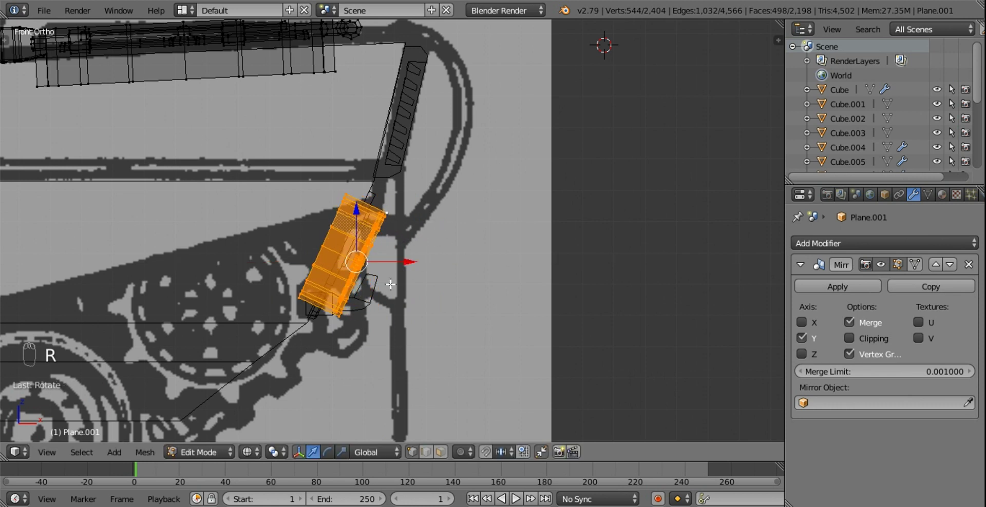
key("g")
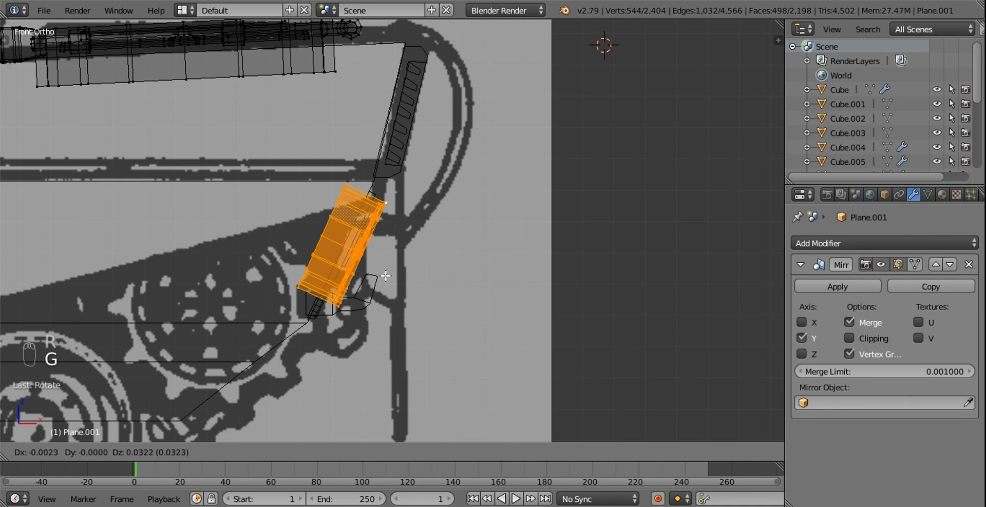
key("z")
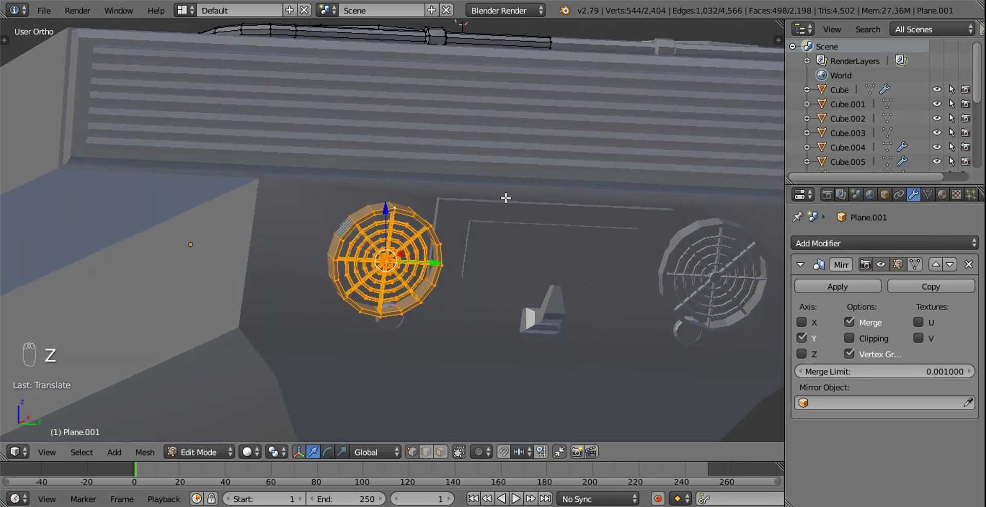
Scale the grille to about 0.73 and slide it beside the hull panel, checking from several angles.
key("s")
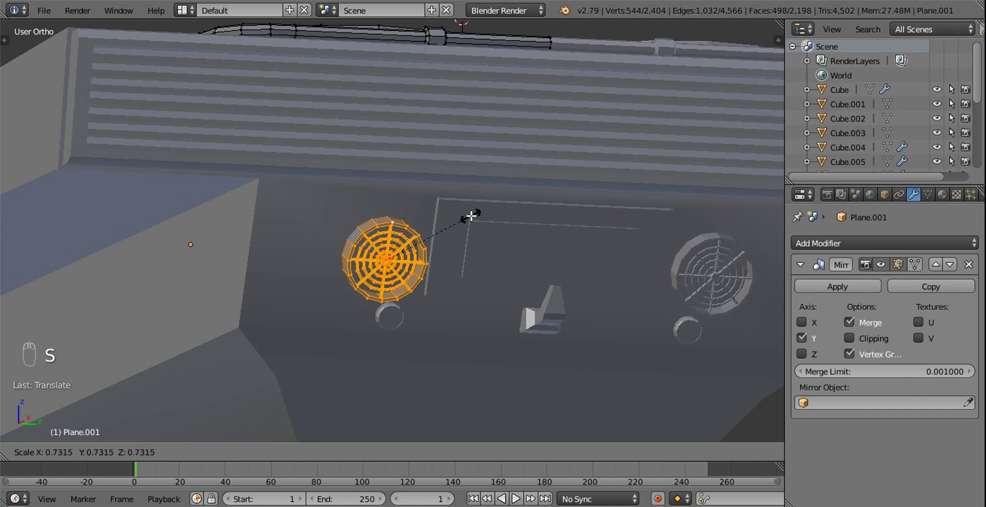
left_click_drag(425, 258, 374, 219)
left_click_drag(357, 207, 364, 199)
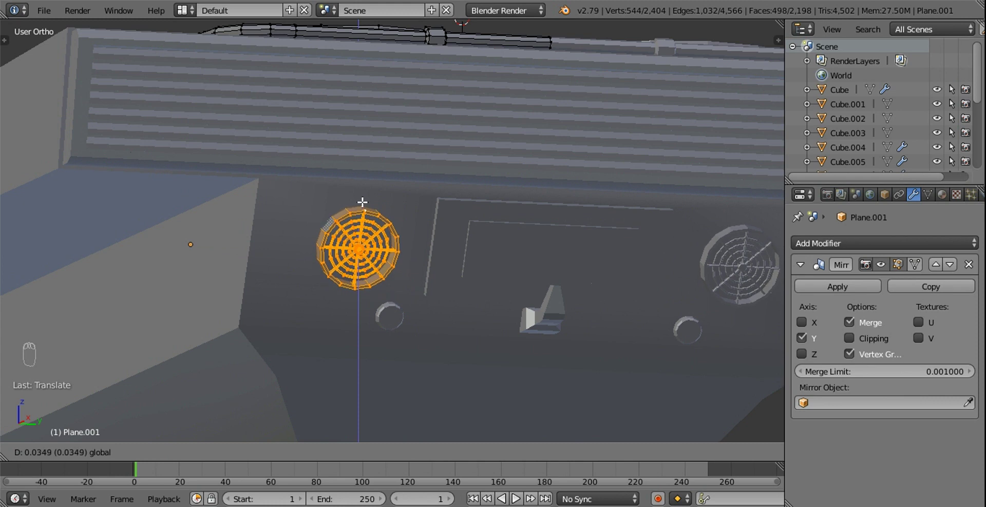
left_click_drag(536, 216, 437, 253)
middle_click(366, 253)
left_click_drag(370, 239, 375, 238)
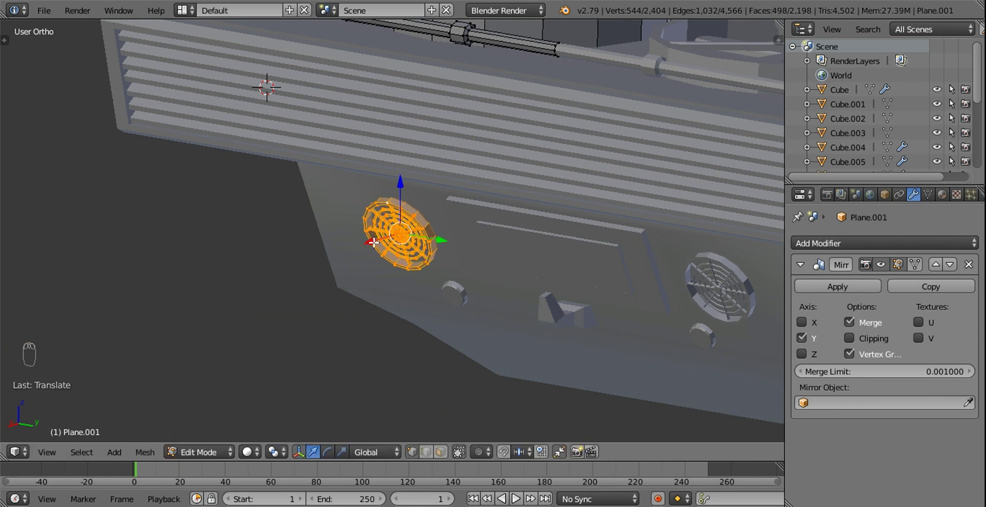
left_click_drag(369, 248, 504, 254)
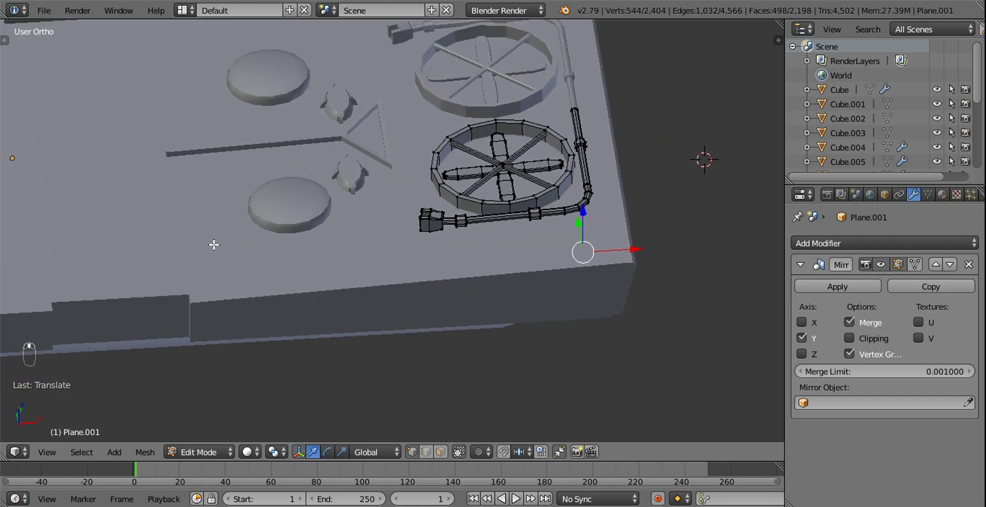
Select the edge outline and fill it into a flat five-sided plate.
left_click_drag(218, 254, 287, 268)
key("shift+a")
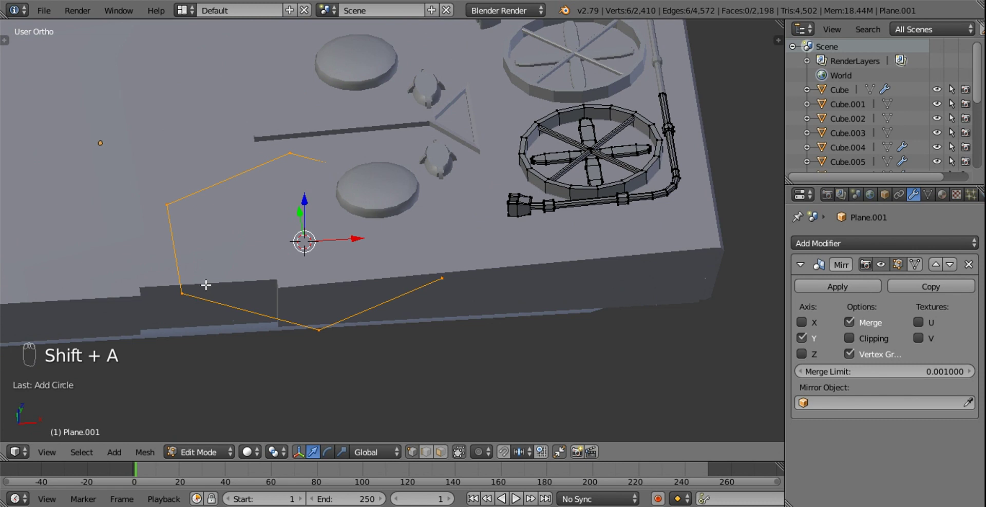
key("t")
key("t")
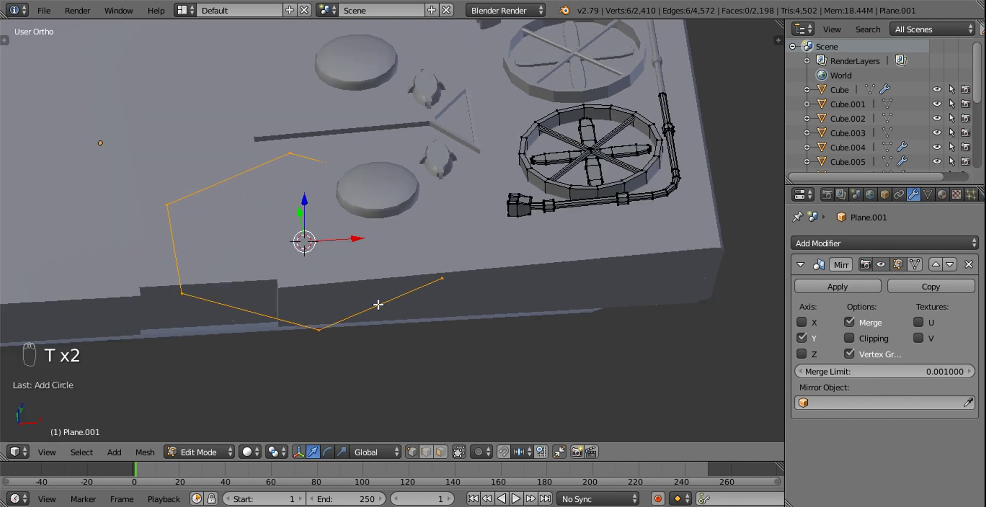
key("f")
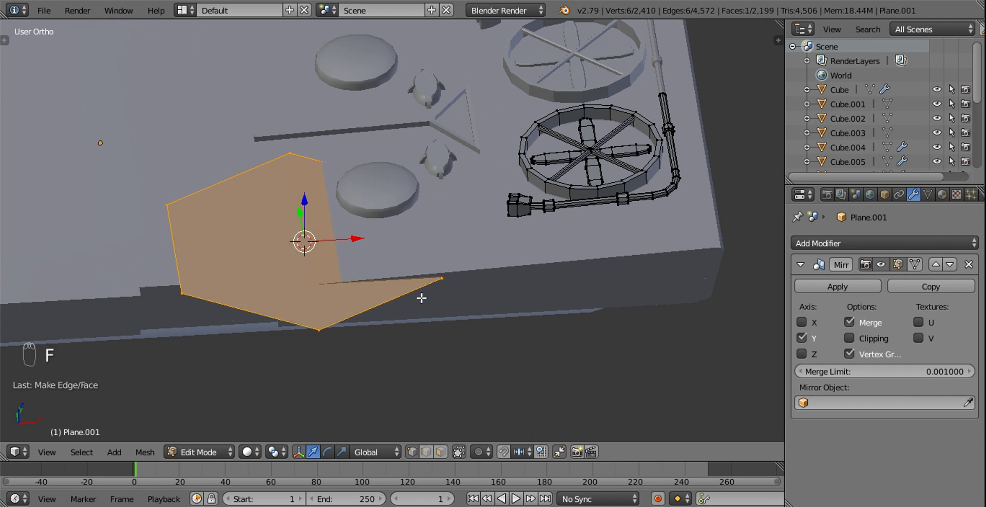
Rotate the plate upright about X and shrink it to a small piece.
key("r")
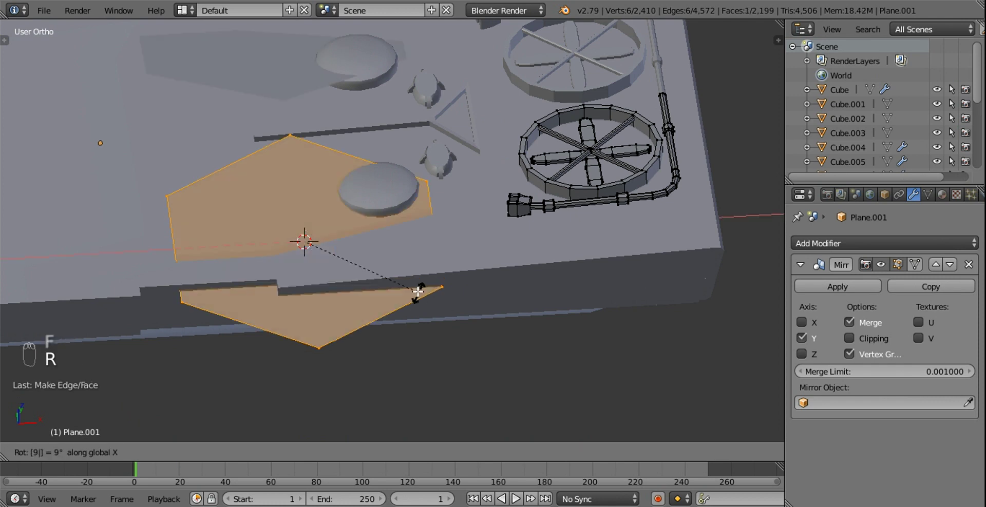
key("r")
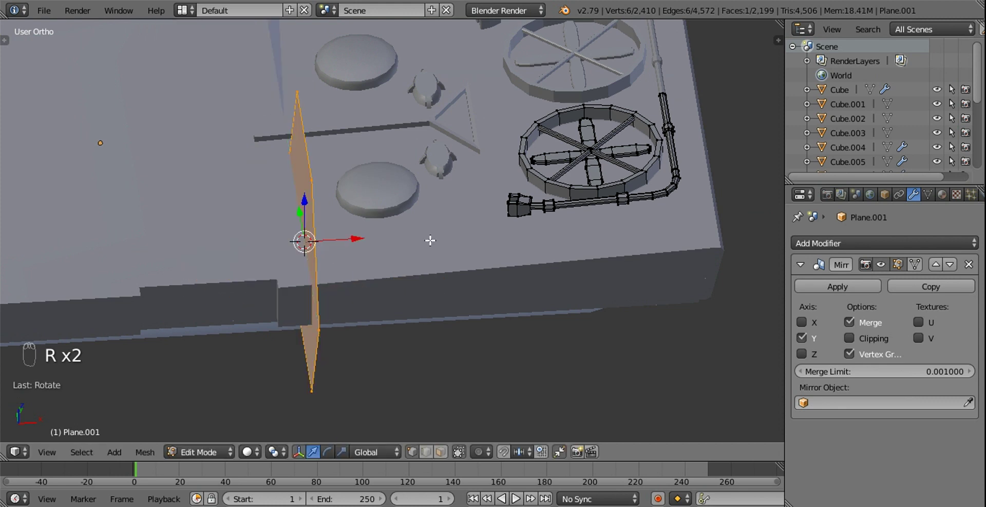
key("s")
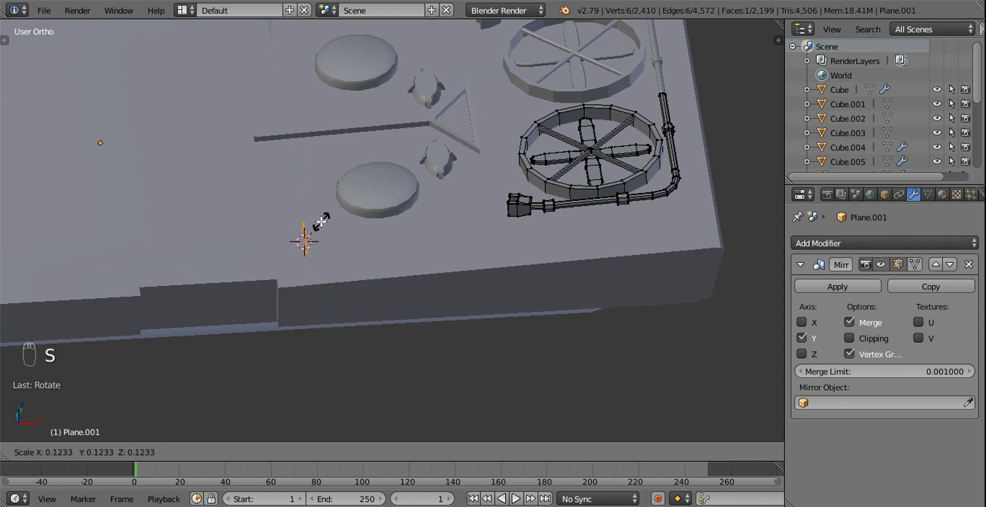
key("KP_1")
Move the small plate along the hull and shrink it further.
left_click_drag(461, 228, 388, 235)
key("g")
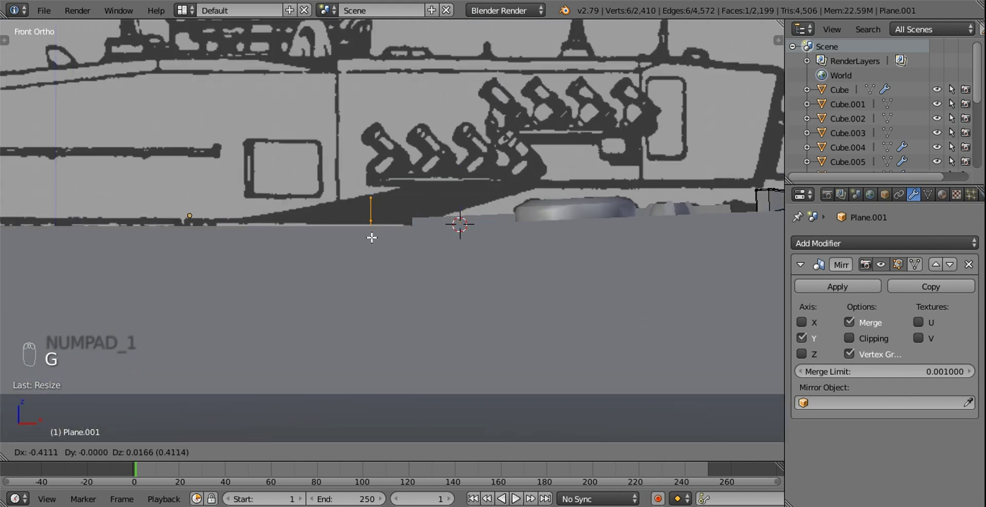
key("s")
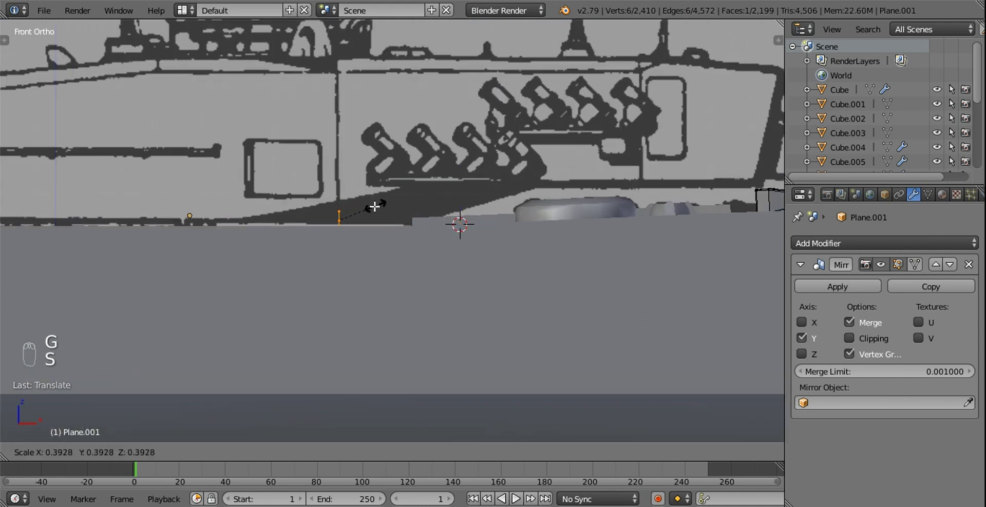
left_click_drag(414, 236, 406, 231)
key("f")
key("g")
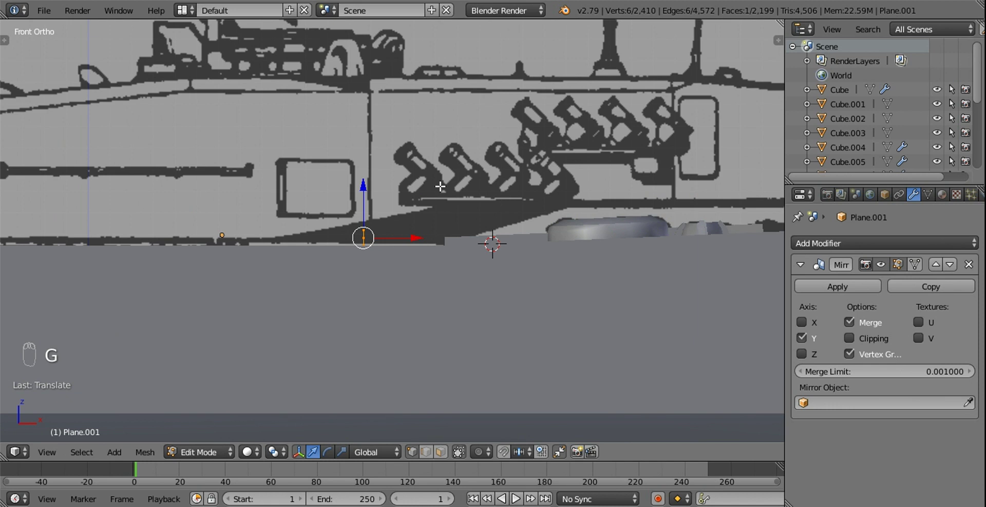
key("s")
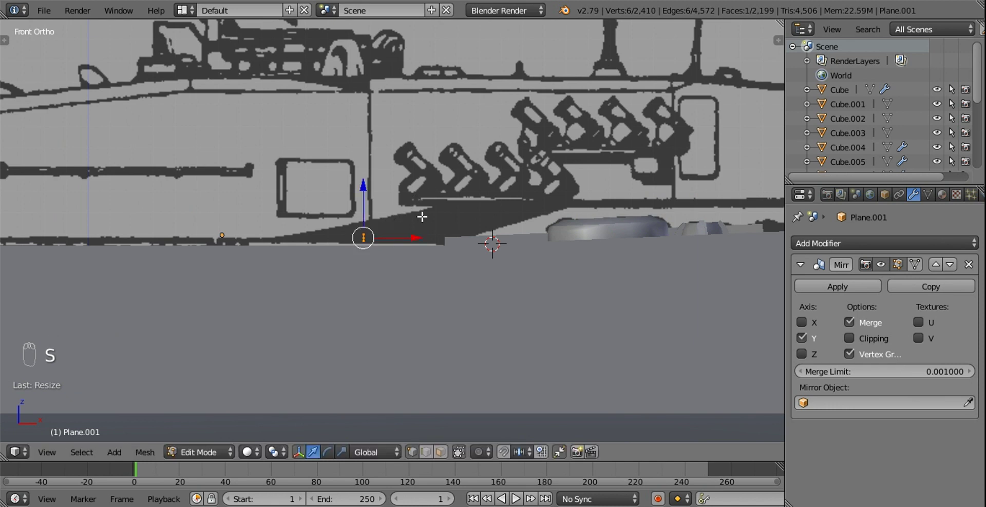
Extrude the strip end into a long thin bar, shifting and tilting it onto the reference line.
left_click_drag(403, 220, 385, 209)
middle_click(385, 208)
key("z")
left_click_drag(367, 234, 500, 287)
key("e")
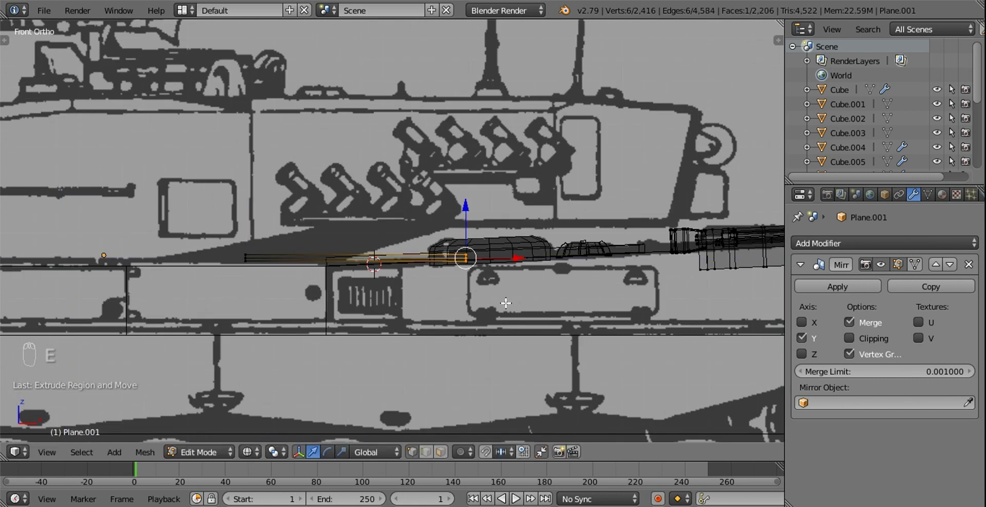
key("g")
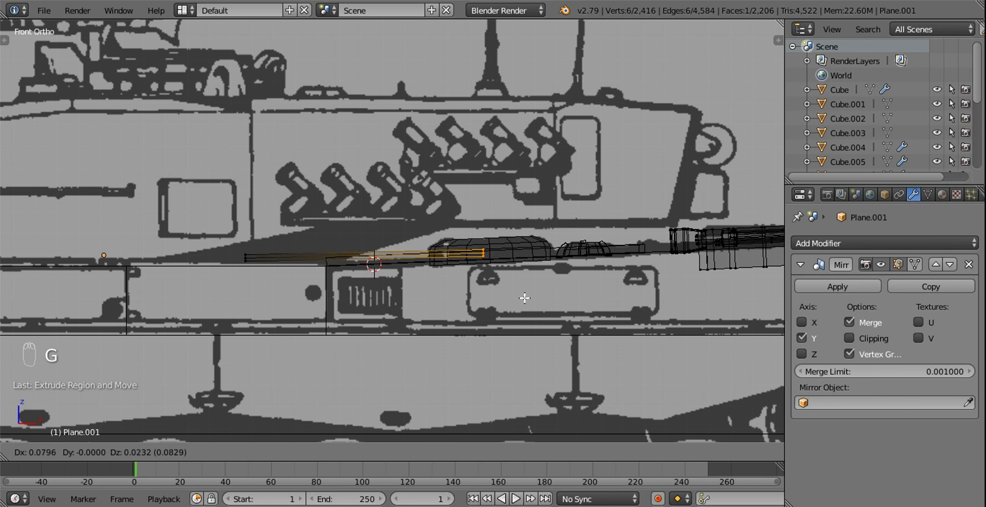
key("r")
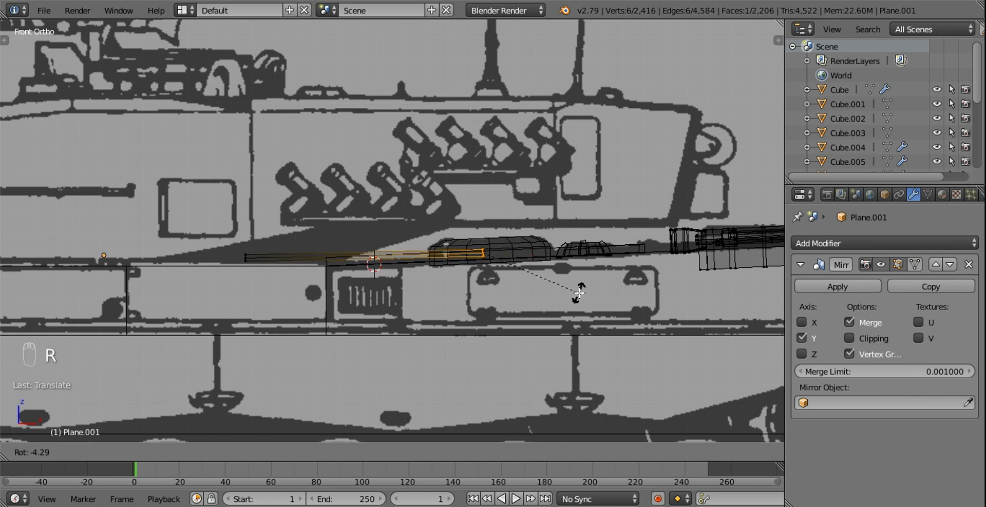
key("z")
left_click_drag(560, 272, 495, 327)
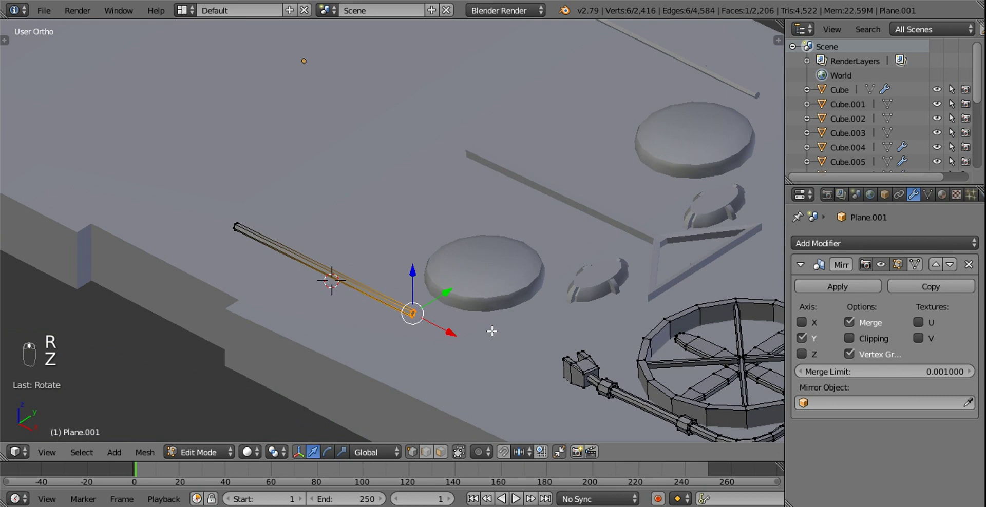
Select the pipe's end section in wireframe and enlarge it slightly, then face the hull from the front.
key("z")
key("b")
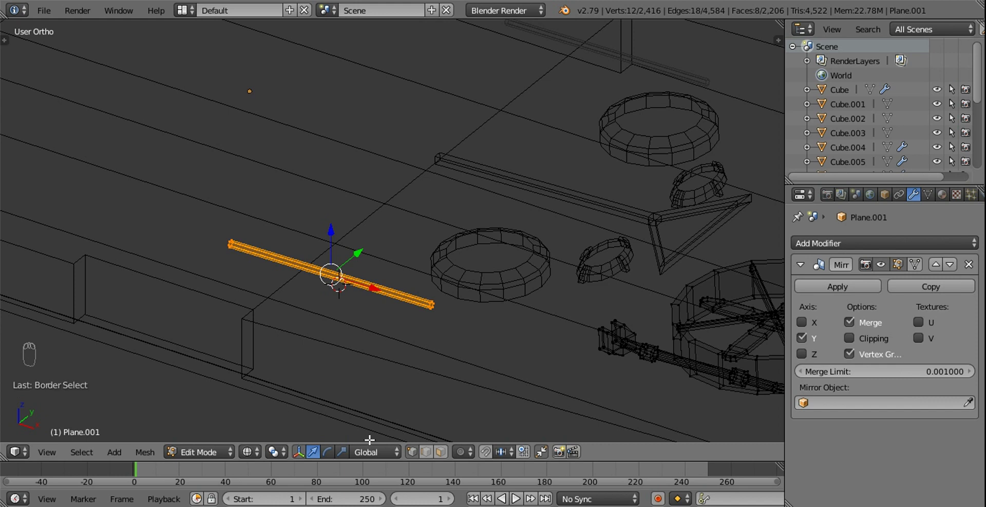
left_click_drag(443, 446, 429, 304)
key("z")
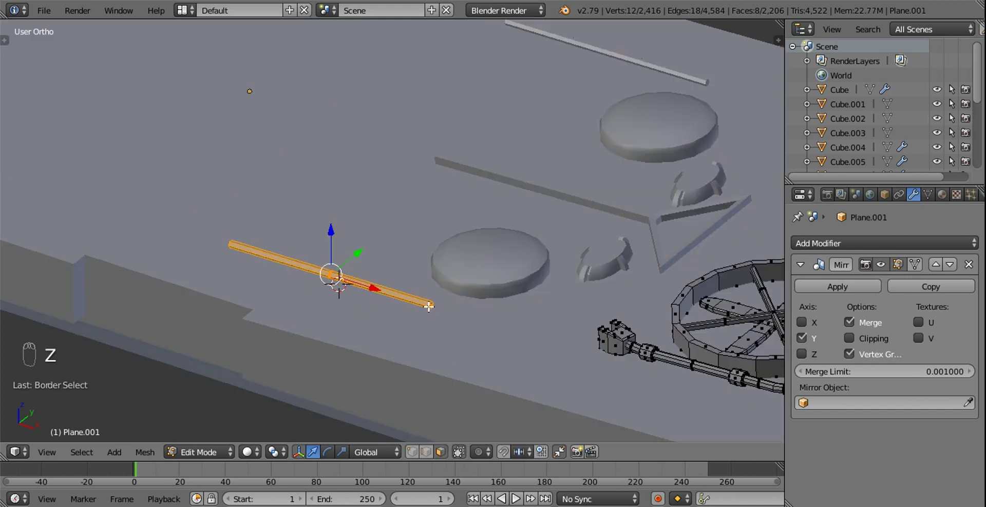
key("z")
left_click_drag(434, 305, 230, 261)
key("b")
key("b")
key("b")
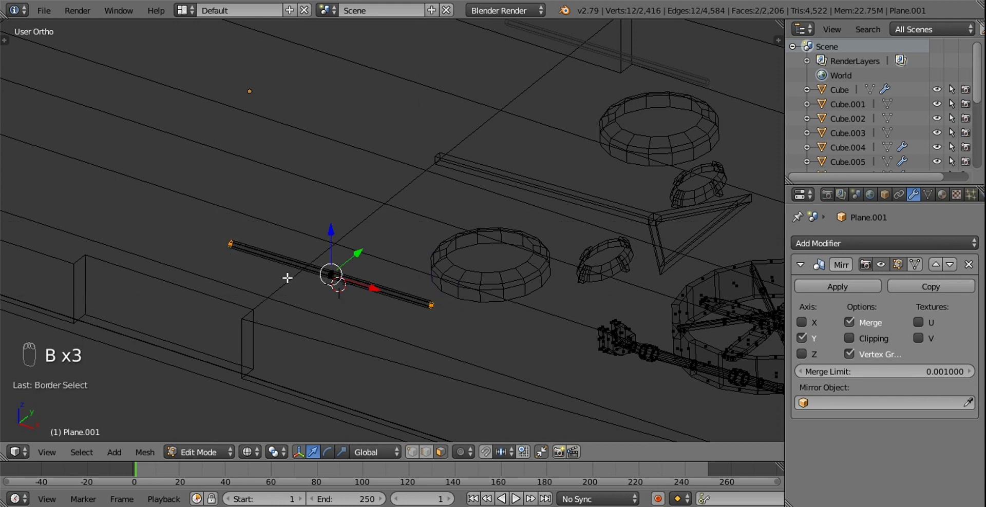
key("s")
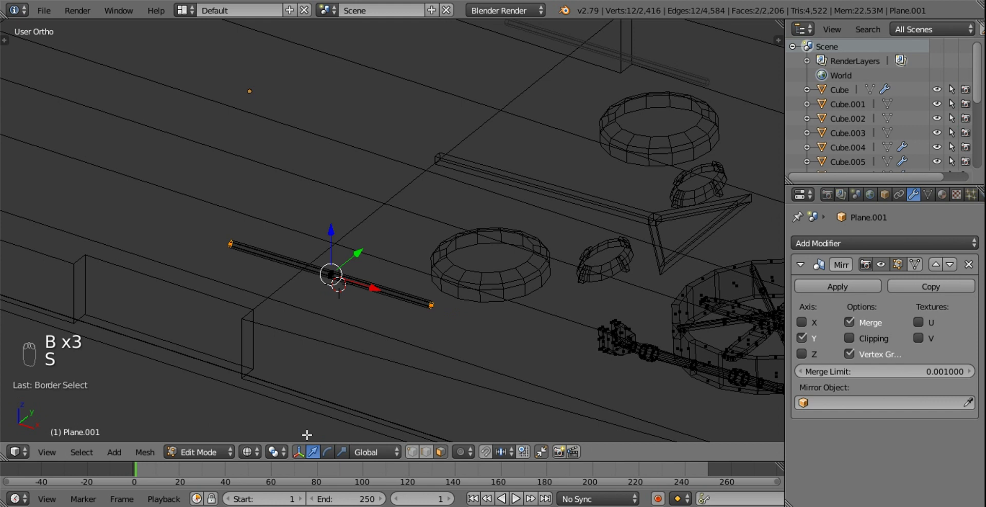
left_click_drag(280, 455, 462, 288)
key("s")
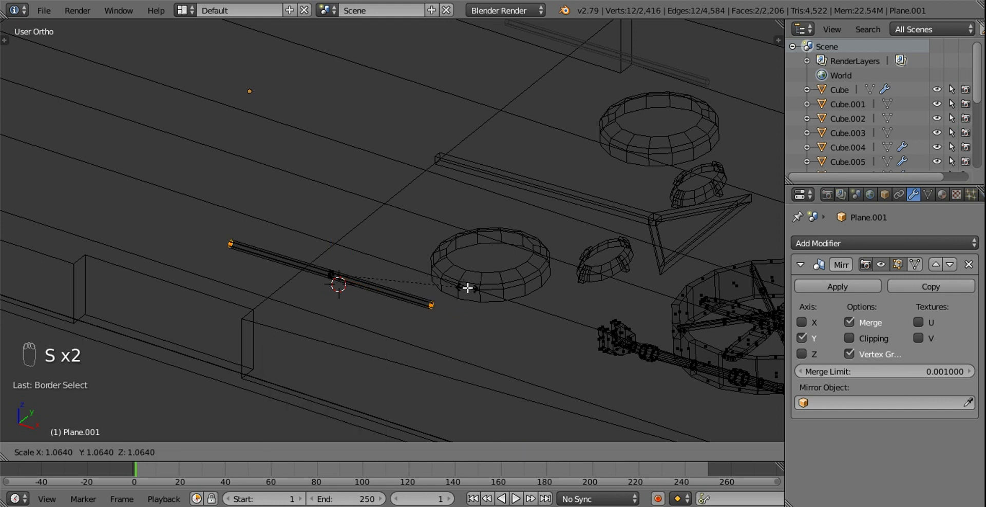
key("z")
left_click_drag(437, 299, 432, 296)
key("z")
key("b")
key("KP_1")
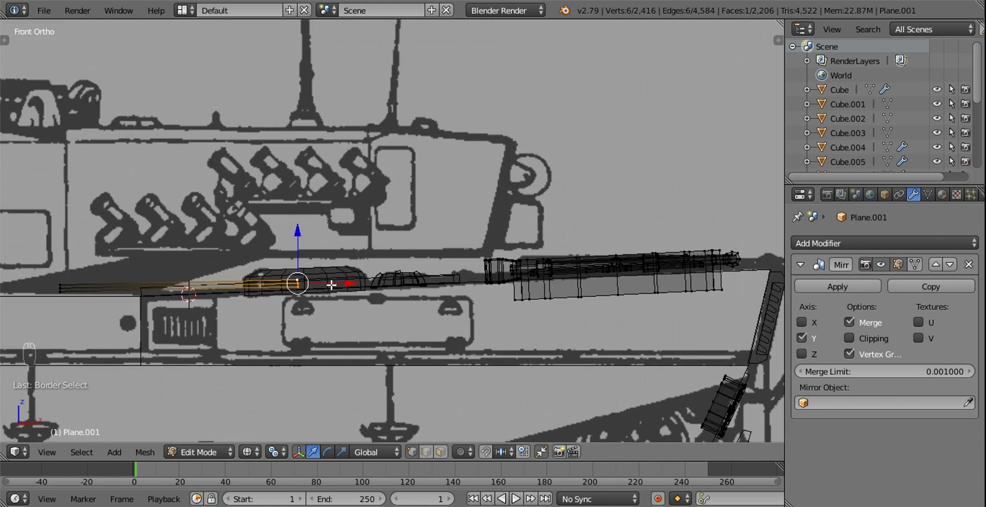
Extrude the pipe forward to the hull's front edge and angle its end downward onto the reference.
key("e")
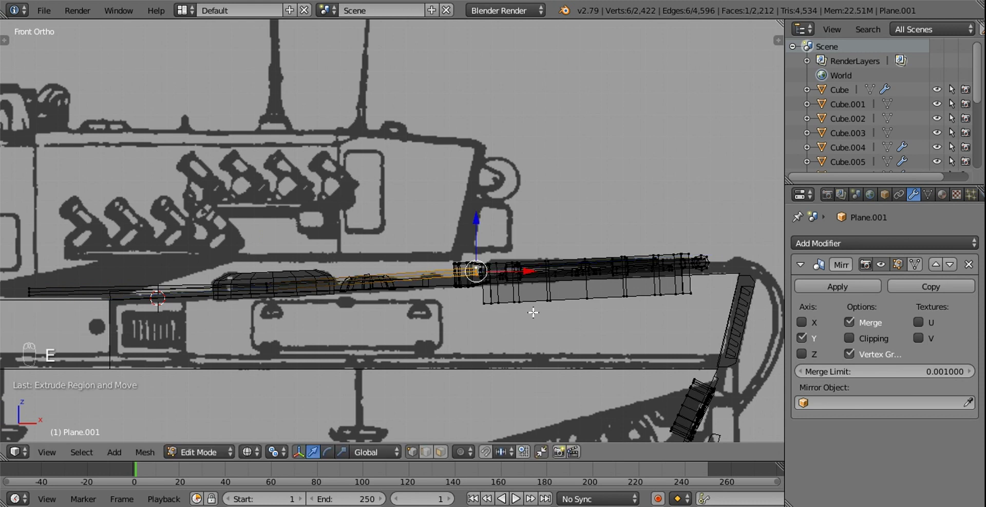
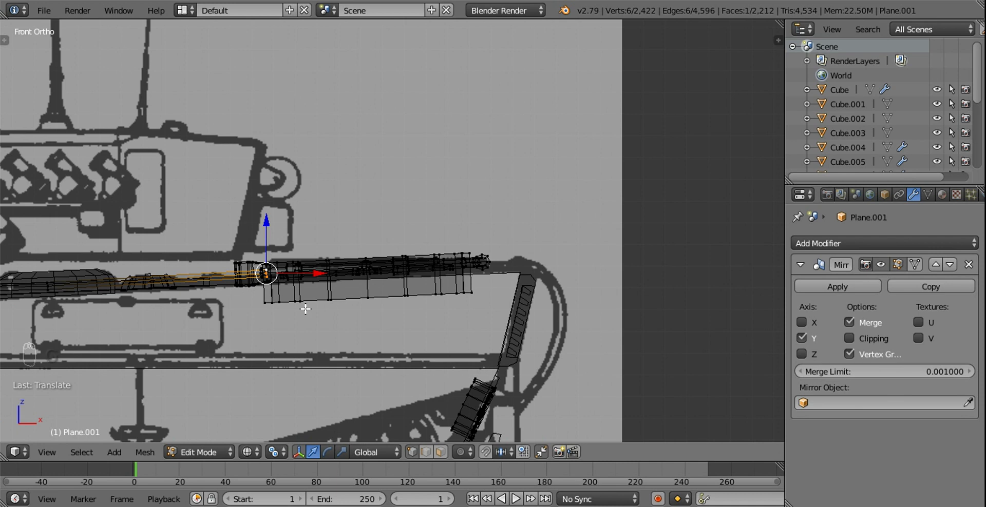
key("e")
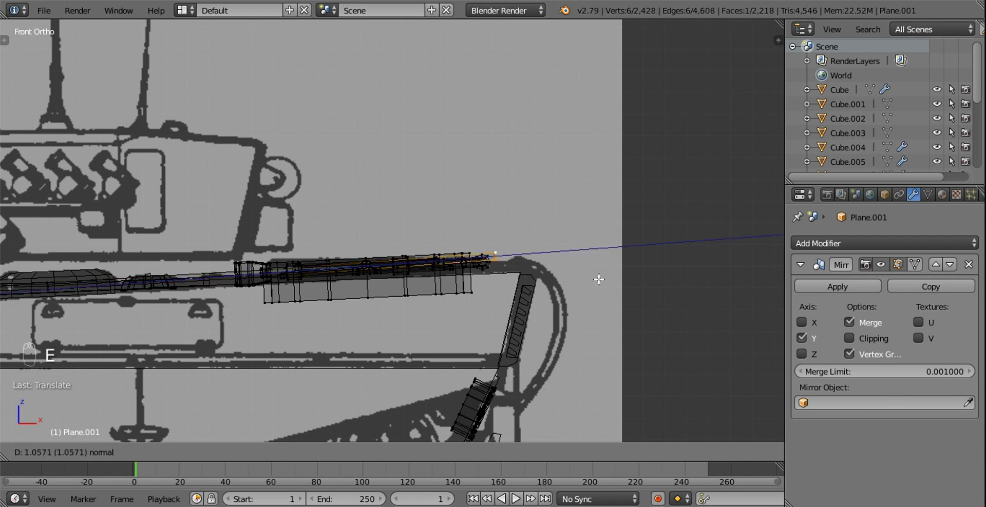
key("g")
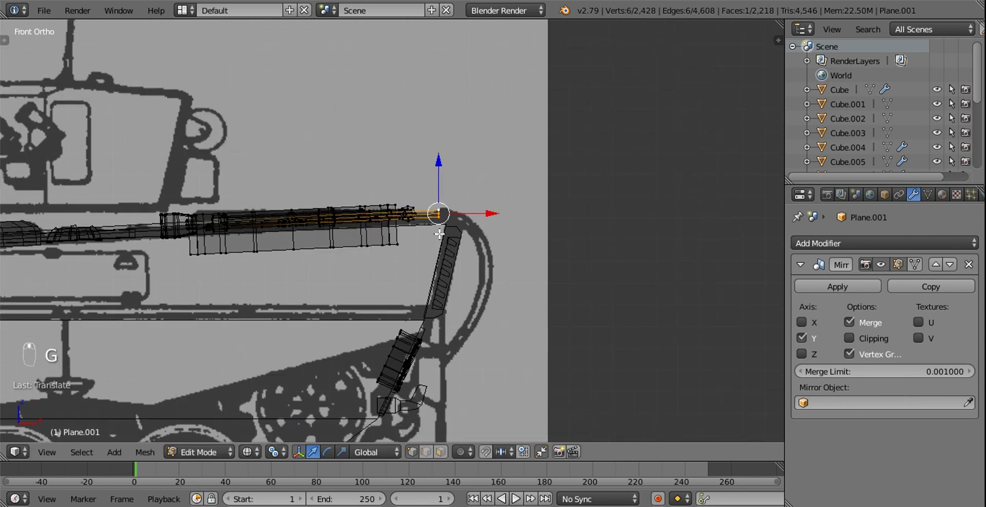
key("e")
key("g")
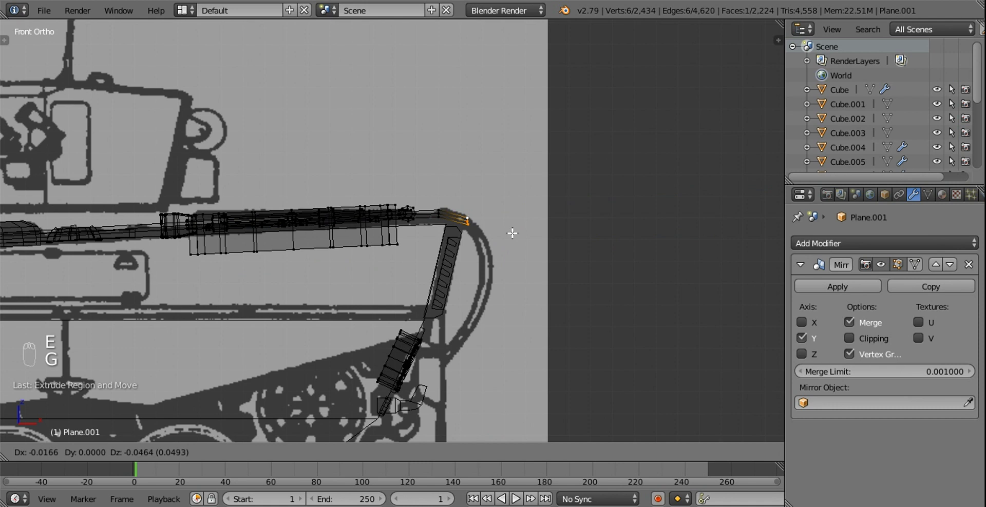
key("r")
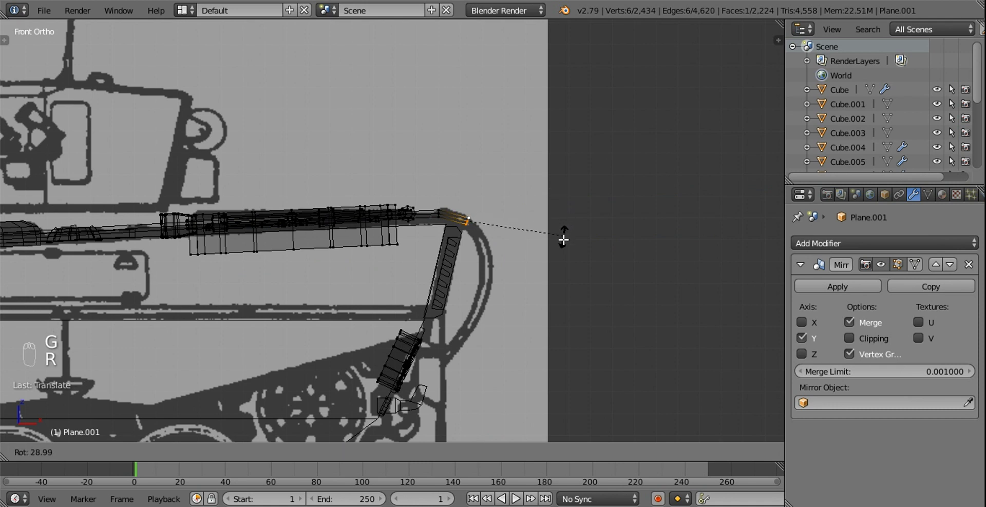
left_click(516, 212)
Extrude, move and rotate successive segments so the pipe bends down around the curved hull front.
key("e")
key("g")
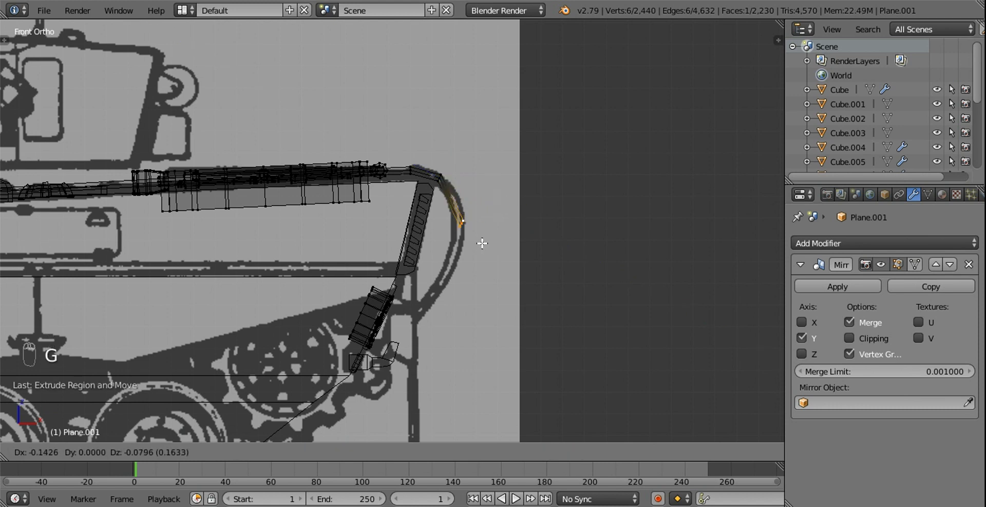
key("r")
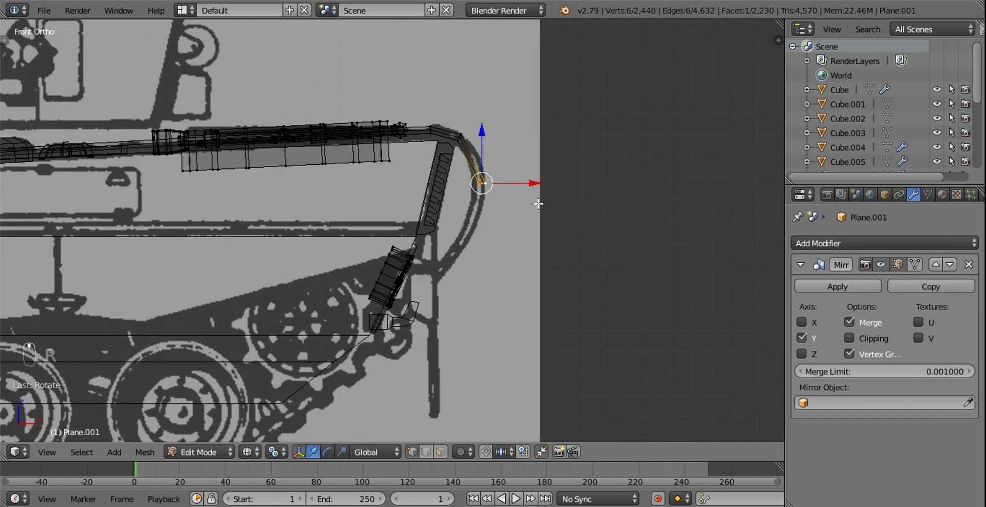
key("e")
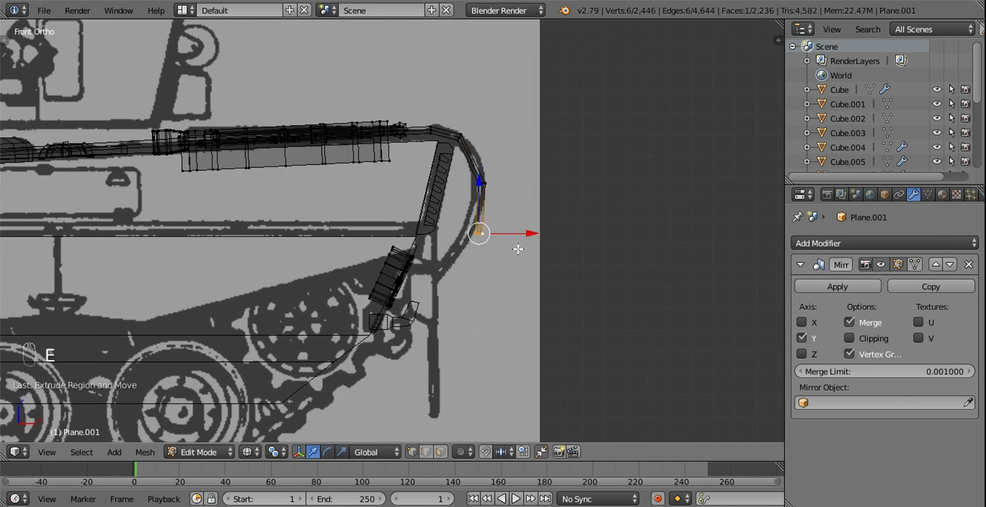
key("g")
key("r")
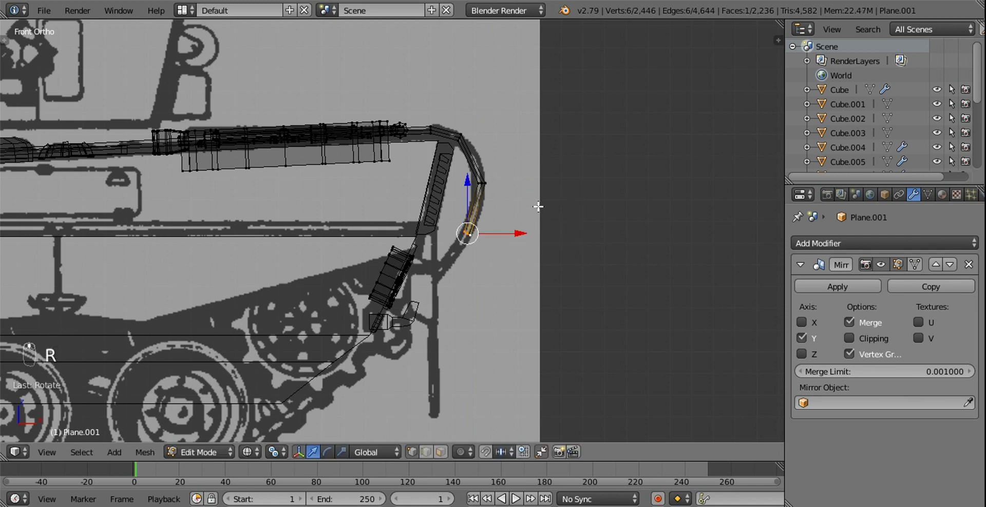
left_click(543, 180)
key("e")
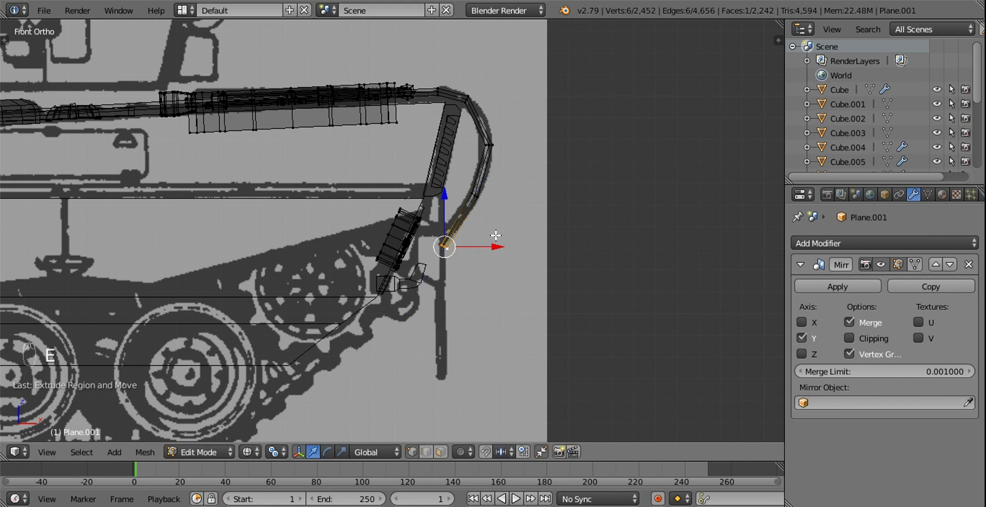
key("z")
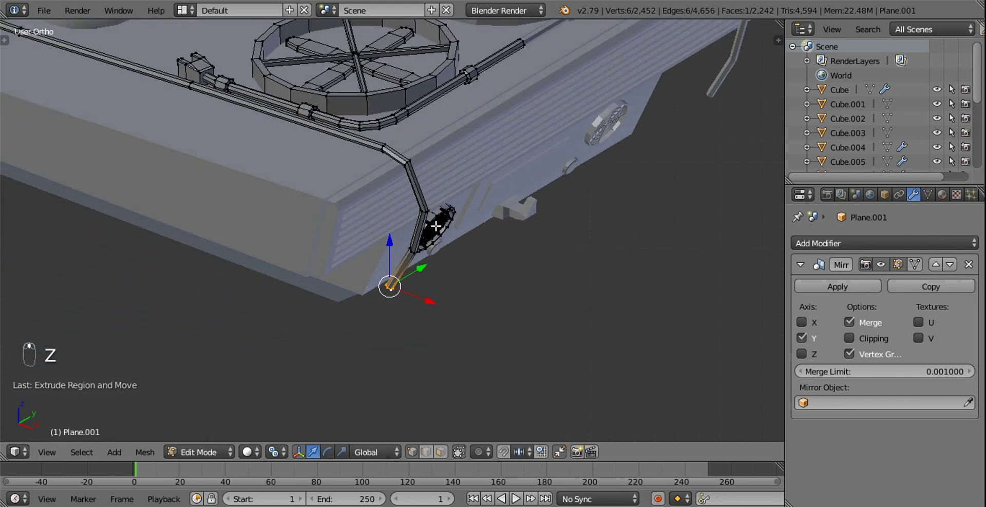
In top view with the pipe isolated, move its lower end along the bend onto the reference curve.
left_click_drag(417, 225, 414, 223)
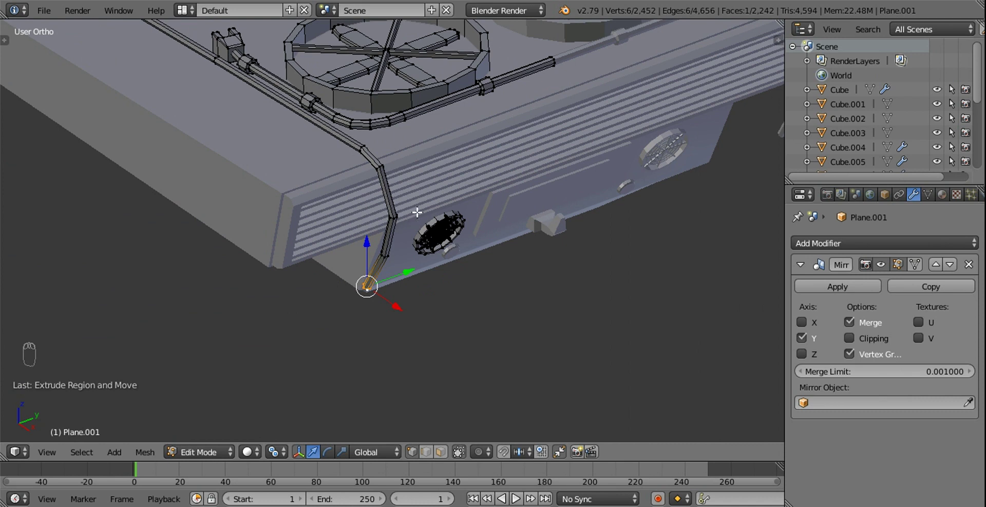
left_click_drag(443, 218, 471, 263)
key("KP_7")
key("z")
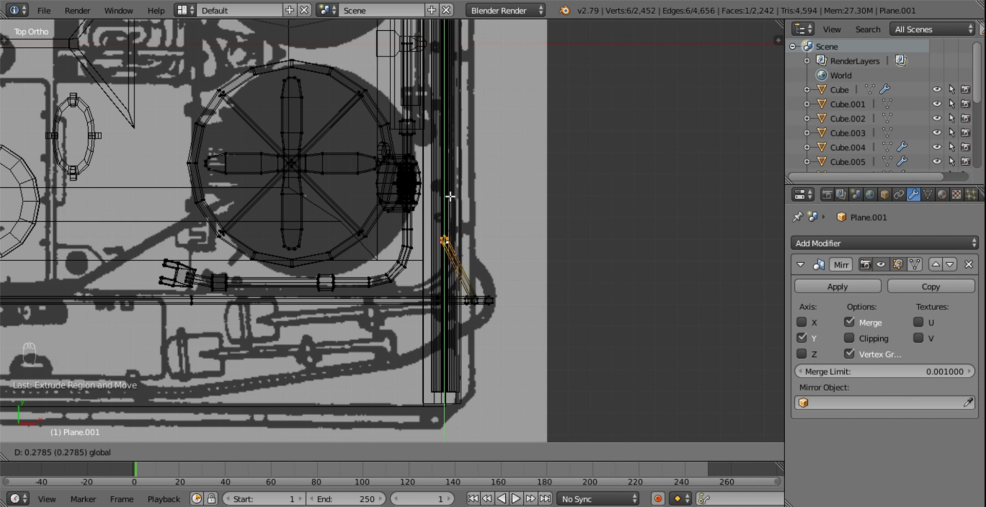
key("KP_Divide")
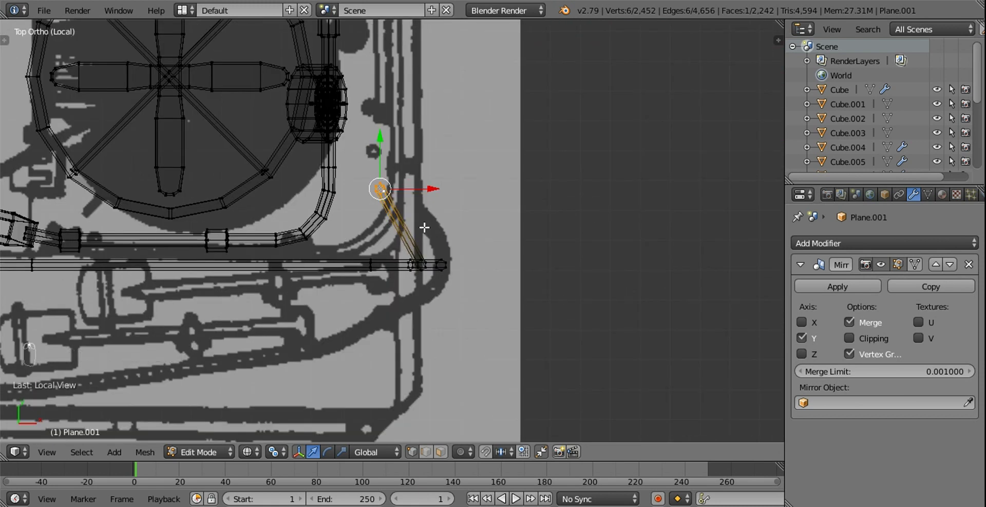
left_click_drag(415, 271, 461, 277)
key("b")
key("KP_7")
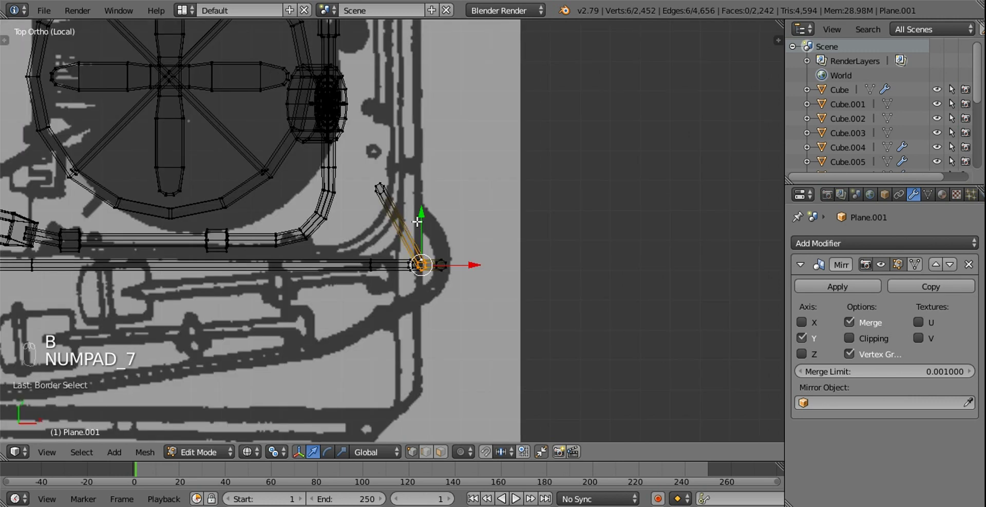
left_click(425, 194)
left_click(425, 170)
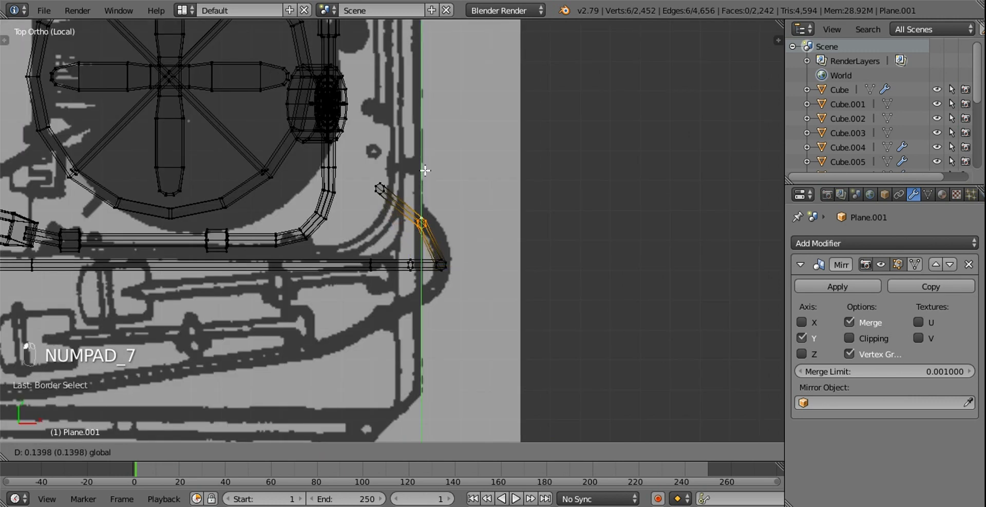
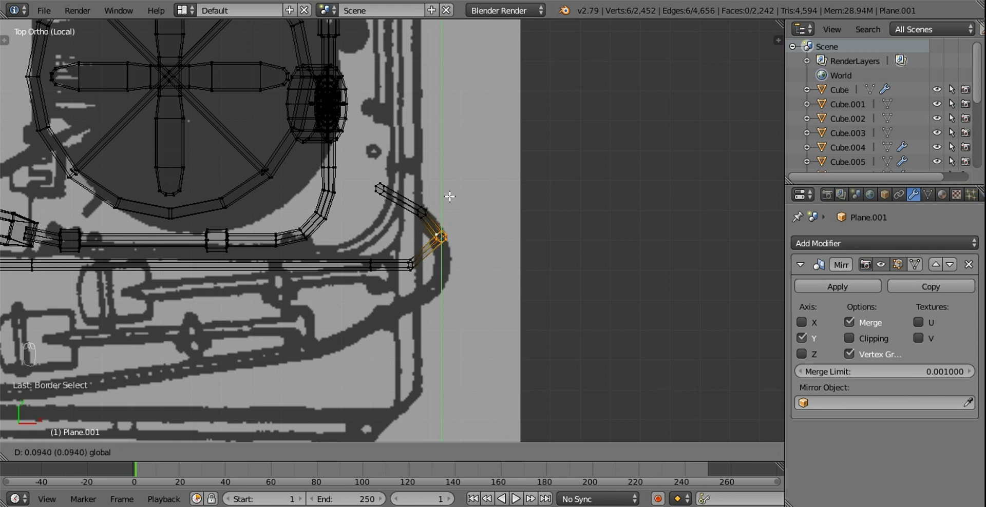
Nudge the end vertices inside the reference curve and stretch the pipe end across the hull front.
left_click_drag(401, 246, 409, 262)
key("b")
key("b")
left_click_drag(413, 225, 414, 220)
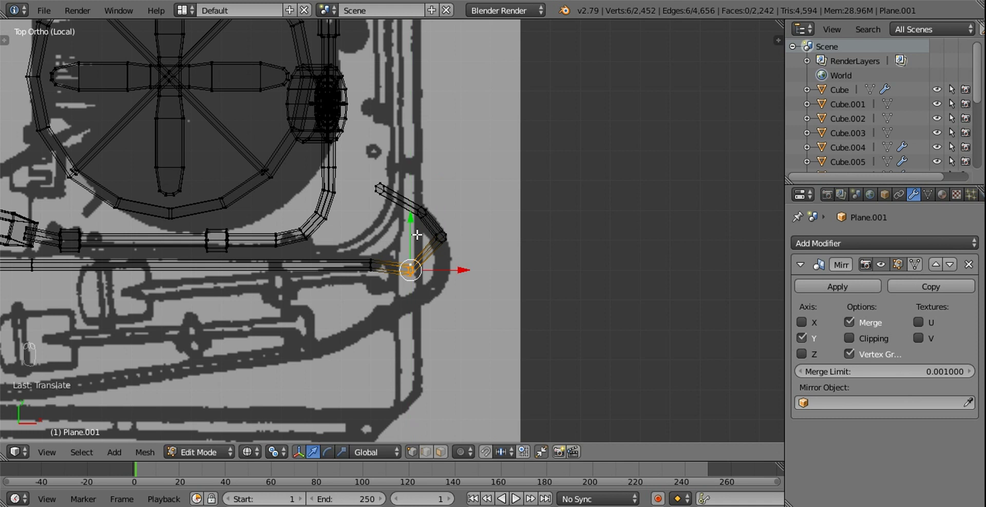
left_click_drag(376, 248, 374, 250)
key("b")
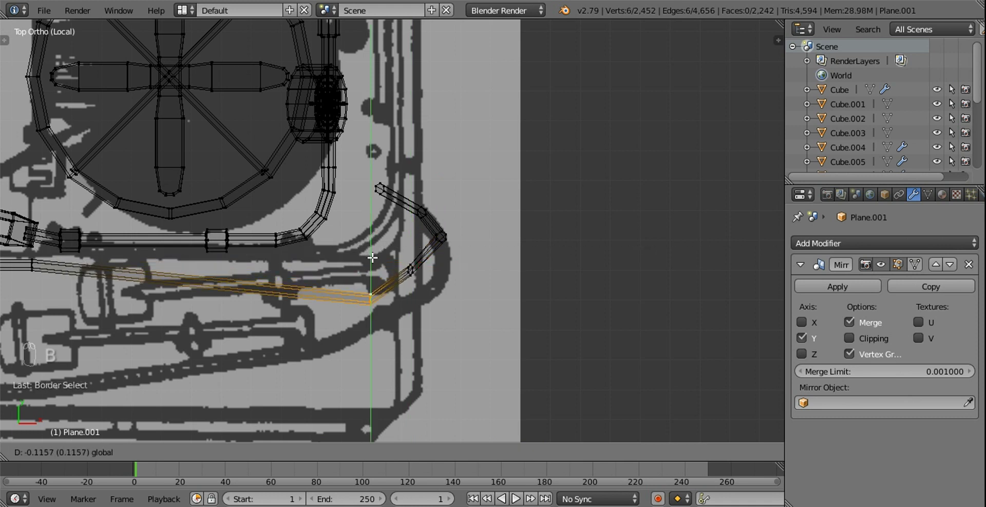
left_click_drag(400, 255, 430, 278)
key("b")
key("g")
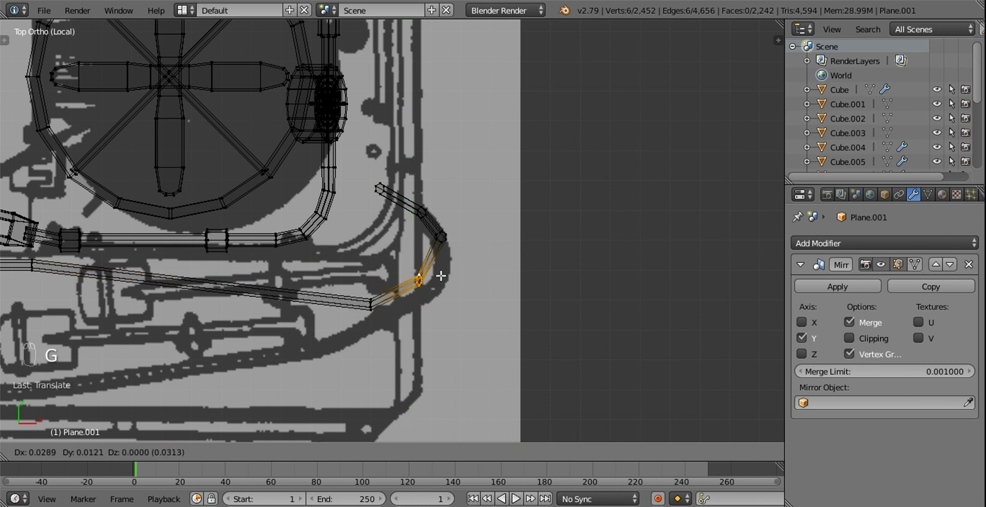
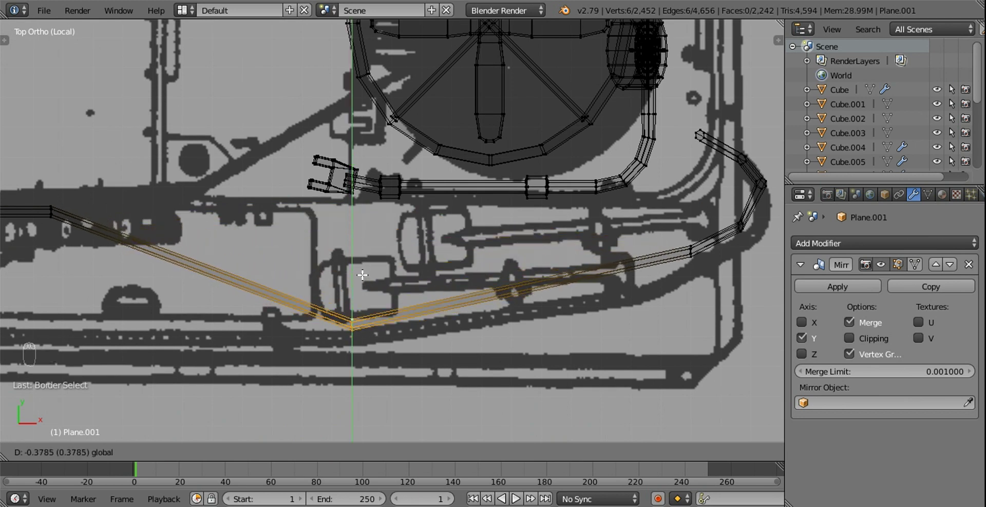
Reposition the pipe bend and extrude a new section down onto the lower hull line.
left_click(330, 271)
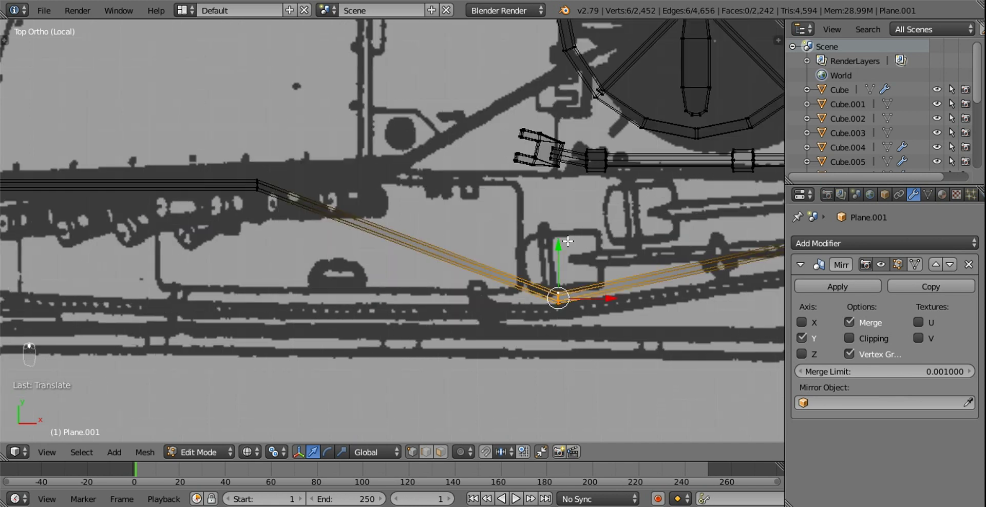
left_click_drag(154, 192, 429, 217)
key("b")
left_click(420, 206)
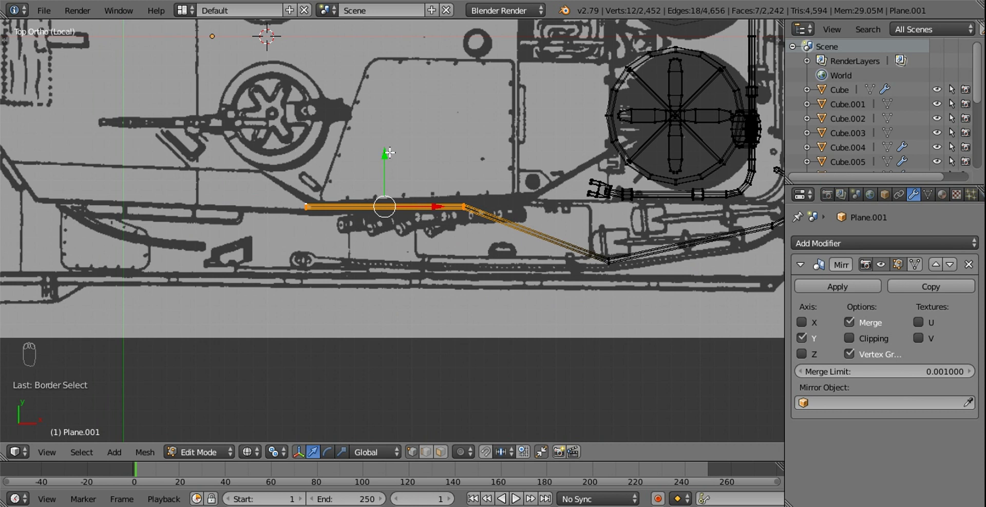
left_click_drag(386, 161, 394, 207)
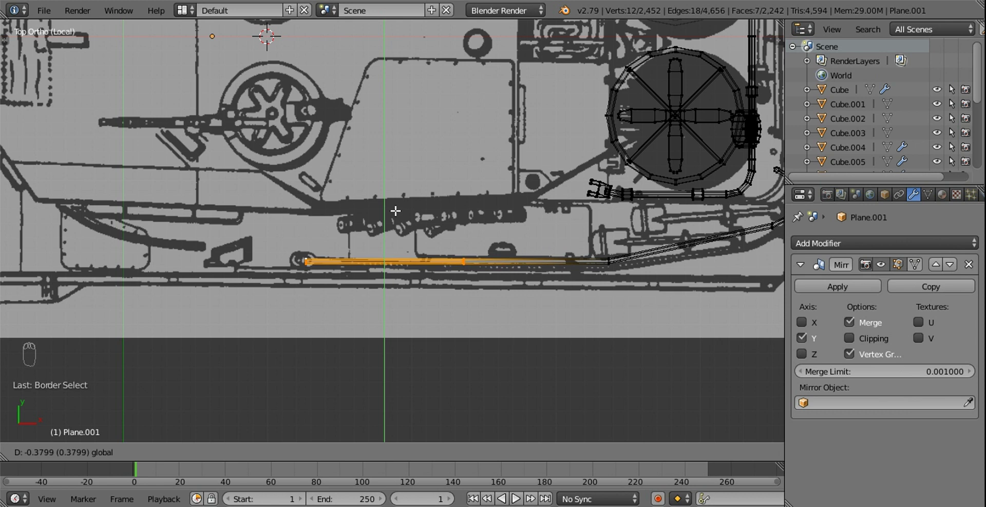
Shift the pipe's joints along the hull line to match the drawing and zoom to its end.
left_click_drag(603, 253, 608, 214)
key("b")
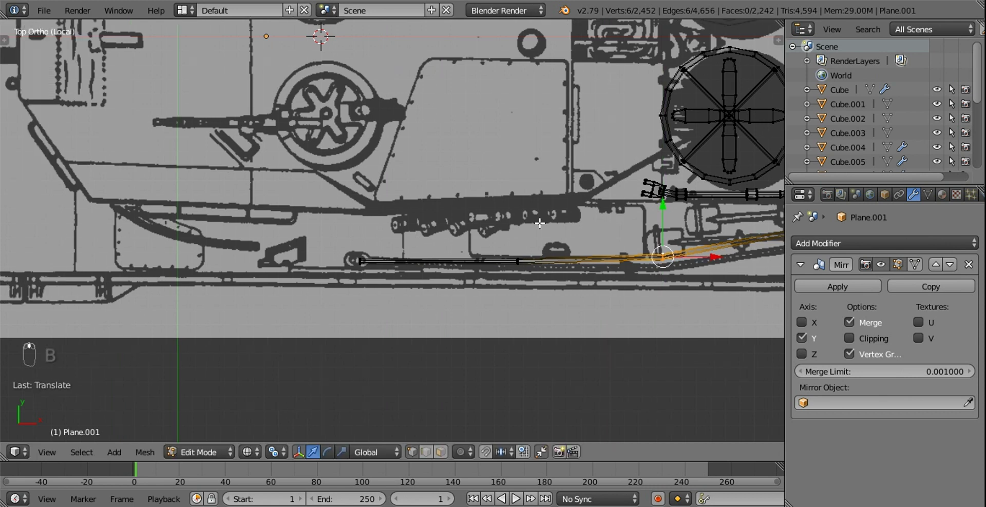
left_click_drag(459, 235, 508, 278)
key("b")
key("KP_Decimal")
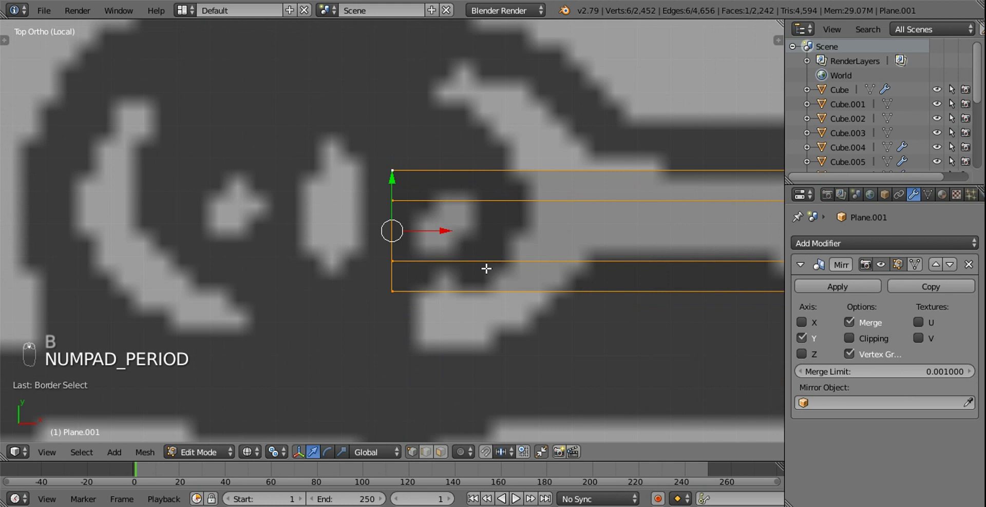
Snap the 3D cursor to the pipe end and add a circle there, rotated along the pipe and shrunk to pipe width.
key("z")
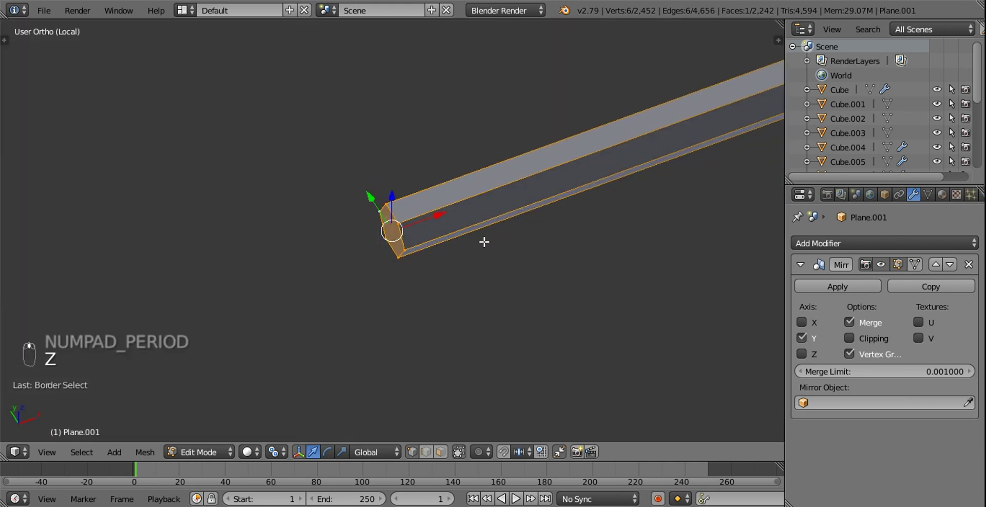
key("shift+s")
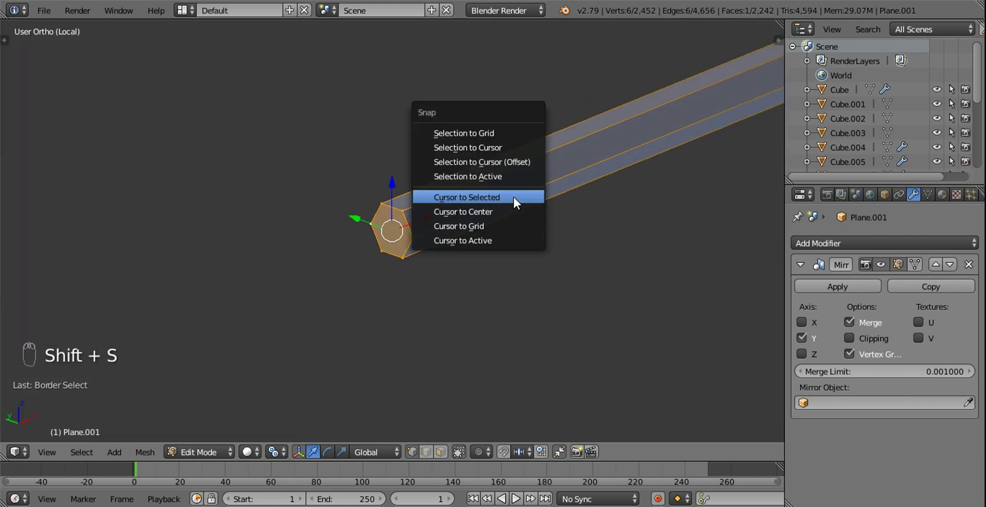
key("shift+a")
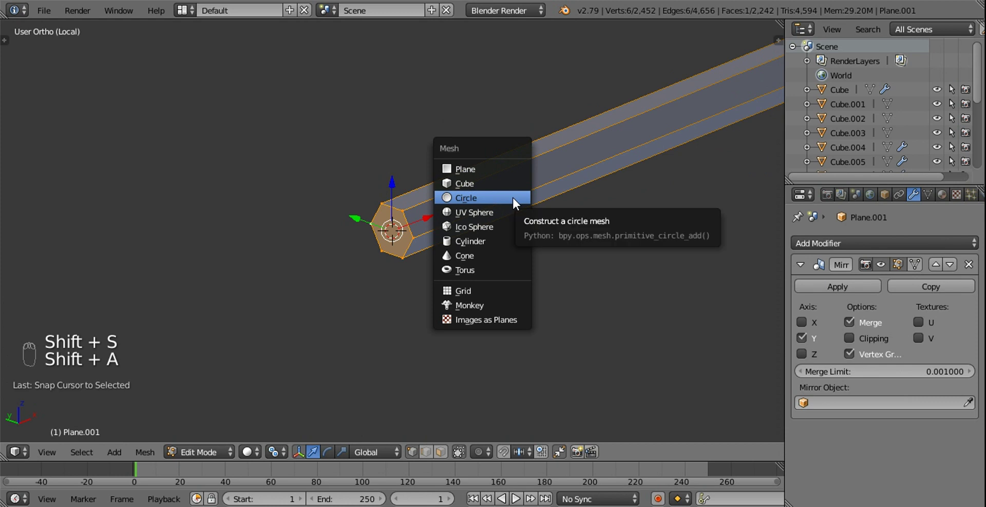
key("t")
left_click(94, 336)
key("s")
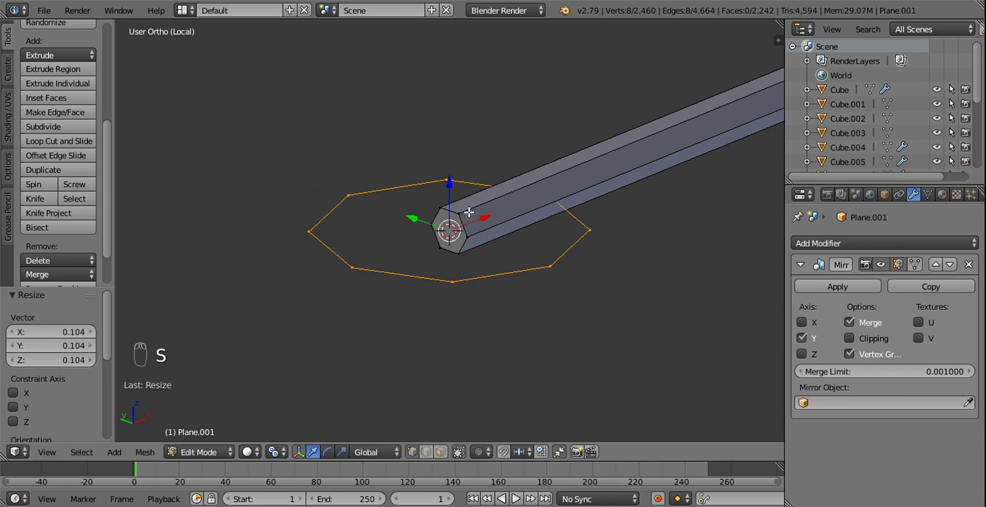
key("r")
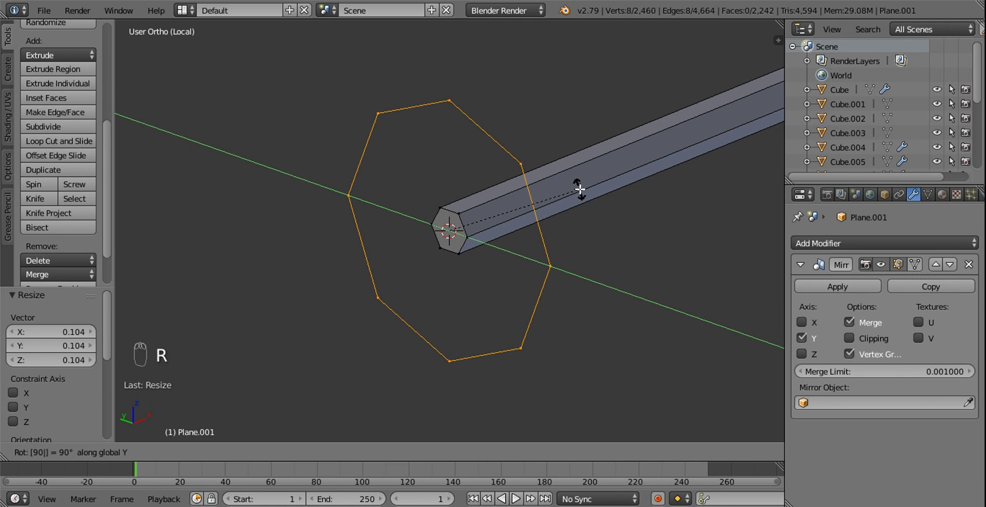
key("s")
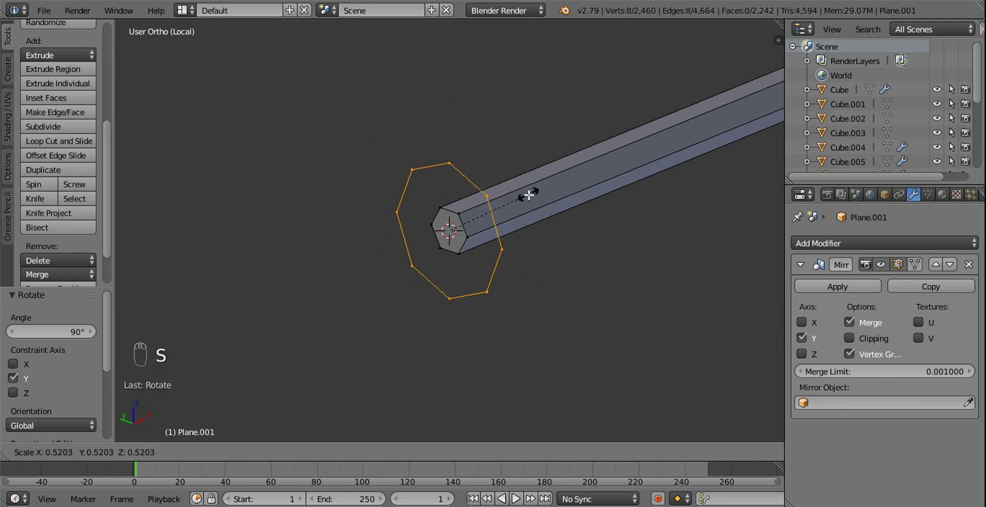
left_click_drag(442, 440, 447, 406)
key("x")
middle_click(447, 405)
Fill the circle into a face and extrude it into the first nozzle section.
left_click_drag(434, 428, 482, 211)
key("f")
left_click_drag(497, 211, 539, 170)
key("s")
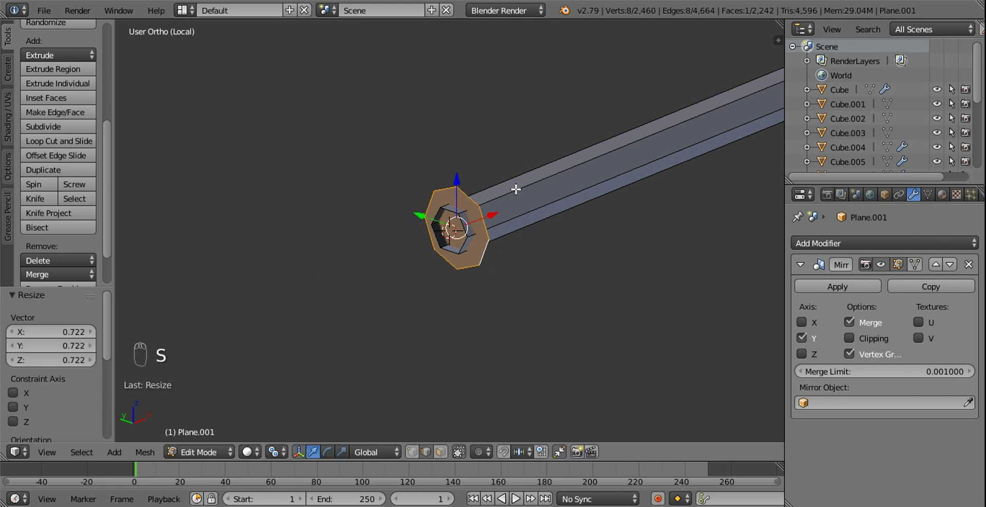
left_click_drag(499, 215, 472, 262)
key("KP_7")
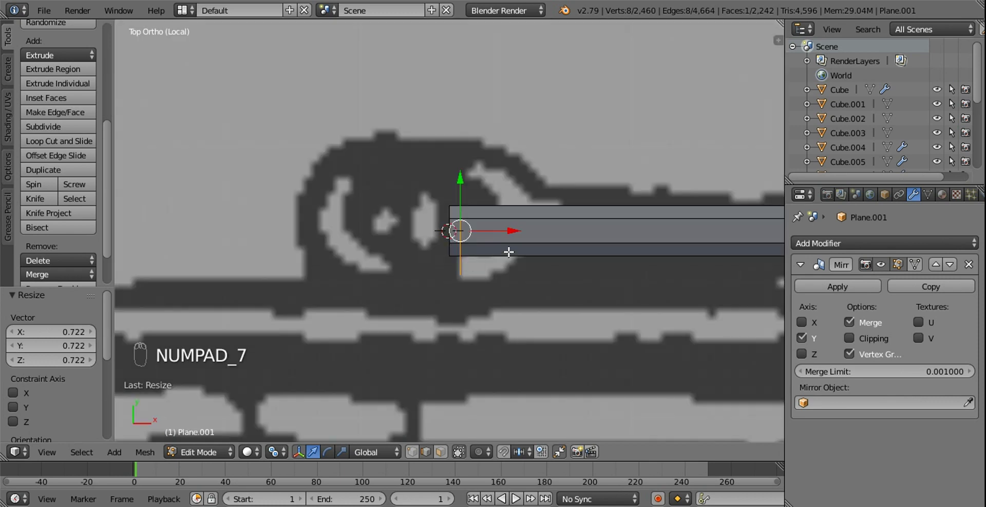
key("e")
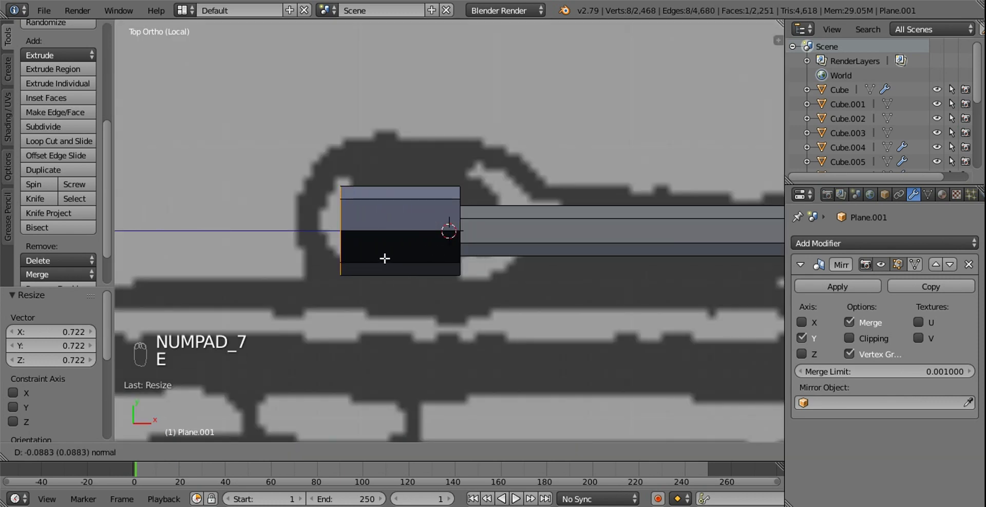
key("e")
key("ctrl+z")
Widen the nozzle's open end into a flare along one axis and extrude a short straight mouth section.
key("s")
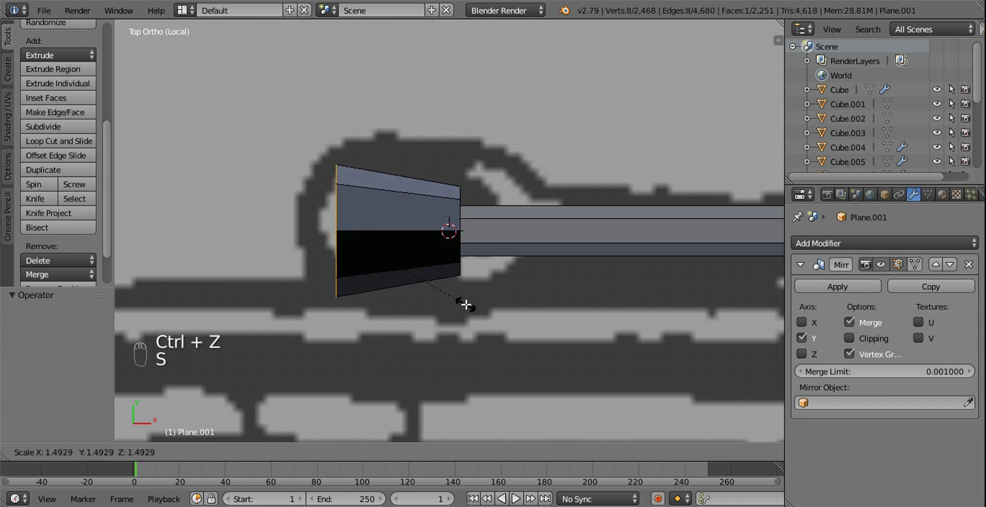
left_click_drag(382, 231, 436, 266)
key("s")
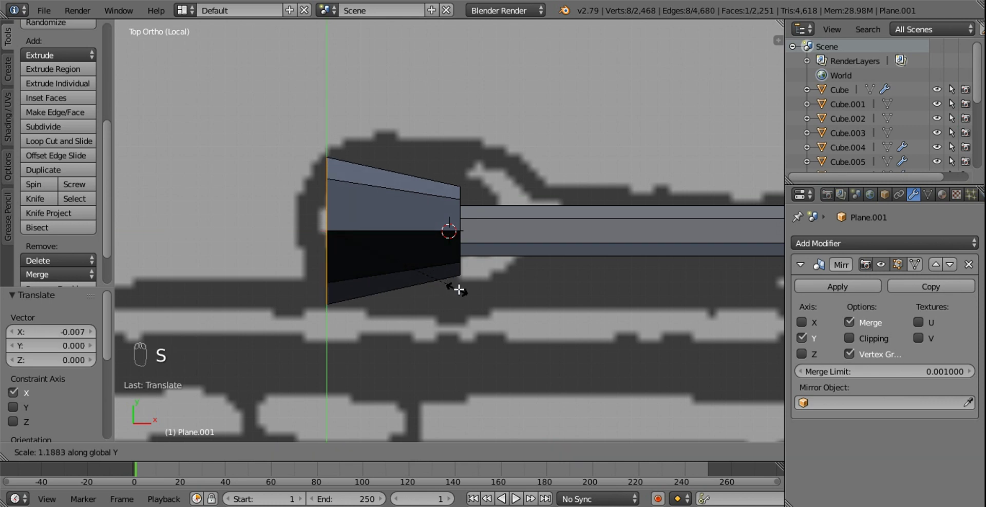
left_click_drag(556, 271, 550, 122)
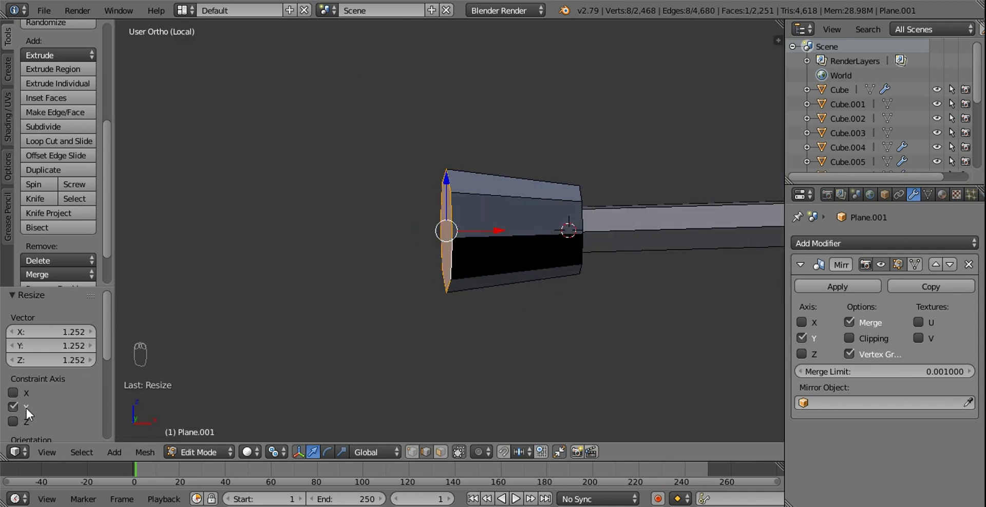
left_click_drag(325, 302, 275, 332)
key("e")
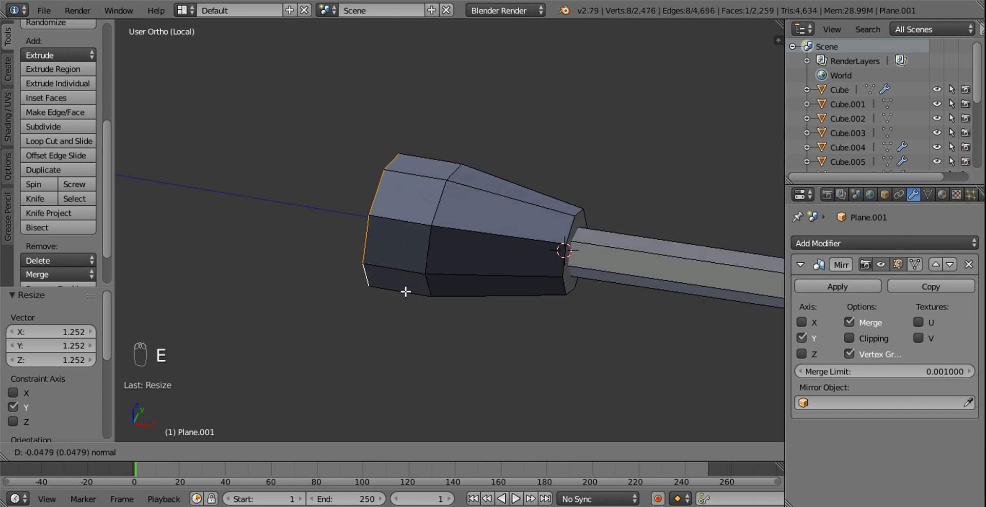
Recalculate the nozzle's normals and bevel the rim edge loops at both of its ends.
key("a")
key("a")
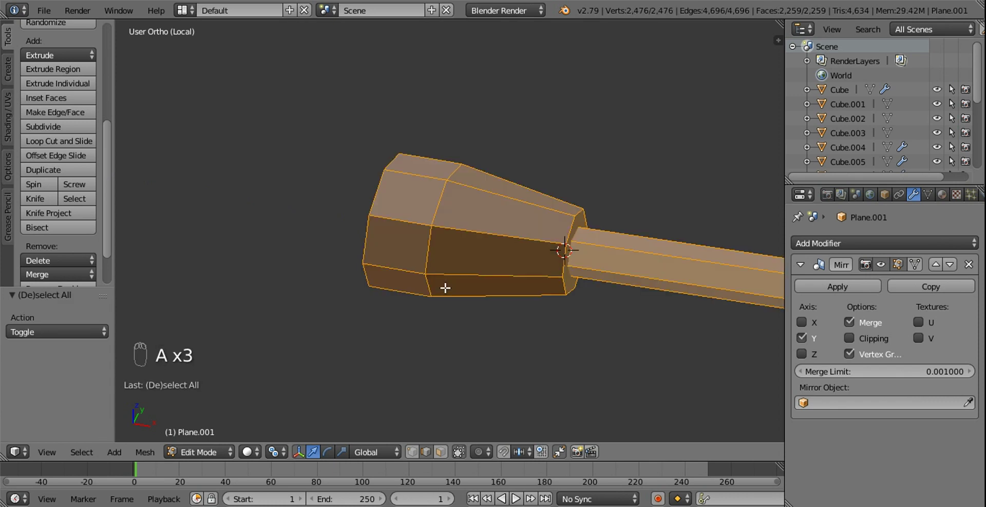
key("ctrl+n")
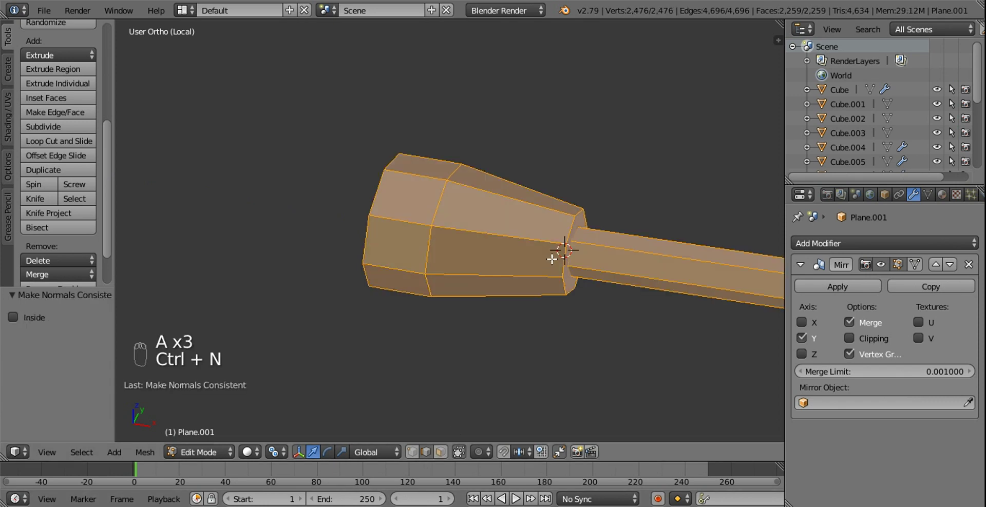
left_click_drag(568, 230, 485, 294)
middle_click(356, 256)
key("w")
left_click(480, 246)
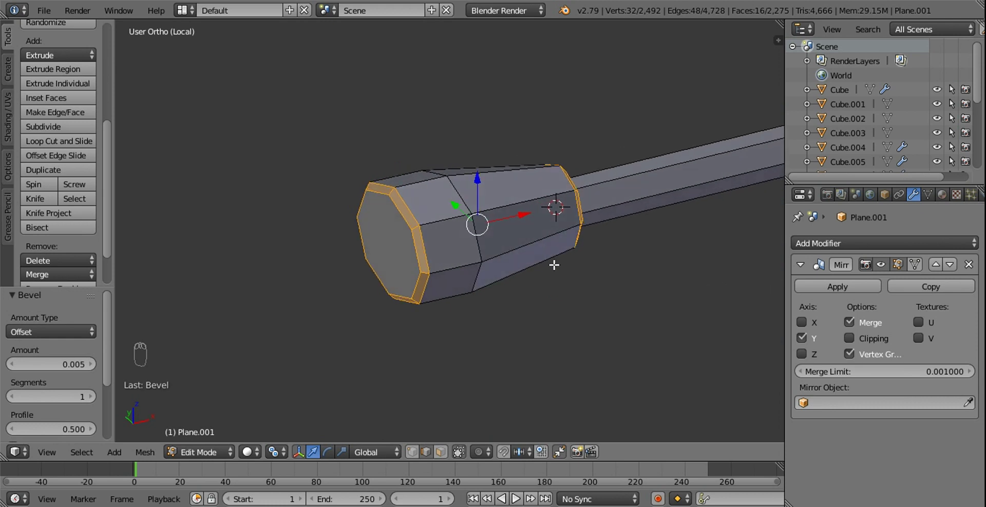
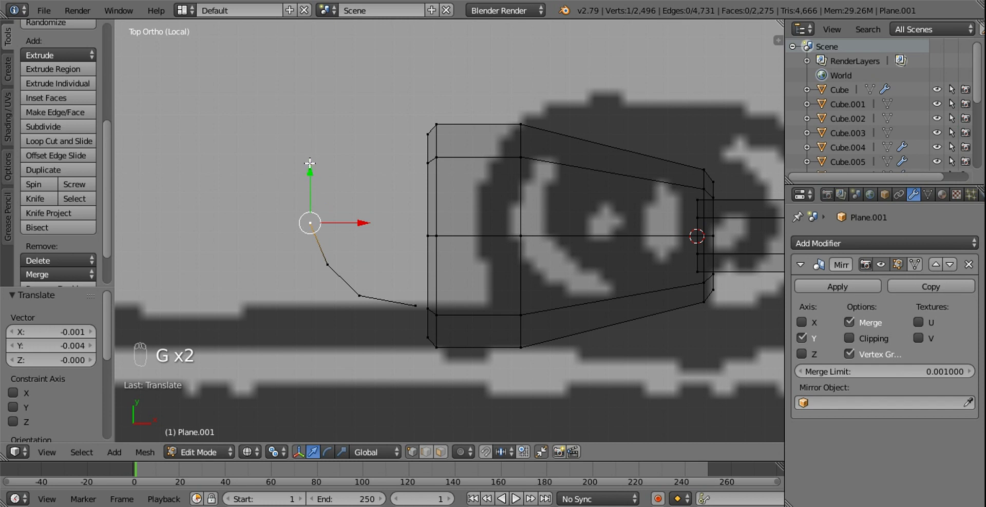
Extend a vertex outline around the nozzle mouth, placing points to follow its curved wide end.
middle_click(305, 183)
left_click_drag(284, 157, 373, 228)
right_click(411, 315)
key("l")
left_click_drag(341, 161, 389, 290)
left_click_drag(413, 336, 550, 247)
key("s")
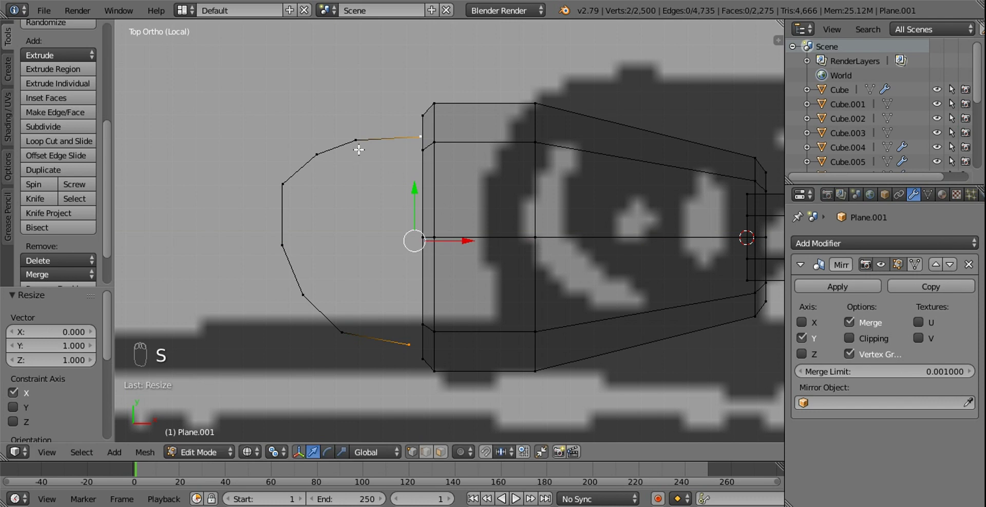
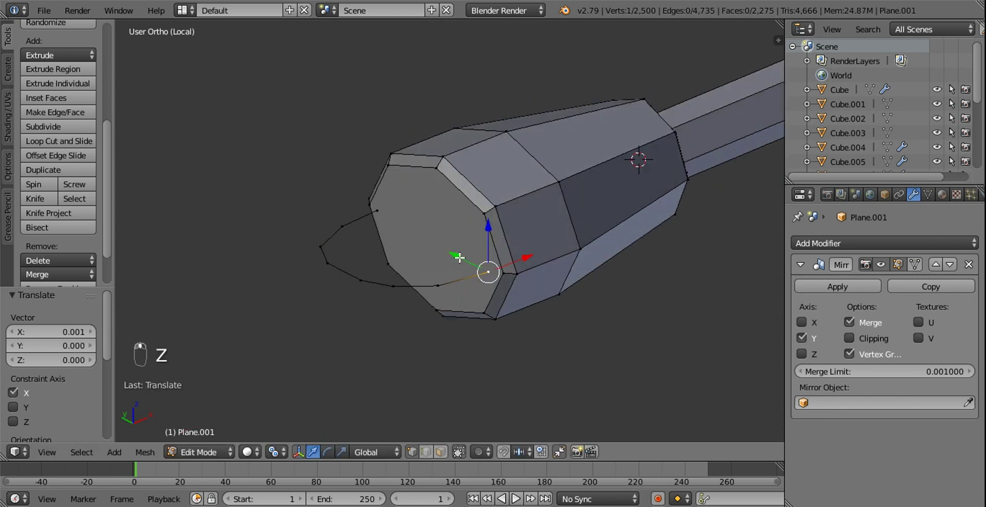
left_click(485, 289)
key("l")
left_click(501, 296)
key("s")
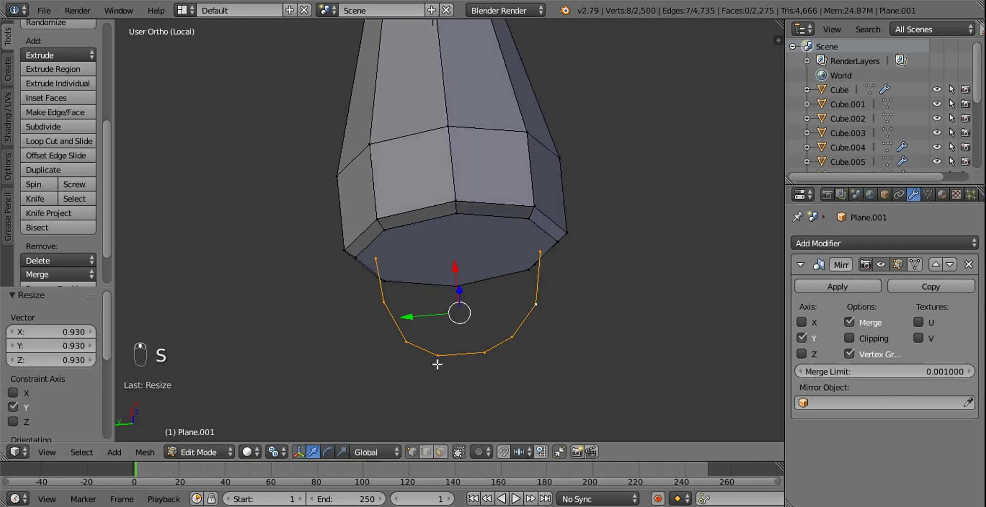
Complete the bracket outline and extrude it upward into plates at height.
left_click_drag(408, 348, 432, 372)
middle_click(432, 371)
left_click_drag(401, 366, 367, 309)
left_click_drag(368, 310, 382, 249)
left_click_drag(384, 249, 476, 275)
left_click_drag(446, 261, 321, 269)
left_click_drag(330, 265, 422, 275)
middle_click(422, 275)
left_click(471, 294)
key("l")
left_click(429, 298)
key("e")
left_click_drag(374, 249, 381, 284)
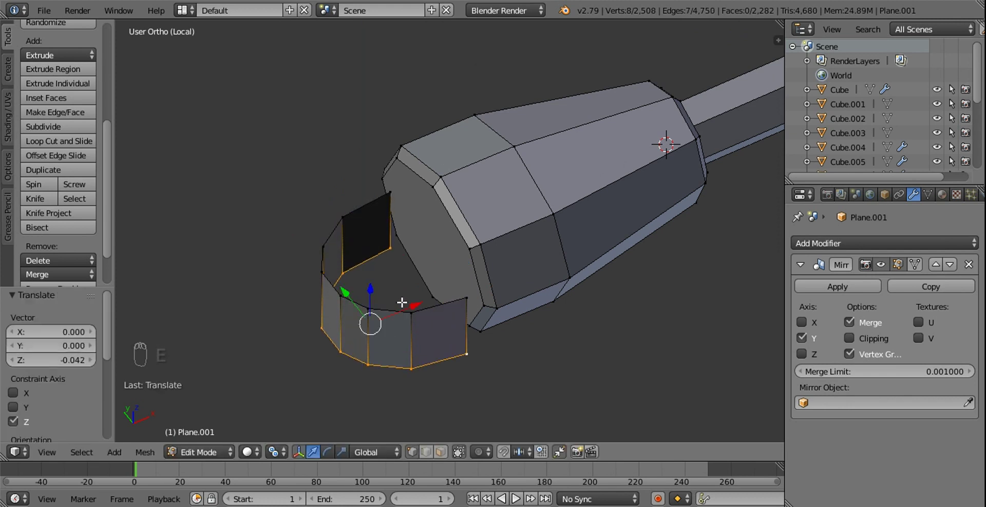
Resize the bracket, stretch it along its length and thicken the plates into a solid clamp.
key("l")
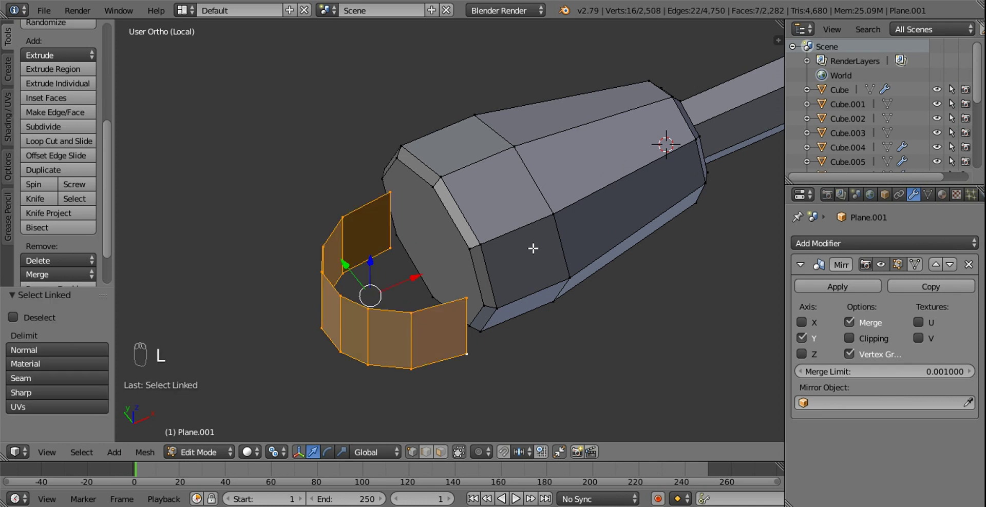
key("e")
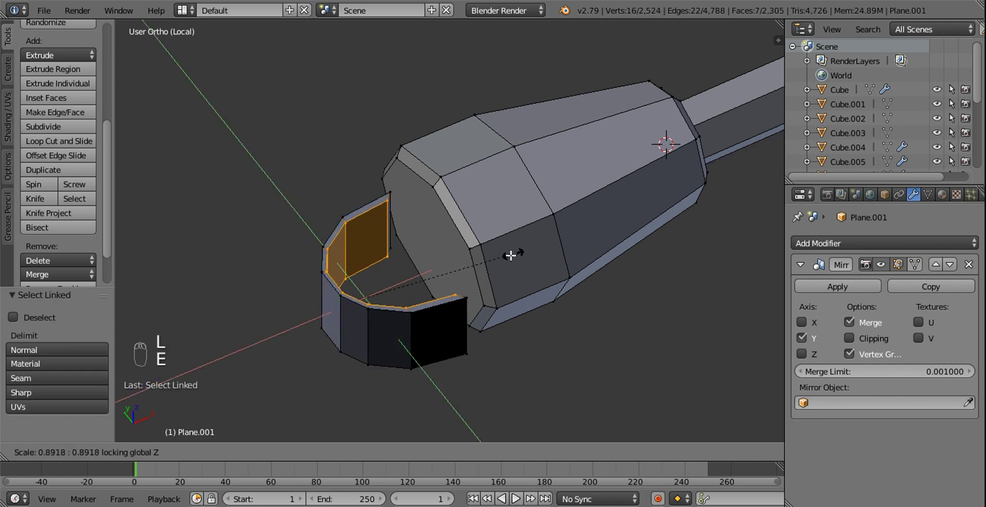
left_click_drag(420, 275, 450, 245)
left_click_drag(449, 245, 405, 299)
key("KP_8")
key("KP_7")
left_click_drag(417, 232, 441, 249)
key("s")
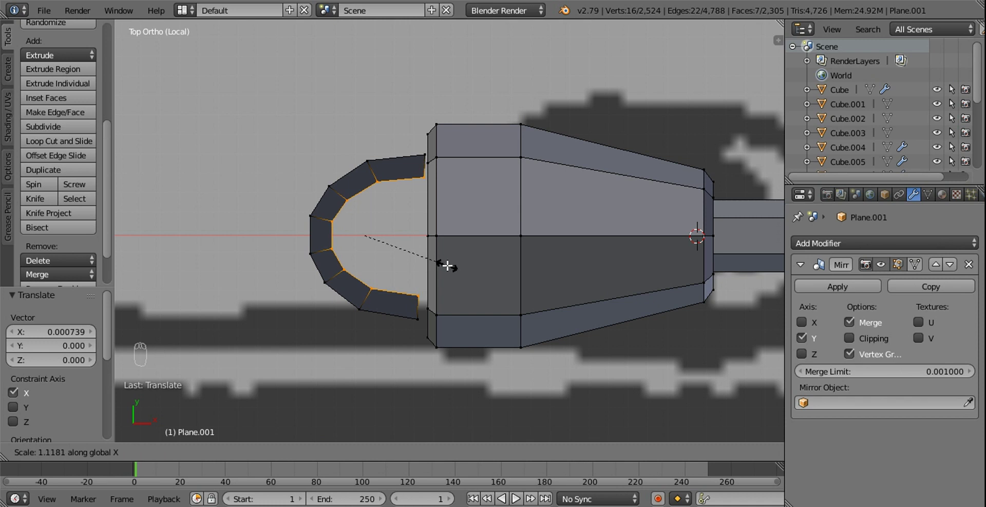
left_click_drag(427, 288, 388, 290)
left_click_drag(388, 290, 388, 290)
key("l")
key("ctrl+n")
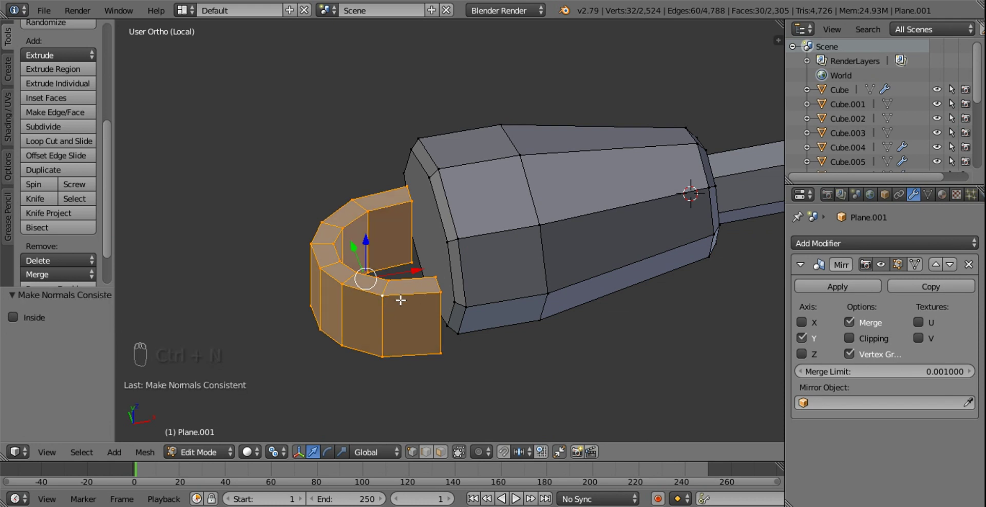
Try selecting and scaling parts of the curved strip, undoing the misplaced attempts.
left_click_drag(439, 452, 419, 165)
left_click_drag(420, 165, 420, 167)
left_click_drag(420, 166, 310, 189)
key("ctrl+z")
left_click_drag(310, 190, 728, 183)
left_click_drag(466, 132, 620, 221)
key("s")
key("s")
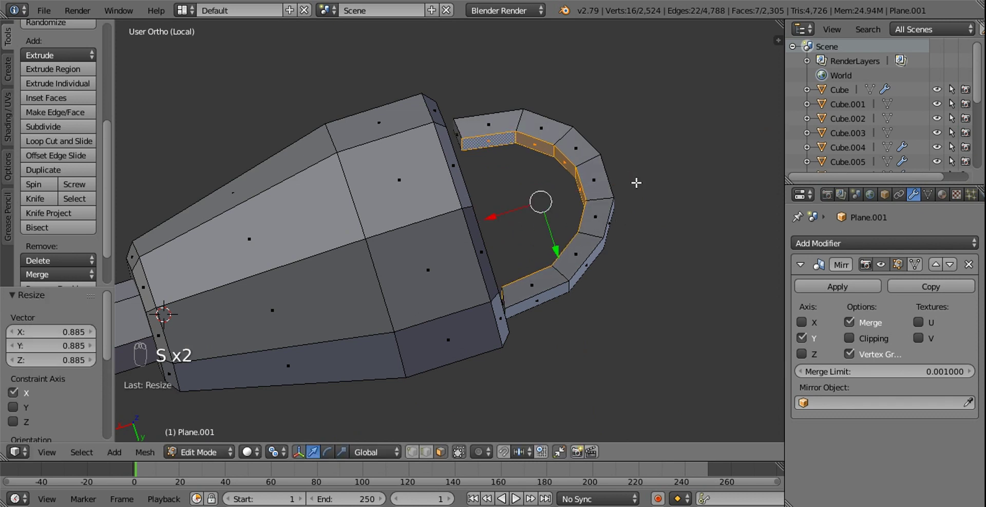
key("ctrl+z")
Select the whole curved bracket strip face loop.
left_click_drag(497, 216, 665, 166)
key("s")
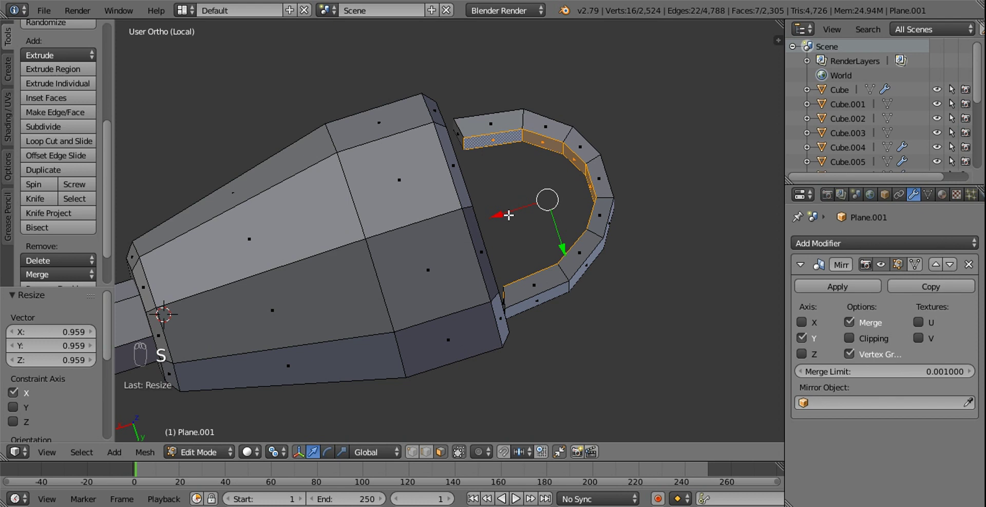
left_click_drag(506, 212, 454, 274)
left_click_drag(453, 273, 596, 274)
key("s")
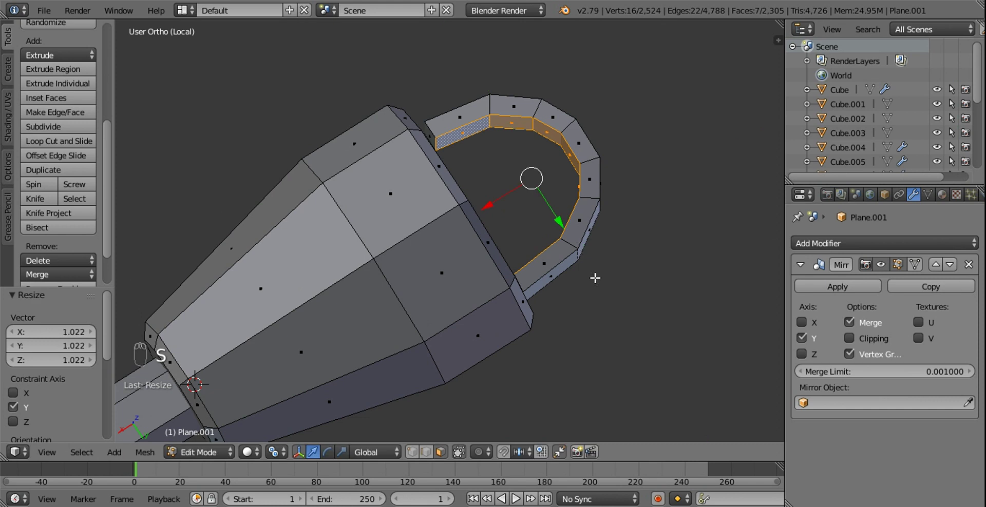
key("l")
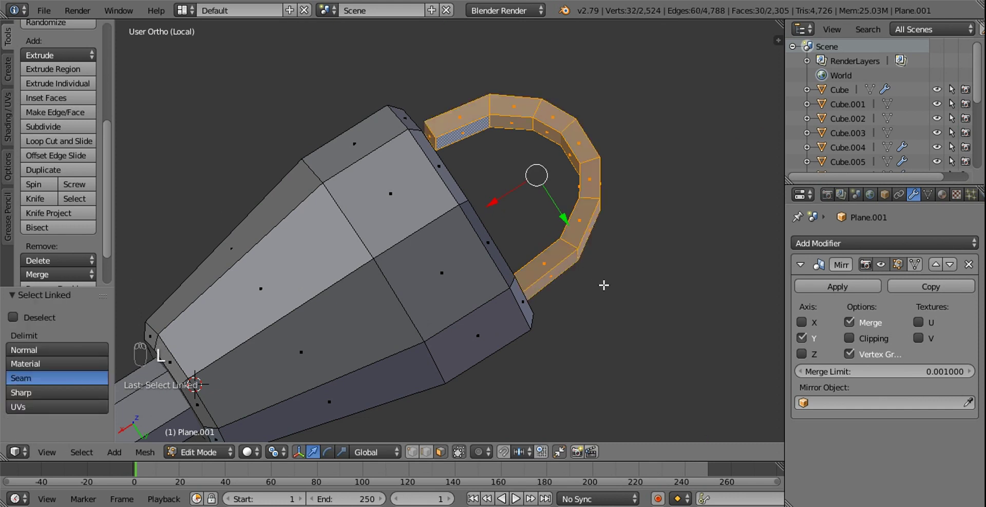
Extrude the strip upward into a tall wrap-around band.
key("KP_1")
left_click_drag(345, 215, 406, 233)
left_click_drag(409, 236, 445, 239)
left_click_drag(445, 240, 598, 276)
left_click(598, 276)
Scale the band narrower and flatter so it sits inside the hull front opening.
key("s")
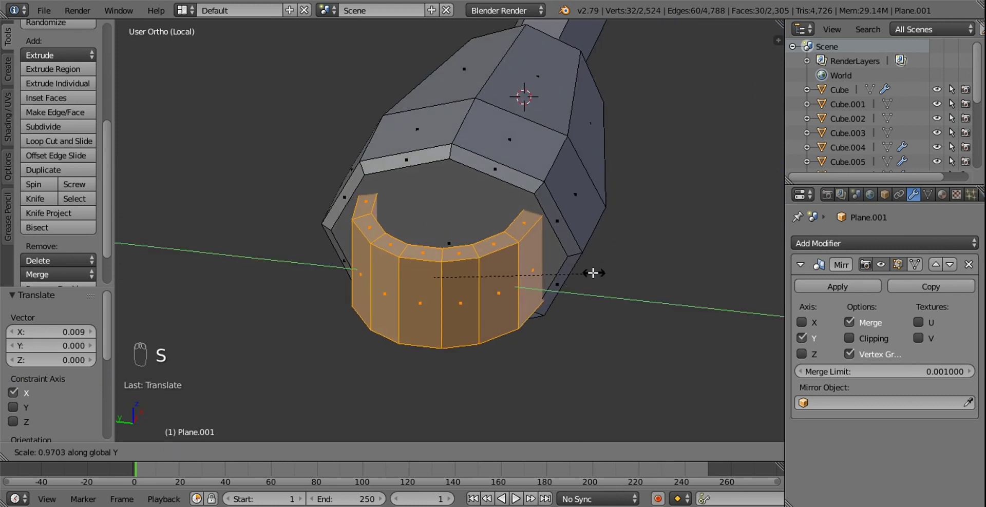
left_click_drag(561, 253, 501, 185)
middle_click(502, 186)
left_click_drag(427, 425, 434, 265)
left_click_drag(435, 243, 464, 203)
left_click_drag(434, 265, 530, 178)
left_click_drag(472, 222, 531, 177)
key("s")
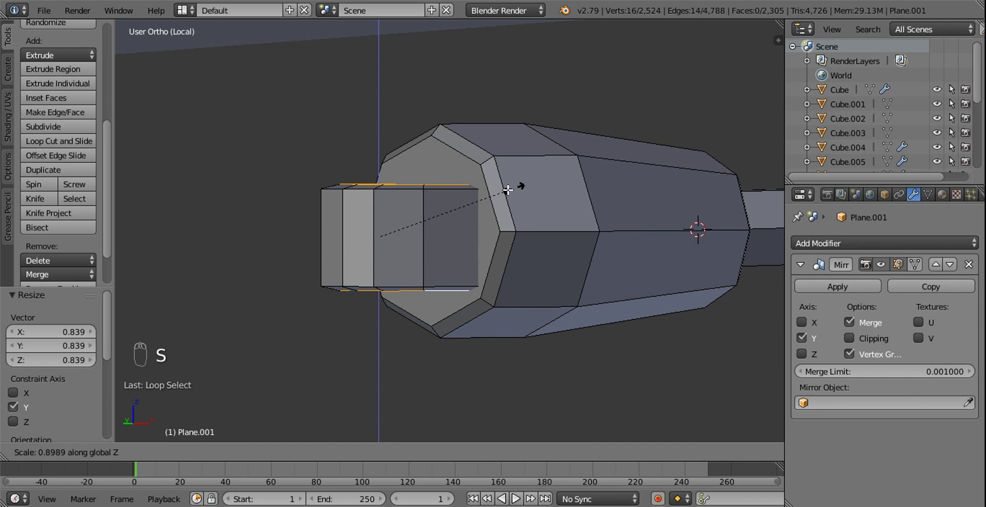
Switch to a front wireframe view exposing the band's hidden rim edges.
left_click_drag(282, 453, 546, 167)
key("s")
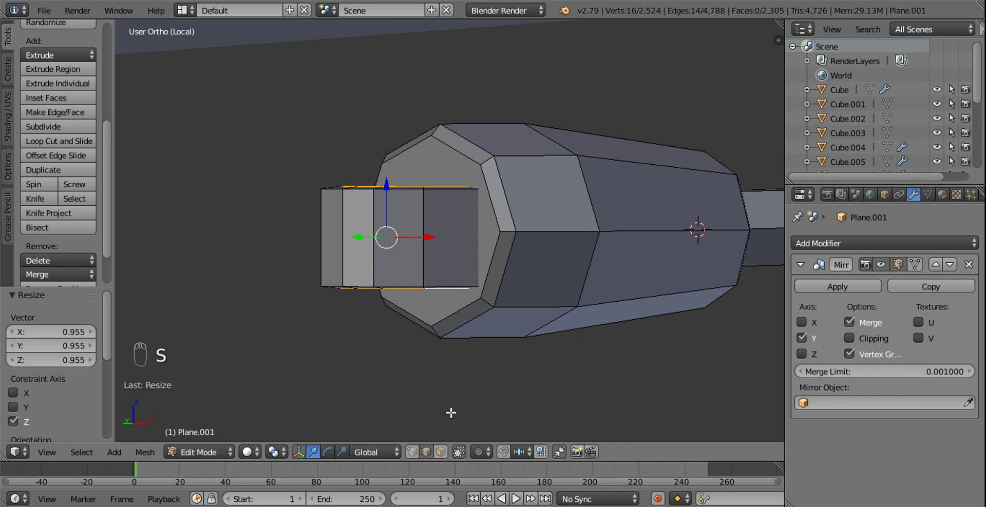
left_click_drag(447, 451, 407, 313)
key("KP_1")
key("z")
middle_click(434, 307)
left_click(396, 315)
key("KP_1")
Box-select and delete the face at the nozzle end opening.
left_click(445, 227)
key("b")
left_click(445, 247)
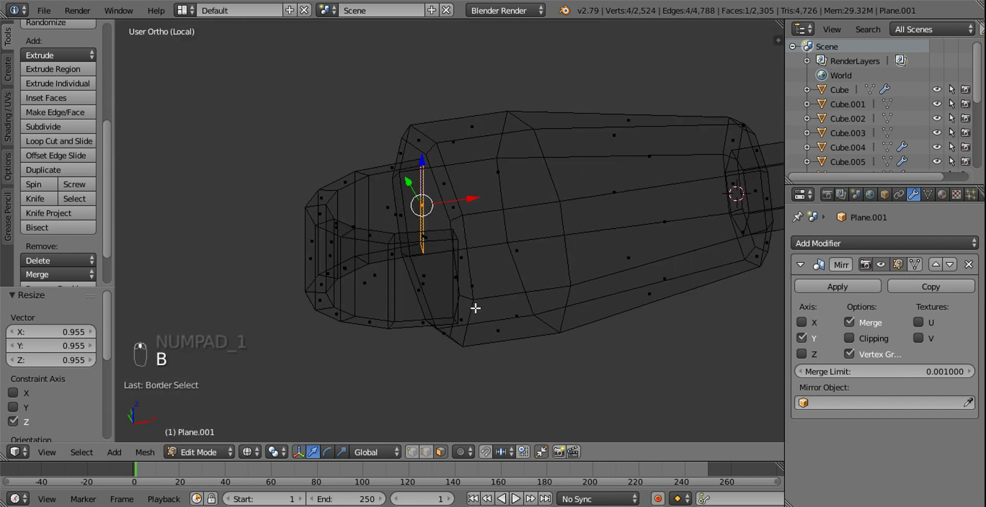
left_click_drag(457, 282, 420, 305)
key("x")
key("z")
Fill a new face across the selected top rim edges of the band.
right_click(438, 229)
right_click(441, 241)
key("shift+s")
right_click(443, 249)
key("shift+a")
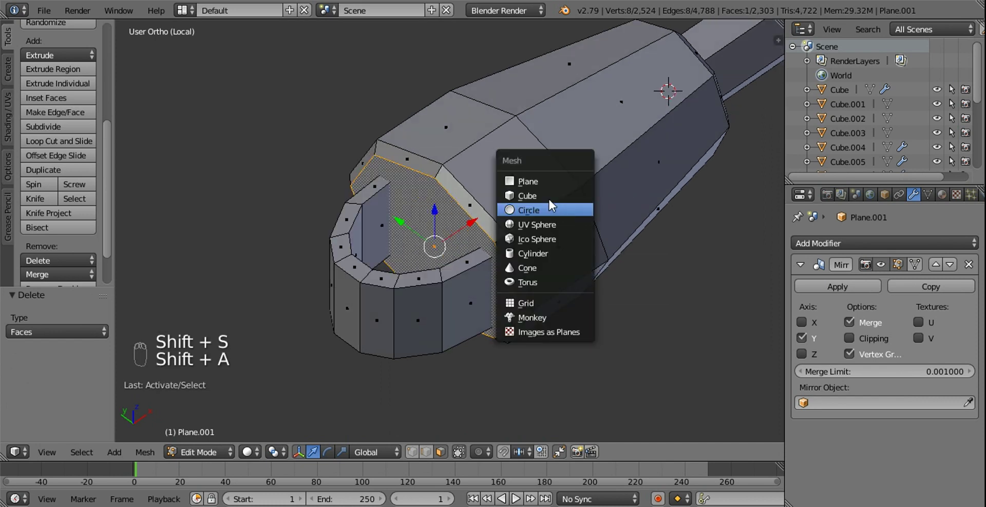
Add a cube, shrink it to a small block and place it inside the bracket band.
key("s")
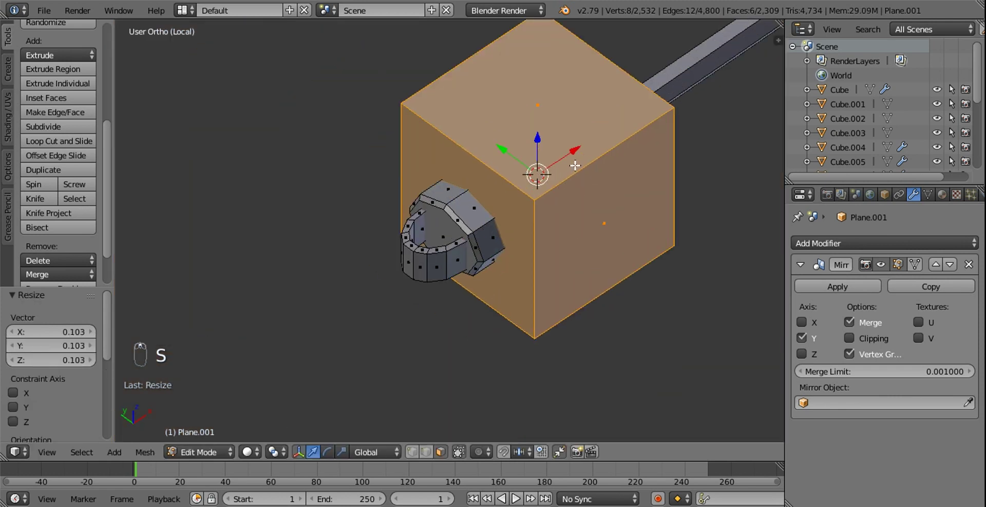
left_click_drag(566, 160, 591, 154)
key("s")
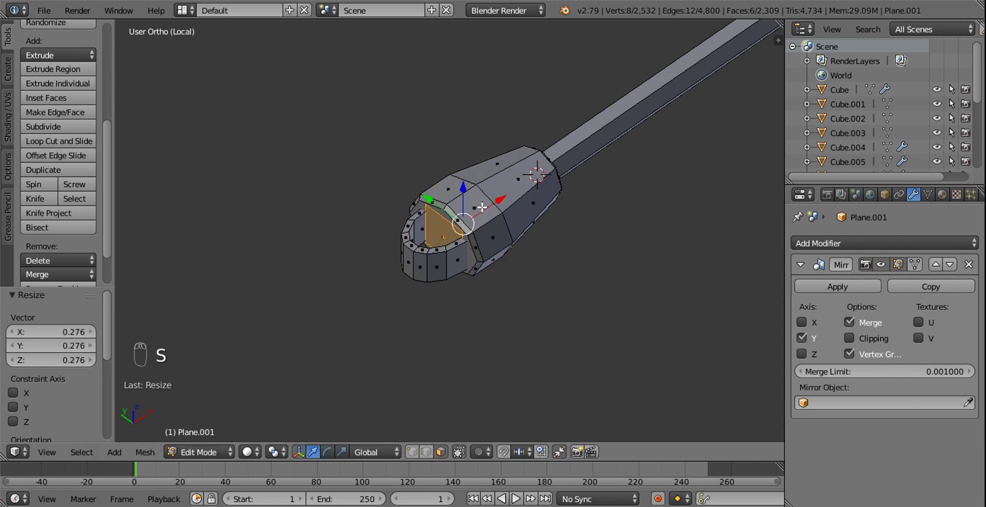
left_click_drag(502, 197, 472, 228)
key("s")
left_click_drag(434, 248, 503, 212)
Extrude the block's bottom face downward into a thin vertical post.
key("s")
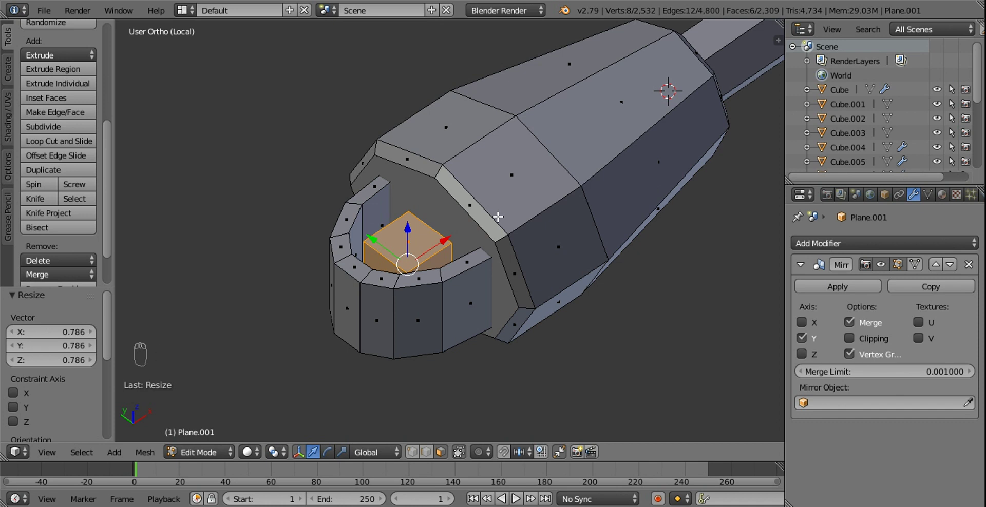
left_click_drag(504, 211, 509, 208)
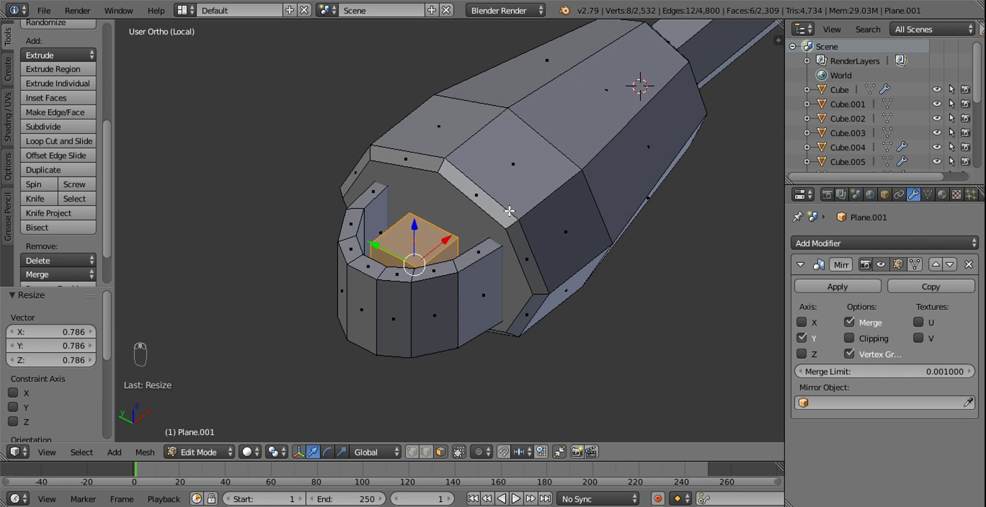
left_click_drag(505, 209, 553, 210)
key("s")
left_click_drag(465, 205, 412, 226)
left_click_drag(411, 228, 421, 301)
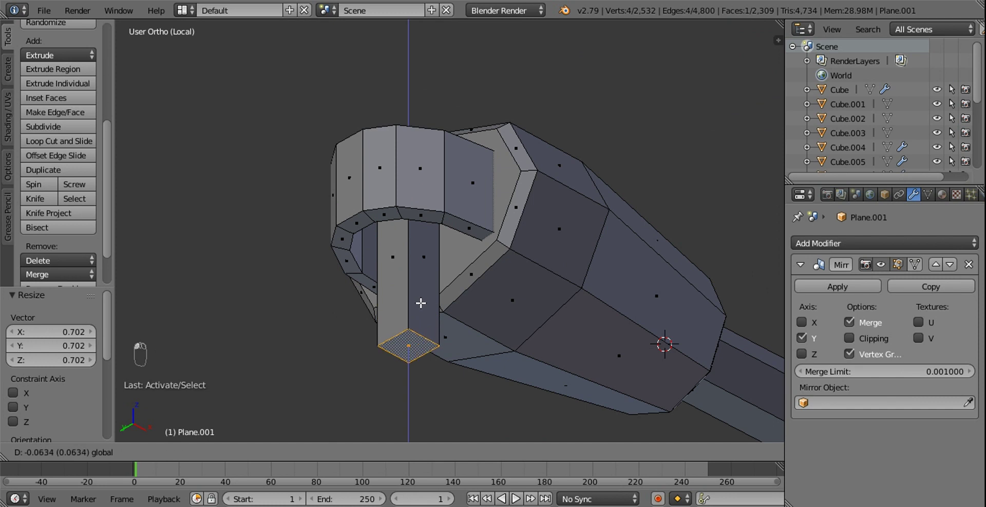
Select the post's top face and extrude it upward.
left_click_drag(425, 259, 432, 242)
left_click_drag(432, 241, 427, 185)
key("KP_1")
left_click(427, 185)
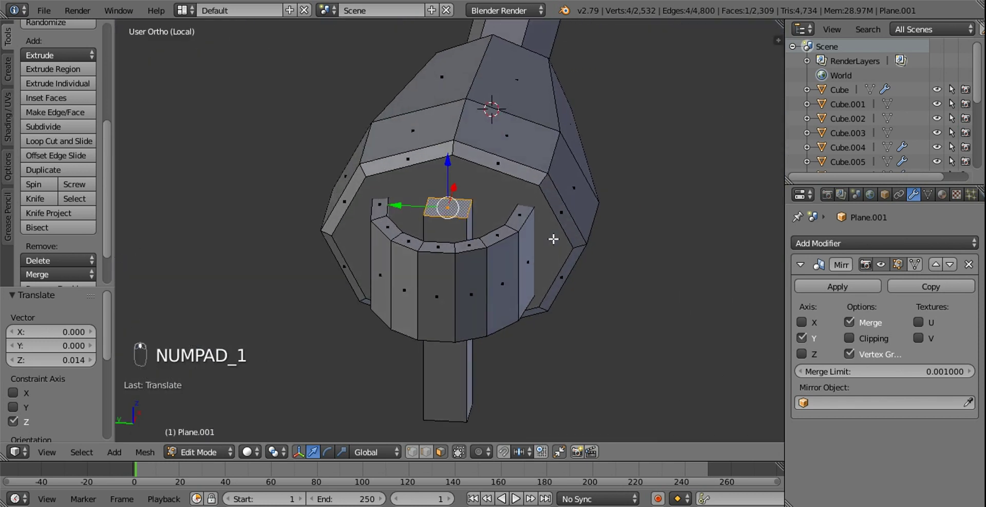
middle_click(537, 237)
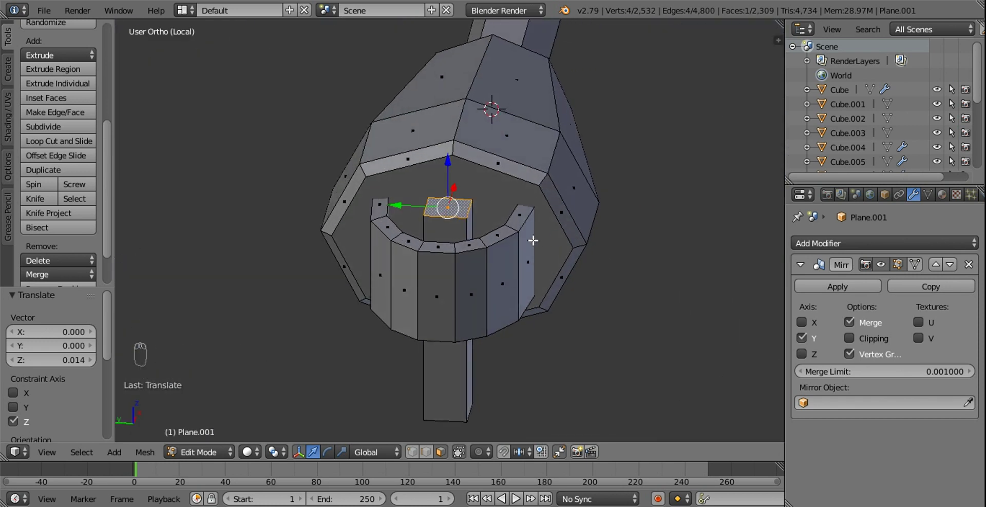
key("e")
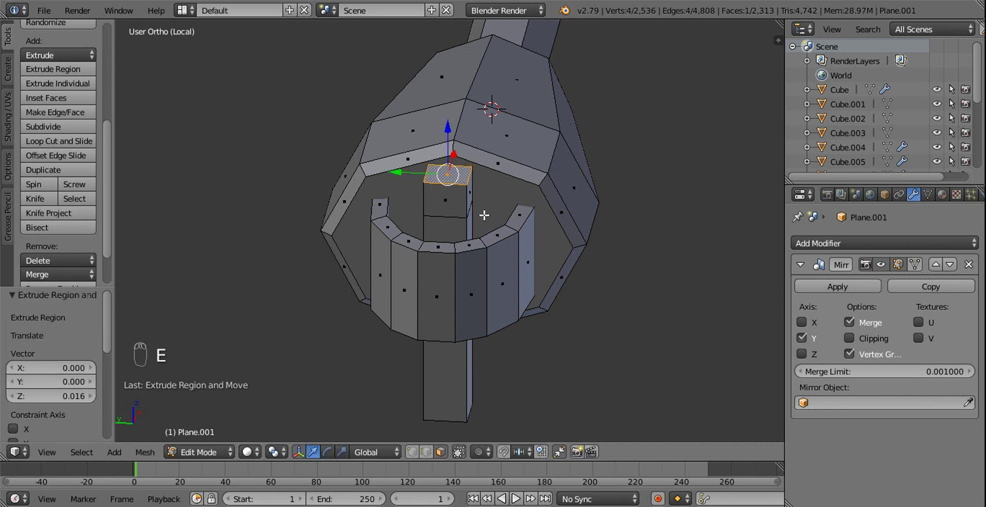
left_click_drag(452, 204, 536, 260)
Widen the post's top section and stretch its side face out into a crossbar.
key("l")
key("s")
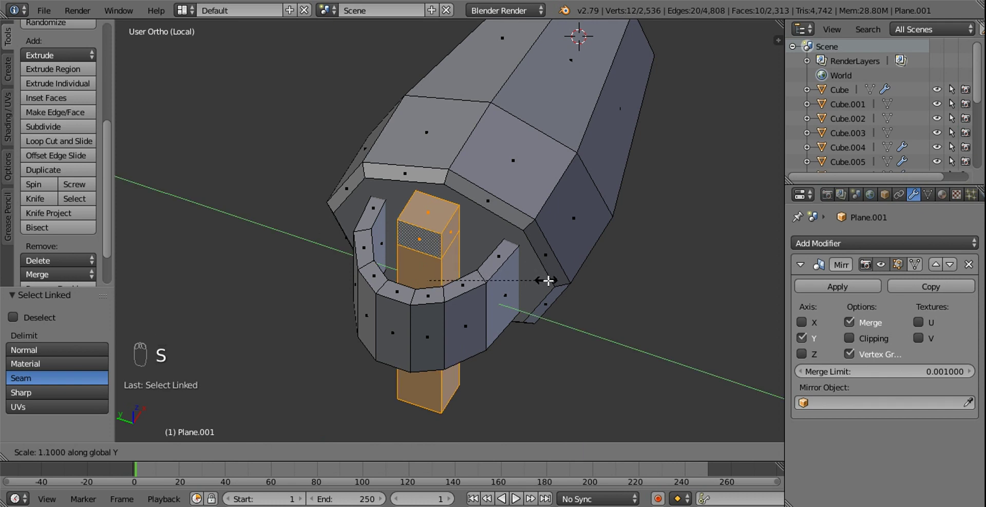
key("s")
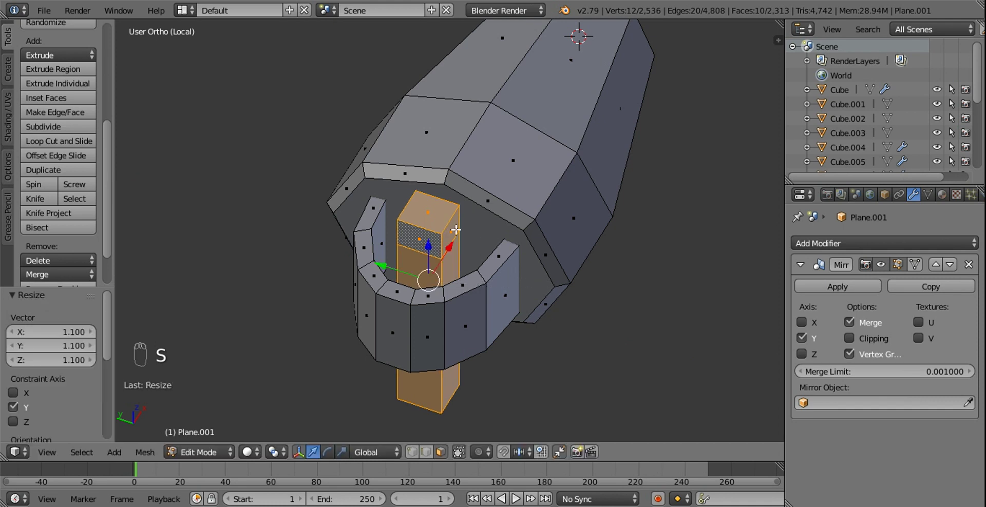
left_click_drag(449, 229, 562, 248)
key("e")
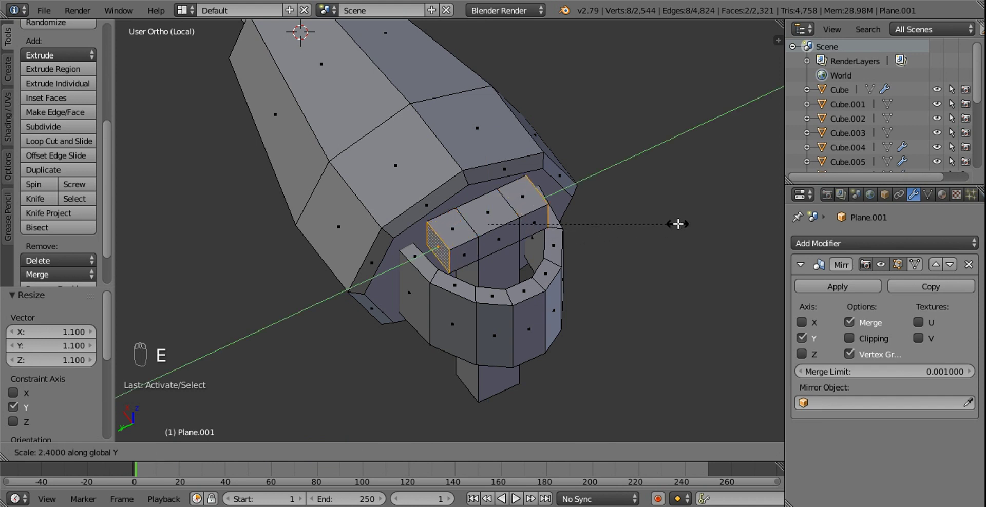
left_click_drag(595, 214, 498, 256)
Bevel the crossbar edges and select the whole bracket band for rescaling.
key("w")
middle_click(453, 287)
left_click_drag(475, 281, 593, 285)
key("l")
middle_click(592, 286)
key("s")
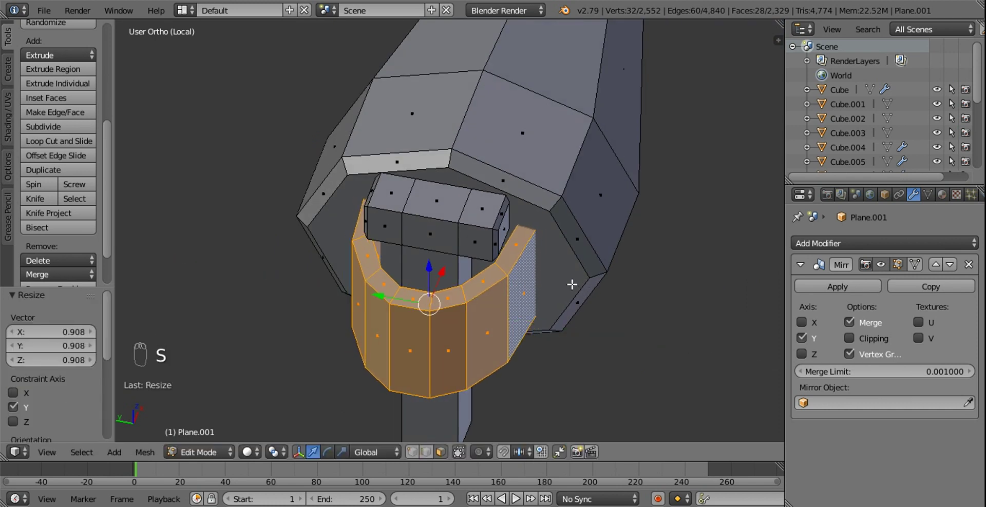
Delete the stray face from the bracket assembly.
middle_click(593, 211)
middle_click(580, 207)
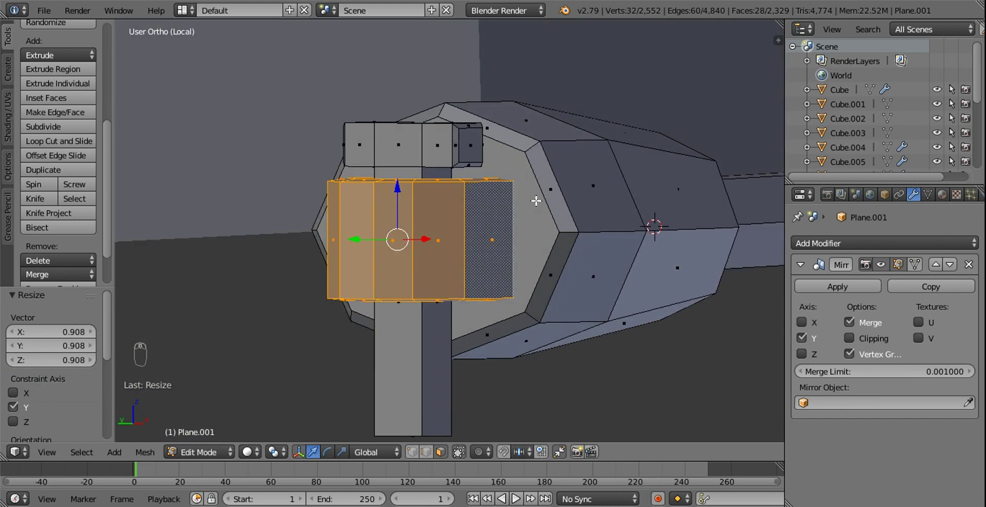
left_click_drag(420, 402, 392, 359)
key("x")
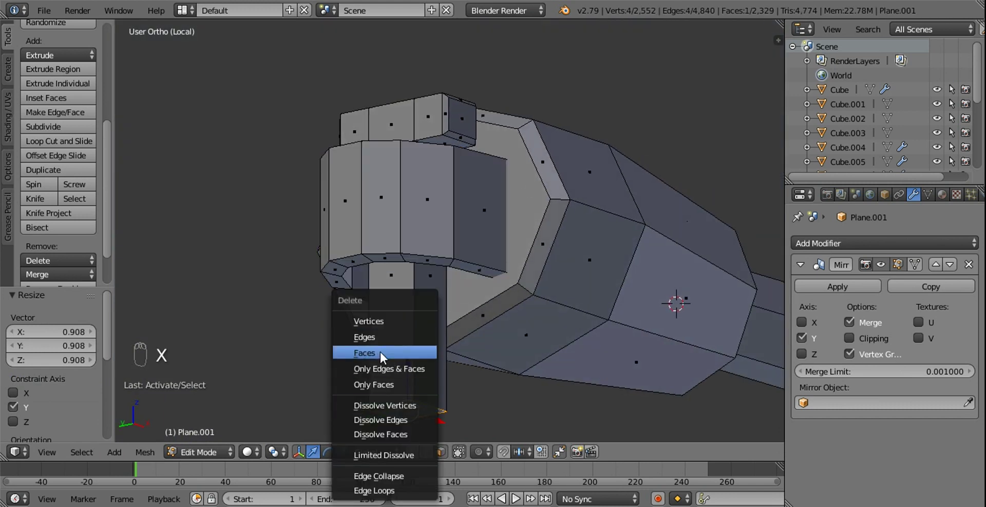
left_click_drag(466, 351, 414, 327)
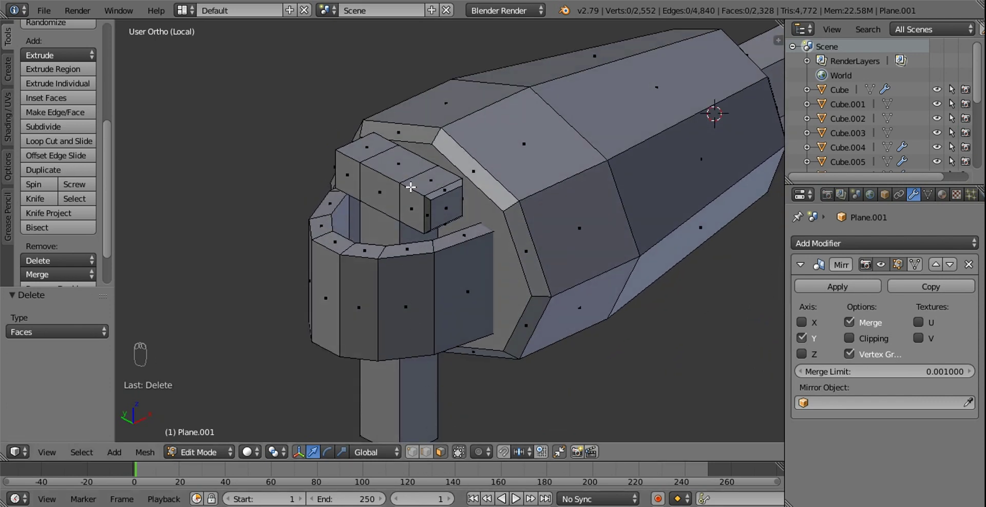
Extrude the crossbar top into a stacked column of box segments and widen it sideways.
left_click_drag(408, 170, 466, 236)
key("e")
key("s")
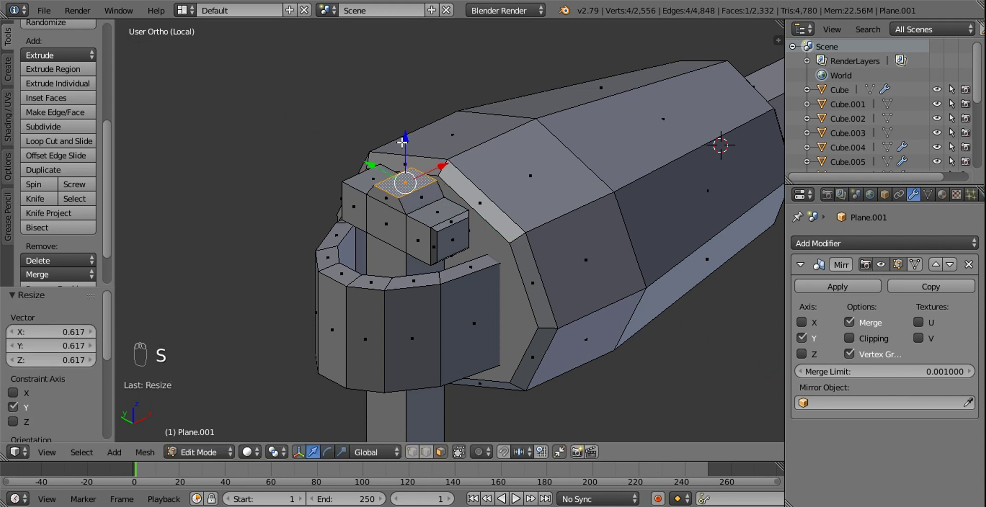
left_click_drag(407, 139, 449, 237)
left_click_drag(449, 237, 391, 162)
middle_click(392, 162)
left_click_drag(391, 181, 486, 275)
key("e")
key("s")
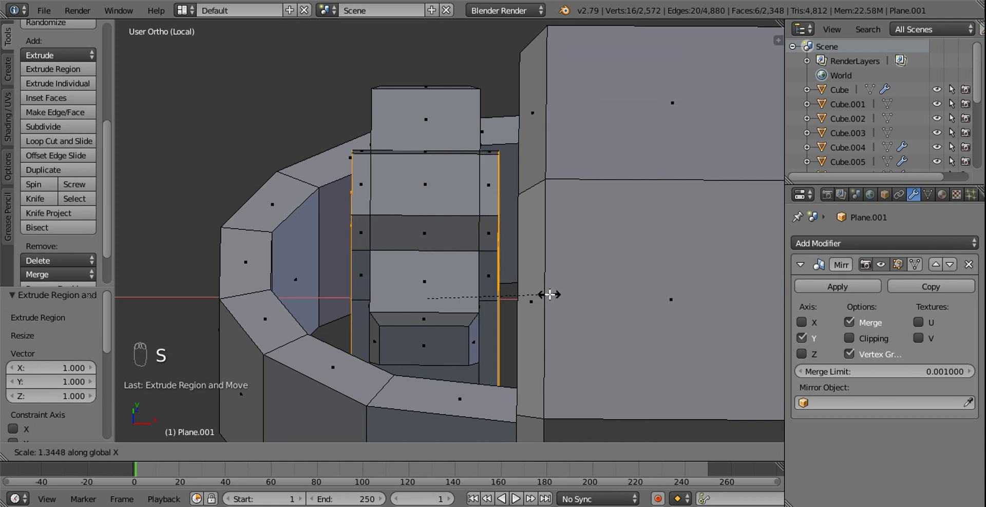
Bevel the front edges of the T-shaped post and crossbar.
left_click_drag(517, 273, 437, 454)
middle_click(430, 458)
left_click_drag(460, 409, 474, 260)
left_click_drag(481, 191, 531, 258)
left_click_drag(475, 260, 509, 271)
middle_click(470, 254)
key("w")
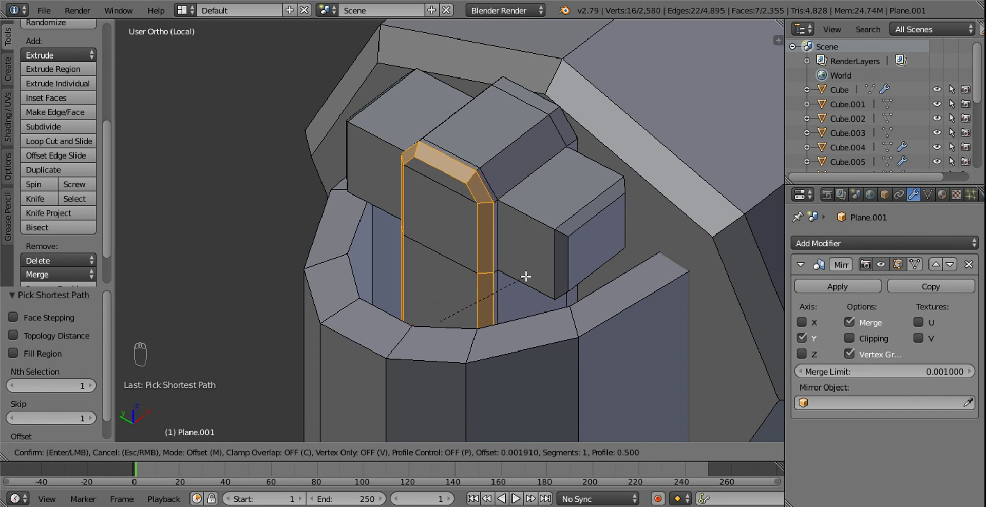
left_click_drag(483, 189, 466, 258)
Delete the leftover faces around the bevelled post.
key("x")
left_click_drag(480, 220, 484, 263)
left_click_drag(484, 262, 443, 455)
left_click_drag(443, 454, 407, 214)
key("x")
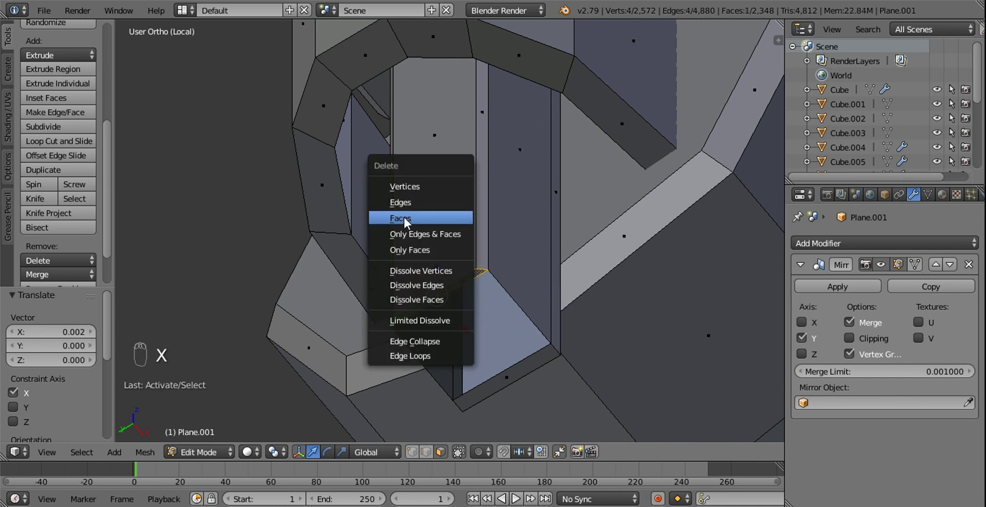
left_click(512, 228)
Hide everything except the T-shaped post to view it in isolation.
key("l")
key("ctrl+i")
key("h")
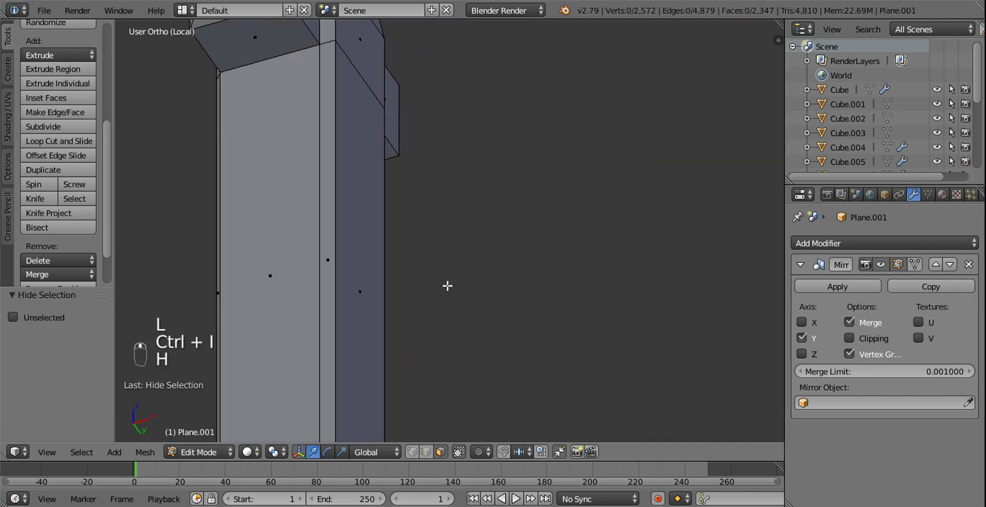
left_click_drag(432, 458, 411, 62)
left_click_drag(411, 63, 495, 221)
left_click_drag(495, 222, 579, 213)
Nudge the bevelled edge loop into place along the post's tall column.
key("s")
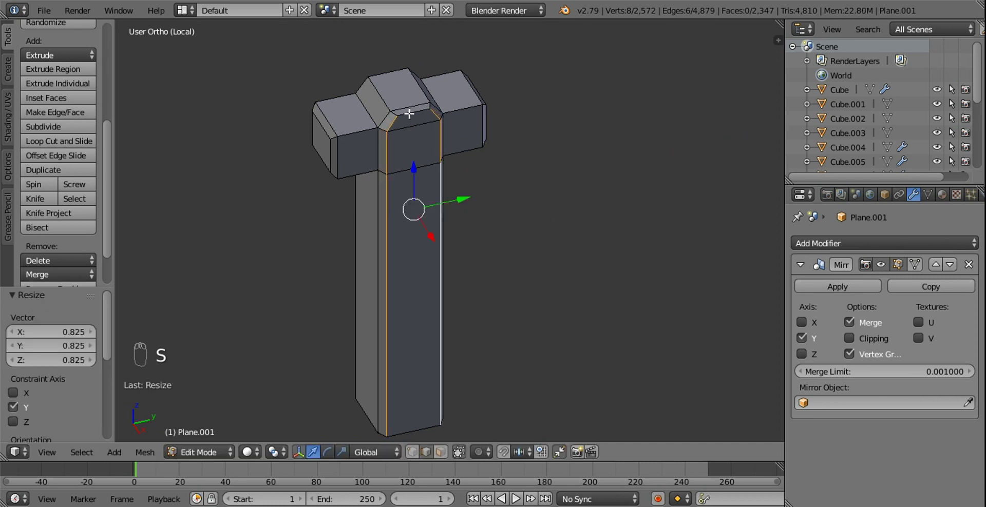
left_click_drag(419, 114, 416, 78)
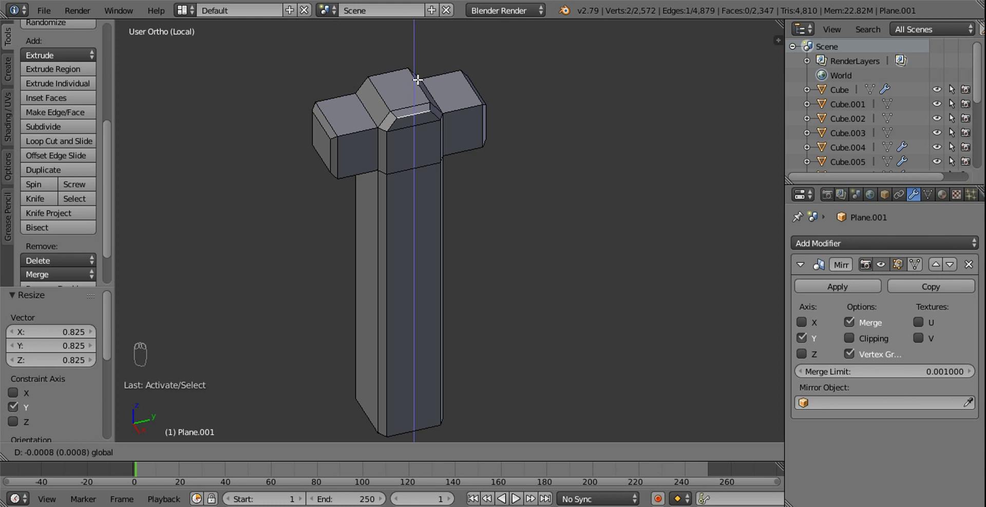
left_click_drag(445, 147, 491, 433)
left_click_drag(451, 429, 498, 284)
key("x")
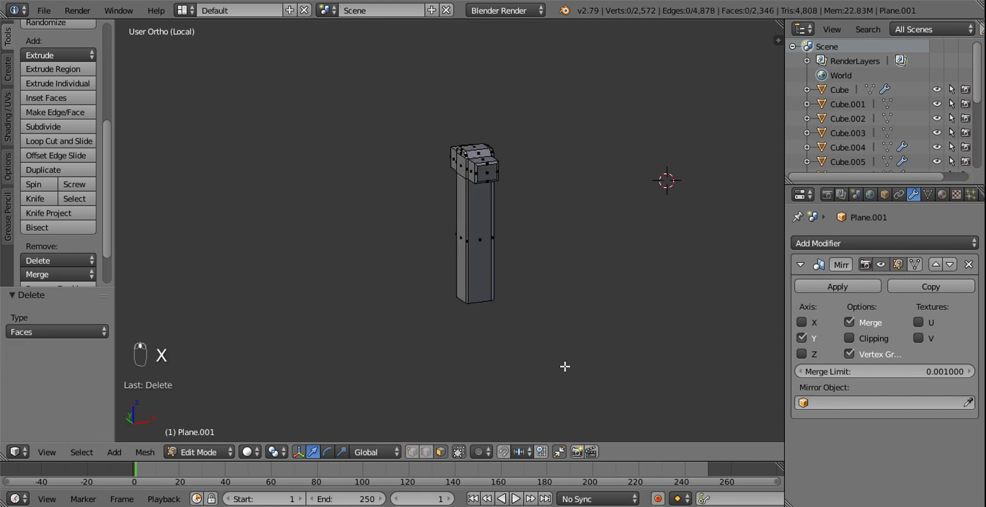
Unhide everything and isolate the pipe in local view to inspect its lower end.
middle_click(511, 224)
left_click_drag(520, 208, 610, 243)
middle_click(514, 238)
key("a")
key("alt+h")
key("a")
left_click_drag(583, 247, 634, 166)
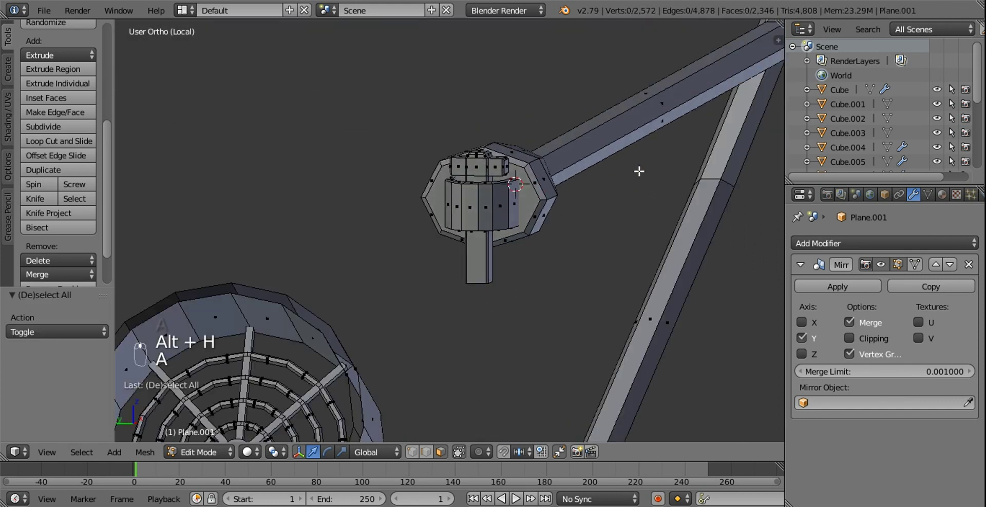
key("Tab")
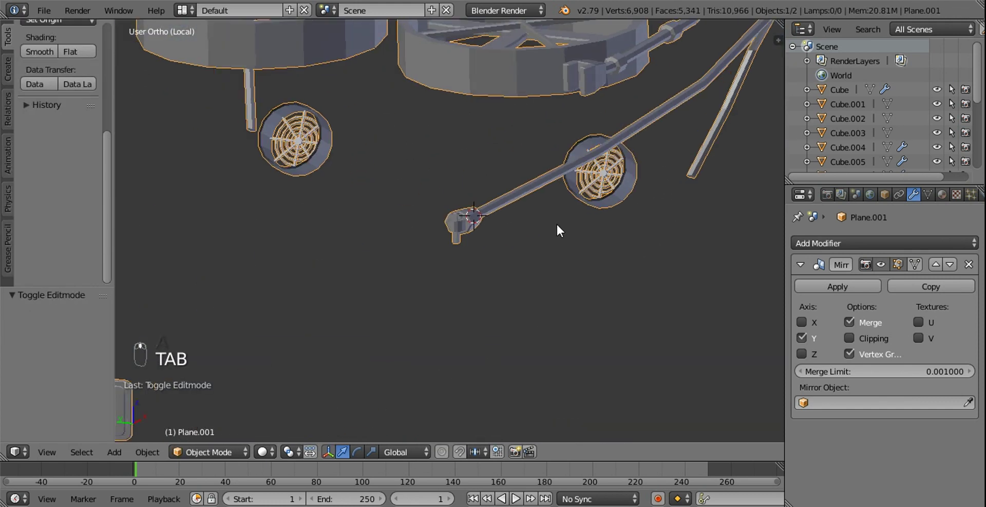
key("KP_Divide")
middle_click(481, 269)
middle_click(523, 189)
key("z")
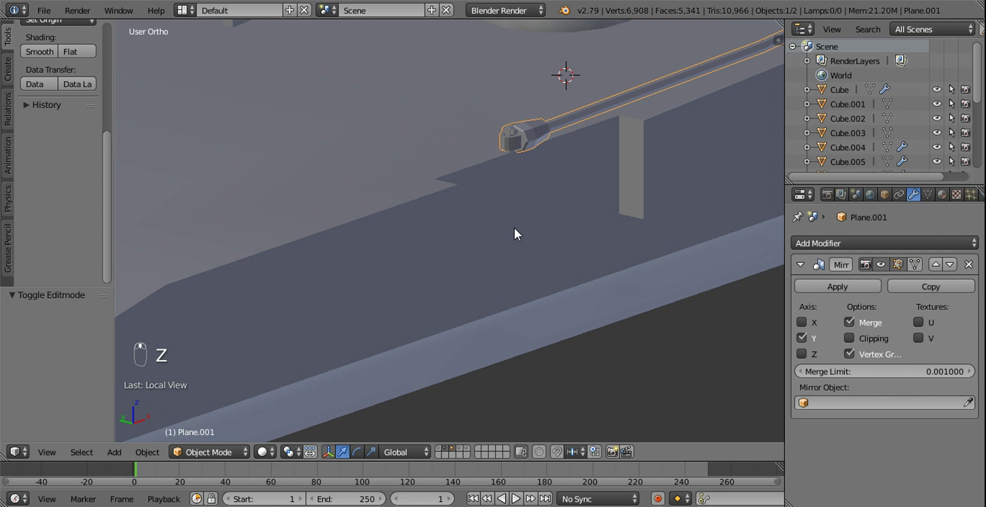
middle_click(495, 252)
In Edit Mode, box-select the pipe end geometry in wireframe at the hull front.
key("Tab")
key("z")
left_click_drag(497, 185, 492, 208)
key("b")
key("z")
left_click_drag(457, 173, 504, 410)
left_click_drag(418, 454, 451, 175)
key("z")
key("b")
key("z")
left_click_drag(457, 170, 487, 140)
left_click(486, 138)
left_click(485, 136)
left_click_drag(661, 241, 502, 173)
key("a")
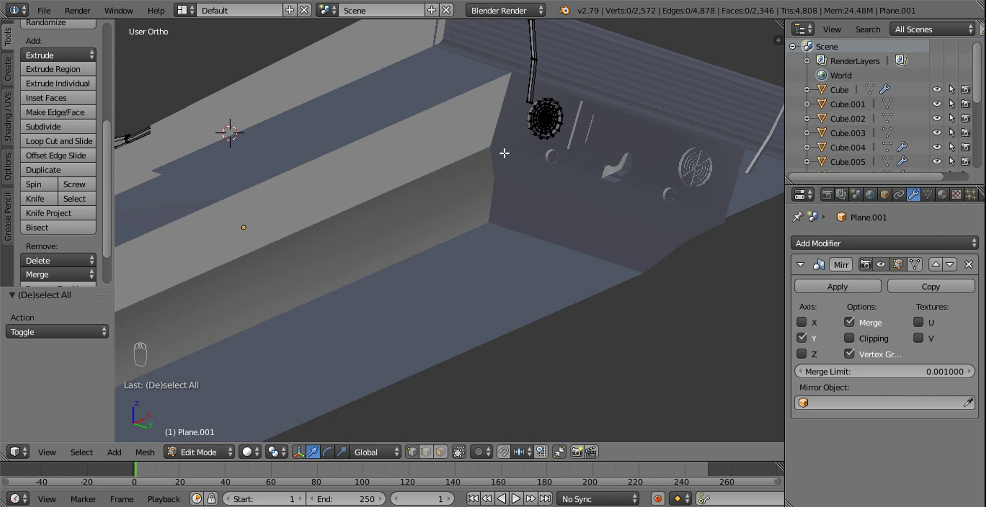
Select the linked nozzle block and duplicate it onto the pipe's lower end, viewed from the front.
left_click_drag(515, 164, 516, 164)
left_click_drag(523, 166, 426, 274)
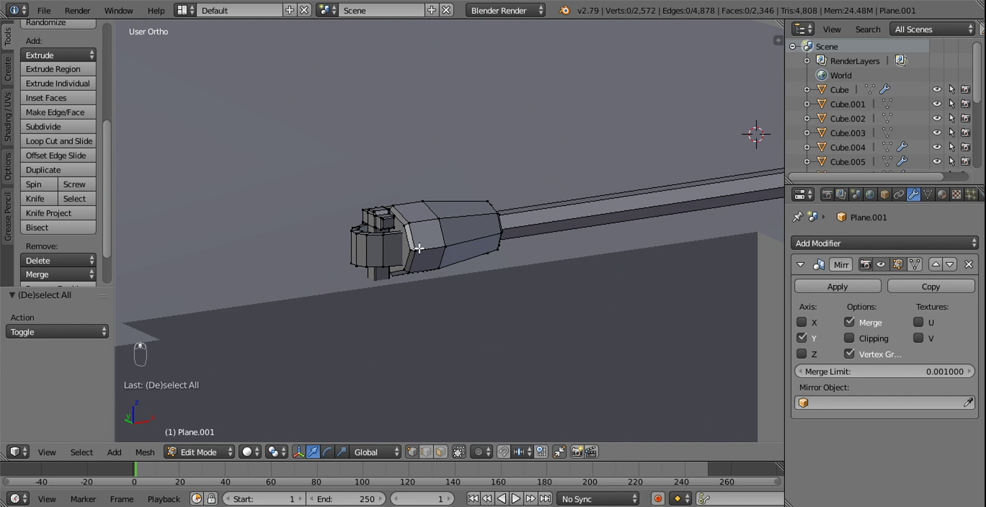
left_click_drag(421, 241, 378, 238)
key("l")
key("l")
key("KP_1")
left_click(496, 243)
key("shift+d")
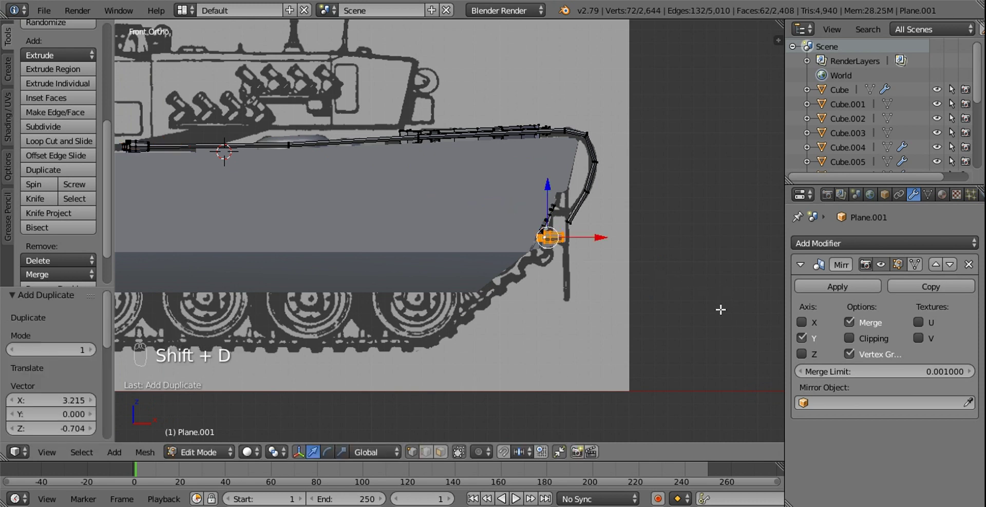
Tilt the duplicated nozzle about ten degrees to the pipe angle and slide it onto the pipe end.
left_click(590, 249)
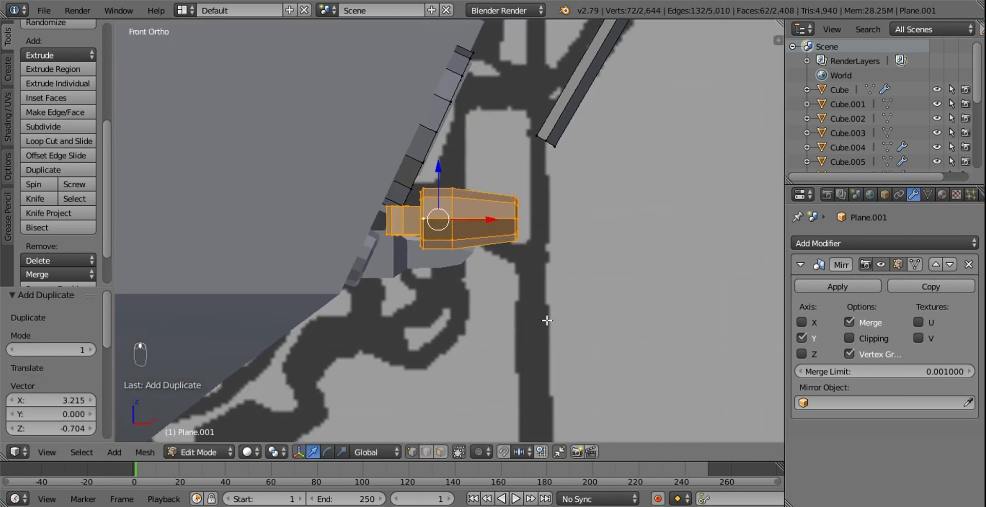
key("r")
left_click_drag(616, 200, 555, 188)
key("g")
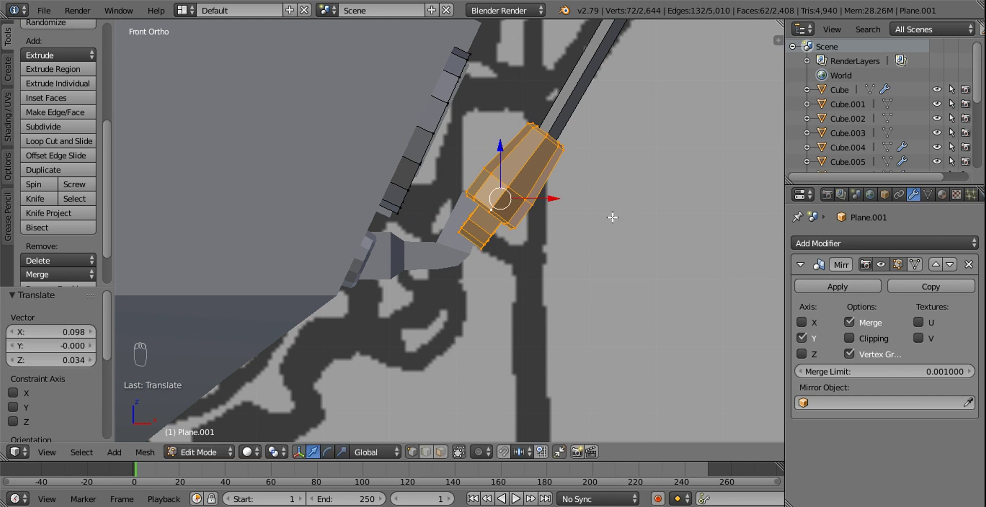
left_click_drag(579, 222, 510, 228)
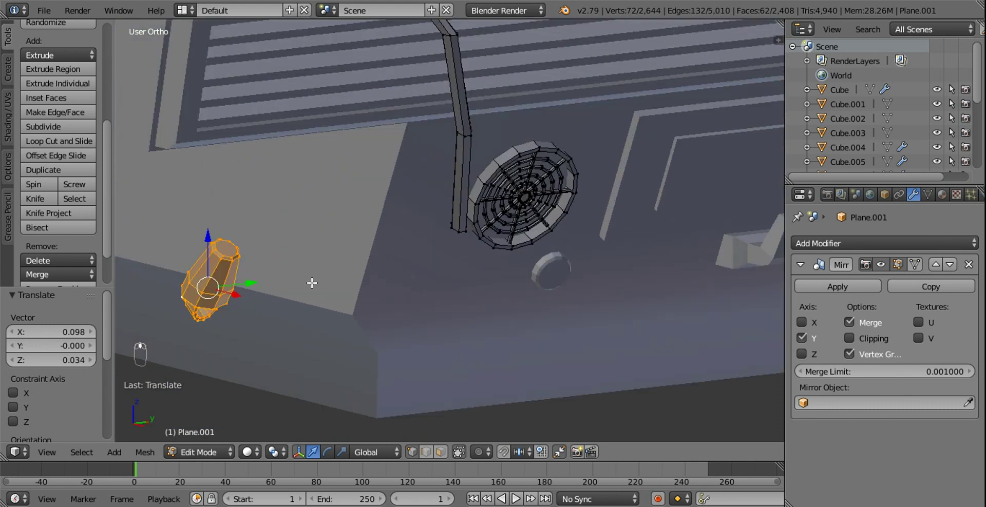
left_click_drag(266, 278, 487, 270)
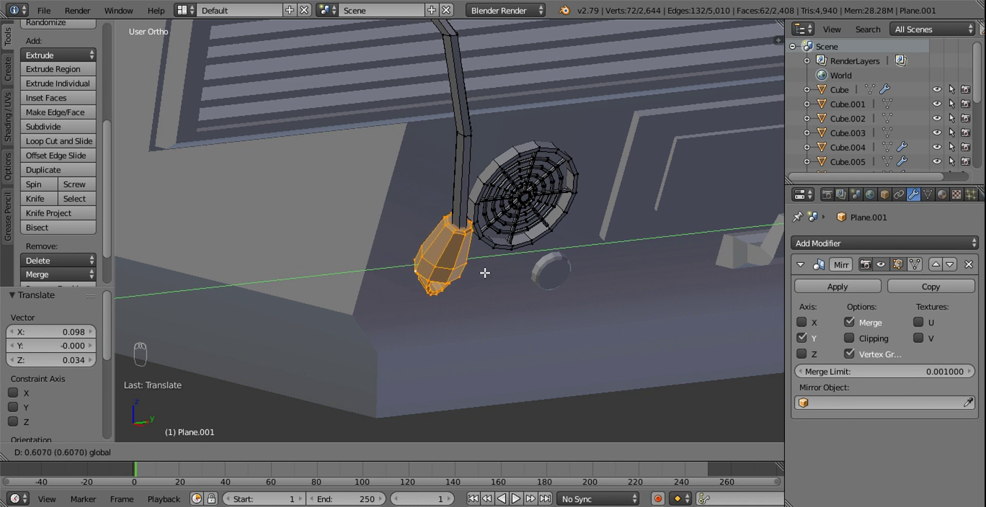
left_click_drag(468, 264, 541, 259)
Fine-tune the nozzle rotation beside the round grille and orbit to check it caps the pipe.
key("r")
left_click_drag(386, 220, 343, 233)
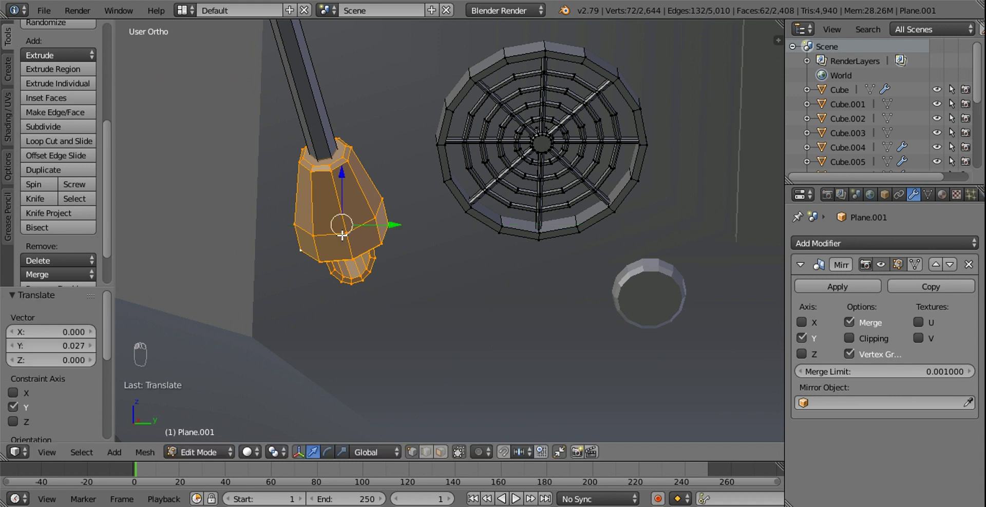
left_click_drag(385, 240, 409, 242)
key("KP_Decimal")
left_click(409, 243)
middle_click(466, 223)
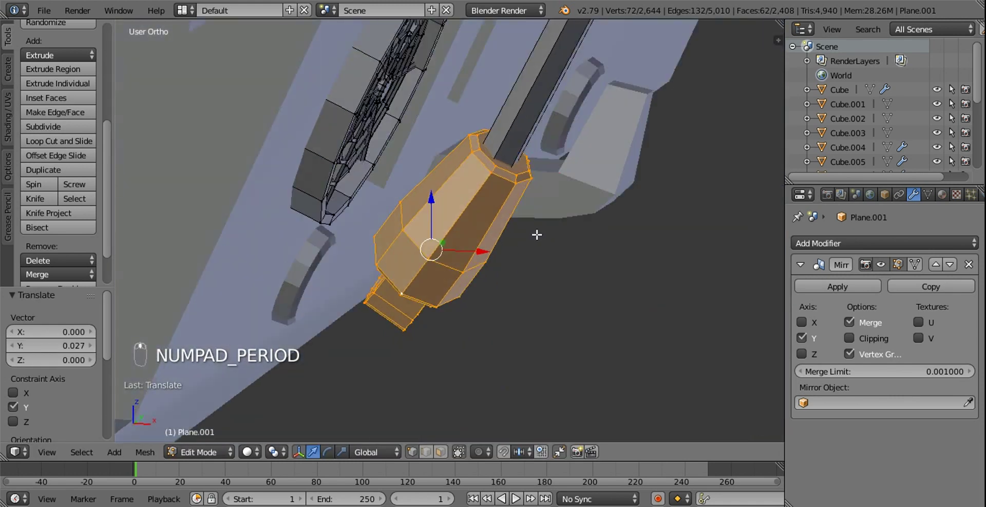
middle_click(521, 234)
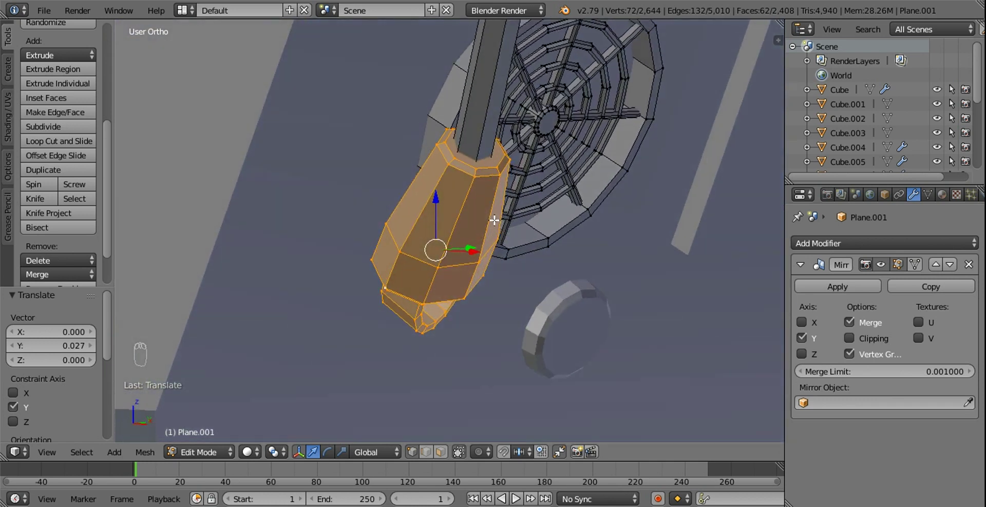
middle_click(500, 214)
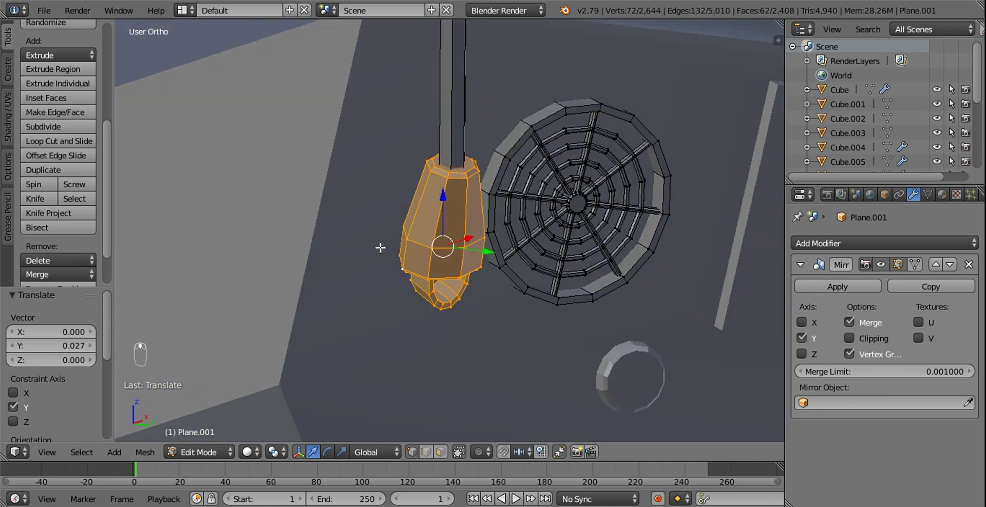
Add a cube, shrink it, rotate it to the hull slope and place it against the hull front plate.
key("shift+a")
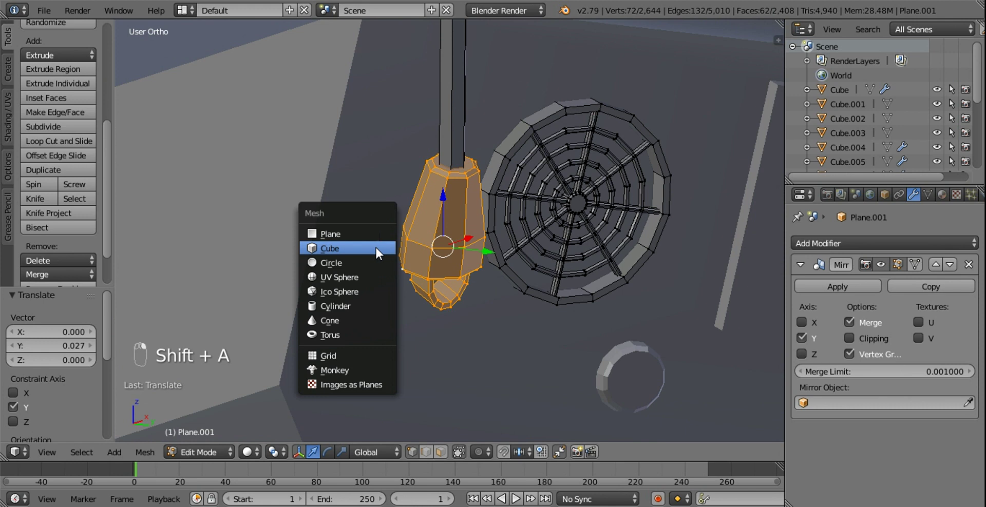
key("s")
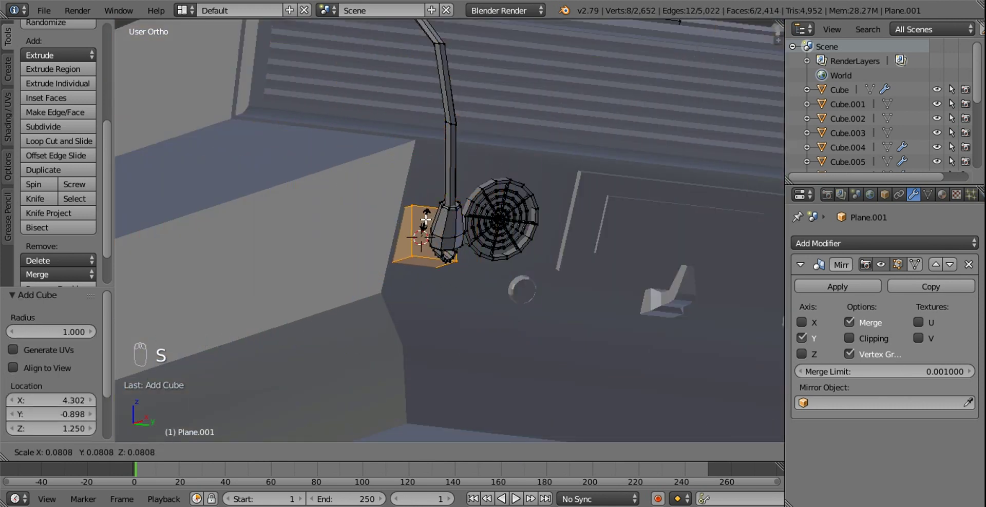
key("KP_1")
left_click_drag(516, 231, 484, 162)
key("r")
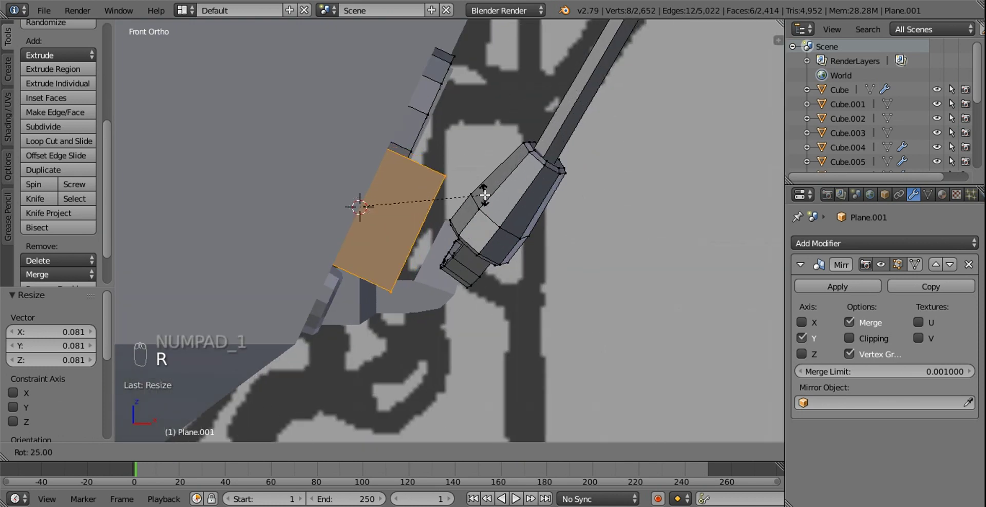
key("g")
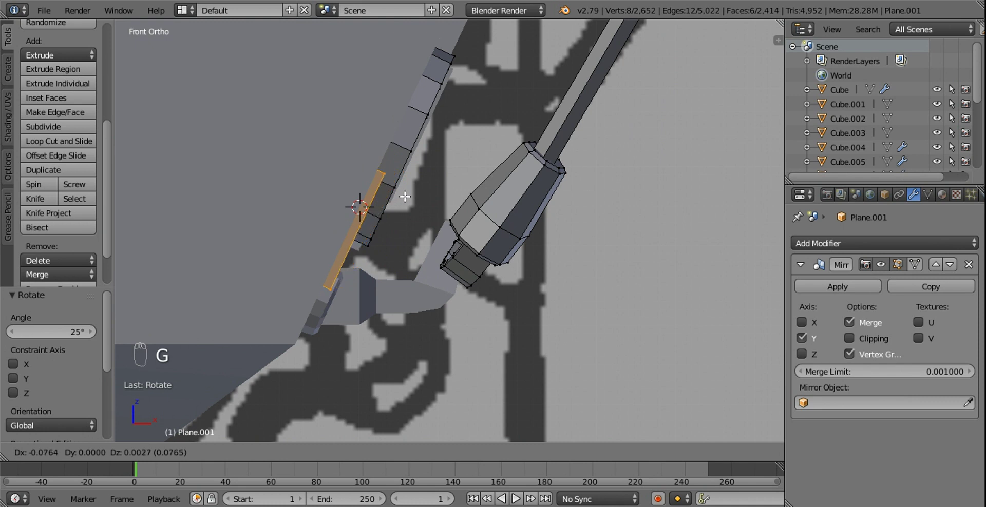
left_click_drag(442, 460, 313, 454)
Extrude the block to bracket depth and narrow its face along its height.
key("z")
key("z")
left_click_drag(380, 456, 186, 183)
left_click_drag(238, 179, 286, 220)
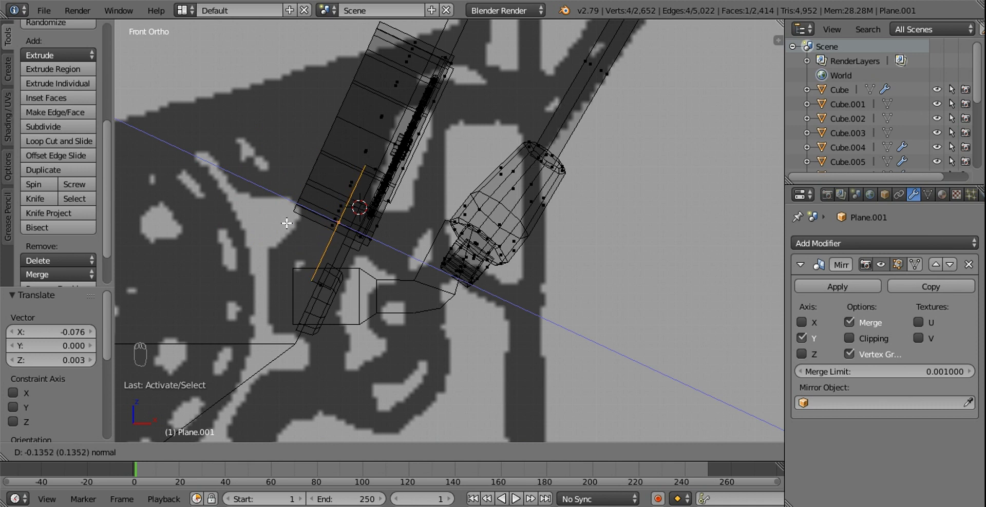
key("x")
left_click_drag(384, 245, 382, 258)
key("z")
left_click_drag(383, 258, 445, 346)
key("l")
left_click_drag(372, 451, 535, 336)
key("s")
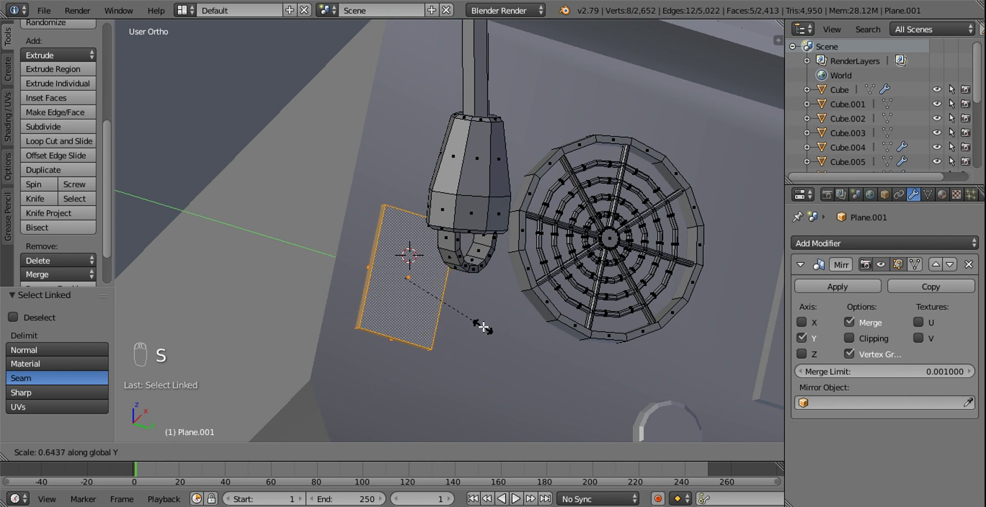
key("s")
Inset the bracket's front face and push the inner face in to form a tray shape.
left_click_drag(412, 298, 523, 171)
key("e")
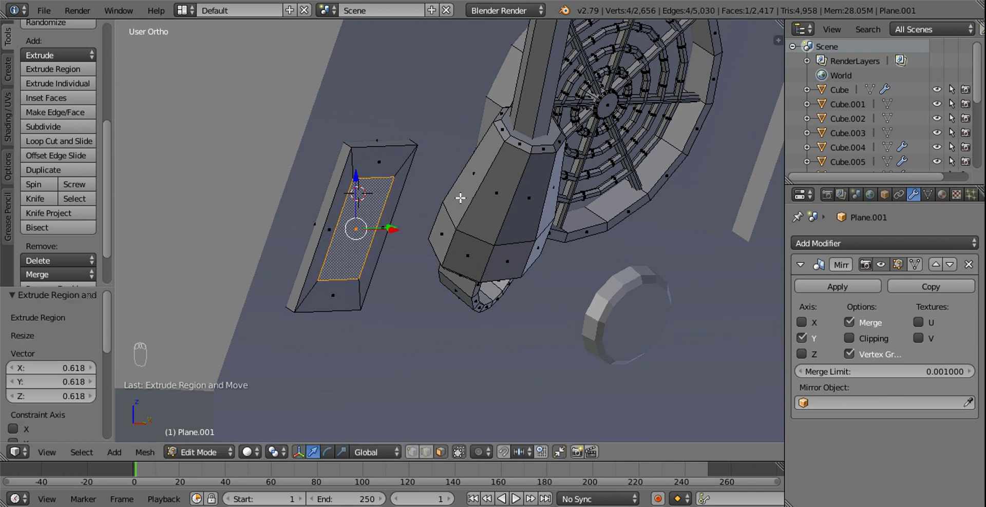
key("e")
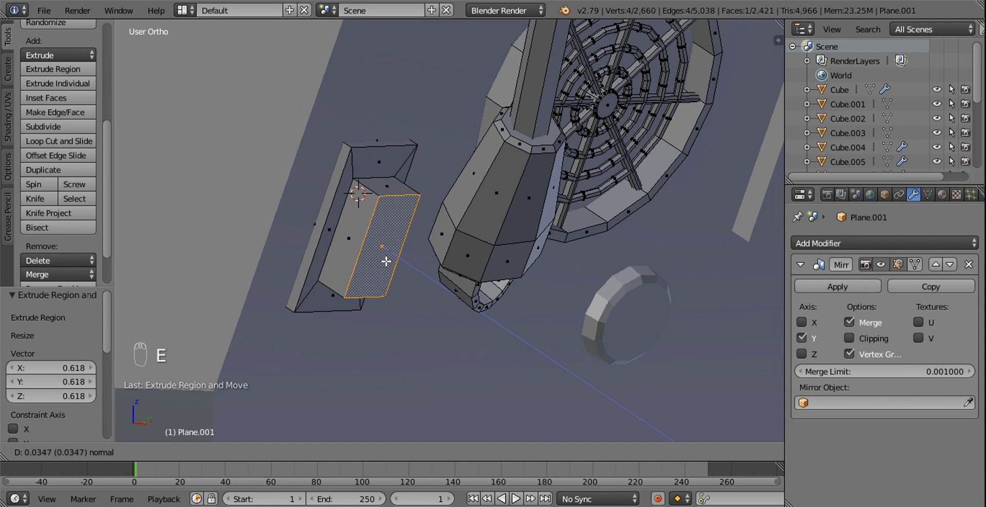
left_click_drag(428, 249, 442, 242)
left_click_drag(399, 265, 377, 449)
left_click_drag(377, 450, 422, 282)
left_click_drag(425, 279, 432, 279)
Isolate the bracket in local view and select its outer edges for bevelling.
key("KP_Divide")
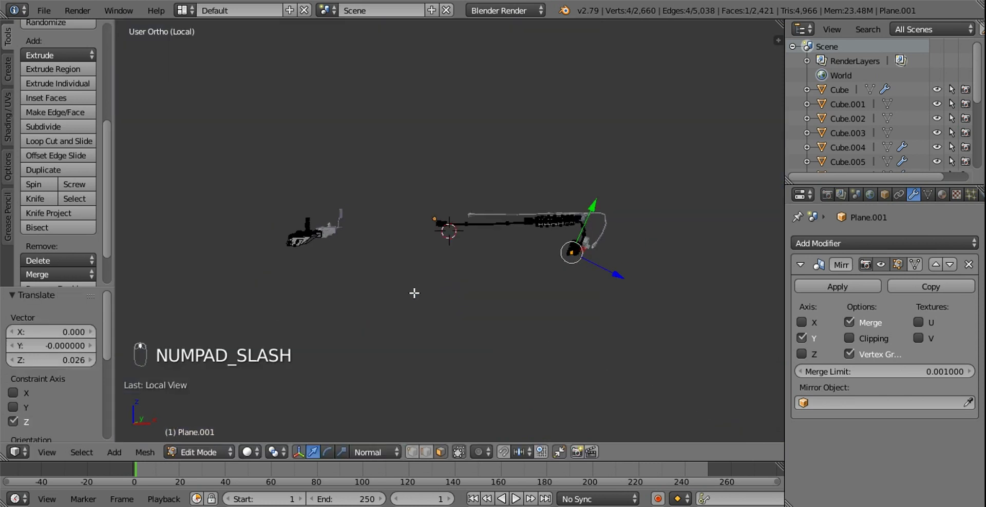
key("KP_Decimal")
middle_click(407, 263)
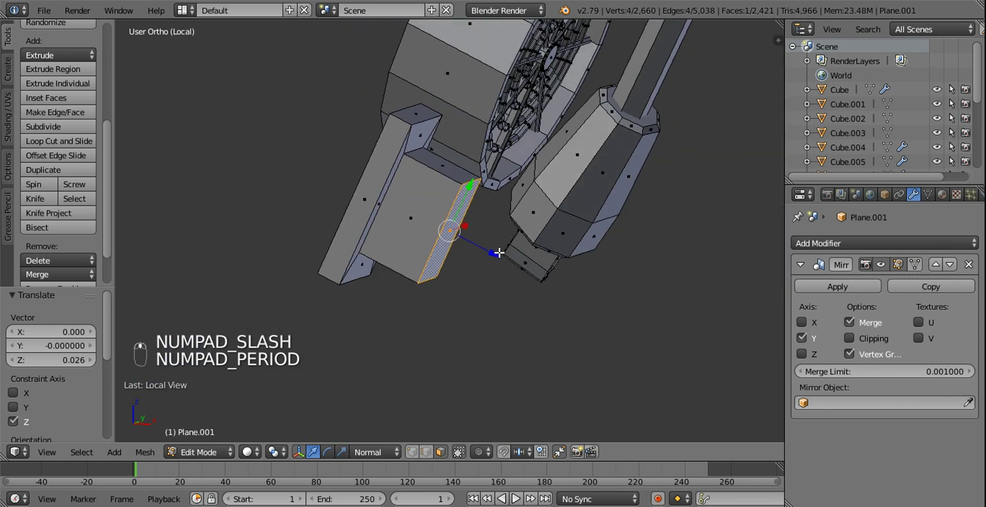
left_click_drag(374, 191, 484, 258)
left_click_drag(484, 258, 341, 453)
middle_click(341, 452)
left_click_drag(340, 454, 466, 194)
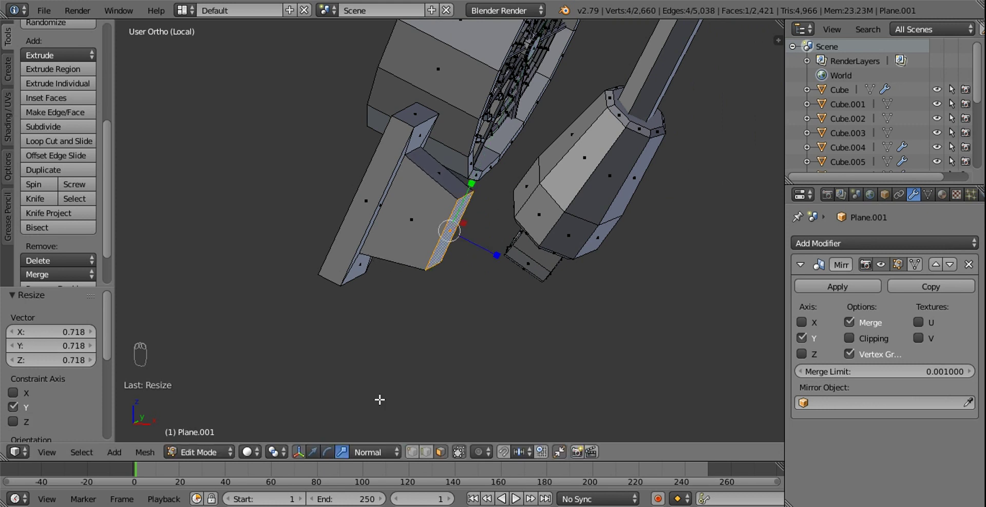
left_click_drag(318, 457, 439, 352)
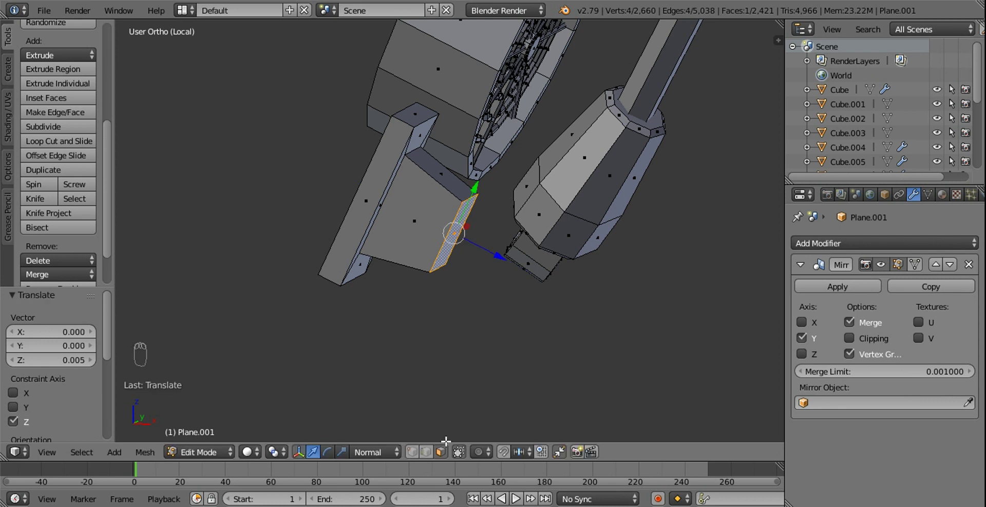
left_click_drag(432, 422, 398, 229)
left_click_drag(461, 239, 490, 173)
left_click_drag(486, 204, 477, 249)
left_click_drag(477, 248, 430, 171)
middle_click(431, 171)
left_click_drag(434, 191, 541, 288)
Bevel the bracket plate edges, adjusting the width, and start repositioning a corner point.
key("w")
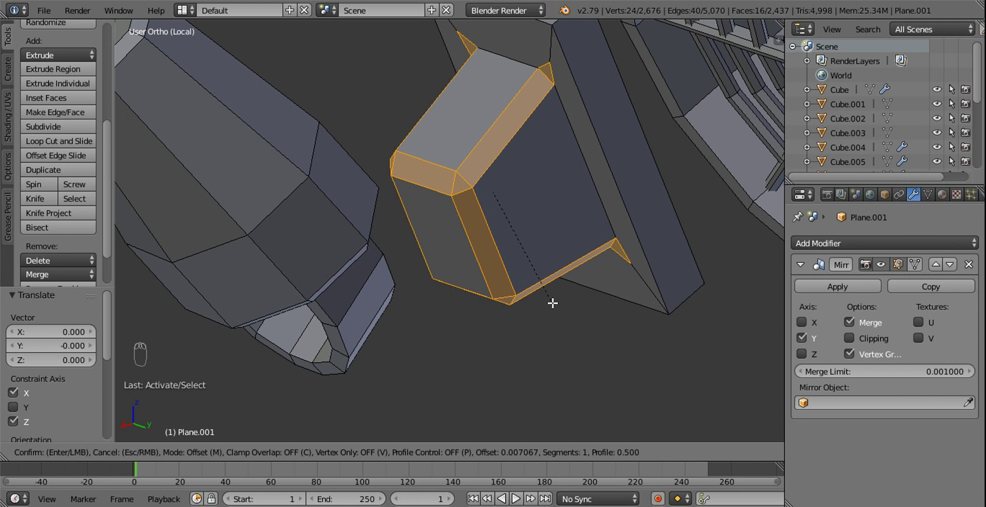
left_click_drag(436, 202, 555, 280)
key("w")
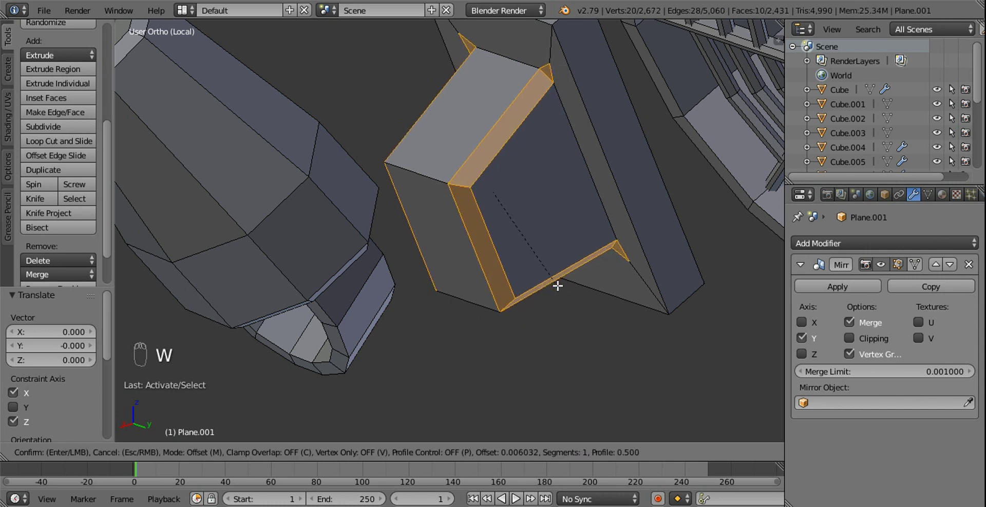
left_click_drag(412, 458, 575, 150)
key("g")
middle_click(567, 191)
left_click_drag(583, 271, 548, 299)
key("g")
middle_click(548, 299)
left_click(552, 298)
left_click(370, 268)
key("g")
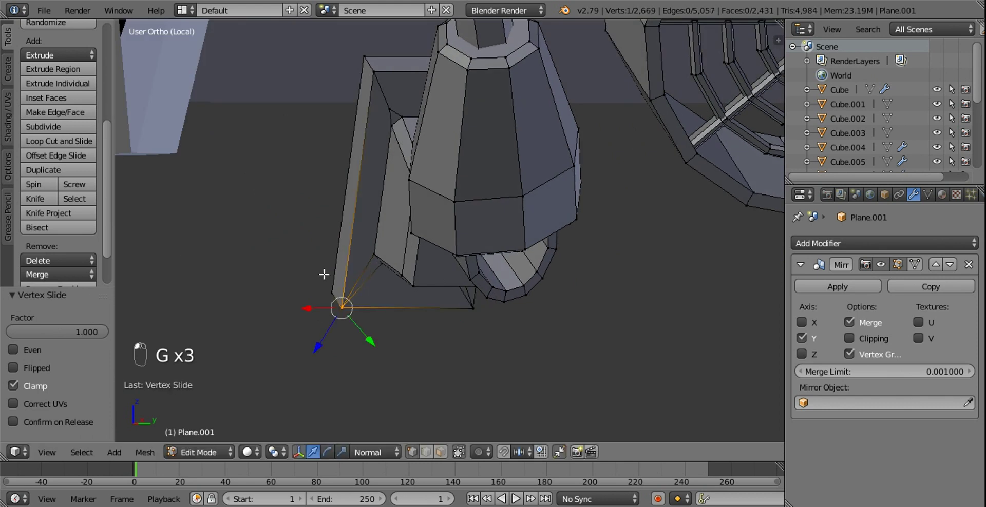
Bevel the bracket's pointed corner edges and scale the corner faces slightly inward.
key("g")
left_click(420, 159)
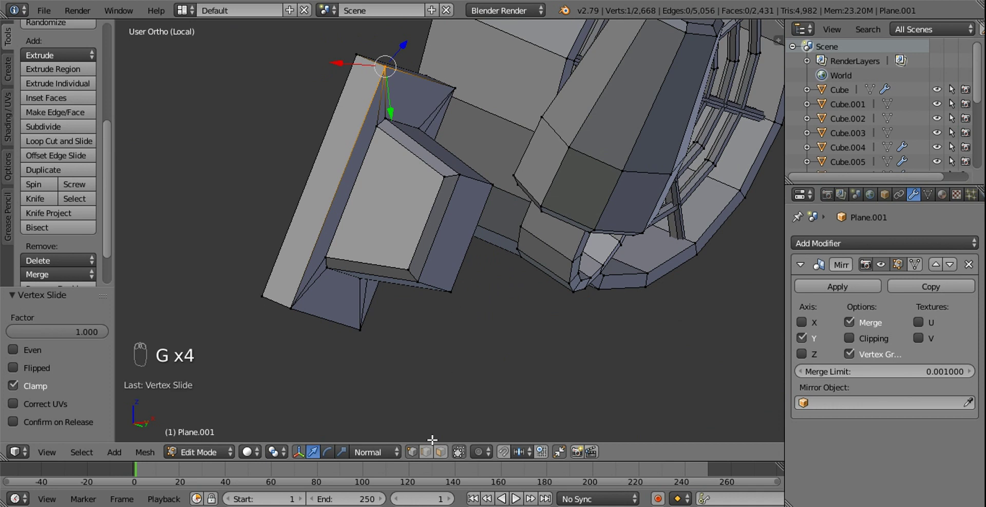
left_click_drag(422, 453, 479, 309)
key("w")
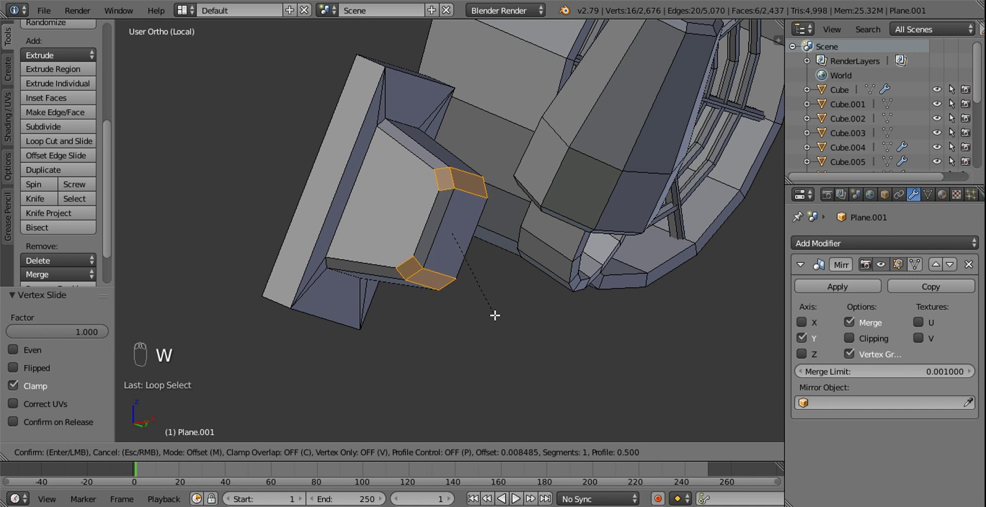
left_click_drag(491, 246, 499, 251)
left_click_drag(500, 250, 500, 243)
left_click_drag(499, 247, 379, 462)
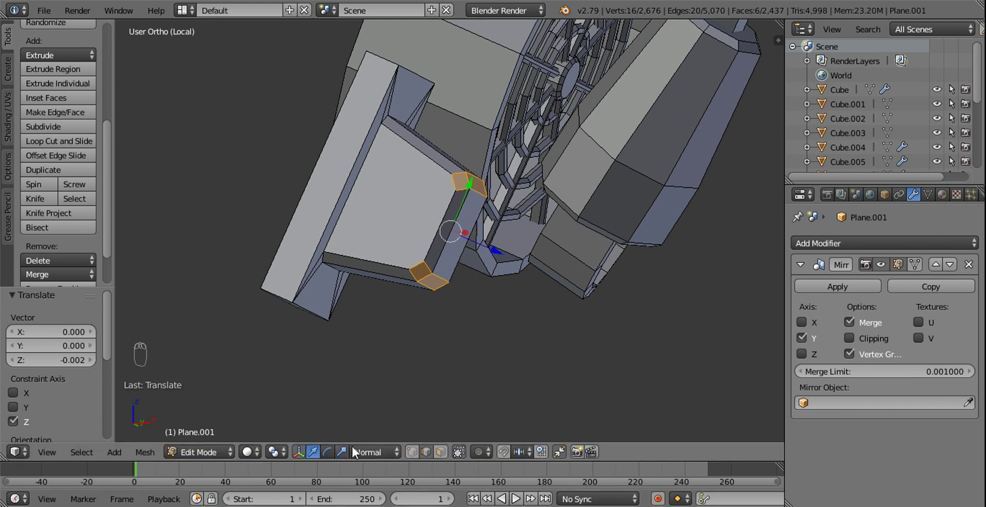
left_click_drag(348, 447, 463, 197)
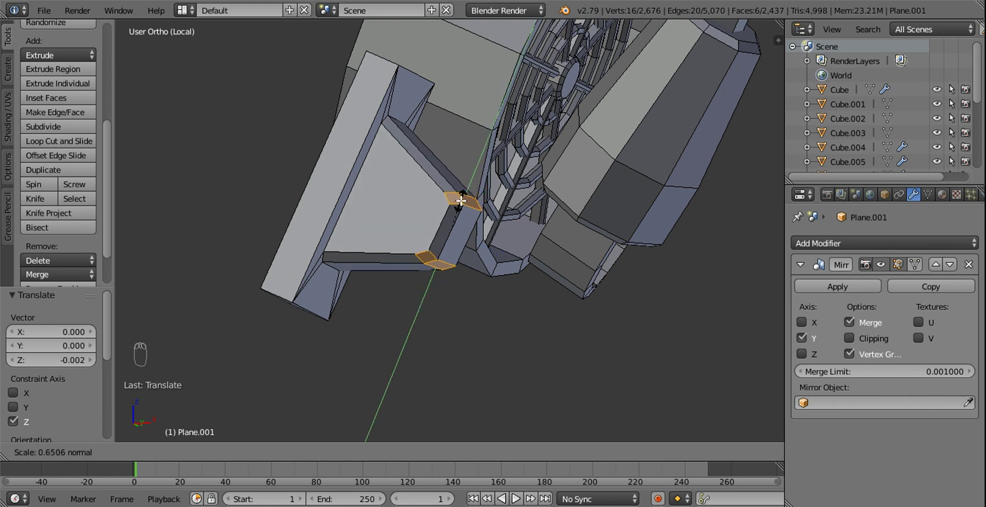
left_click_drag(504, 226, 431, 456)
left_click_drag(427, 405, 448, 273)
Move the corner vertices so the bevelled edges line up cleanly, orbiting to check.
middle_click(448, 273)
left_click_drag(448, 273, 417, 276)
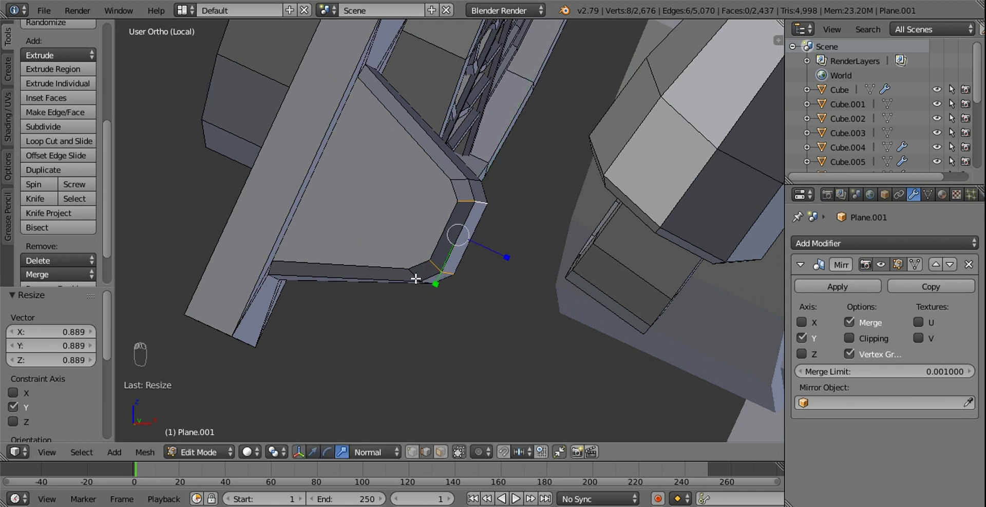
left_click_drag(418, 273, 413, 373)
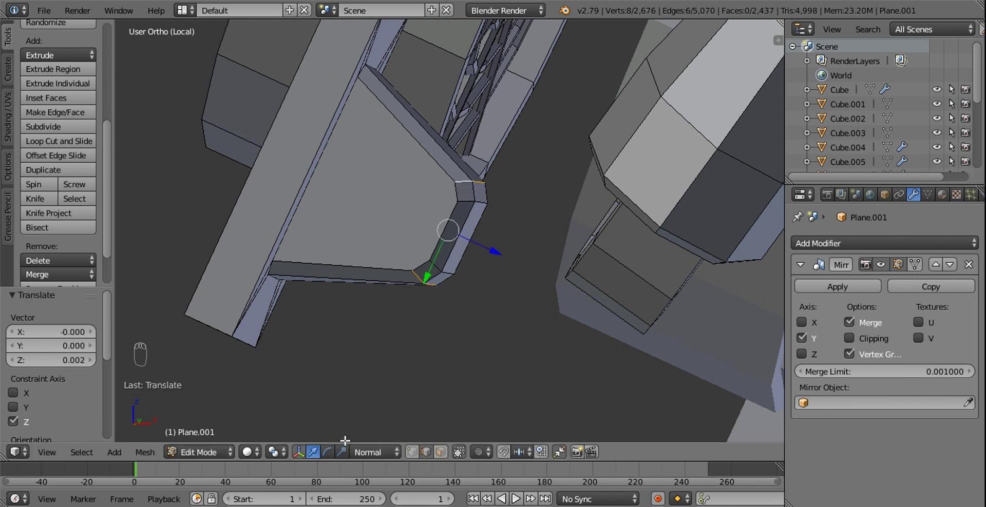
left_click_drag(349, 449, 429, 276)
left_click_drag(553, 305, 481, 261)
left_click_drag(478, 278, 470, 212)
left_click_drag(470, 213, 461, 253)
left_click_drag(460, 253, 432, 266)
left_click_drag(432, 266, 442, 466)
left_click_drag(444, 454, 396, 241)
Snap the cursor to the bracket corner and add a cylinder there with fewer sides.
key("shift+s")
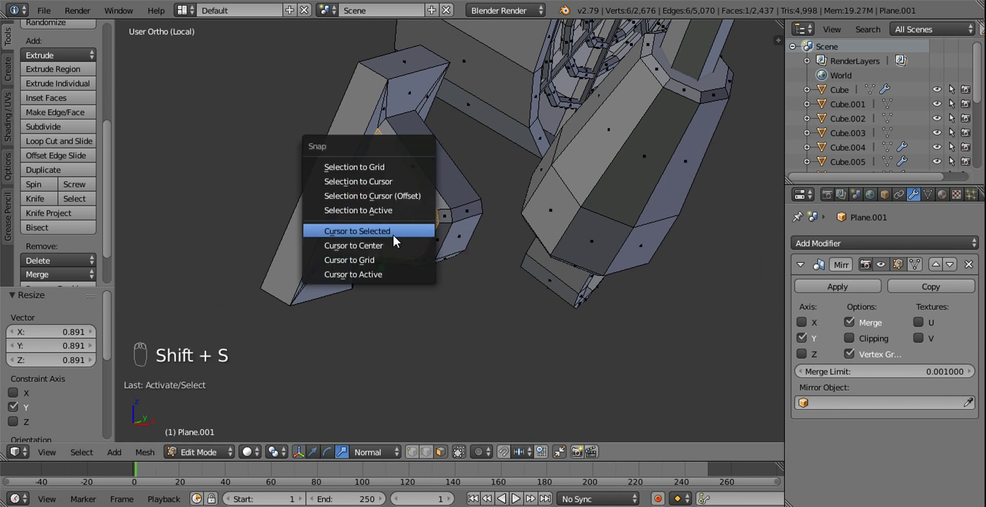
key("shift+a")
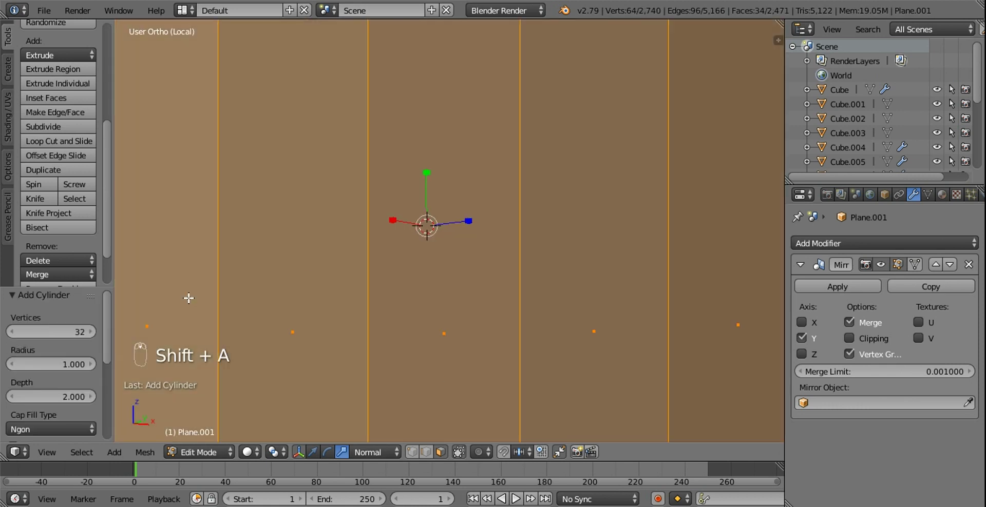
left_click_drag(82, 337, 100, 326)
left_click_drag(461, 243, 14, 335)
left_click_drag(13, 336, 446, 157)
Rotate the cylinder 90° and shrink it down to pin size for the bracket.
key("s")
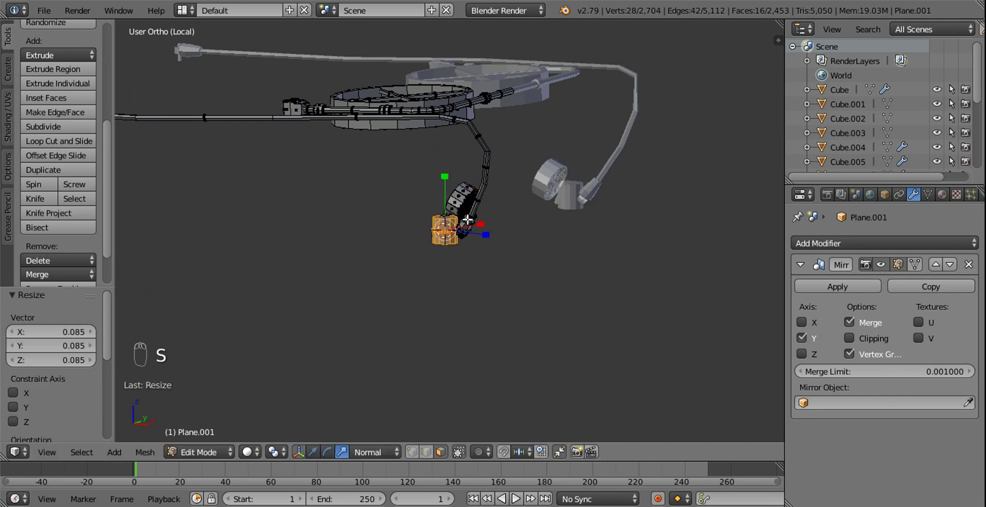
left_click(561, 255)
key("KP_1")
left_click(493, 221)
key("KP_3")
key("r")
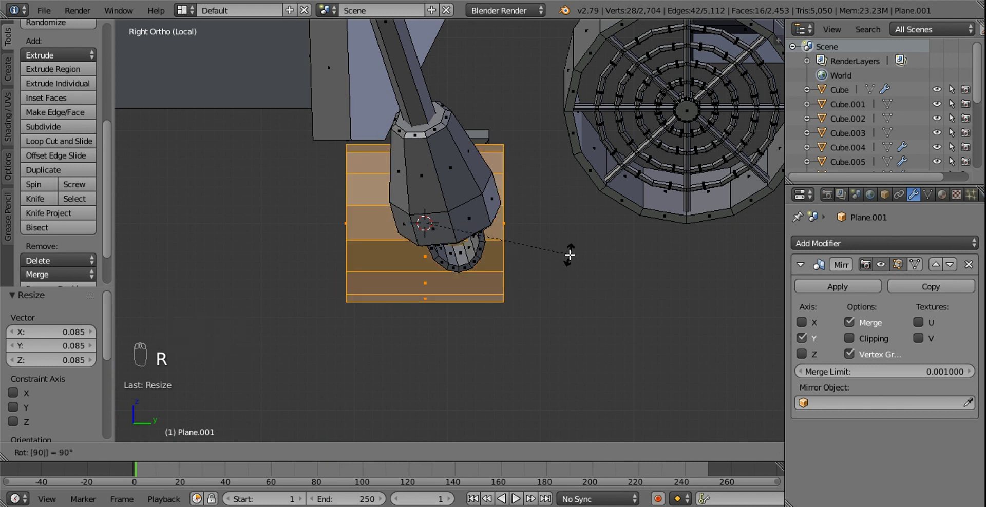
key("s")
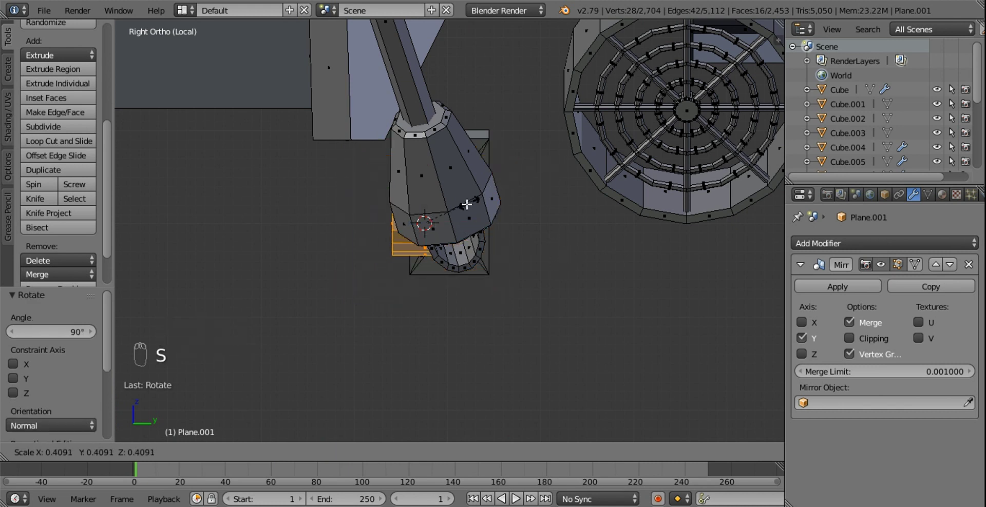
left_click_drag(520, 218, 418, 459)
left_click_drag(413, 454, 328, 455)
middle_click(328, 455)
Fine-tune the pin's size and move it flush against the bracket's side face.
left_click_drag(318, 453, 446, 244)
left_click_drag(444, 222, 575, 120)
key("s")
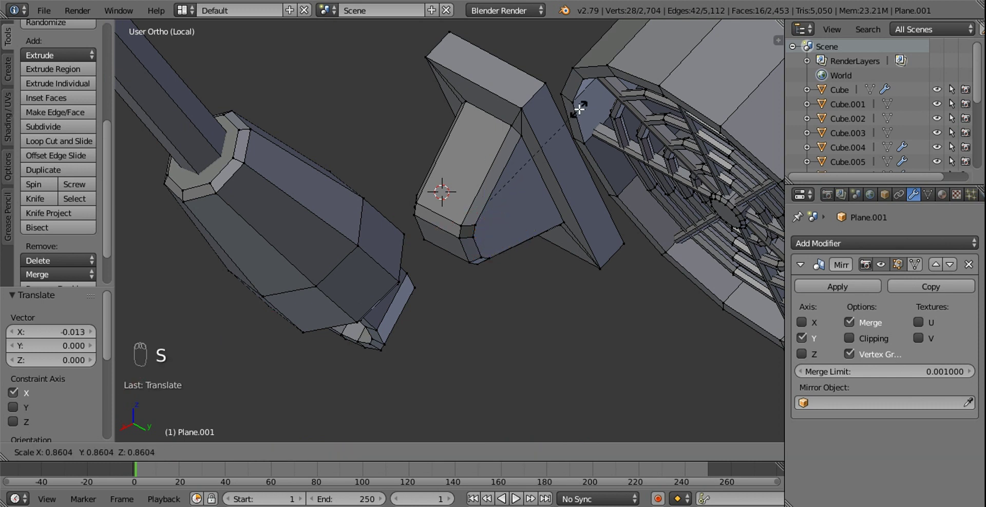
left_click_drag(476, 219, 564, 242)
key("s")
left_click_drag(450, 232, 527, 218)
key("s")
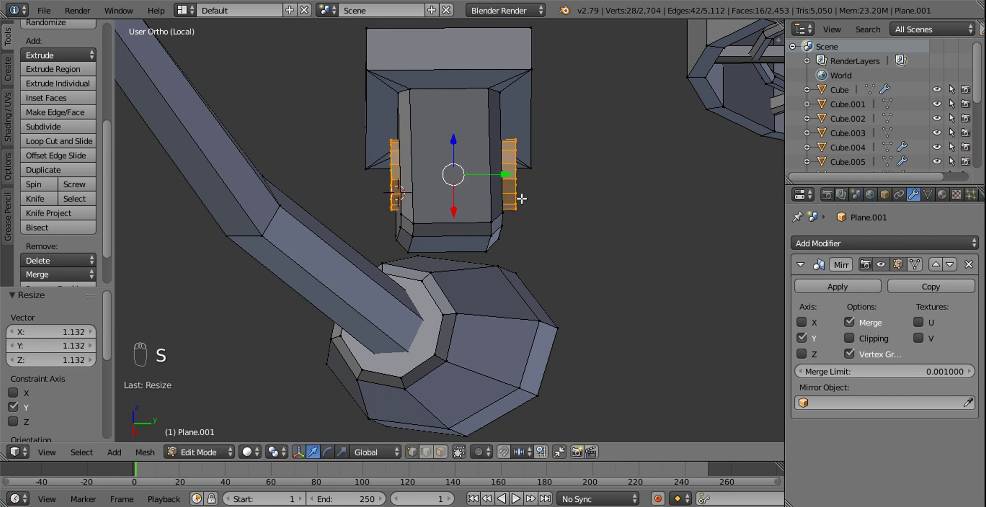
left_click_drag(501, 169, 520, 178)
left_click_drag(520, 177, 572, 179)
Extrude the pin's end face so it protrudes from the bracket.
key("s")
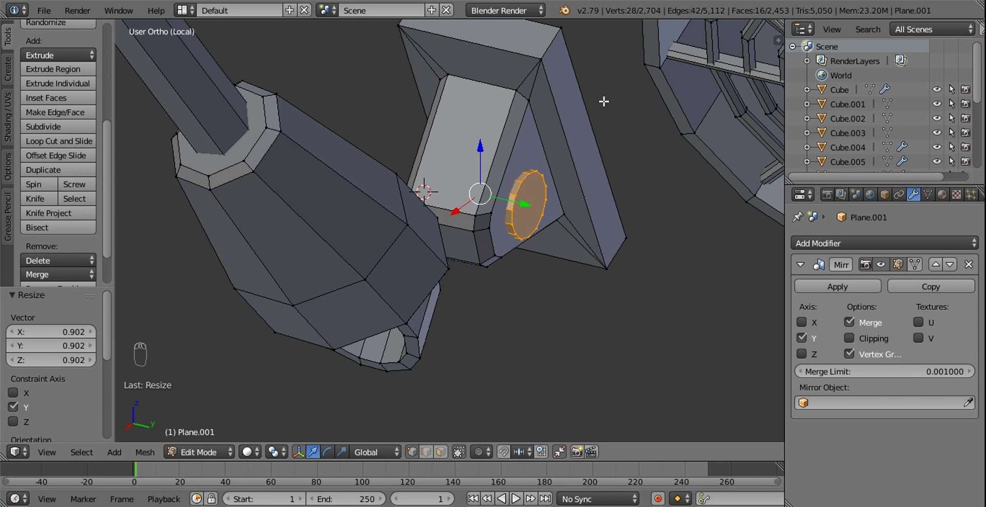
key("s")
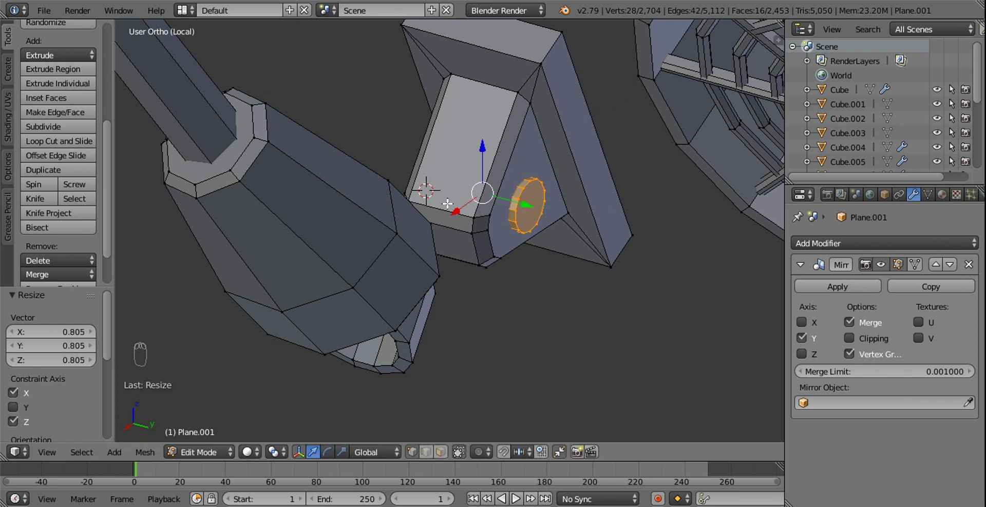
left_click_drag(443, 458, 377, 204)
left_click_drag(464, 211, 560, 200)
left_click_drag(416, 203, 280, 452)
left_click_drag(552, 199, 292, 417)
left_click_drag(286, 439, 545, 261)
left_click_drag(523, 254, 572, 261)
key("e")
left_click(573, 261)
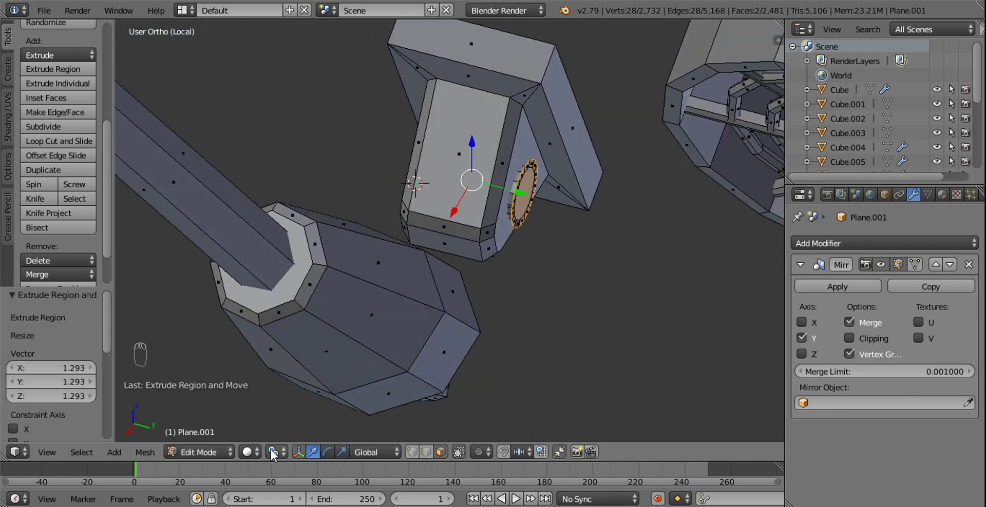
left_click_drag(281, 439, 520, 314)
Lengthen the pins along their axis and scale the extruded caps outward into wider ends.
key("e")
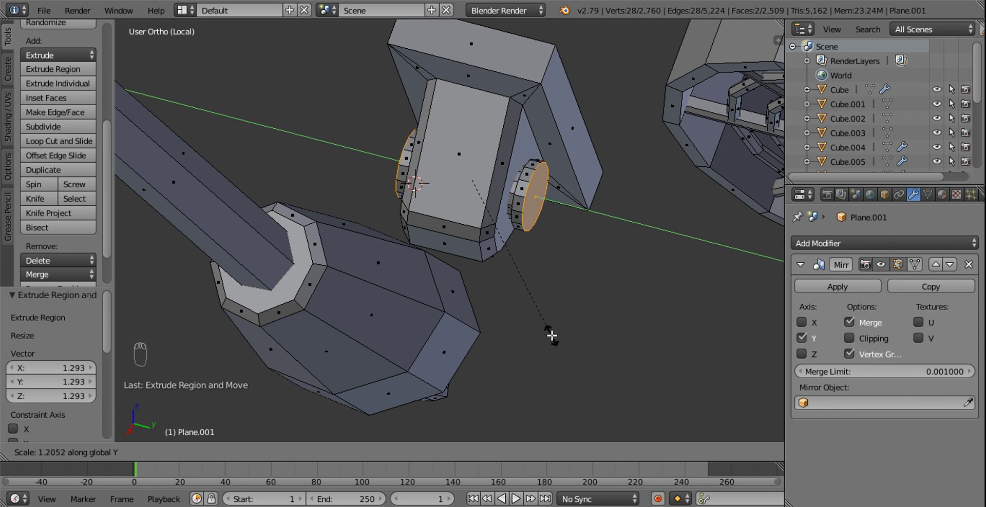
left_click_drag(534, 241, 553, 241)
key("ctrl+KP_Add")
key("s")
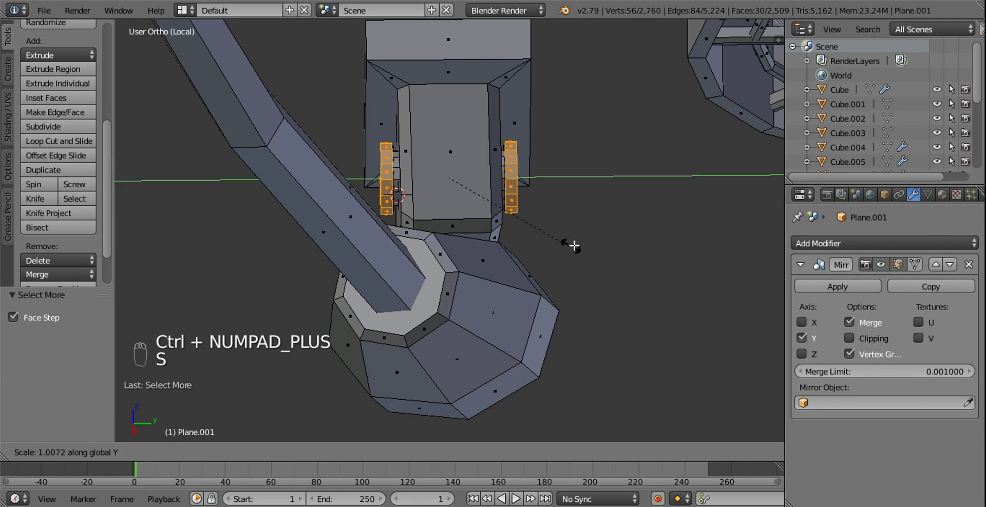
key("ctrl+KP_Add")
key("s")
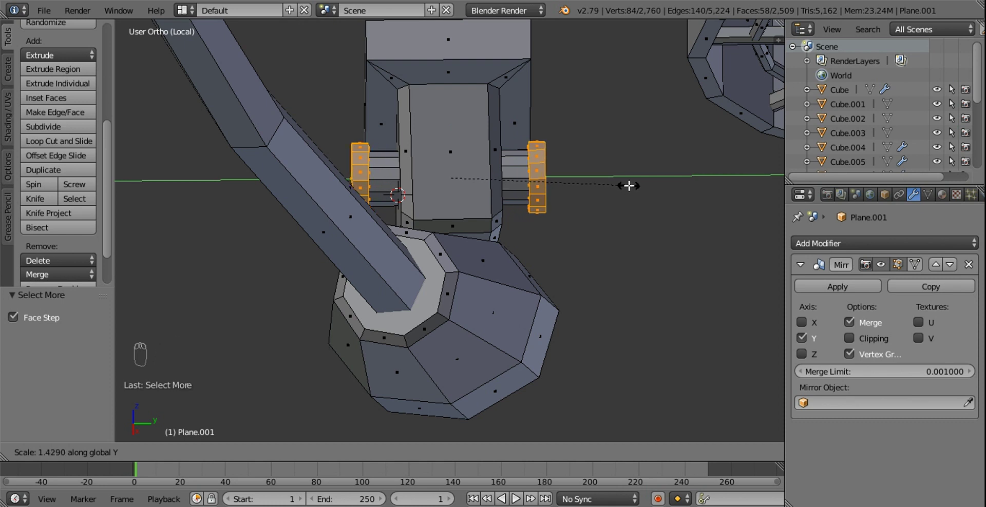
left_click(602, 191)
left_click_drag(577, 198, 579, 163)
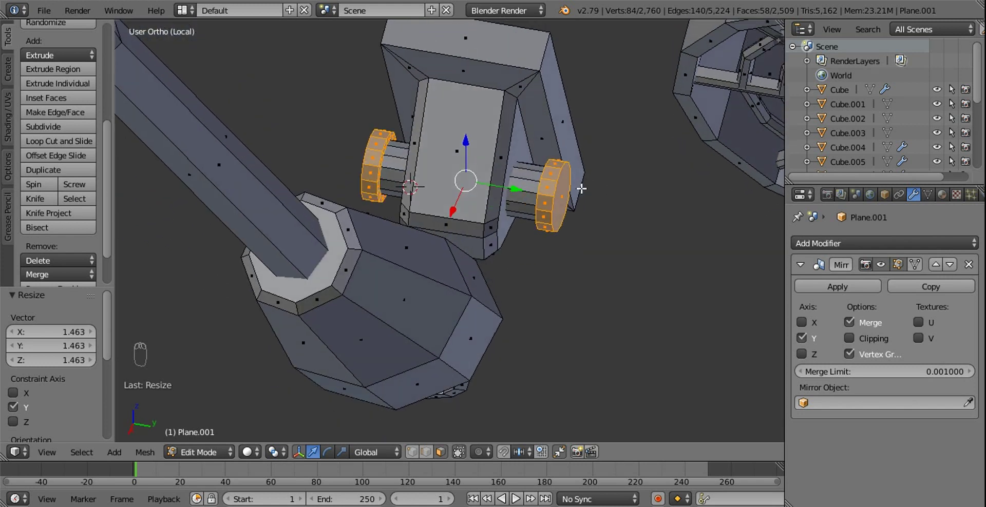
left_click_drag(564, 197, 501, 197)
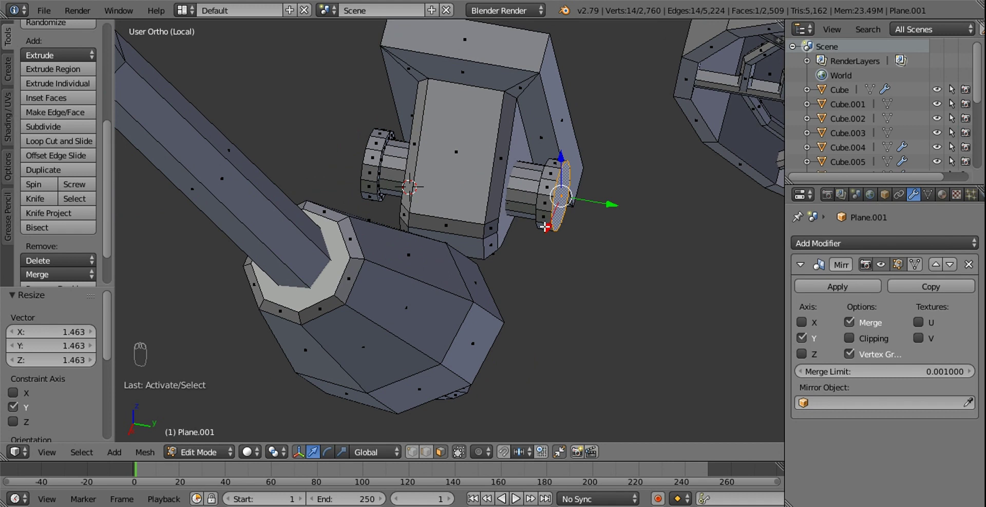
Select the bracket's circular hole in front view and start moving it to centre on the pin.
left_click_drag(559, 245, 386, 241)
left_click_drag(386, 241, 385, 242)
key("l")
left_click_drag(390, 235, 346, 250)
key("KP_1")
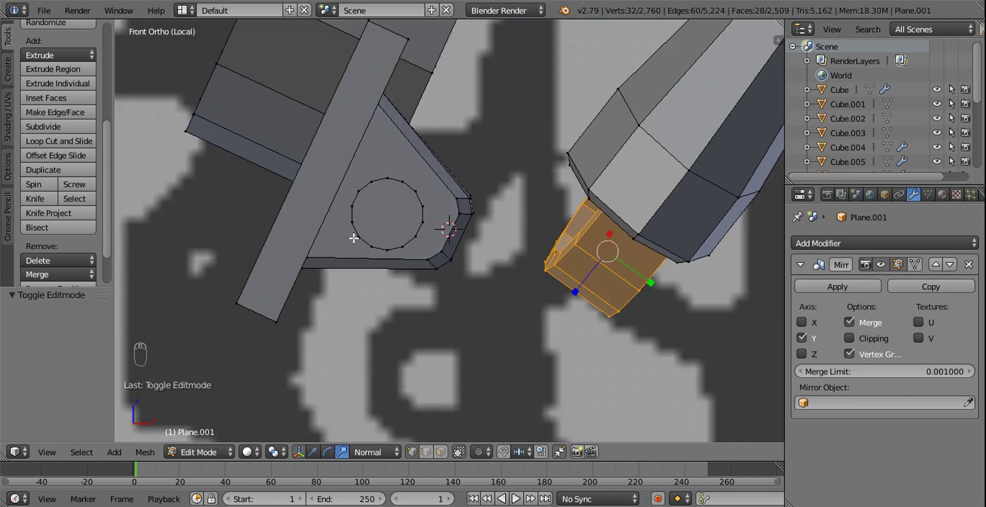
left_click_drag(359, 232, 378, 234)
key("l")
key("g")
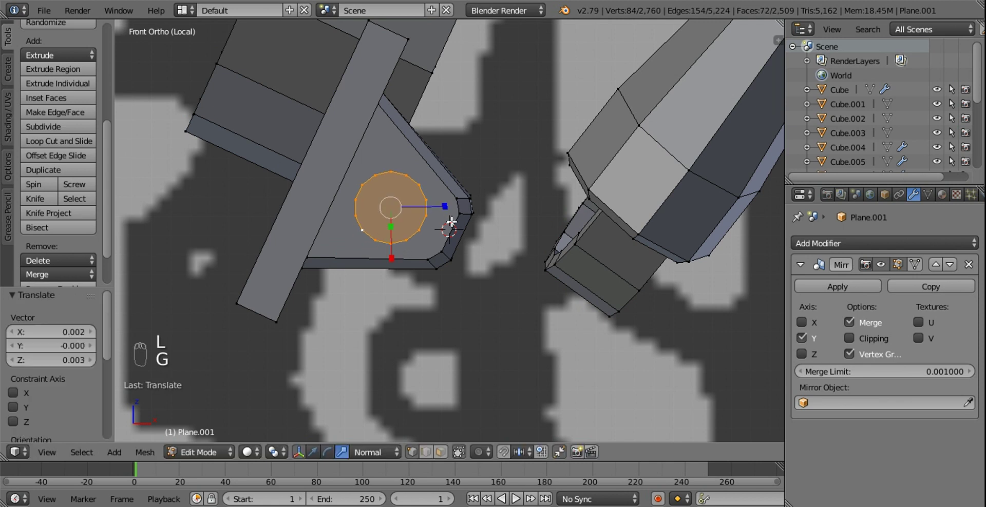